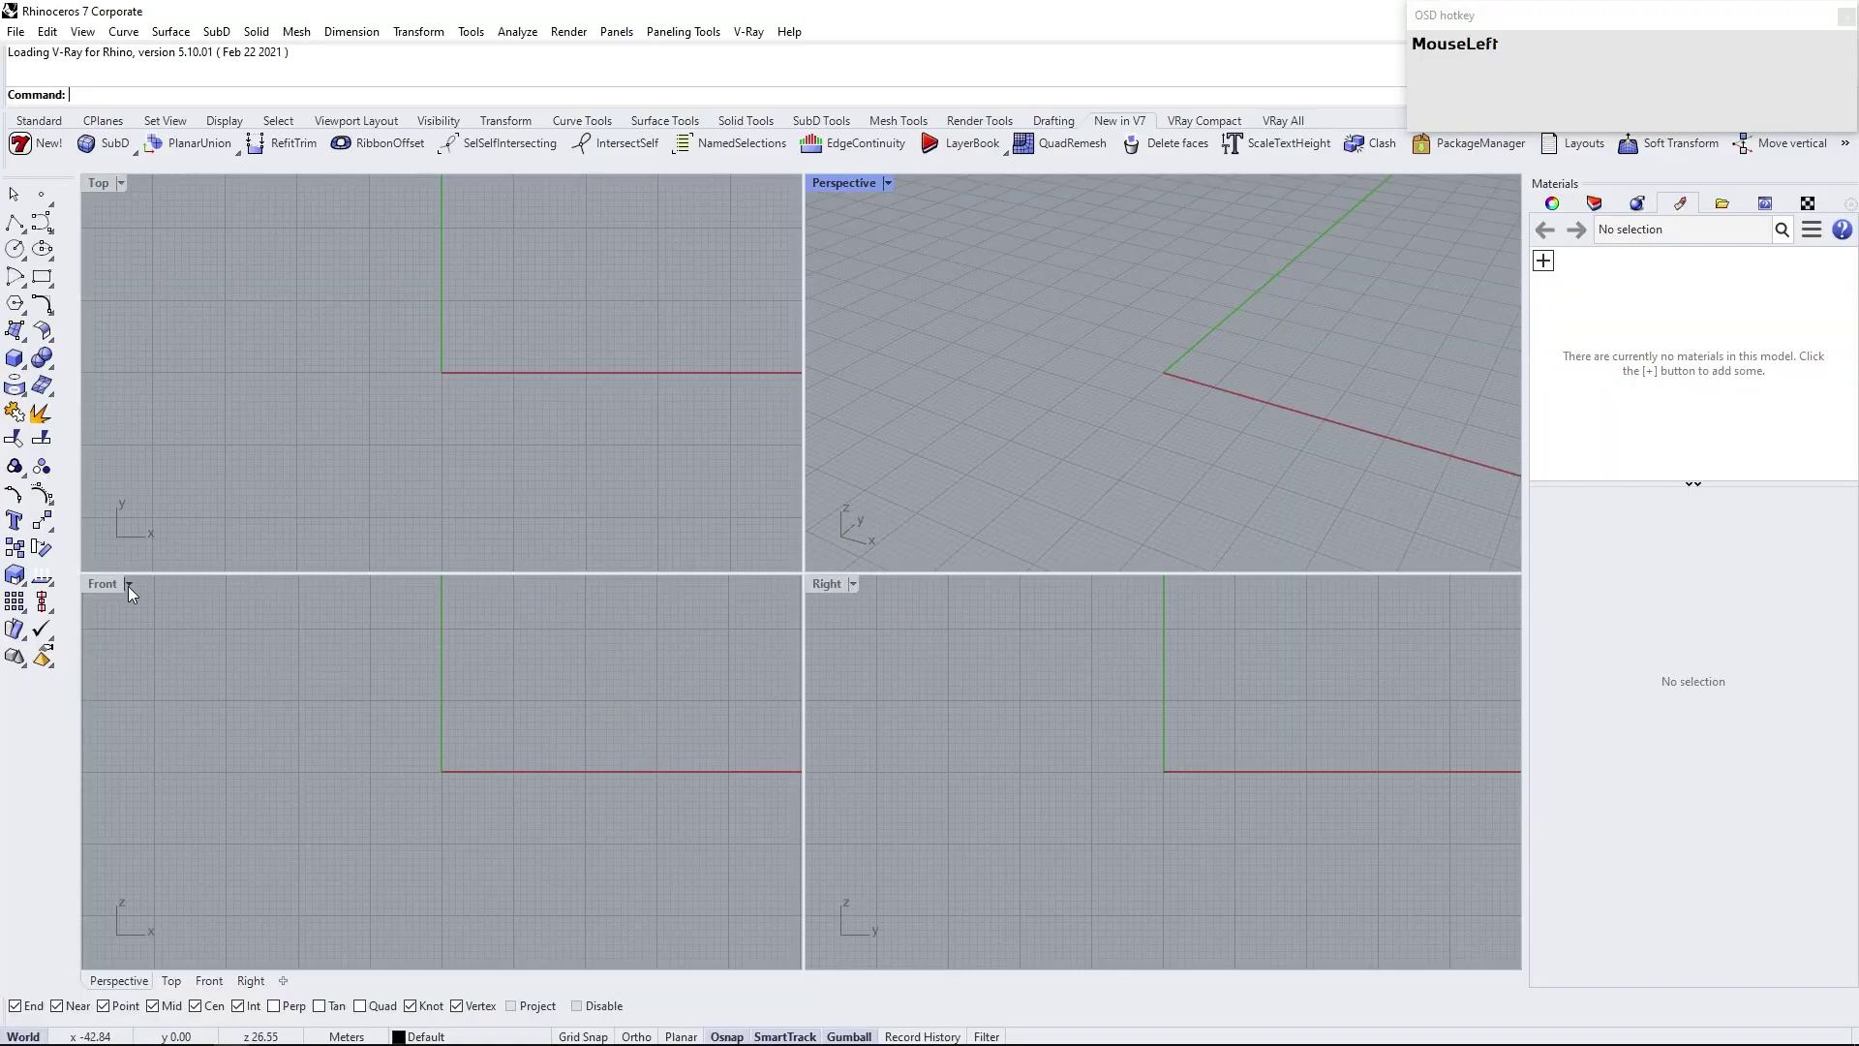
Maximize Front and draw a six-sided polygon centred on the origin
{"action": "right_click", "coordinate": [801, 458]}
{"action": "left_click", "coordinate": [14, 302]}
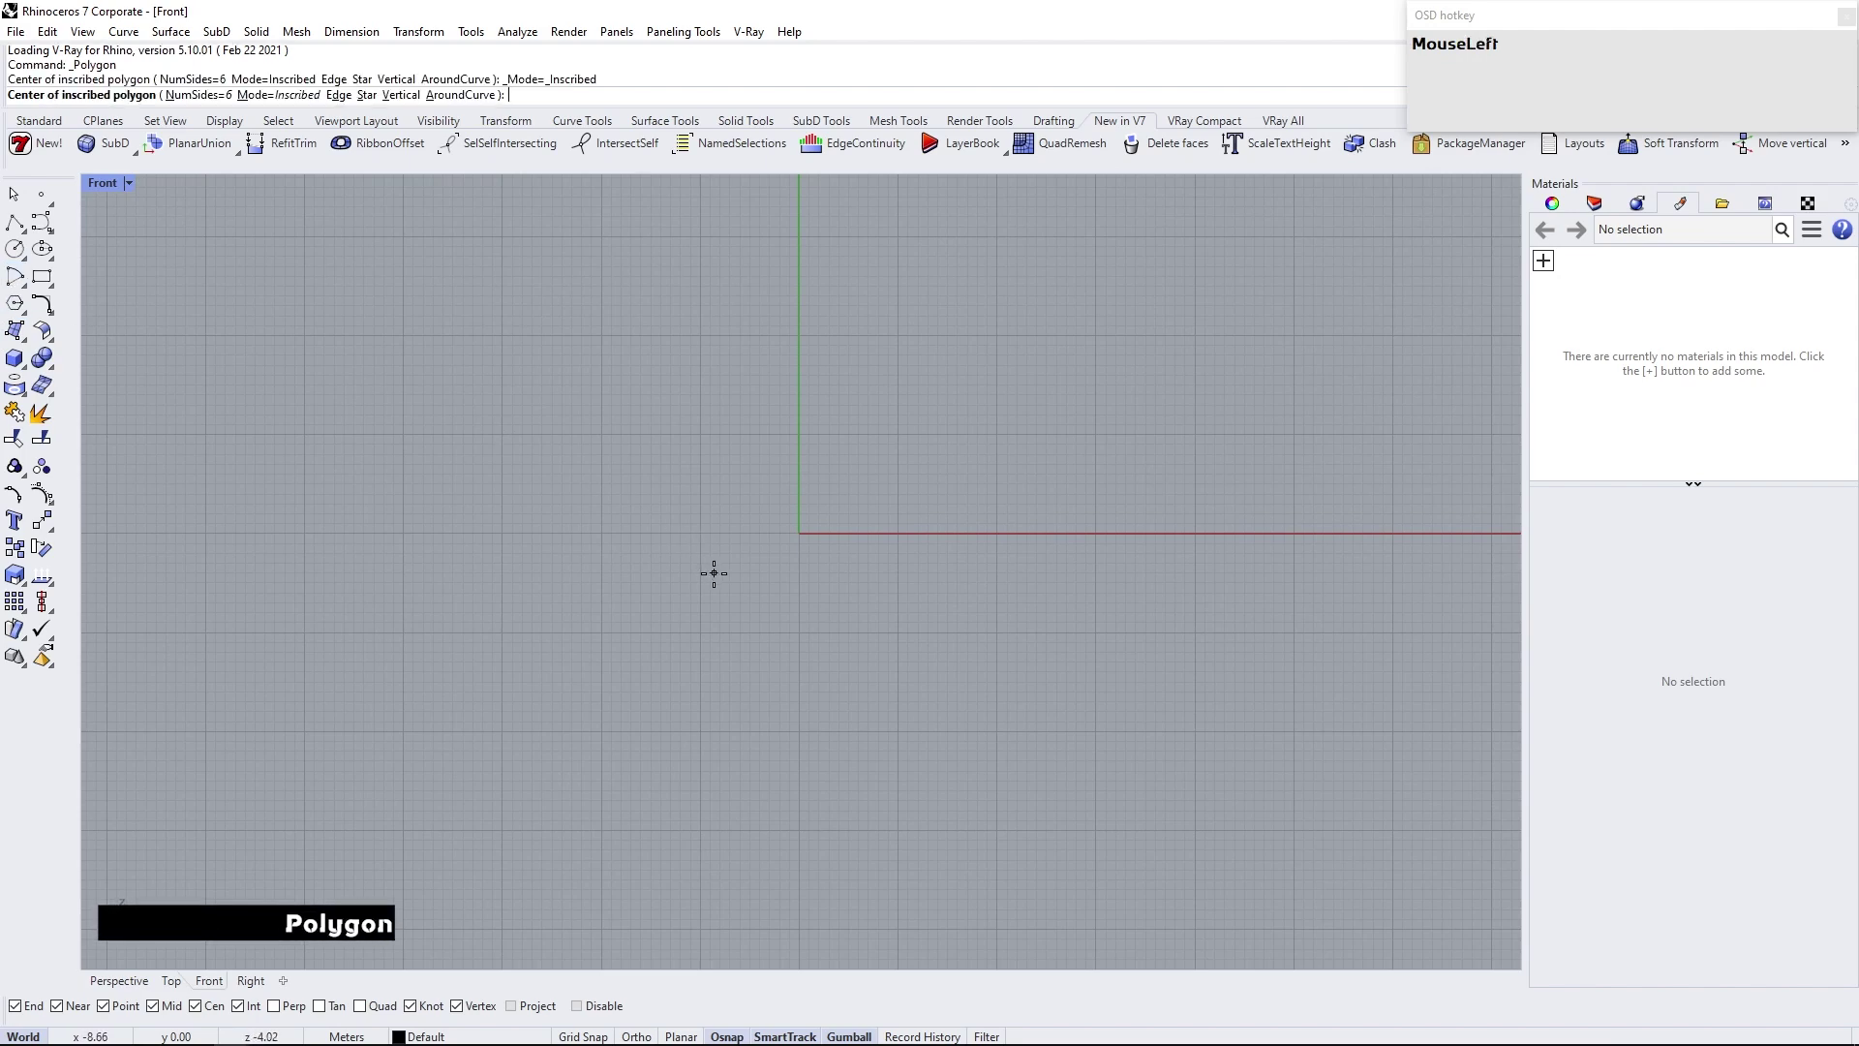
{"action": "key", "text": "0"}
{"action": "key", "text": "Return"}
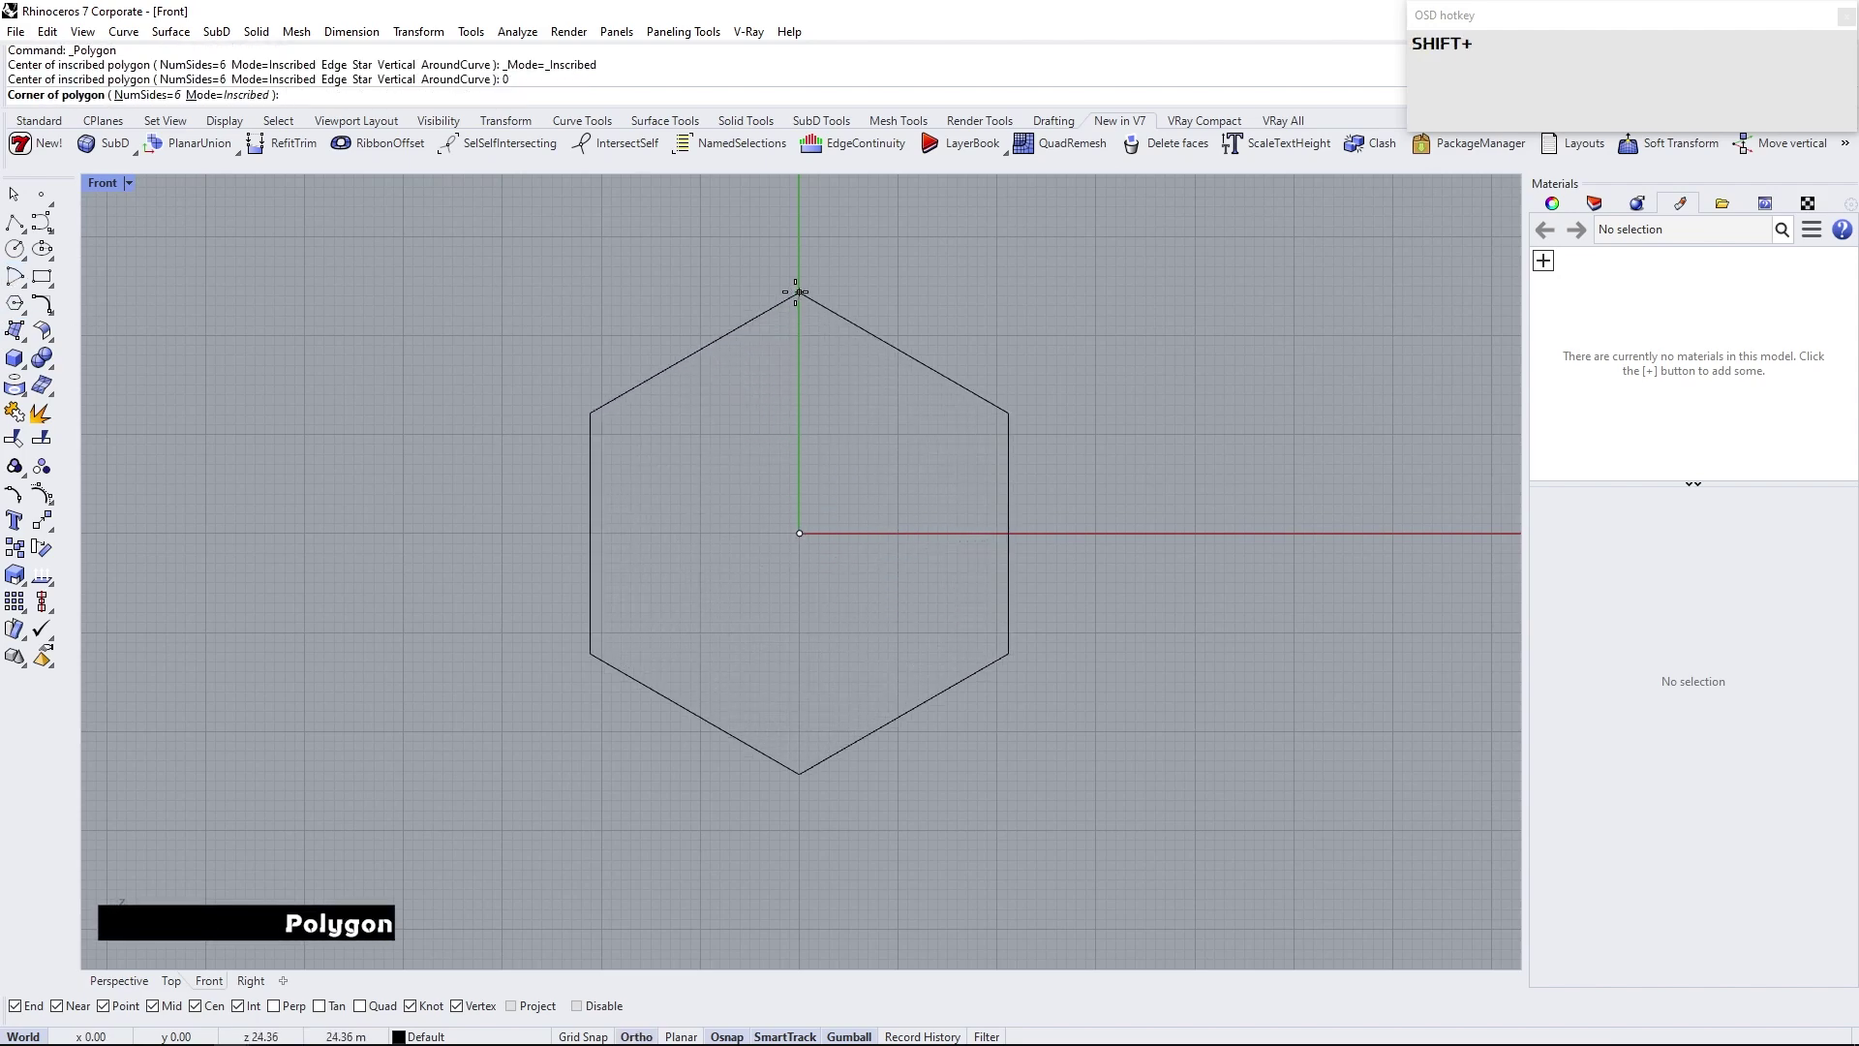
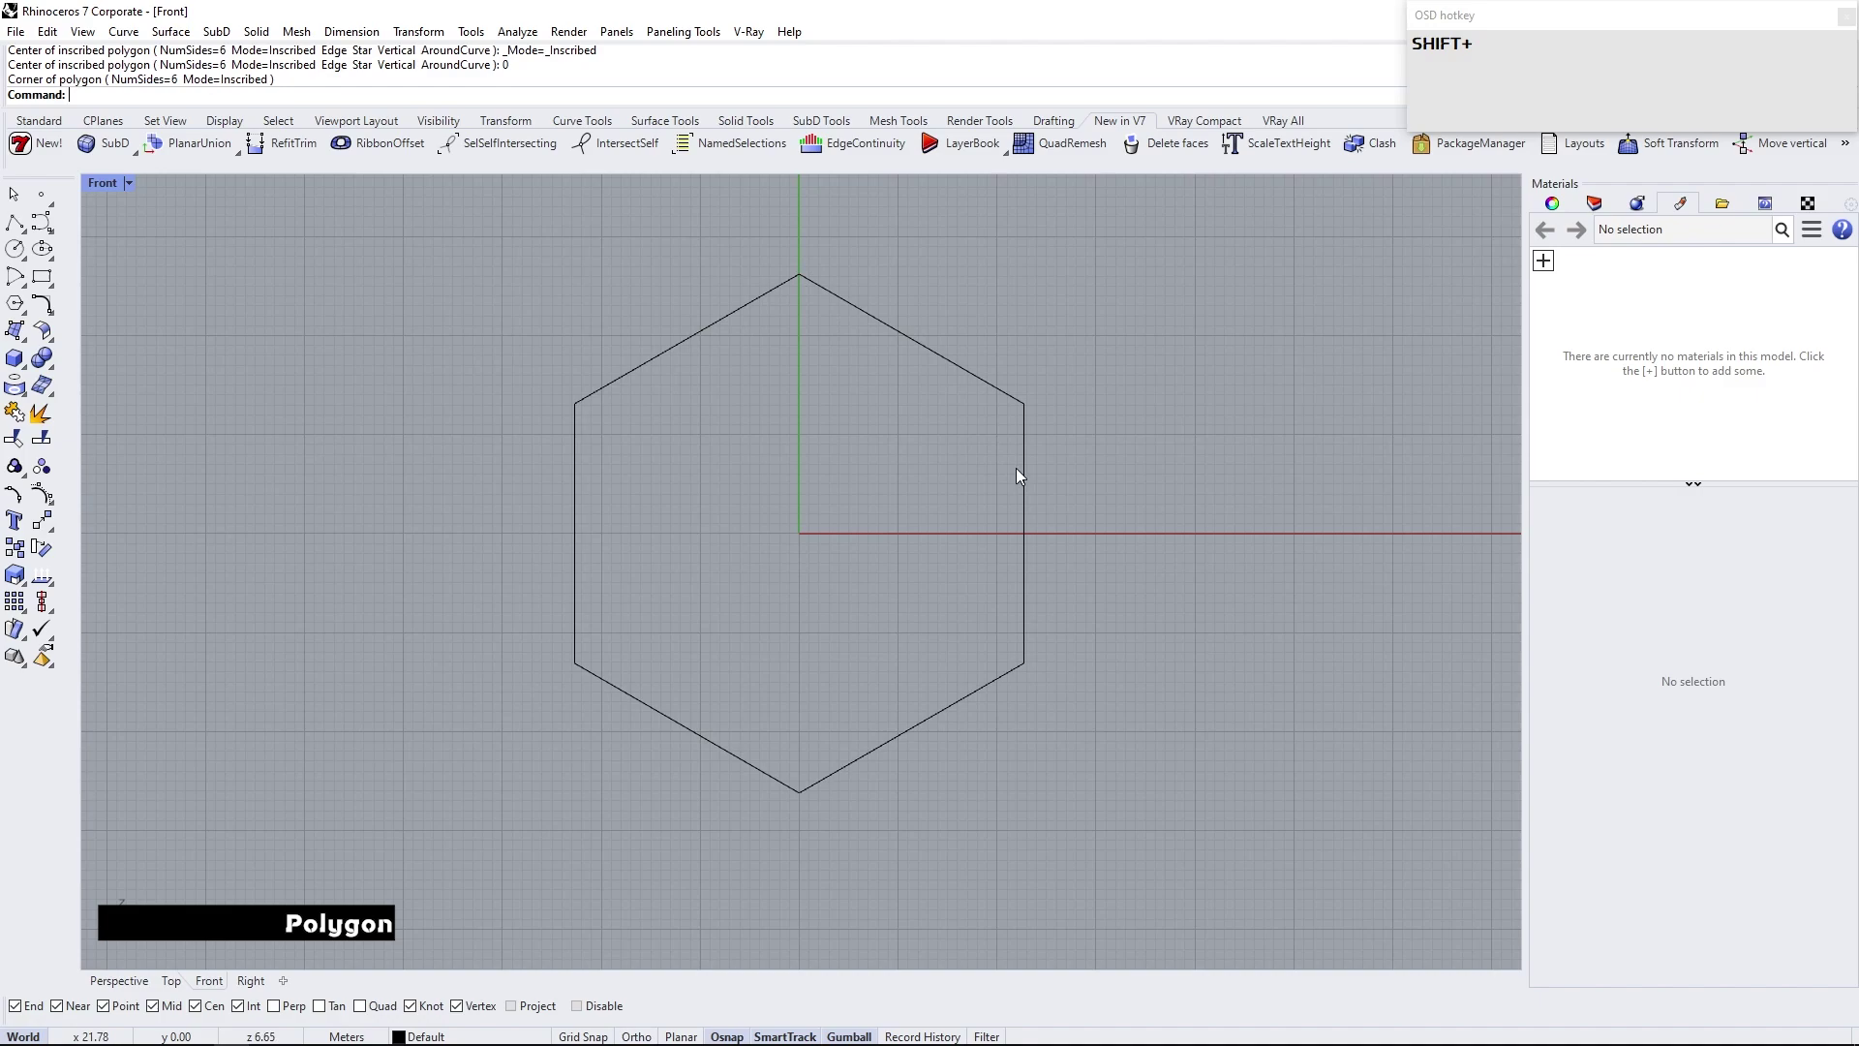
Gumball-scale a smaller concentric copy of the hexagon and split both outlines into separate edges
{"action": "left_click", "coordinate": [1029, 480]}
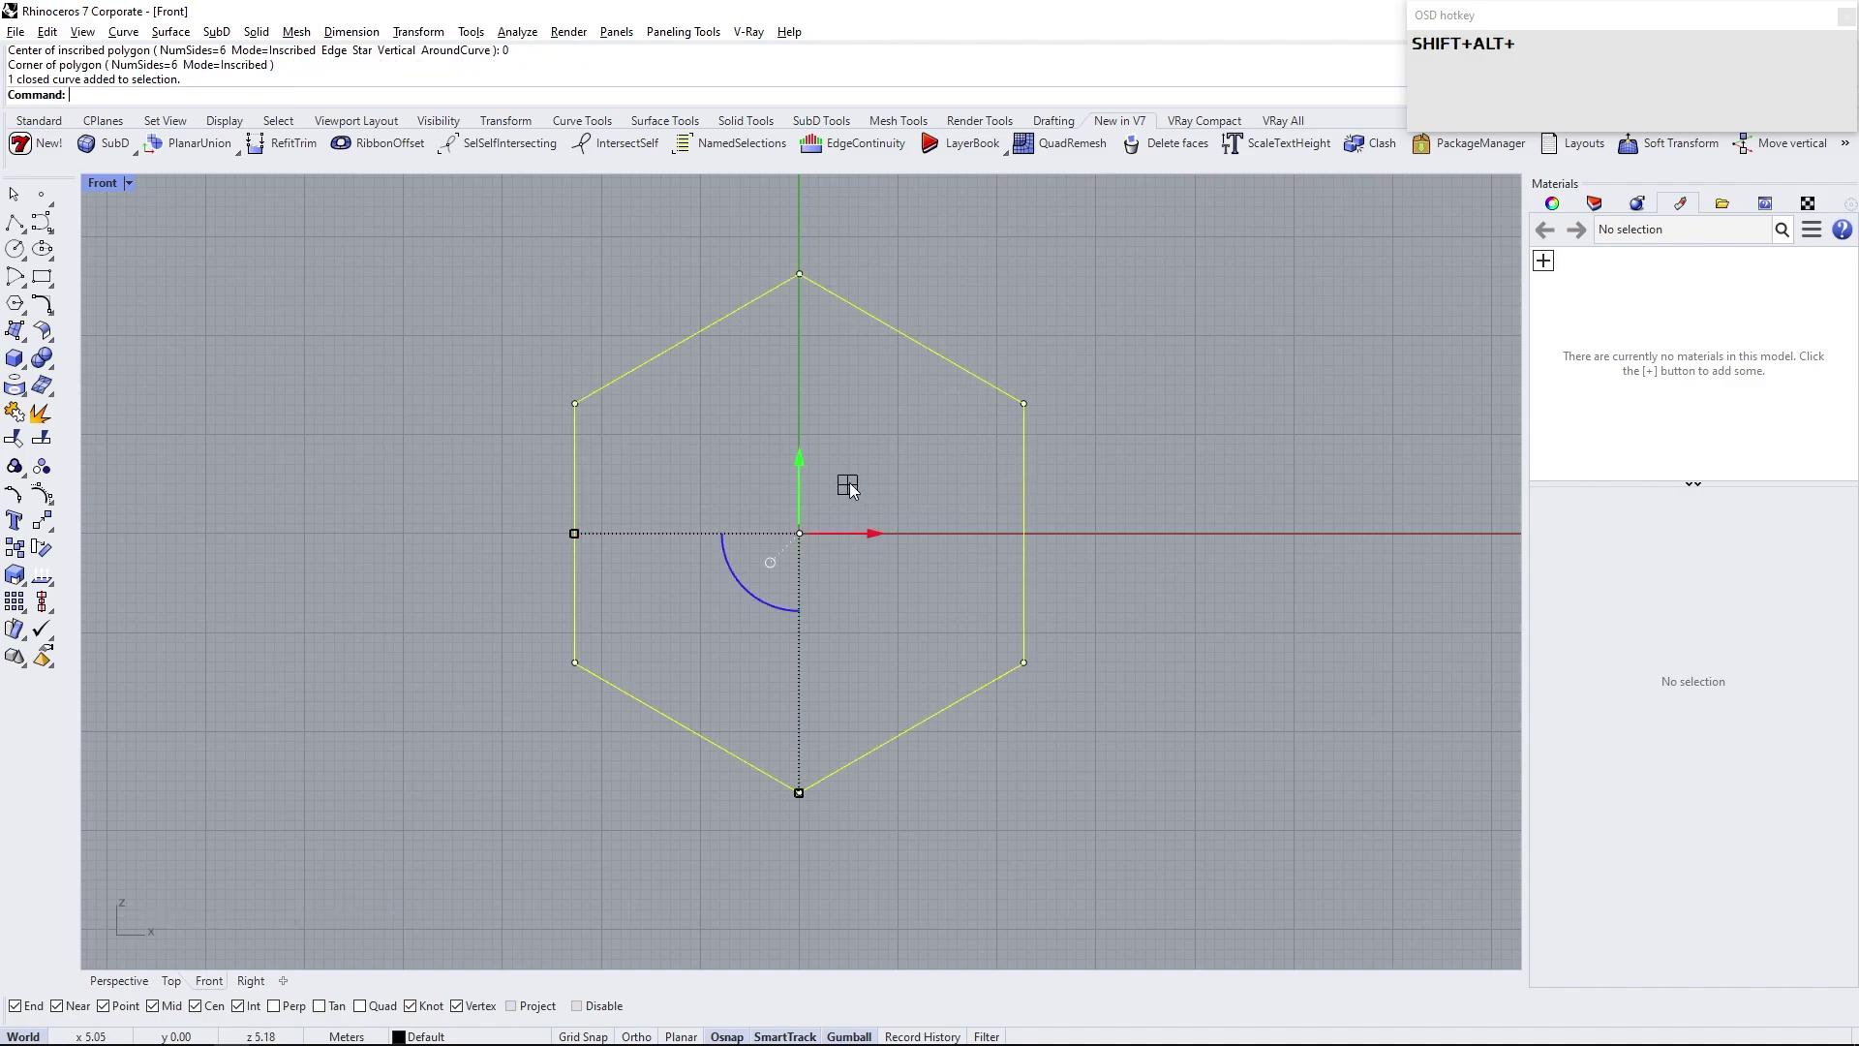
{"action": "left_click_drag", "start_coordinate": [857, 489], "coordinate": [910, 501]}
{"action": "type", "text": "subdlo"}
SubDLoft a panel between the two right-hand hexagon edges with Corners ticked
{"action": "key", "text": "Return"}
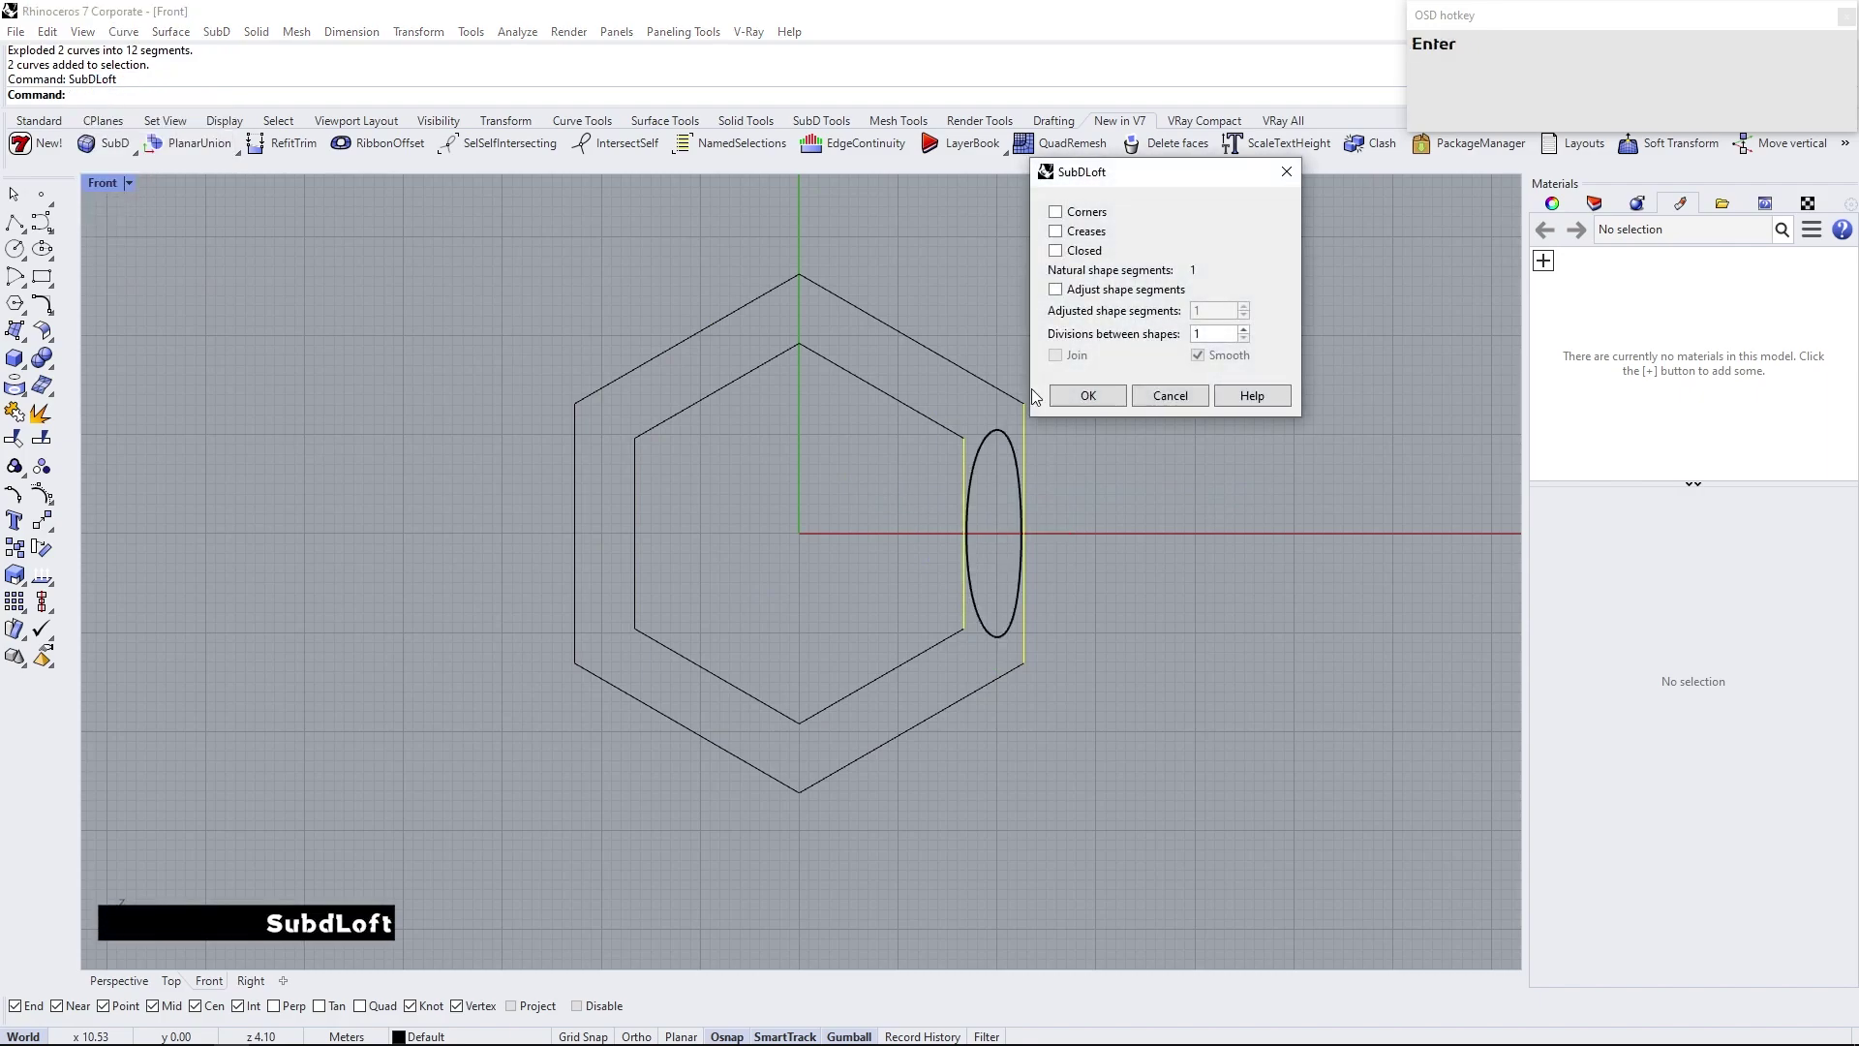
{"action": "left_click", "coordinate": [1059, 212]}
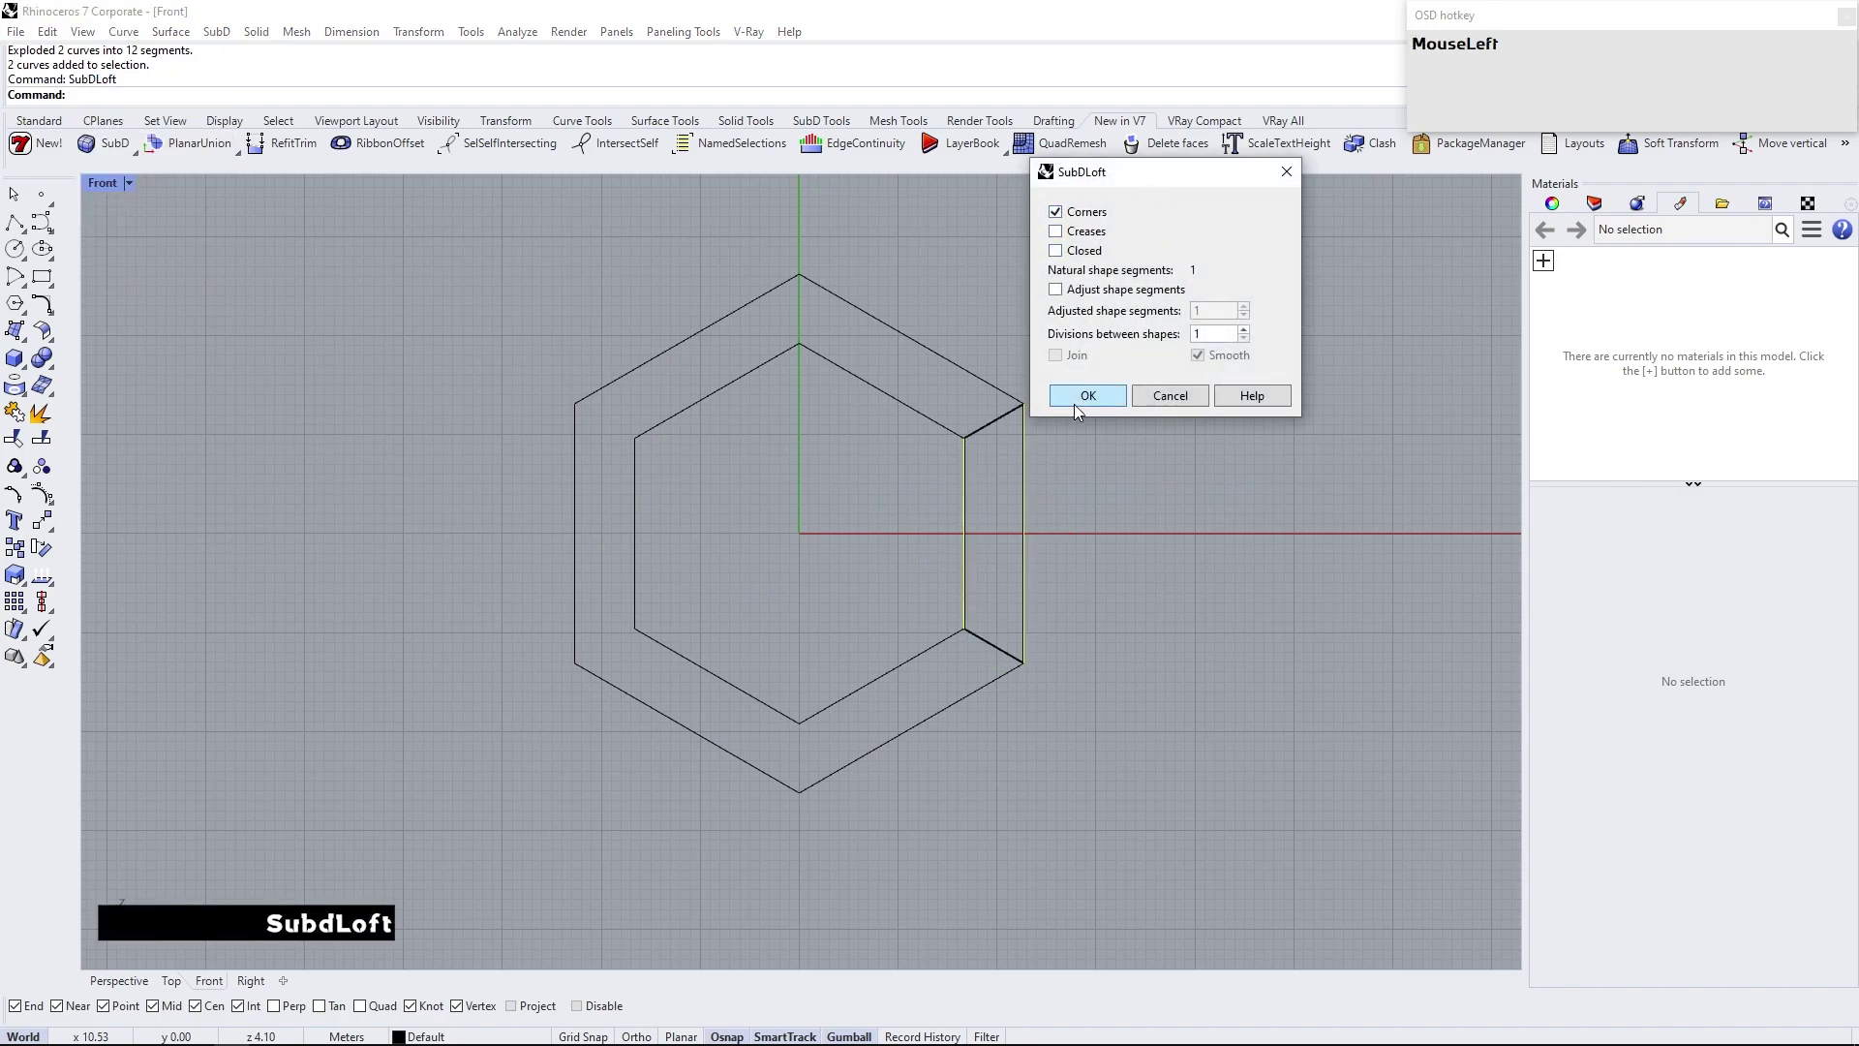
{"action": "type", "text": "MouseLeftse"}
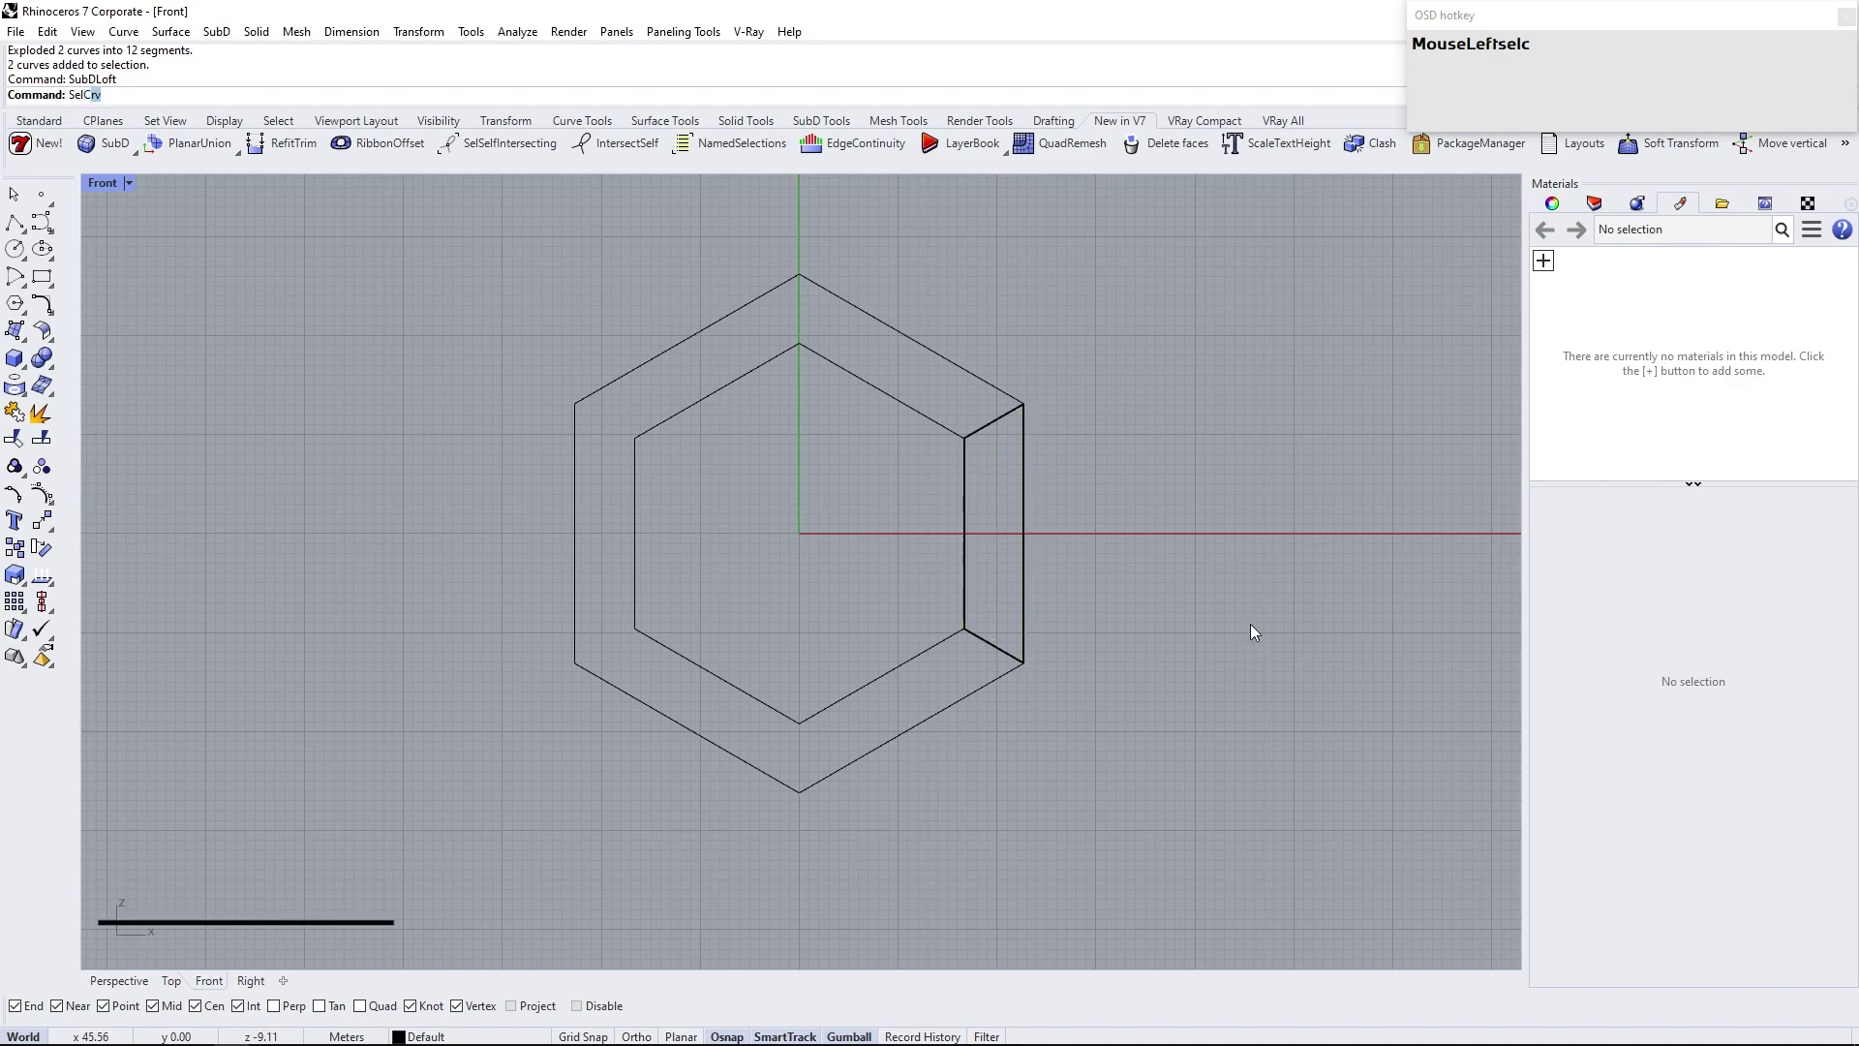
Select every curve with SelCrv and lock all twelve hexagon edges
{"action": "type", "text": "lcrv"}
{"action": "key", "text": "Left"}
{"action": "key", "text": "Return"}
{"action": "type", "text": "lock"}
{"action": "right_click", "coordinate": [1221, 547]}
Shade the view, insert an edge at the panel's mid-height and pull its inner vertex outward into a bow
{"action": "scroll", "scroll_direction": "up", "scroll_amount": 3}
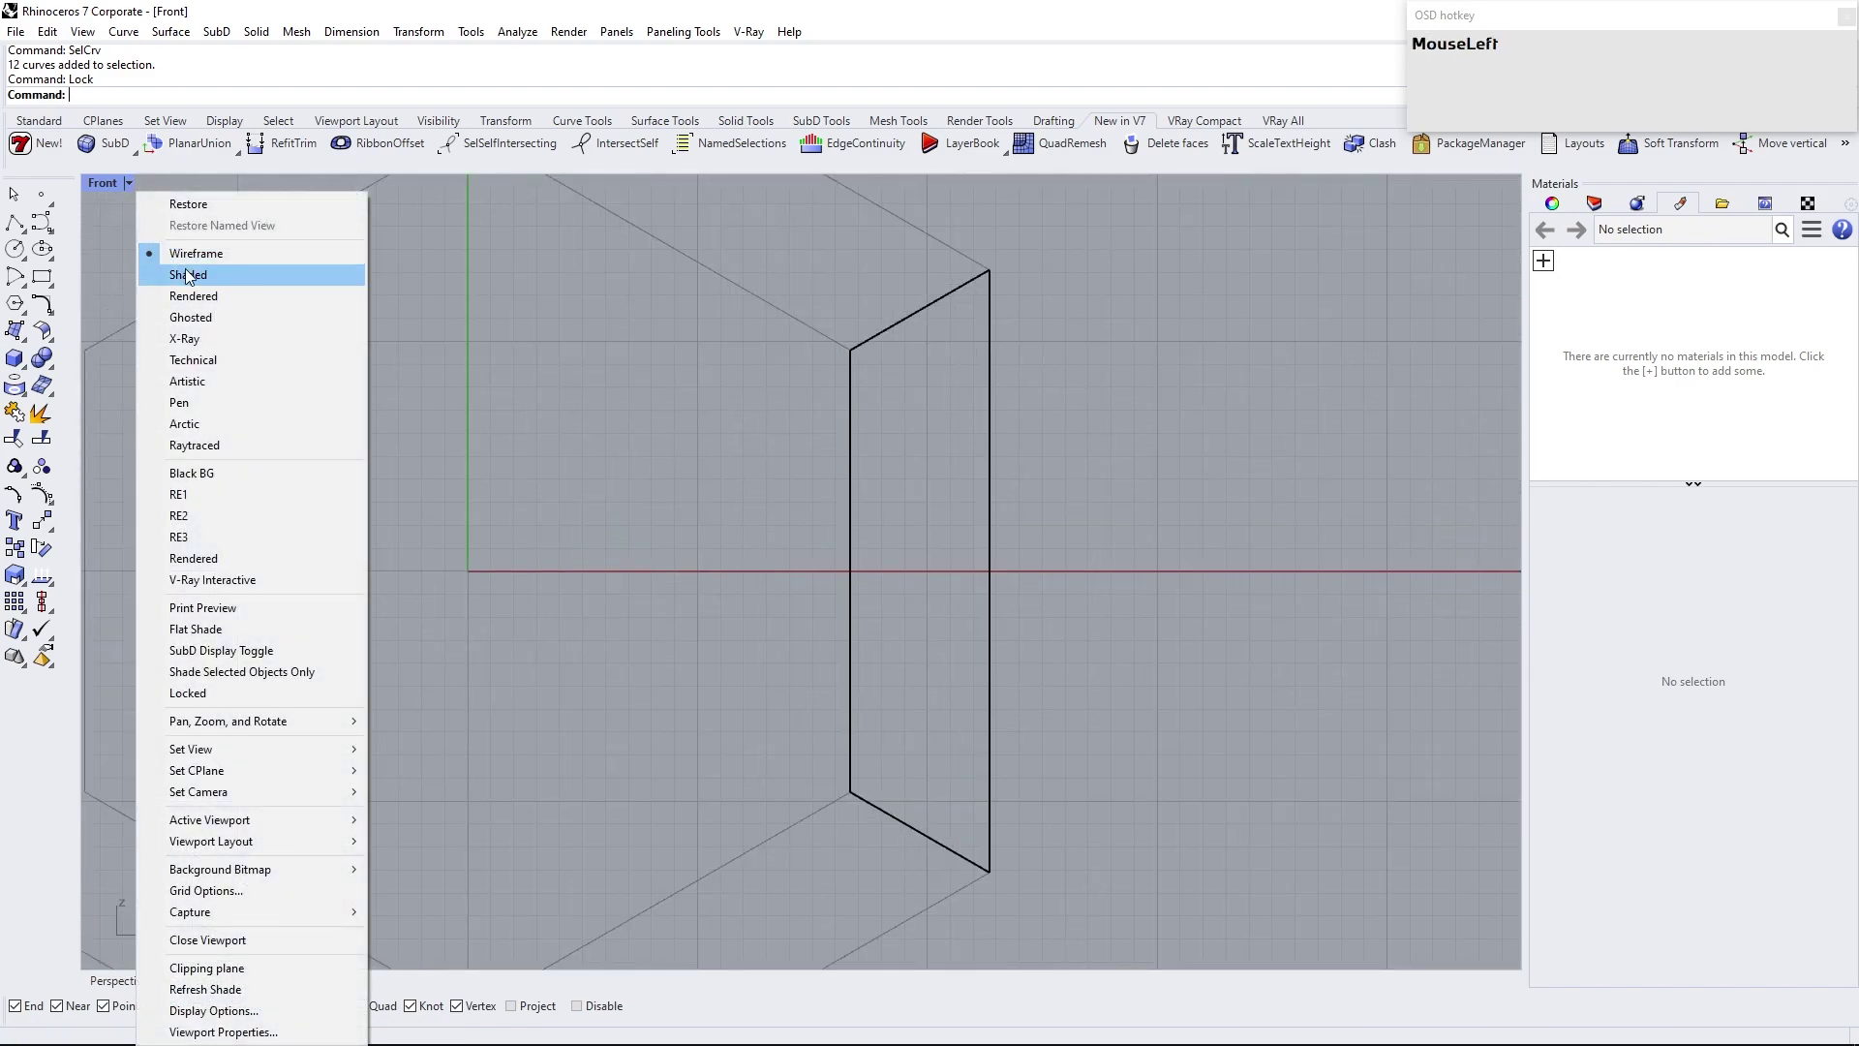
{"action": "left_click", "coordinate": [907, 828]}
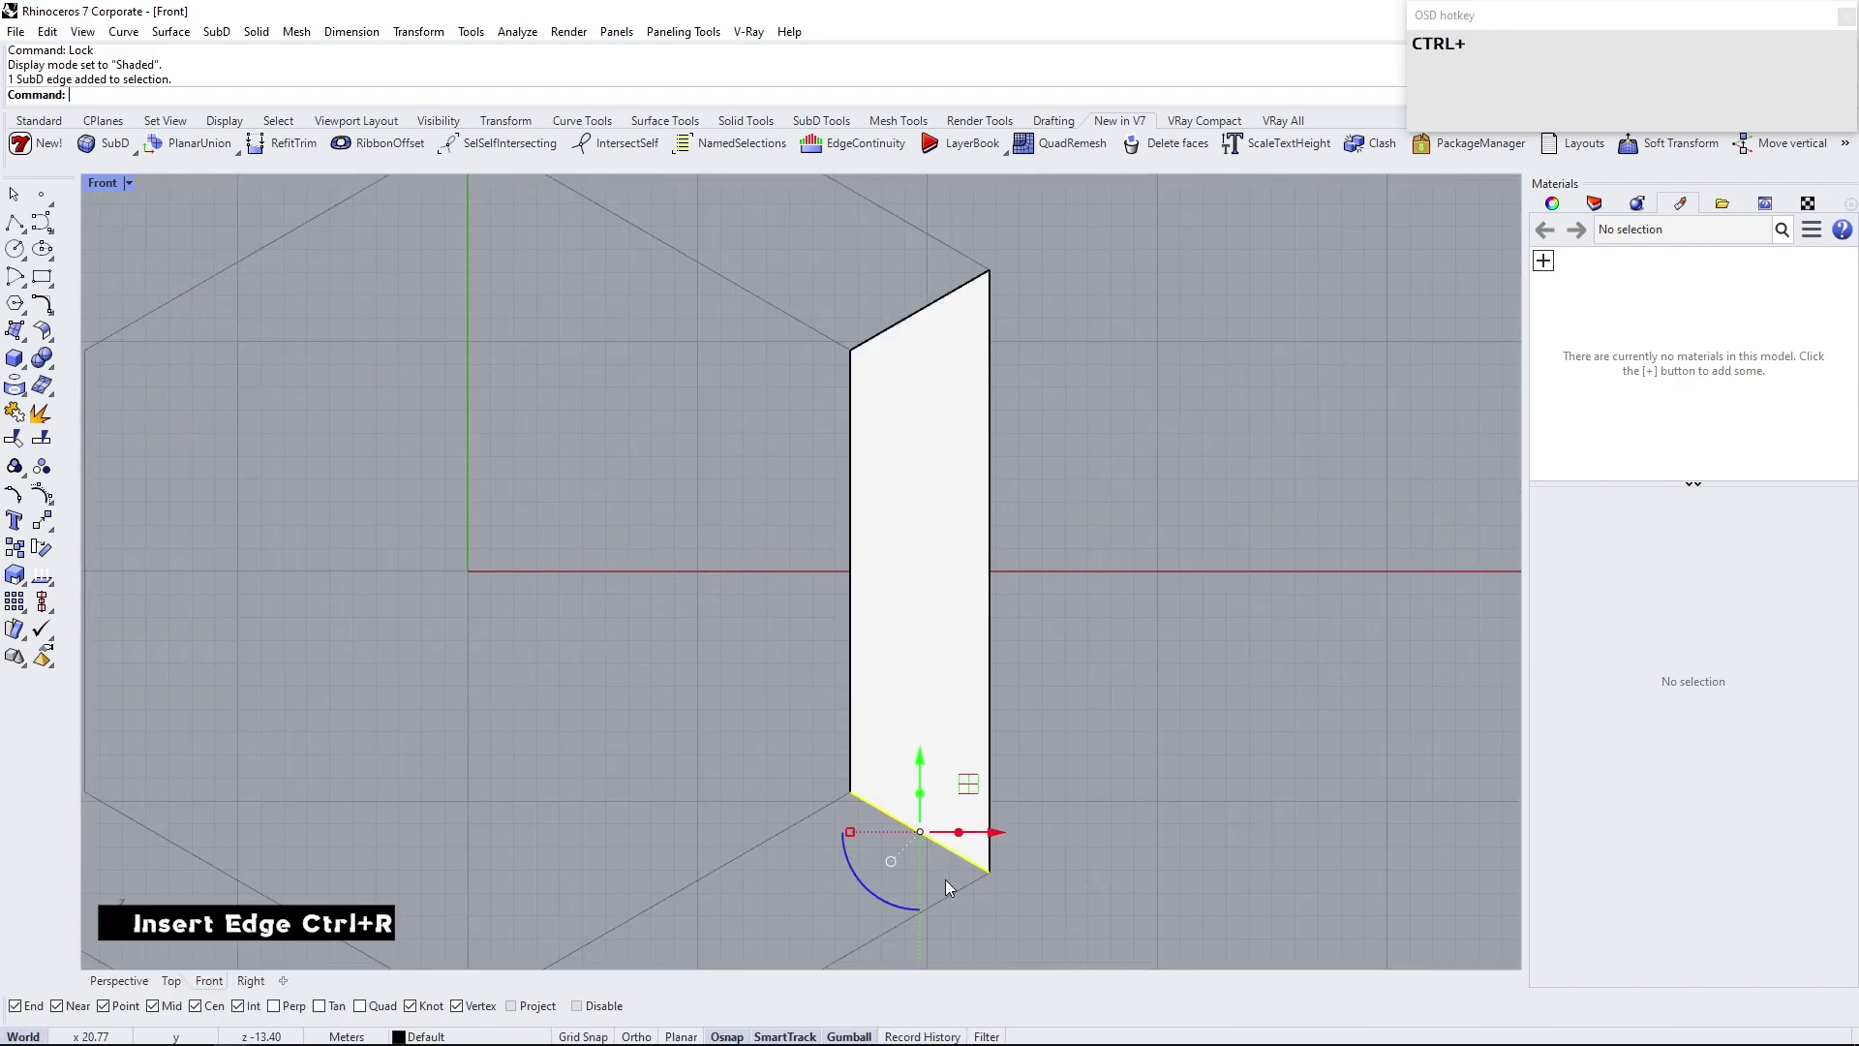
{"action": "left_click", "coordinate": [426, 100]}
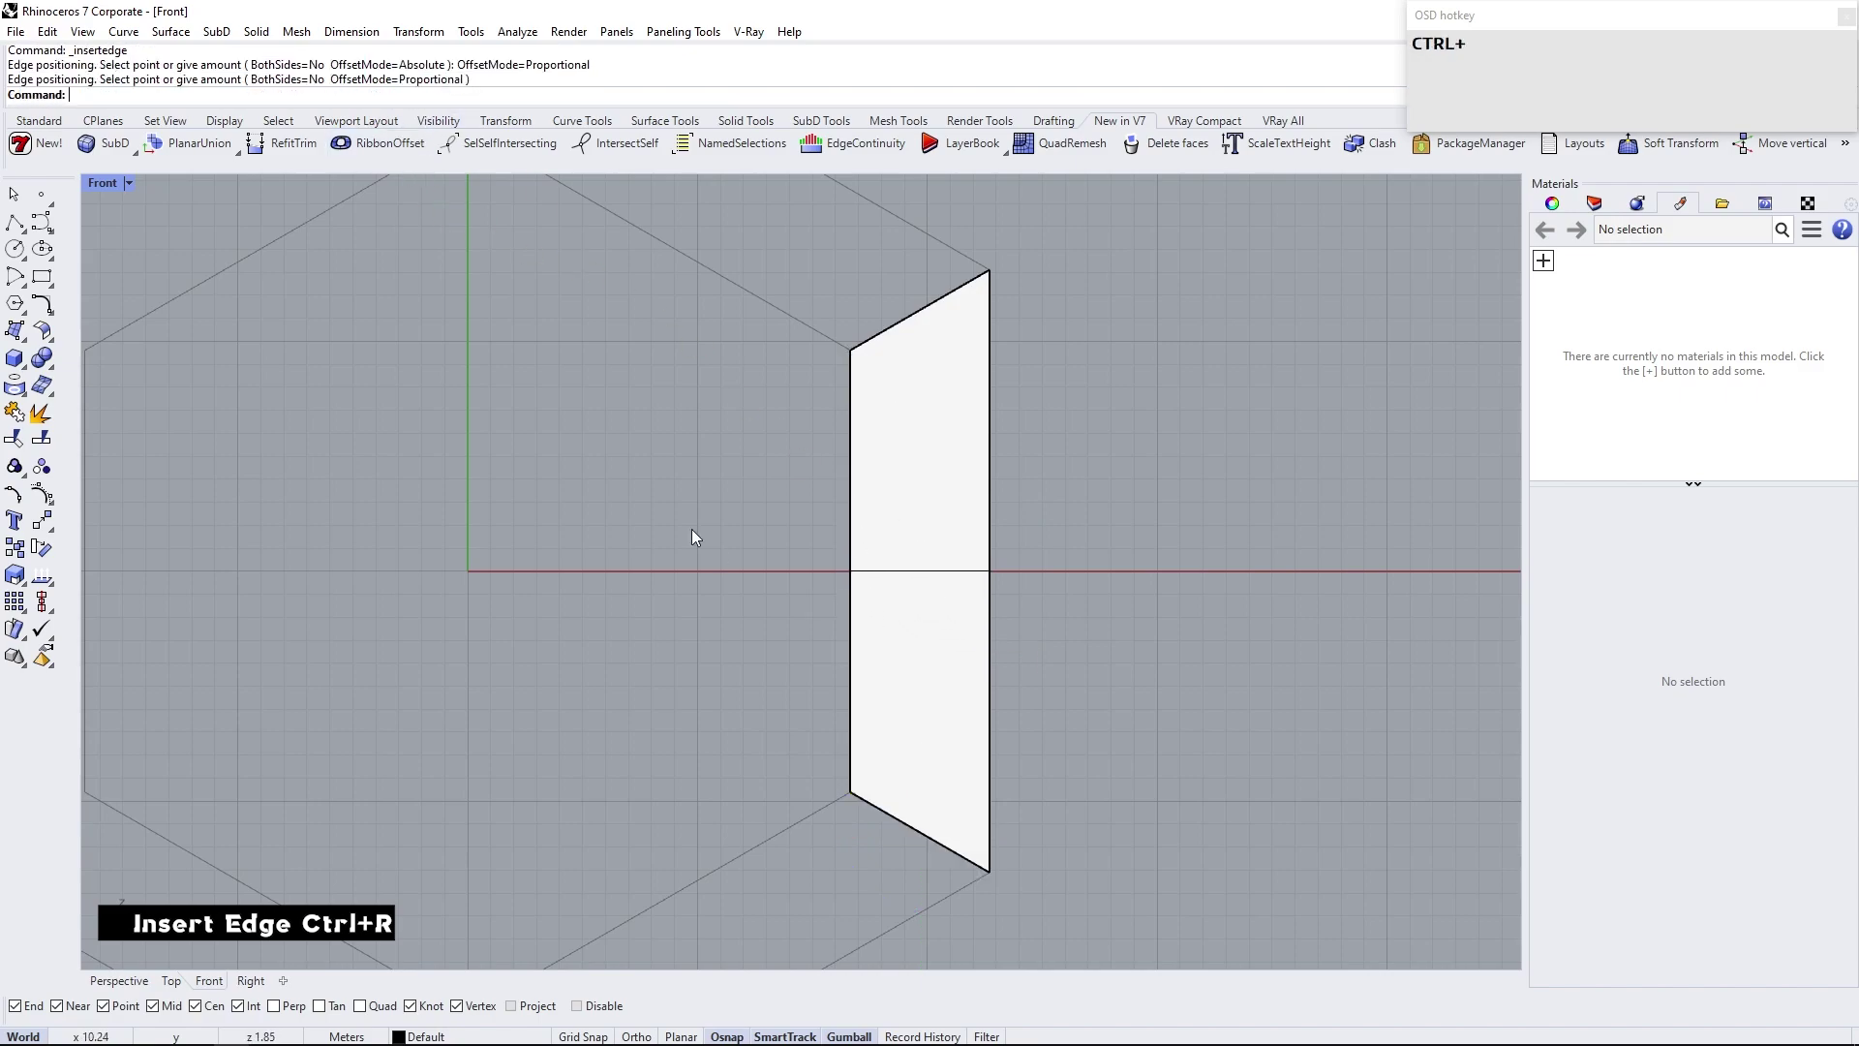
{"action": "left_click", "coordinate": [680, 495]}
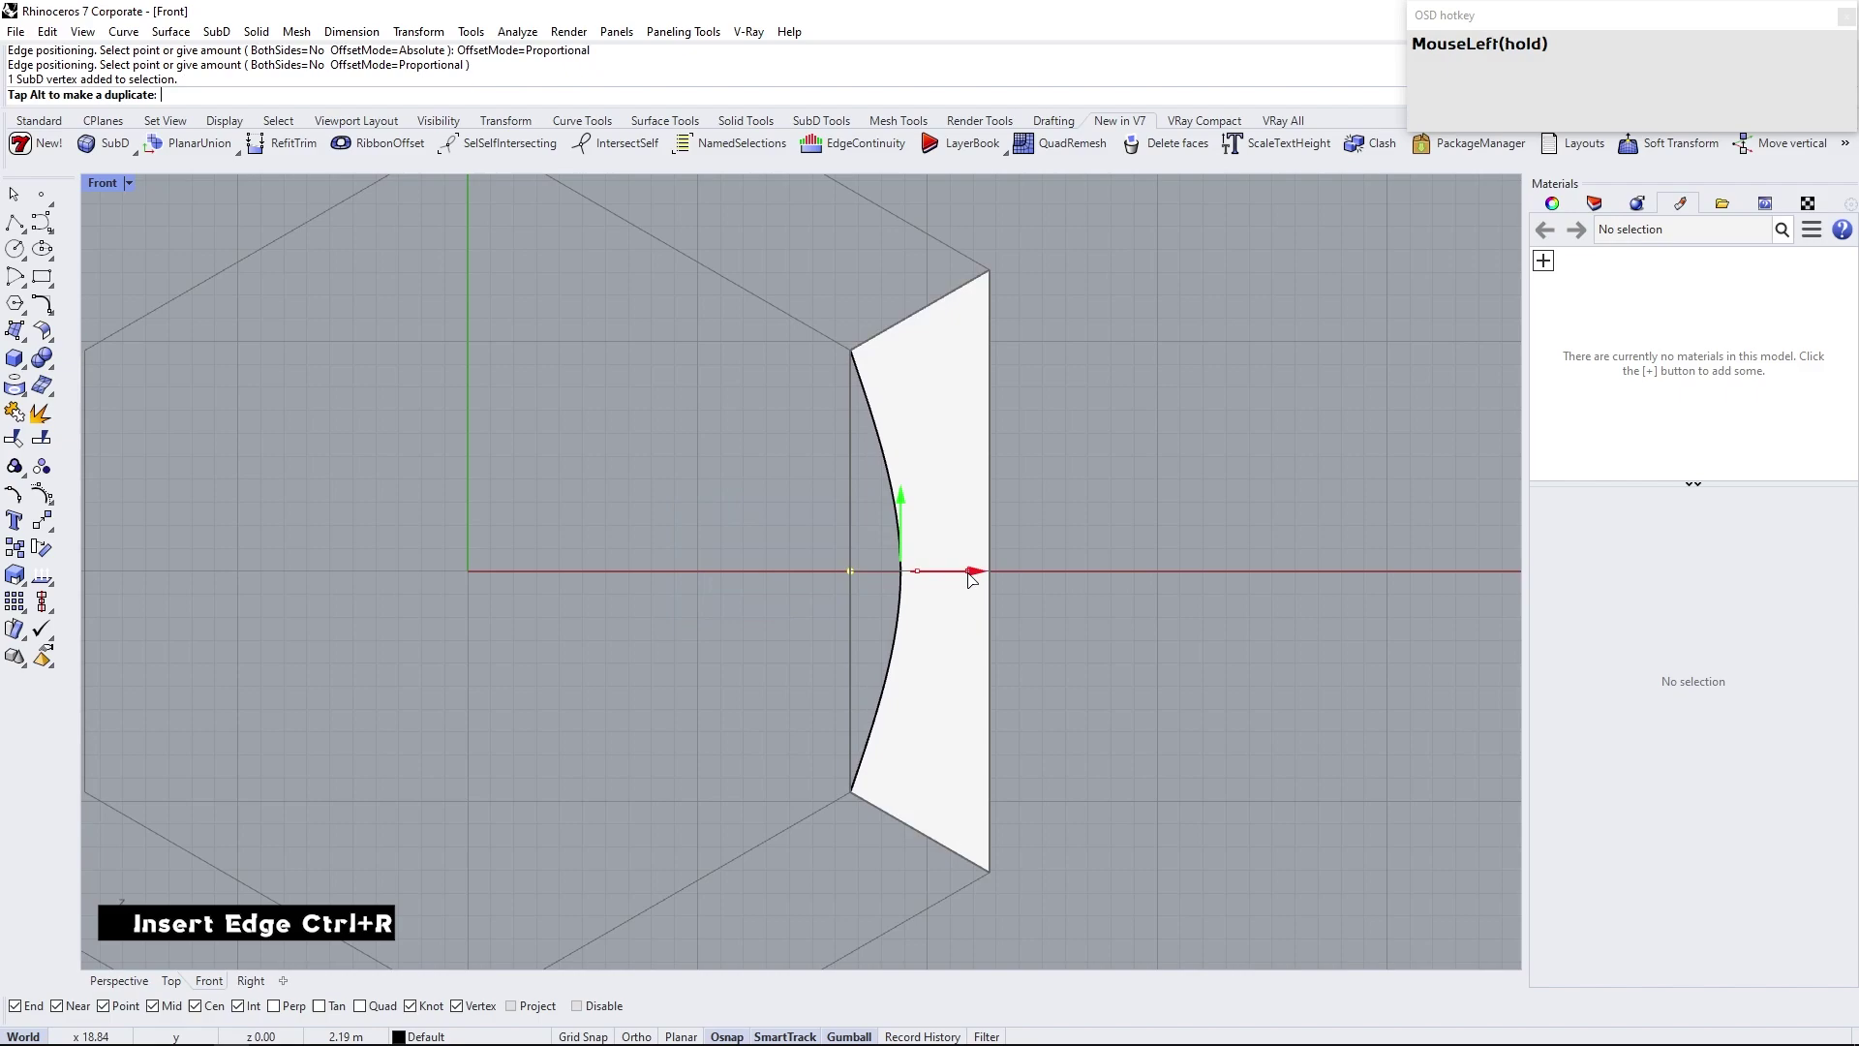
Switch to Perspective, zoom to the bowed panel and clear the selection
{"action": "scroll", "scroll_direction": "down", "scroll_amount": 3}
{"action": "left_click", "coordinate": [921, 518]}
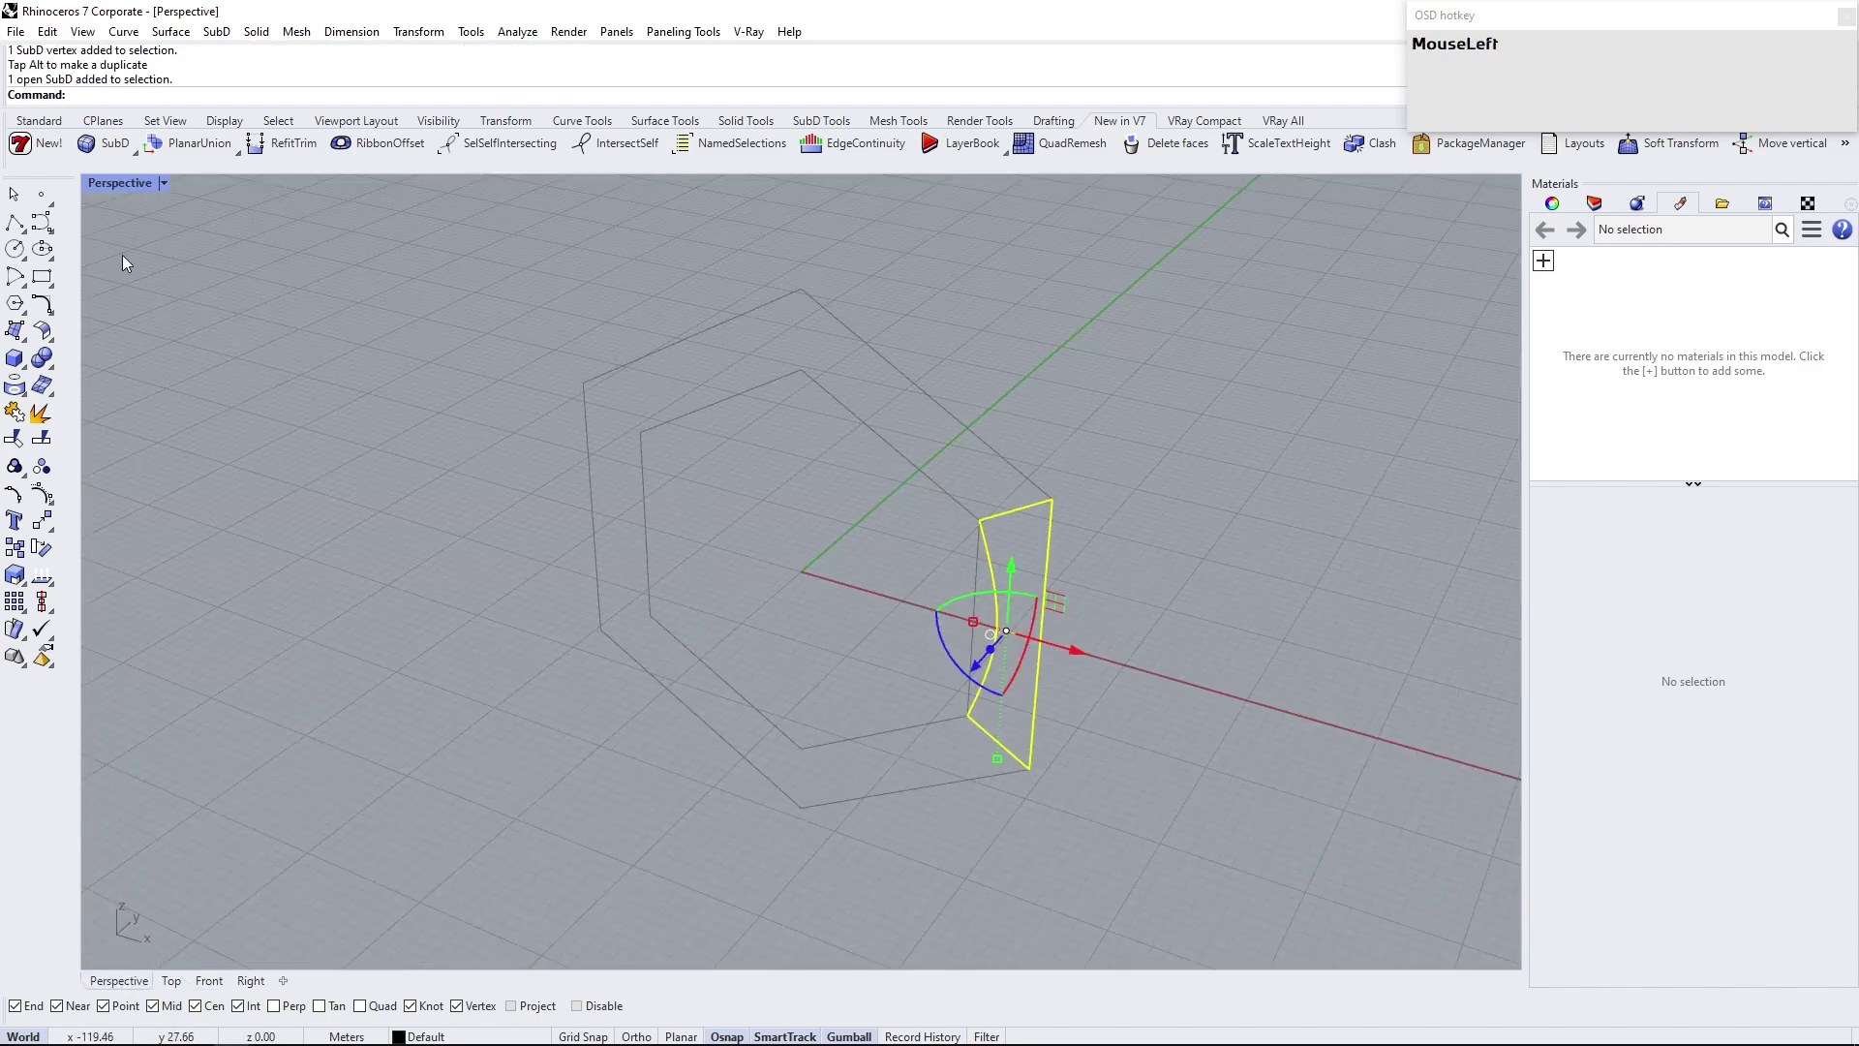
{"action": "type", "text": "z"}
{"action": "key", "text": "Return"}
{"action": "left_click", "coordinate": [1136, 650]}
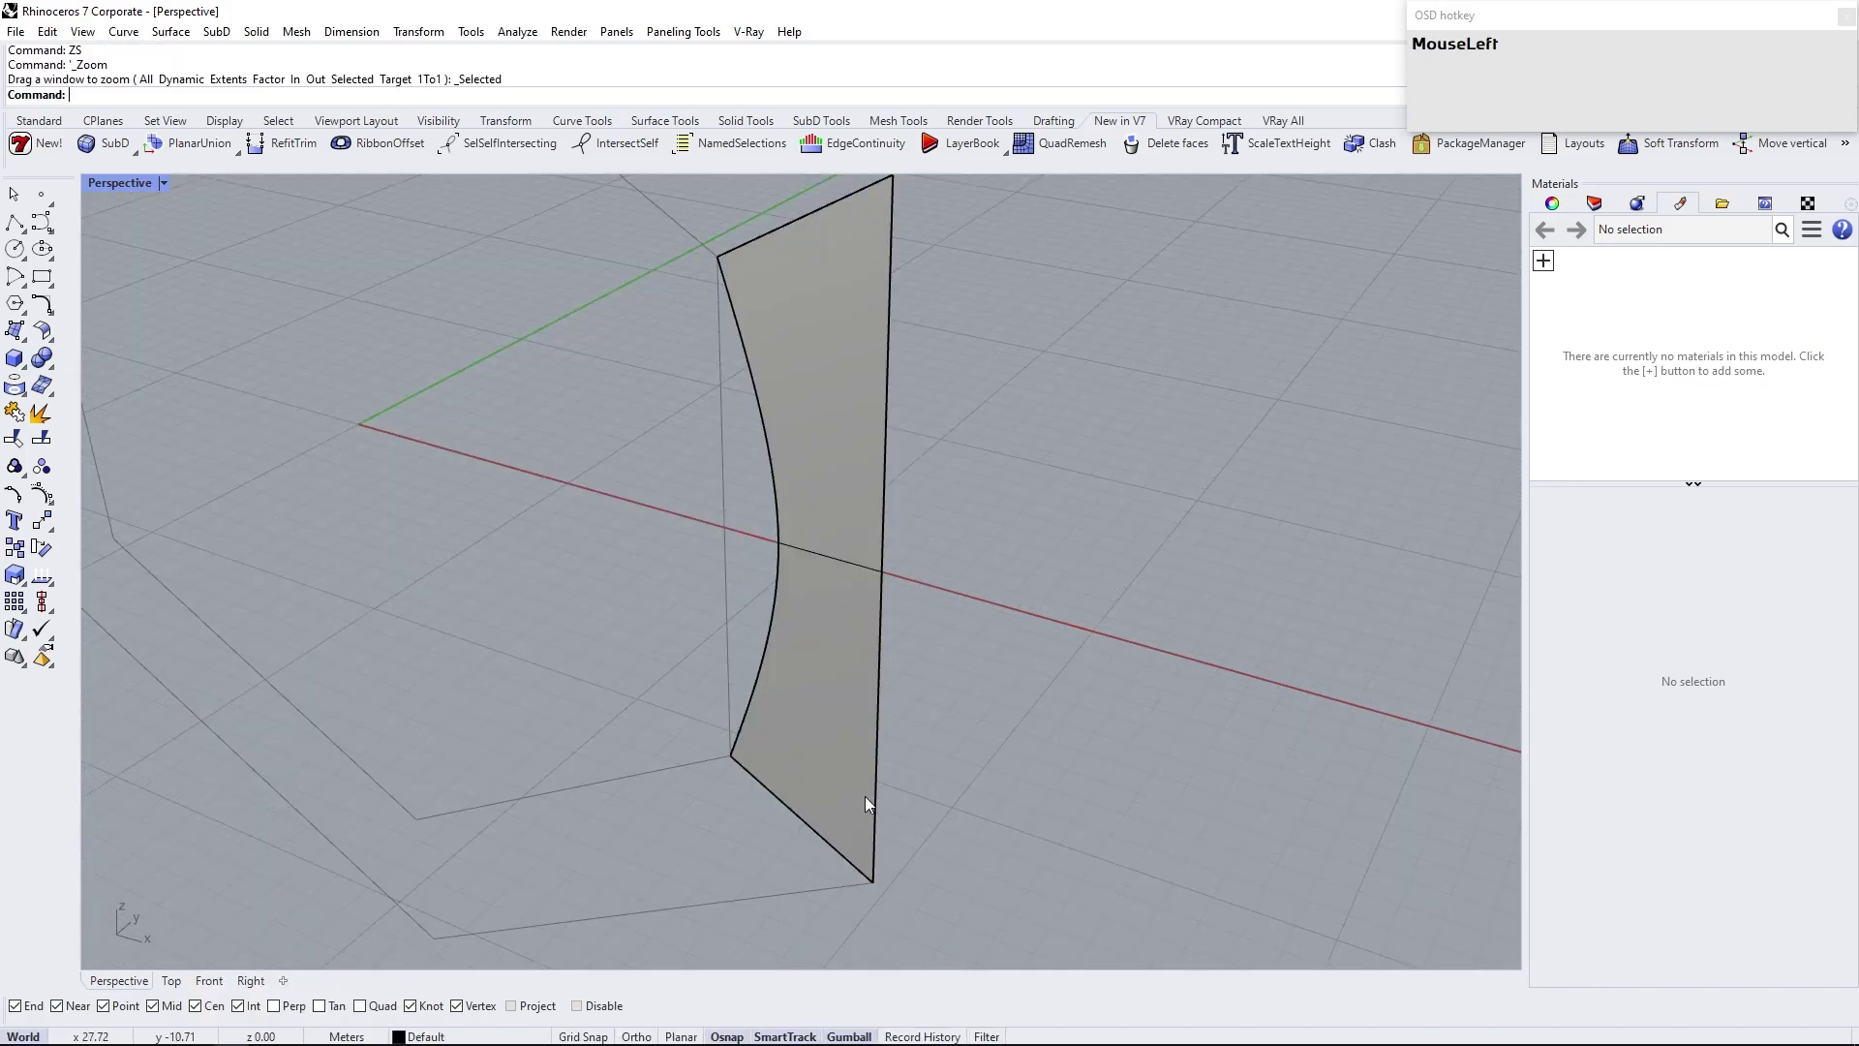
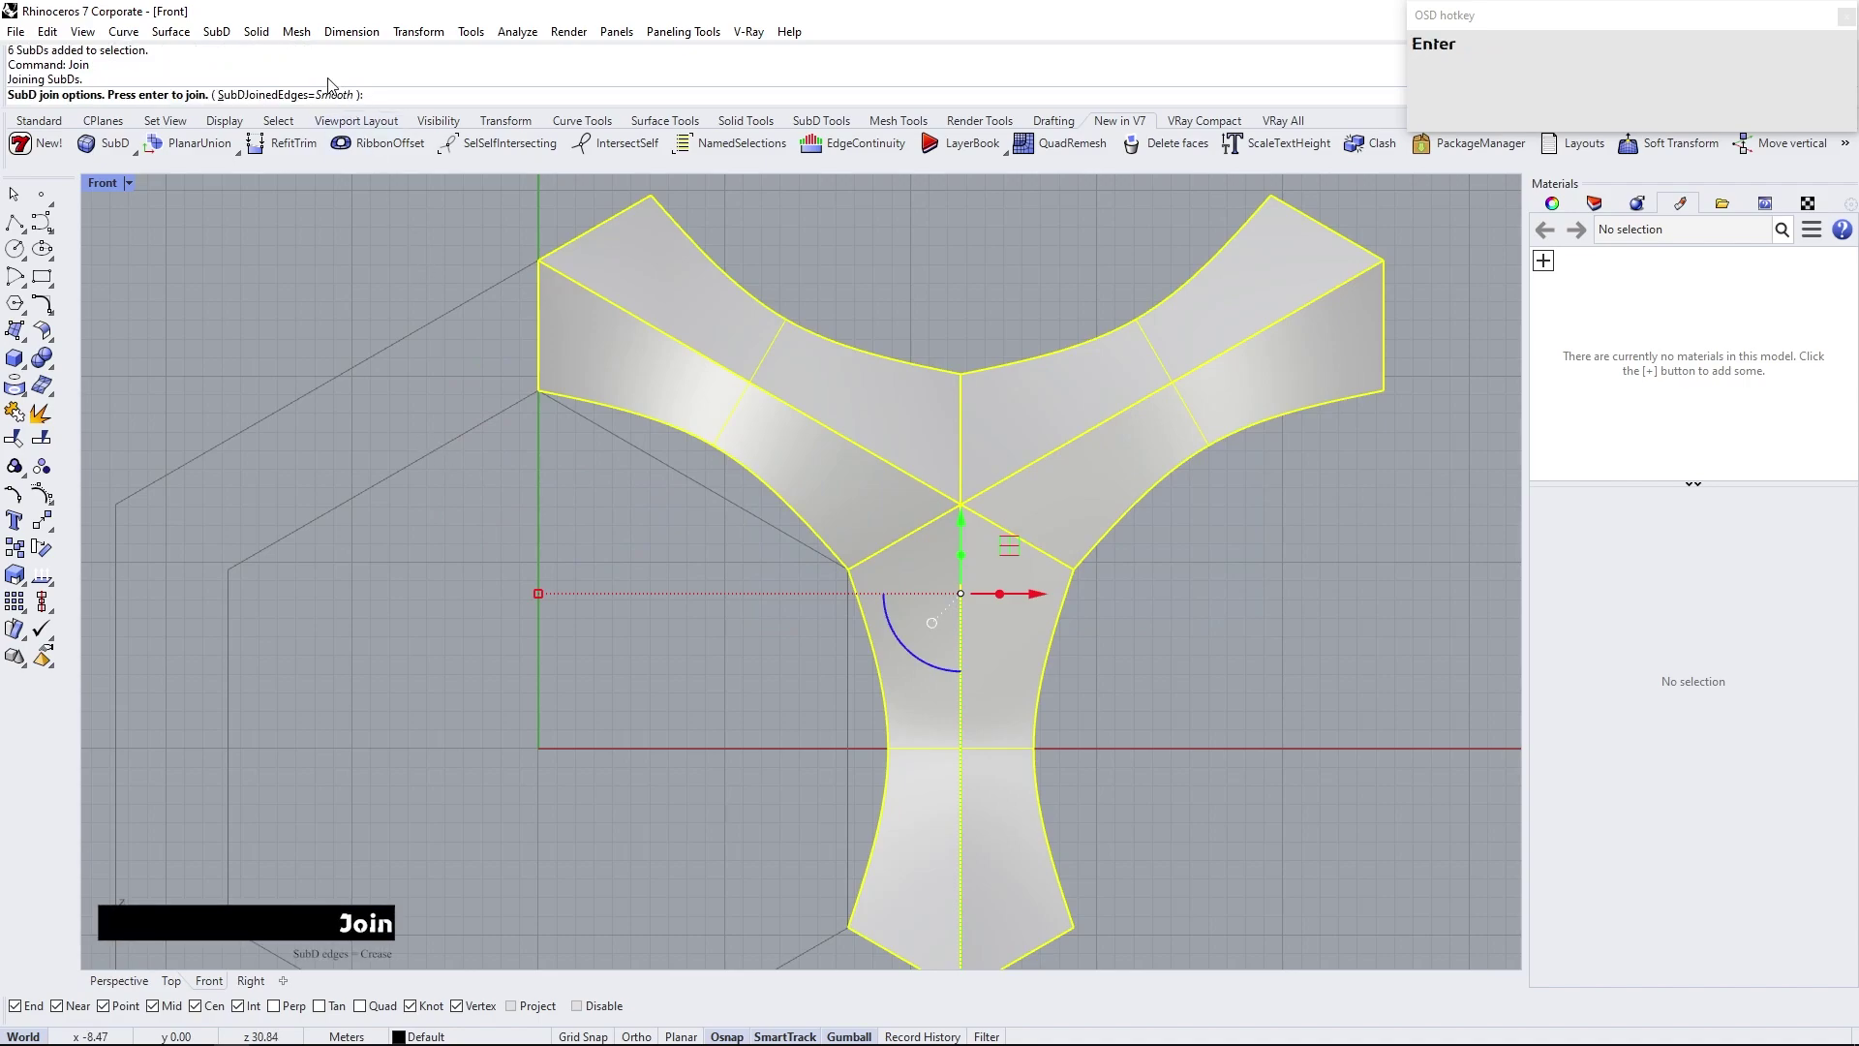
Join the six panels into one SubD with creased seams and toggle flat display
{"action": "left_click", "coordinate": [333, 101]}
{"action": "right_click", "coordinate": [591, 496]}
{"action": "left_click", "coordinate": [686, 609]}
{"action": "key", "text": "Tab"}
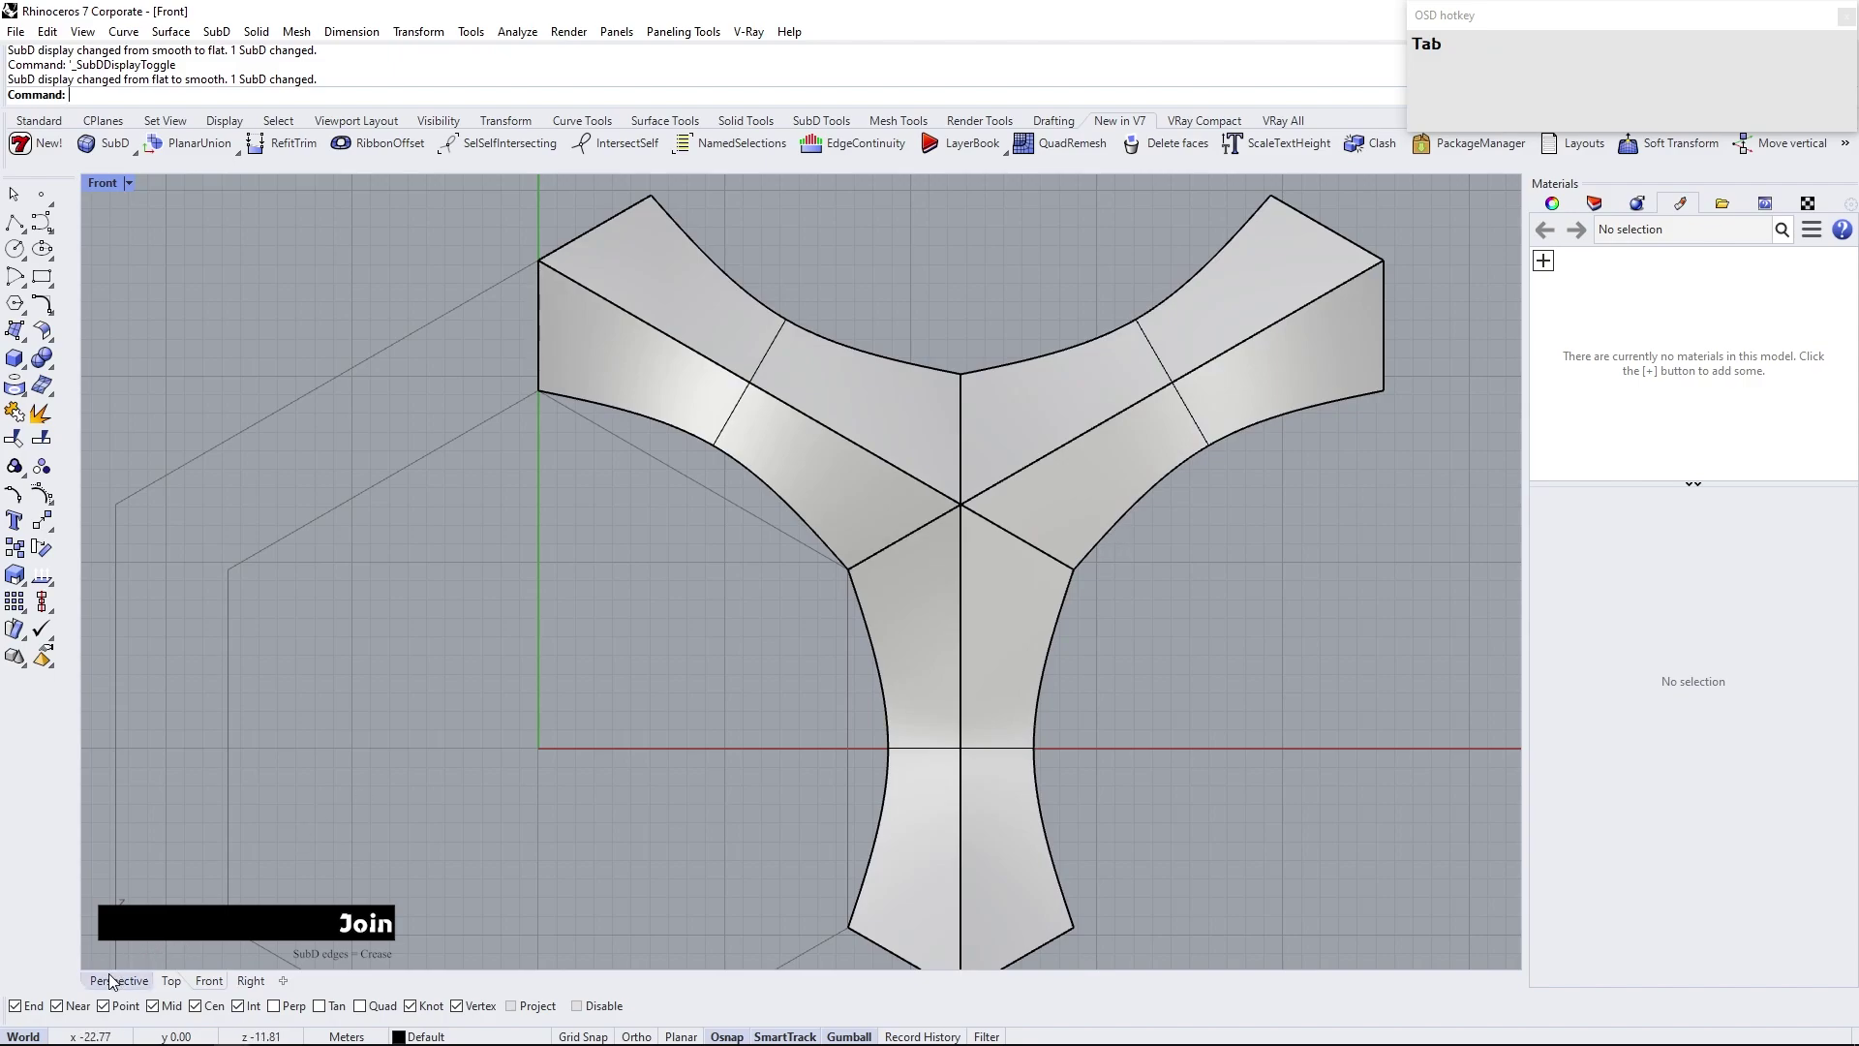
Orbit the Perspective view around the Y module and select it
{"action": "left_click", "coordinate": [113, 979]}
{"action": "right_click", "coordinate": [845, 732]}
{"action": "scroll", "scroll_direction": "down", "scroll_amount": 3}
{"action": "right_click", "coordinate": [725, 623]}
{"action": "left_click", "coordinate": [724, 510]}
Alt-drag a duplicate of the Y module a short distance behind the original
{"action": "right_click", "coordinate": [755, 499]}
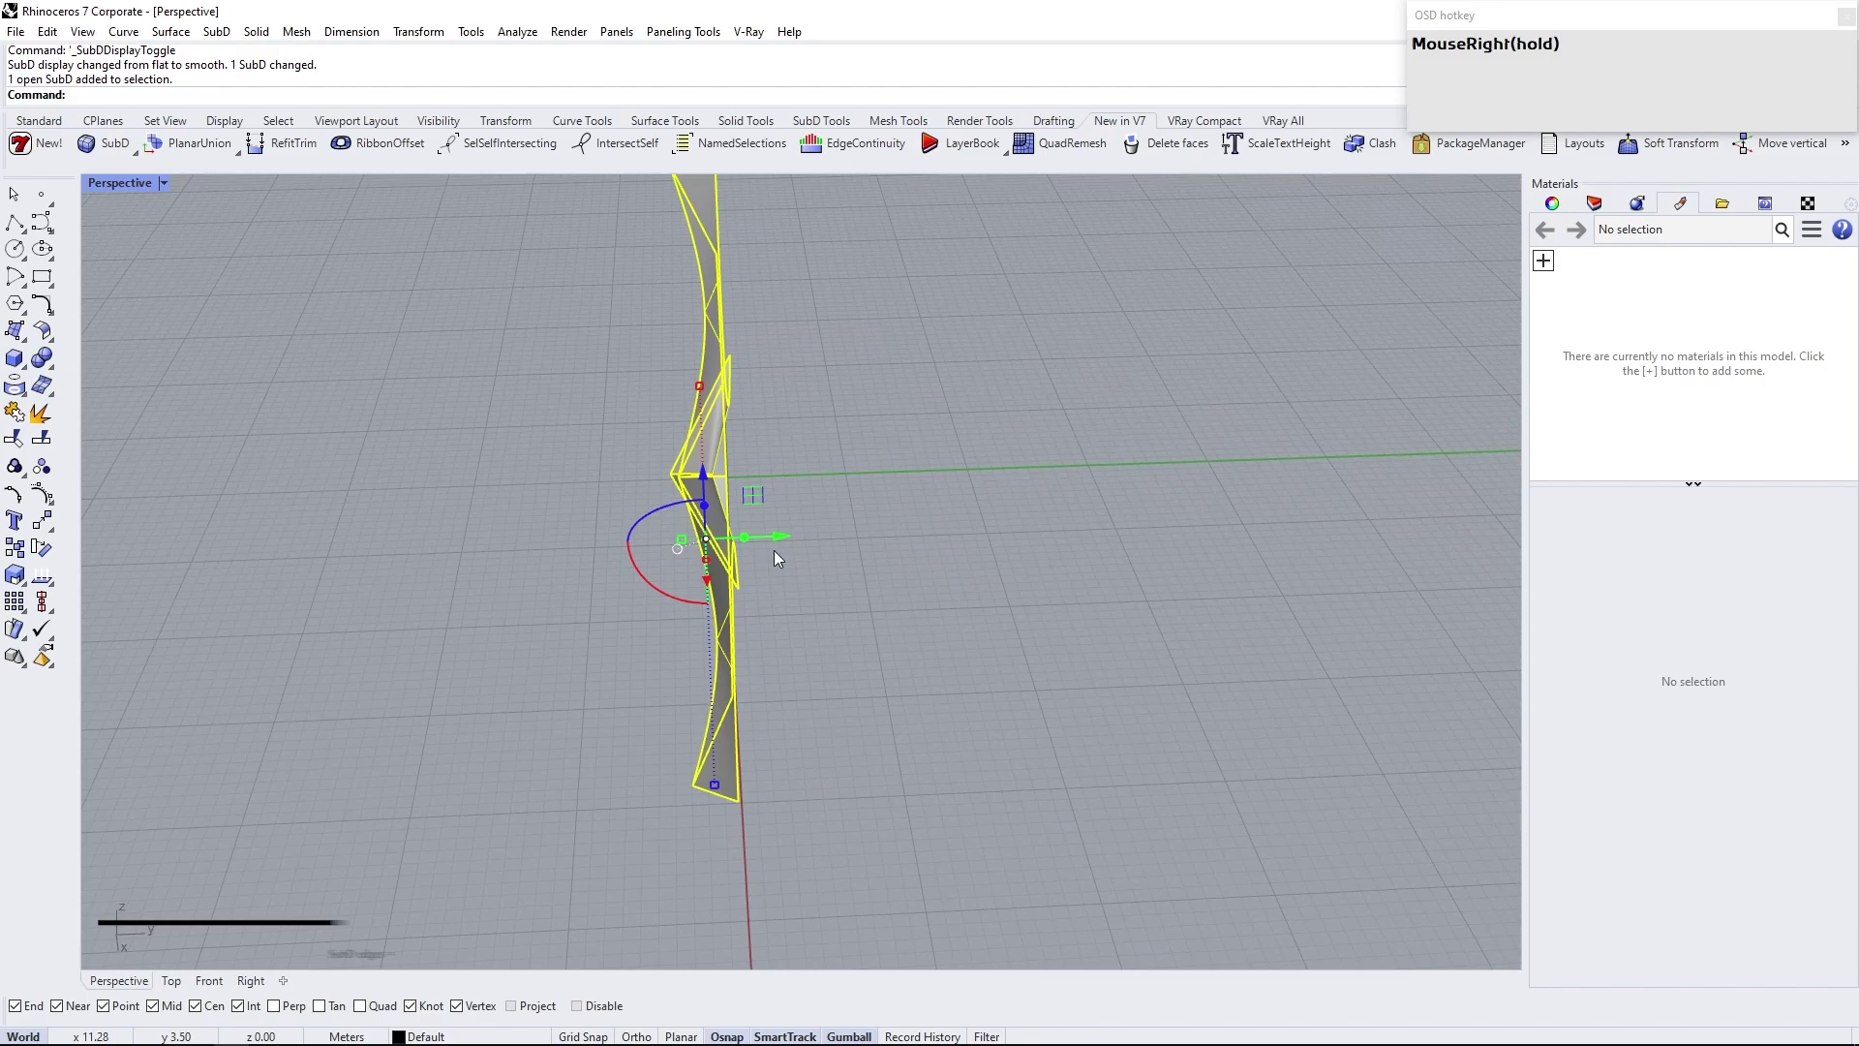
{"action": "left_click", "coordinate": [787, 543]}
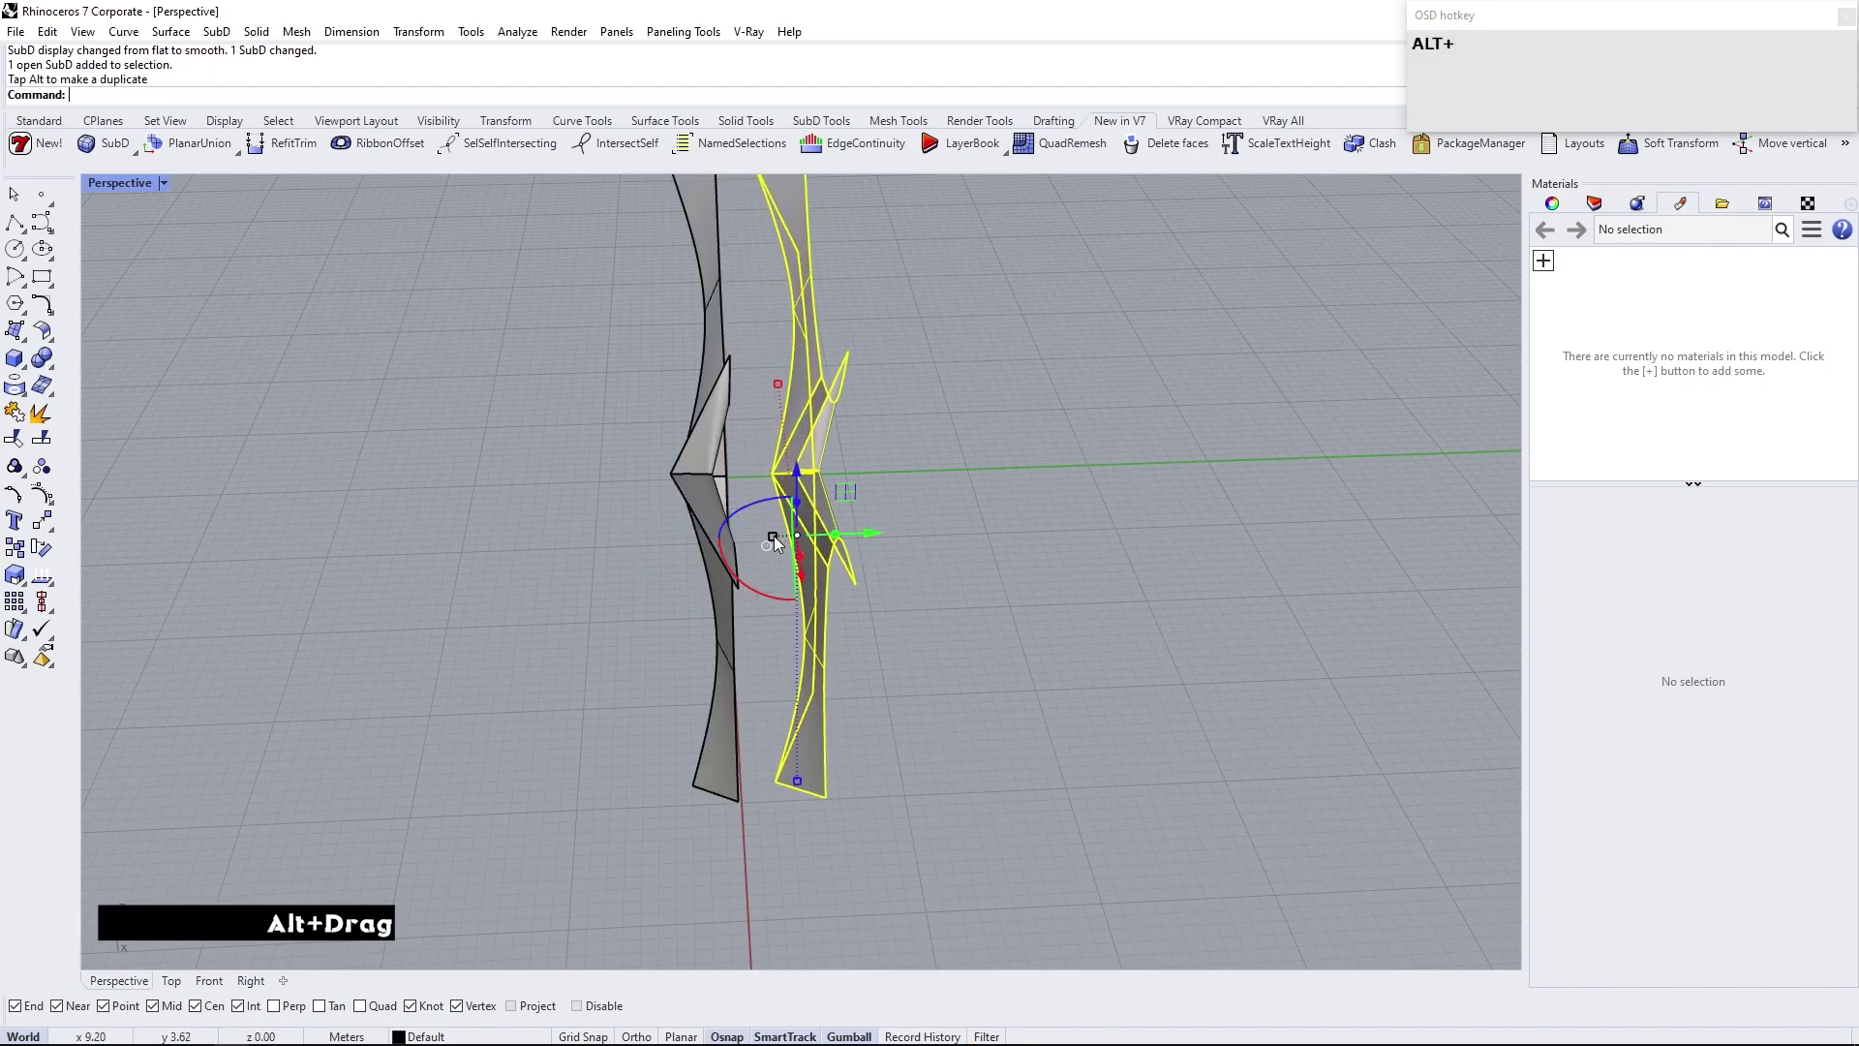
{"action": "left_click", "coordinate": [776, 538]}
{"action": "key", "text": "0"}
{"action": "key", "text": "Return"}
Select the outline edges of both the front and back Y modules
{"action": "left_click", "coordinate": [1028, 573]}
{"action": "right_click", "coordinate": [968, 491]}
{"action": "left_click", "coordinate": [826, 444]}
{"action": "right_click", "coordinate": [832, 435]}
{"action": "scroll", "scroll_direction": "up", "scroll_amount": 3}
{"action": "left_click_drag", "start_coordinate": [872, 560], "coordinate": [978, 539]}
{"action": "right_click", "coordinate": [822, 566]}
{"action": "left_click", "coordinate": [1103, 480]}
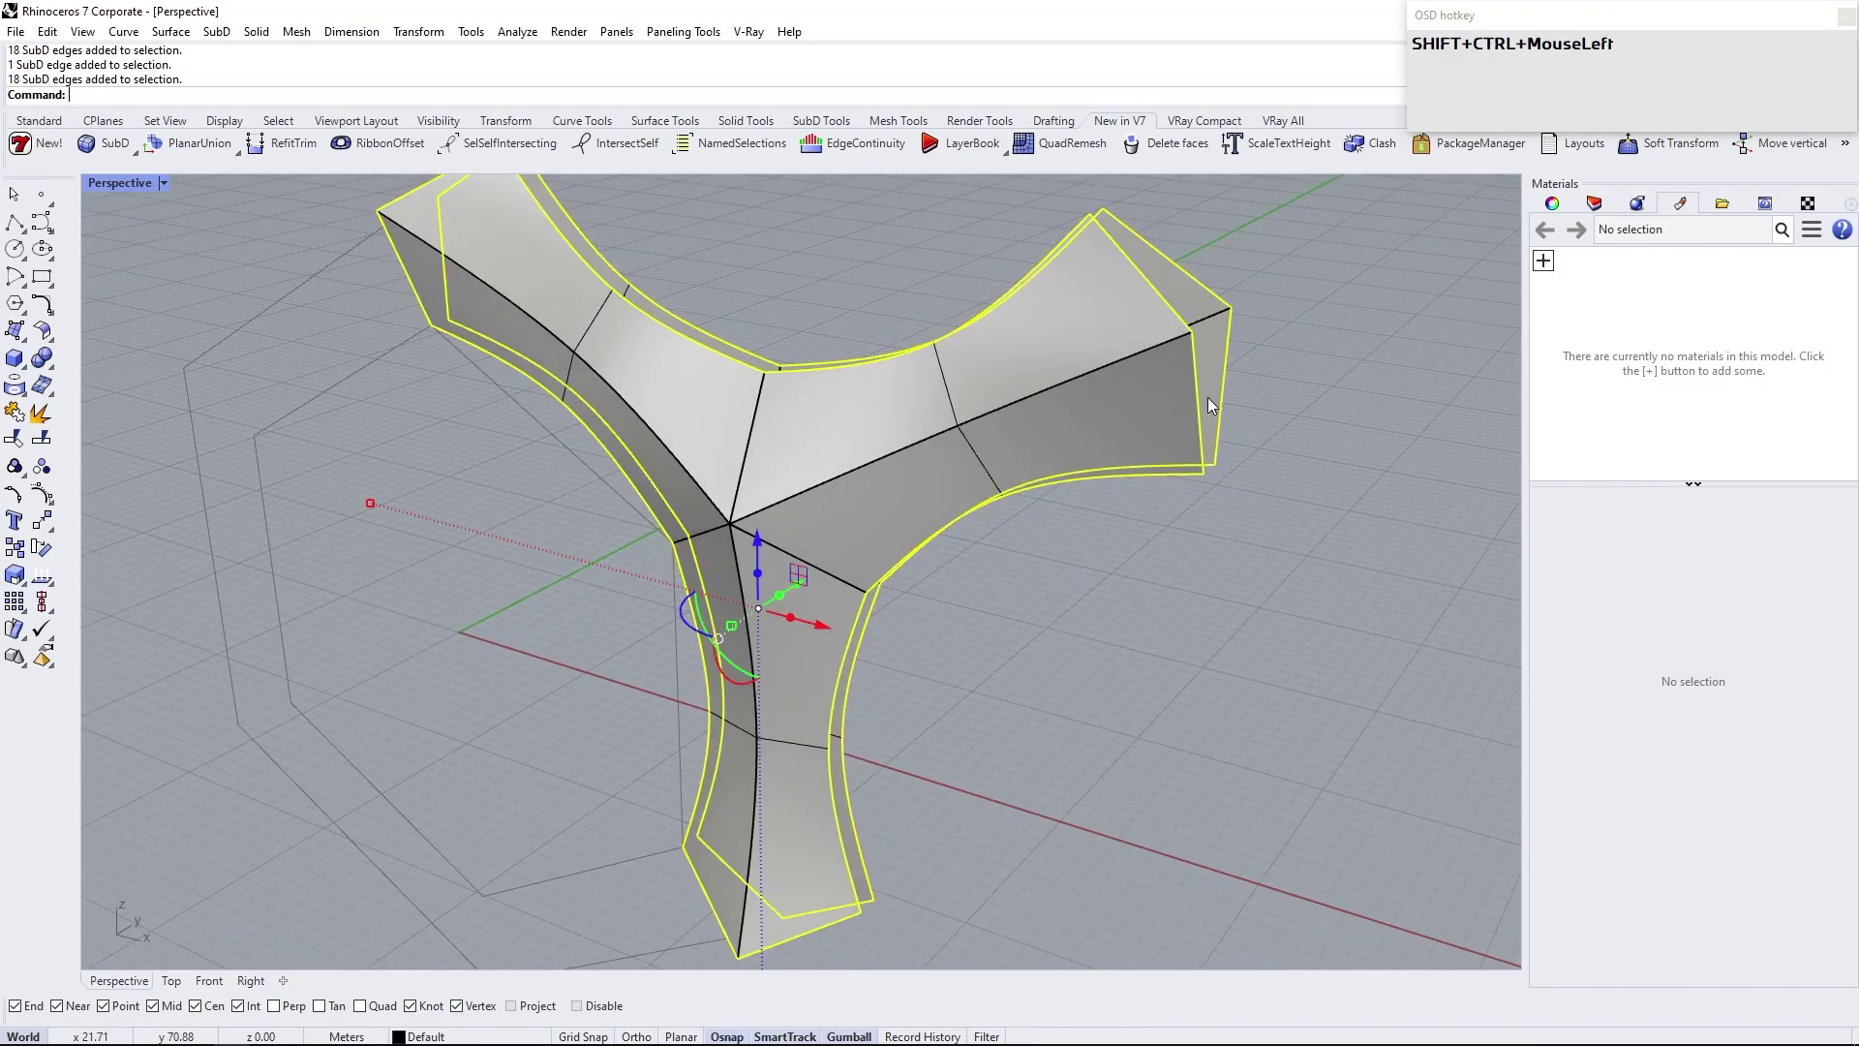
Bridge the two Y outlines with Join checked, closing the module's sides into a thick frame
{"action": "type", "text": "b"}
{"action": "key", "text": "Return"}
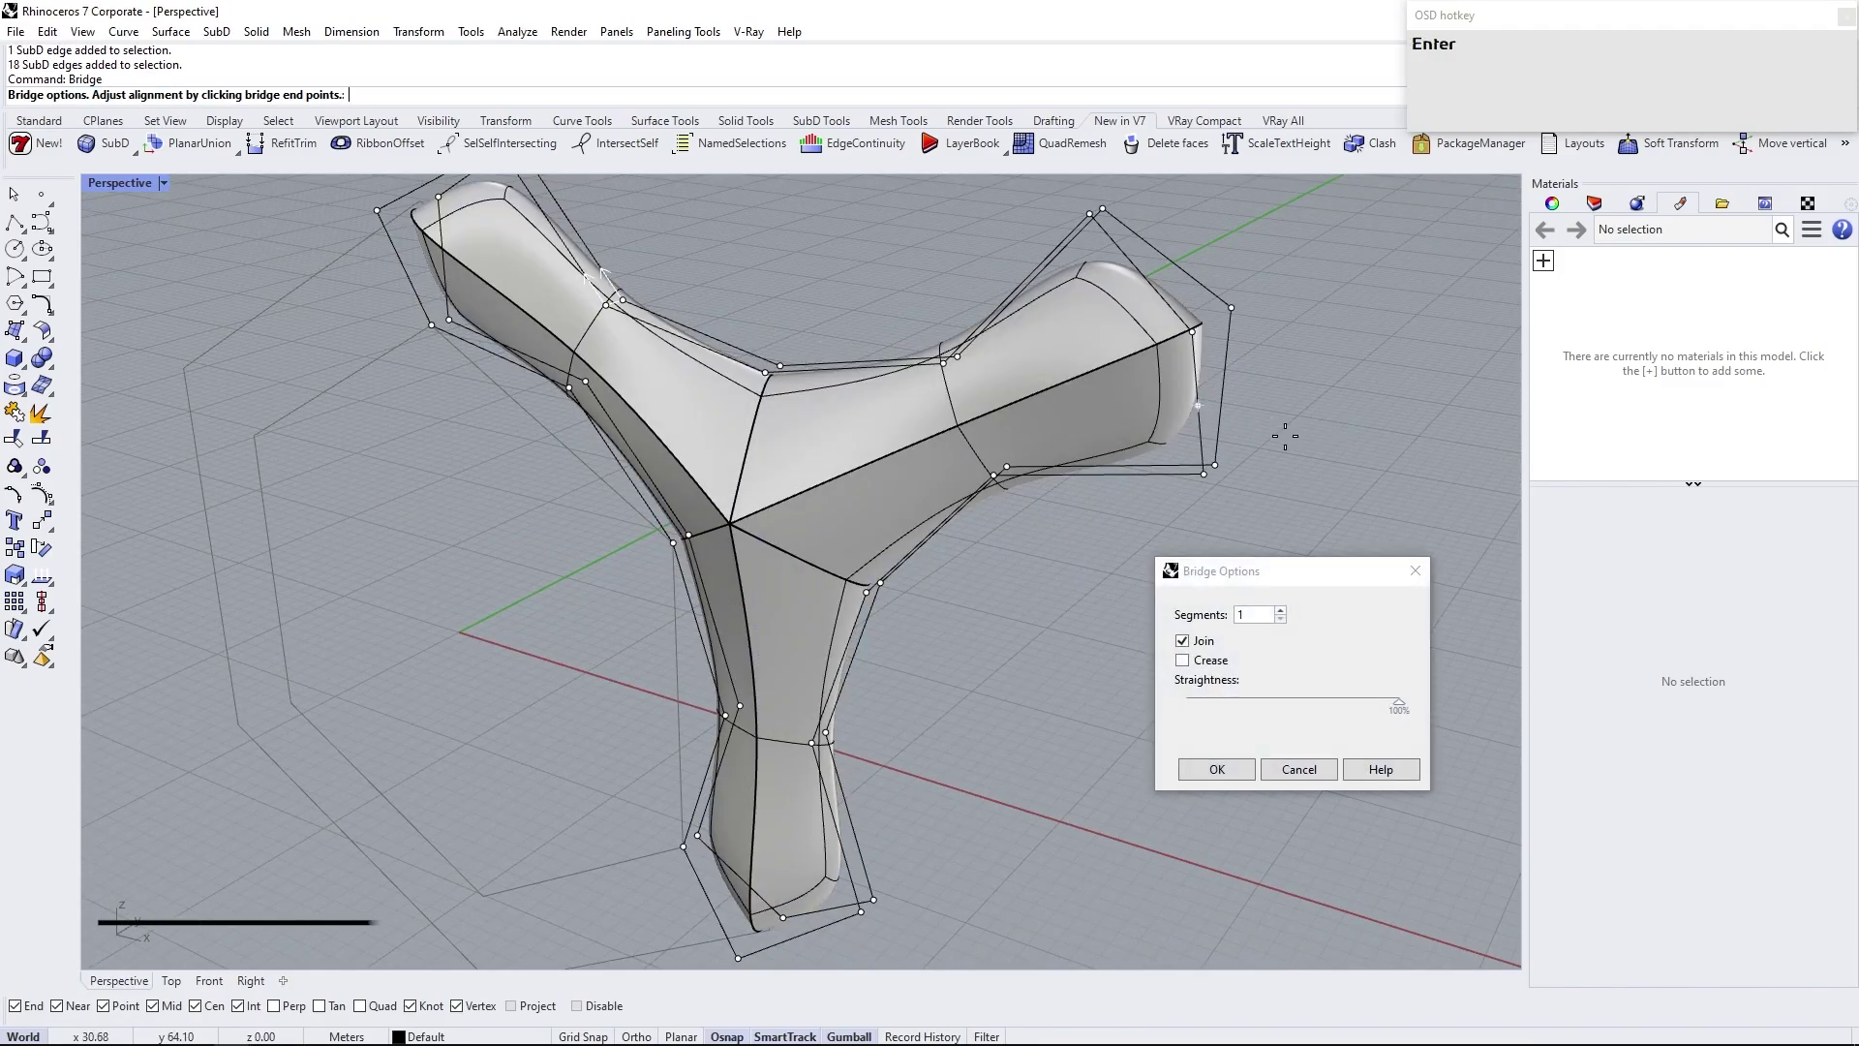
{"action": "left_click", "coordinate": [1186, 663]}
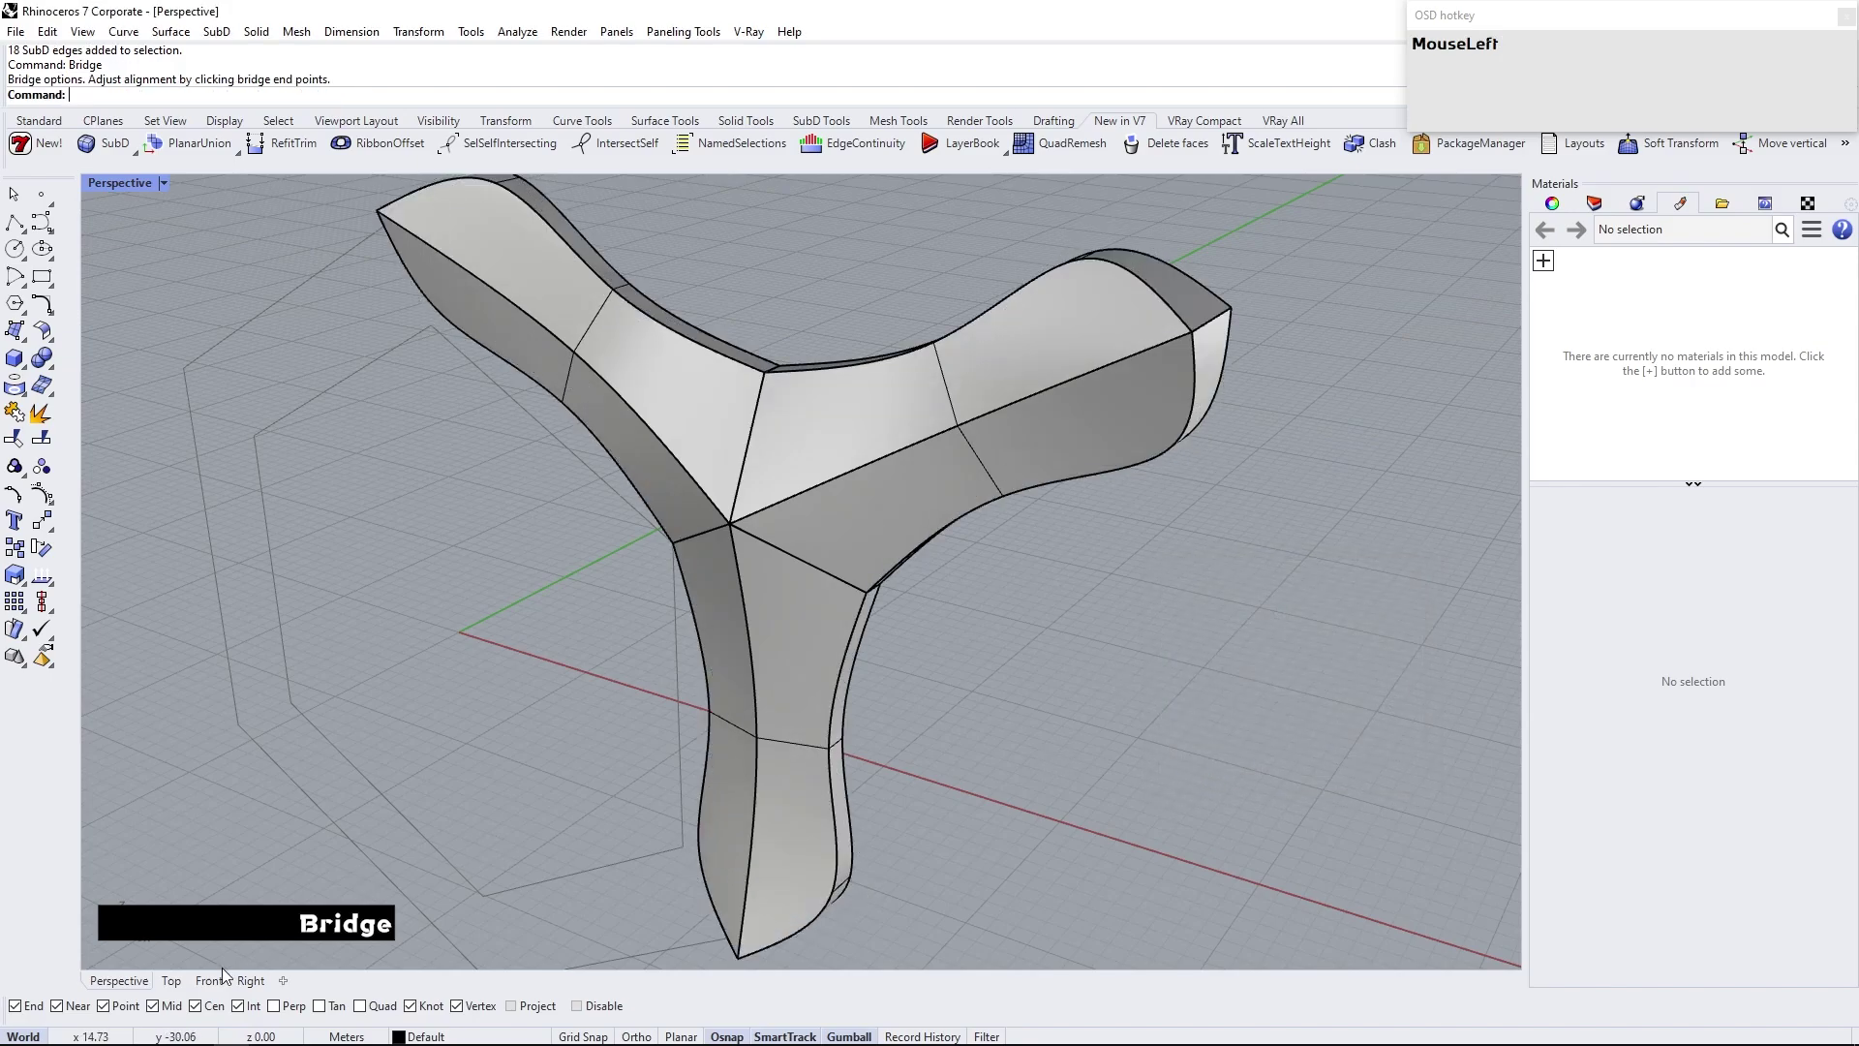
{"action": "scroll", "scroll_direction": "up", "scroll_amount": 3}
Bevel the six radial centre seams into narrow two-segment grooves and show the SubD flat
{"action": "left_click", "coordinate": [874, 599]}
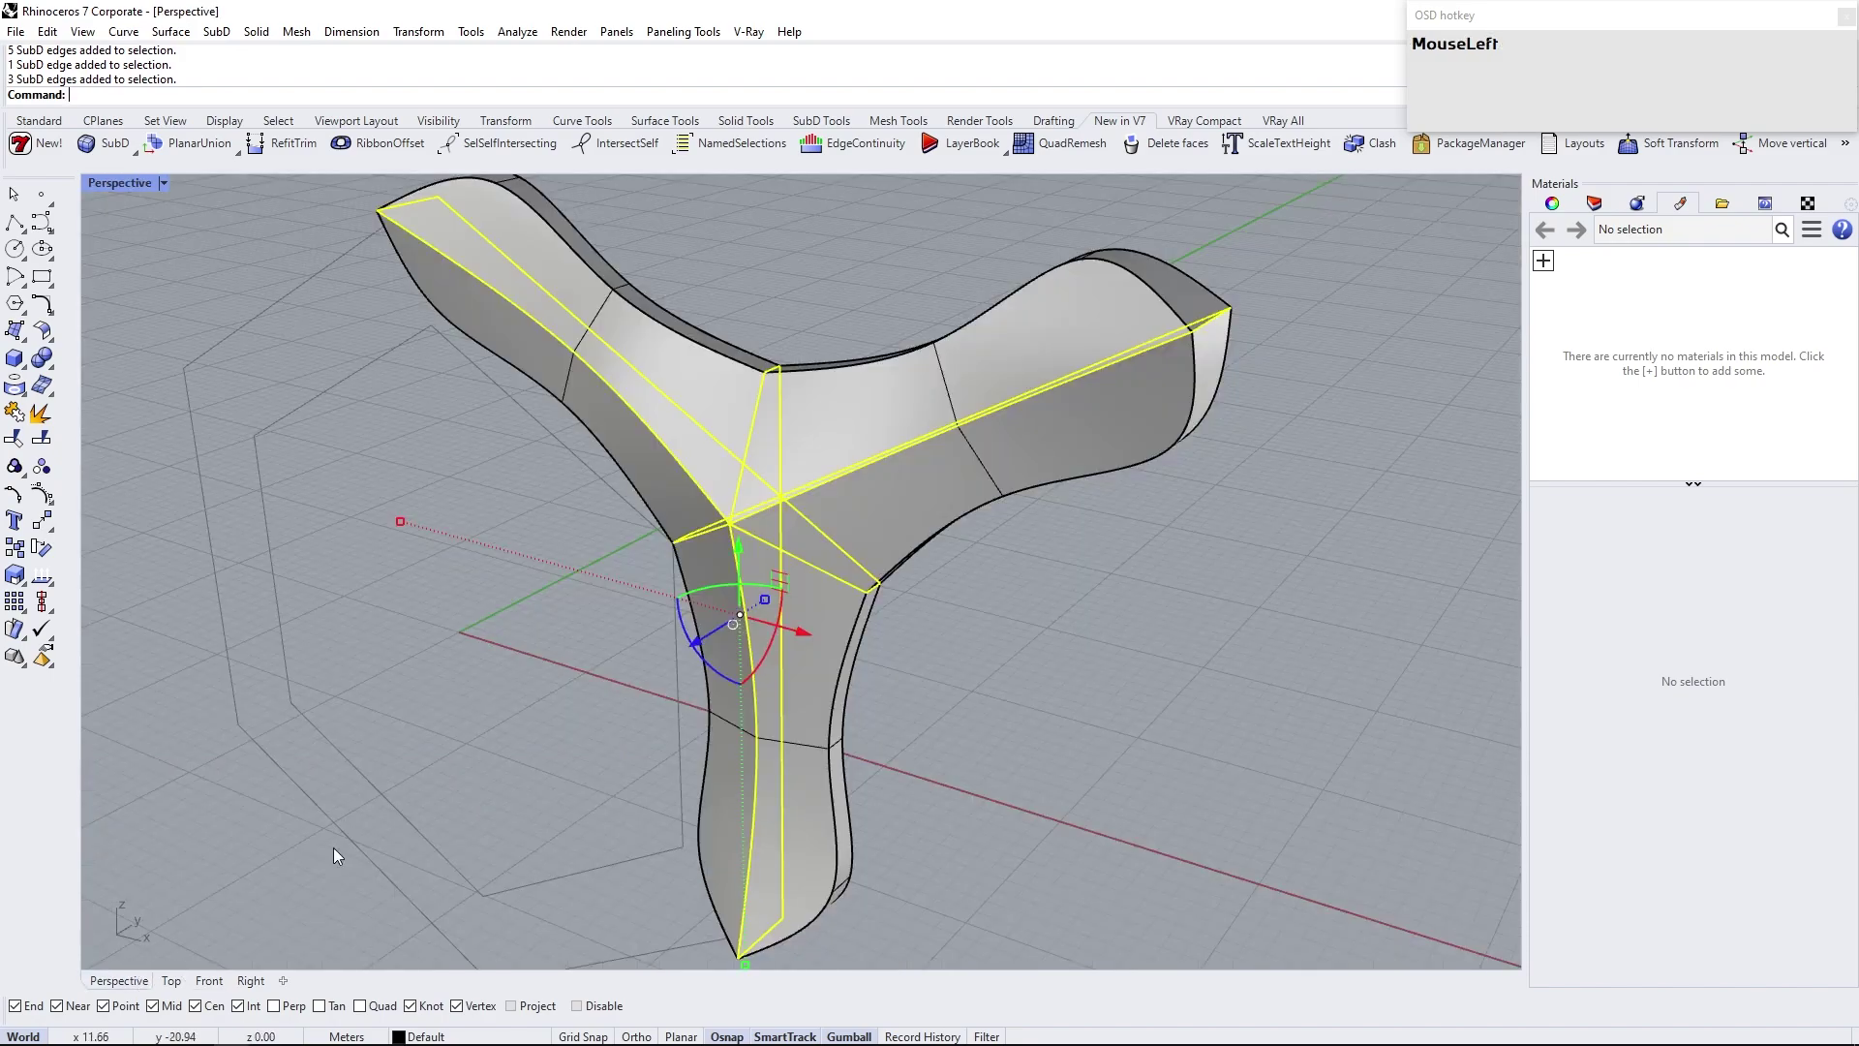
{"action": "left_click_drag", "start_coordinate": [938, 563], "coordinate": [828, 577]}
{"action": "left_click", "coordinate": [225, 987]}
{"action": "scroll", "scroll_direction": "up", "scroll_amount": 3}
{"action": "key", "text": "ctrl+b"}
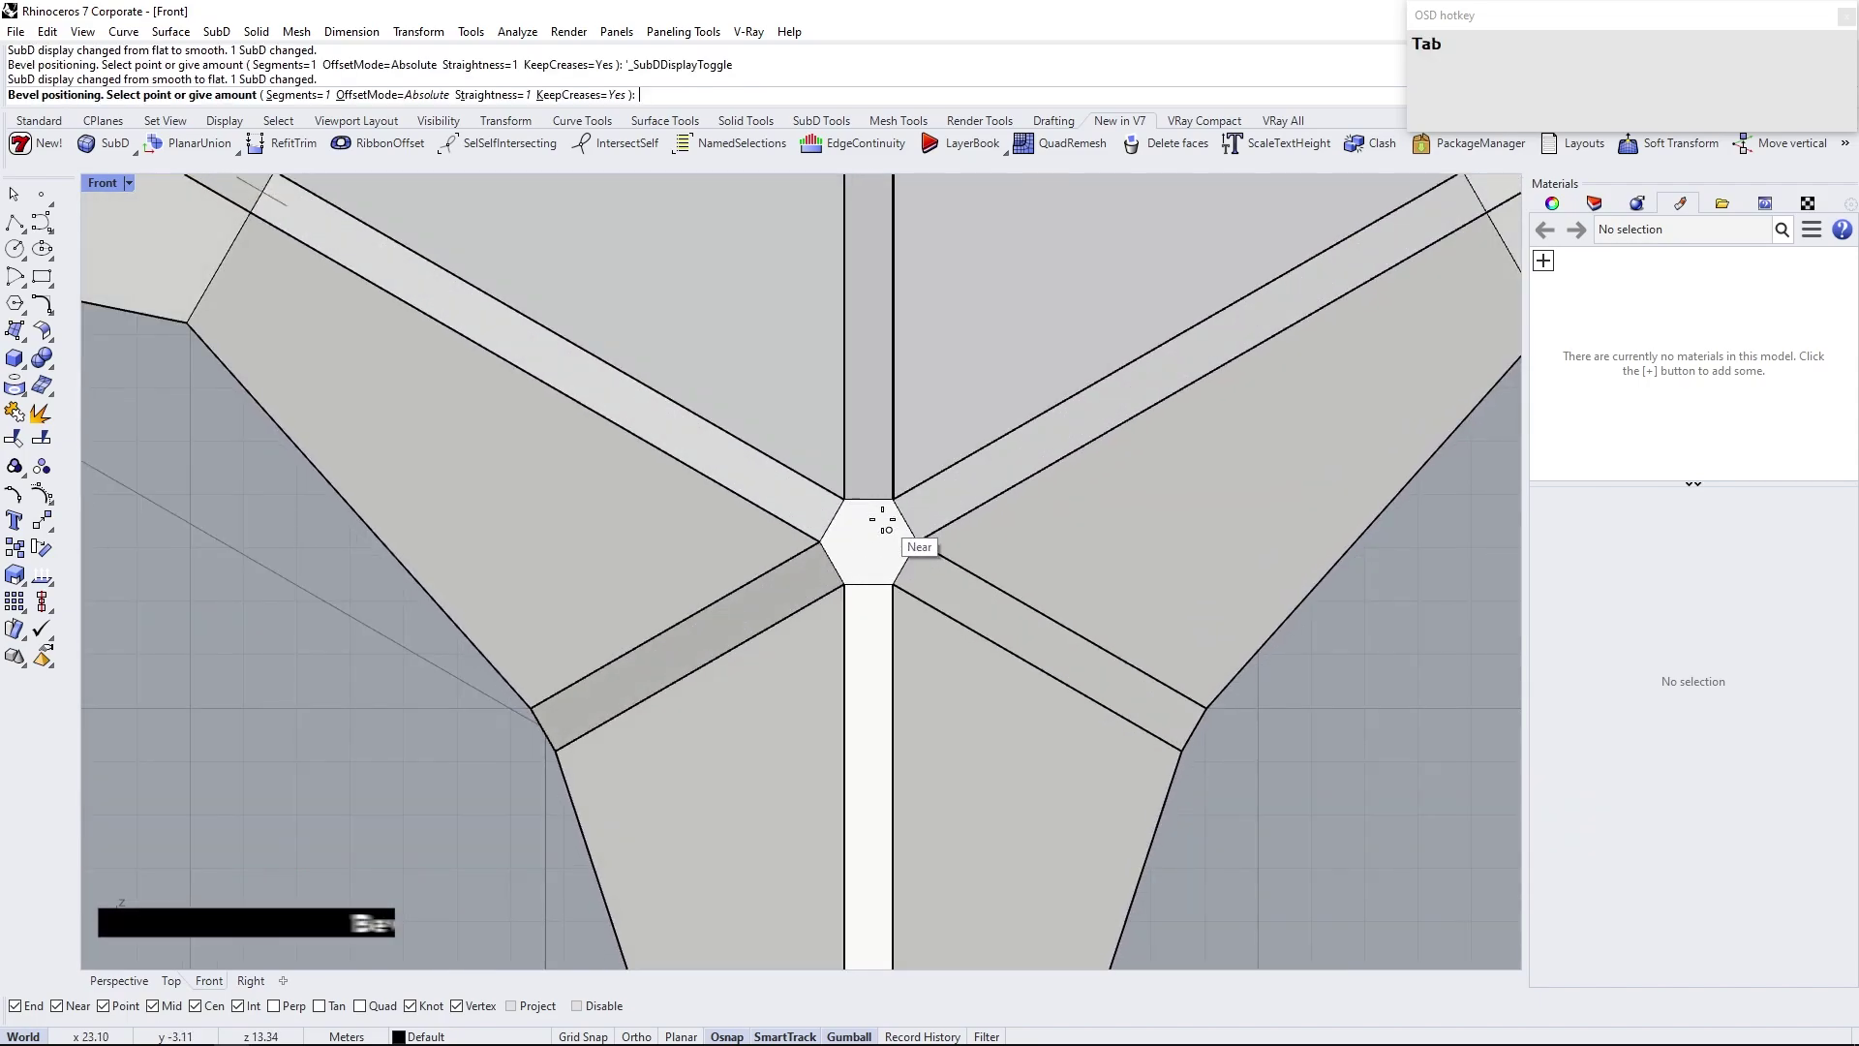
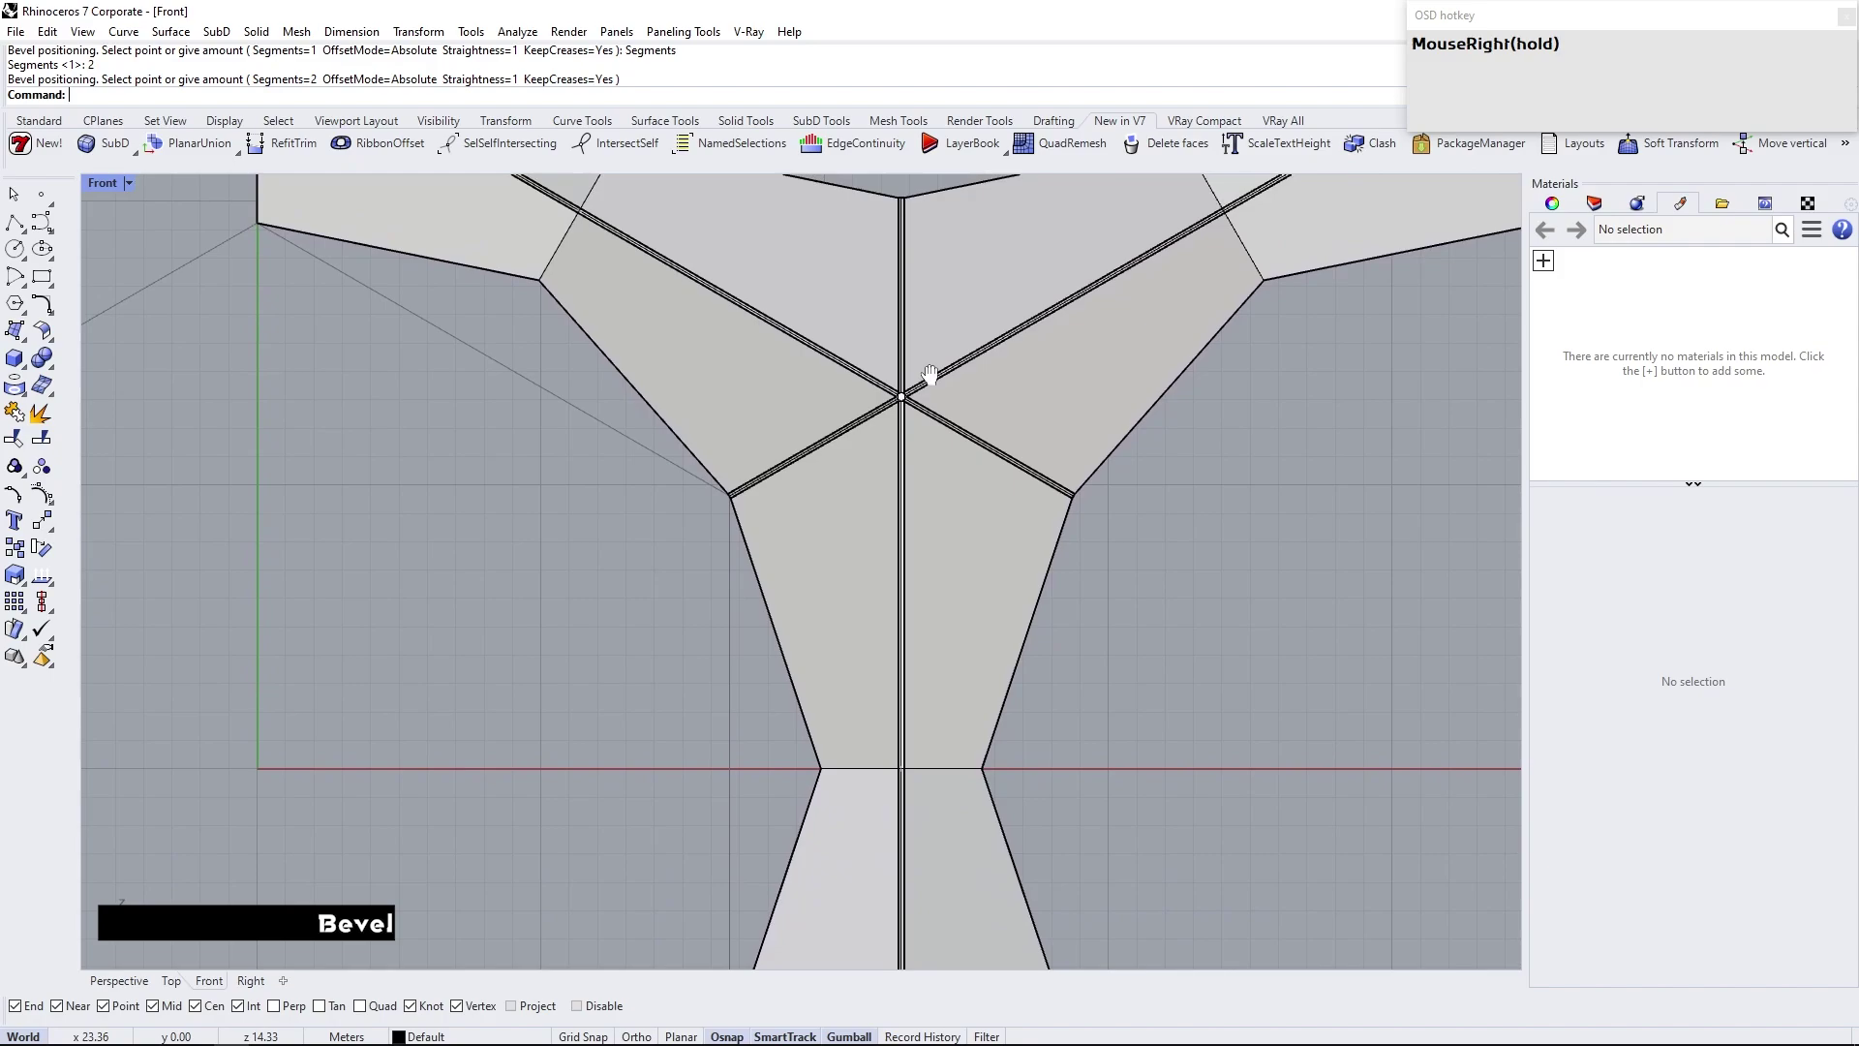
{"action": "scroll", "scroll_direction": "down", "scroll_amount": 3}
{"action": "scroll", "scroll_direction": "up", "scroll_amount": 3}
{"action": "key", "text": "Tab"}
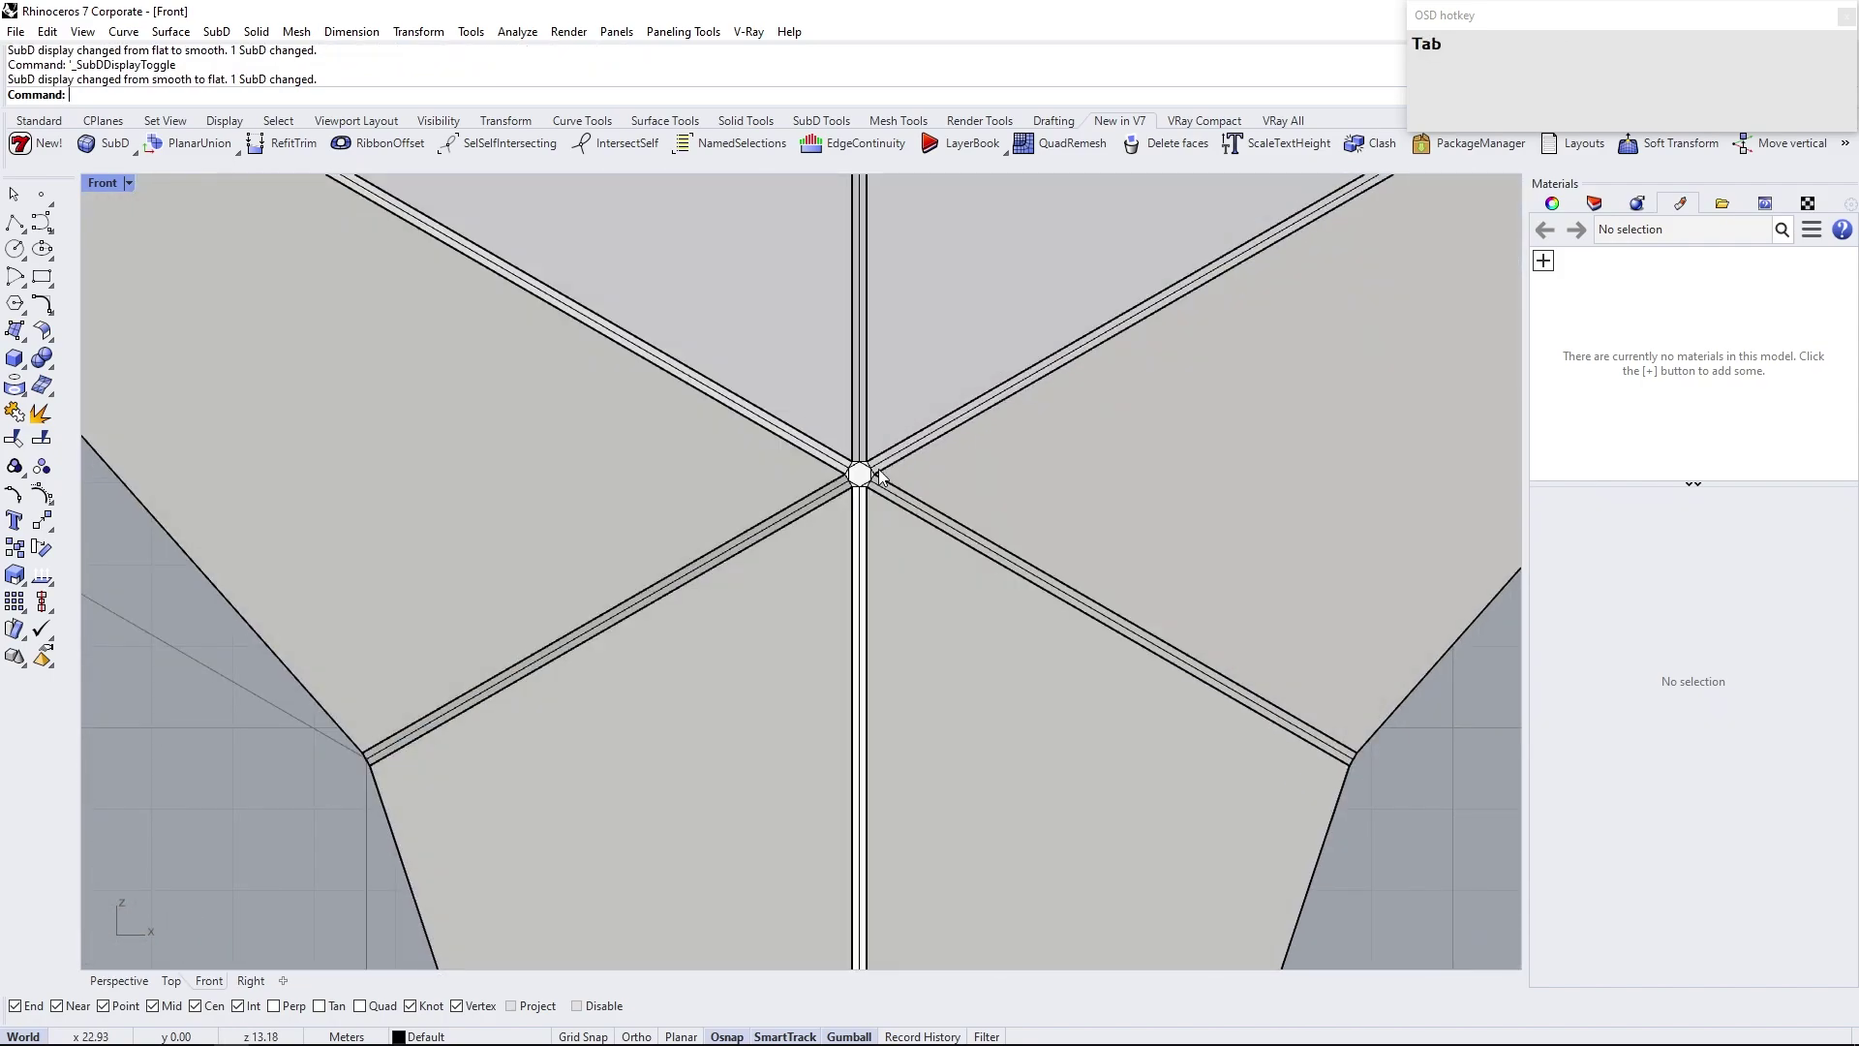
Delete the small centre face and fill the hole with an automatic patch
{"action": "scroll", "scroll_direction": "up", "scroll_amount": 3}
{"action": "left_click", "coordinate": [863, 469]}
{"action": "key", "text": "Delete"}
{"action": "left_click", "coordinate": [828, 377]}
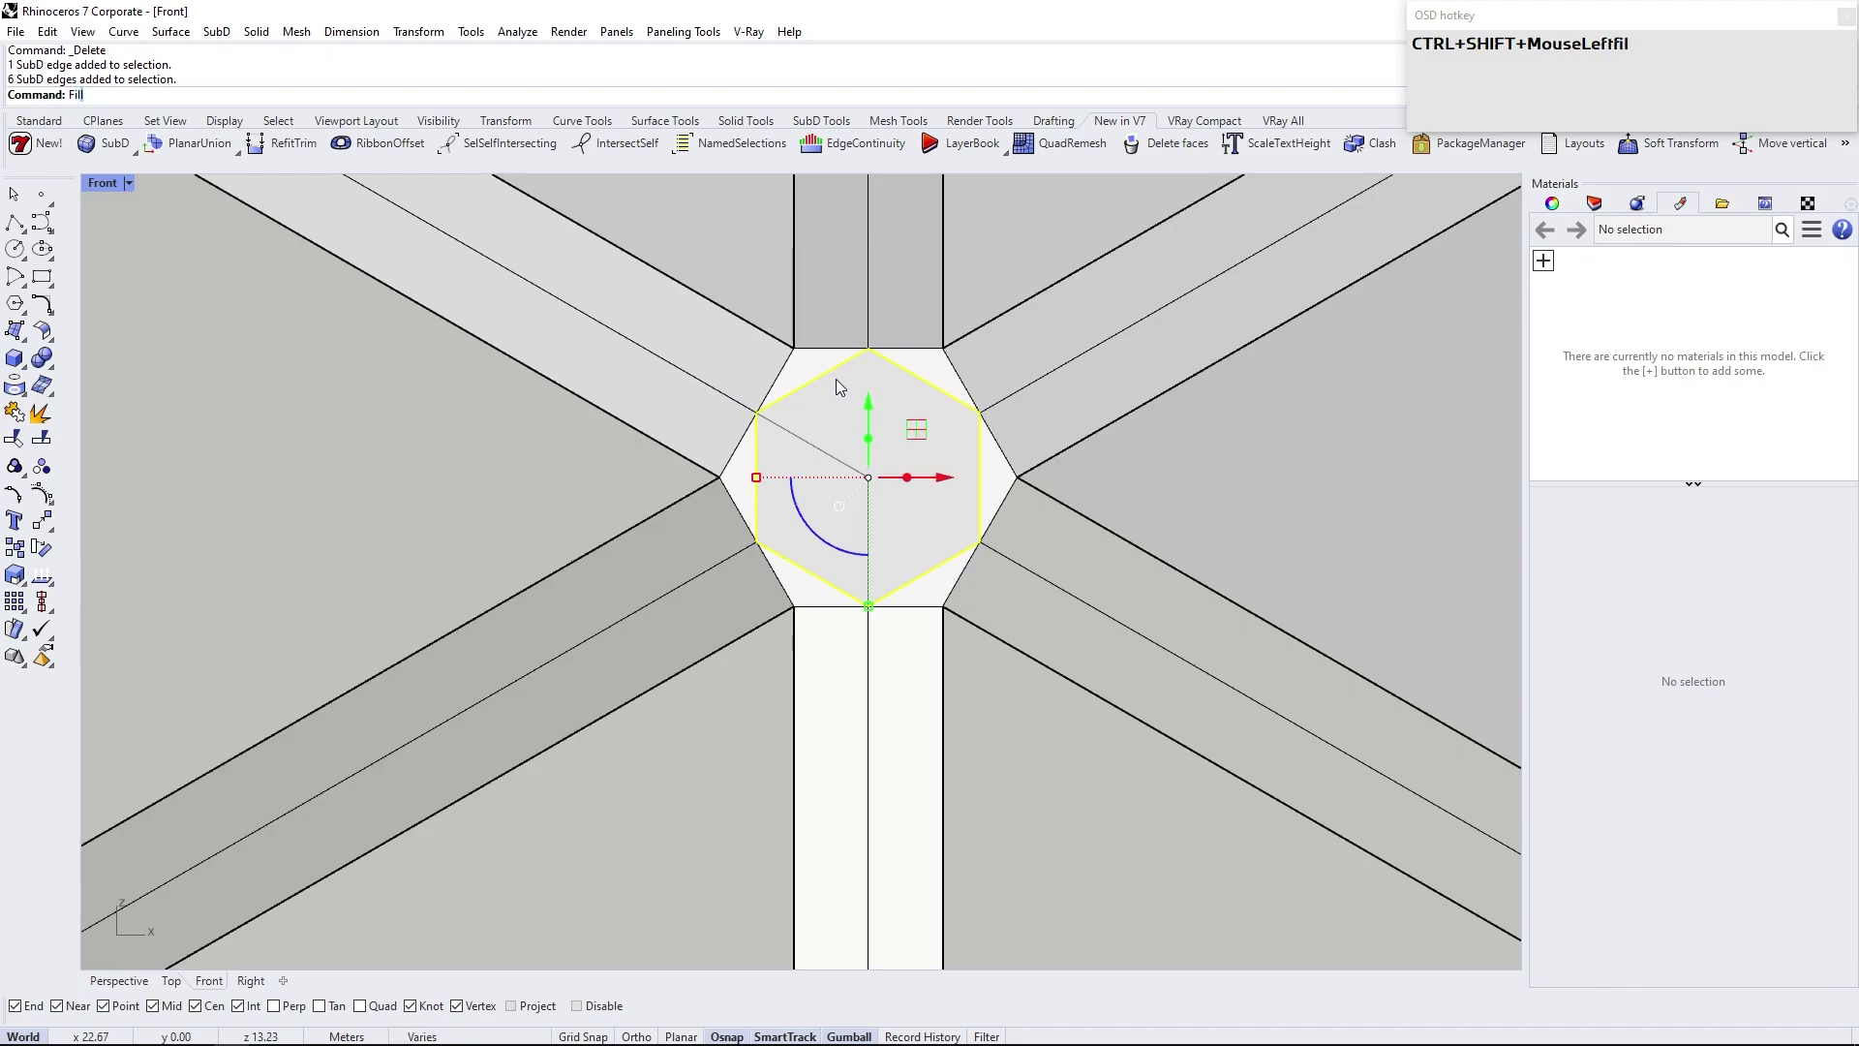
{"action": "key", "text": "Return"}
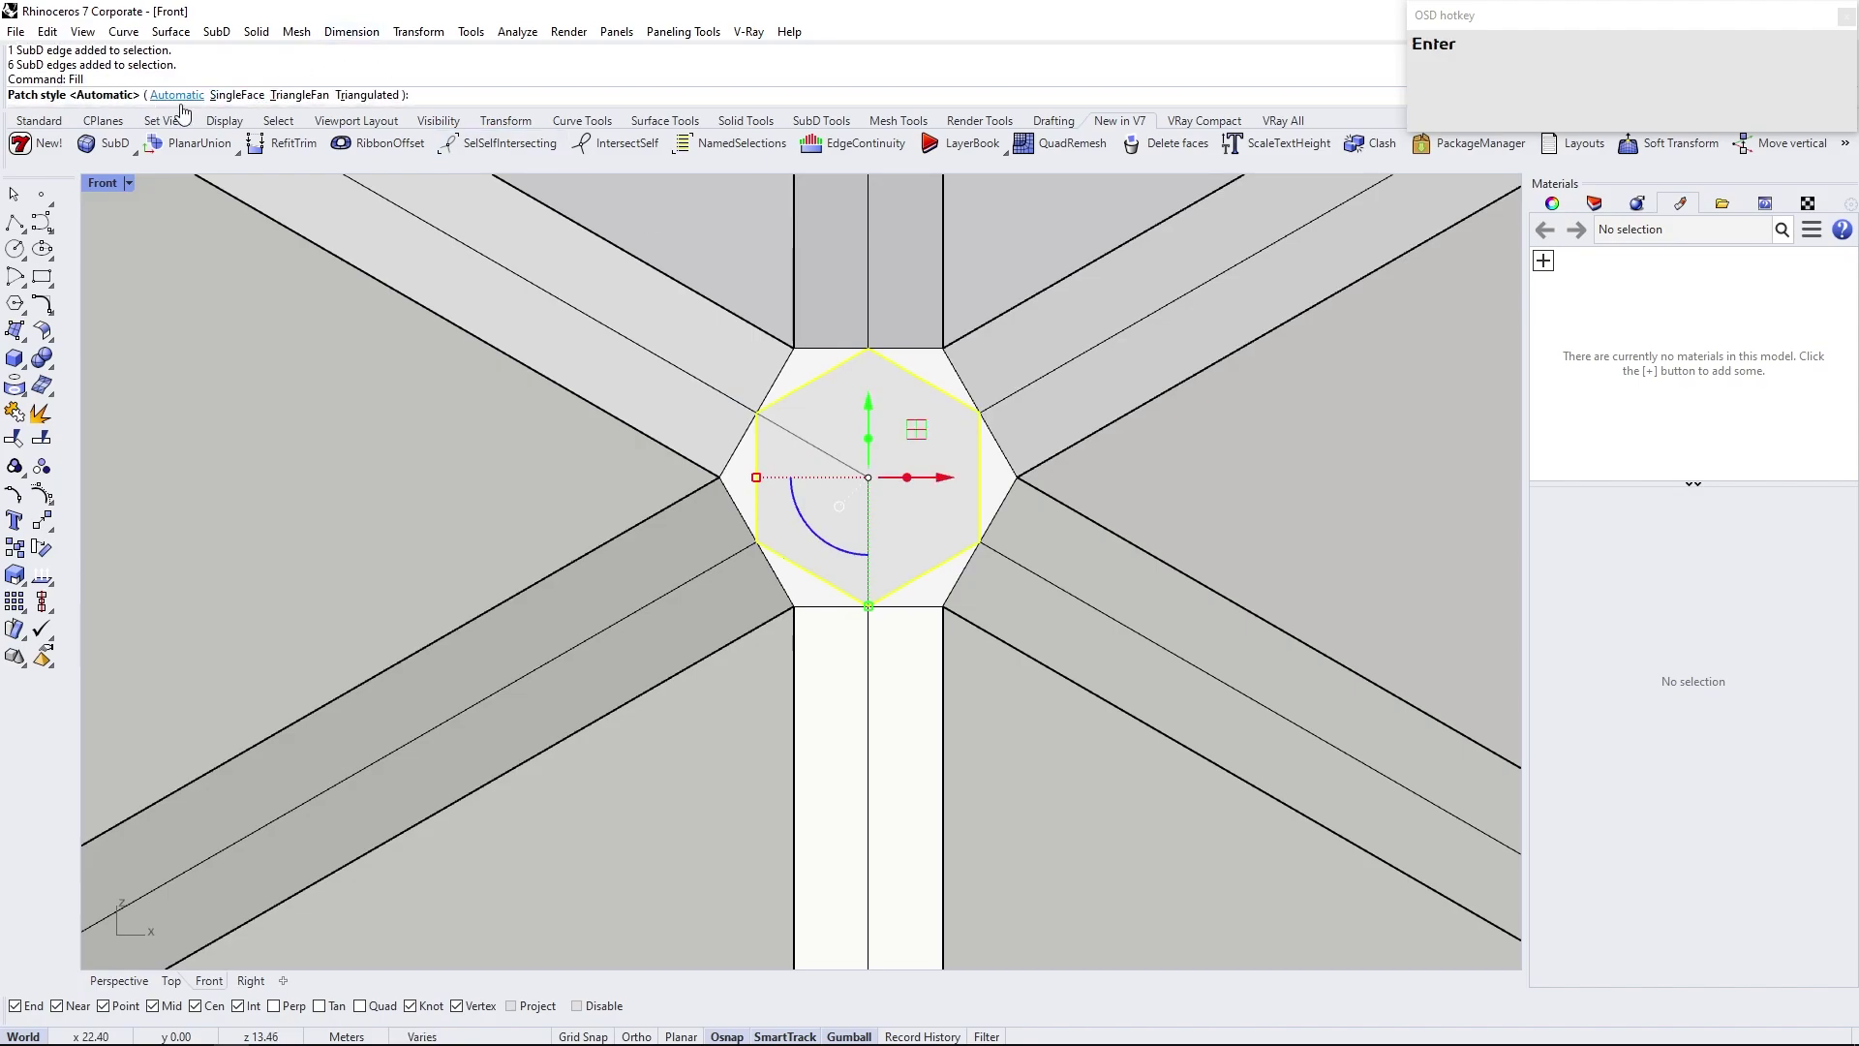
{"action": "left_click", "coordinate": [302, 99]}
{"action": "key", "text": "Escape"}
Remove an edge of the new centre patch and re-inspect the hub
{"action": "scroll", "scroll_direction": "up", "scroll_amount": 3}
{"action": "left_click", "coordinate": [914, 389]}
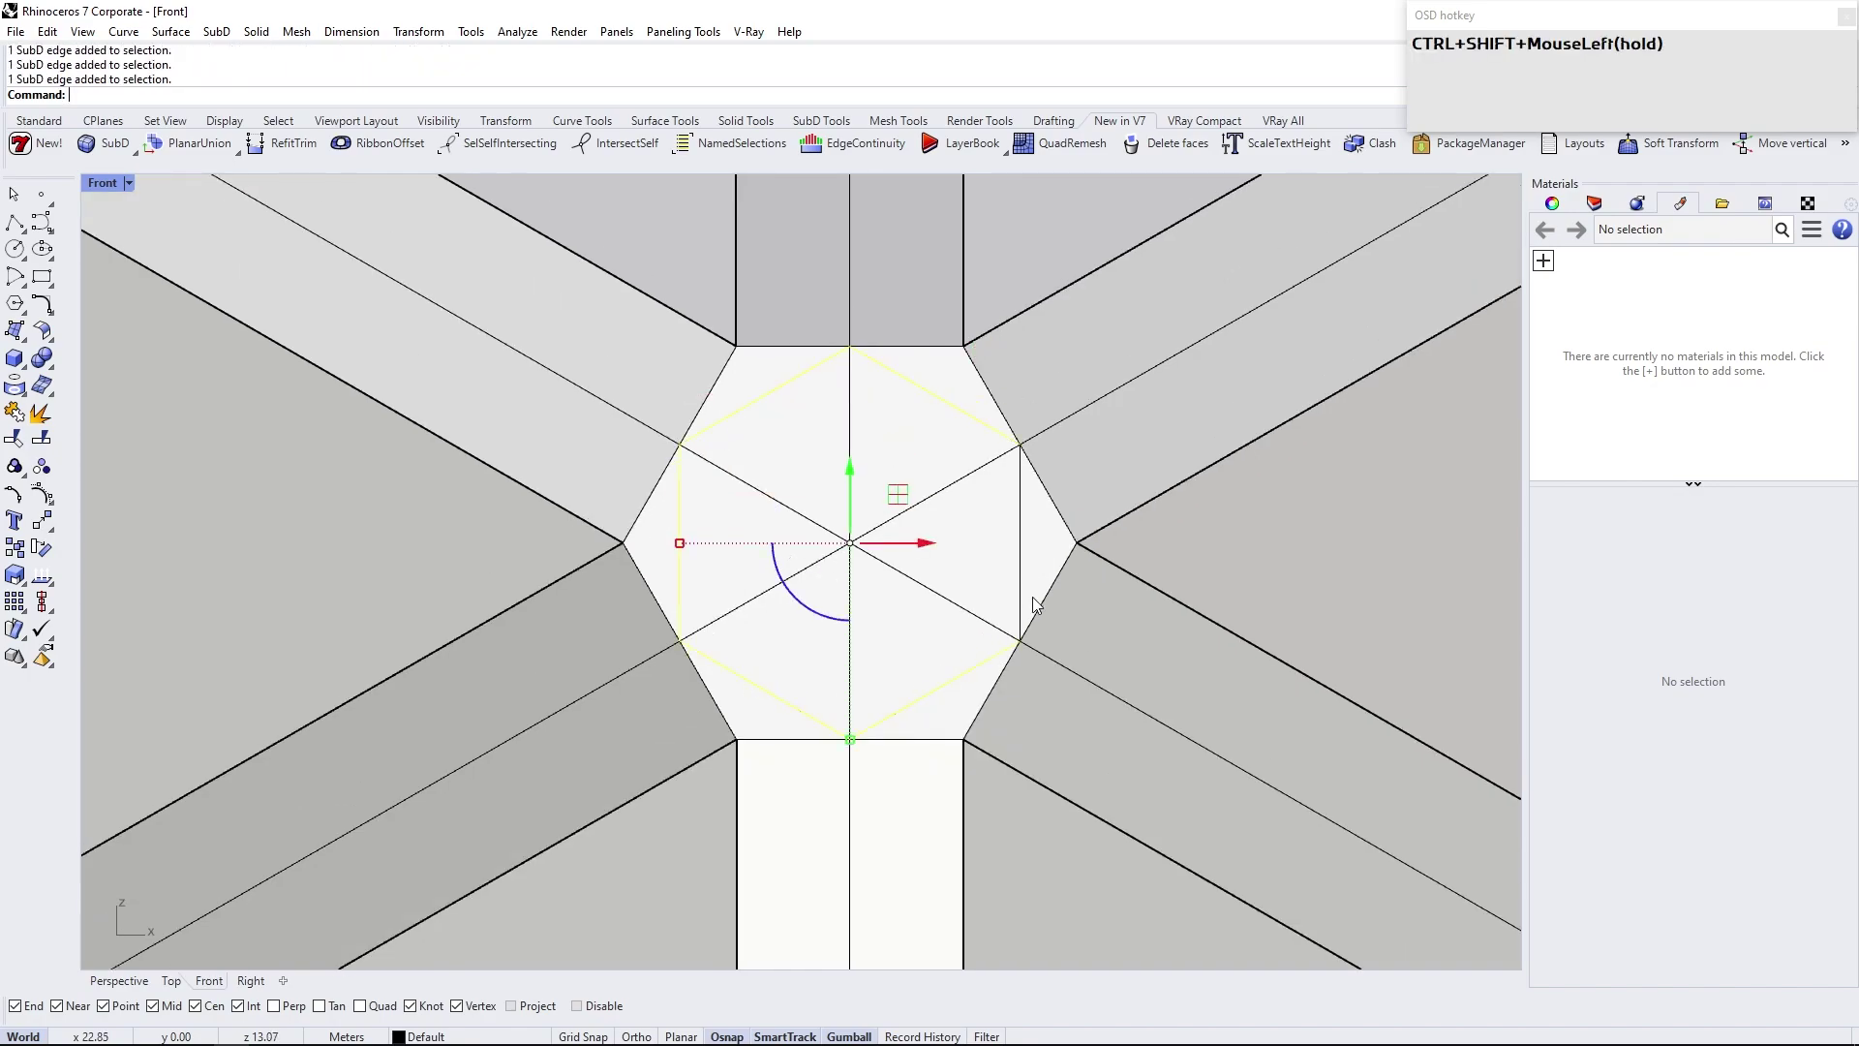
{"action": "key", "text": "ctrl+shift+Delete"}
{"action": "scroll", "scroll_direction": "down", "scroll_amount": 3}
{"action": "left_click", "coordinate": [106, 988]}
{"action": "right_click", "coordinate": [1039, 459]}
{"action": "scroll", "scroll_direction": "up", "scroll_amount": 3}
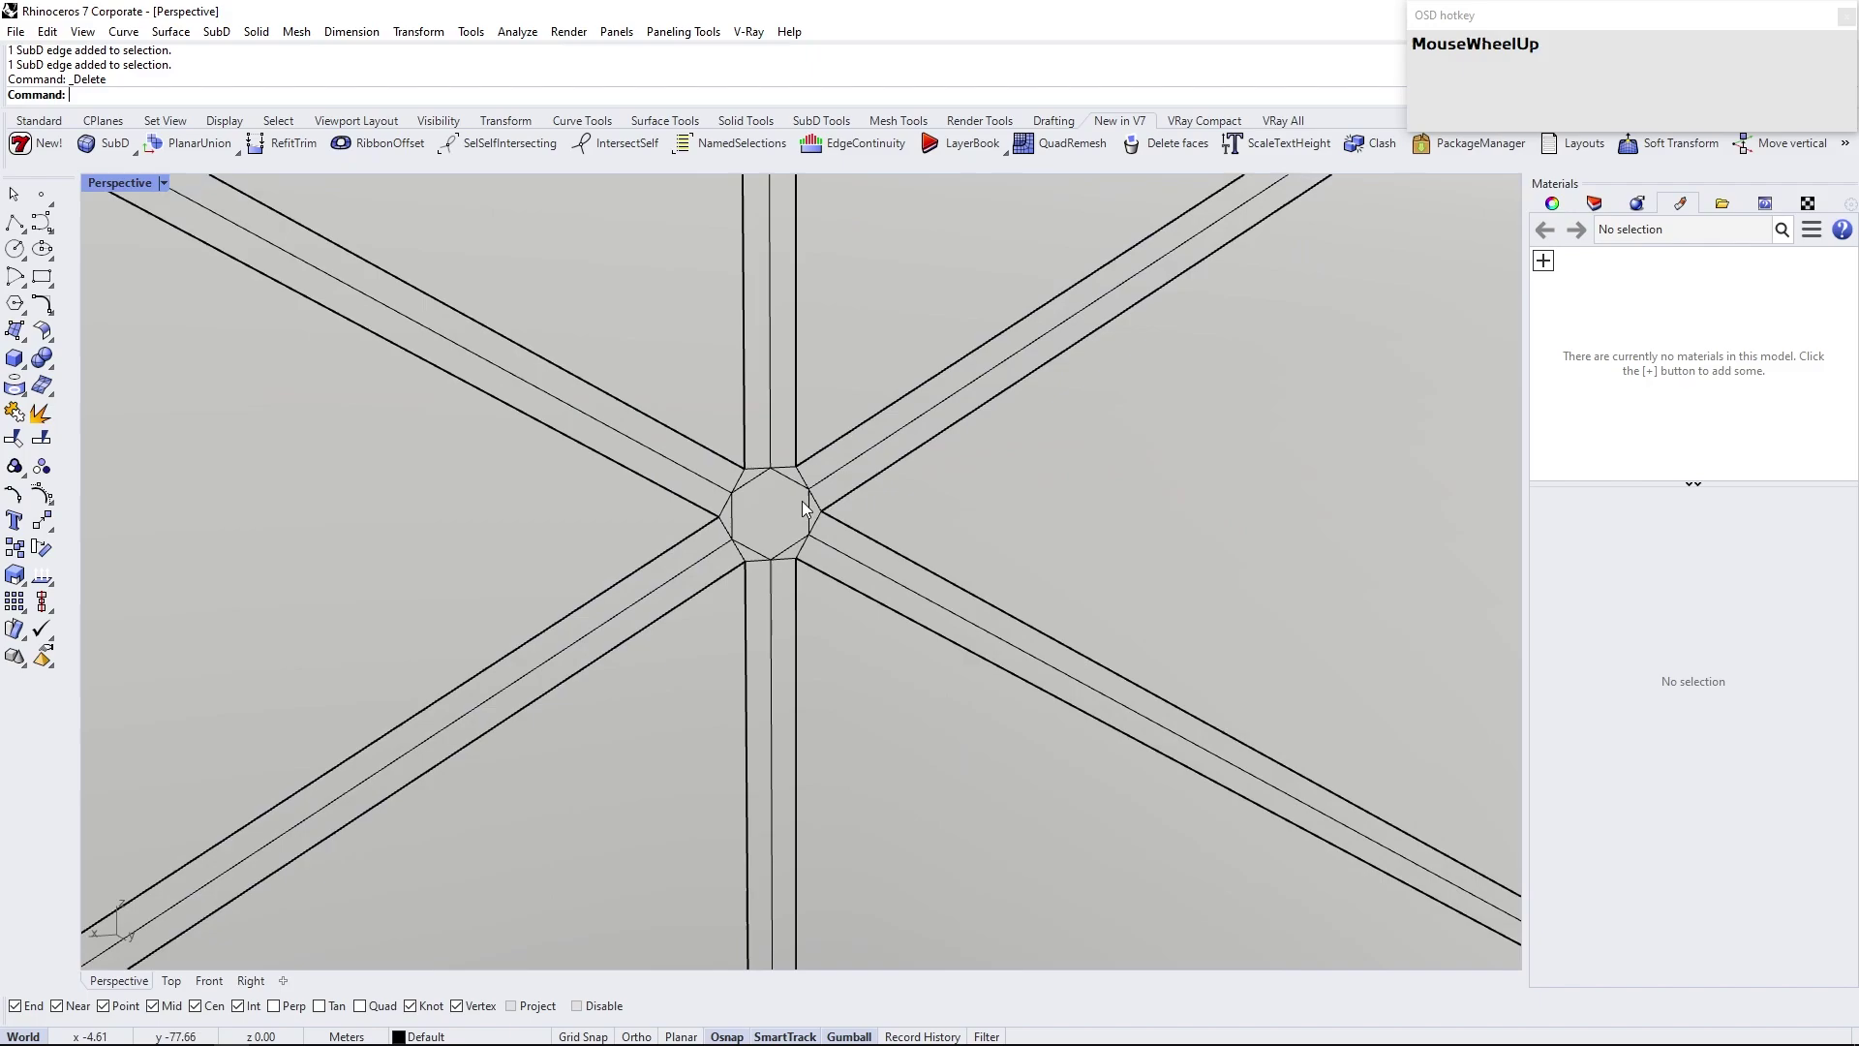
Delete the hub edges and refill the hexagonal hole with a TriangleFan patch
{"action": "left_click", "coordinate": [763, 503]}
{"action": "key", "text": "Delete"}
{"action": "left_click", "coordinate": [706, 446]}
{"action": "key", "text": "Return"}
{"action": "left_click", "coordinate": [324, 90]}
{"action": "key", "text": "Escape"}
{"action": "left_click", "coordinate": [705, 449]}
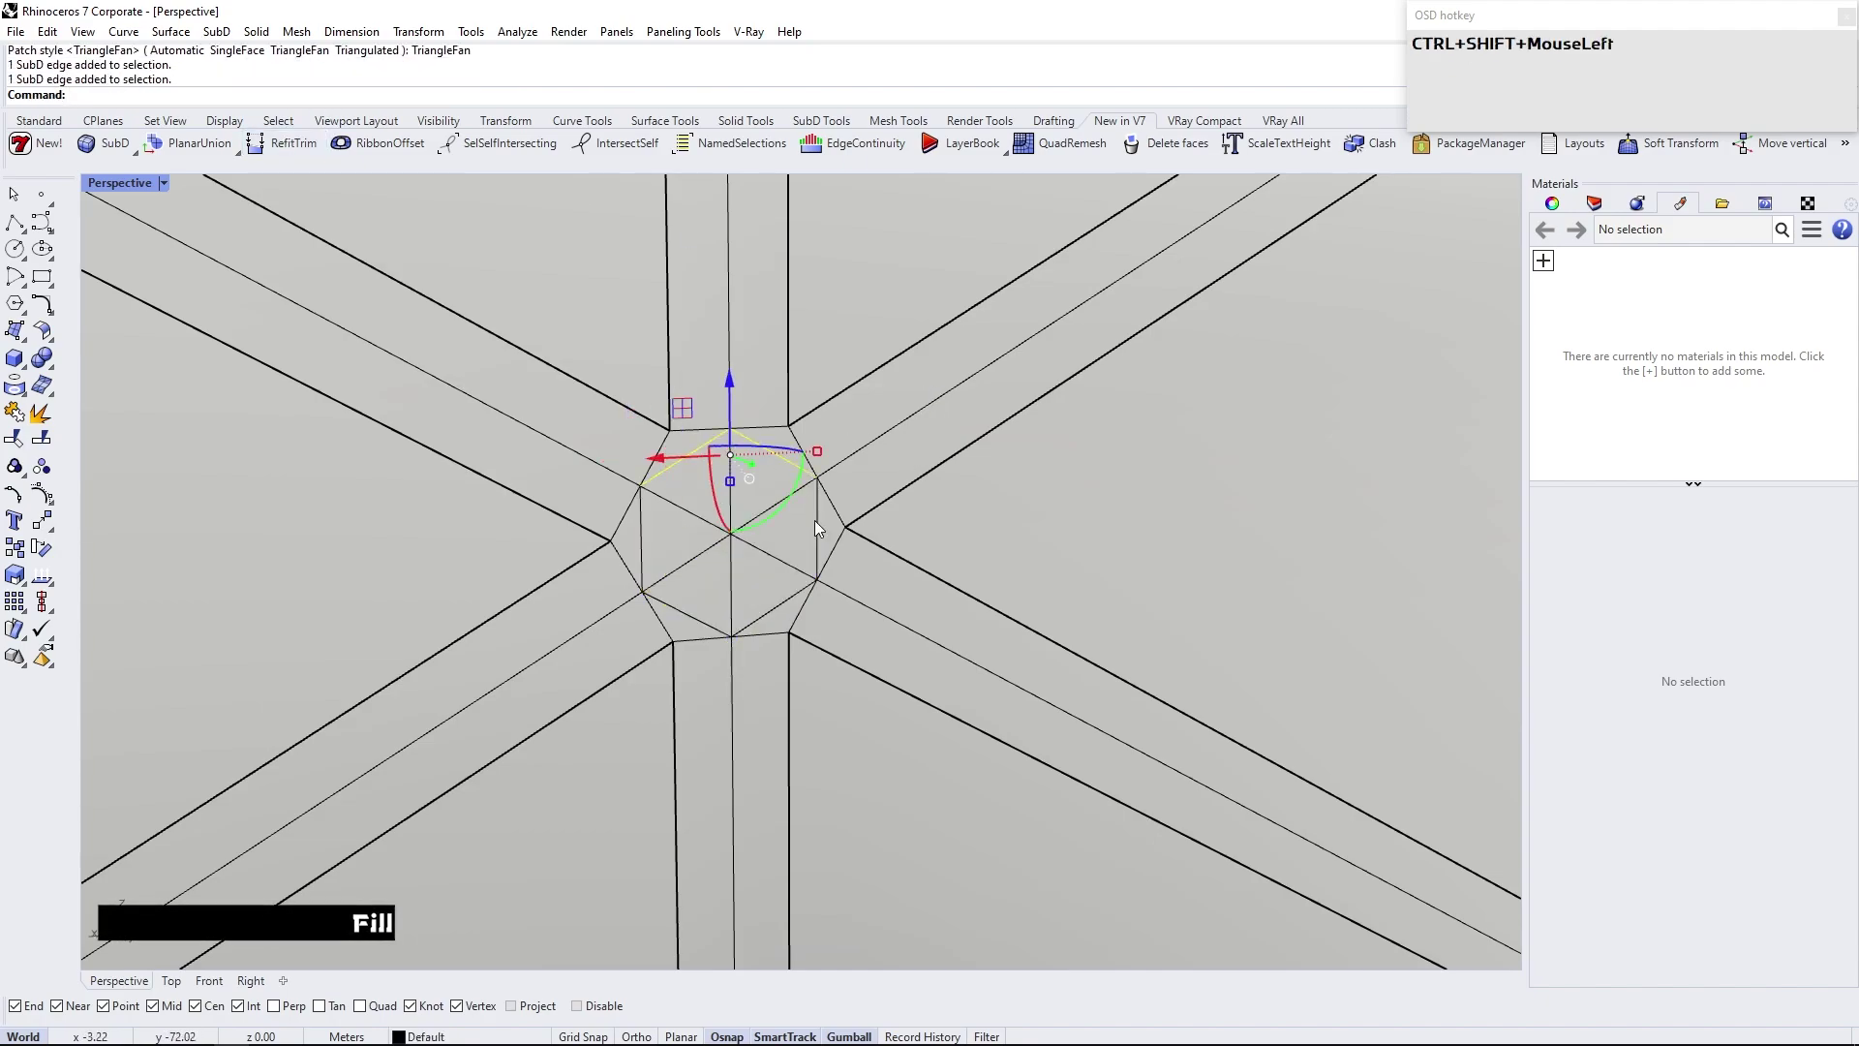
{"action": "key", "text": "Delete"}
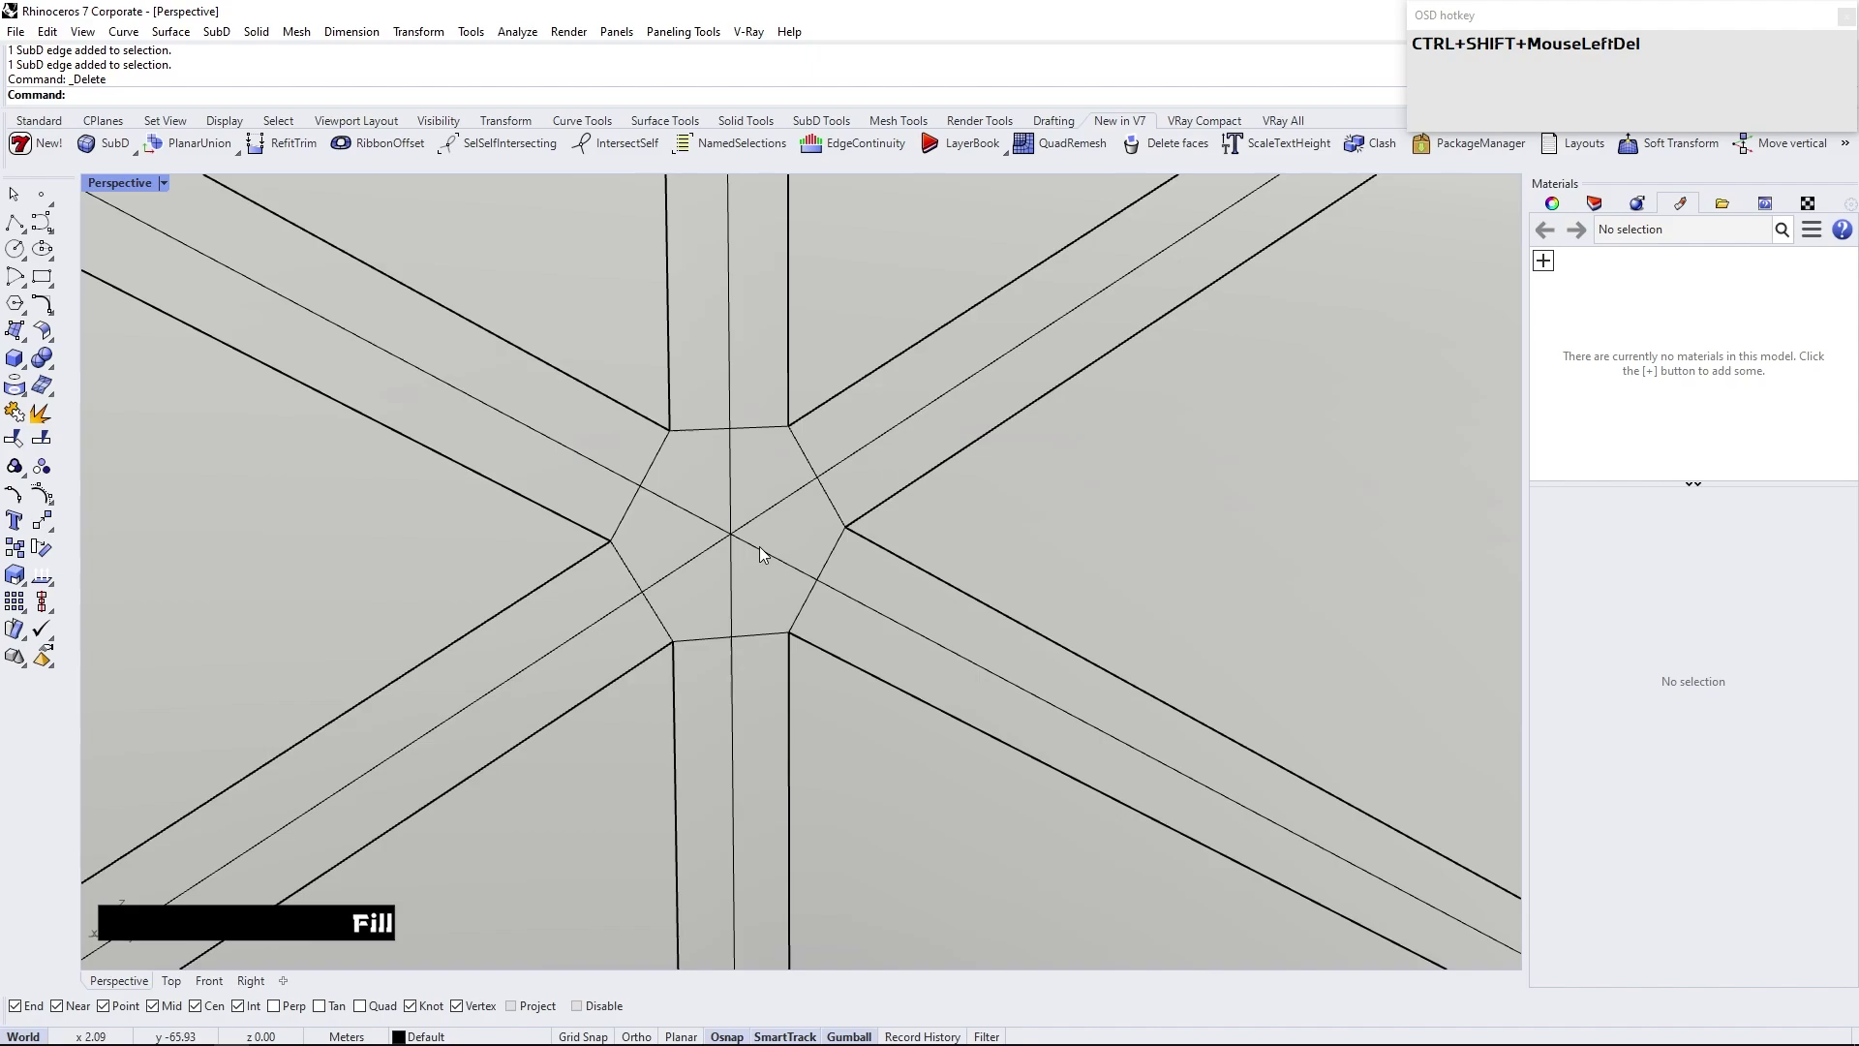
Preview the frame in smooth SubD display to check the grooves, then return to flat
{"action": "scroll", "scroll_direction": "down", "scroll_amount": 3}
{"action": "right_click", "coordinate": [682, 555]}
{"action": "scroll", "scroll_direction": "down", "scroll_amount": 3}
{"action": "right_click", "coordinate": [855, 552]}
{"action": "key", "text": "Tab"}
{"action": "scroll", "scroll_direction": "down", "scroll_amount": 3}
{"action": "scroll", "scroll_direction": "up", "scroll_amount": 3}
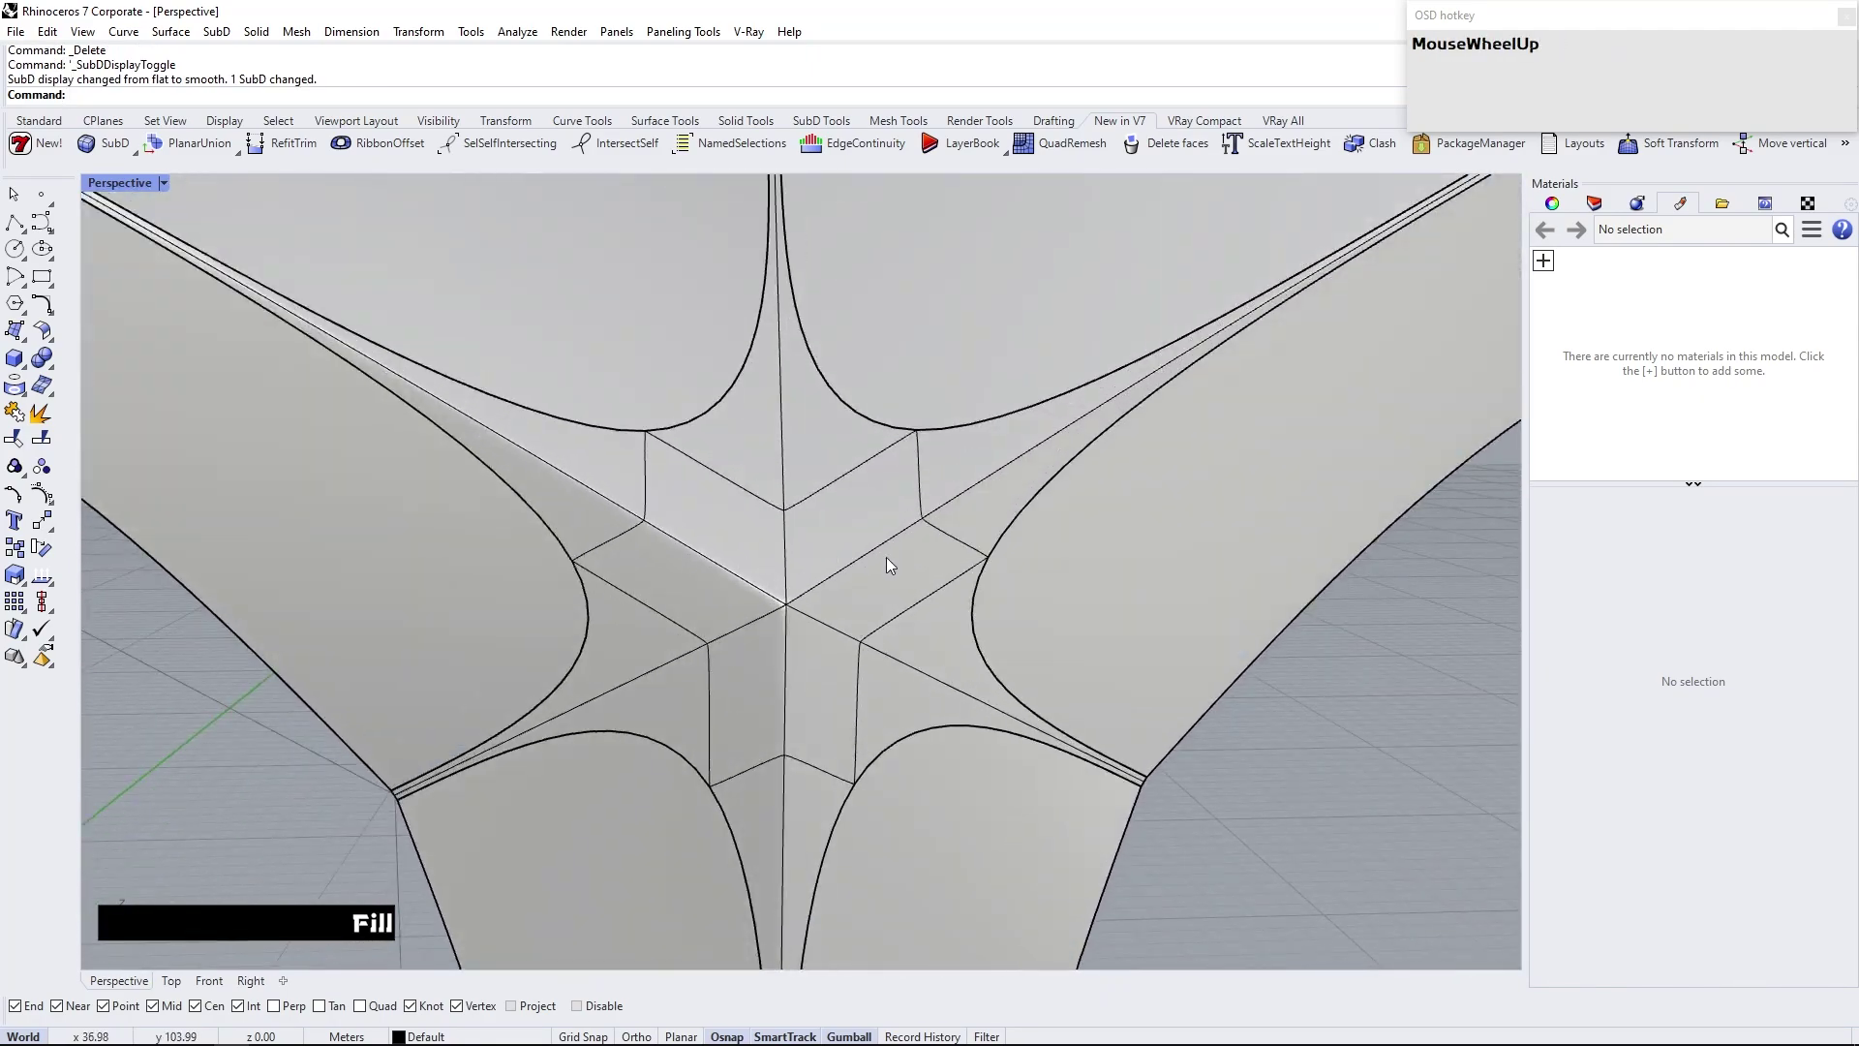
{"action": "key", "text": "Tab"}
Select the edges running along the frame's arms
{"action": "scroll", "scroll_direction": "up", "scroll_amount": 3}
{"action": "left_click", "coordinate": [699, 613]}
{"action": "scroll", "scroll_direction": "down", "scroll_amount": 3}
{"action": "right_click", "coordinate": [820, 586]}
{"action": "scroll", "scroll_direction": "up", "scroll_amount": 3}
{"action": "left_click", "coordinate": [779, 636]}
Crease the selected arm edges
{"action": "key", "text": "c"}
{"action": "key", "text": "e"}
{"action": "key", "text": "Return"}
{"action": "scroll", "scroll_direction": "down", "scroll_amount": 3}
{"action": "right_click", "coordinate": [450, 627]}
Select the first set of arm faces and store it as Selection 01
{"action": "key", "text": "Tab"}
{"action": "left_click", "coordinate": [1413, 820]}
{"action": "key", "text": "Tab"}
{"action": "scroll", "scroll_direction": "up", "scroll_amount": 3}
{"action": "key", "text": "Escape"}
{"action": "left_click", "coordinate": [823, 659]}
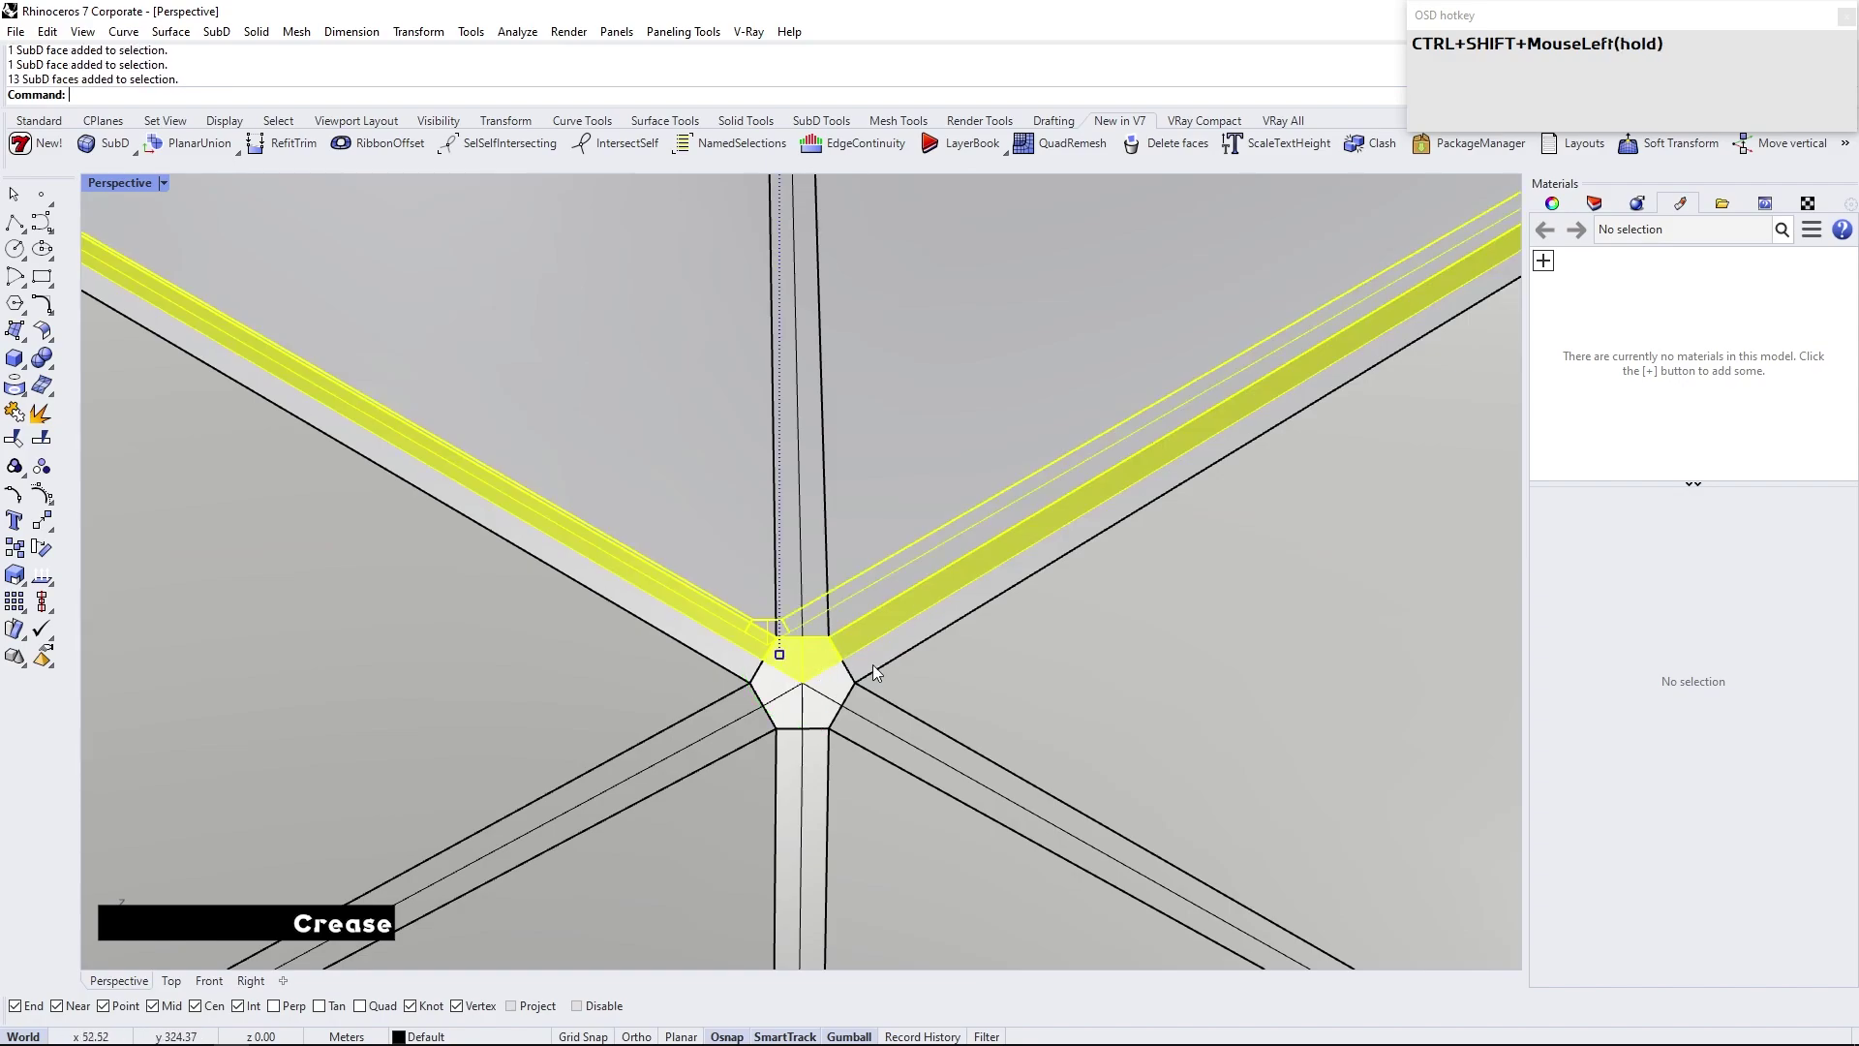
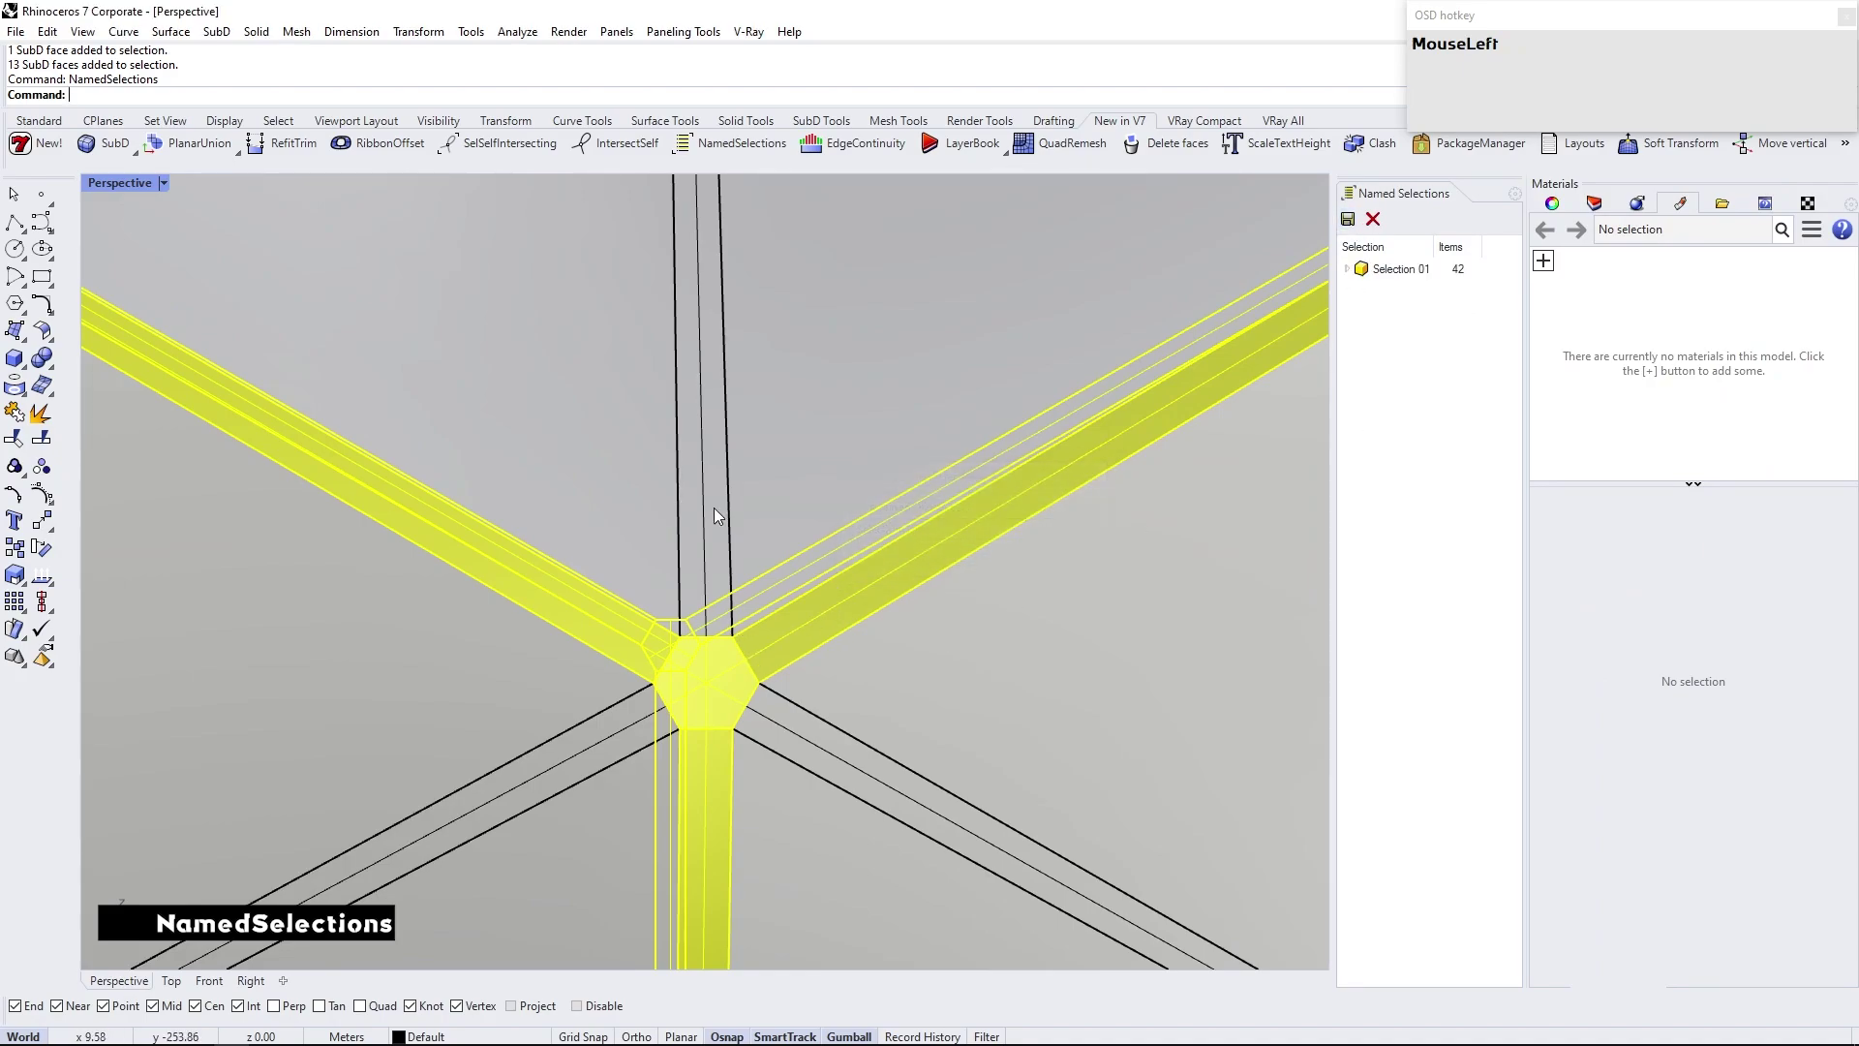
Select the other arms' faces and save them as Selection 02
{"action": "right_click", "coordinate": [719, 617]}
{"action": "key", "text": "Escape"}
{"action": "left_click_drag", "start_coordinate": [776, 689], "coordinate": [1391, 267]}
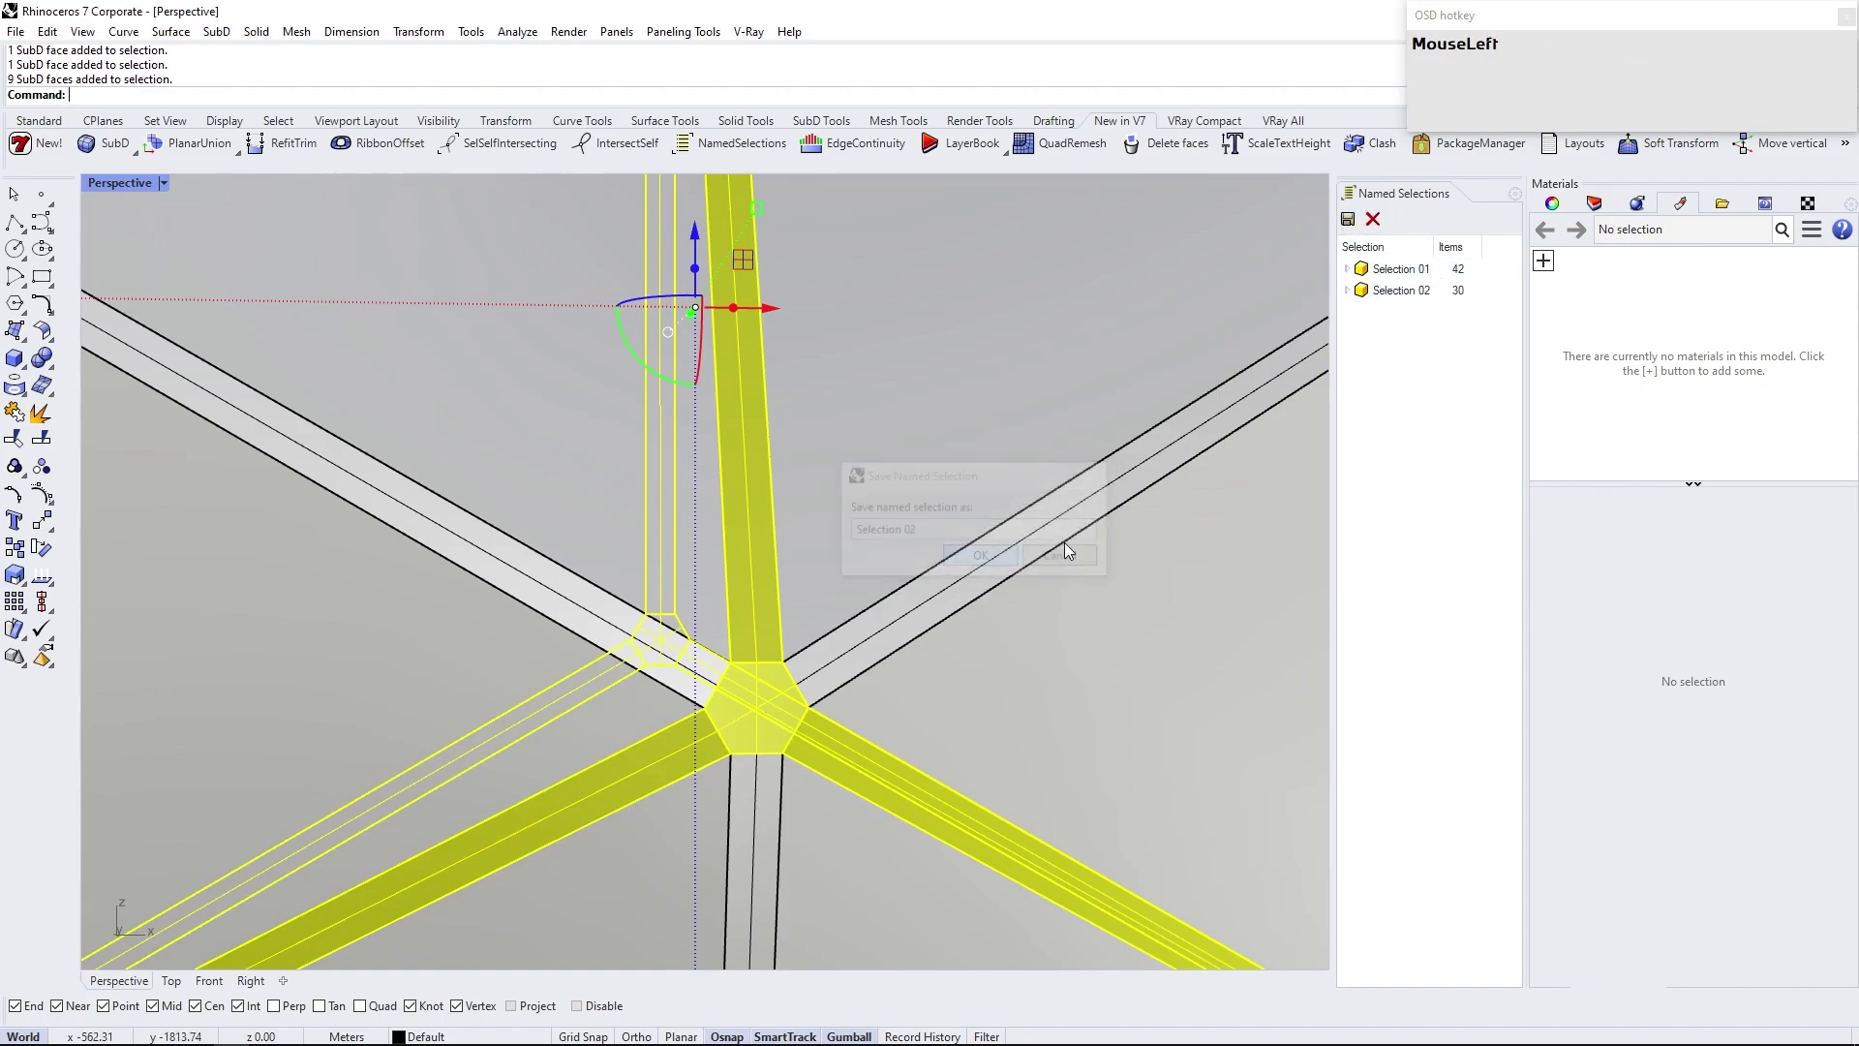
{"action": "scroll", "scroll_direction": "down", "scroll_amount": 3}
{"action": "left_click", "coordinate": [1215, 674]}
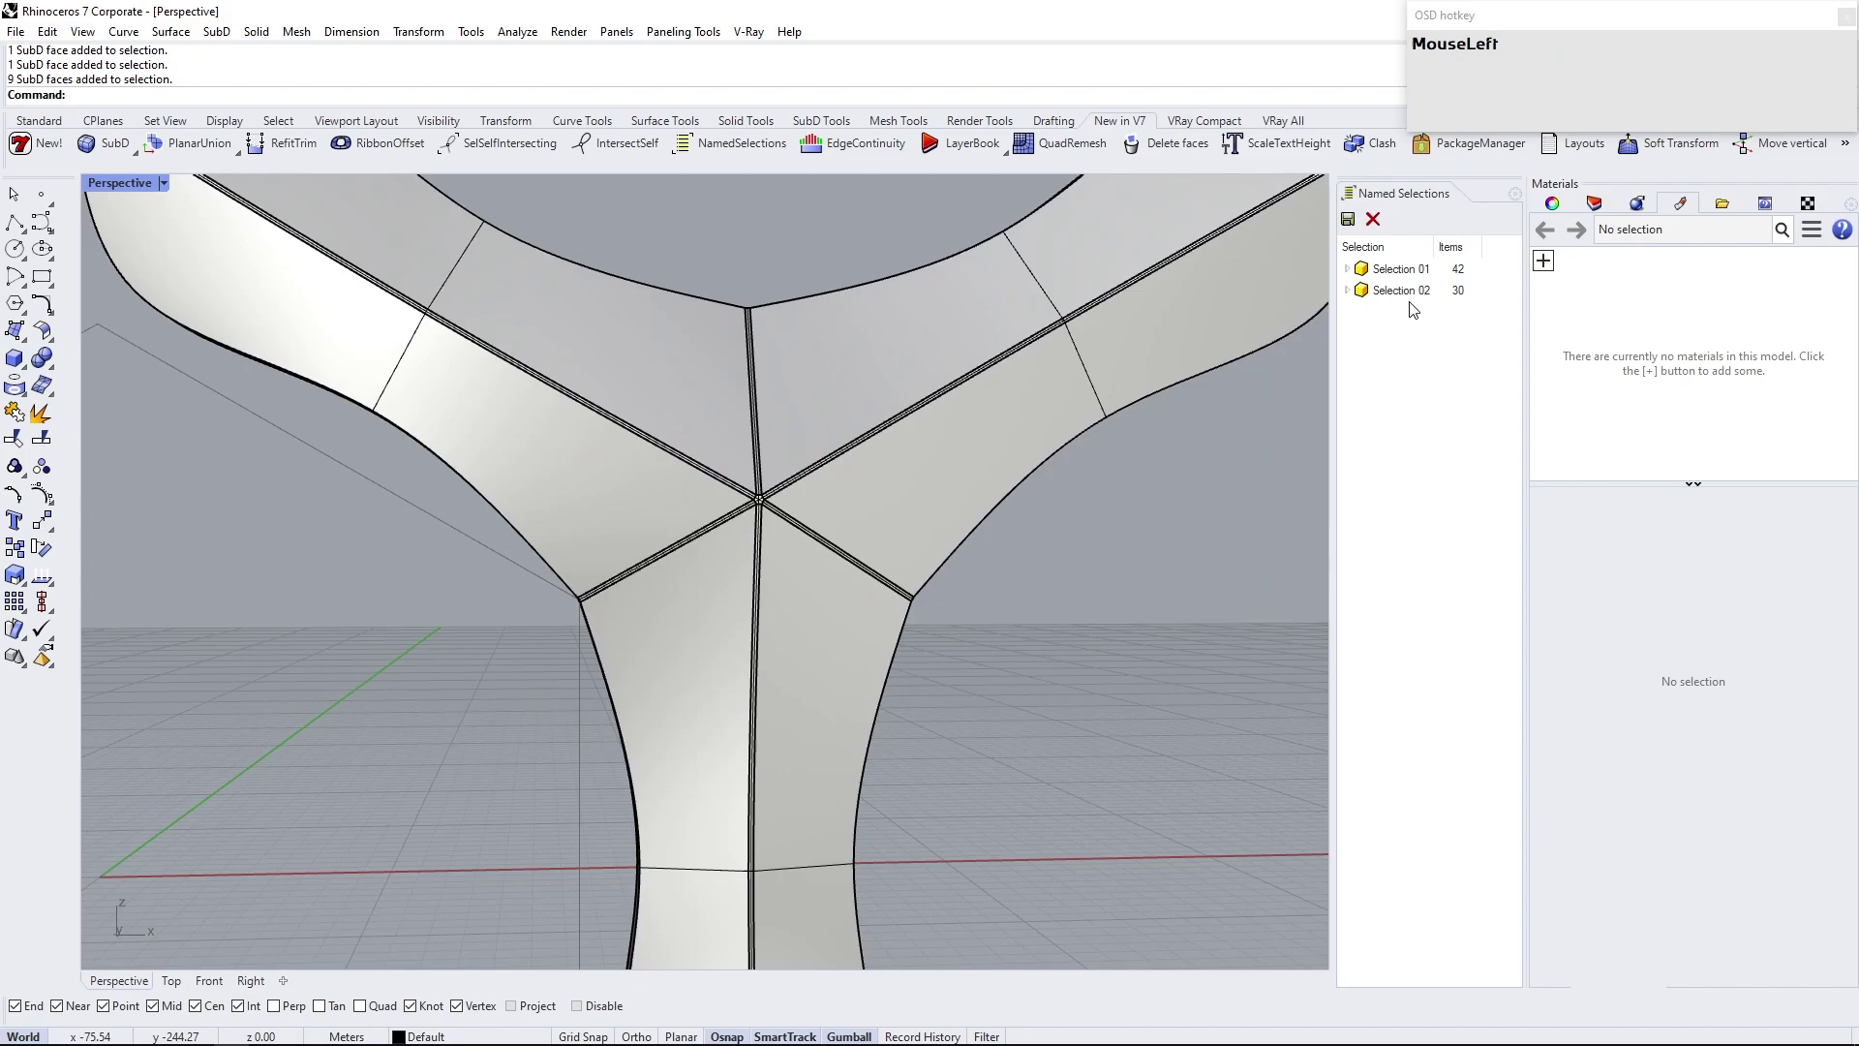
Extrude both saved face selections with ExtrudeSubD along surface normals at a first thickness
{"action": "left_click", "coordinate": [1429, 269]}
{"action": "right_click", "coordinate": [1012, 530]}
{"action": "scroll", "scroll_direction": "up", "scroll_amount": 3}
{"action": "type", "text": "extrudesu"}
{"action": "key", "text": "Return"}
{"action": "left_click", "coordinate": [163, 101]}
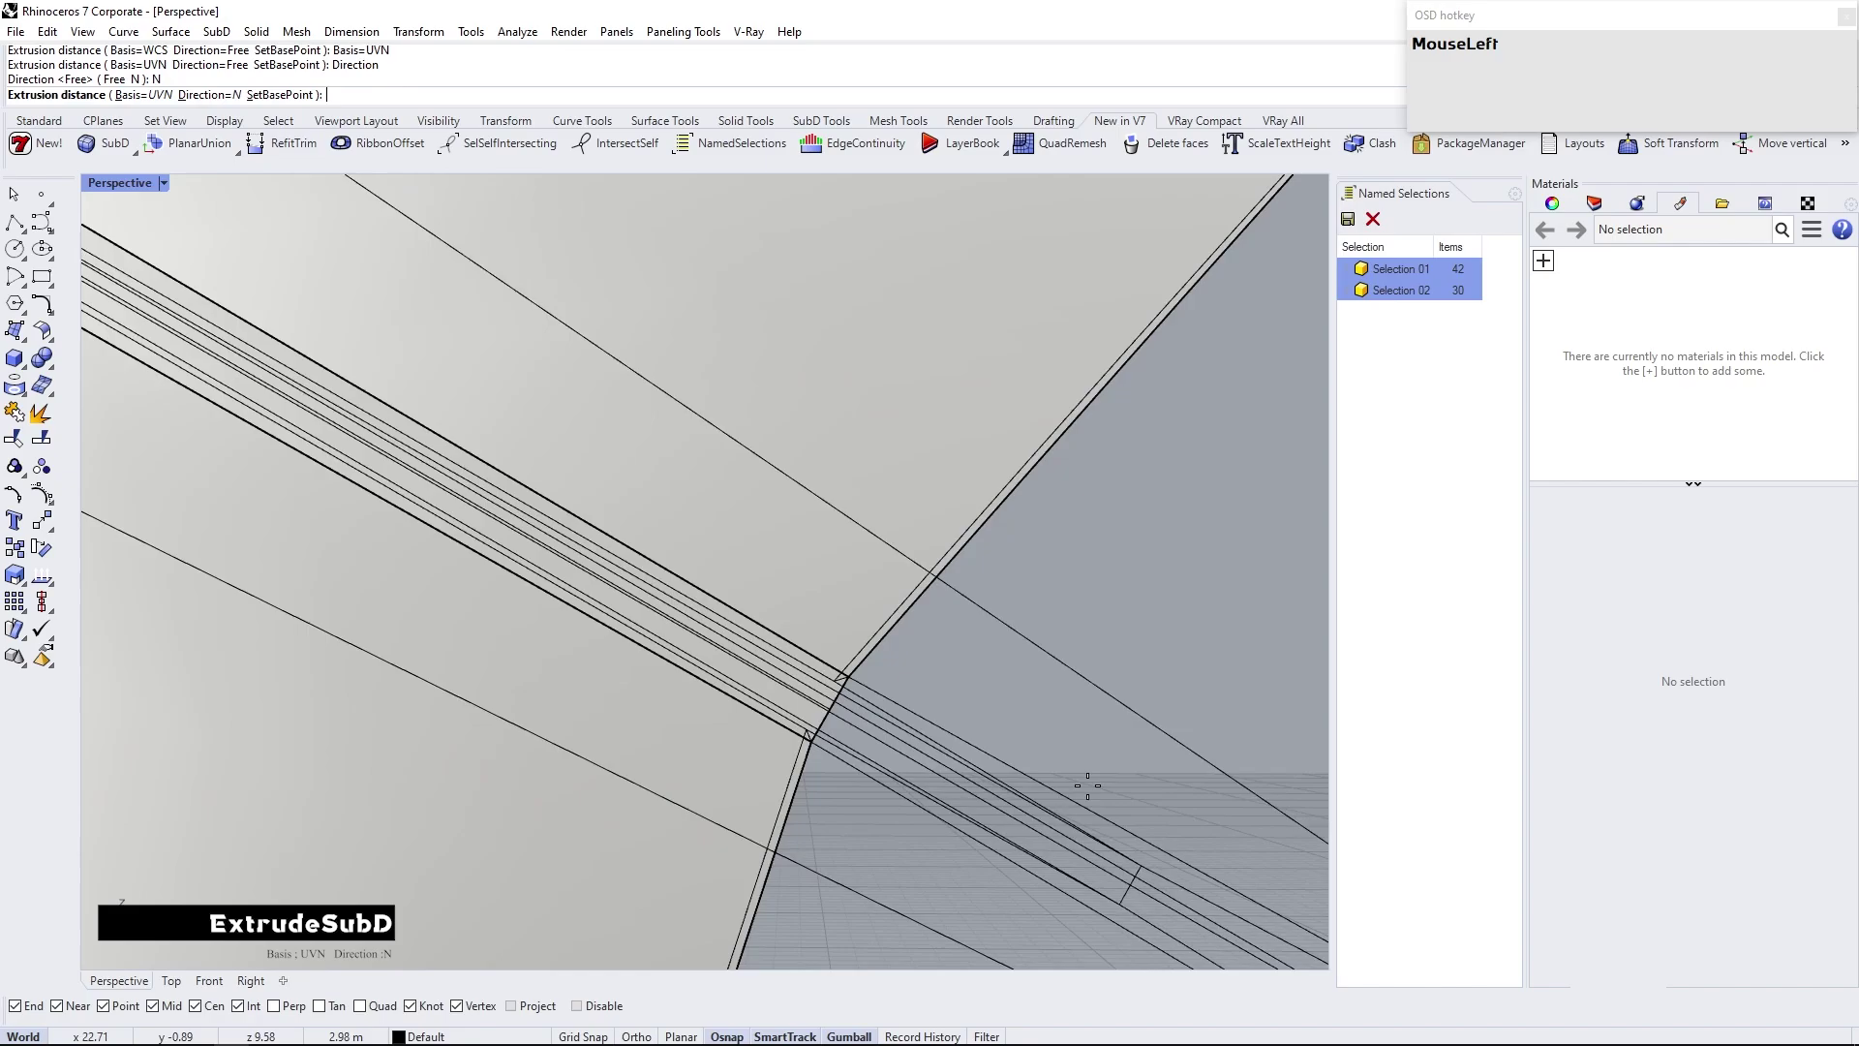
{"action": "scroll", "scroll_direction": "down", "scroll_amount": 3}
{"action": "scroll", "scroll_direction": "up", "scroll_amount": 3}
{"action": "scroll", "scroll_direction": "down", "scroll_amount": 3}
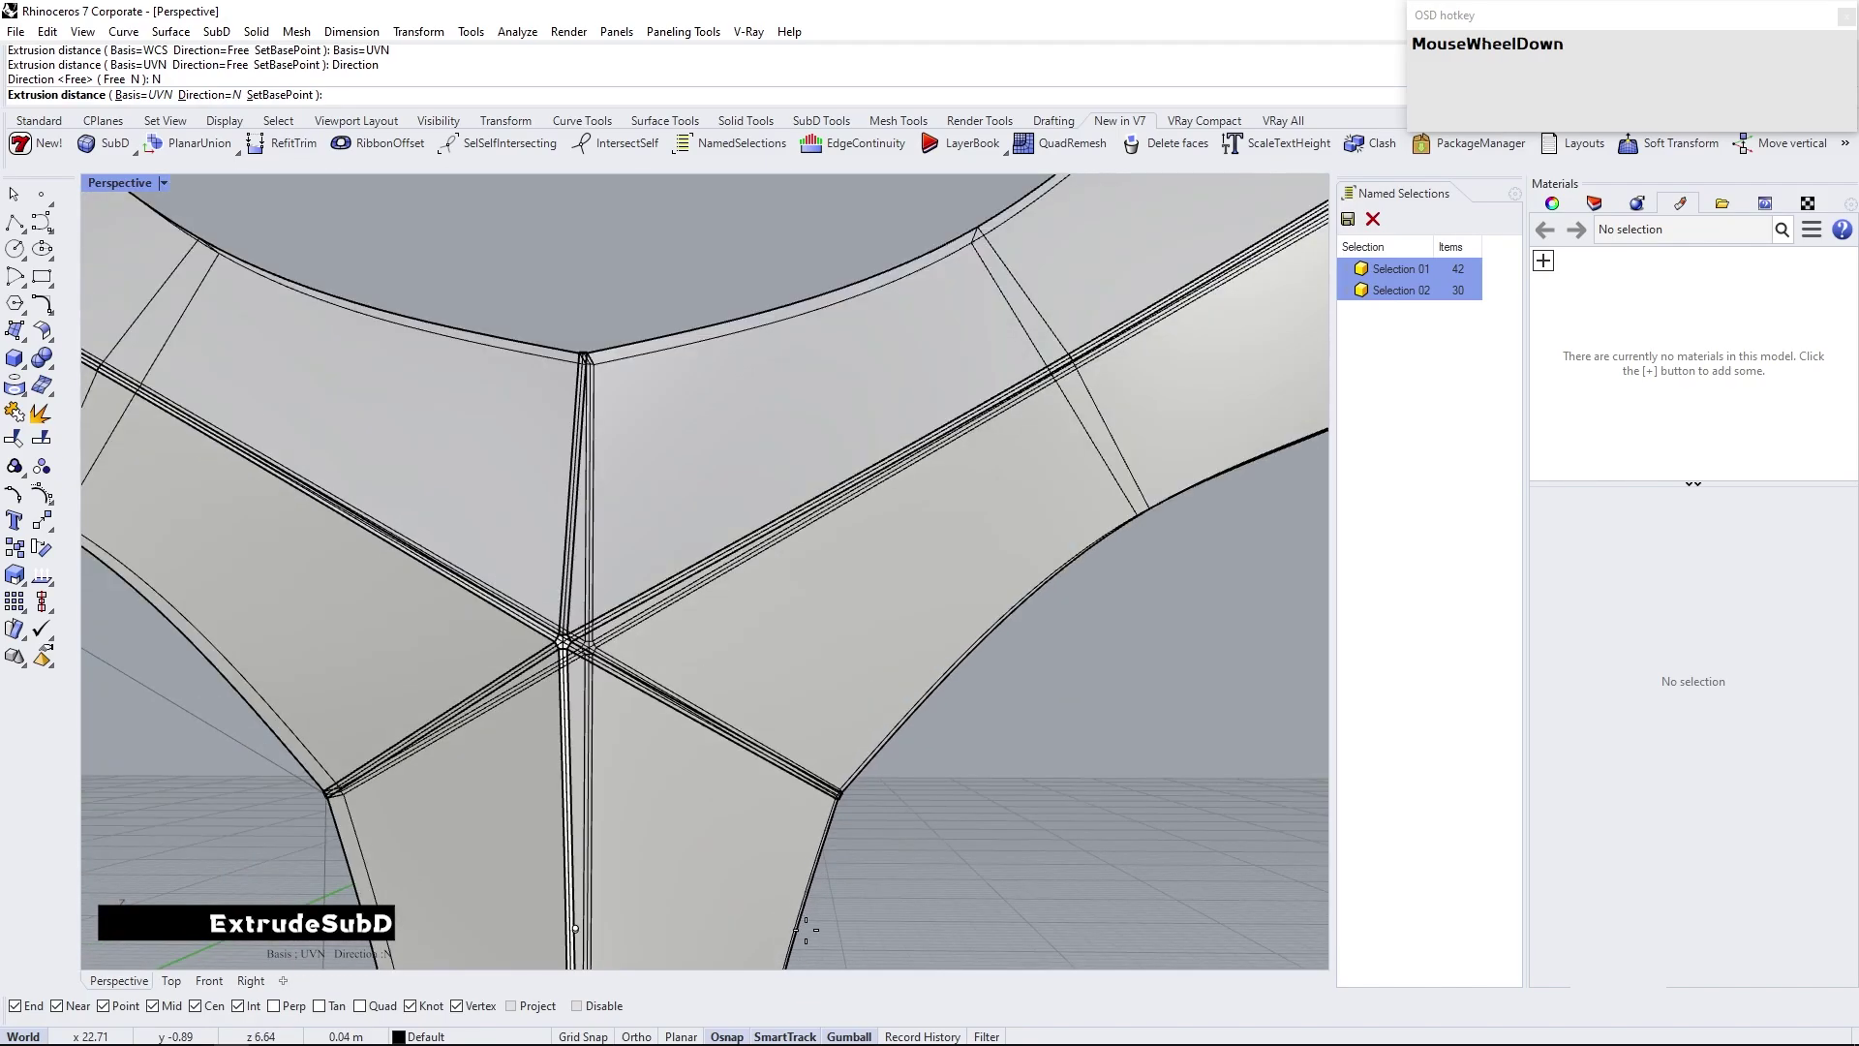
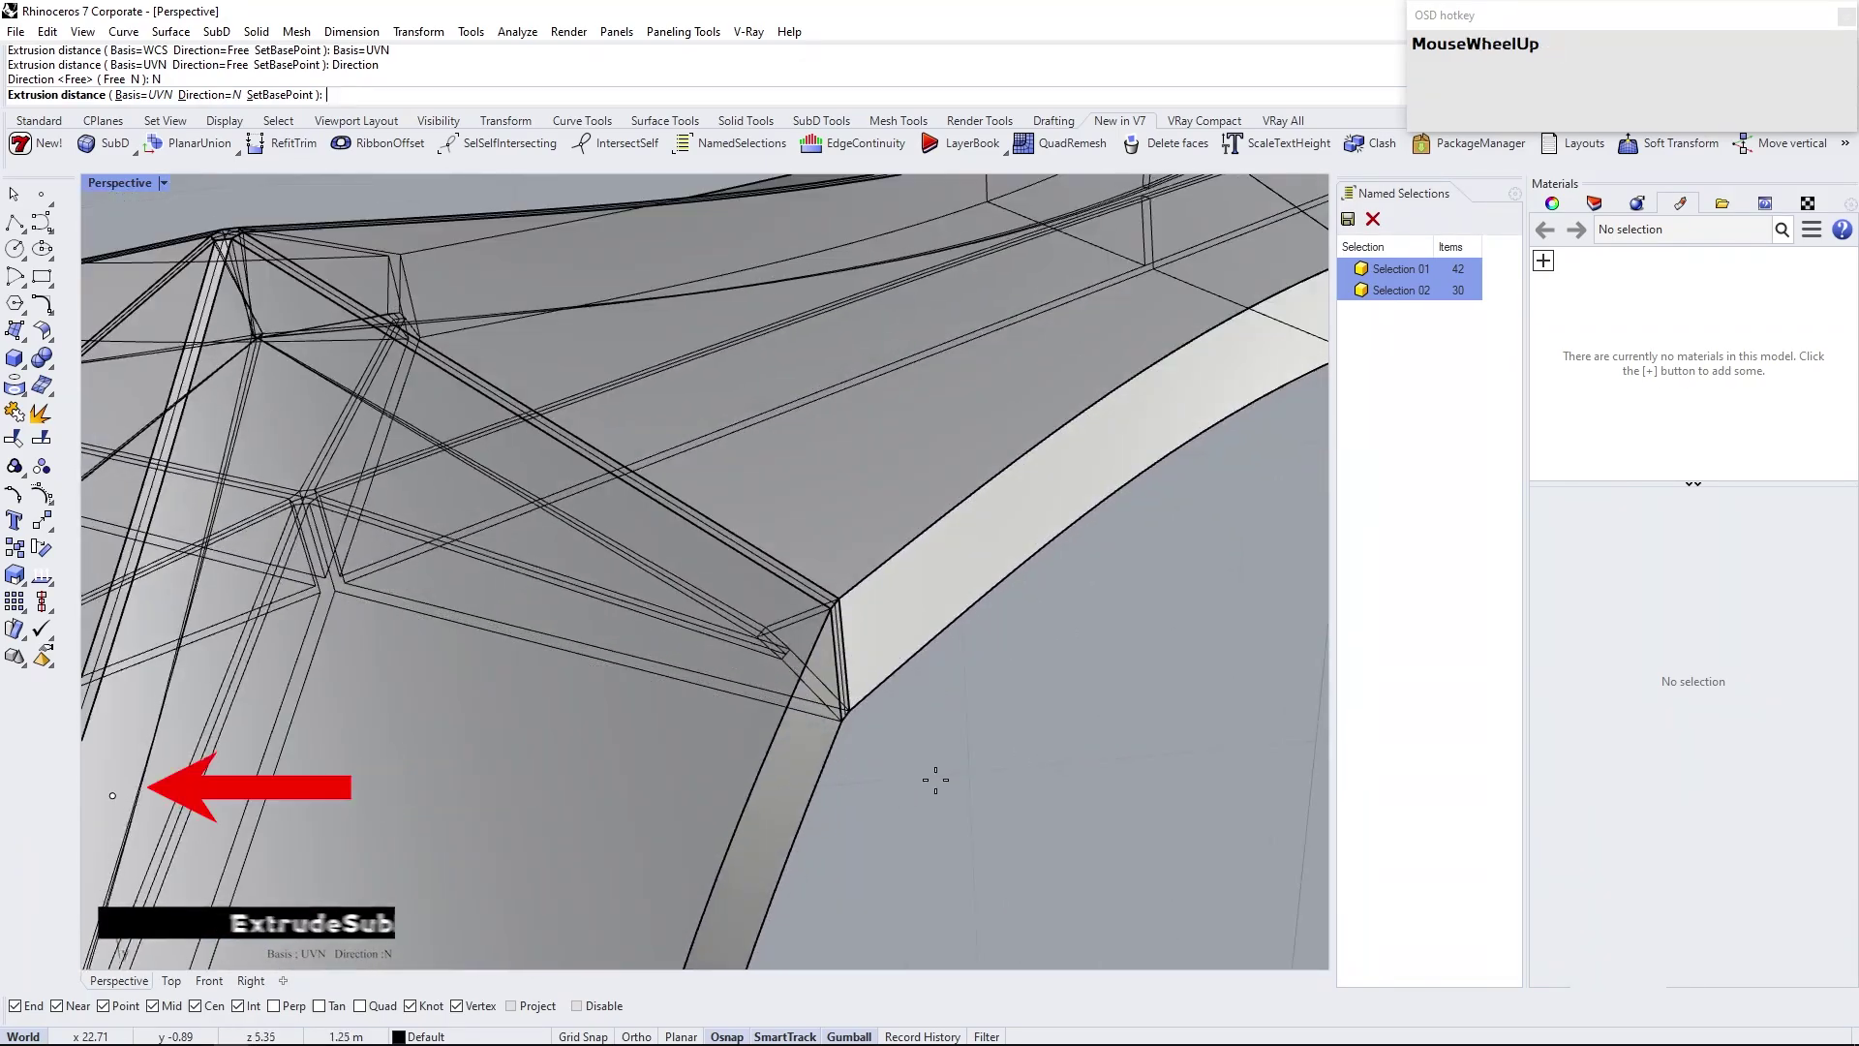
{"action": "left_click", "coordinate": [576, 1008]}
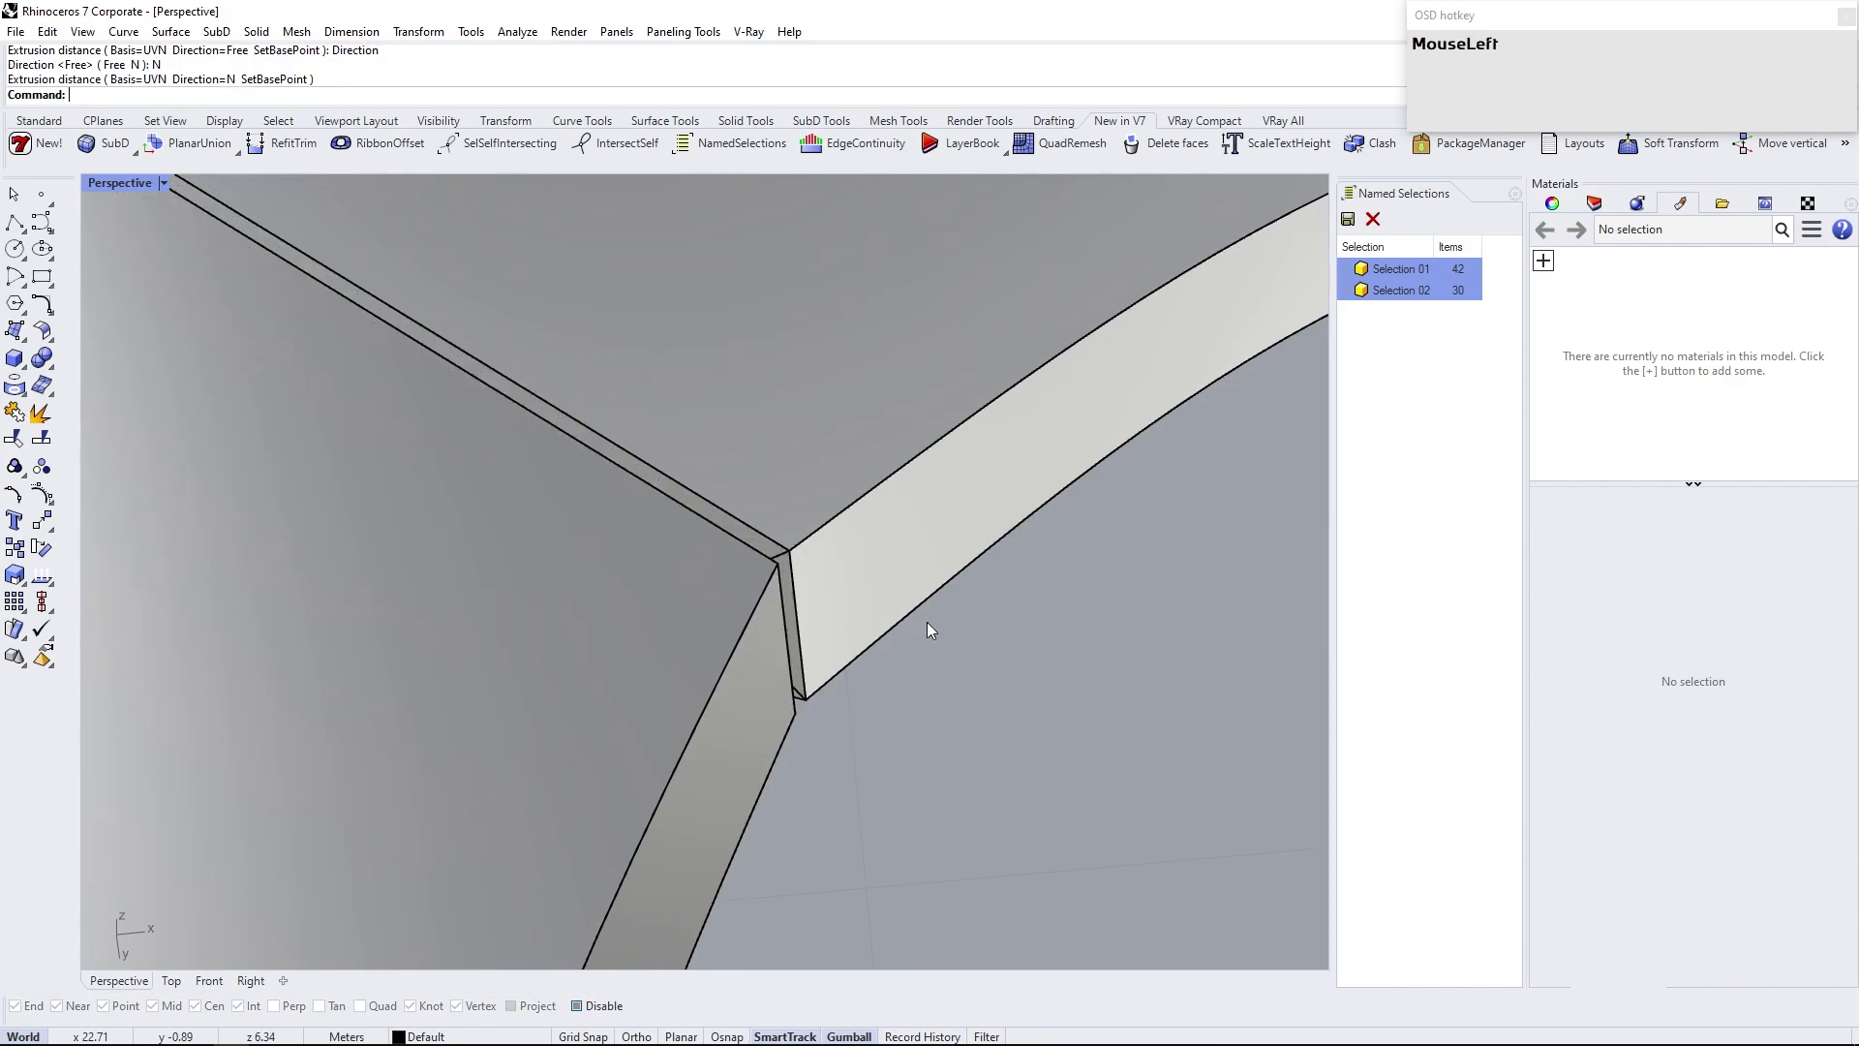
{"action": "scroll", "scroll_direction": "down", "scroll_amount": 3}
{"action": "scroll", "scroll_direction": "up", "scroll_amount": 3}
Inspect the extruded module from several angles and undo the too-thick extrusion
{"action": "right_click", "coordinate": [683, 525]}
{"action": "key", "text": "Tab"}
{"action": "left_click", "coordinate": [167, 188]}
{"action": "scroll", "scroll_direction": "down", "scroll_amount": 3}
{"action": "scroll", "scroll_direction": "up", "scroll_amount": 3}
{"action": "left_click_drag", "start_coordinate": [768, 583], "coordinate": [731, 562]}
{"action": "scroll", "scroll_direction": "up", "scroll_amount": 3}
{"action": "right_click", "coordinate": [797, 579]}
{"action": "scroll", "scroll_direction": "down", "scroll_amount": 3}
{"action": "right_click", "coordinate": [748, 573]}
{"action": "scroll", "scroll_direction": "up", "scroll_amount": 3}
{"action": "left_click_drag", "start_coordinate": [164, 188], "coordinate": [881, 646]}
{"action": "right_click", "coordinate": [881, 646]}
{"action": "key", "text": "ctrl+z"}
{"action": "right_click", "coordinate": [843, 623]}
Reselect the saved face sets and re-extrude them with a thinner thickness
{"action": "left_click", "coordinate": [1385, 351]}
{"action": "left_click", "coordinate": [1439, 275]}
{"action": "scroll", "scroll_direction": "up", "scroll_amount": 3}
{"action": "scroll", "scroll_direction": "down", "scroll_amount": 3}
{"action": "scroll", "scroll_direction": "up", "scroll_amount": 3}
{"action": "key", "text": "ctrl+e"}
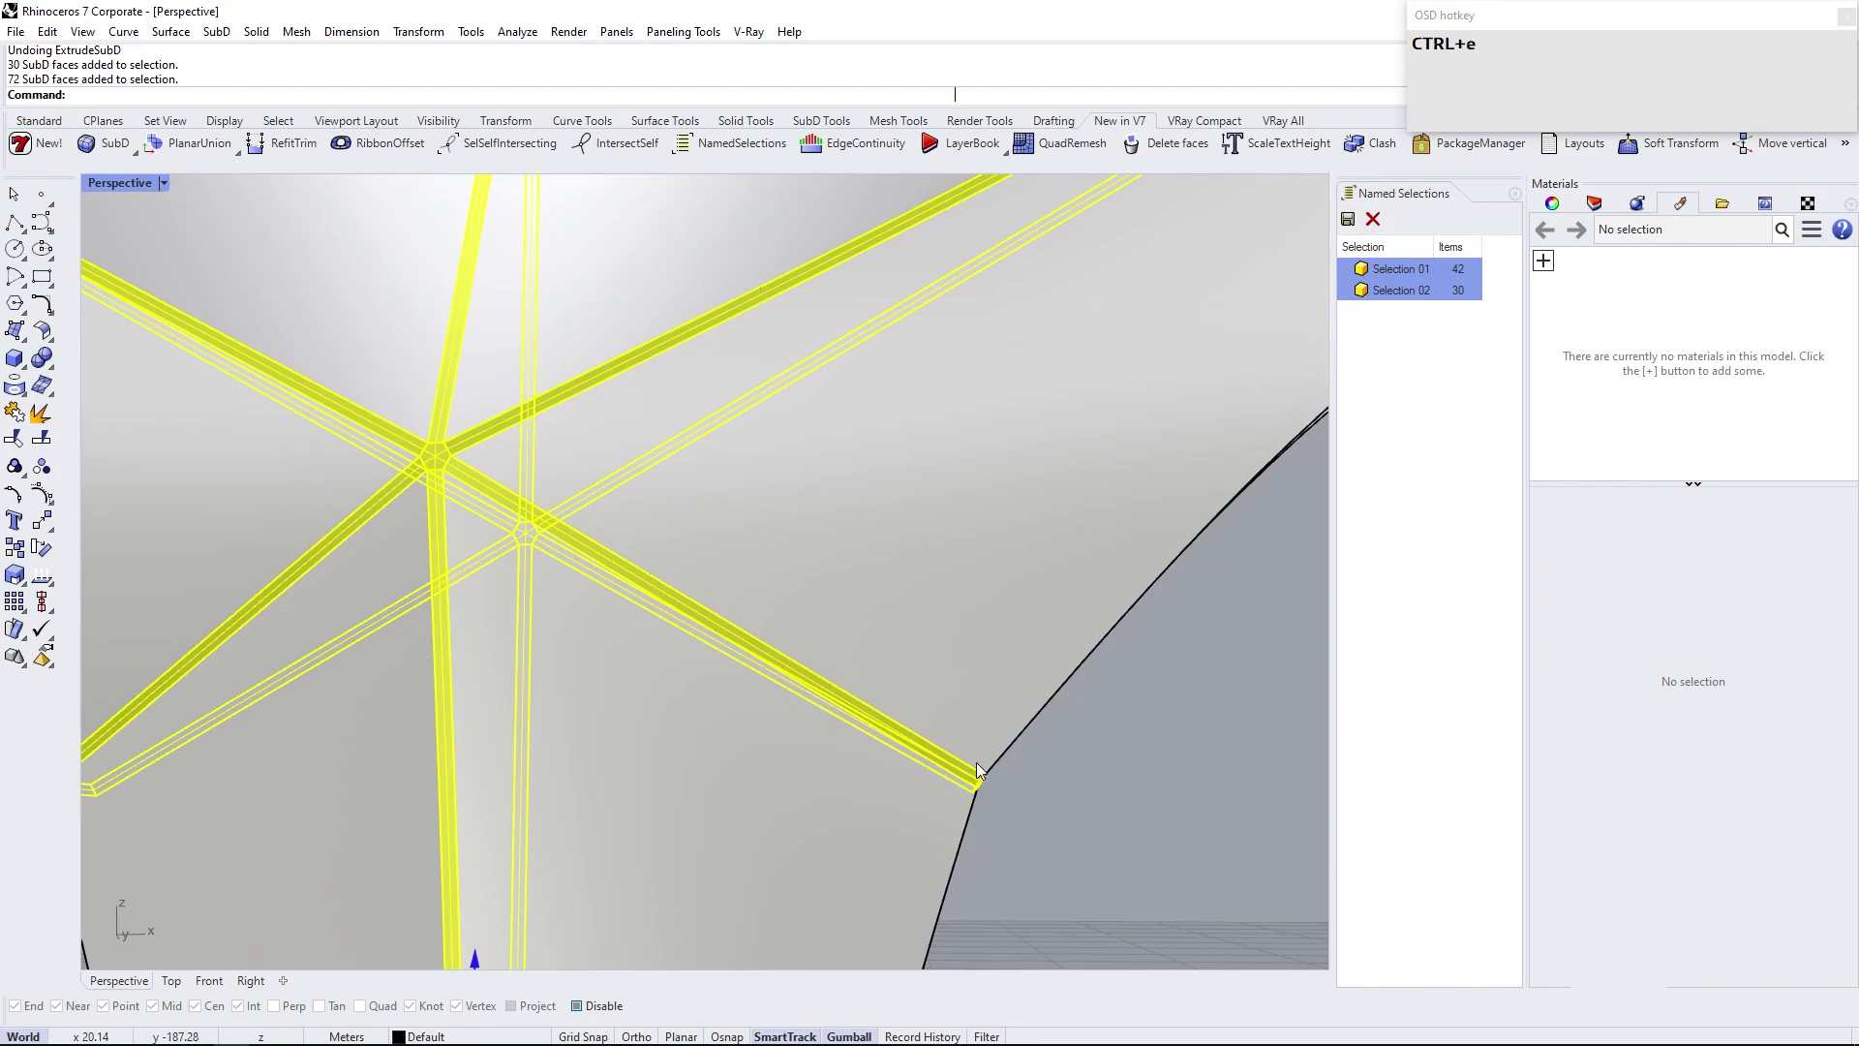
{"action": "type", "text": "ex"}
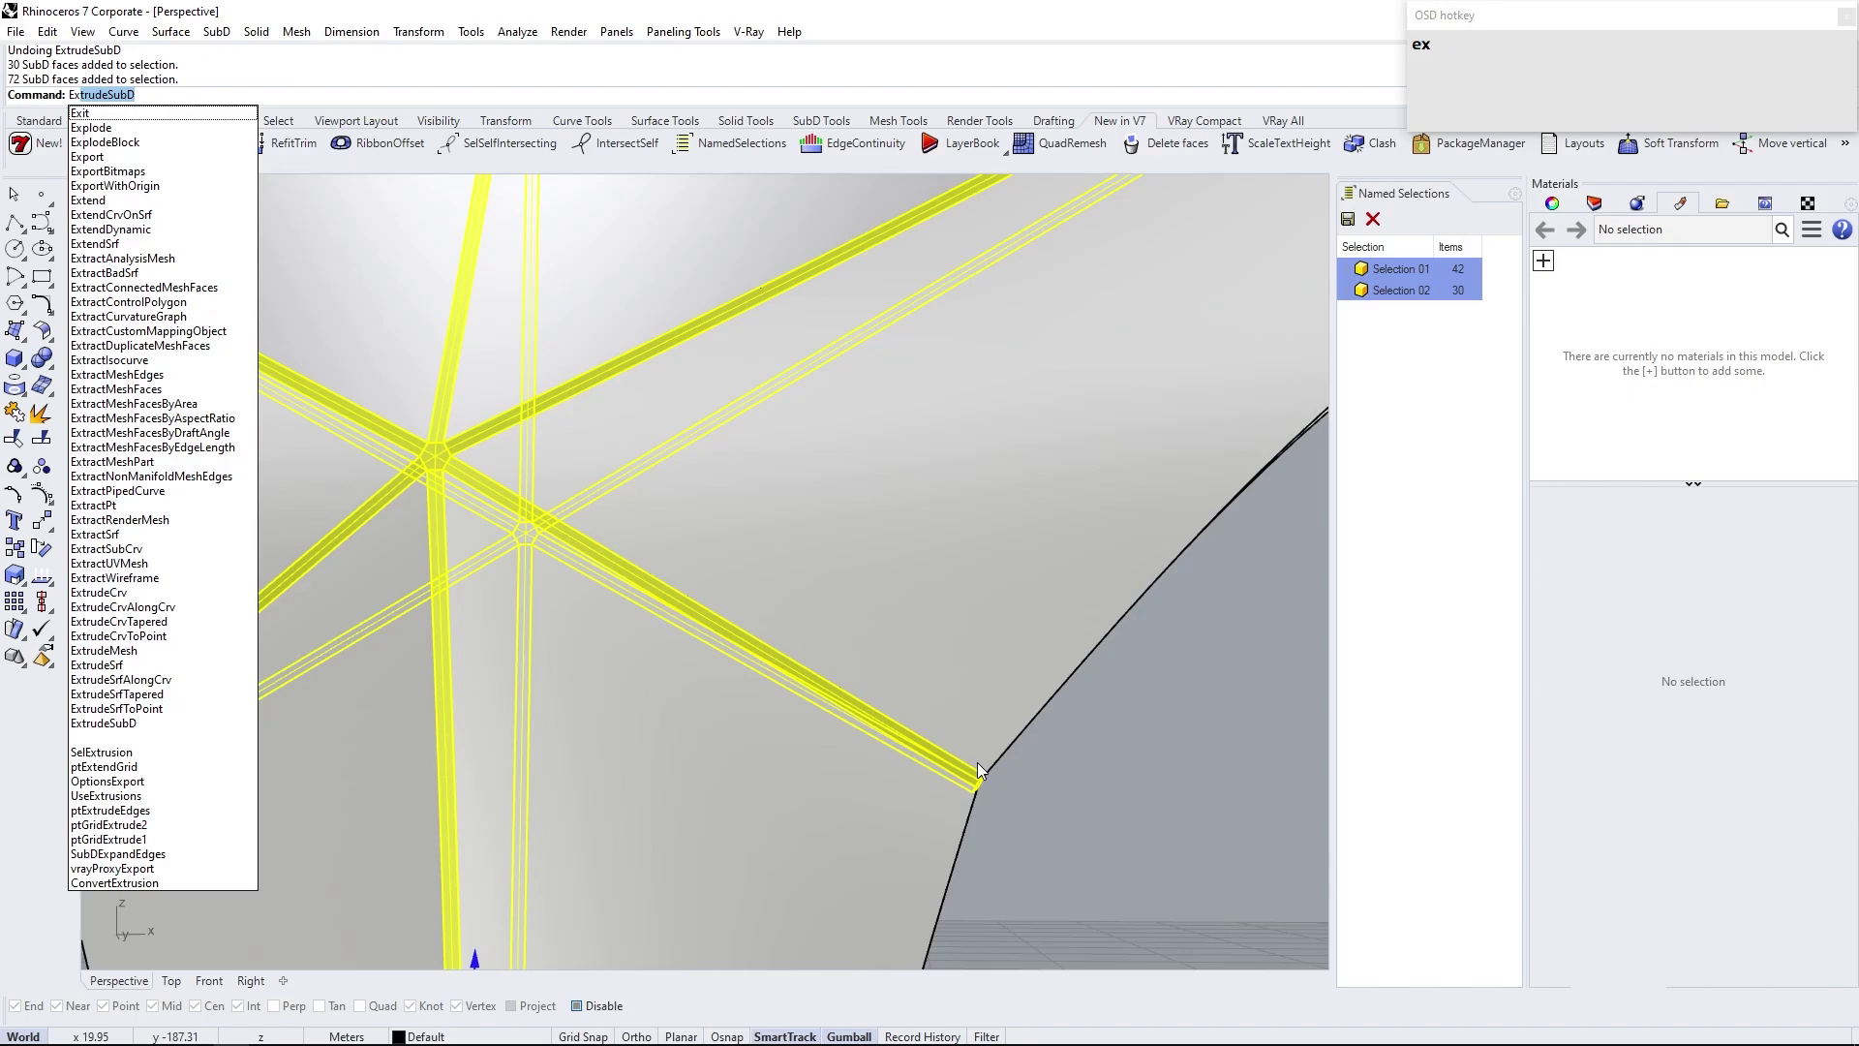
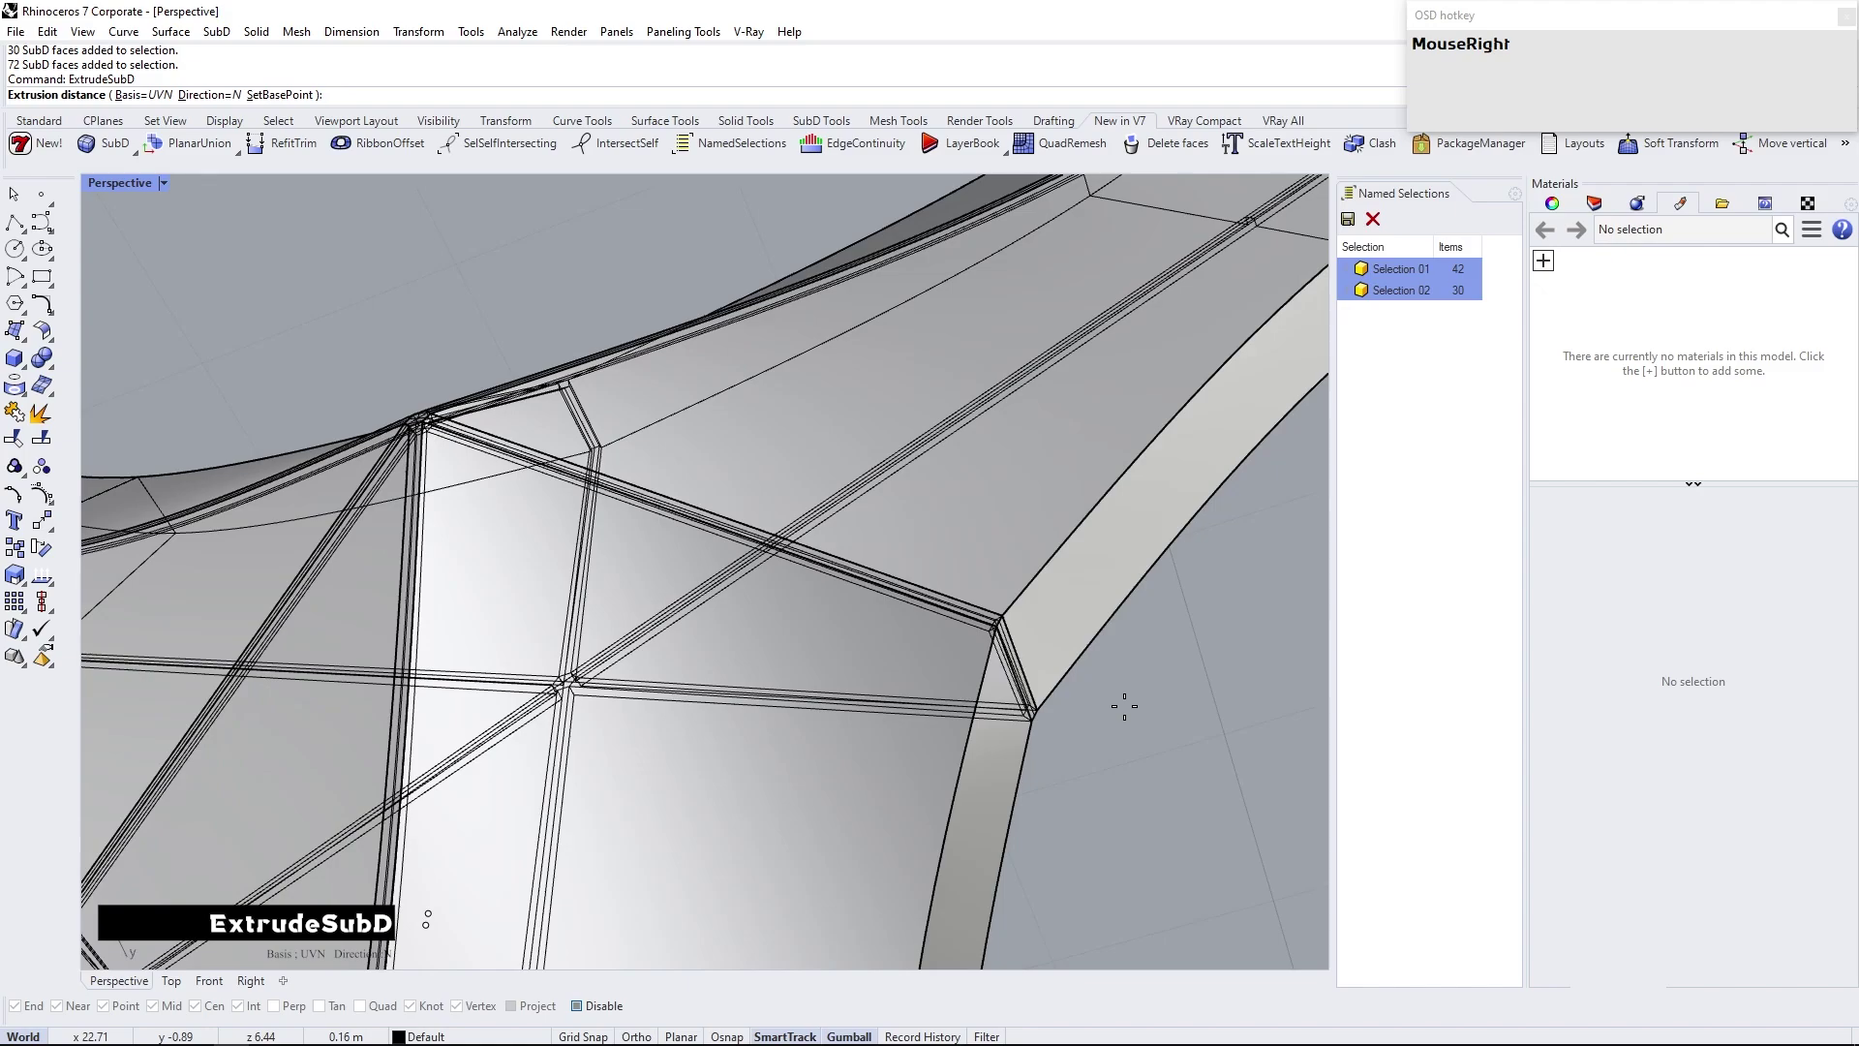
{"action": "left_click", "coordinate": [1127, 712]}
{"action": "right_click", "coordinate": [388, 343]}
Preview the solid module in rendered display, close the named selections panel and switch to Front view
{"action": "left_click", "coordinate": [166, 186]}
{"action": "scroll", "scroll_direction": "down", "scroll_amount": 3}
{"action": "scroll", "scroll_direction": "up", "scroll_amount": 3}
{"action": "right_click", "coordinate": [473, 429]}
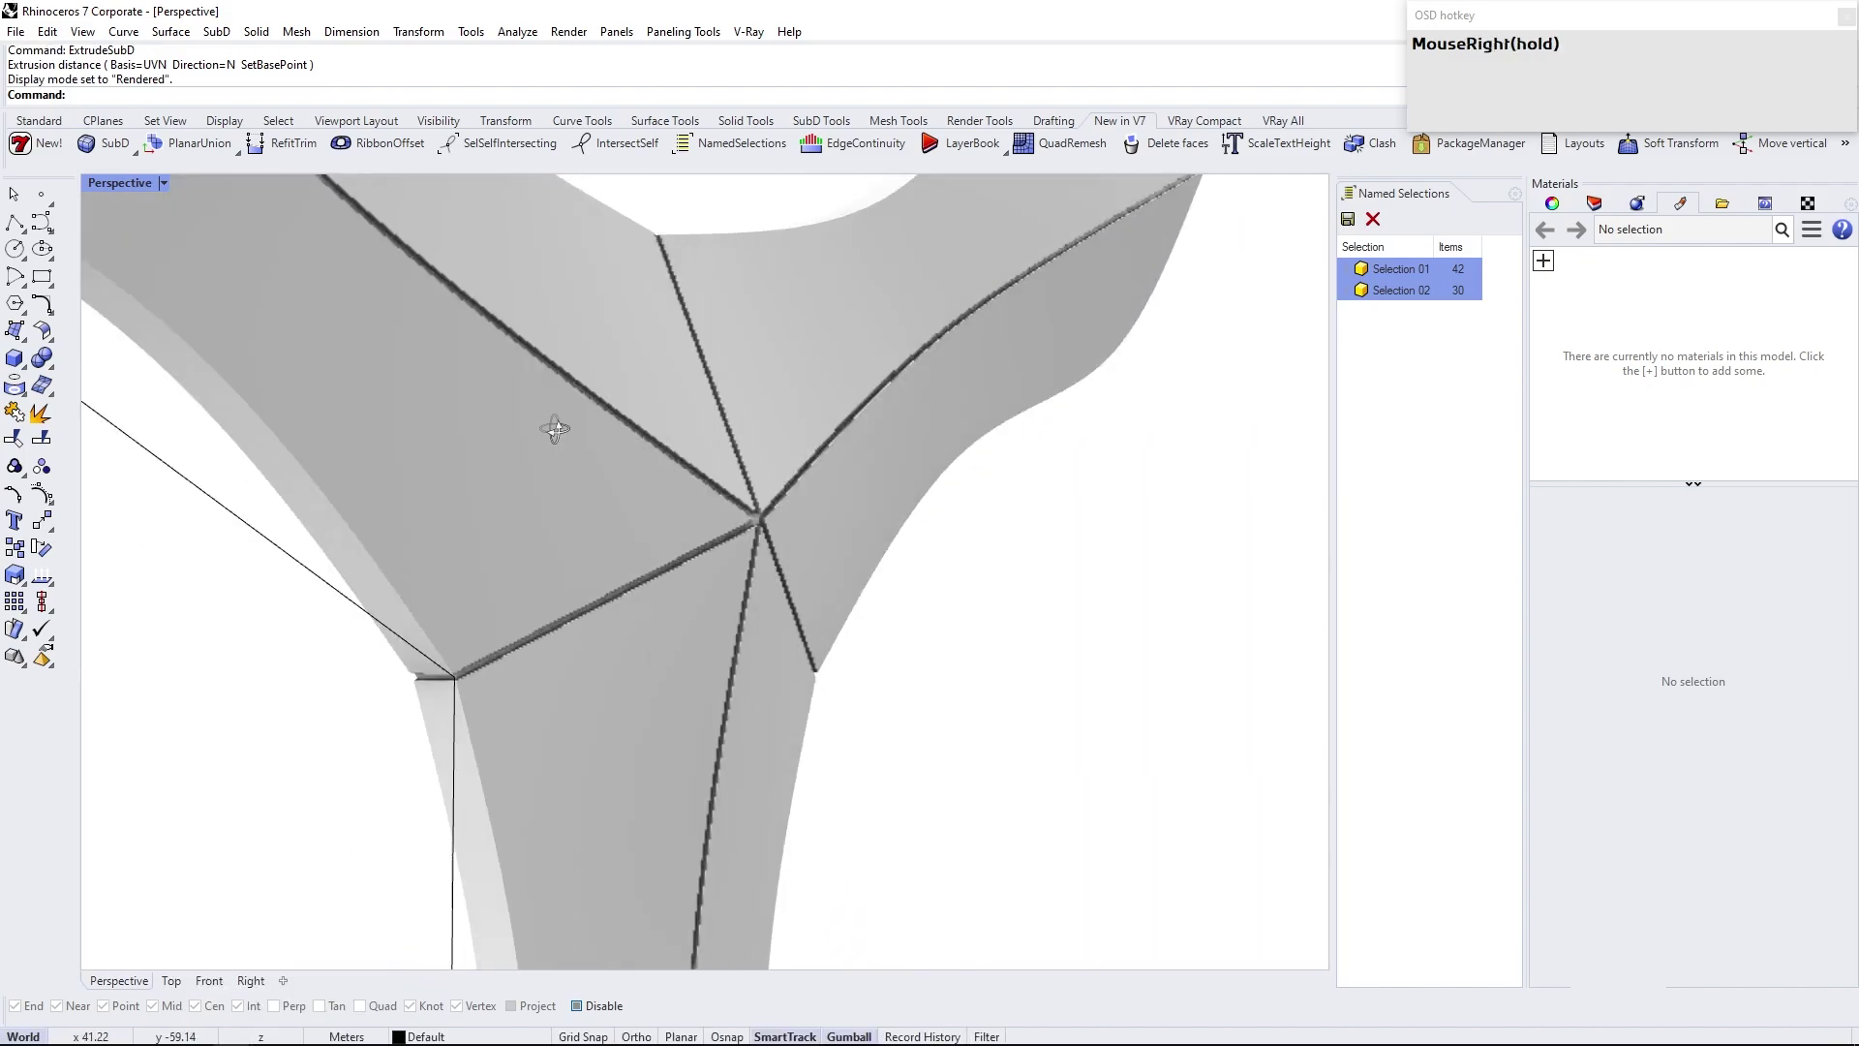
{"action": "scroll", "scroll_direction": "down", "scroll_amount": 3}
{"action": "scroll", "scroll_direction": "up", "scroll_amount": 3}
{"action": "right_click", "coordinate": [650, 517]}
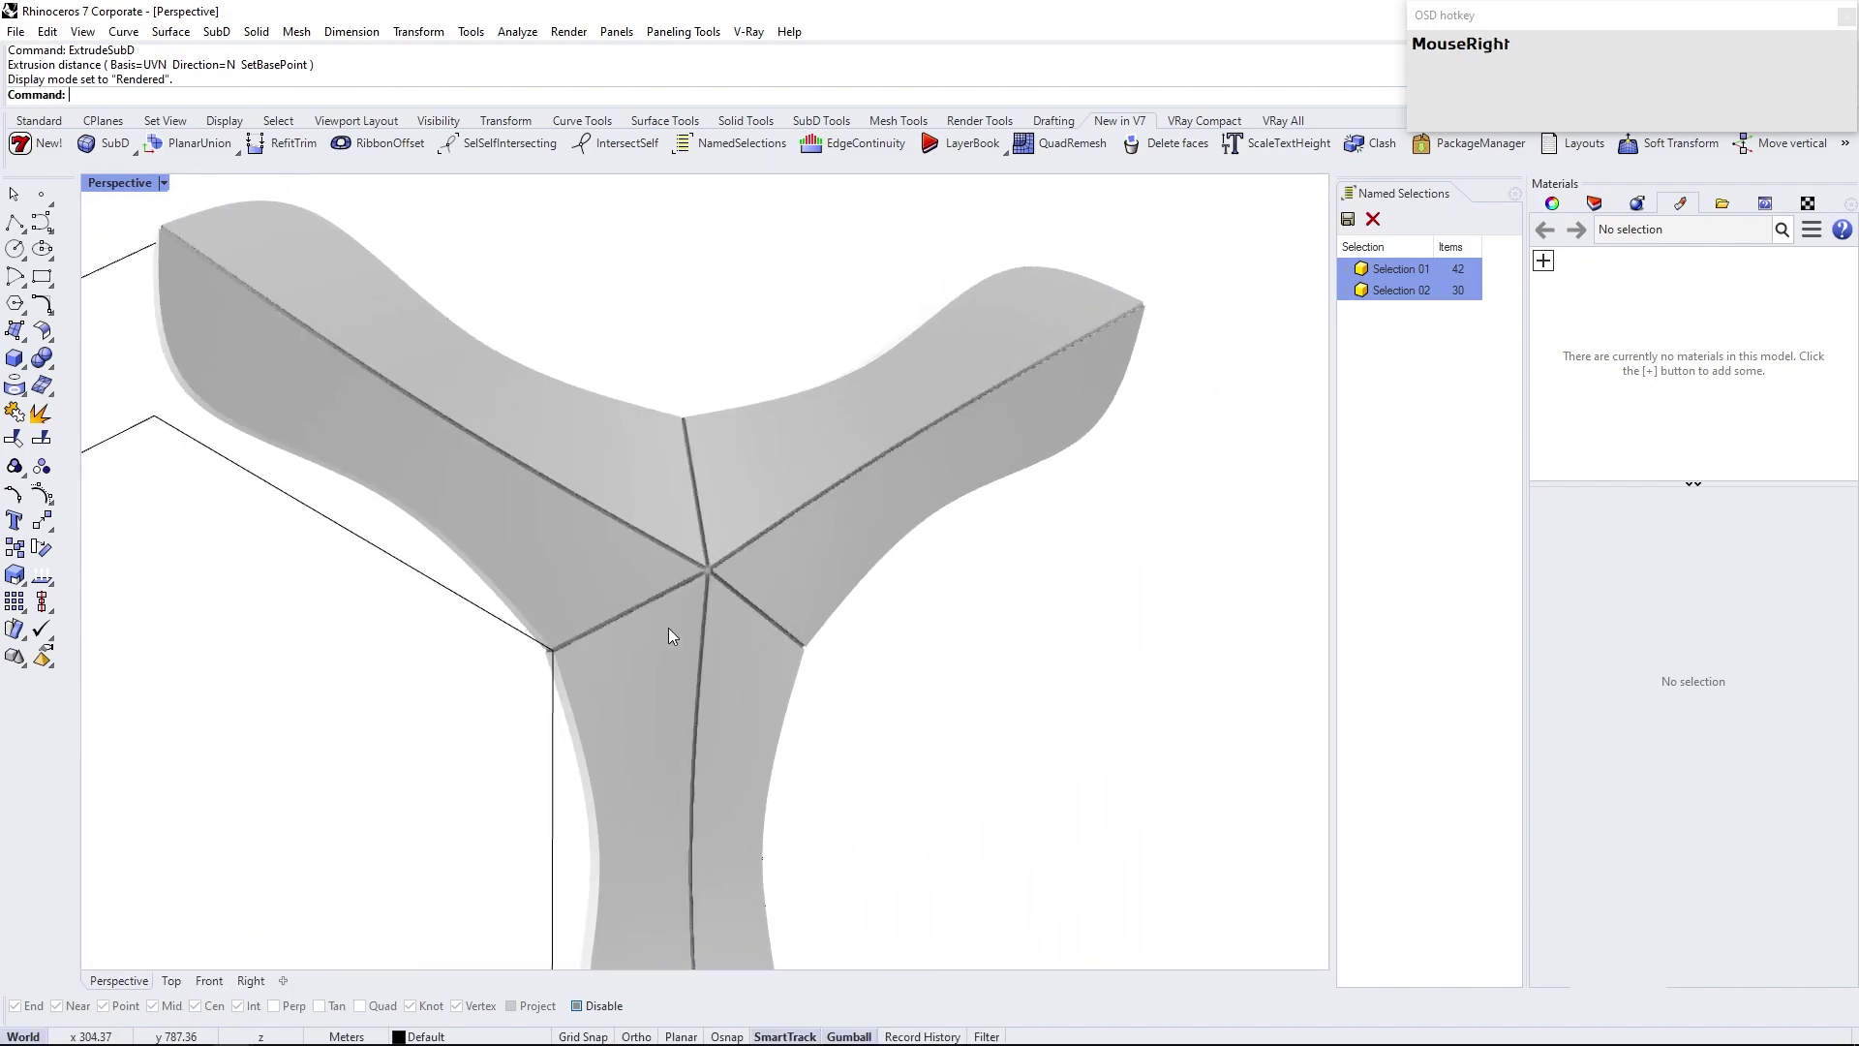
{"action": "left_click", "coordinate": [1437, 207]}
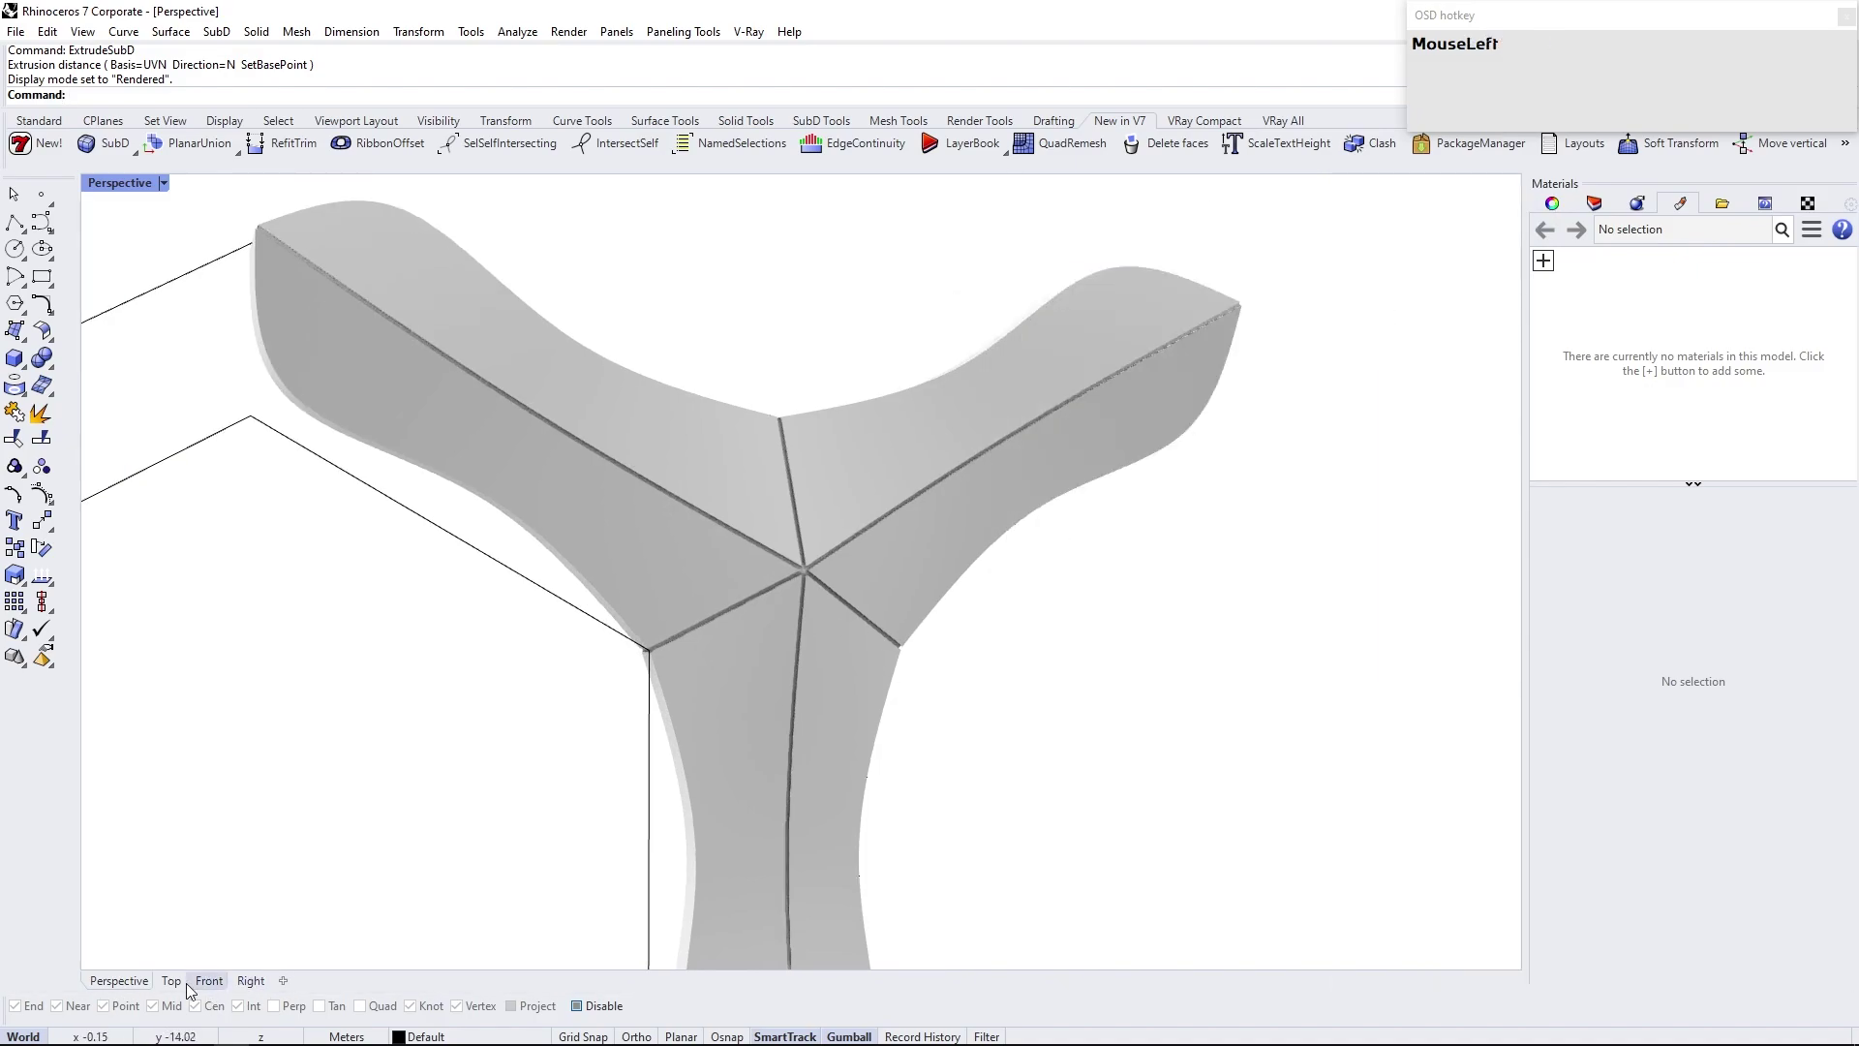
{"action": "scroll", "scroll_direction": "down", "scroll_amount": 3}
{"action": "right_click", "coordinate": [813, 607]}
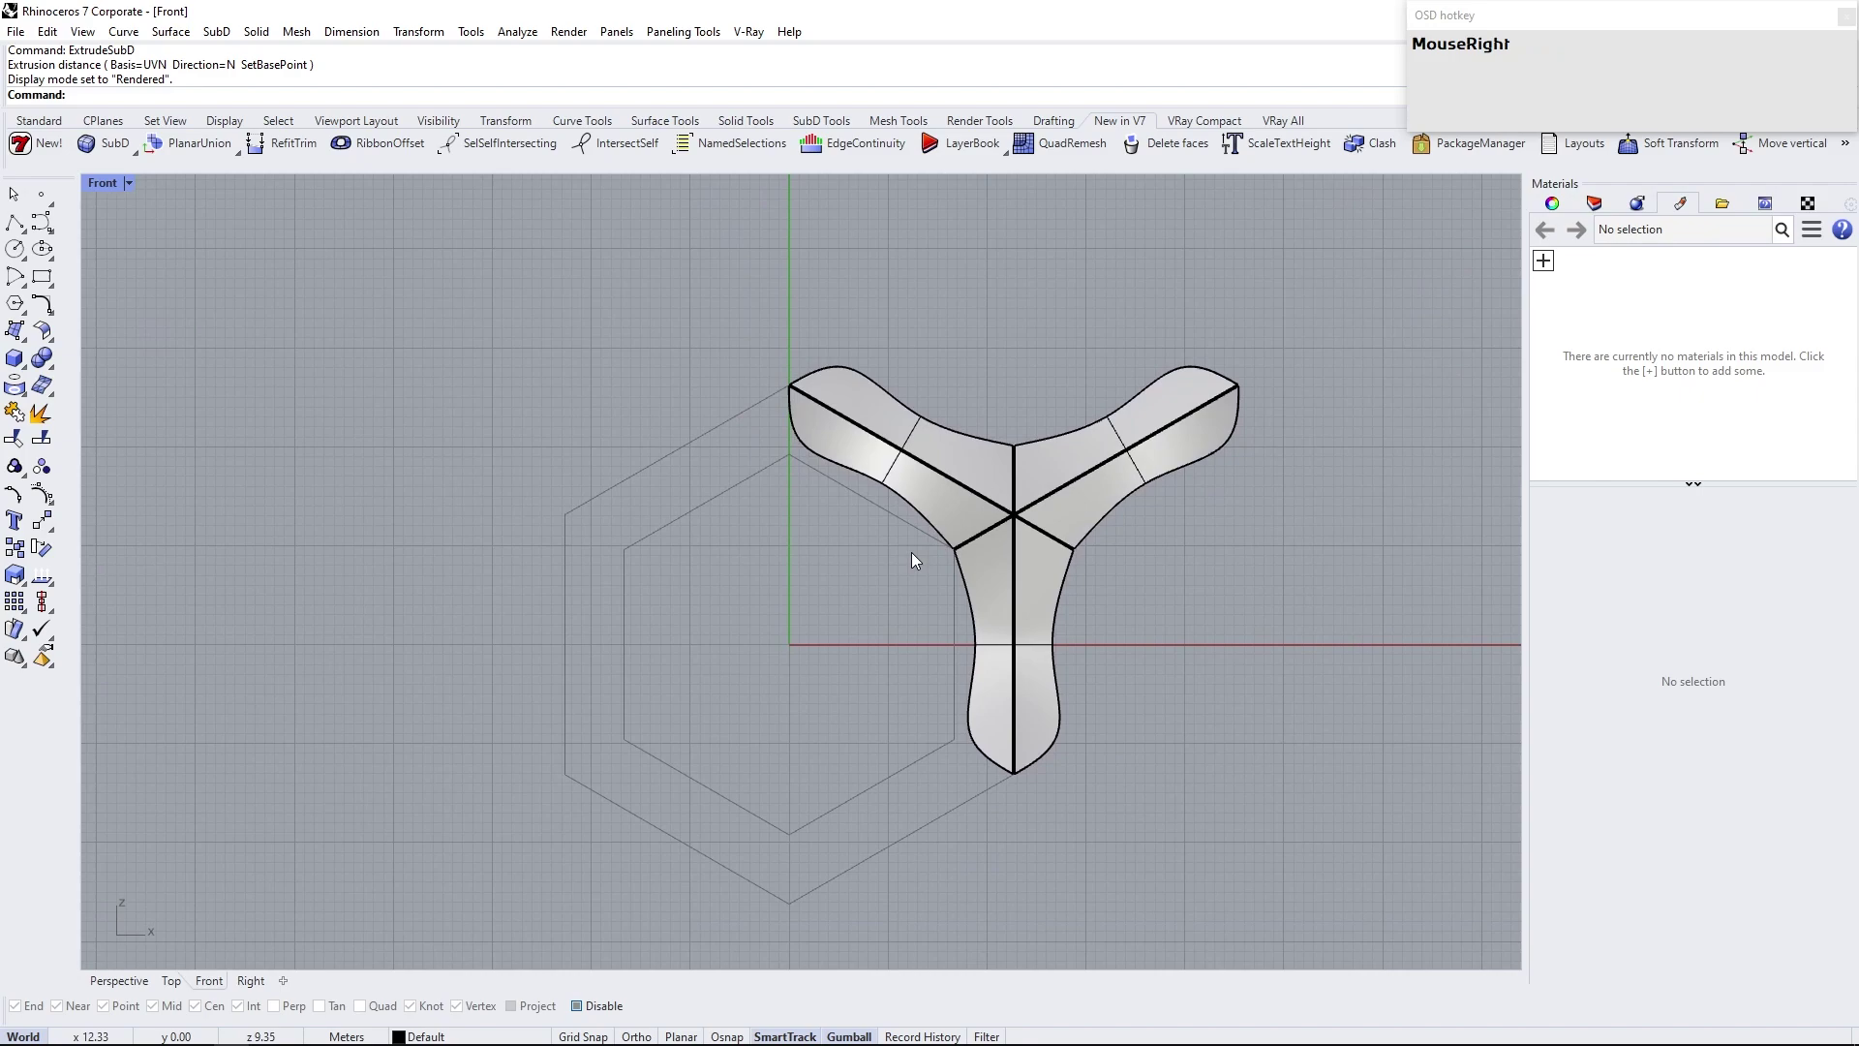
{"action": "scroll", "scroll_direction": "up", "scroll_amount": 3}
{"action": "right_click", "coordinate": [962, 553]}
{"action": "scroll", "scroll_direction": "up", "scroll_amount": 3}
Delete the groove faces and the unwanted arms, leaving a single pentagonal arm panel
{"action": "left_click", "coordinate": [904, 612]}
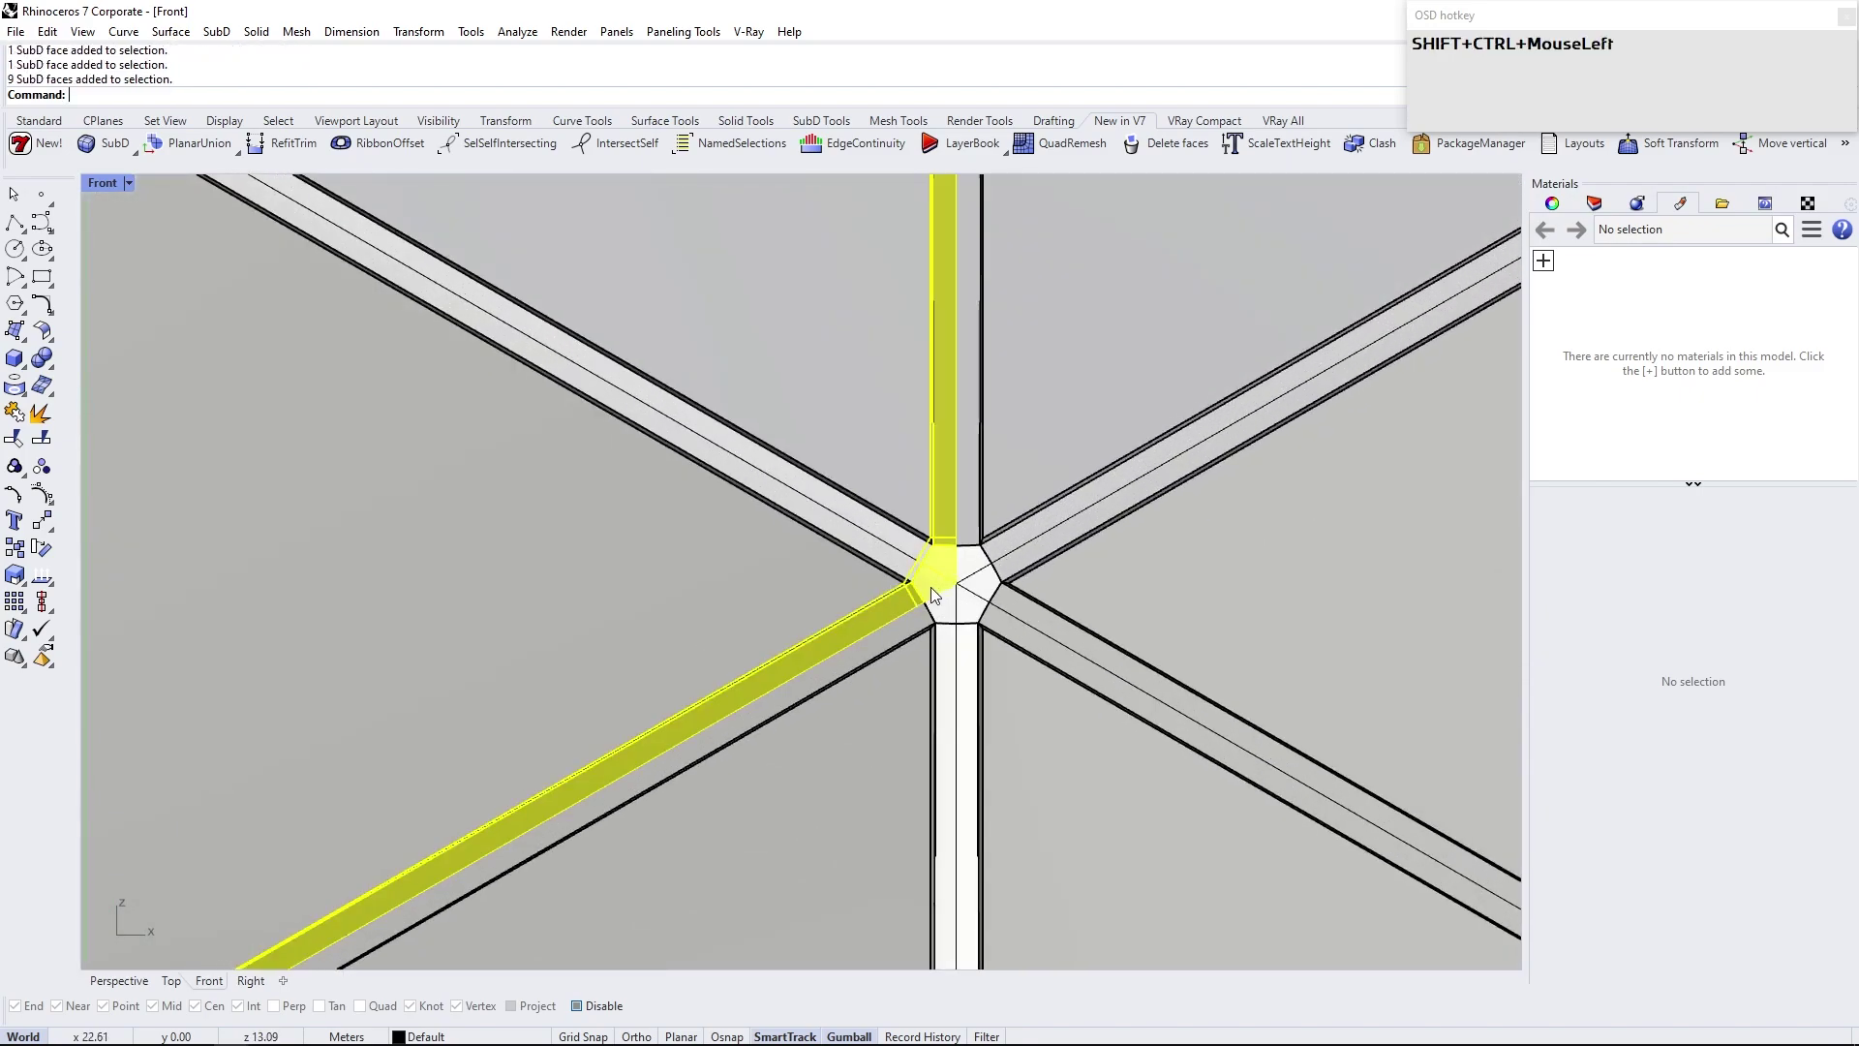
{"action": "scroll", "scroll_direction": "down", "scroll_amount": 3}
{"action": "key", "text": "Delete"}
{"action": "left_click", "coordinate": [984, 591]}
{"action": "key", "text": "Delete"}
{"action": "right_click", "coordinate": [816, 604]}
{"action": "left_click", "coordinate": [1225, 802]}
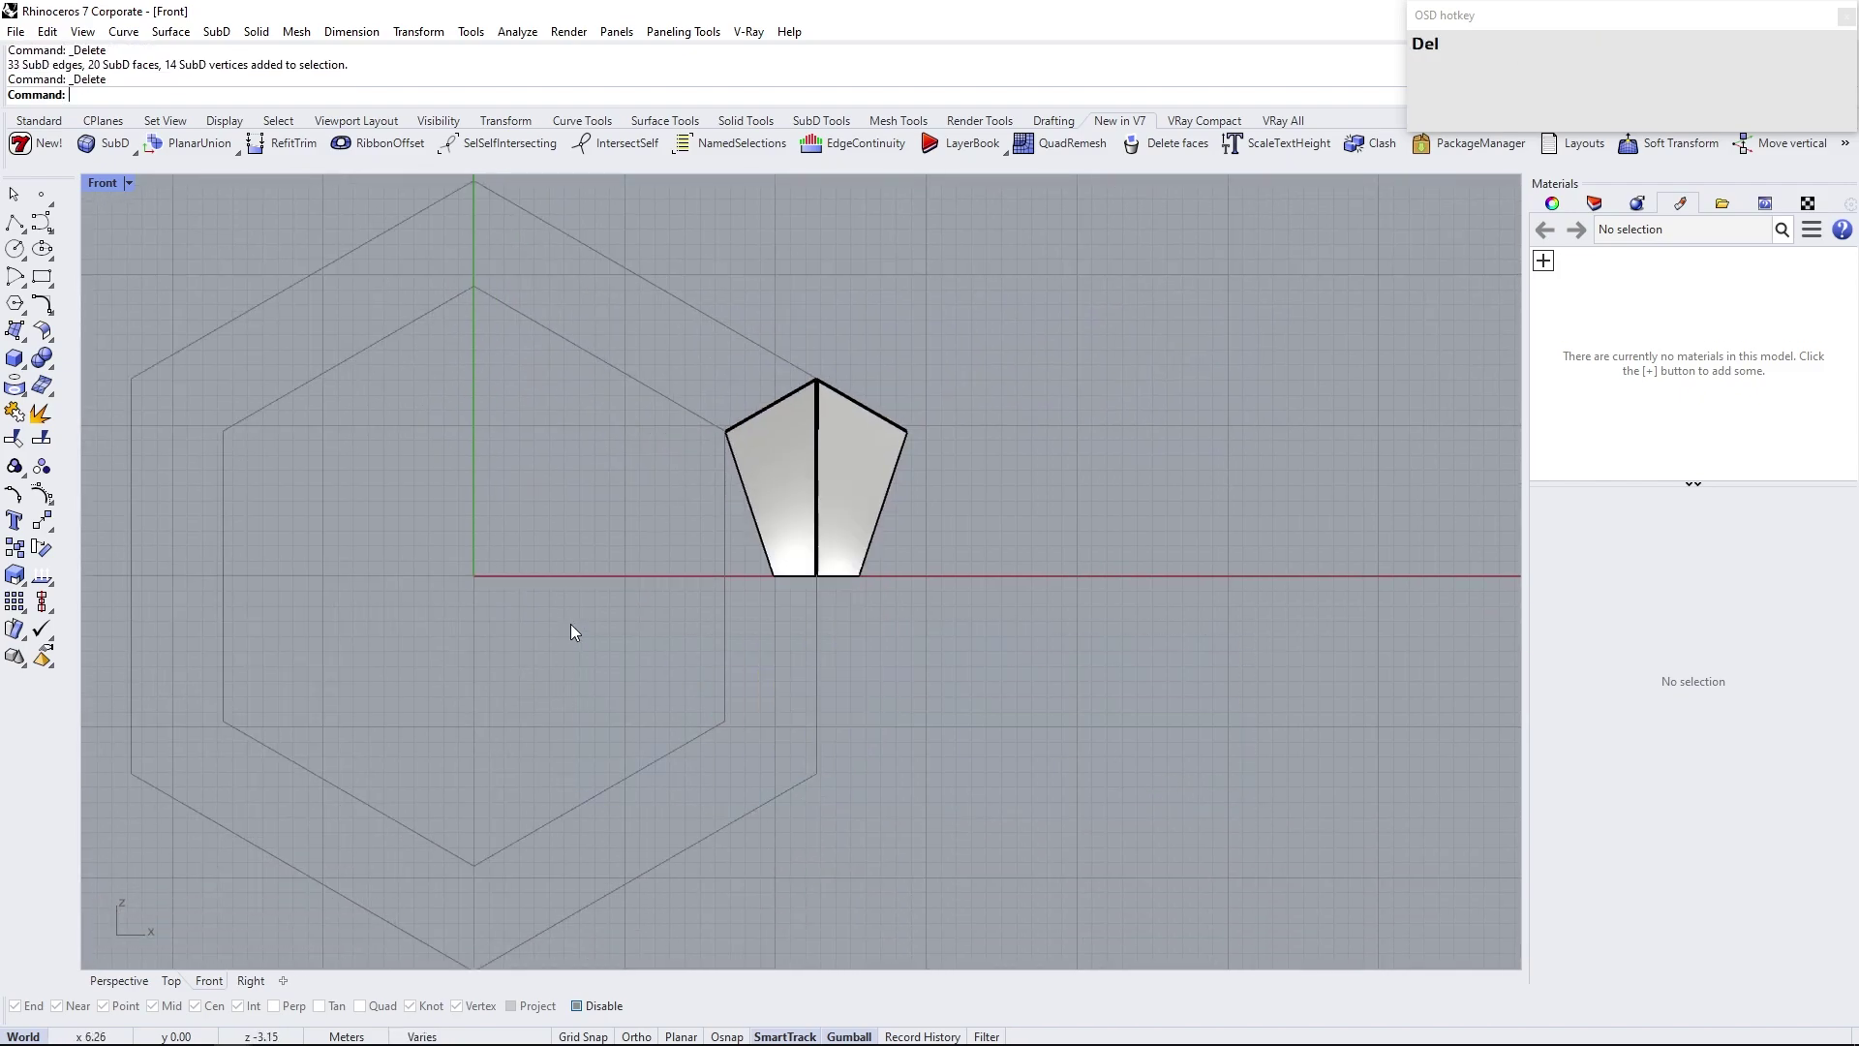
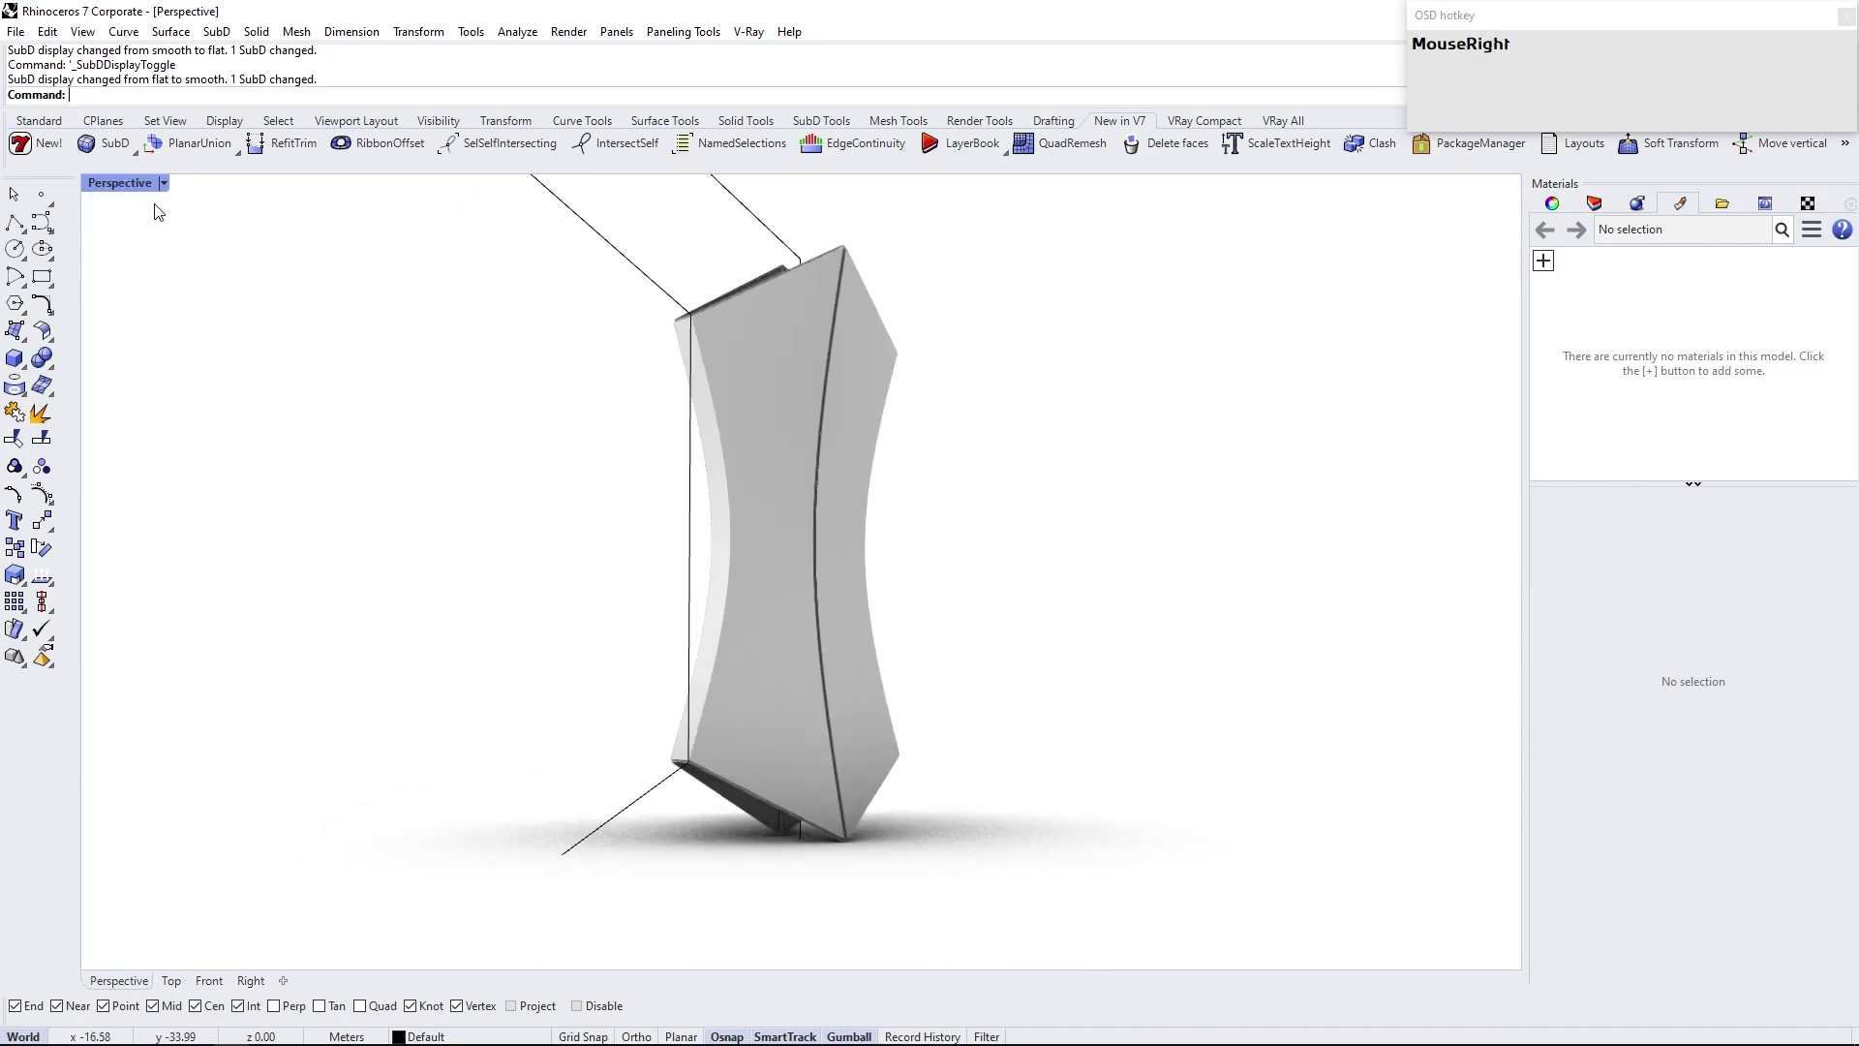
Change the viewport display mode and examine the open bottom of the arm piece
{"action": "left_click", "coordinate": [170, 188]}
{"action": "scroll", "scroll_direction": "up", "scroll_amount": 3}
{"action": "right_click", "coordinate": [748, 780]}
{"action": "left_click", "coordinate": [313, 448]}
{"action": "right_click", "coordinate": [1185, 612]}
{"action": "right_click", "coordinate": [1176, 585]}
{"action": "right_click", "coordinate": [1085, 625]}
{"action": "left_click", "coordinate": [1047, 575]}
{"action": "right_click", "coordinate": [393, 695]}
{"action": "scroll", "scroll_direction": "up", "scroll_amount": 3}
{"action": "left_click", "coordinate": [638, 813]}
{"action": "scroll", "scroll_direction": "down", "scroll_amount": 3}
{"action": "scroll", "scroll_direction": "up", "scroll_amount": 3}
Bridge the two bottom edge loops with 1 segment, Join and Crease checked
{"action": "type", "text": "b"}
{"action": "key", "text": "Return"}
{"action": "left_click", "coordinate": [429, 619]}
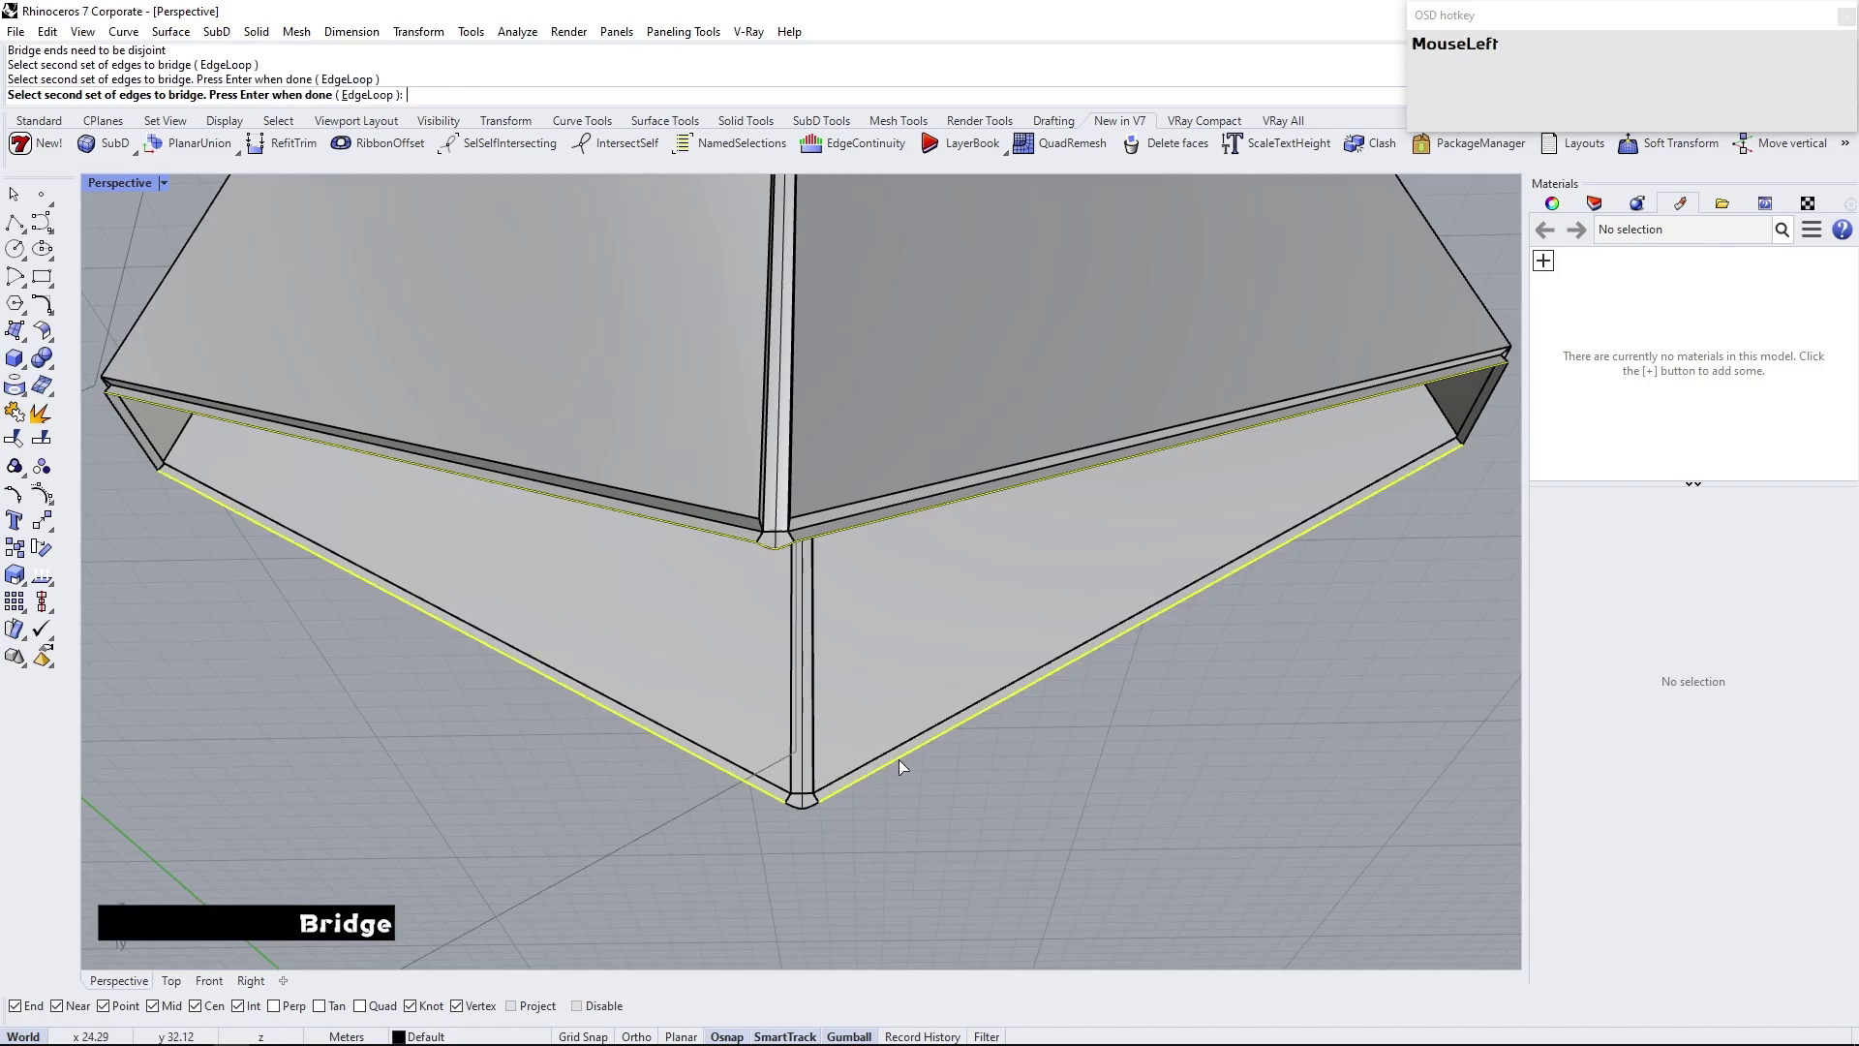
{"action": "right_click", "coordinate": [818, 816]}
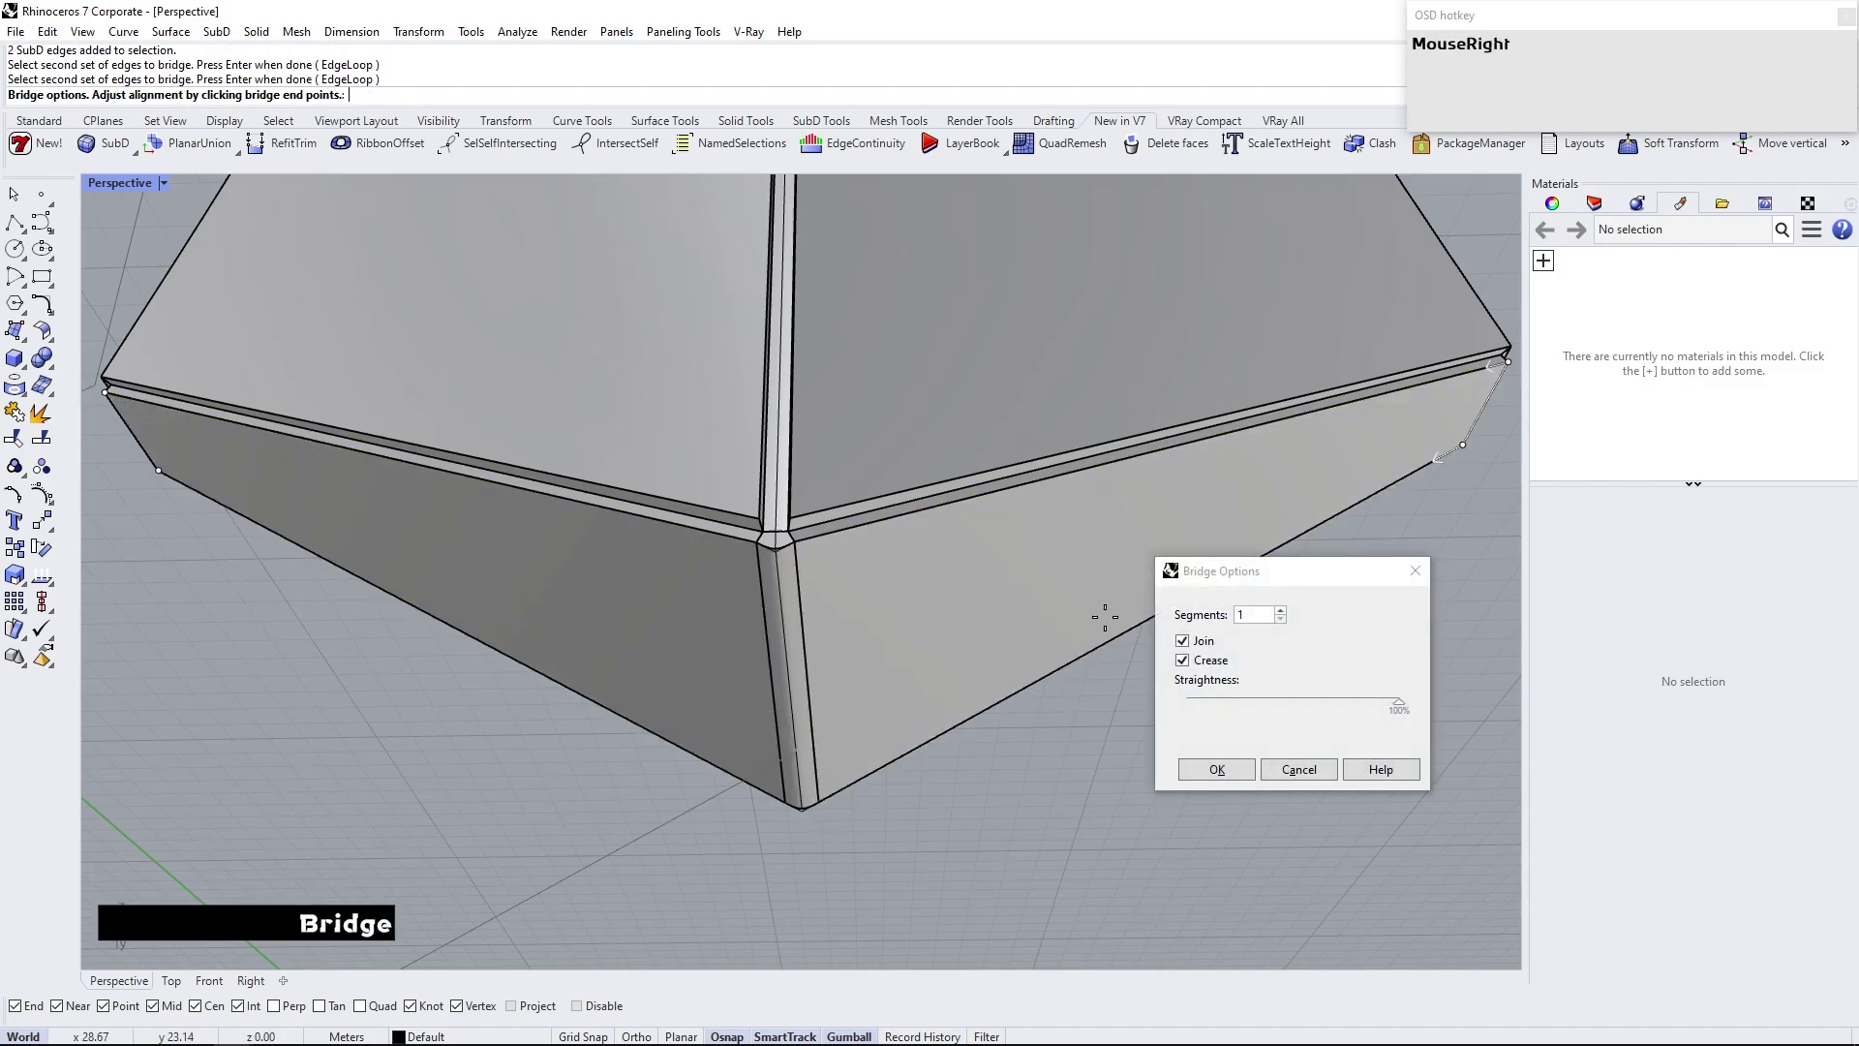
{"action": "left_click", "coordinate": [1241, 773]}
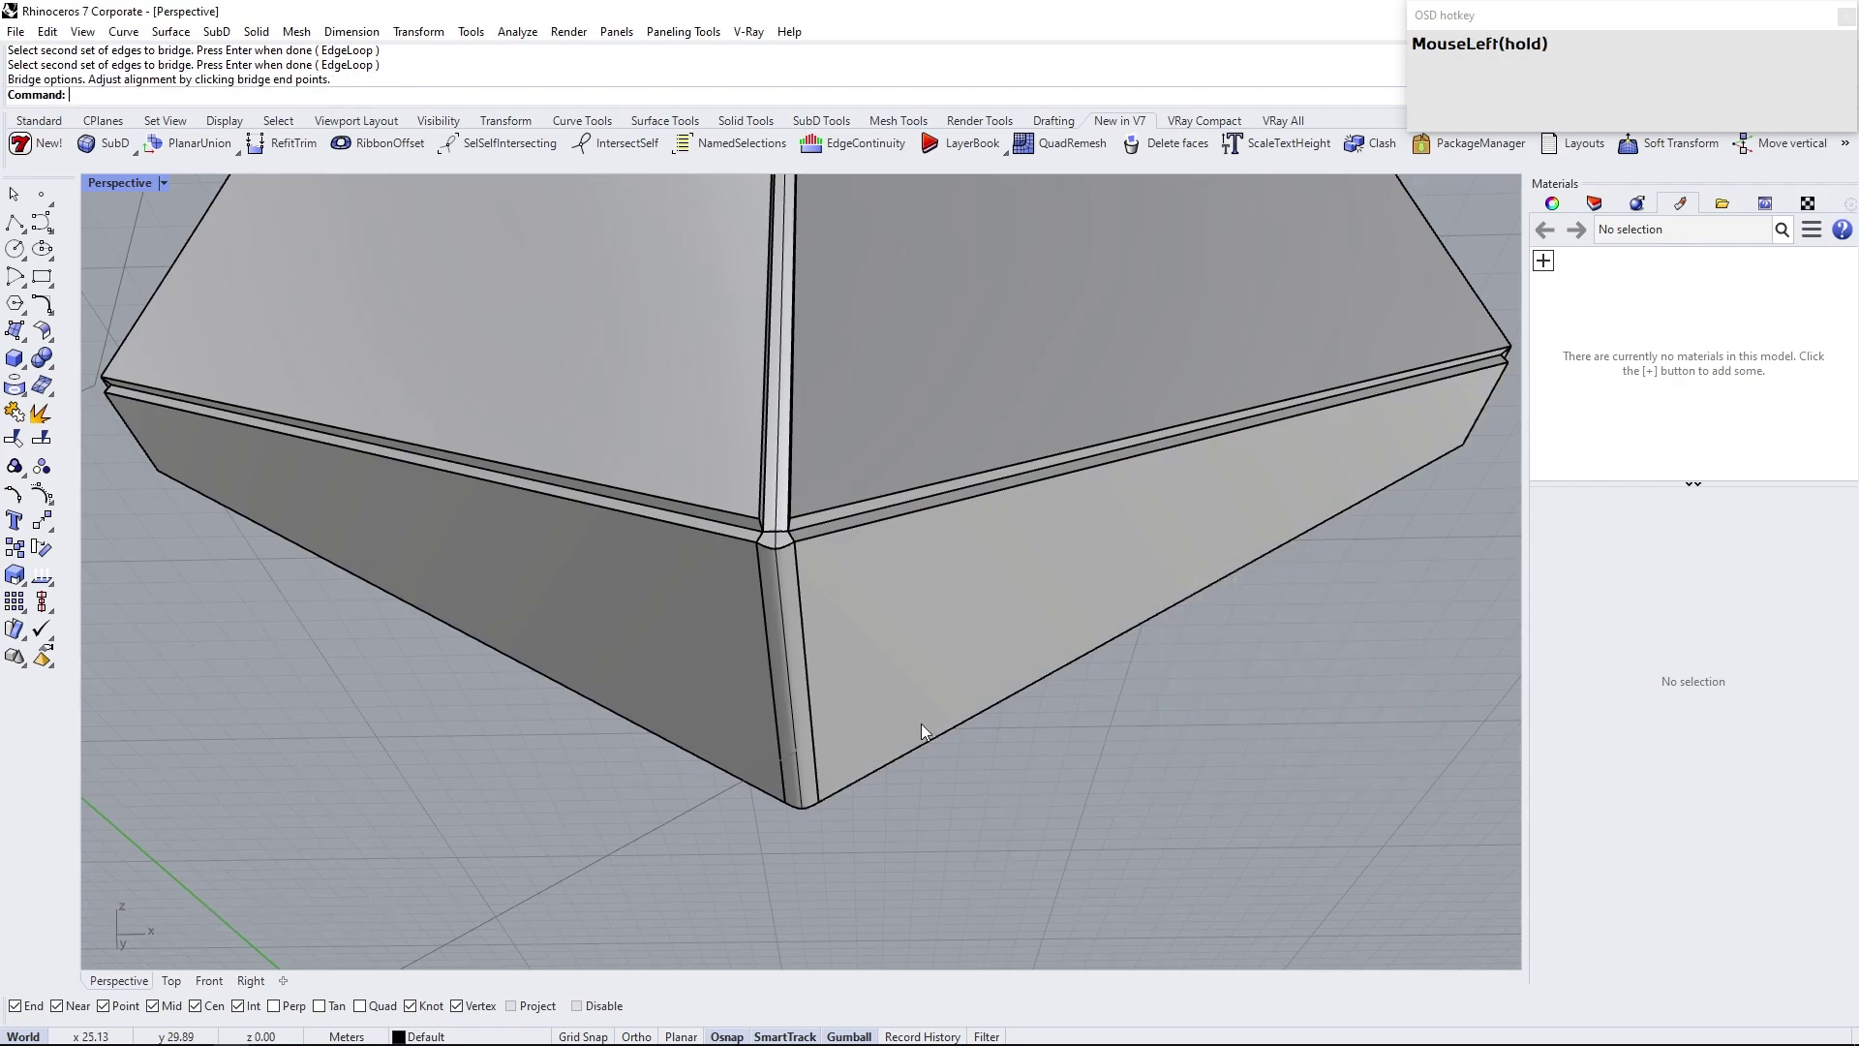
Toggle the arm piece between smooth and flat SubD display to verify the creased bridge, then select it
{"action": "left_click", "coordinate": [794, 674]}
{"action": "key", "text": "Return"}
{"action": "left_click", "coordinate": [1043, 760]}
{"action": "key", "text": "Tab"}
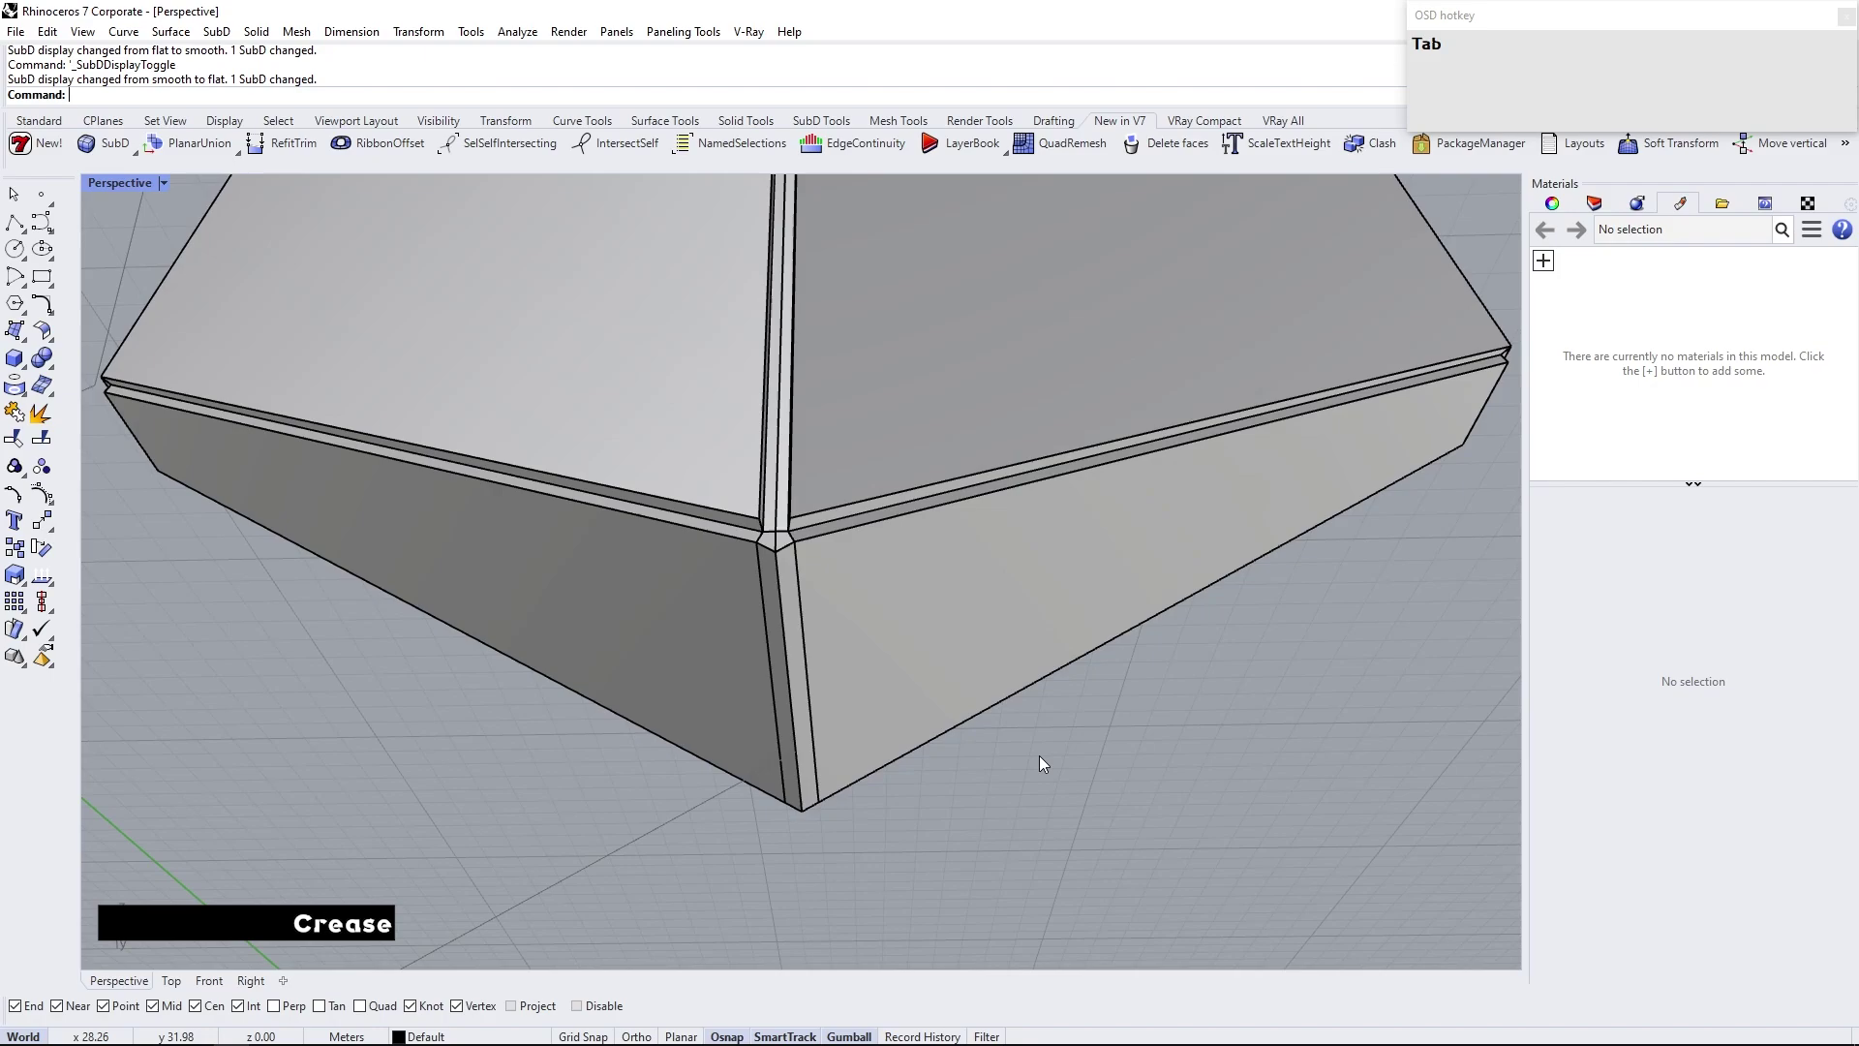
{"action": "scroll", "scroll_direction": "down", "scroll_amount": 3}
{"action": "scroll", "scroll_direction": "up", "scroll_amount": 3}
{"action": "right_click", "coordinate": [899, 677]}
{"action": "key", "text": "Tab"}
{"action": "left_click", "coordinate": [804, 781]}
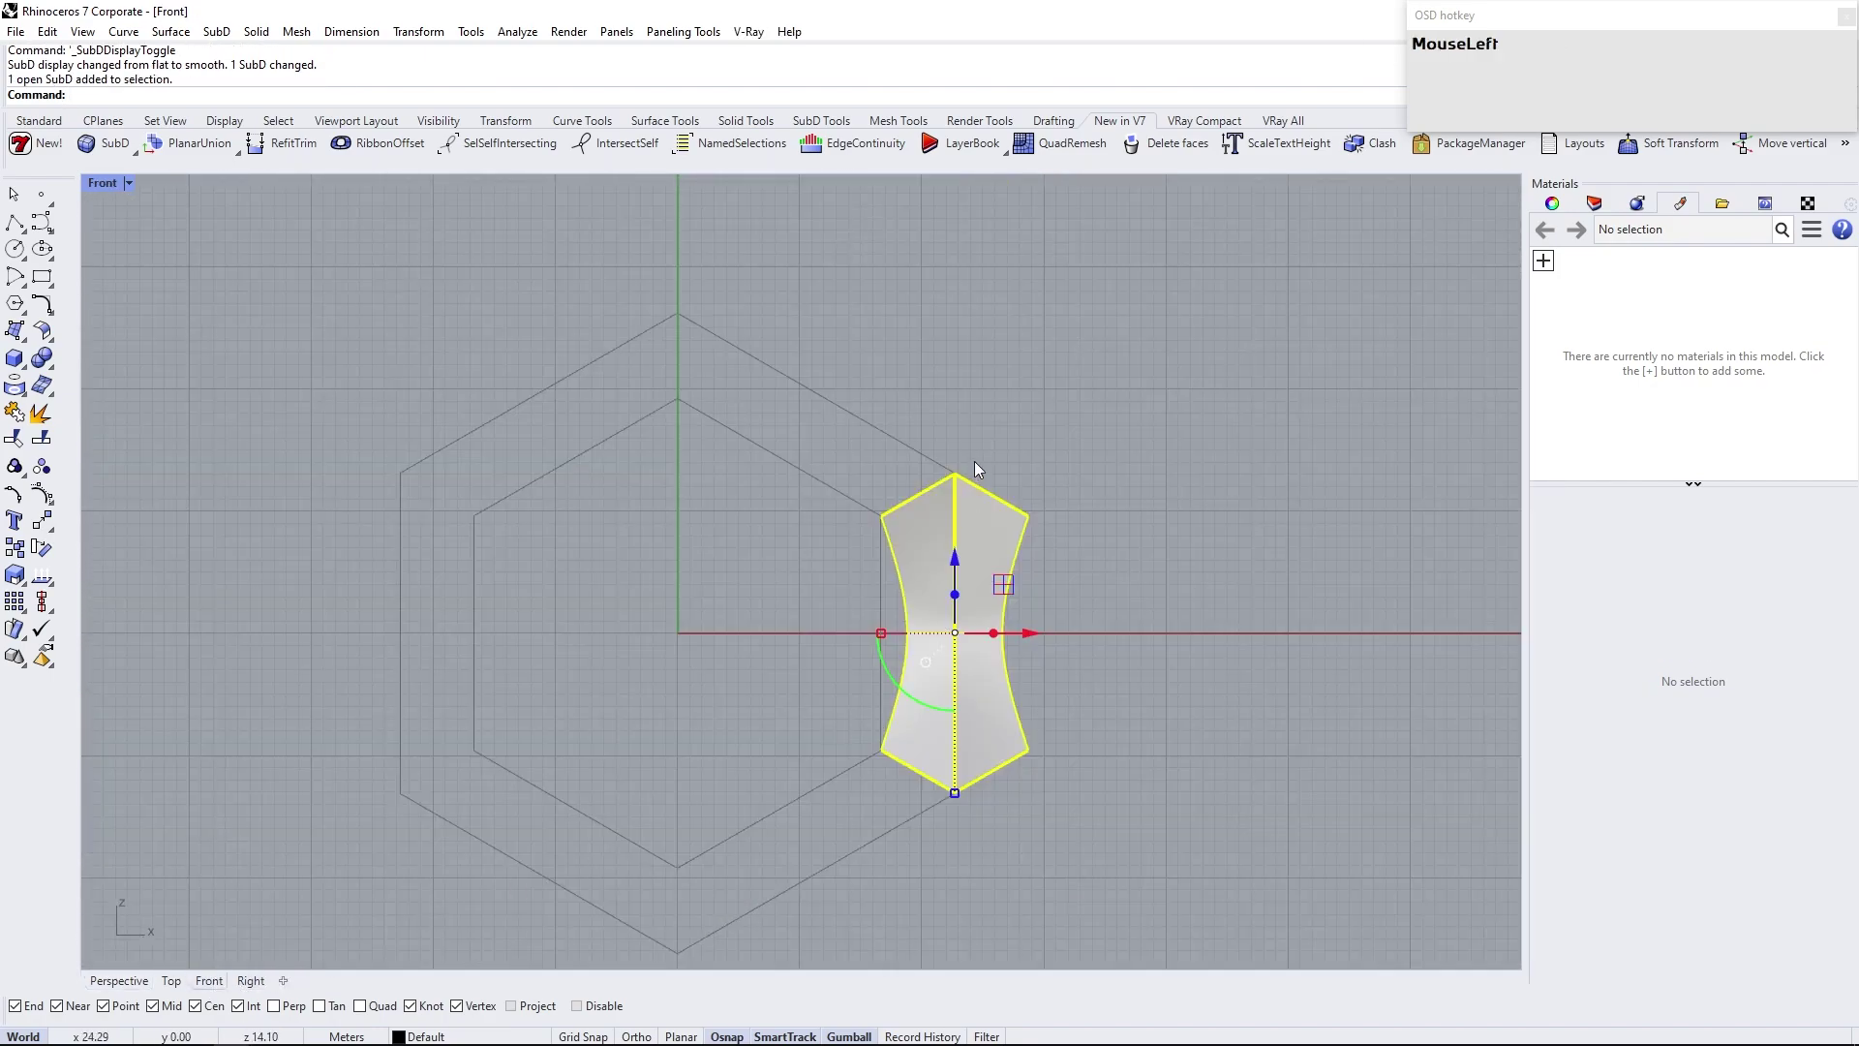
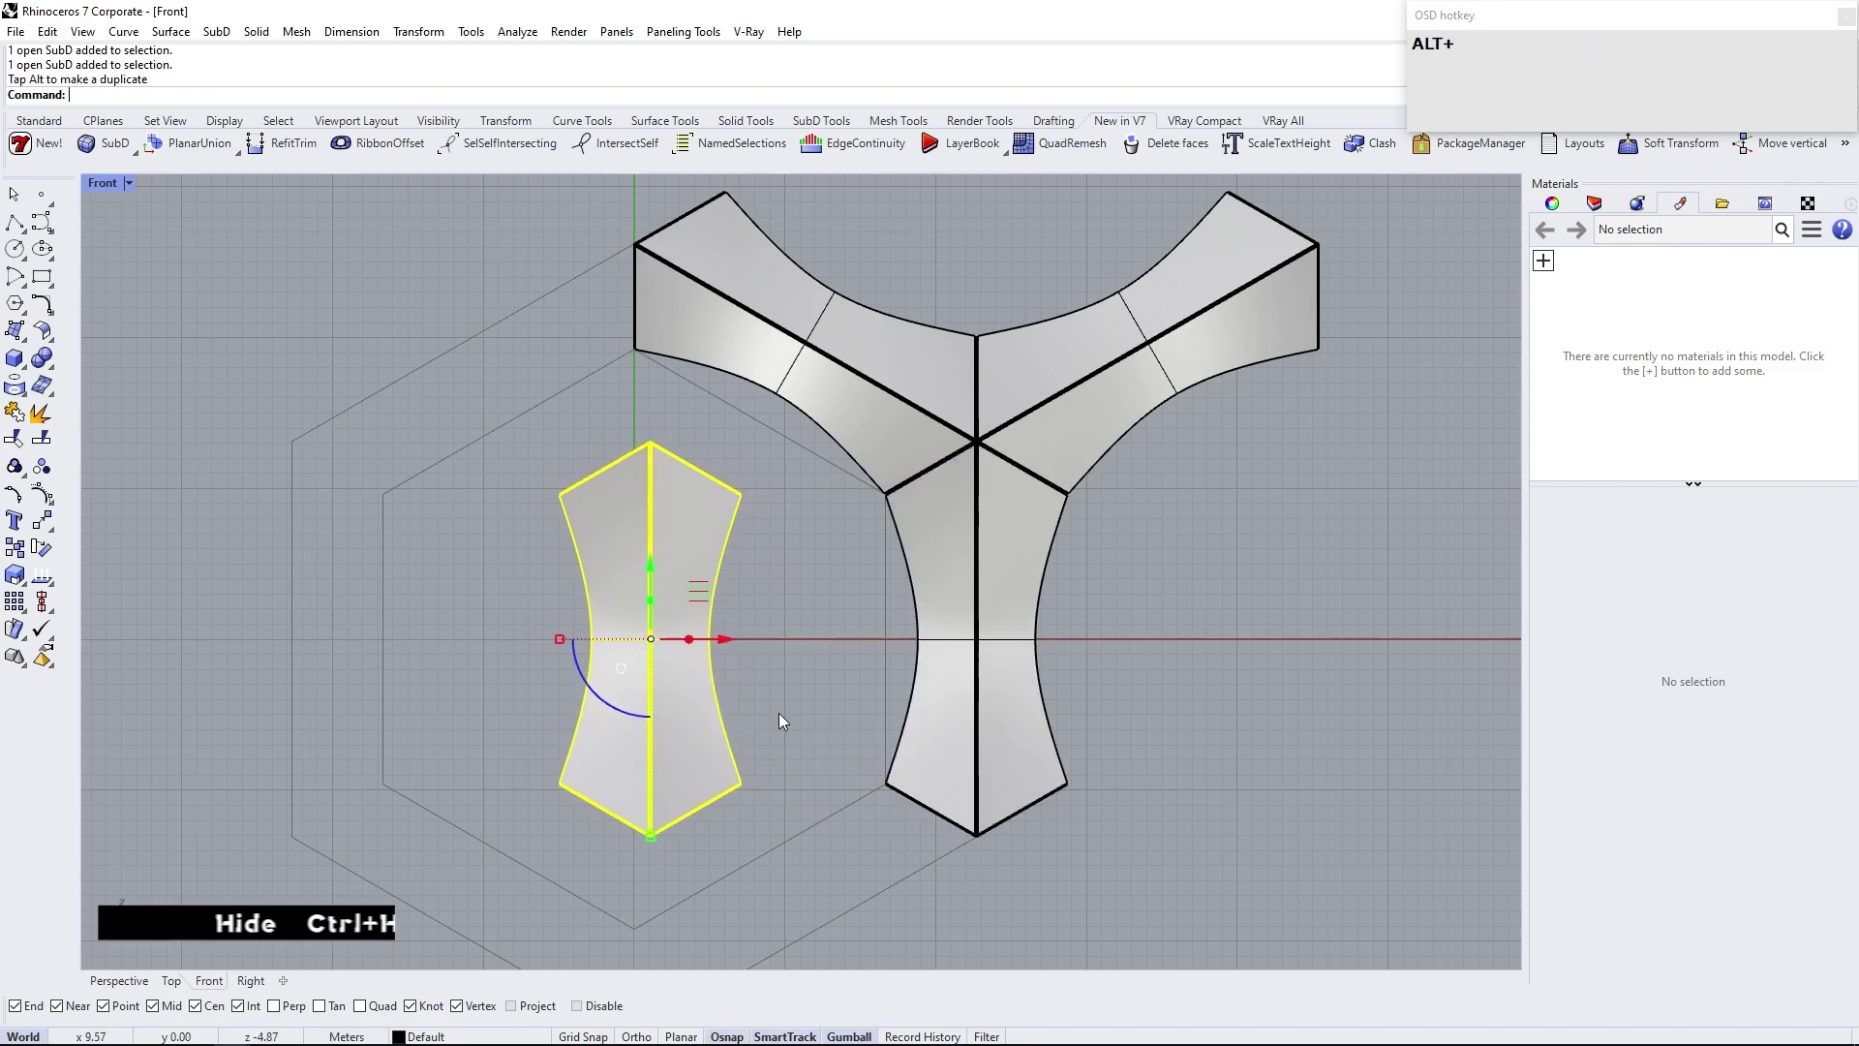
Hide the spare arm piece
{"action": "left_click", "coordinate": [785, 719]}
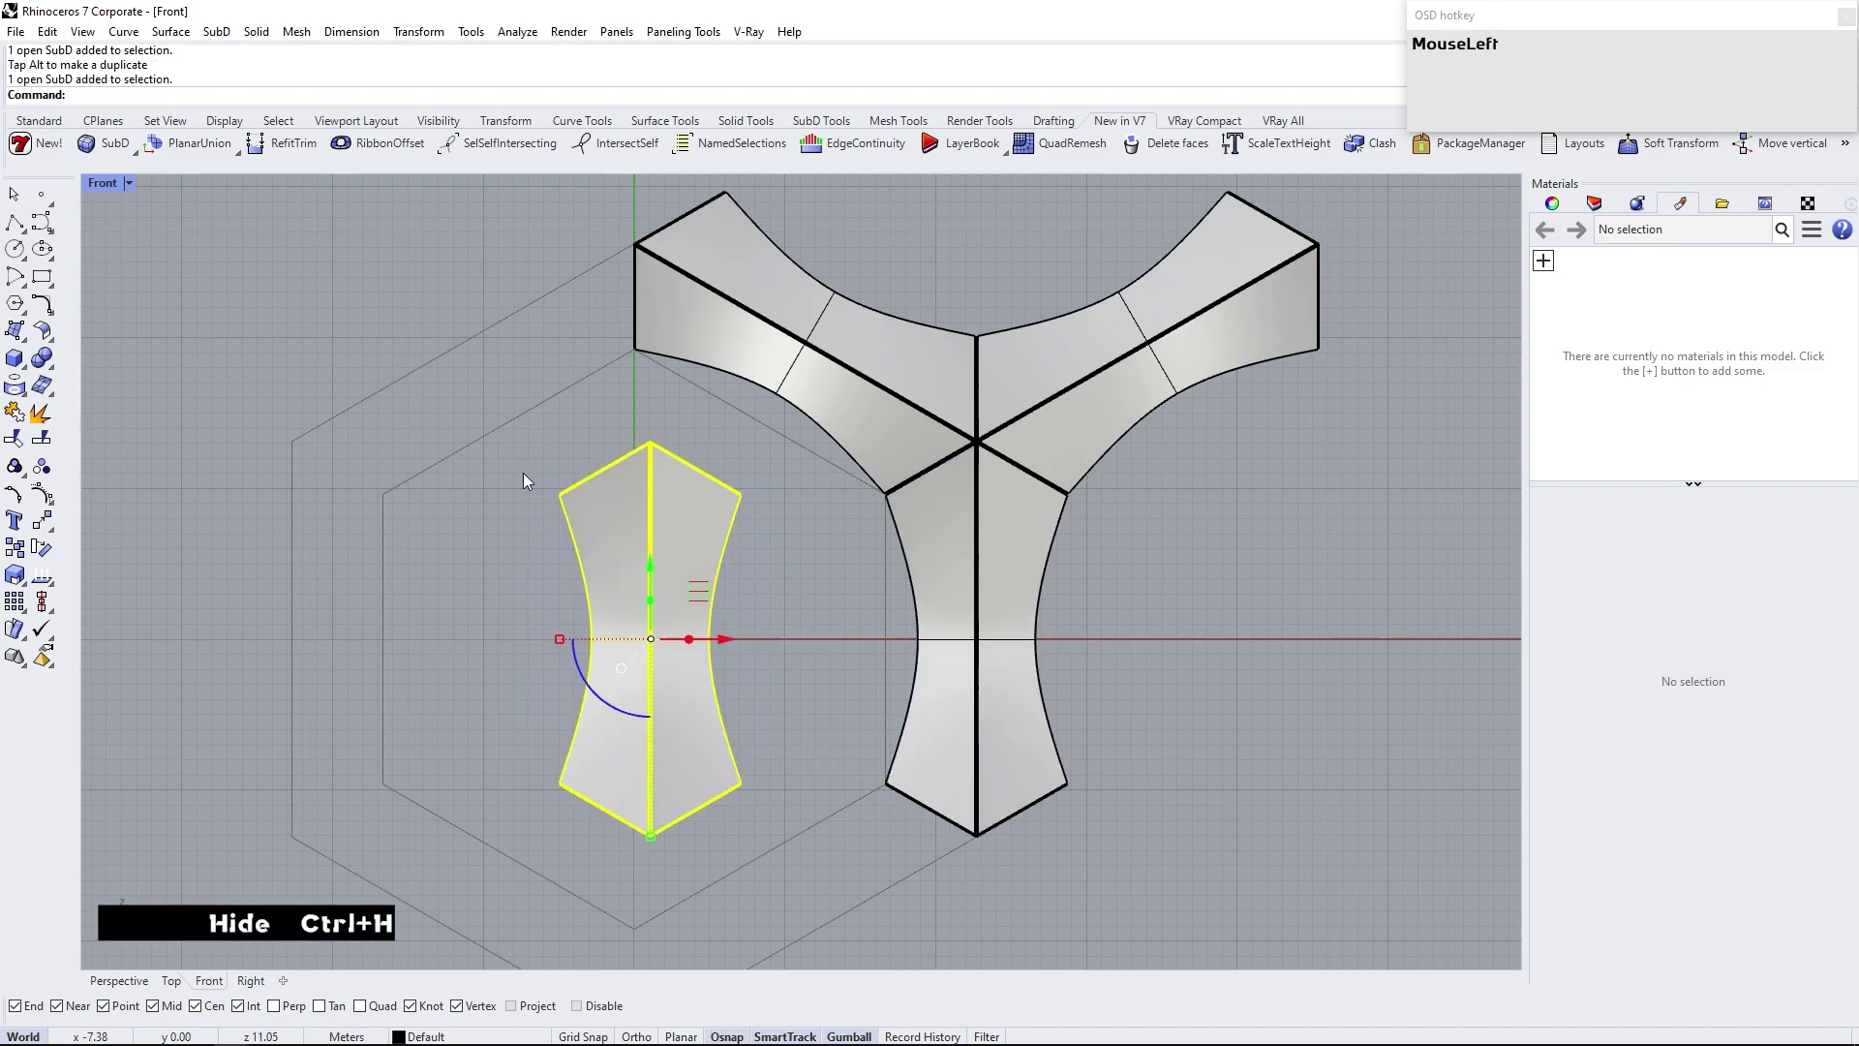
{"action": "type", "text": "hide"}
{"action": "right_click", "coordinate": [911, 442]}
Join the three arm SubDs into one closed three-armed frame
{"action": "left_click", "coordinate": [1019, 748]}
{"action": "type", "text": "jo"}
{"action": "key", "text": "Return"}
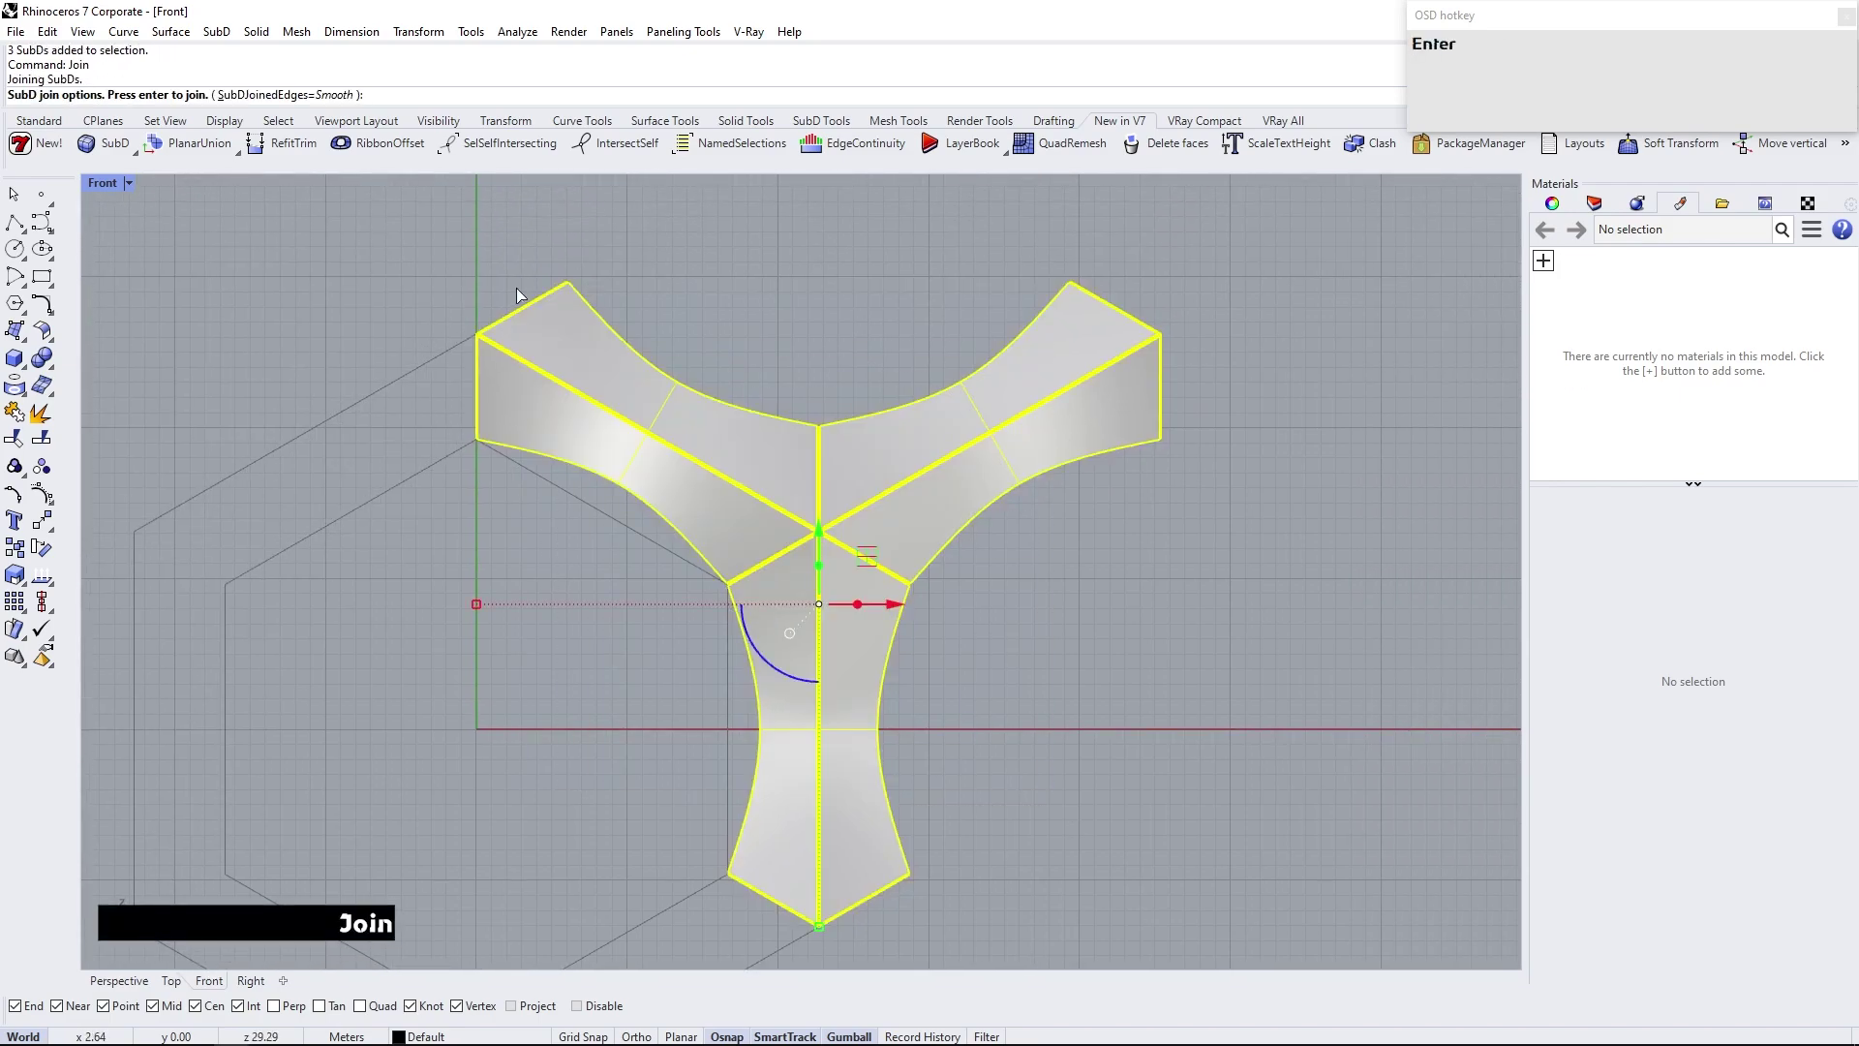
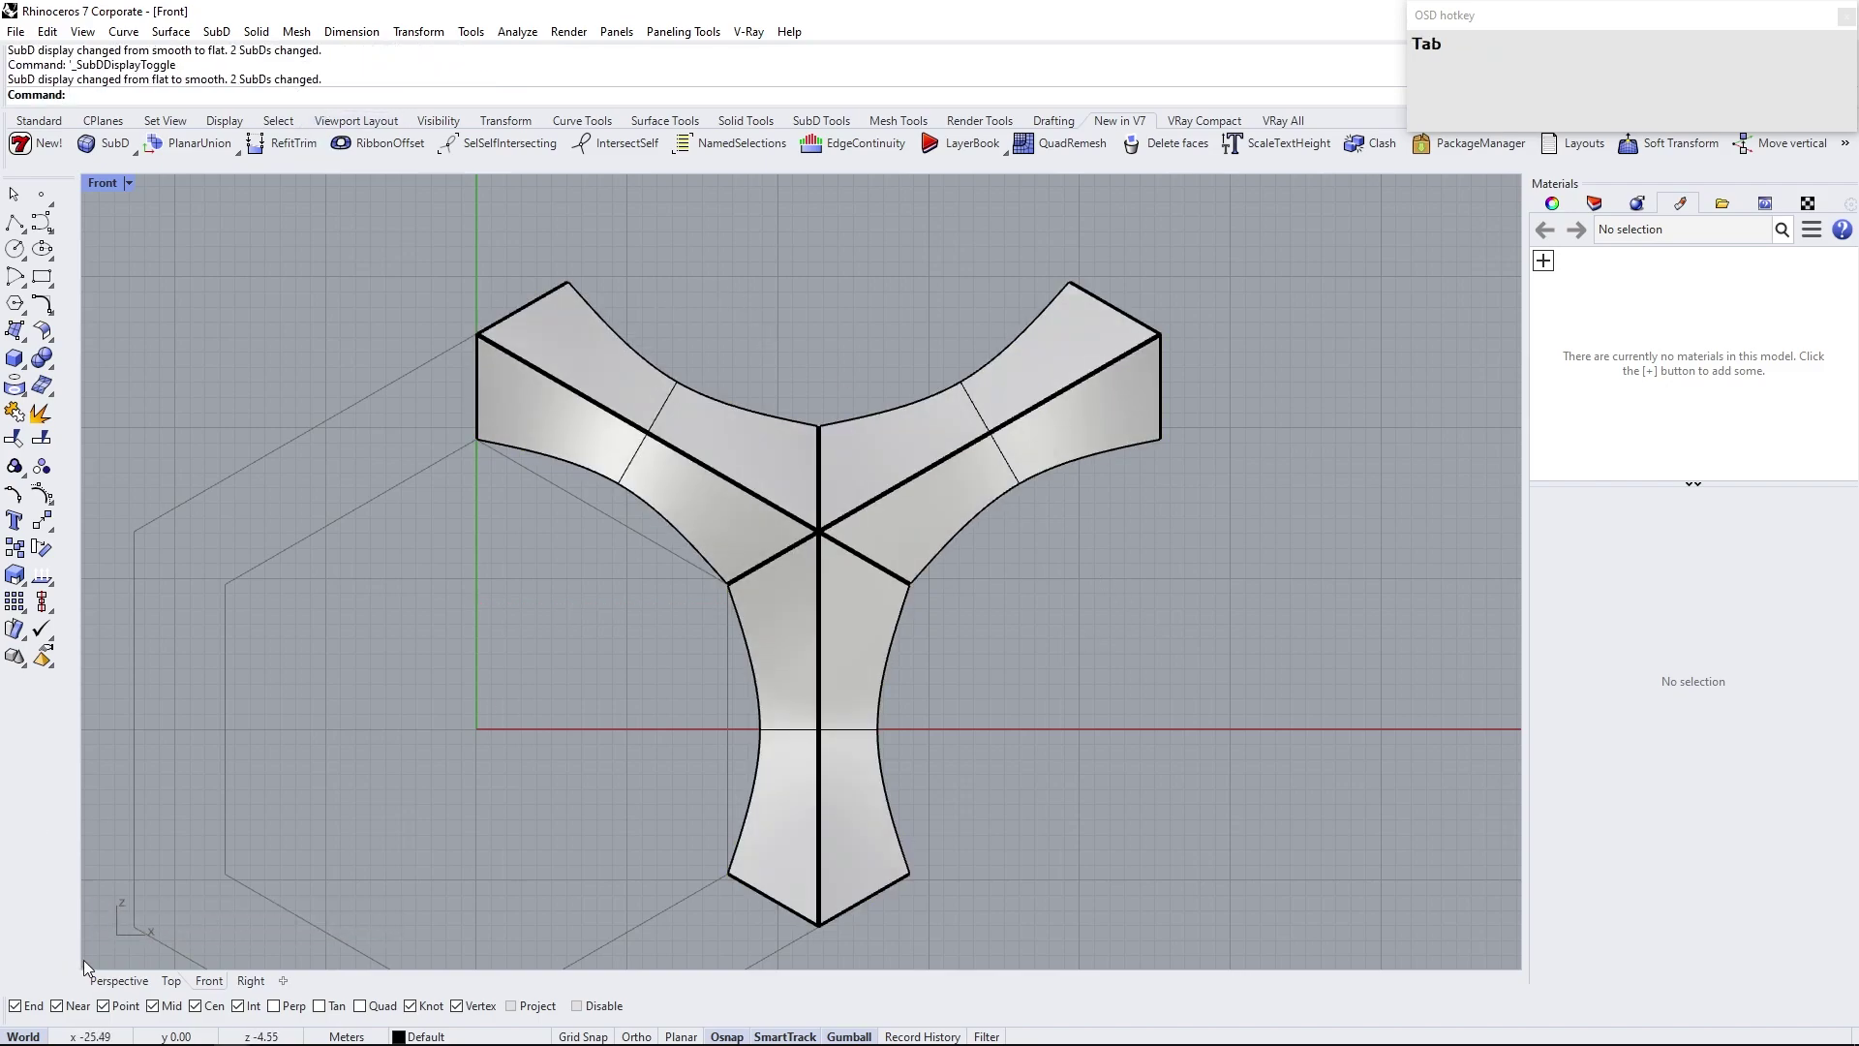
Check the joined frame in Perspective, zoom to it, and return to the Front view
{"action": "left_click_drag", "start_coordinate": [115, 974], "coordinate": [778, 545]}
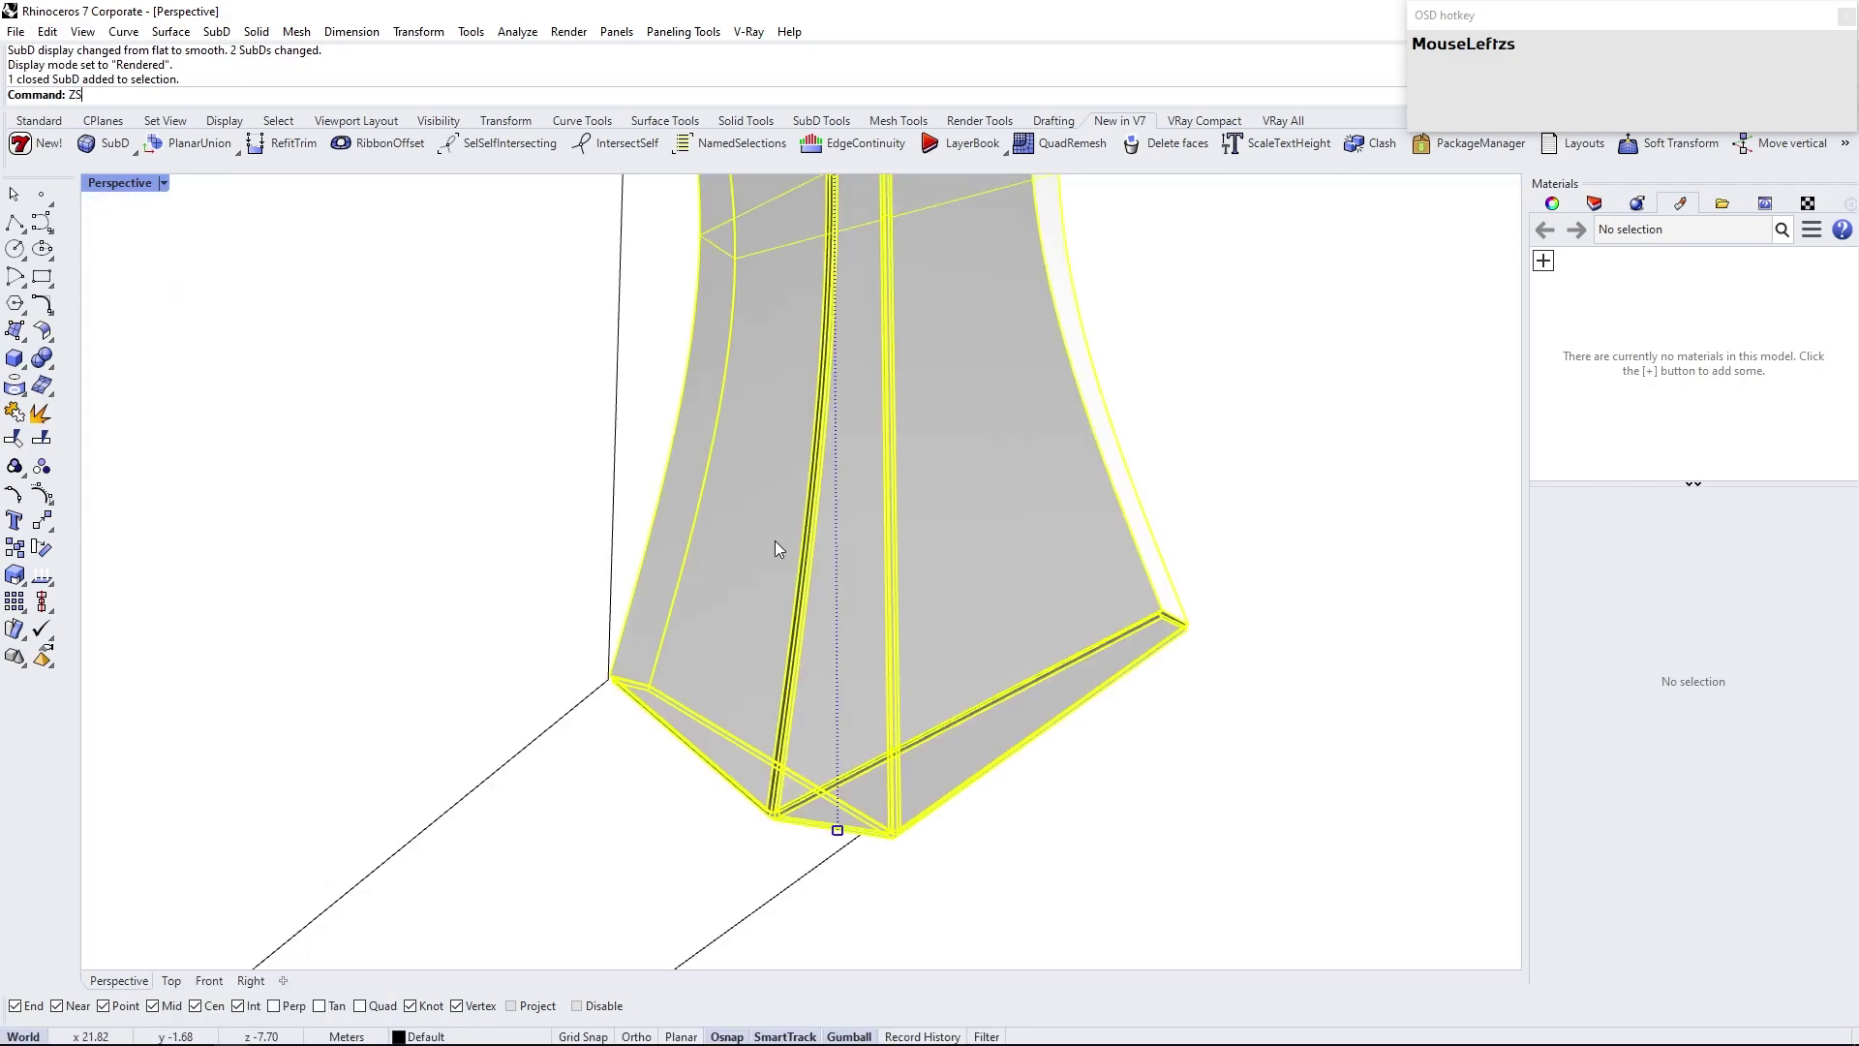
{"action": "key", "text": "Return"}
{"action": "left_click", "coordinate": [578, 704]}
{"action": "left_click_drag", "start_coordinate": [579, 521], "coordinate": [869, 520]}
{"action": "left_click", "coordinate": [205, 983]}
{"action": "right_click", "coordinate": [631, 637]}
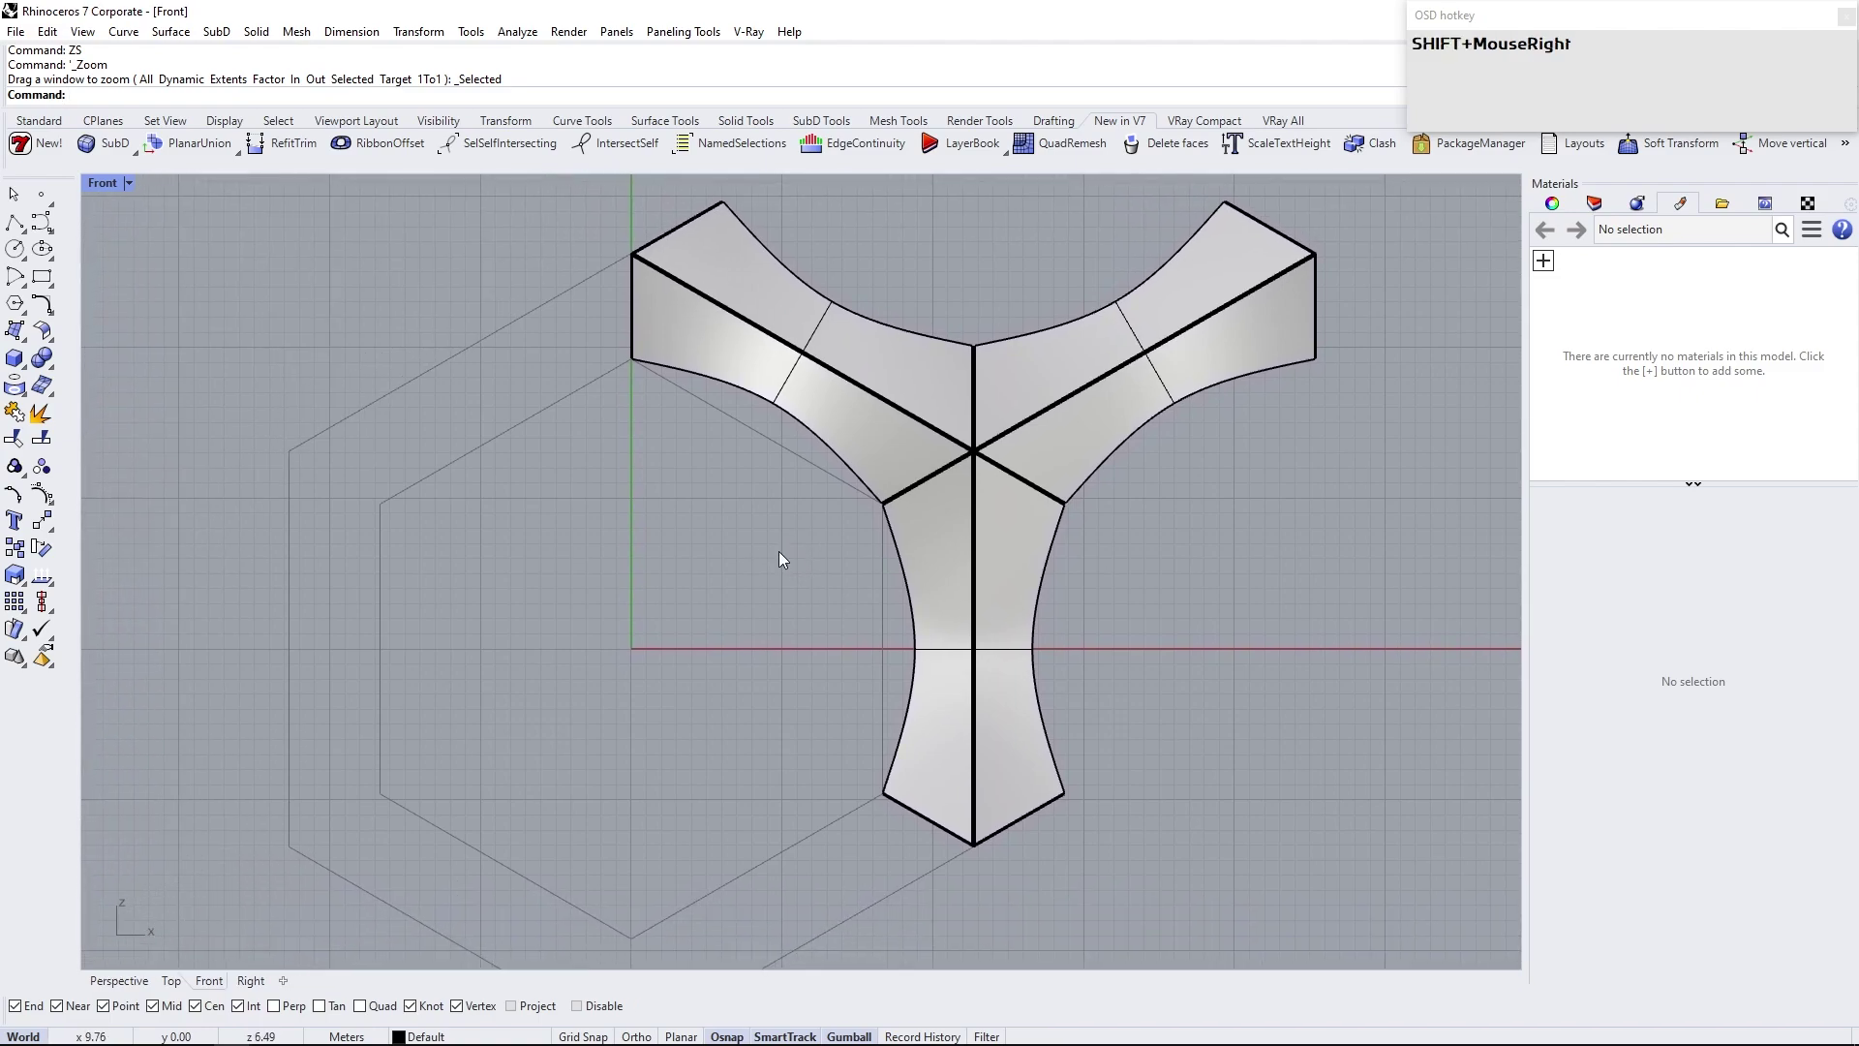
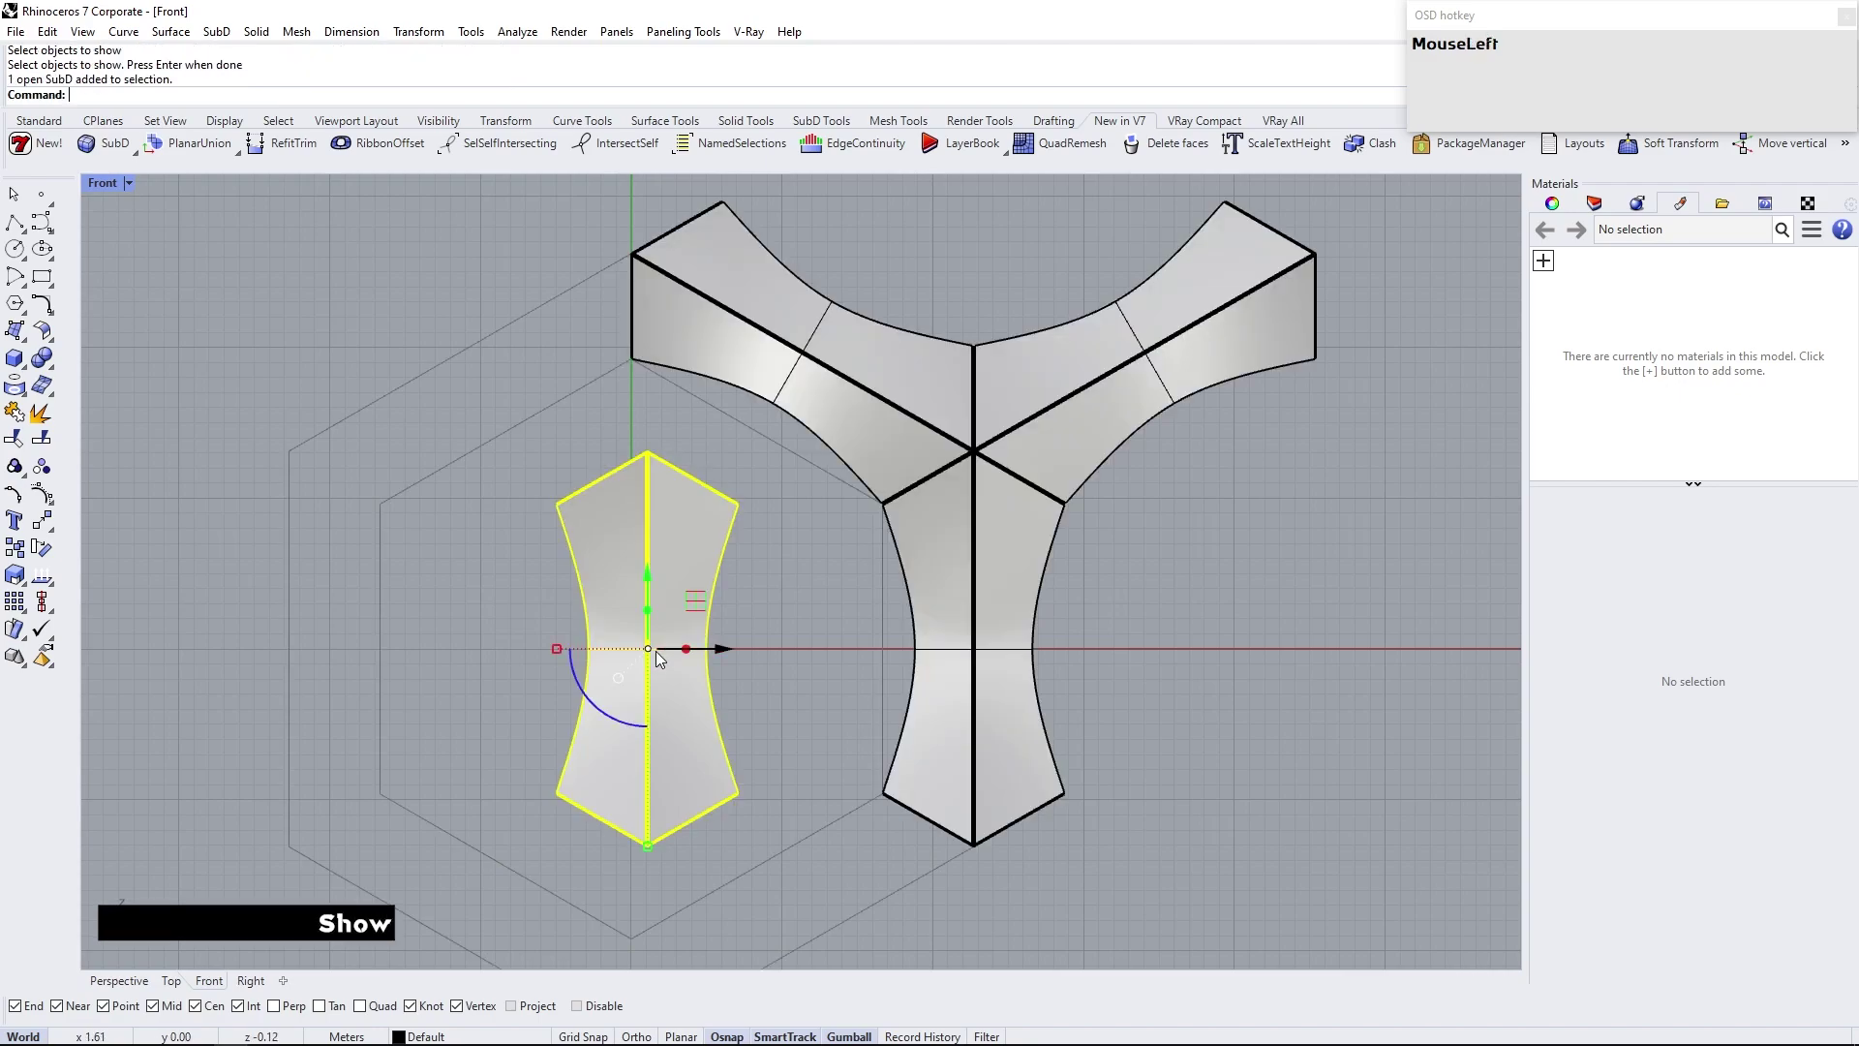
Move the shown spare arm piece beside the three-armed frame
{"action": "type", "text": "move"}
{"action": "key", "text": "Return"}
{"action": "scroll", "scroll_direction": "up", "scroll_amount": 3}
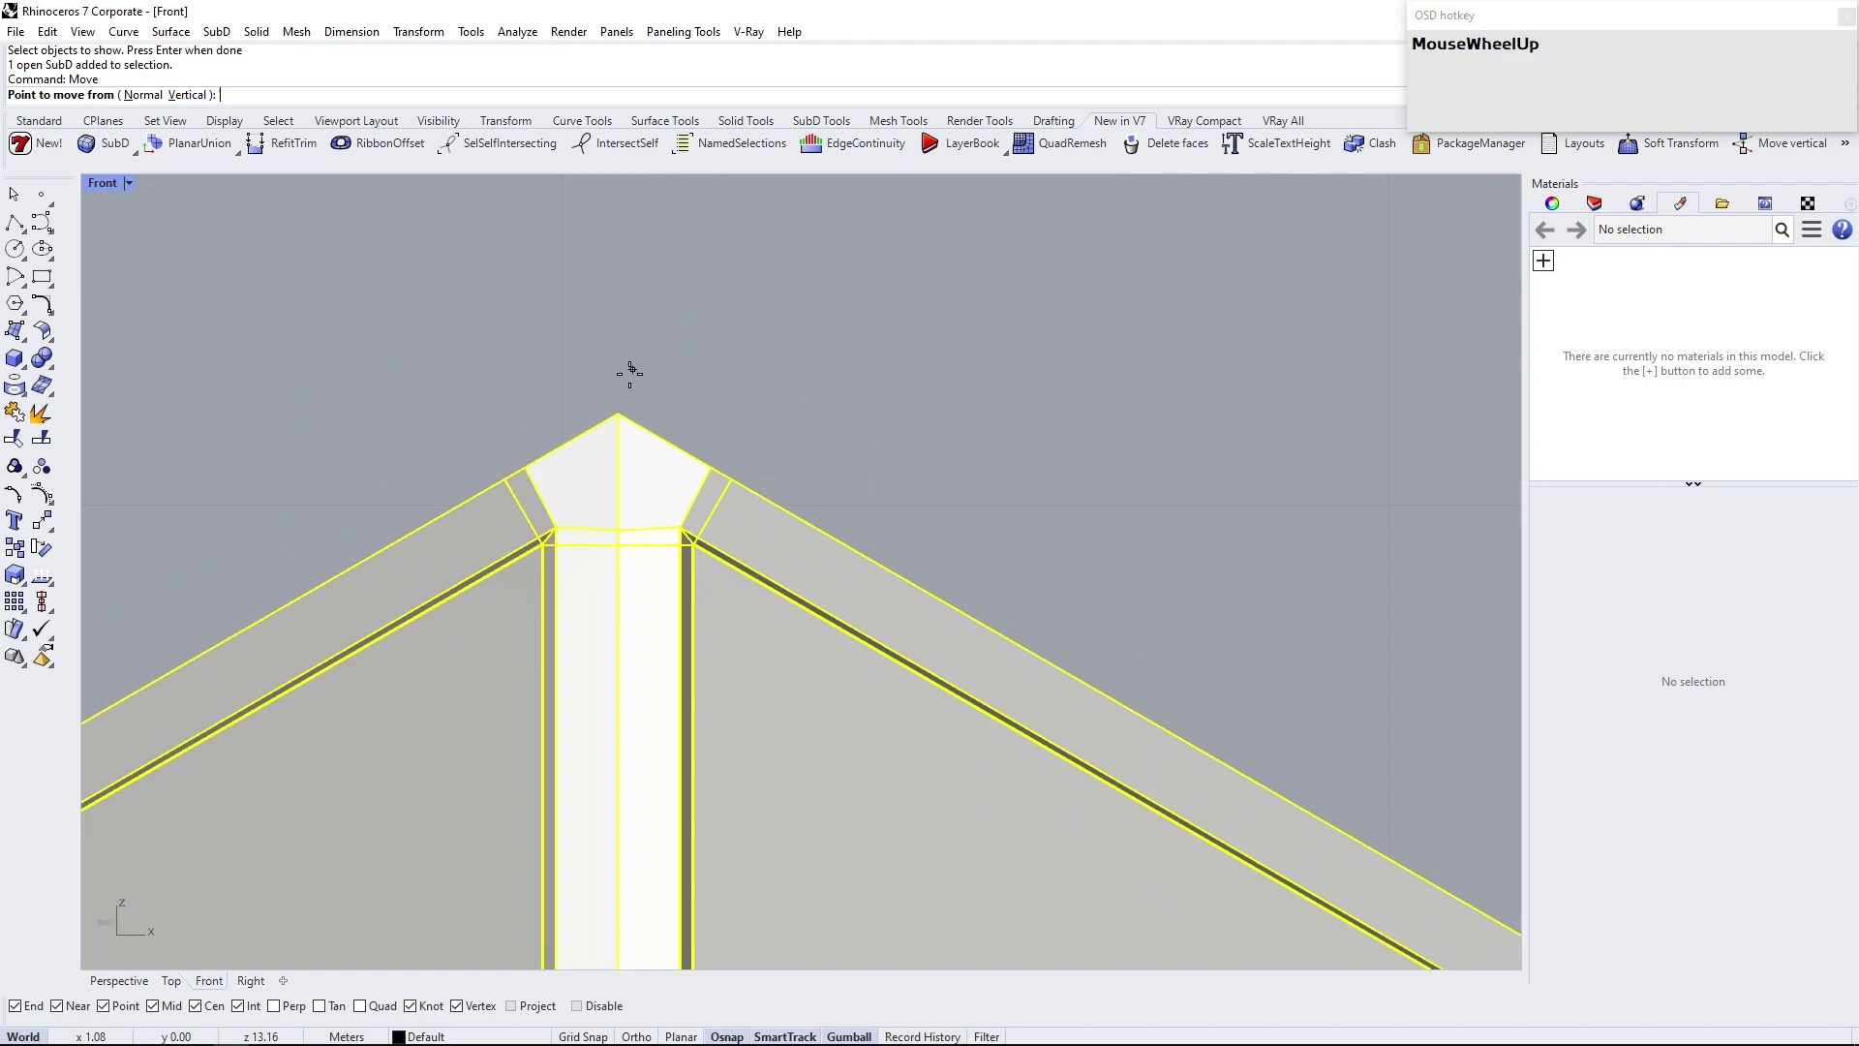
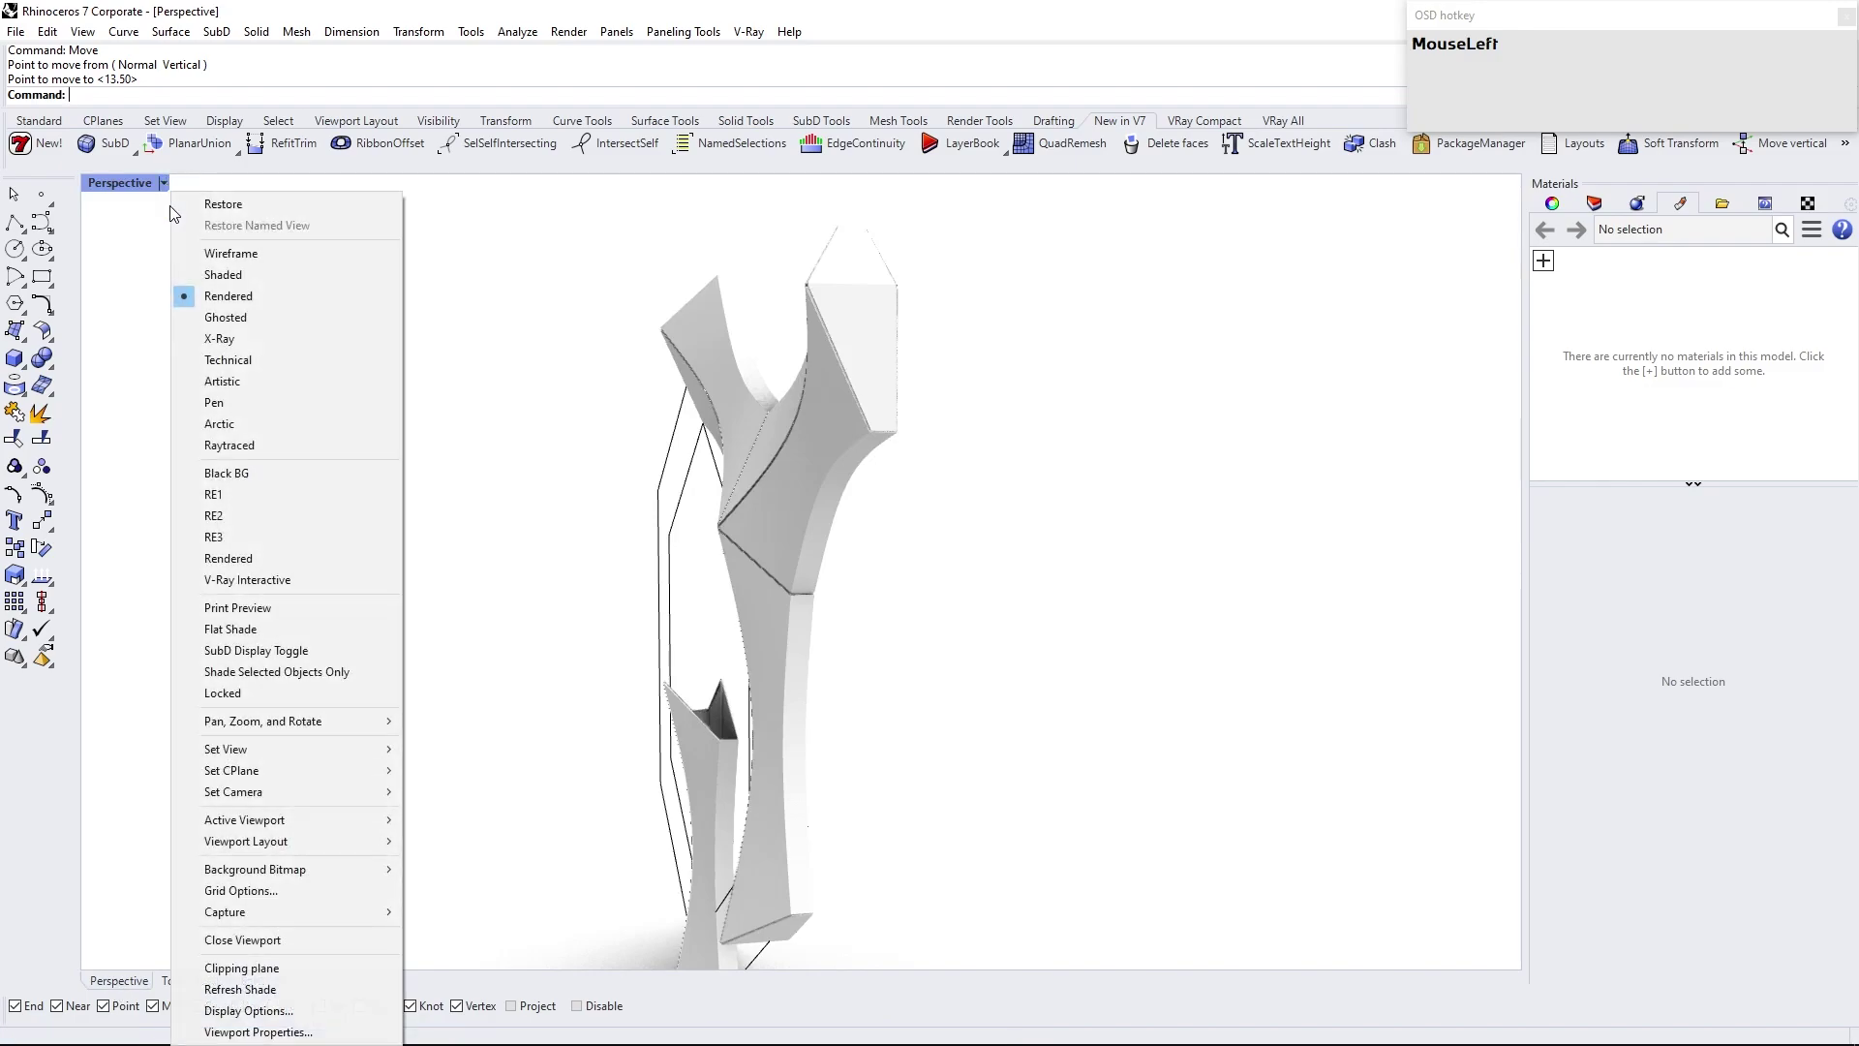
{"action": "right_click", "coordinate": [434, 530]}
Rotate the arm piece 90° about its end vertex to lie horizontally, then lock the three-armed frame
{"action": "left_click", "coordinate": [426, 784]}
{"action": "scroll", "scroll_direction": "up", "scroll_amount": 3}
{"action": "type", "text": "MouseWheelUpro"}
{"action": "key", "text": "Return"}
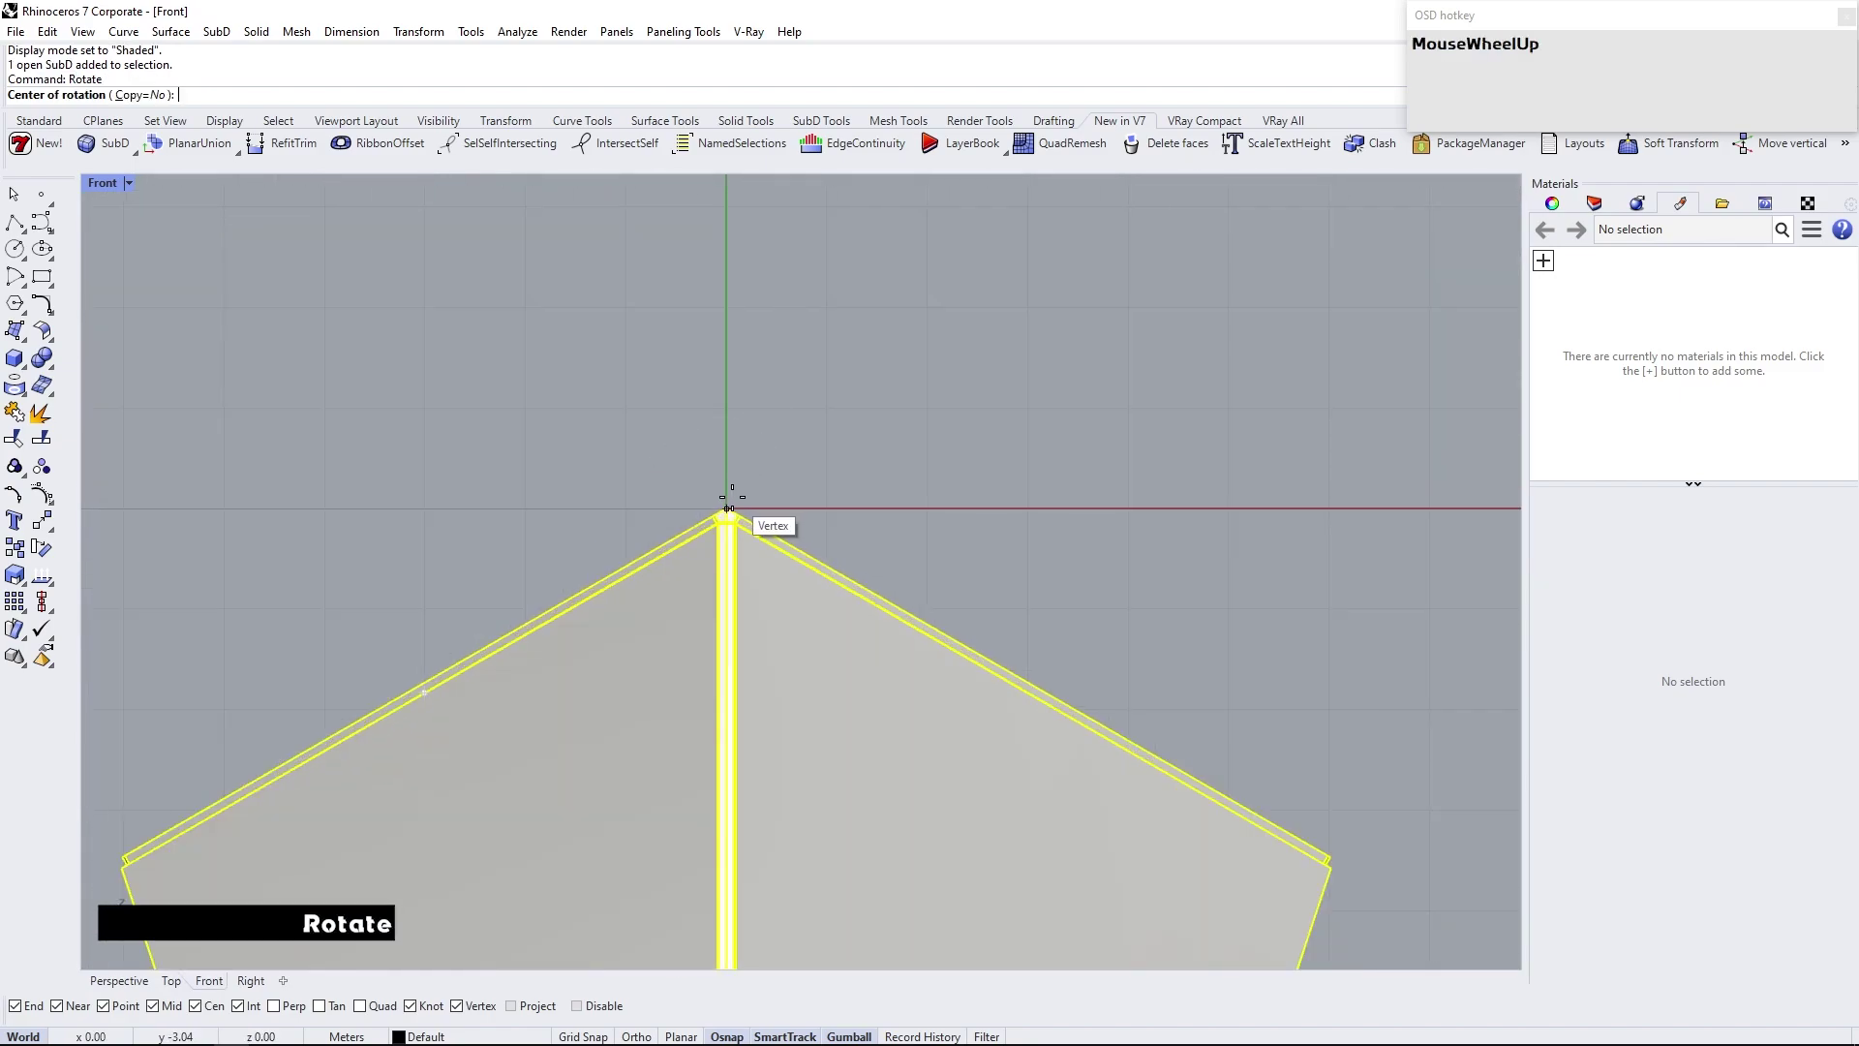
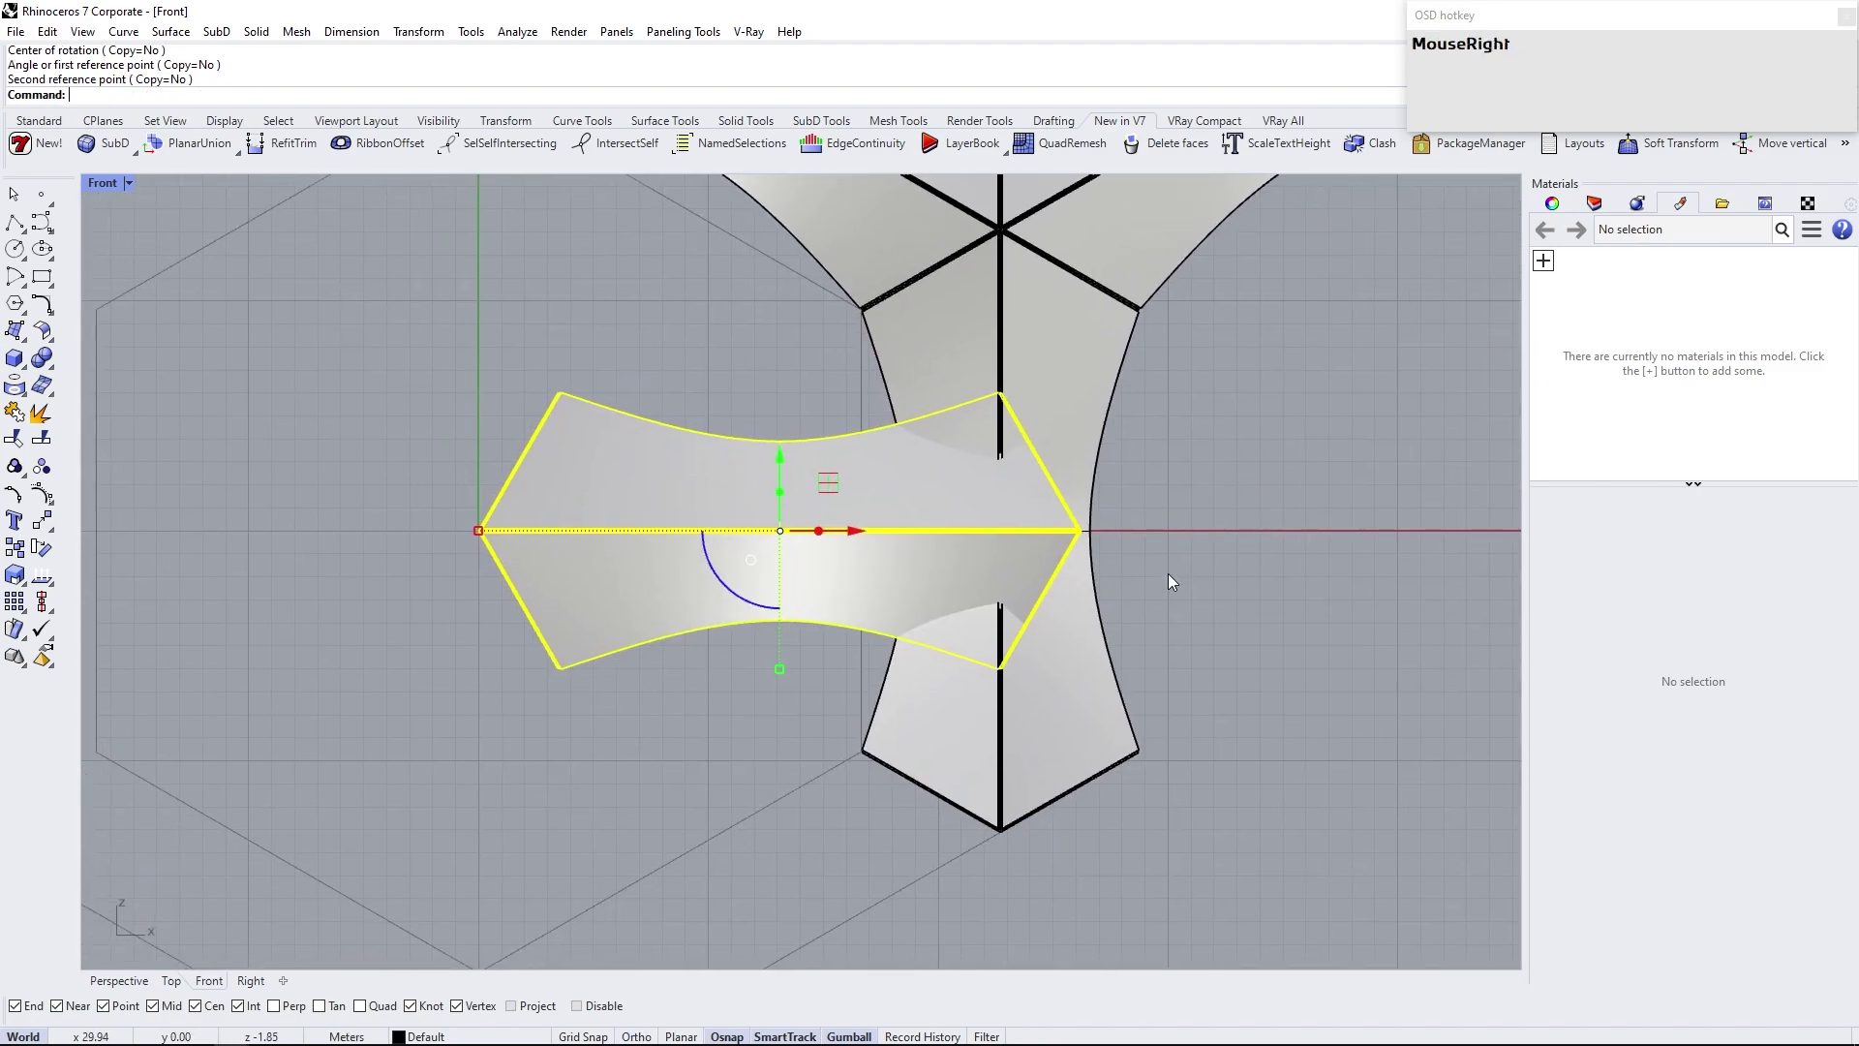
{"action": "left_click", "coordinate": [1220, 540]}
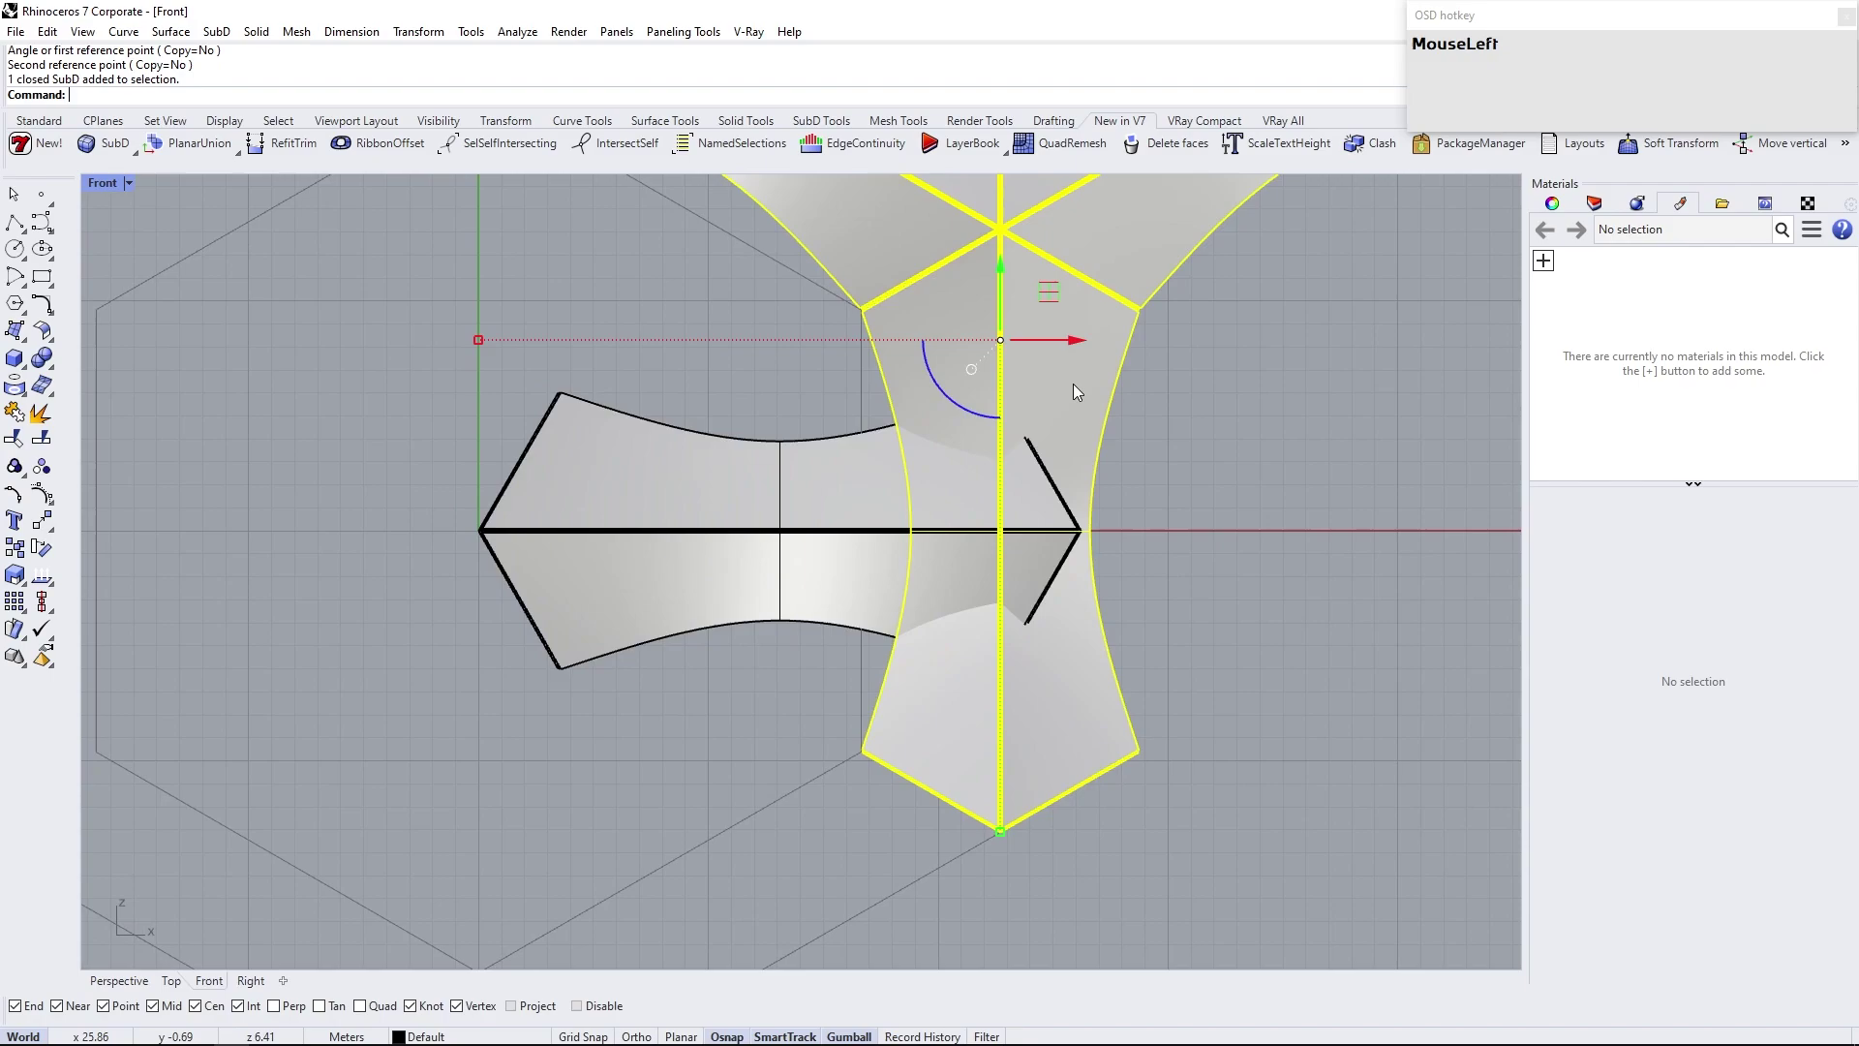
{"action": "type", "text": "lock"}
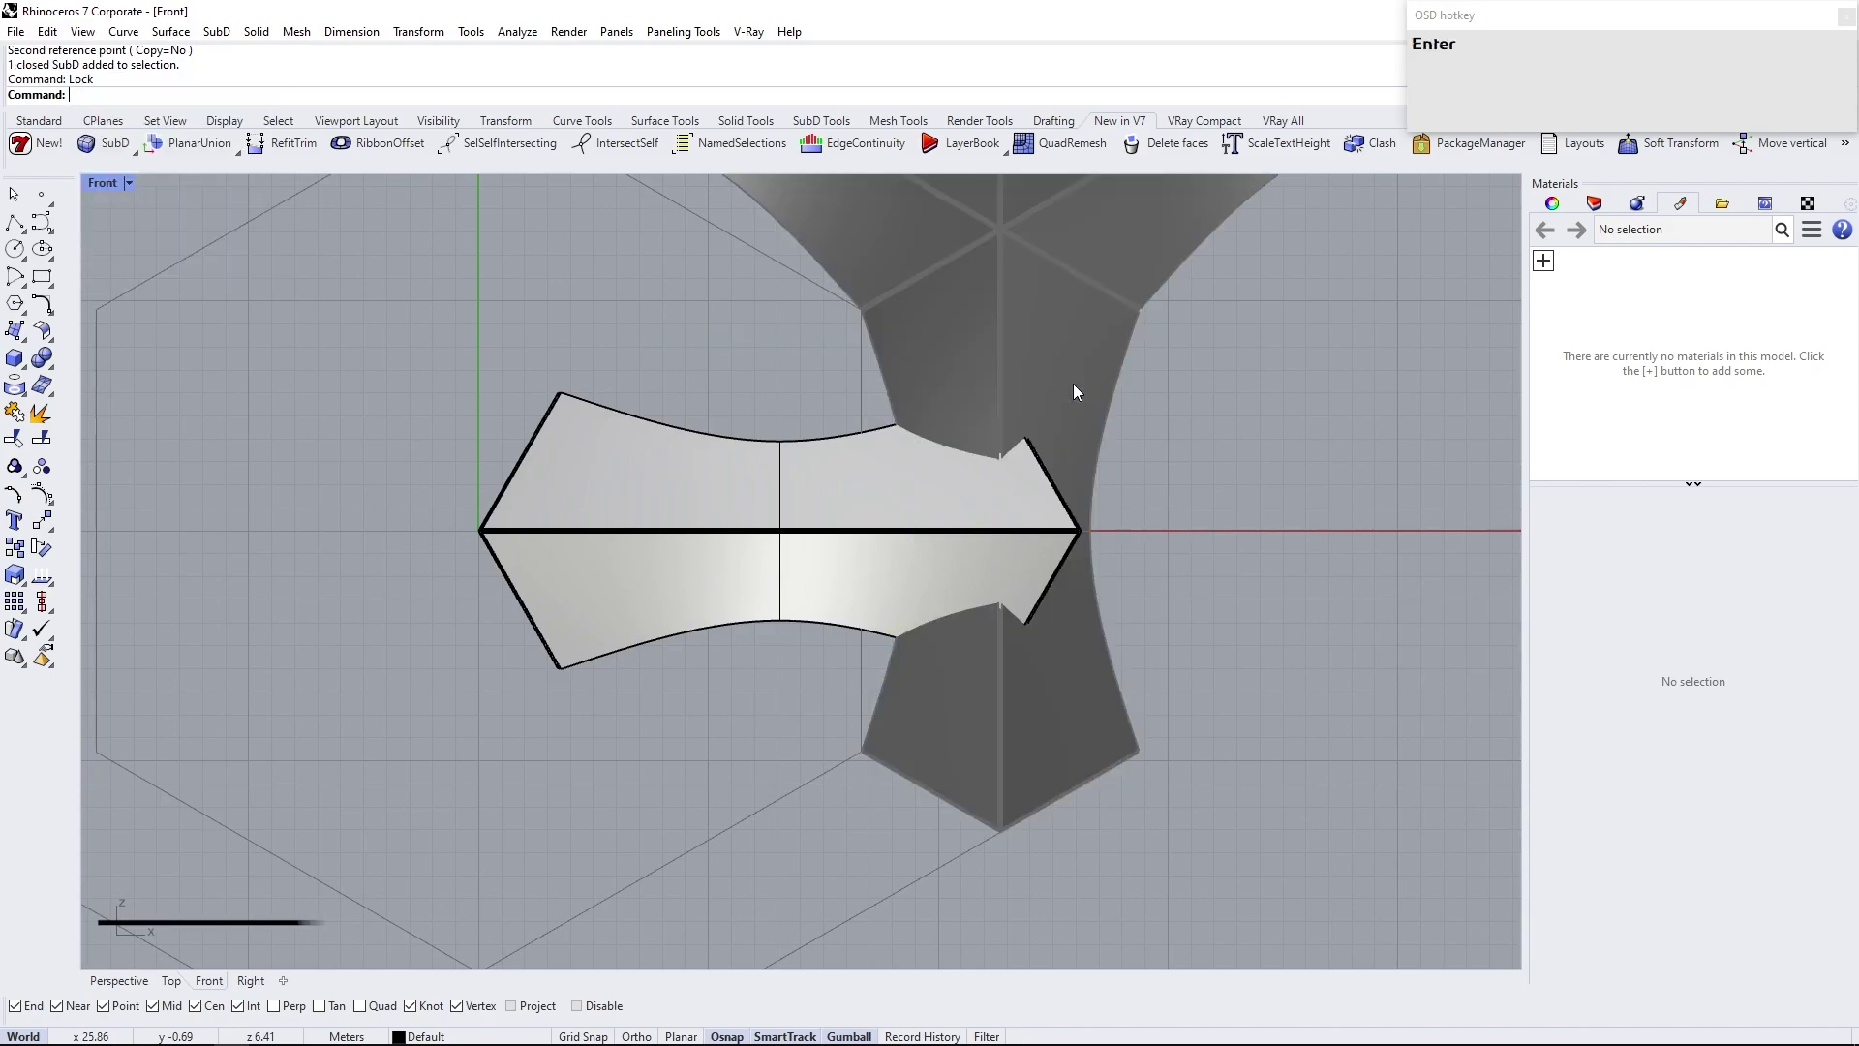
In Wireframe, select one half of the horizontal arm piece's SubD faces and delete it
{"action": "left_click", "coordinate": [133, 190]}
{"action": "scroll", "scroll_direction": "up", "scroll_amount": 3}
{"action": "left_click_drag", "start_coordinate": [996, 511], "coordinate": [777, 659]}
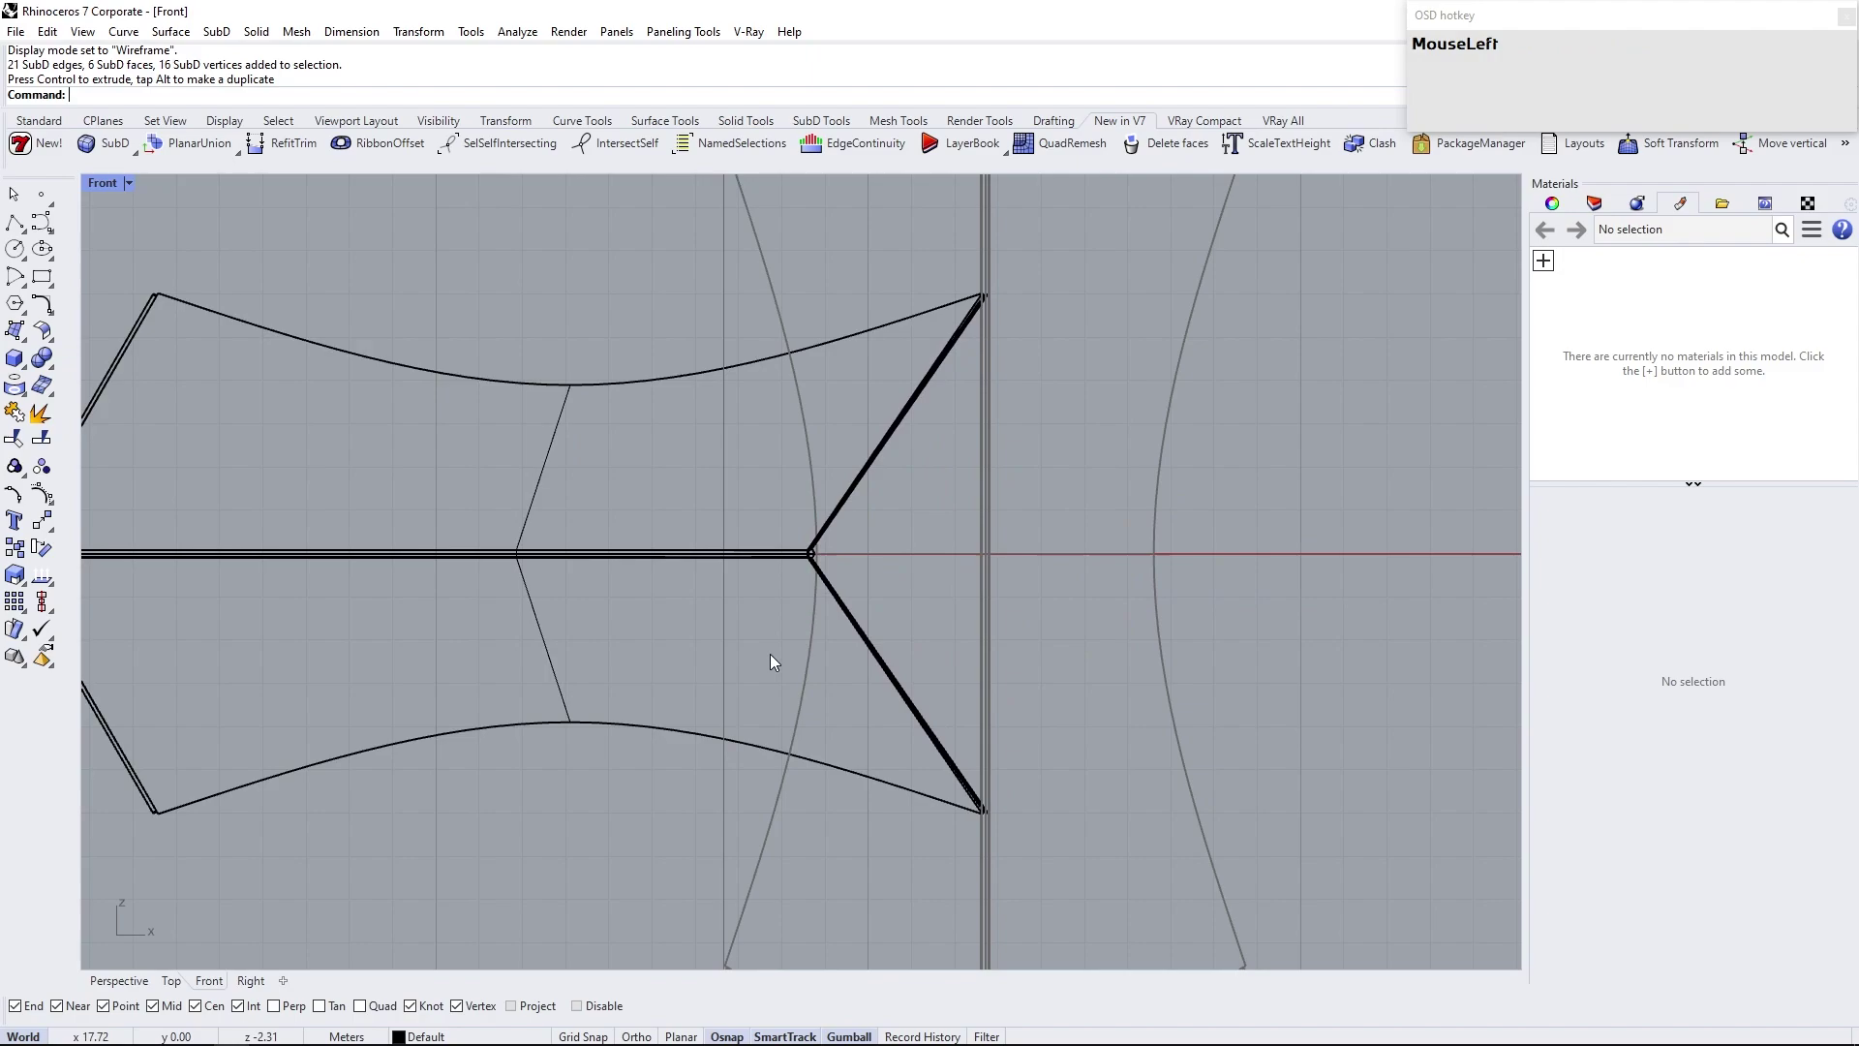
{"action": "left_click_drag", "start_coordinate": [800, 721], "coordinate": [916, 625]}
{"action": "right_click", "coordinate": [807, 654]}
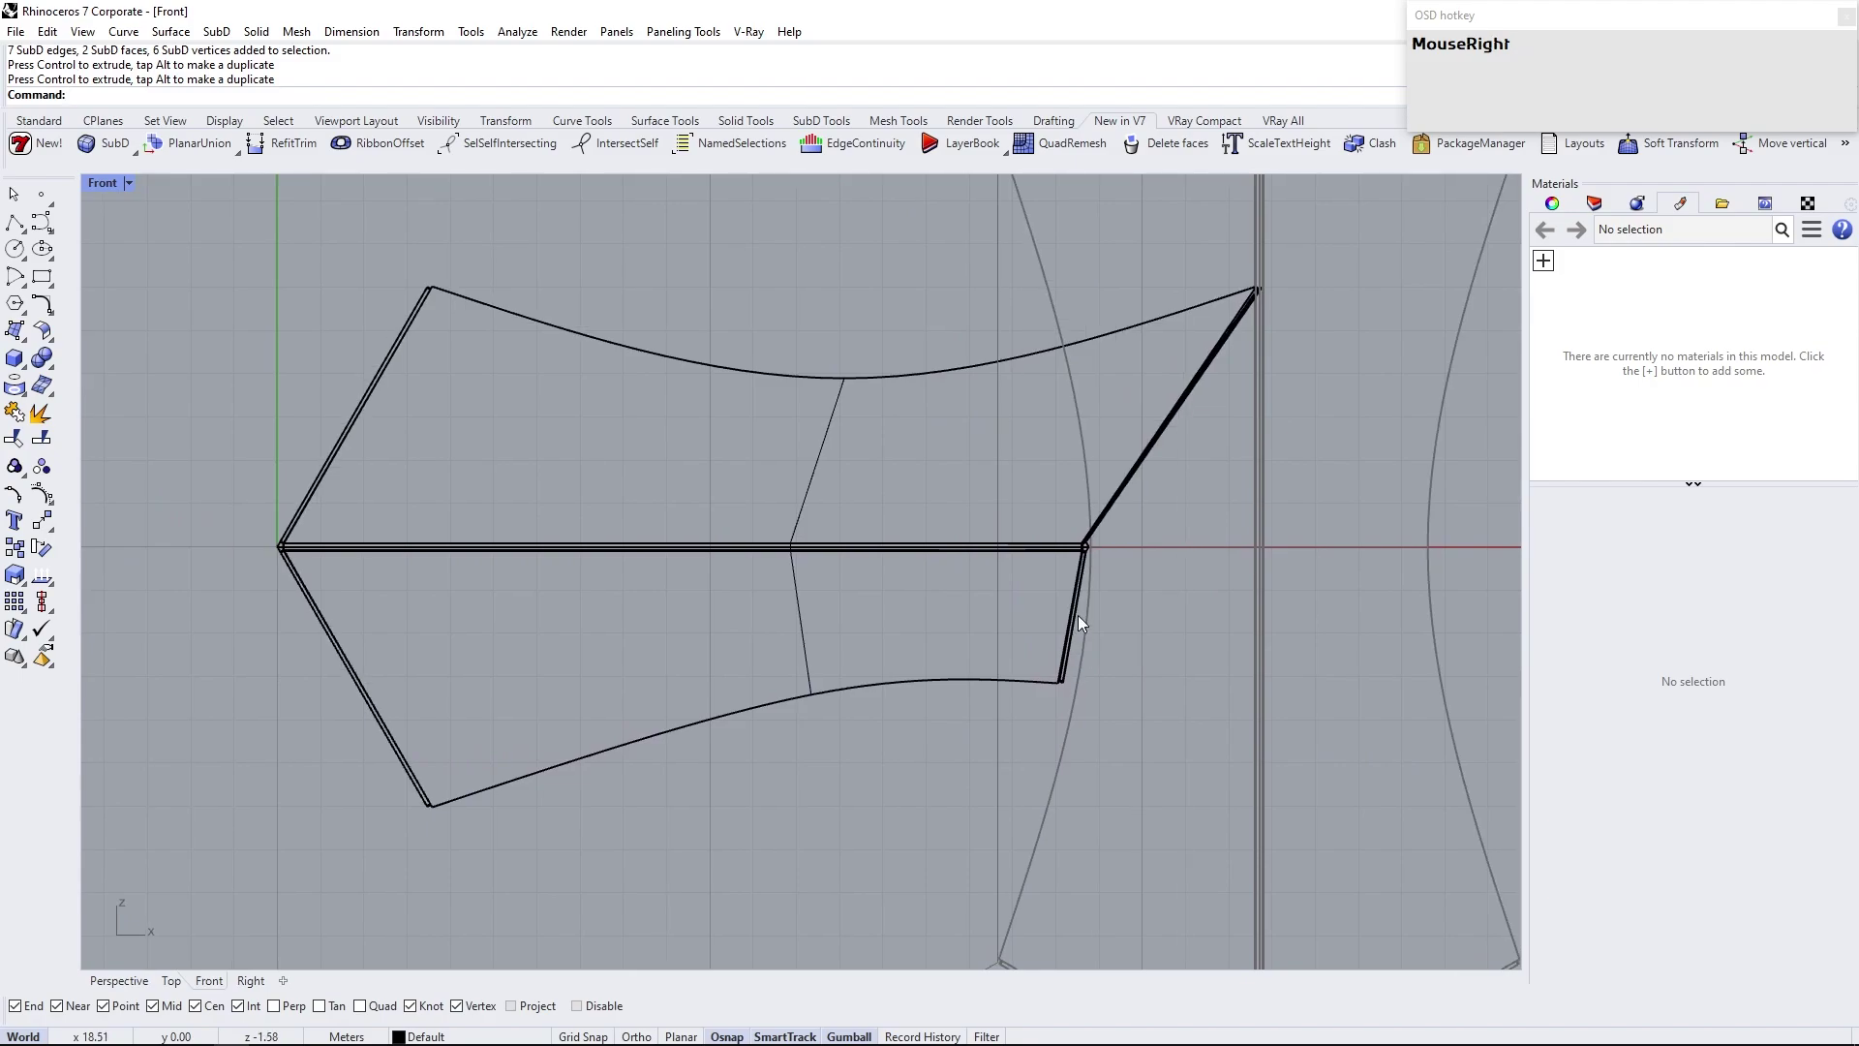
{"action": "scroll", "scroll_direction": "up", "scroll_amount": 3}
{"action": "right_click", "coordinate": [1066, 590]}
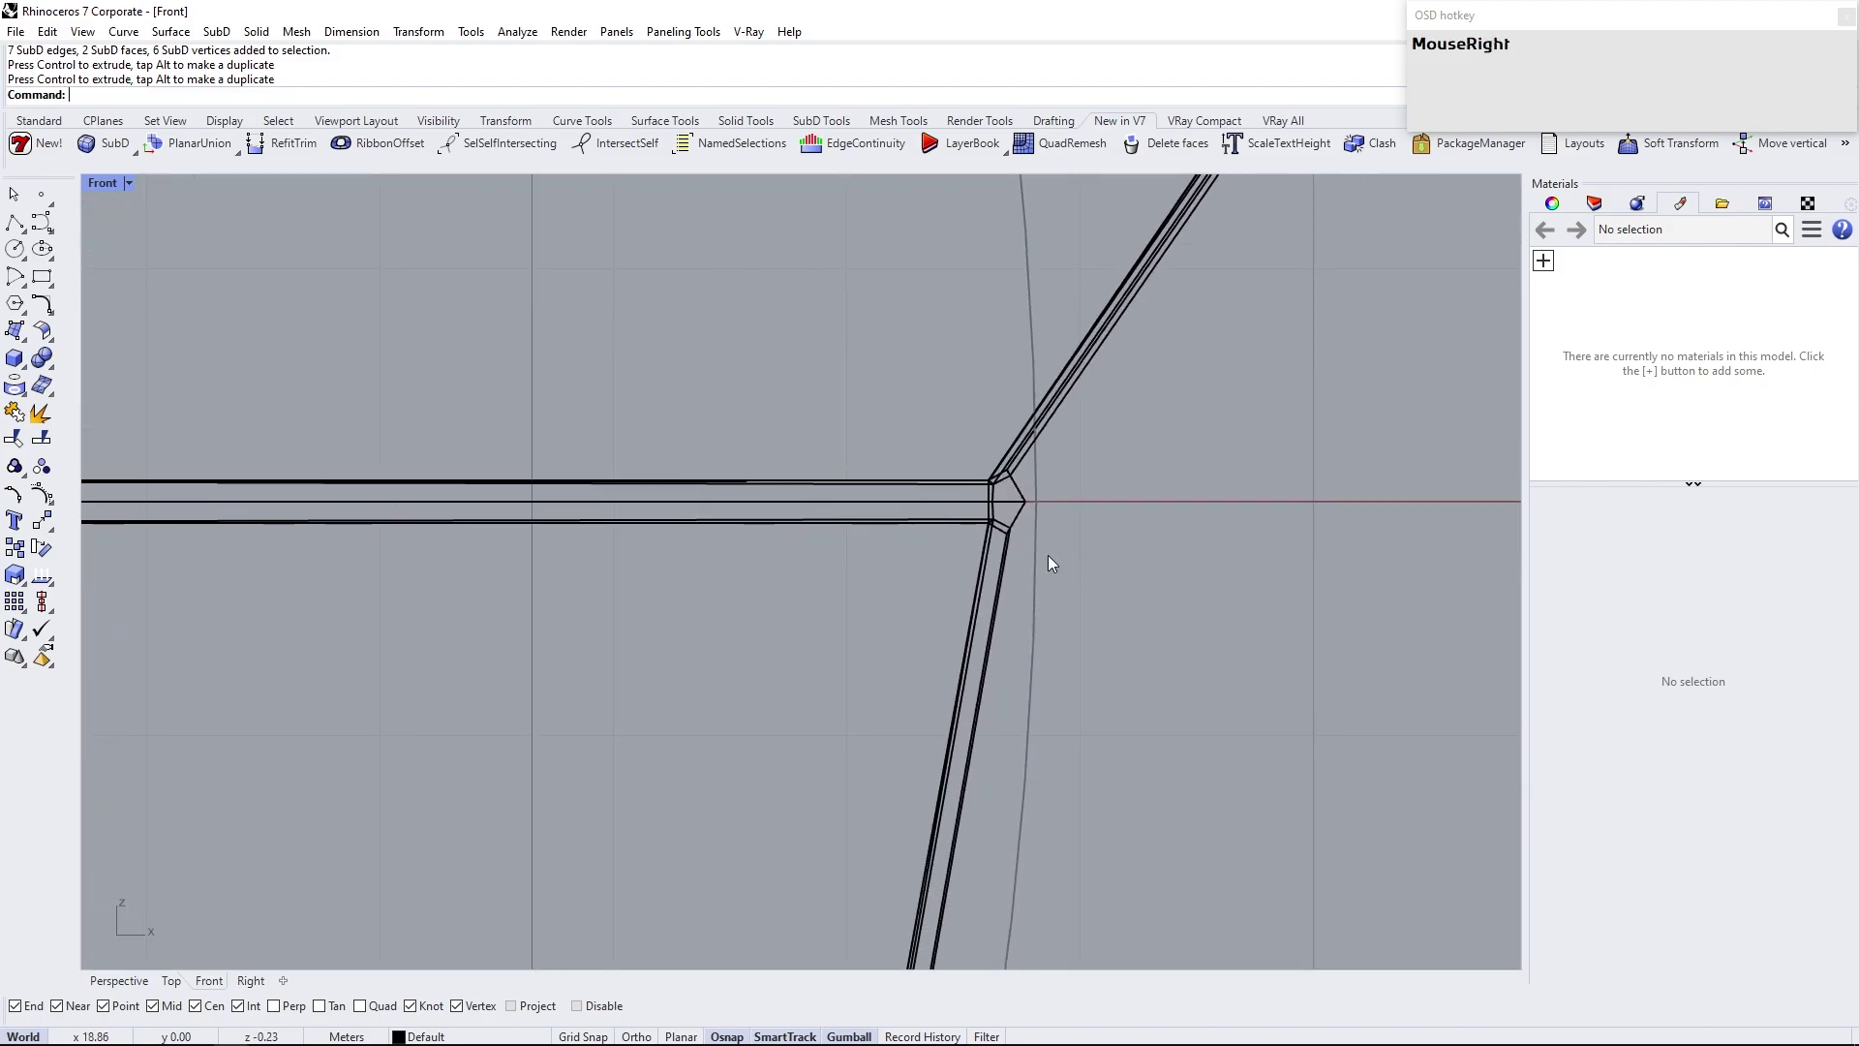
{"action": "scroll", "scroll_direction": "down", "scroll_amount": 3}
{"action": "scroll", "scroll_direction": "up", "scroll_amount": 3}
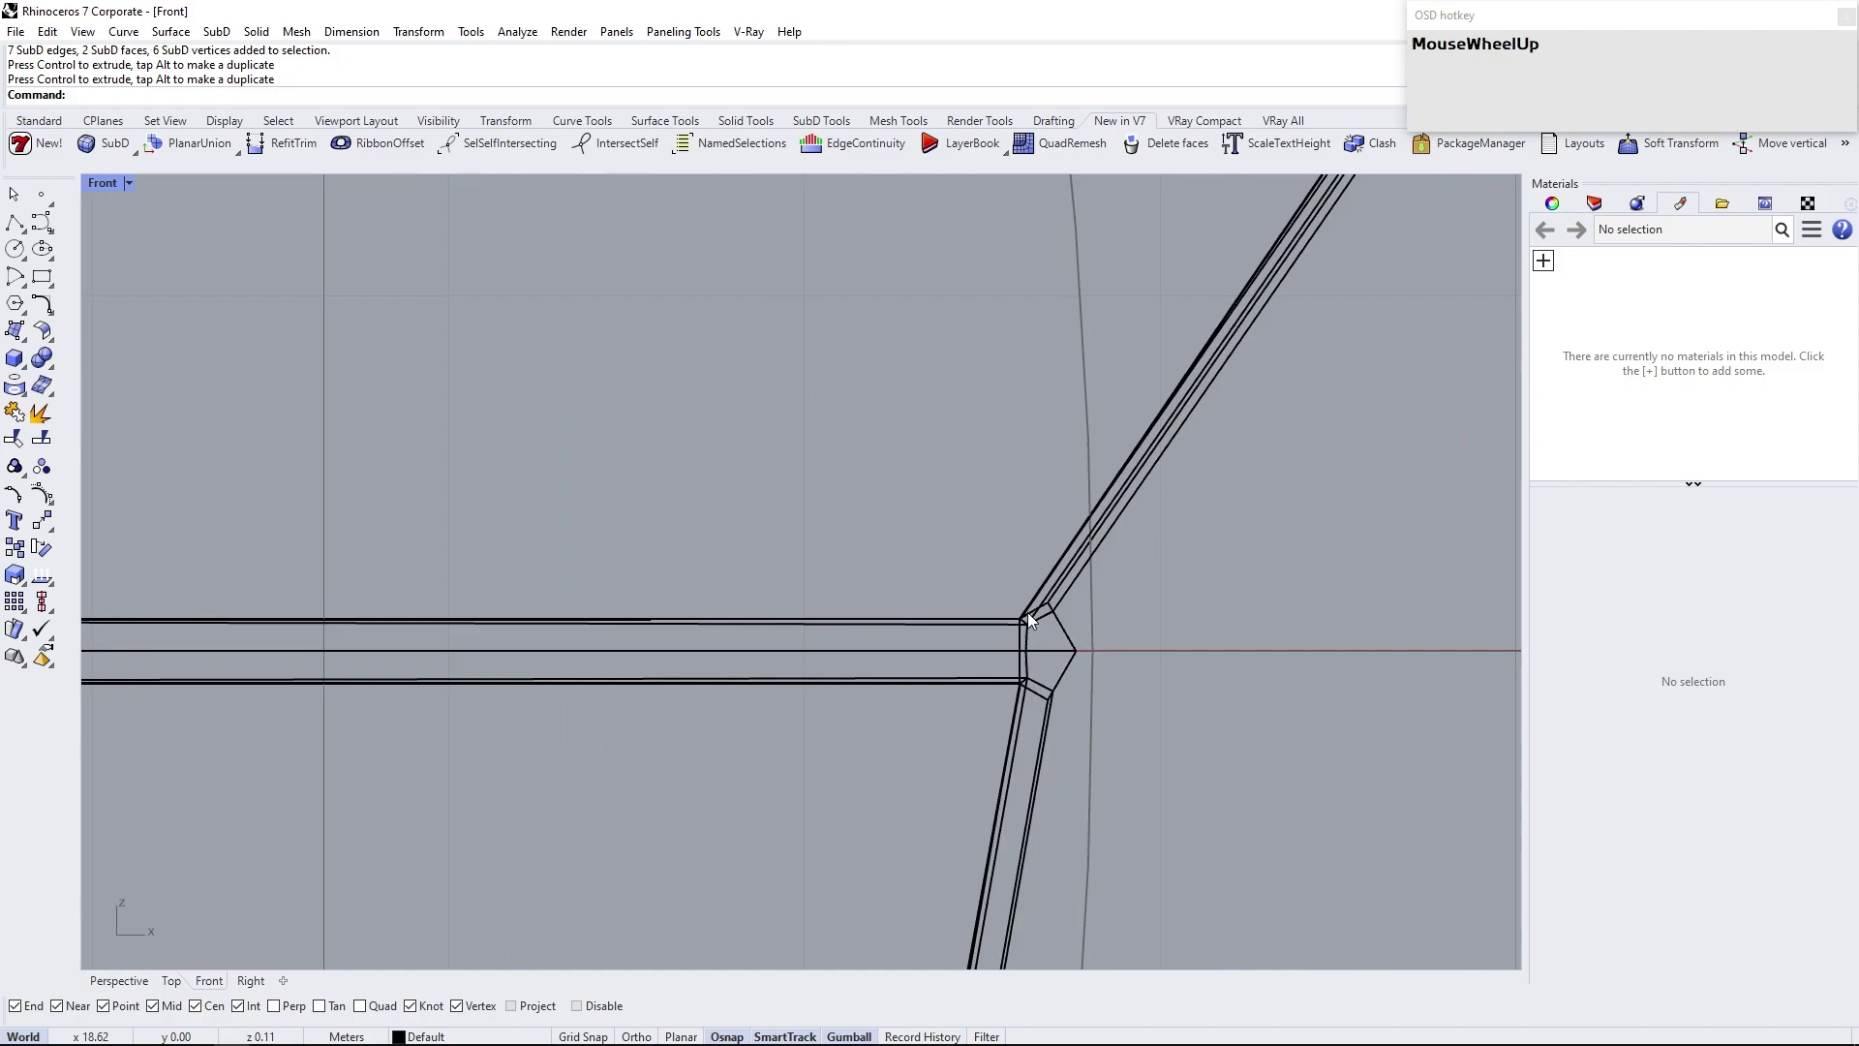
{"action": "left_click", "coordinate": [135, 185]}
{"action": "scroll", "scroll_direction": "down", "scroll_amount": 3}
{"action": "right_click", "coordinate": [631, 512]}
{"action": "scroll", "scroll_direction": "down", "scroll_amount": 3}
{"action": "scroll", "scroll_direction": "up", "scroll_amount": 3}
Run Reflect on the remaining half of the arm piece
{"action": "left_click", "coordinate": [747, 545]}
{"action": "type", "text": "MouseLeftre"}
{"action": "key", "text": "Return"}
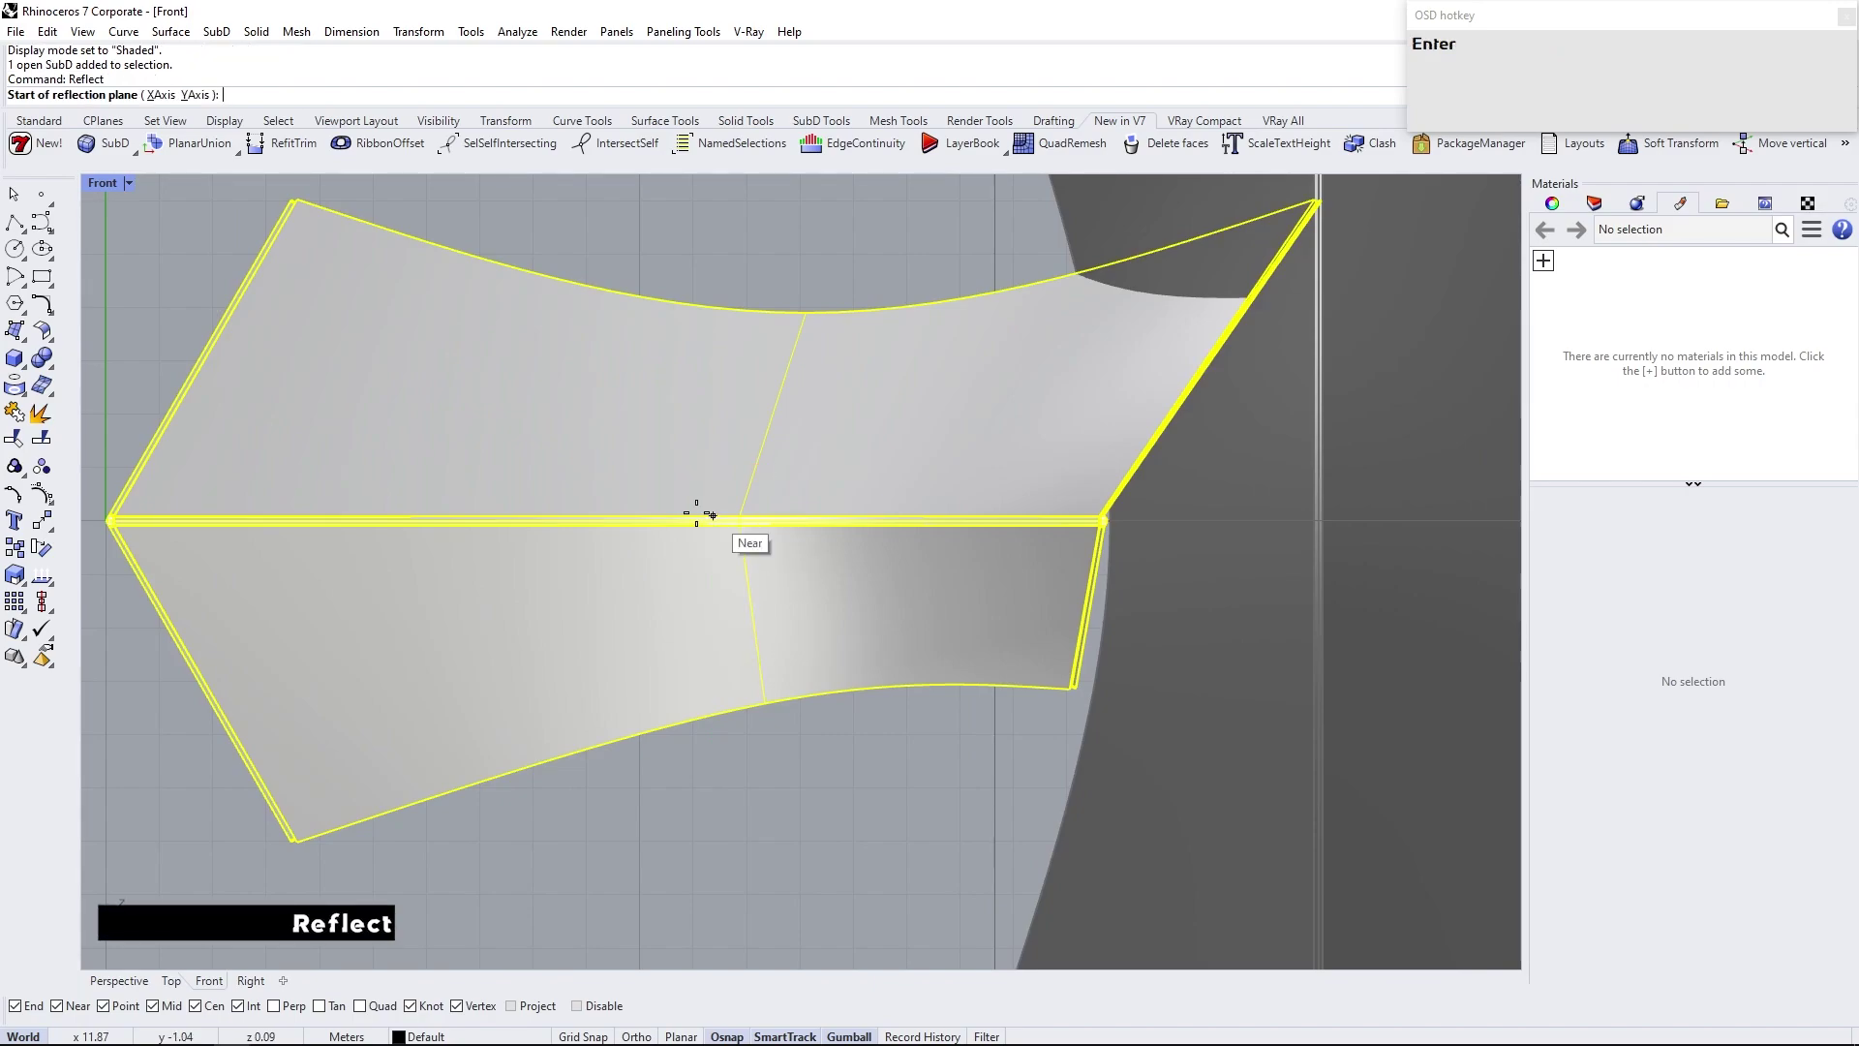
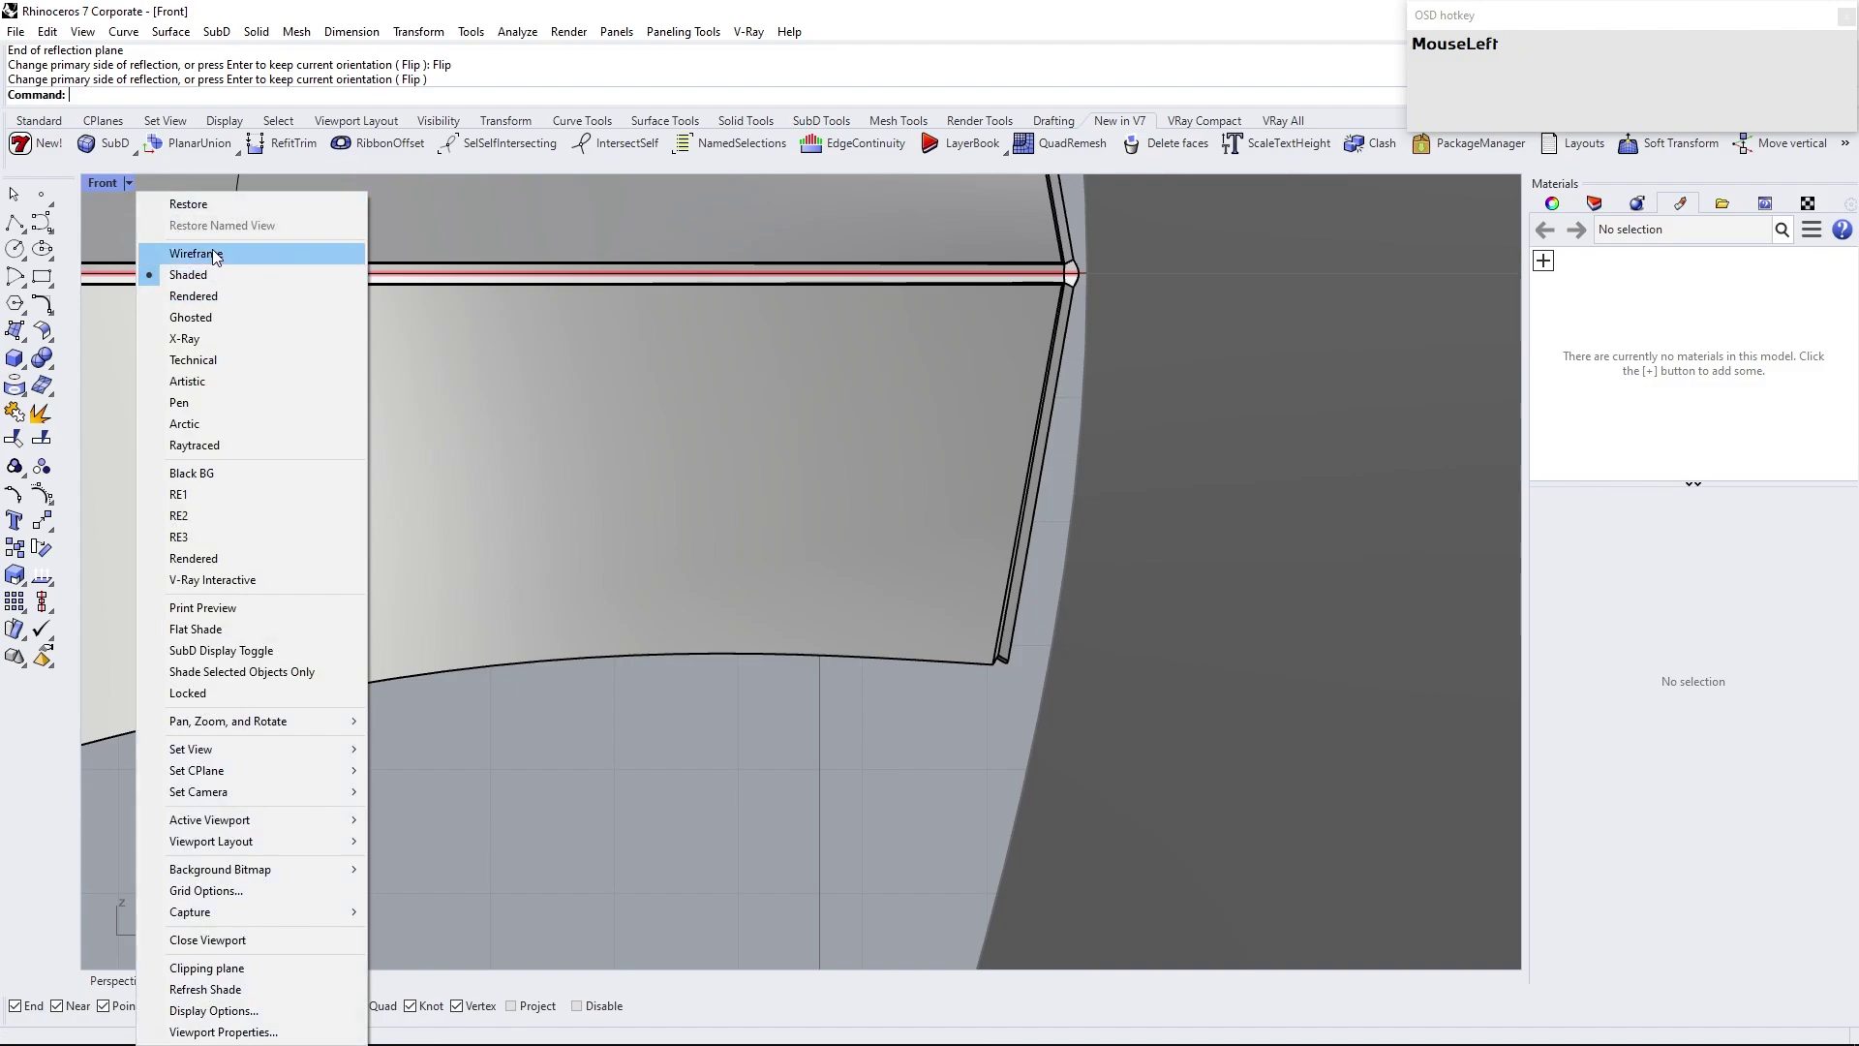
{"action": "scroll", "scroll_direction": "up", "scroll_amount": 3}
{"action": "left_click", "coordinate": [948, 619]}
{"action": "key", "text": "BackSpace"}
{"action": "key", "text": "Return"}
Pick the reflection plane and accept, producing a symmetric tapered arm
{"action": "left_click", "coordinate": [969, 712]}
{"action": "key", "text": "Return"}
{"action": "left_click", "coordinate": [990, 787]}
{"action": "scroll", "scroll_direction": "up", "scroll_amount": 3}
{"action": "left_click", "coordinate": [731, 562]}
{"action": "scroll", "scroll_direction": "up", "scroll_amount": 3}
{"action": "right_click", "coordinate": [896, 839]}
{"action": "scroll", "scroll_direction": "down", "scroll_amount": 3}
{"action": "left_click", "coordinate": [972, 855]}
{"action": "key", "text": "Return"}
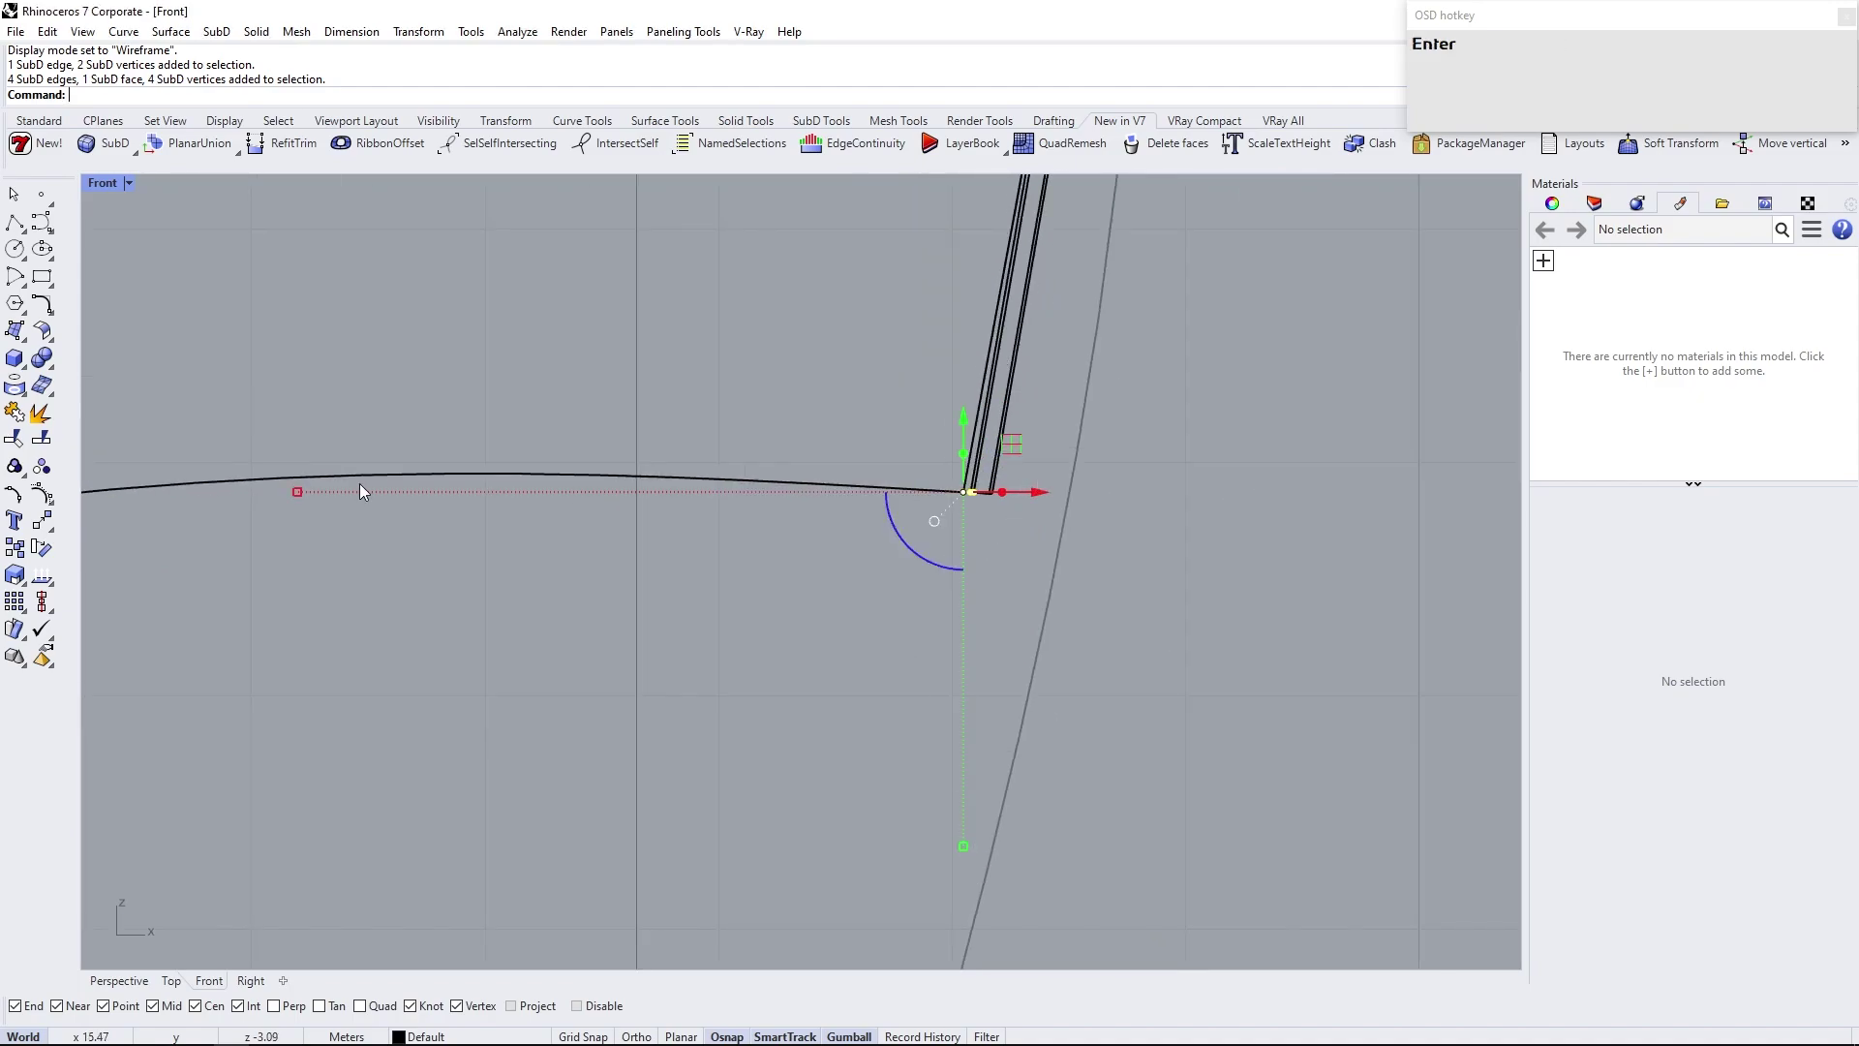
Move the arm's end vertices onto points of the locked frame's edge
{"action": "left_click", "coordinate": [308, 493]}
{"action": "key", "text": "Return"}
{"action": "left_click", "coordinate": [682, 672]}
{"action": "scroll", "scroll_direction": "up", "scroll_amount": 3}
{"action": "left_click", "coordinate": [1088, 620]}
{"action": "scroll", "scroll_direction": "down", "scroll_amount": 3}
{"action": "scroll", "scroll_direction": "up", "scroll_amount": 3}
{"action": "left_click", "coordinate": [894, 548]}
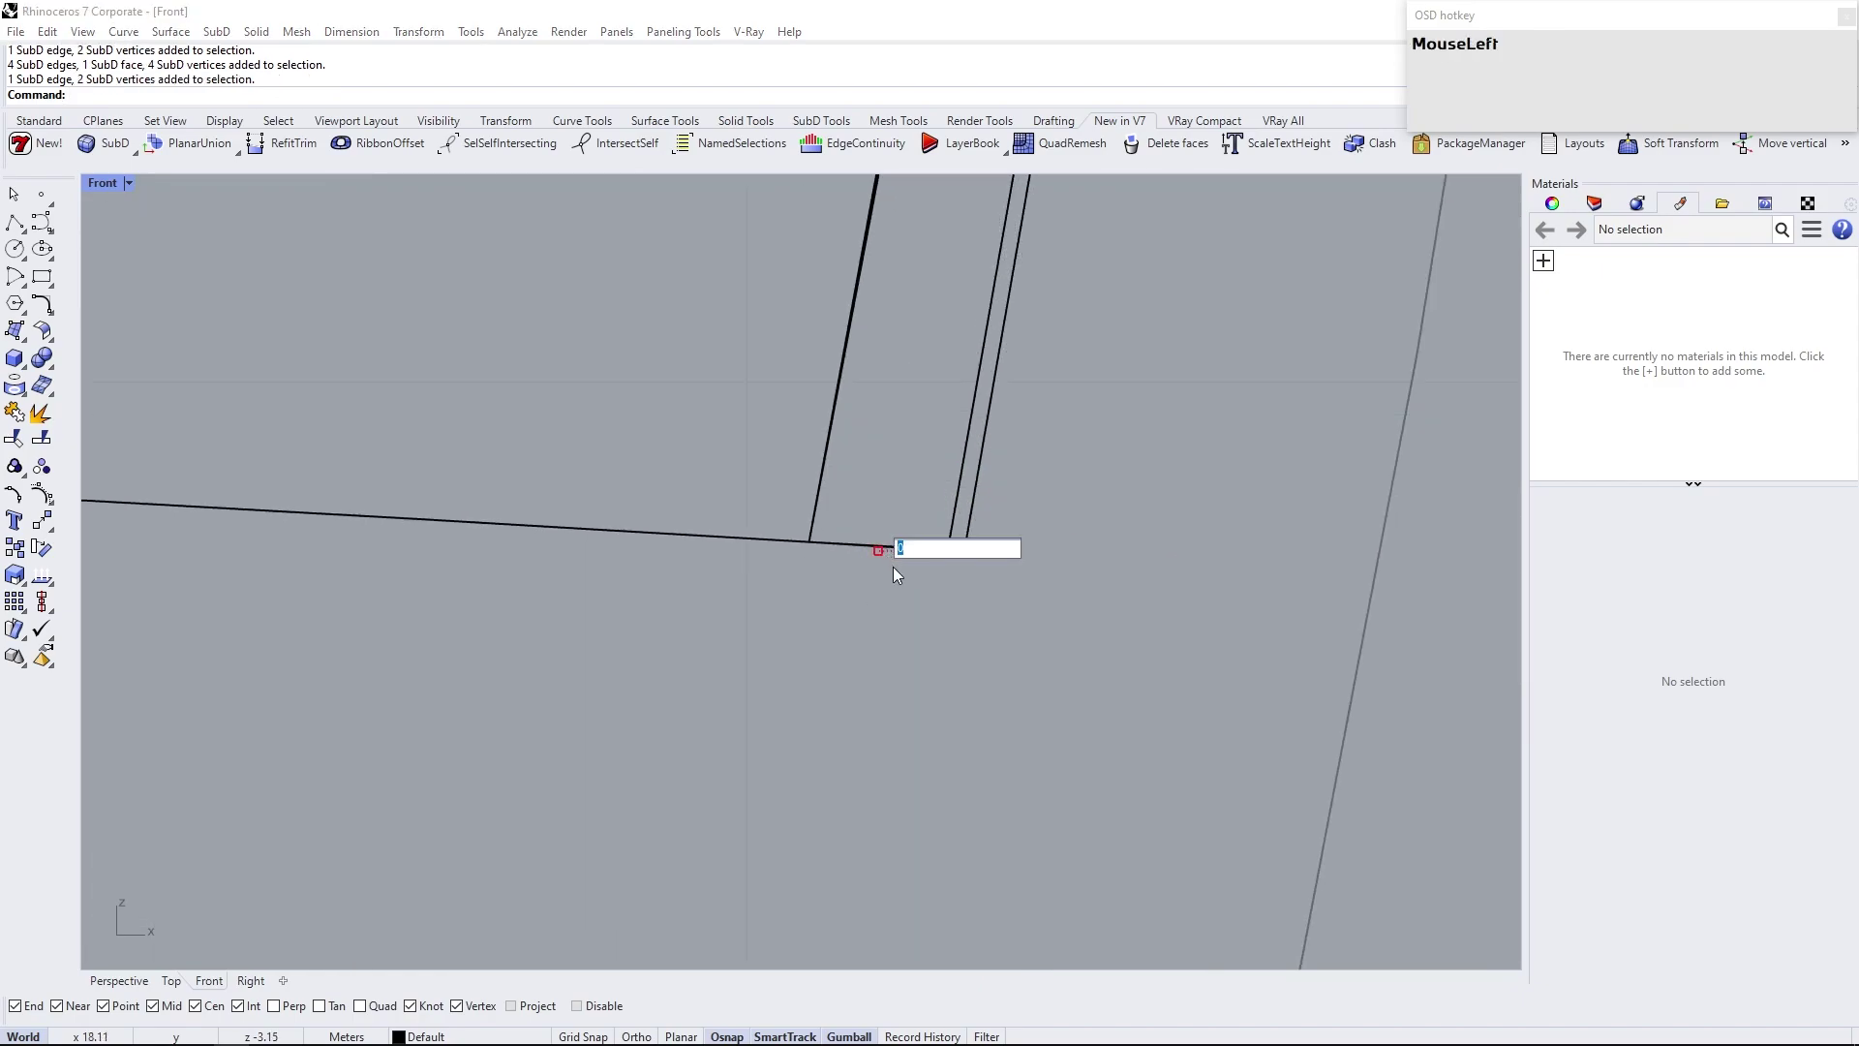
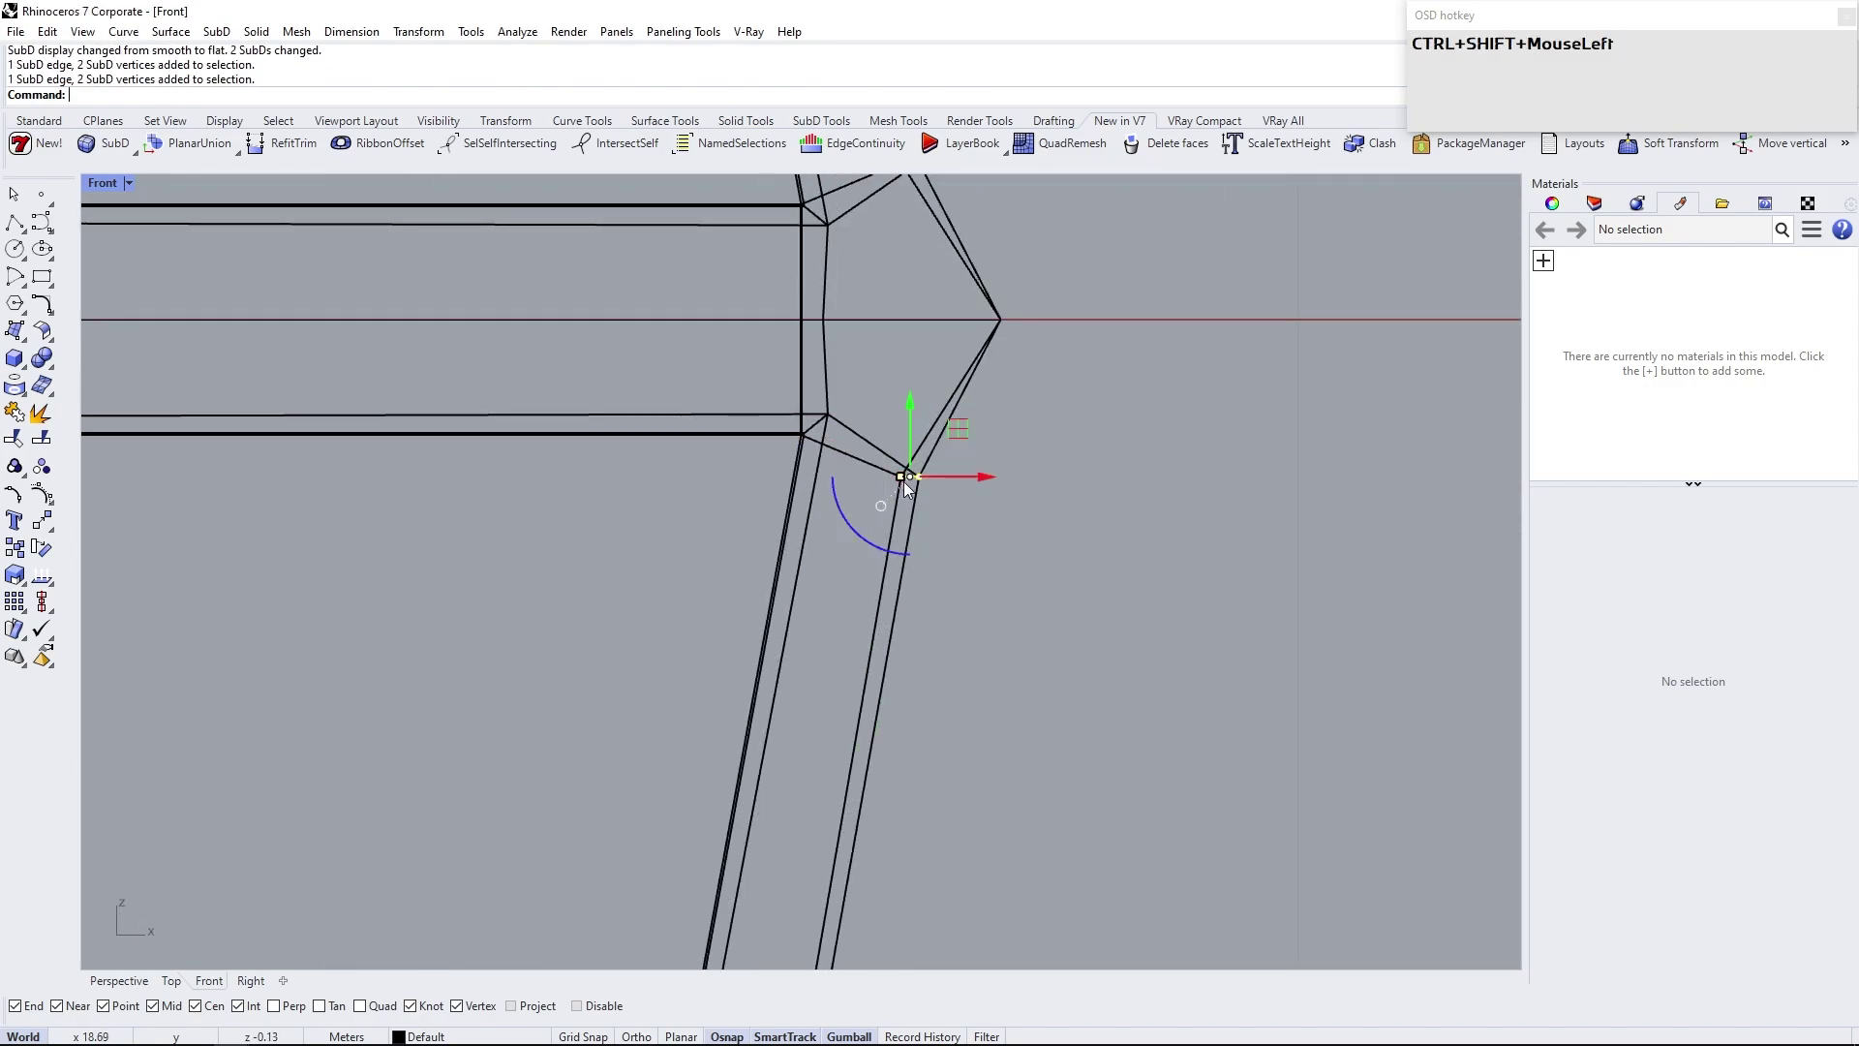
{"action": "key", "text": "Return"}
Snap the remaining corner vertices to the frame so the narrow end meets it
{"action": "left_click", "coordinate": [1096, 519]}
{"action": "left_click", "coordinate": [790, 392]}
{"action": "key", "text": "Return"}
{"action": "left_click", "coordinate": [806, 432]}
{"action": "key", "text": "Return"}
{"action": "left_click", "coordinate": [691, 327]}
{"action": "left_click", "coordinate": [738, 272]}
{"action": "left_click", "coordinate": [760, 284]}
{"action": "key", "text": "Return"}
{"action": "left_click", "coordinate": [882, 370]}
{"action": "scroll", "scroll_direction": "down", "scroll_amount": 3}
{"action": "right_click", "coordinate": [993, 493]}
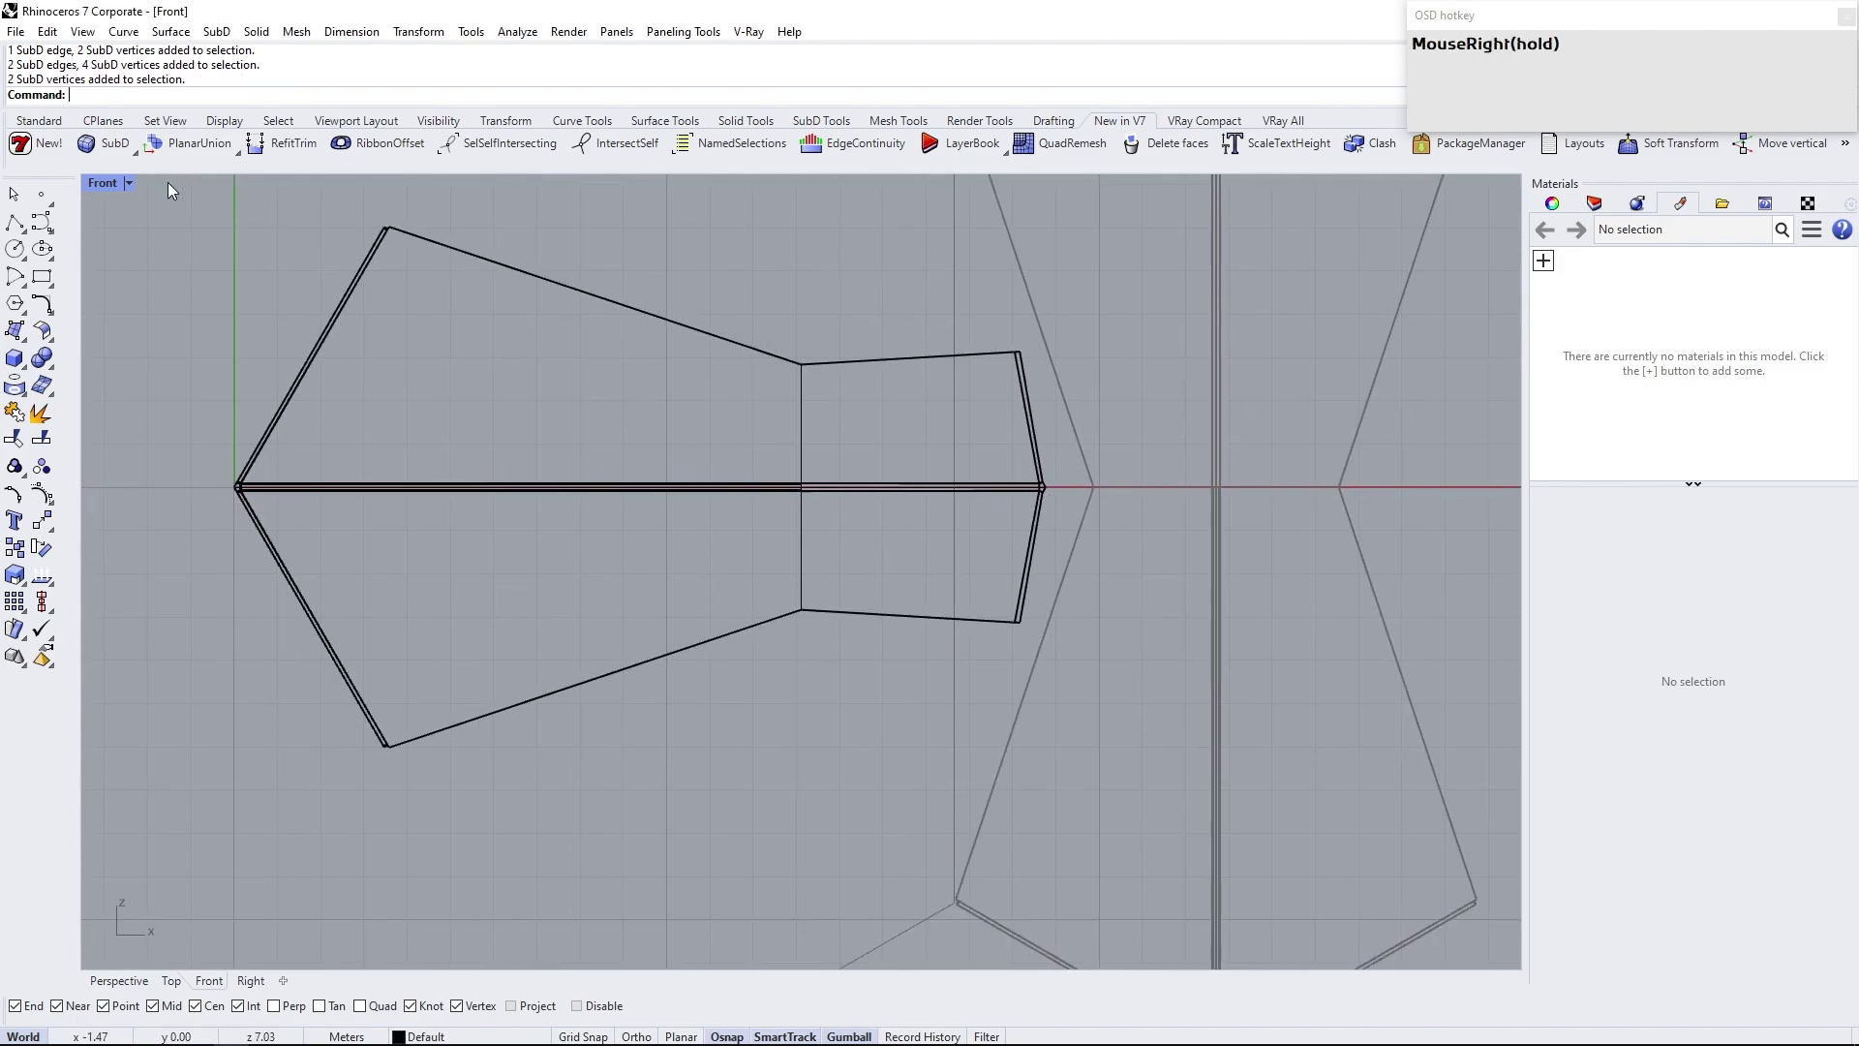
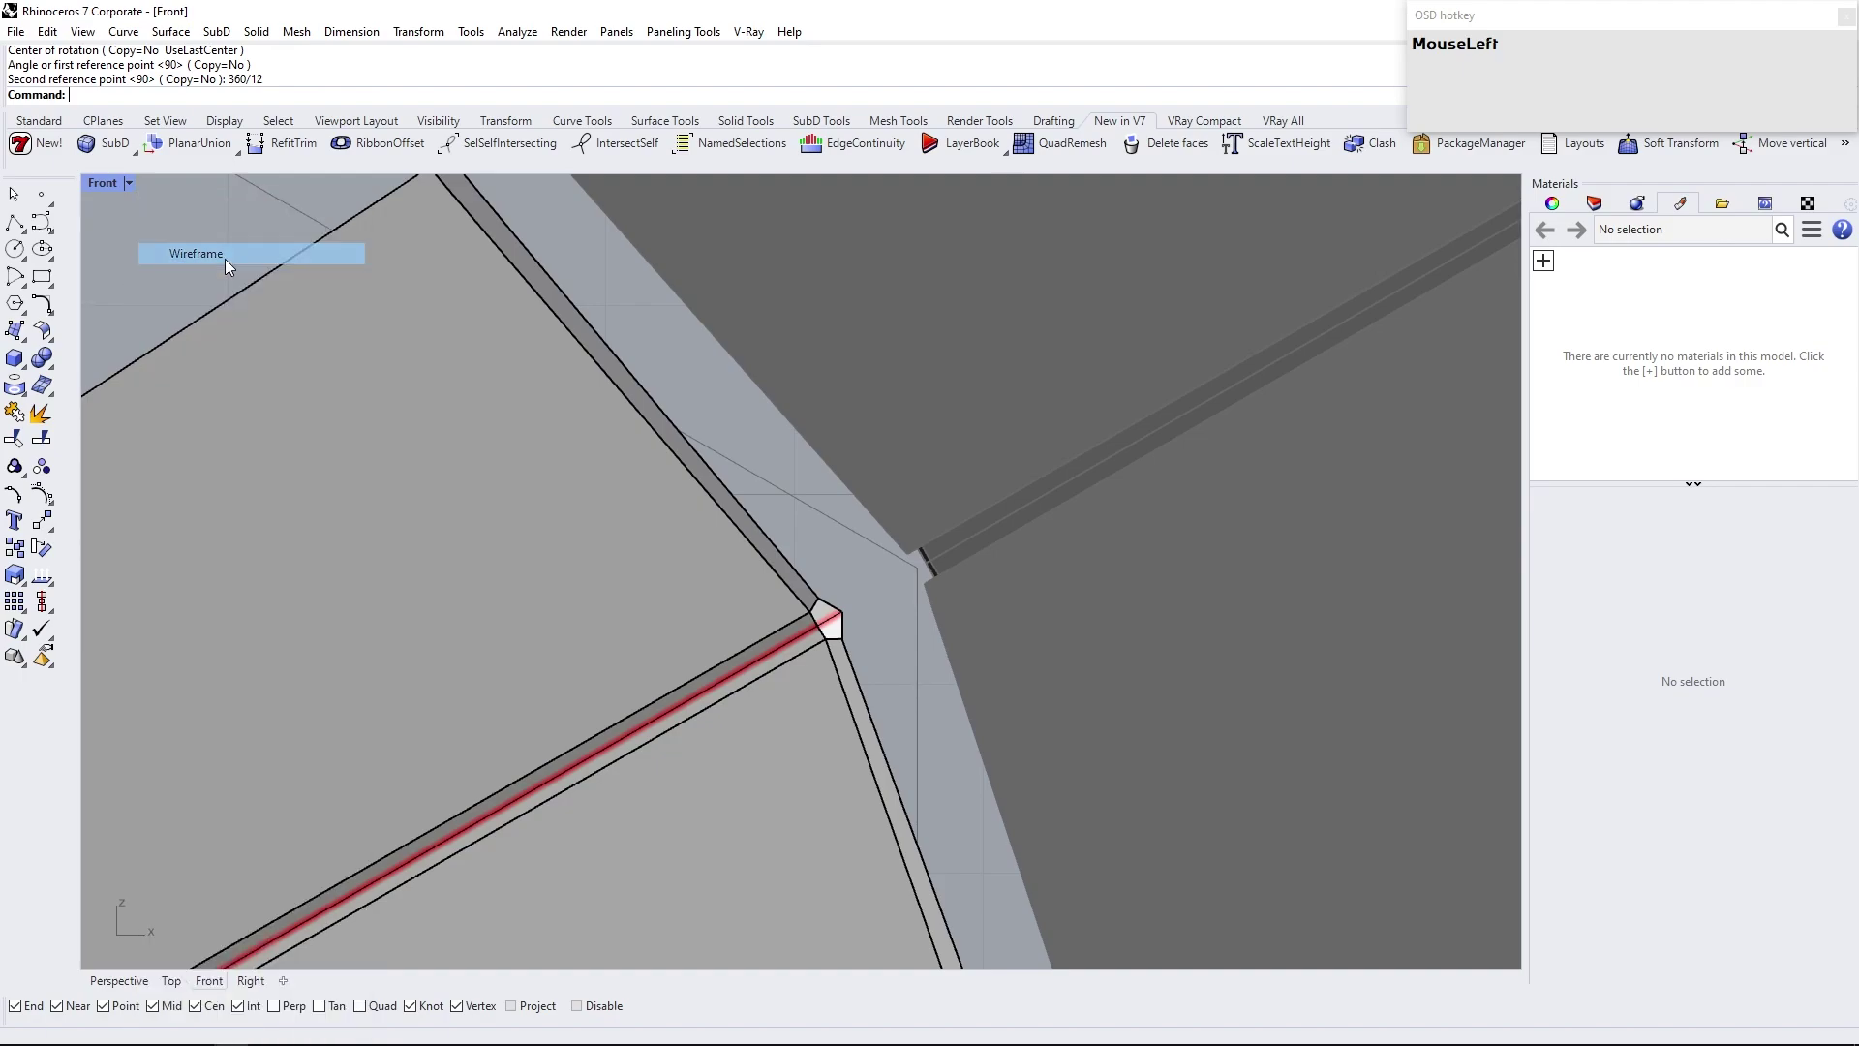
In Wireframe, select the small junction faces where the arms meet
{"action": "scroll", "scroll_direction": "up", "scroll_amount": 3}
{"action": "left_click", "coordinate": [798, 540]}
{"action": "scroll", "scroll_direction": "up", "scroll_amount": 3}
{"action": "left_click", "coordinate": [841, 636]}
{"action": "scroll", "scroll_direction": "down", "scroll_amount": 3}
{"action": "left_click", "coordinate": [757, 470]}
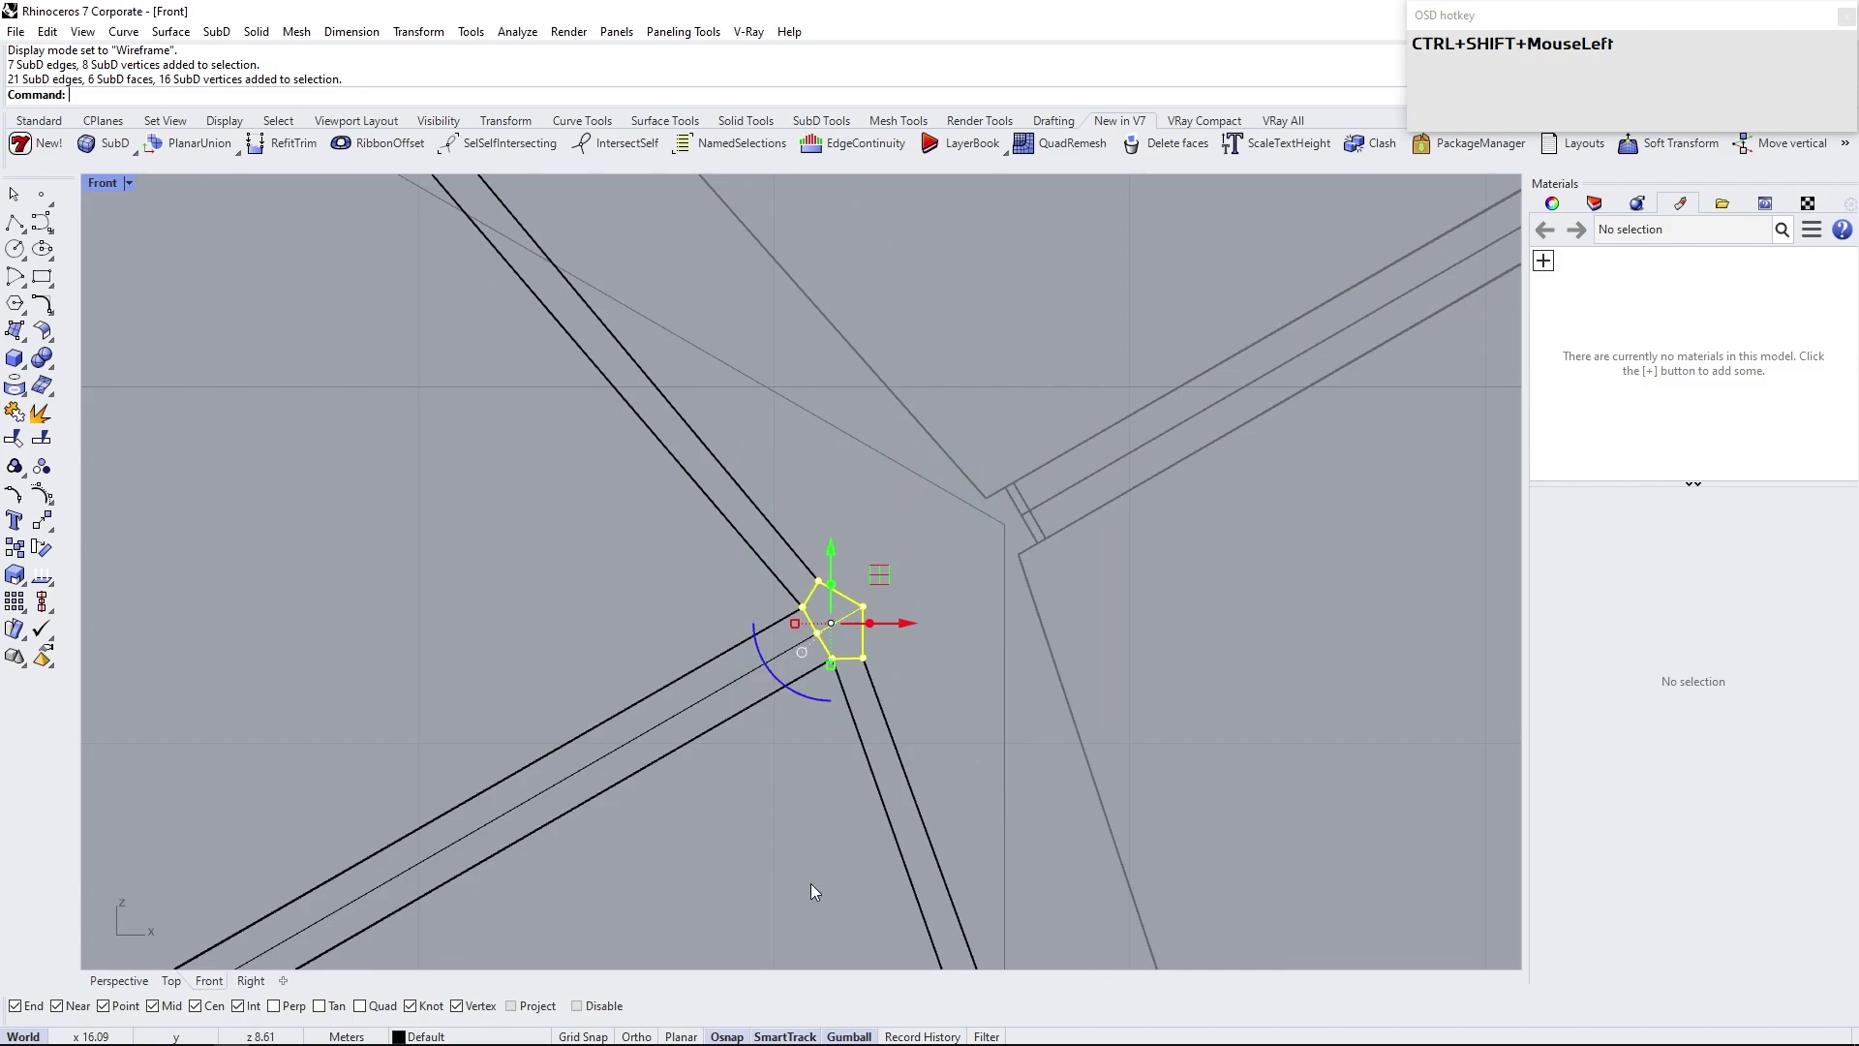
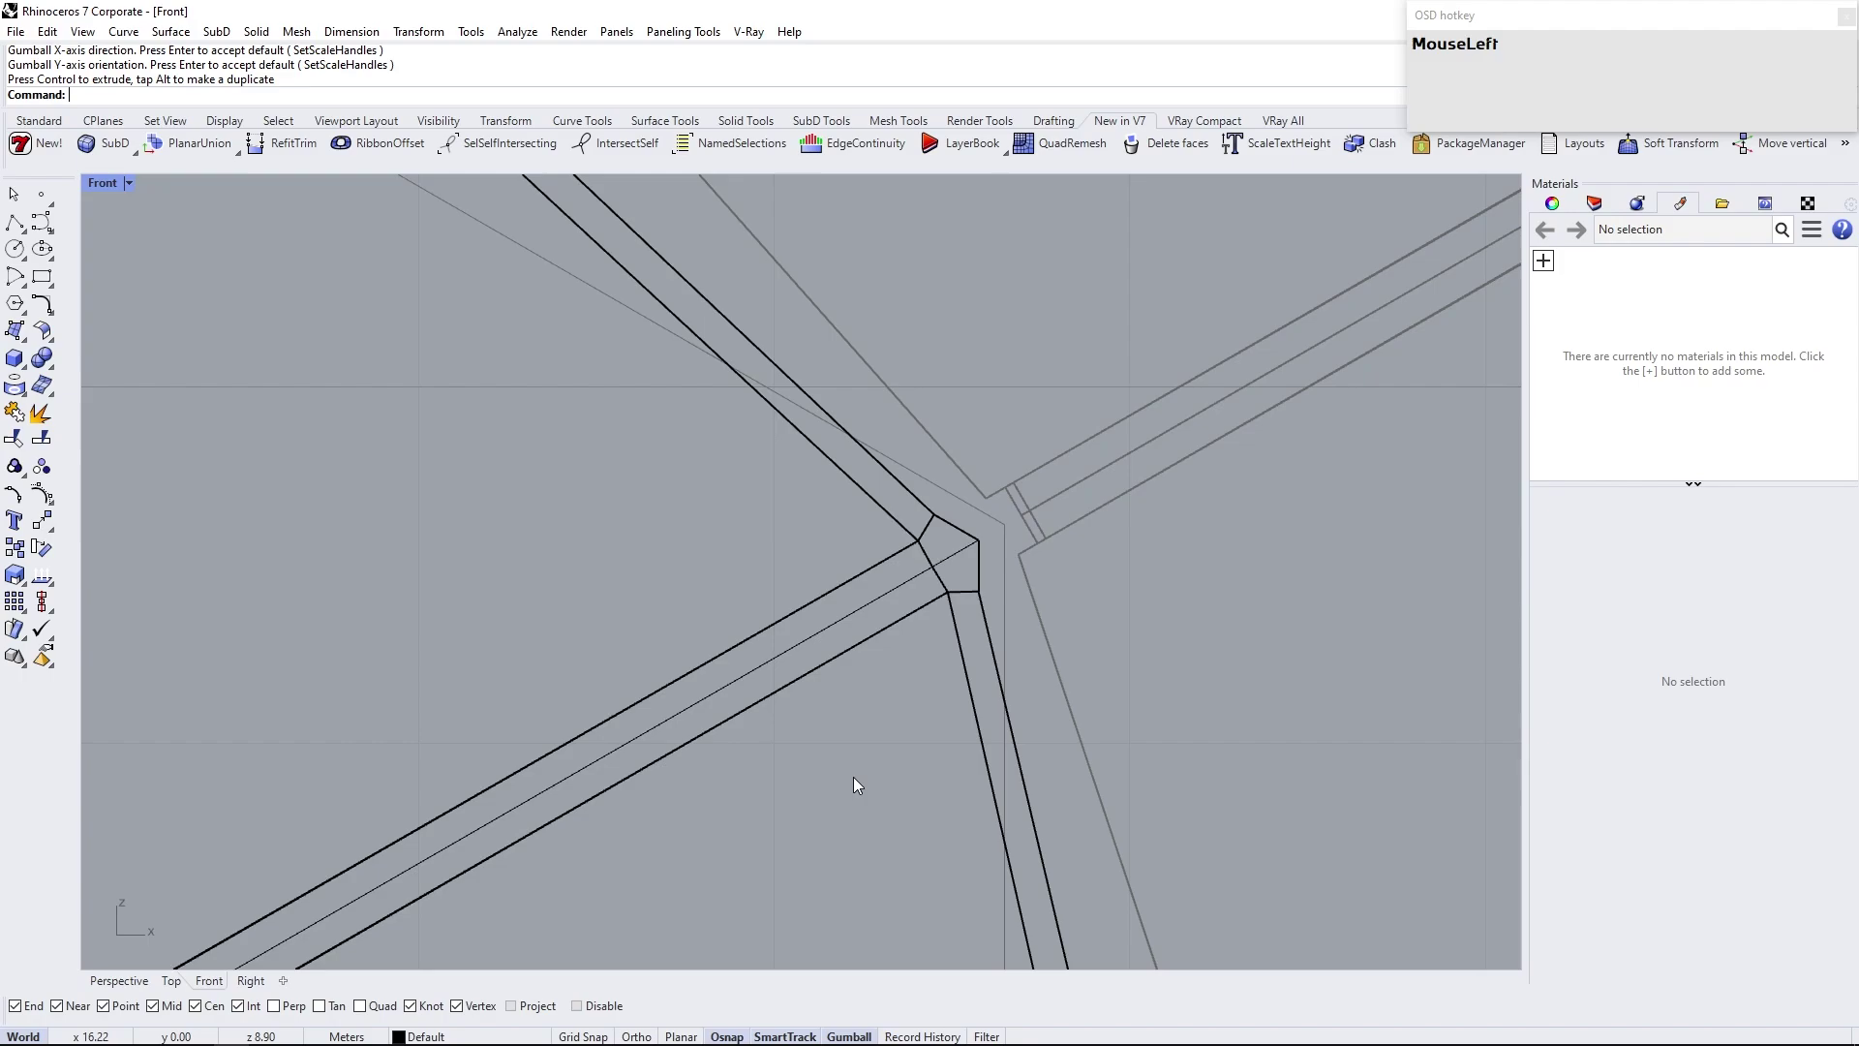
Adjust the junction faces with the realigned Gumball so the arm end meets the frame groove
{"action": "scroll", "scroll_direction": "down", "scroll_amount": 3}
{"action": "right_click", "coordinate": [986, 751]}
{"action": "scroll", "scroll_direction": "up", "scroll_amount": 3}
{"action": "left_click_drag", "start_coordinate": [912, 778], "coordinate": [794, 714]}
{"action": "right_click", "coordinate": [869, 388]}
{"action": "scroll", "scroll_direction": "up", "scroll_amount": 3}
{"action": "left_click", "coordinate": [872, 465]}
{"action": "scroll", "scroll_direction": "up", "scroll_amount": 3}
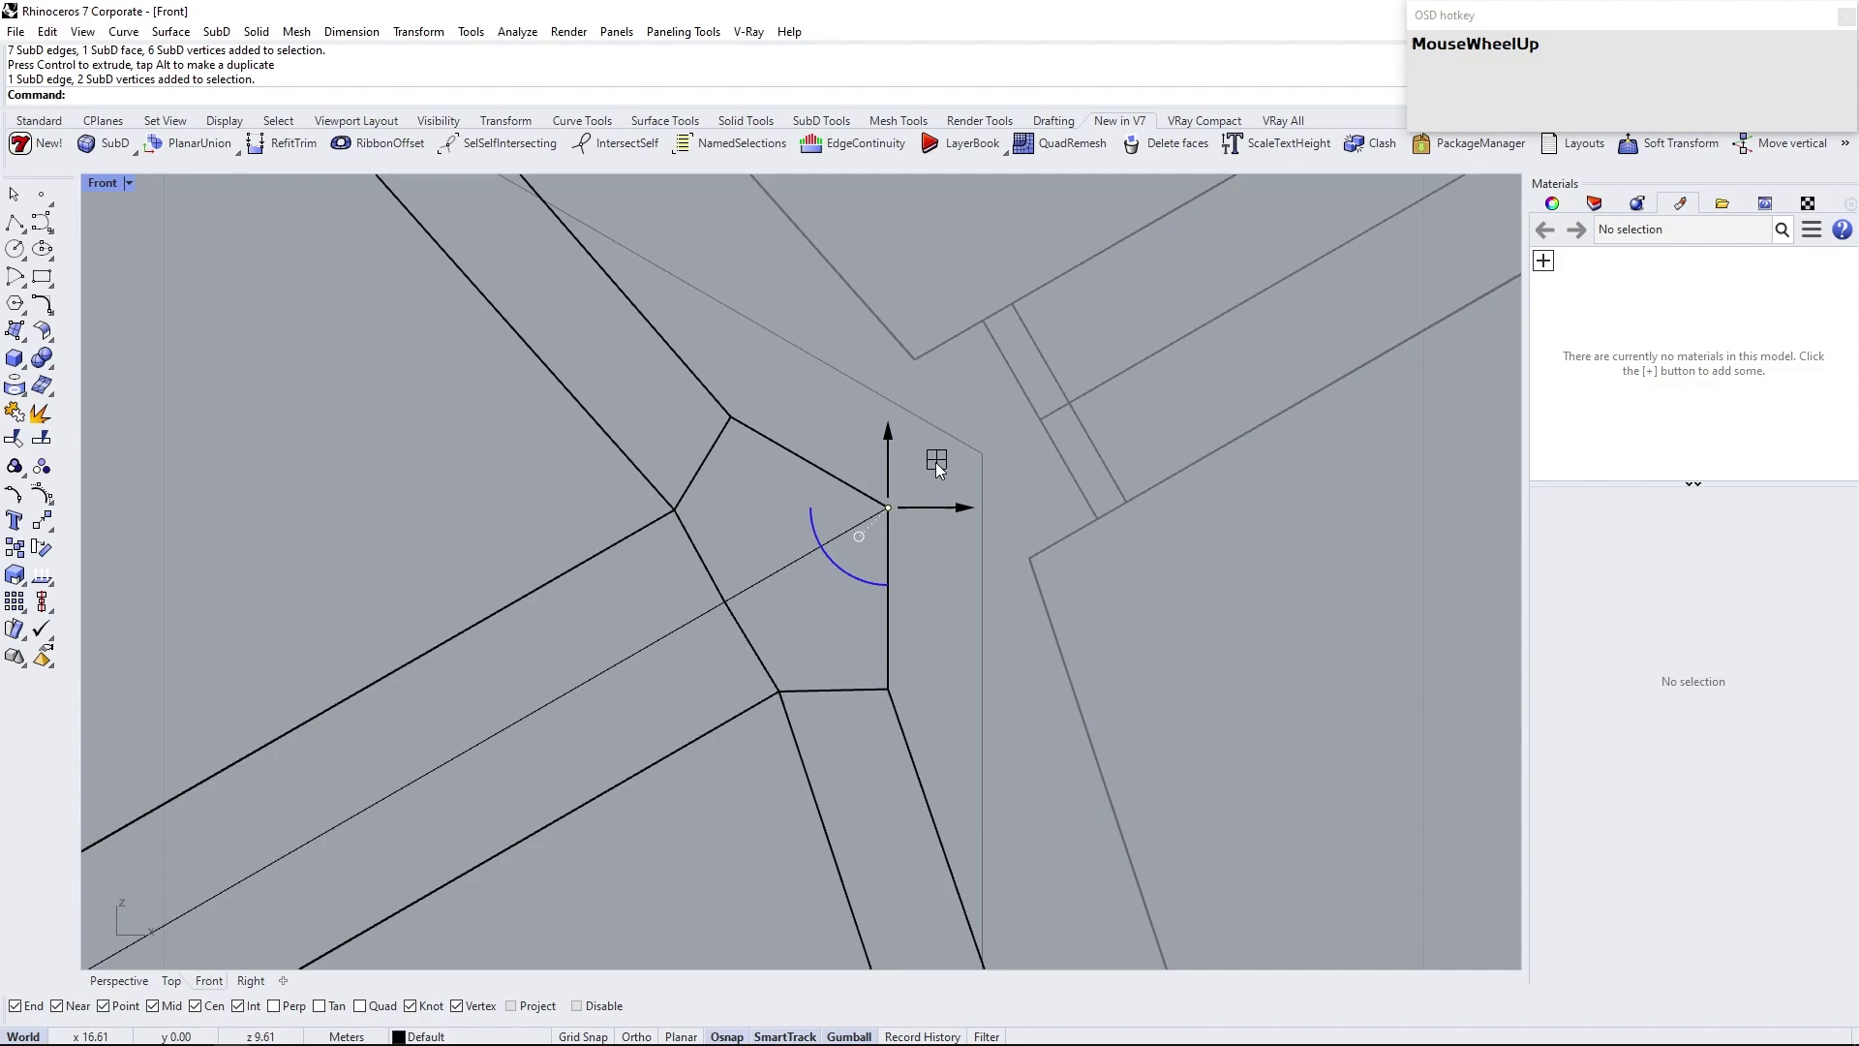
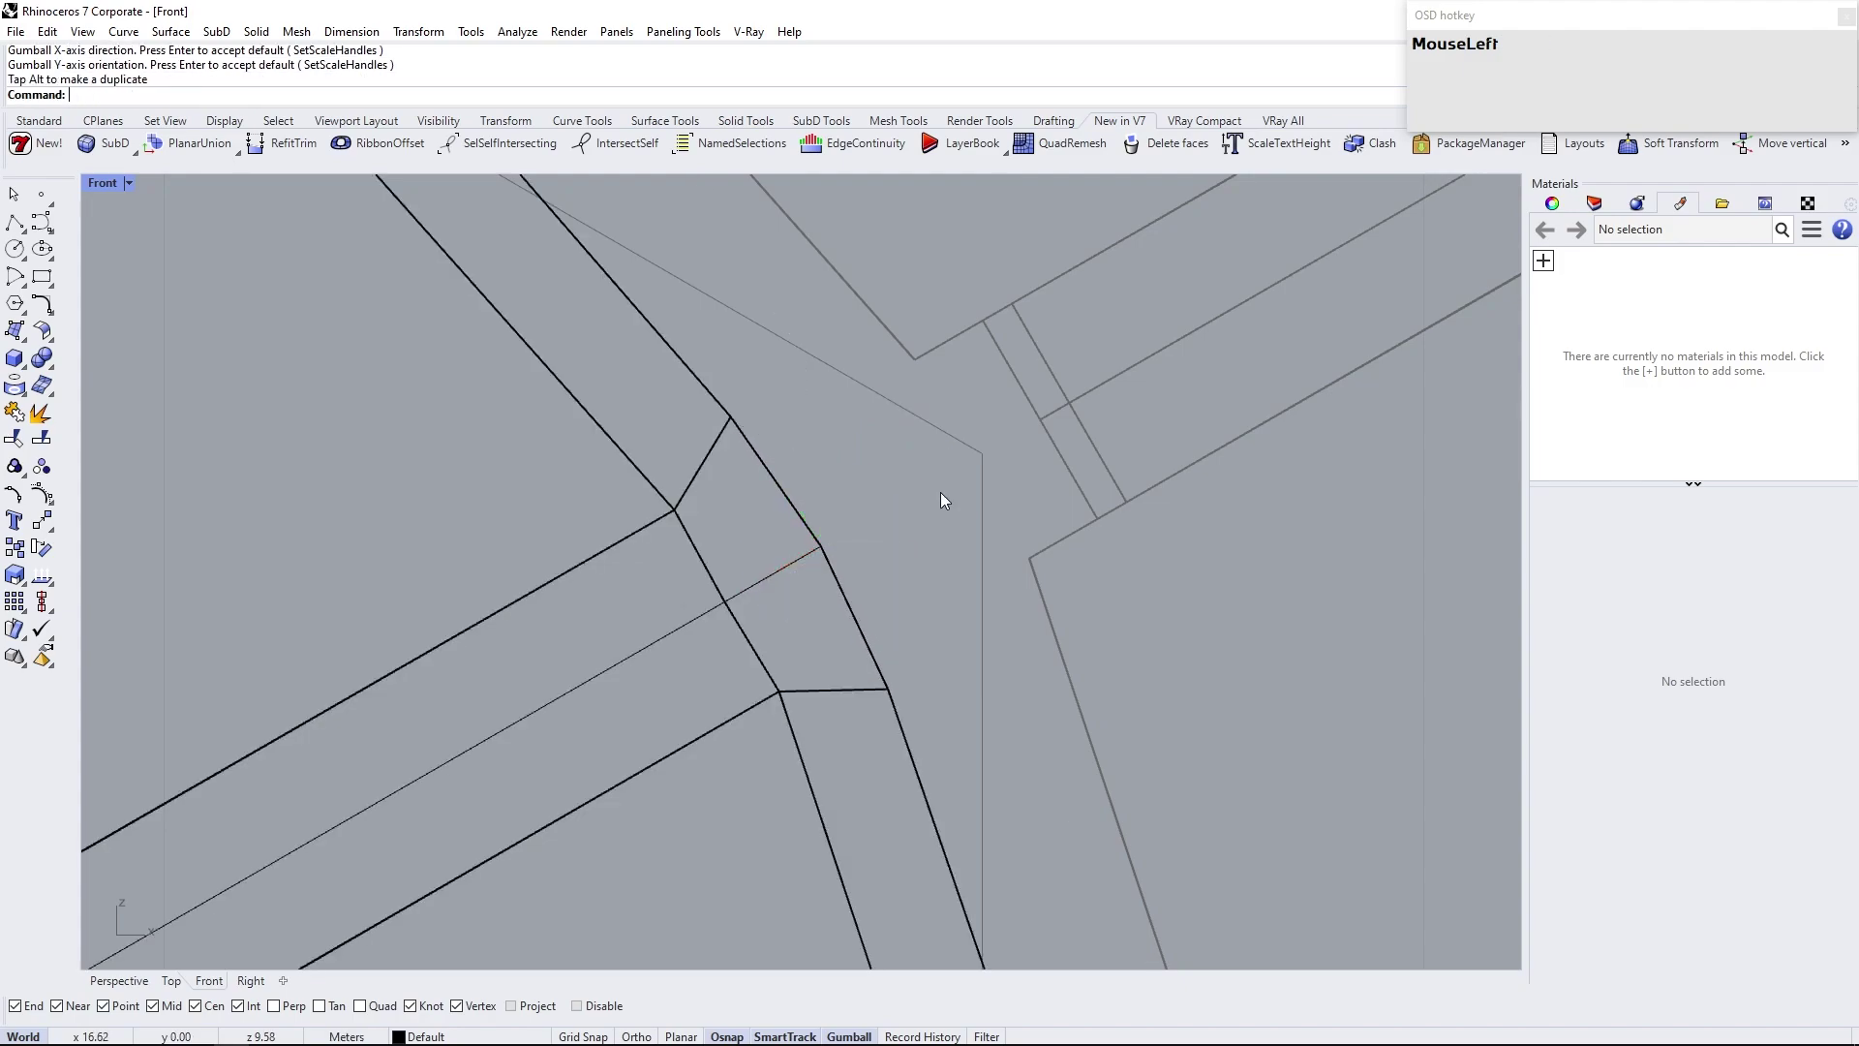
Toggle smooth SubD display and check the angled arm in Perspective
{"action": "scroll", "scroll_direction": "down", "scroll_amount": 3}
{"action": "key", "text": "Tab"}
{"action": "scroll", "scroll_direction": "down", "scroll_amount": 3}
{"action": "key", "text": "Tab"}
{"action": "left_click", "coordinate": [137, 983]}
{"action": "left_click_drag", "start_coordinate": [730, 673], "coordinate": [749, 558]}
{"action": "scroll", "scroll_direction": "up", "scroll_amount": 3}
{"action": "right_click", "coordinate": [723, 603]}
{"action": "scroll", "scroll_direction": "up", "scroll_amount": 3}
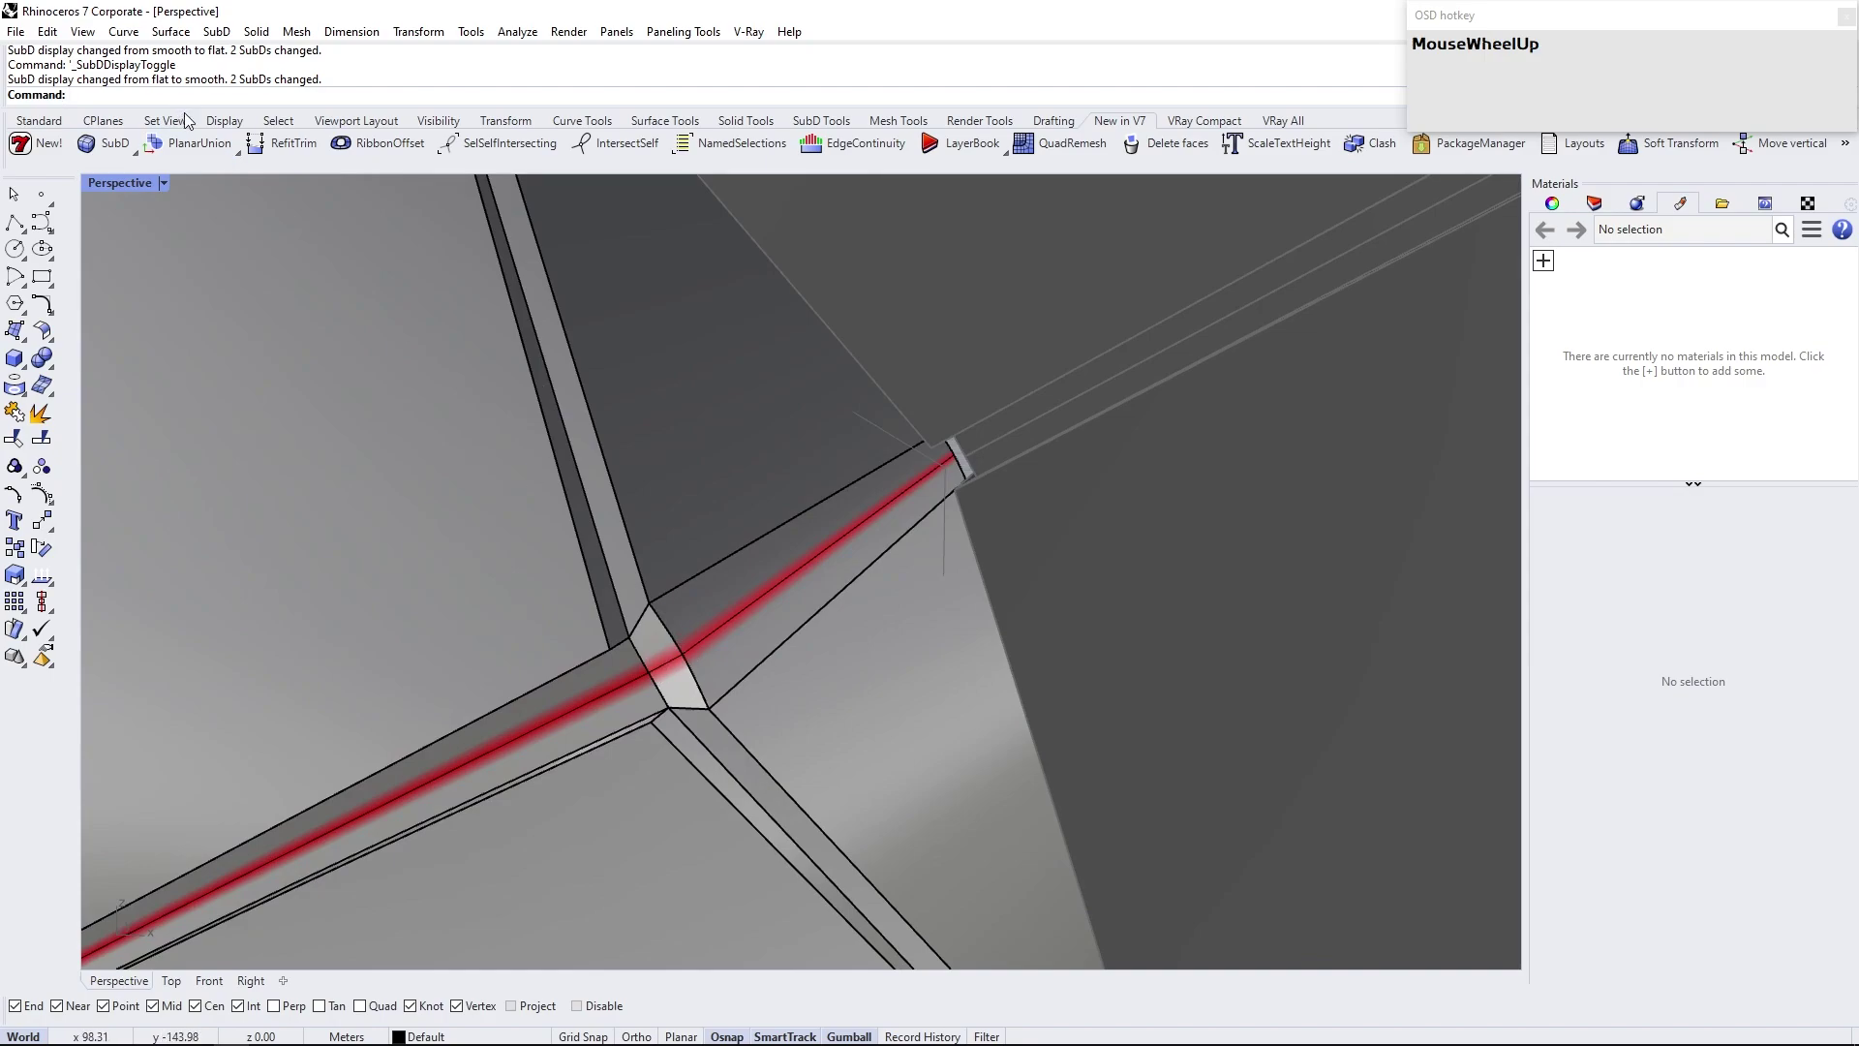
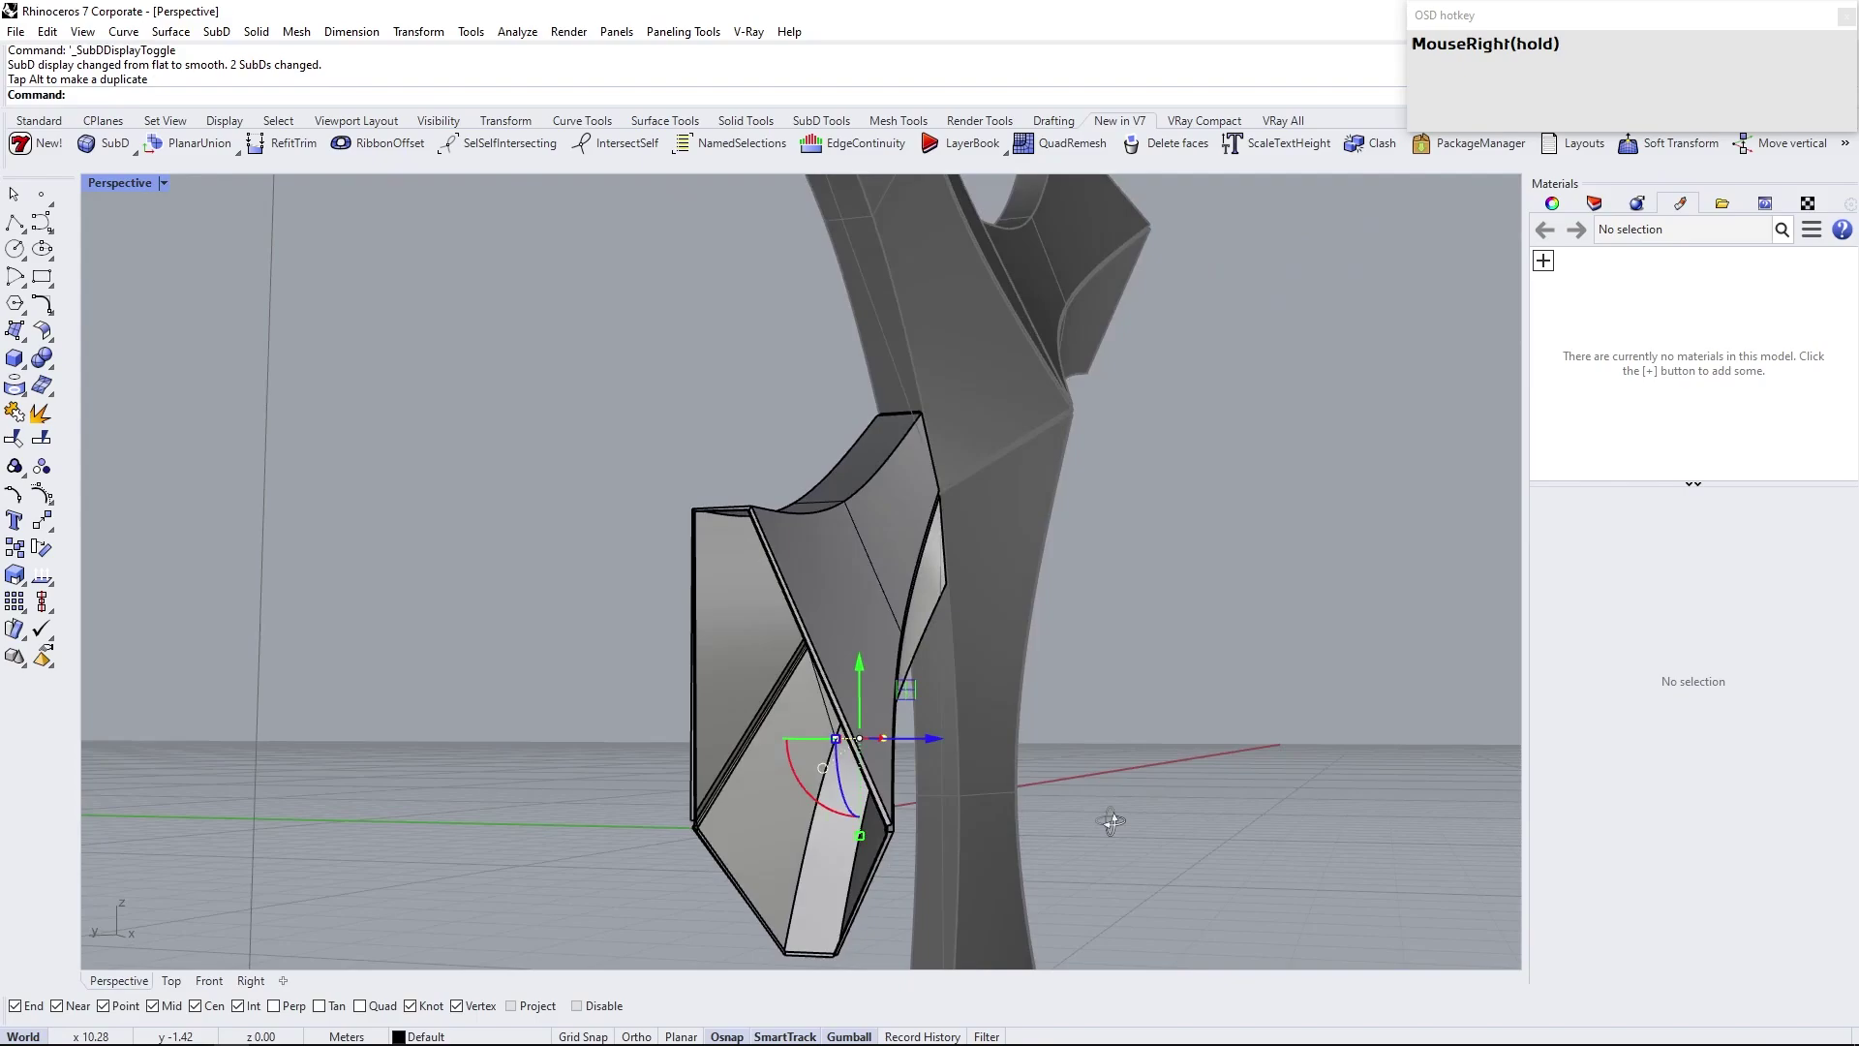
Set the Perspective viewport to Shaded and orbit around the smooth arm piece
{"action": "left_click", "coordinate": [874, 895]}
{"action": "scroll", "scroll_direction": "up", "scroll_amount": 3}
{"action": "right_click", "coordinate": [733, 720]}
{"action": "left_click", "coordinate": [171, 187]}
{"action": "right_click", "coordinate": [601, 620]}
{"action": "left_click_drag", "start_coordinate": [587, 593], "coordinate": [570, 536]}
{"action": "right_click", "coordinate": [570, 536]}
Orbit further to inspect where the tapered arm meets the locked three-armed frame
{"action": "scroll", "scroll_direction": "down", "scroll_amount": 3}
{"action": "scroll", "scroll_direction": "up", "scroll_amount": 3}
{"action": "right_click", "coordinate": [728, 562]}
{"action": "left_click_drag", "start_coordinate": [905, 616], "coordinate": [1083, 531]}
{"action": "right_click", "coordinate": [1084, 531]}
{"action": "left_click", "coordinate": [497, 220]}
{"action": "scroll", "scroll_direction": "down", "scroll_amount": 3}
{"action": "right_click", "coordinate": [788, 479]}
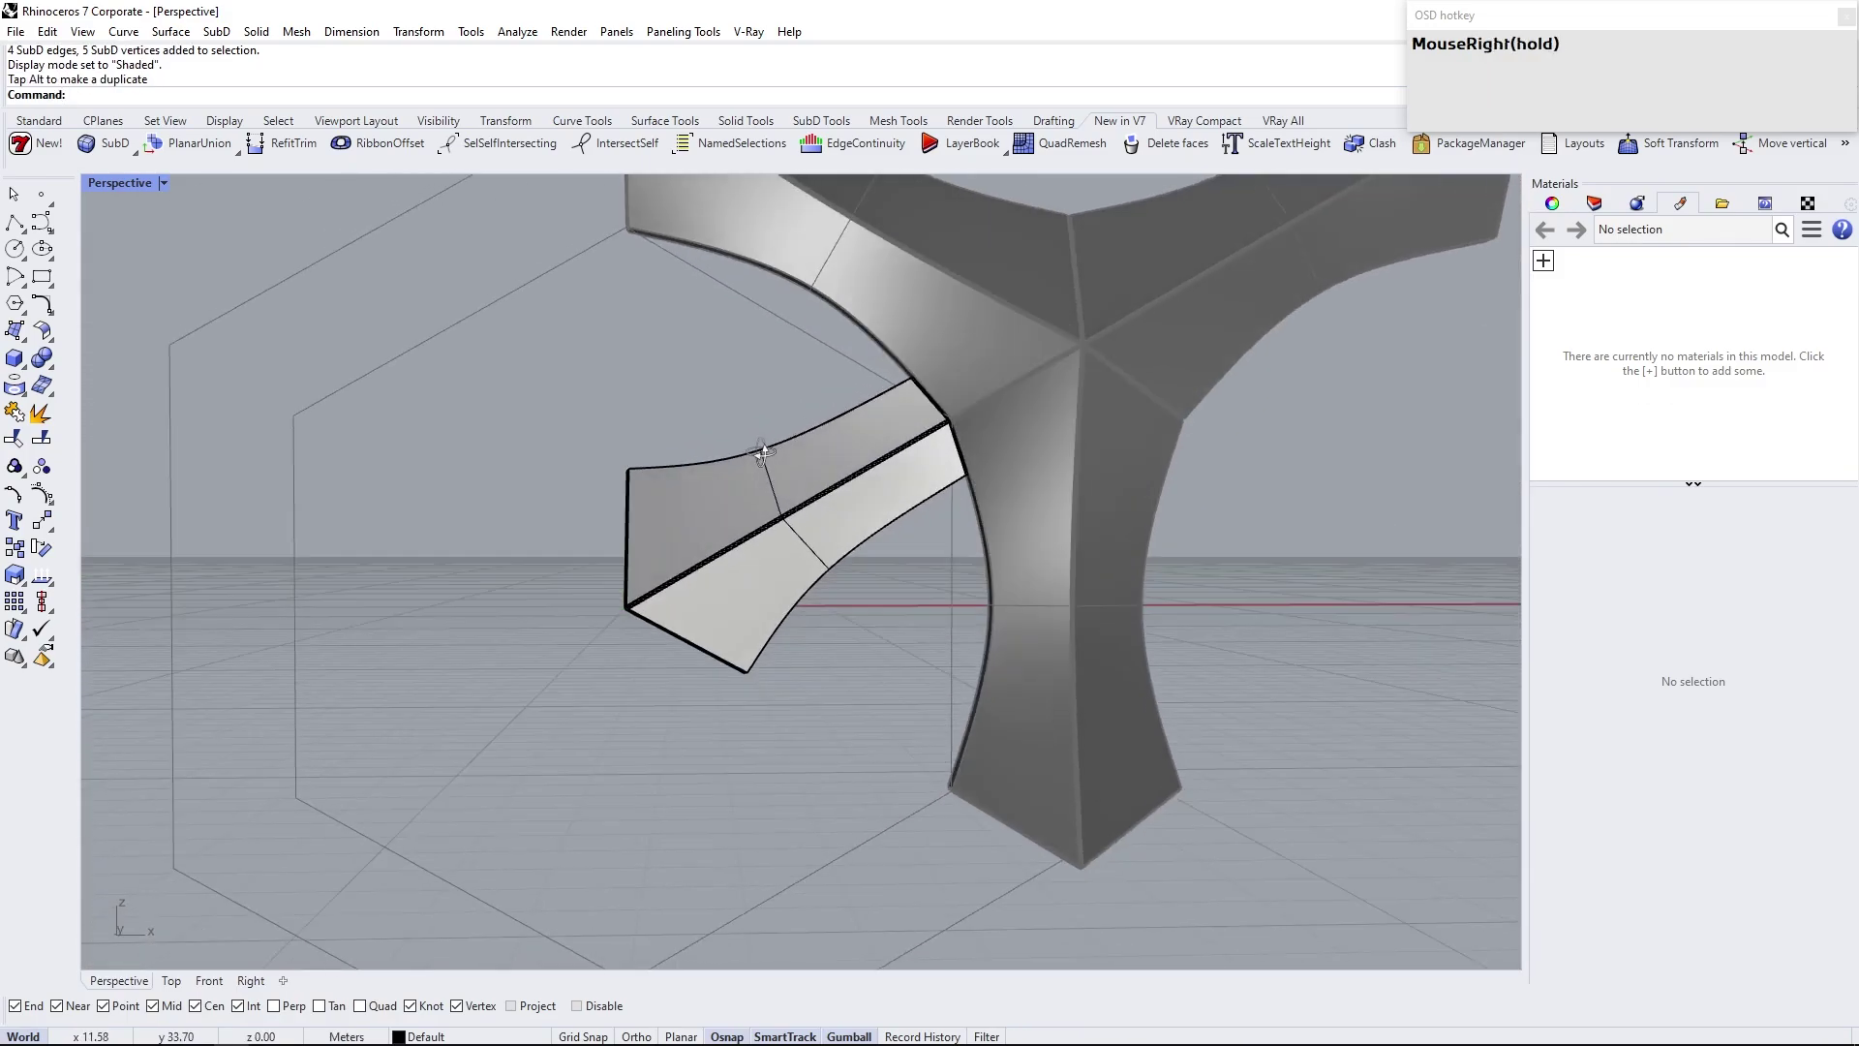
Set Front view to Shaded and run RemoveSymmetry on the selected arm piece
{"action": "left_click", "coordinate": [205, 983]}
{"action": "scroll", "scroll_direction": "down", "scroll_amount": 3}
{"action": "right_click", "coordinate": [773, 628]}
{"action": "scroll", "scroll_direction": "up", "scroll_amount": 3}
{"action": "left_click", "coordinate": [131, 191]}
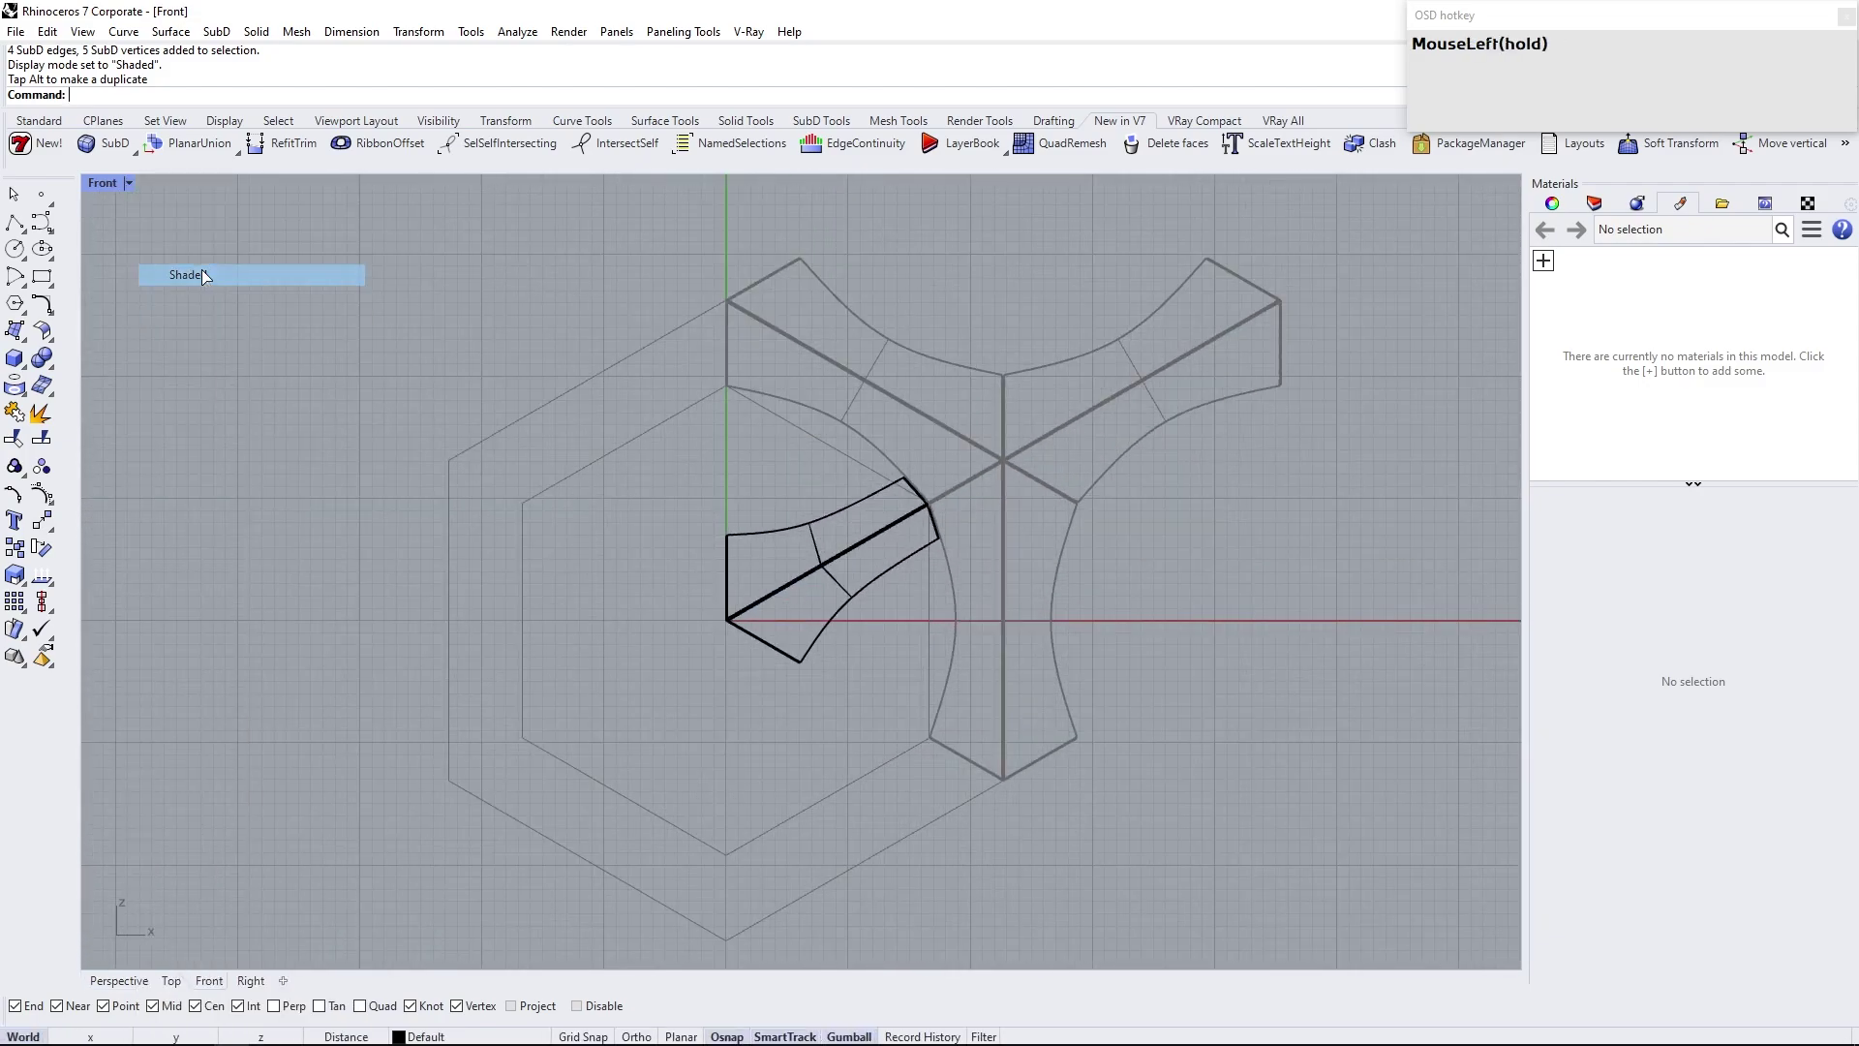
{"action": "scroll", "scroll_direction": "up", "scroll_amount": 3}
{"action": "left_click", "coordinate": [700, 641]}
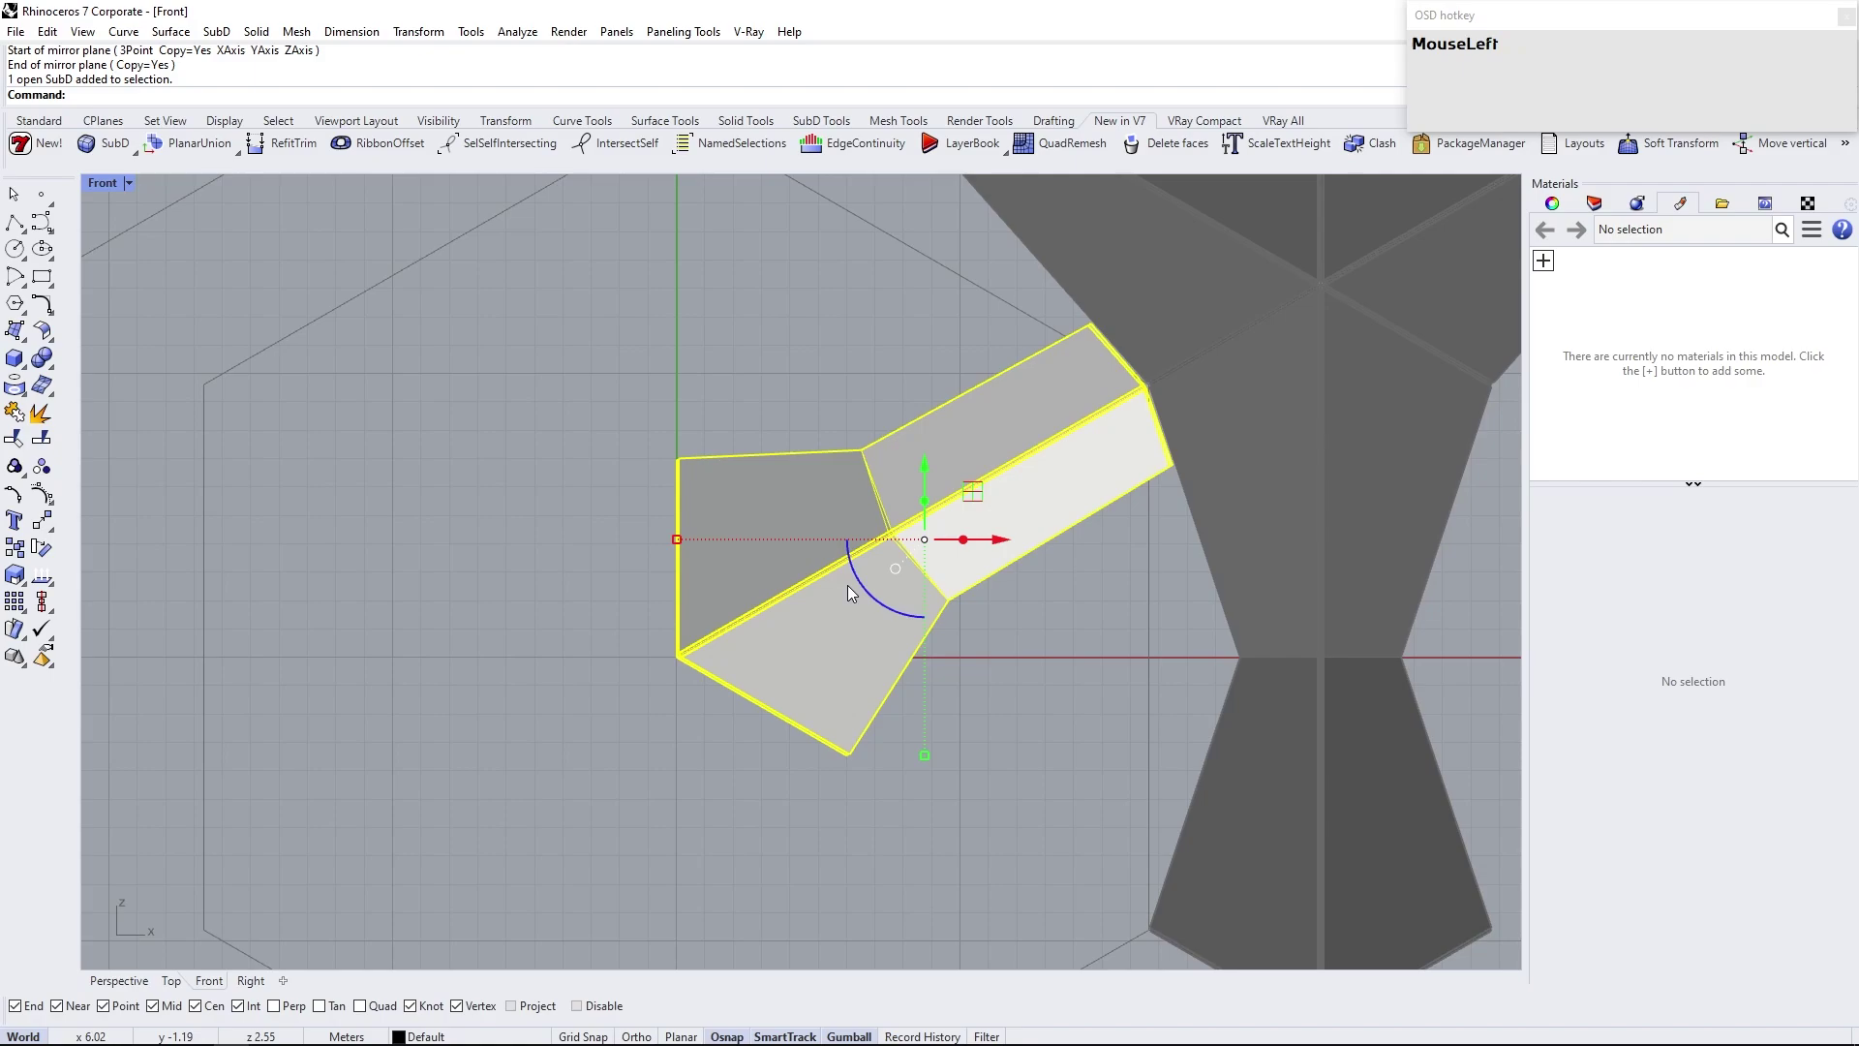
{"action": "type", "text": "removesy"}
{"action": "key", "text": "Return"}
Mirror the arm twice with Copy=Yes to form a three-armed Y module and select all three arms
{"action": "left_click", "coordinate": [678, 726]}
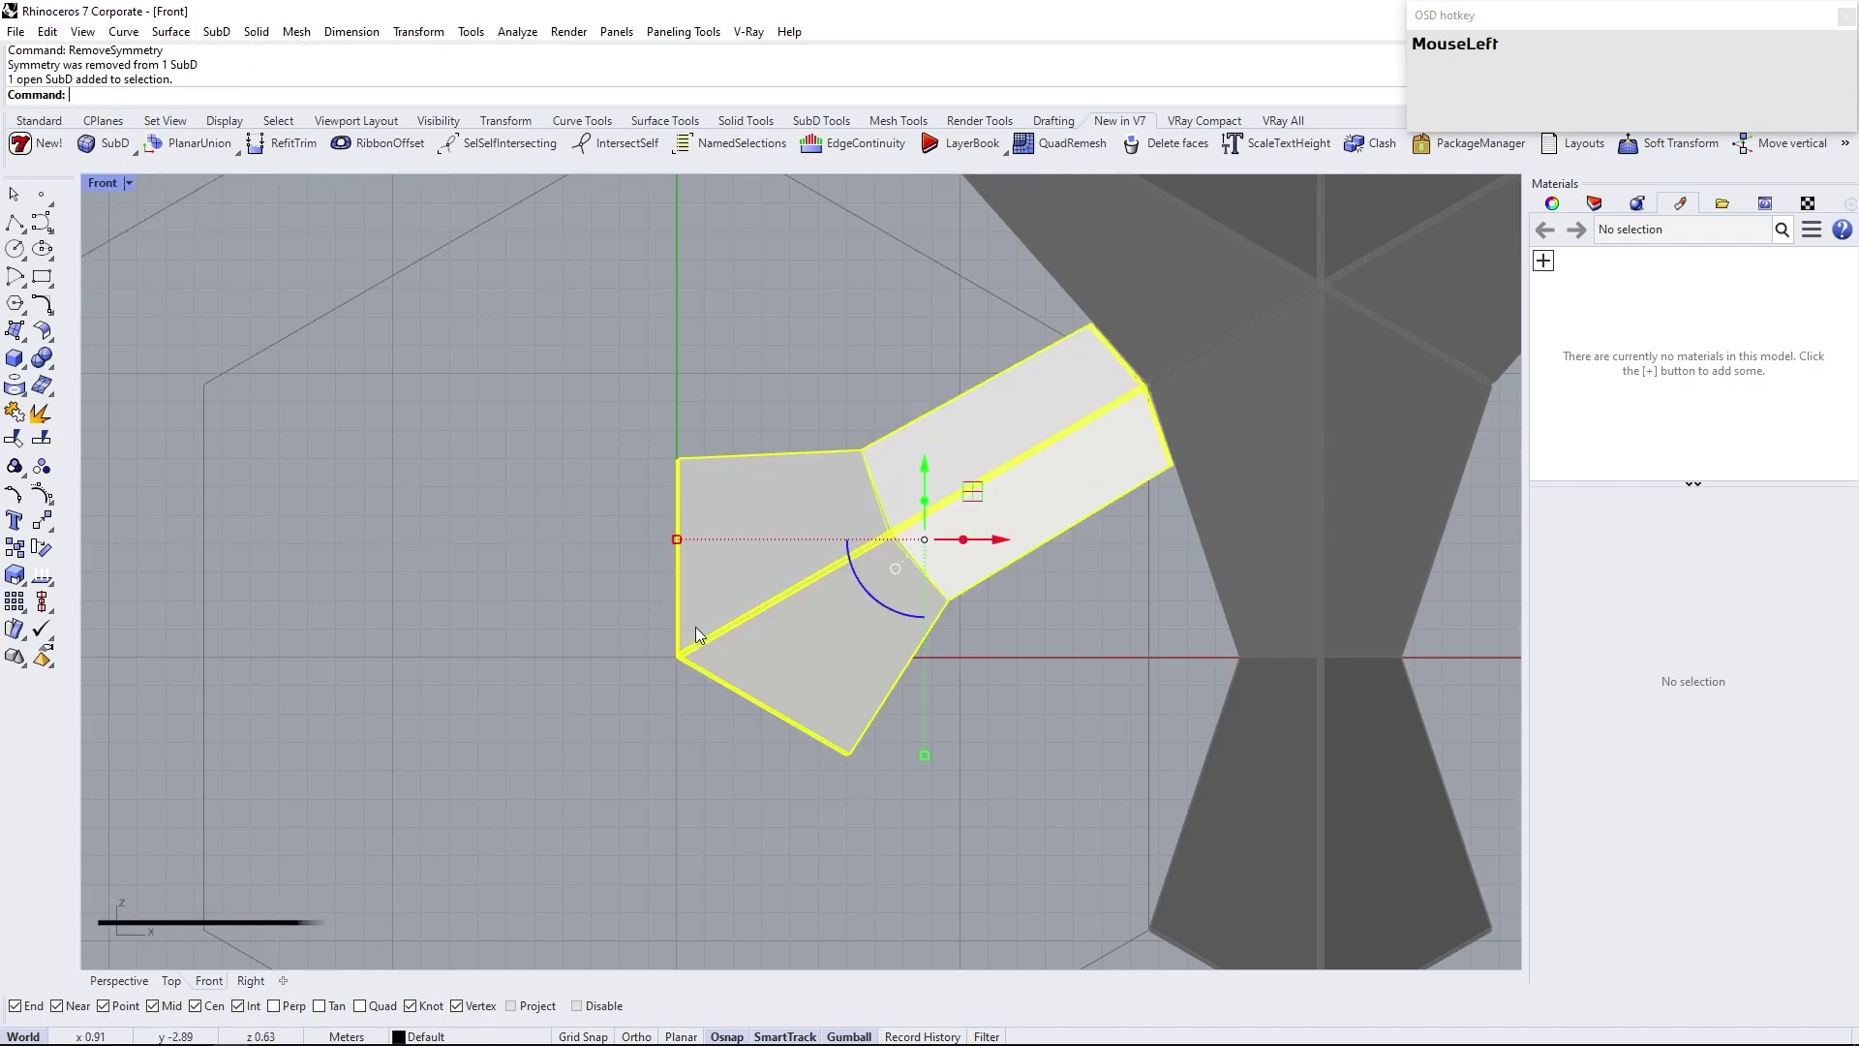
{"action": "type", "text": "MouseLeftm"}
{"action": "key", "text": "Return"}
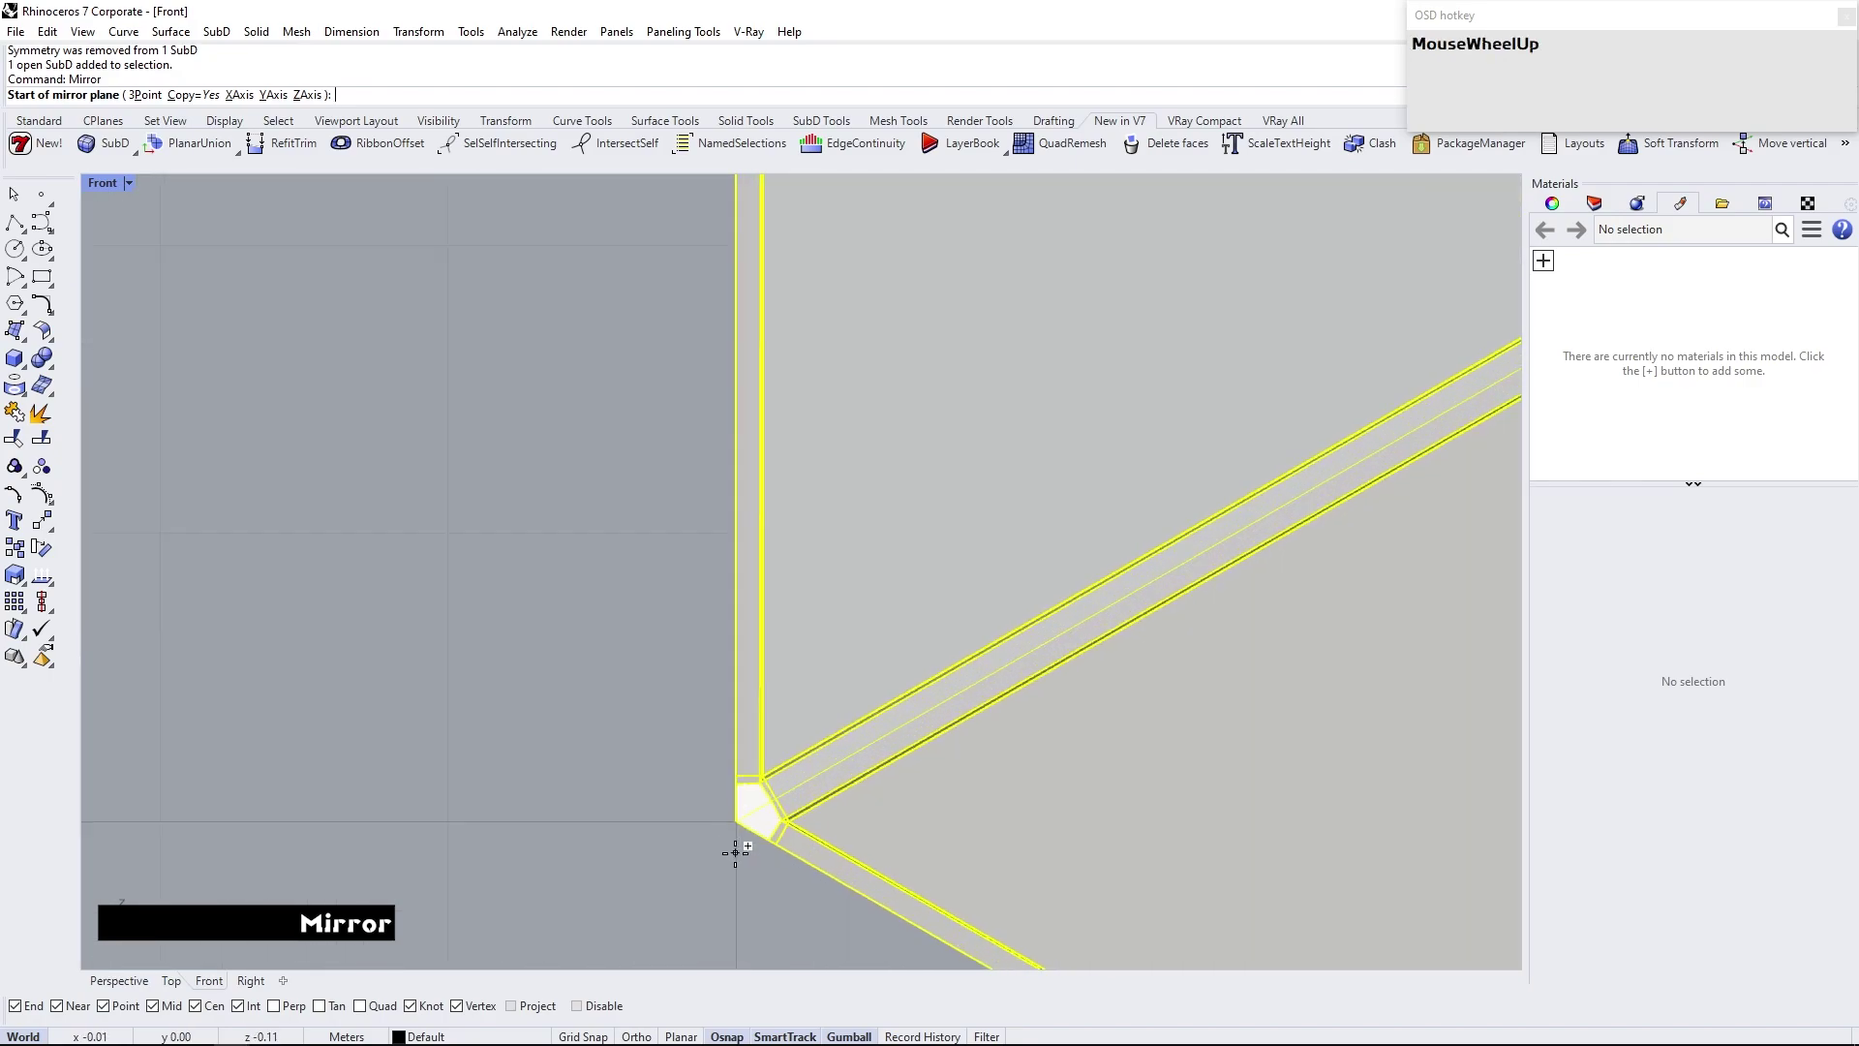
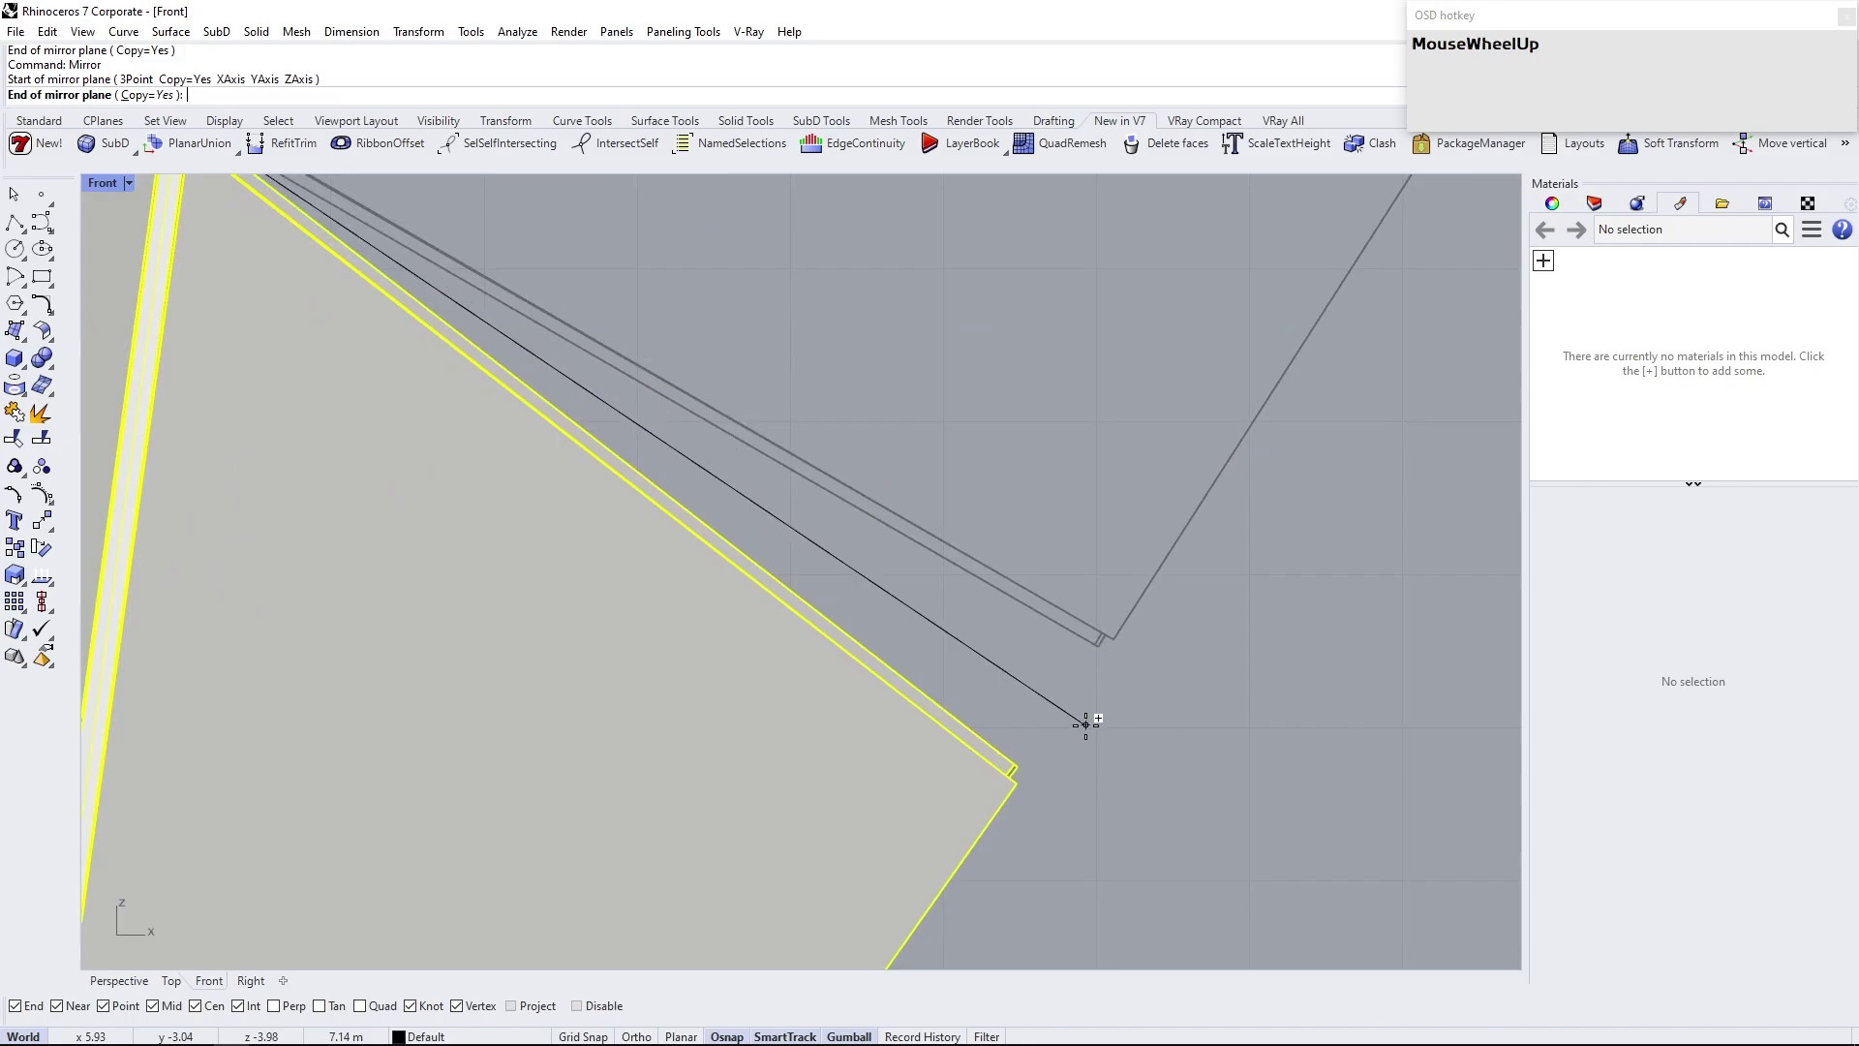
{"action": "left_click", "coordinate": [1101, 586]}
{"action": "scroll", "scroll_direction": "down", "scroll_amount": 3}
{"action": "right_click", "coordinate": [948, 677]}
{"action": "left_click", "coordinate": [943, 747]}
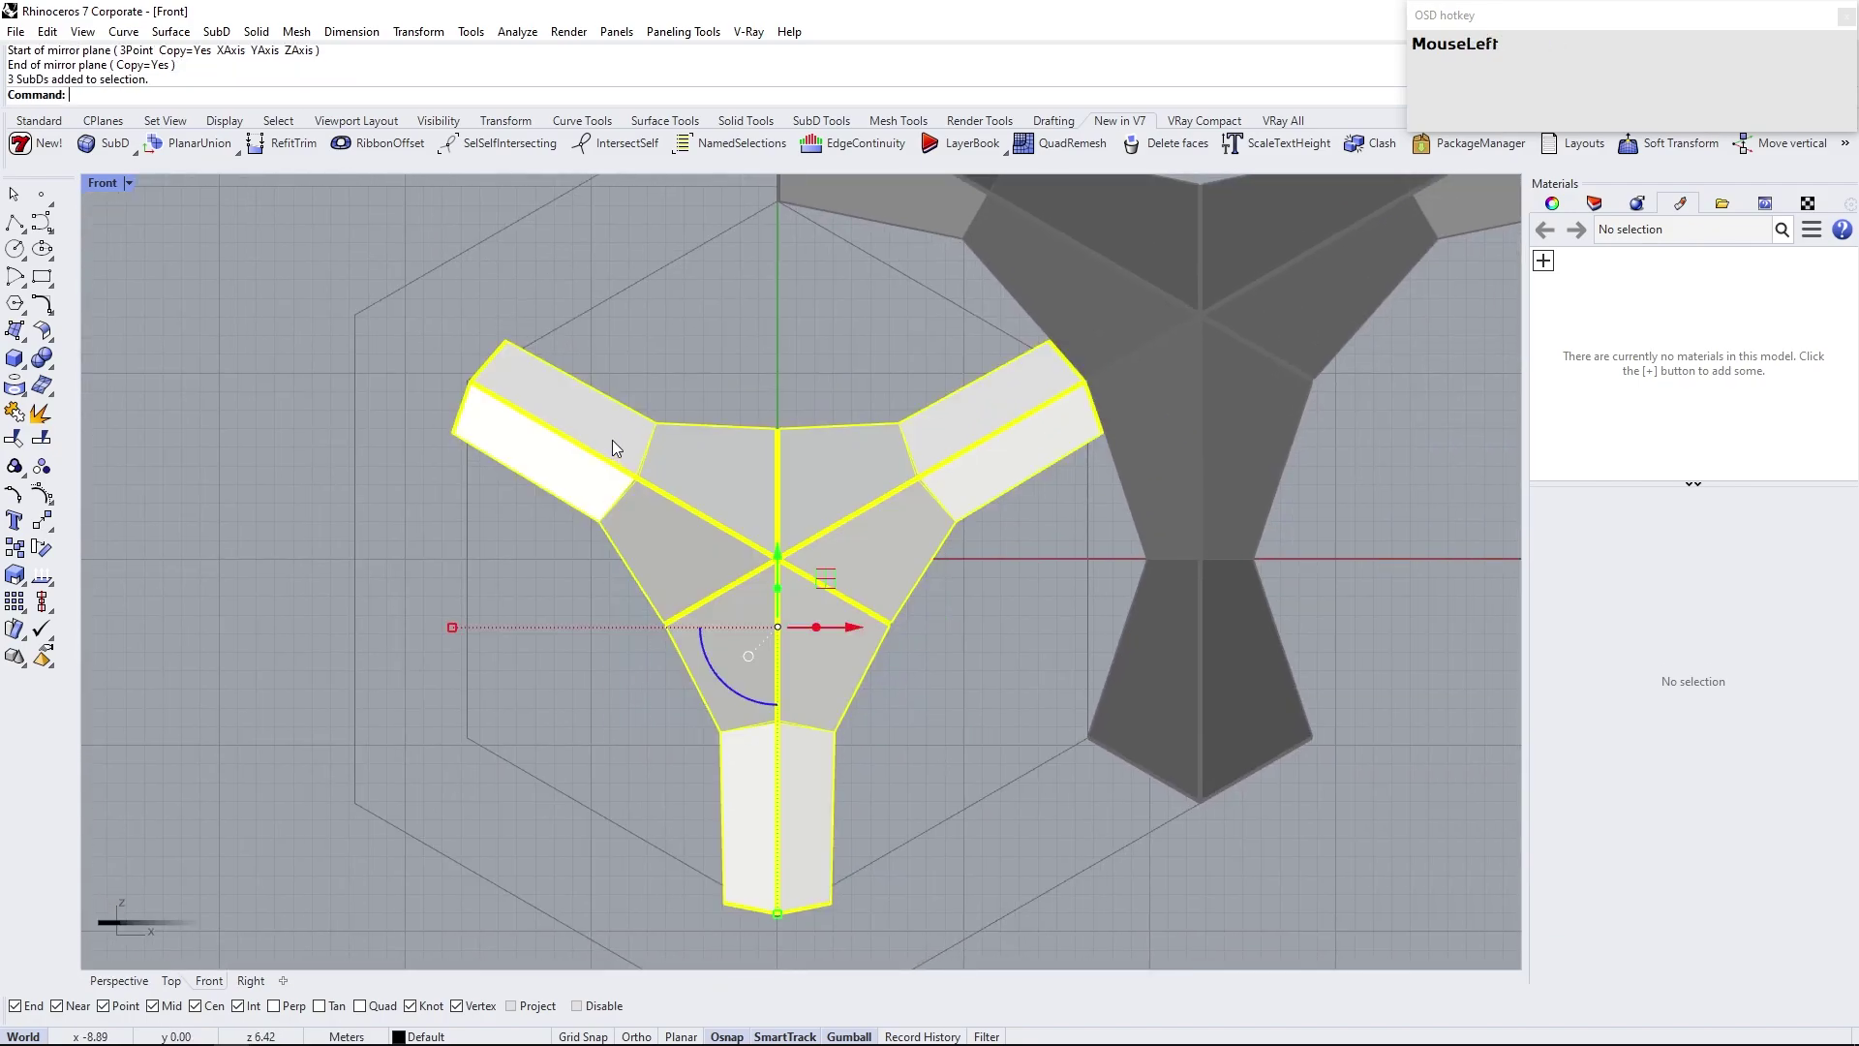
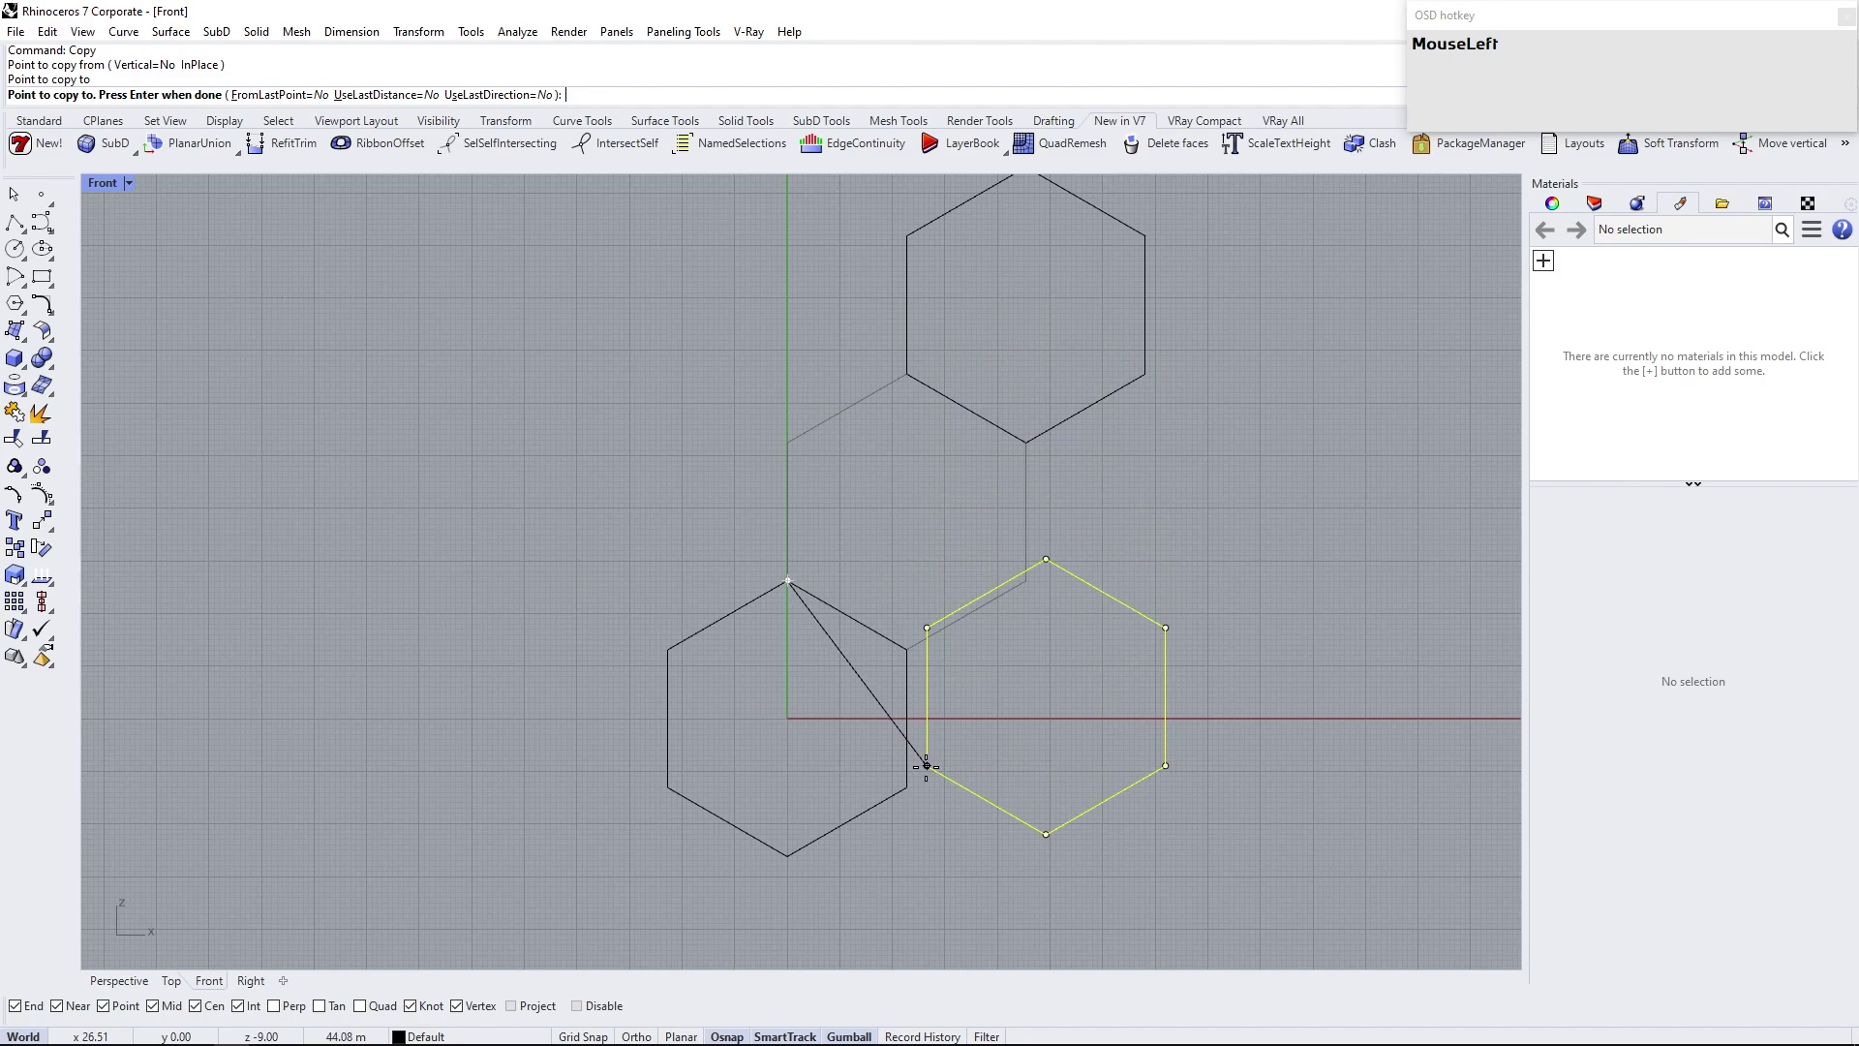
Finish copying the hexagon outline into a four-cell tiling and Show the hidden frame modules
{"action": "key", "text": "Escape"}
{"action": "right_click", "coordinate": [983, 710]}
{"action": "left_click", "coordinate": [887, 737]}
{"action": "type", "text": "show"}
{"action": "key", "text": "Return"}
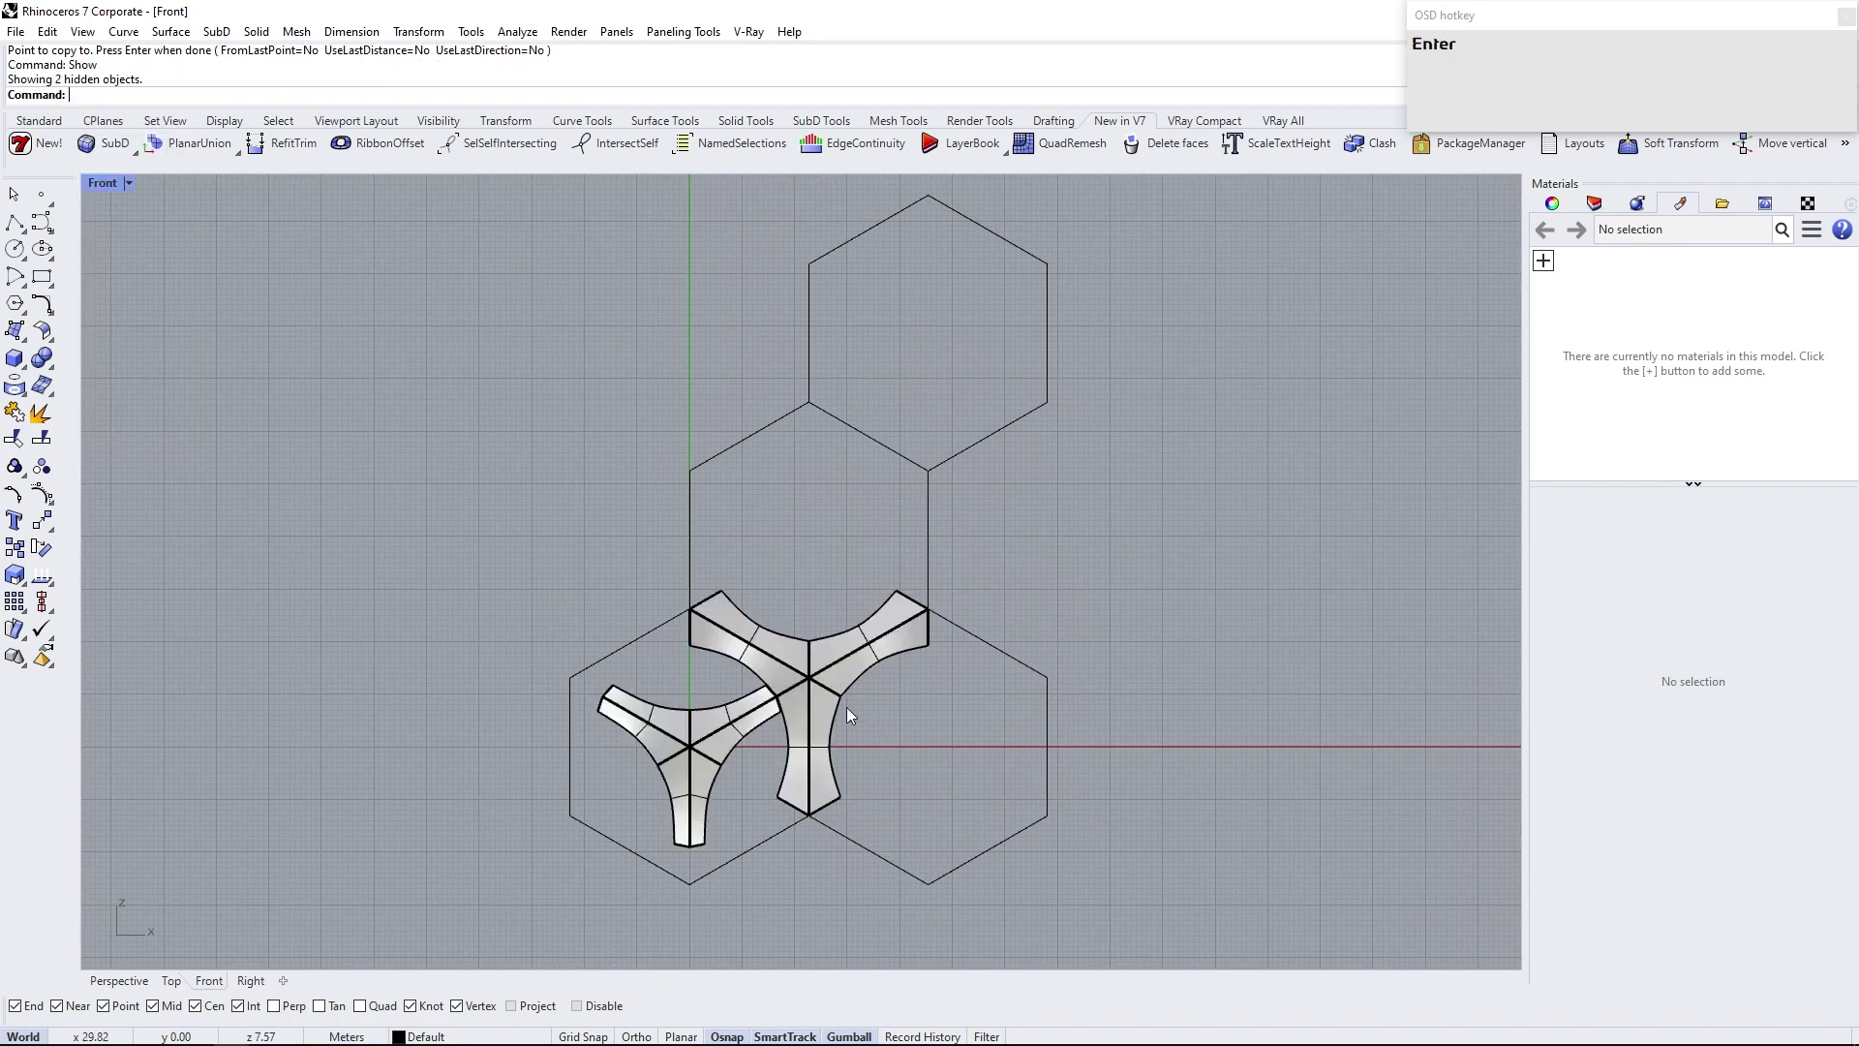
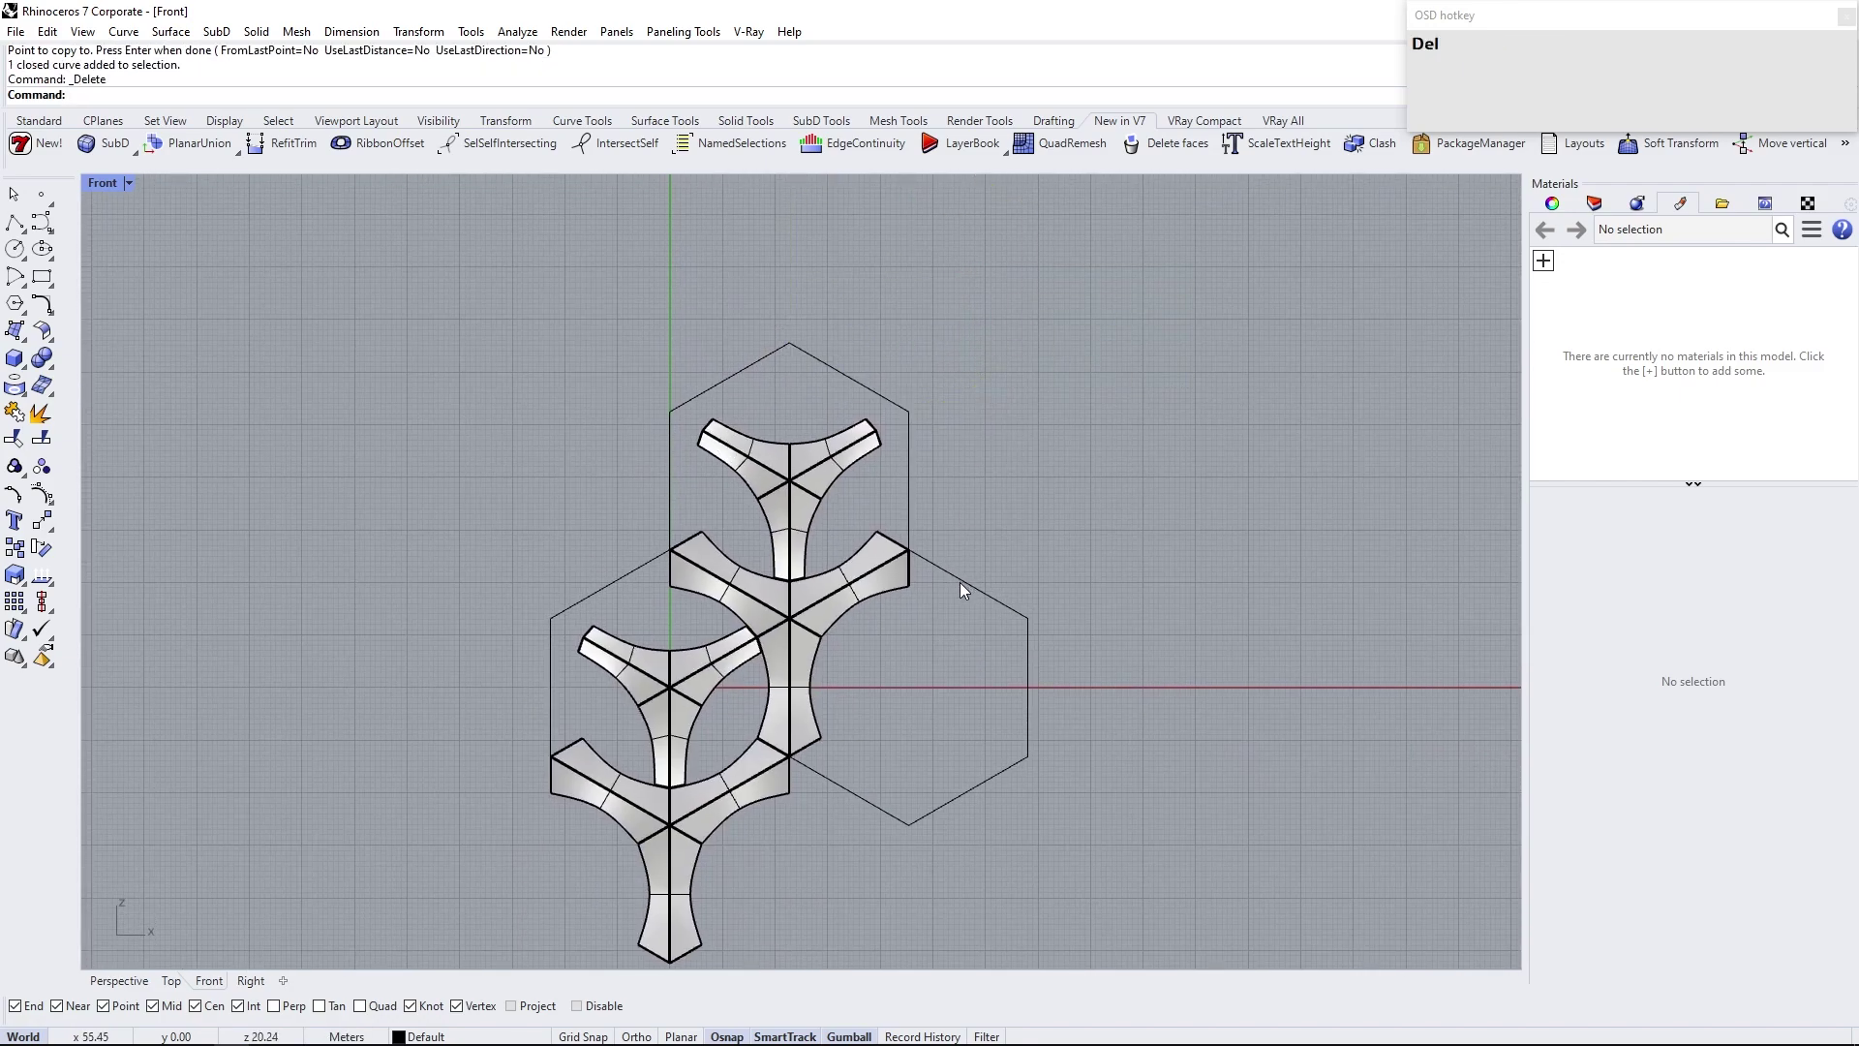
Copy a module to the next hexagon, delete the spare outline, and select both modules for Array
{"action": "left_click", "coordinate": [750, 666]}
{"action": "right_click", "coordinate": [716, 736]}
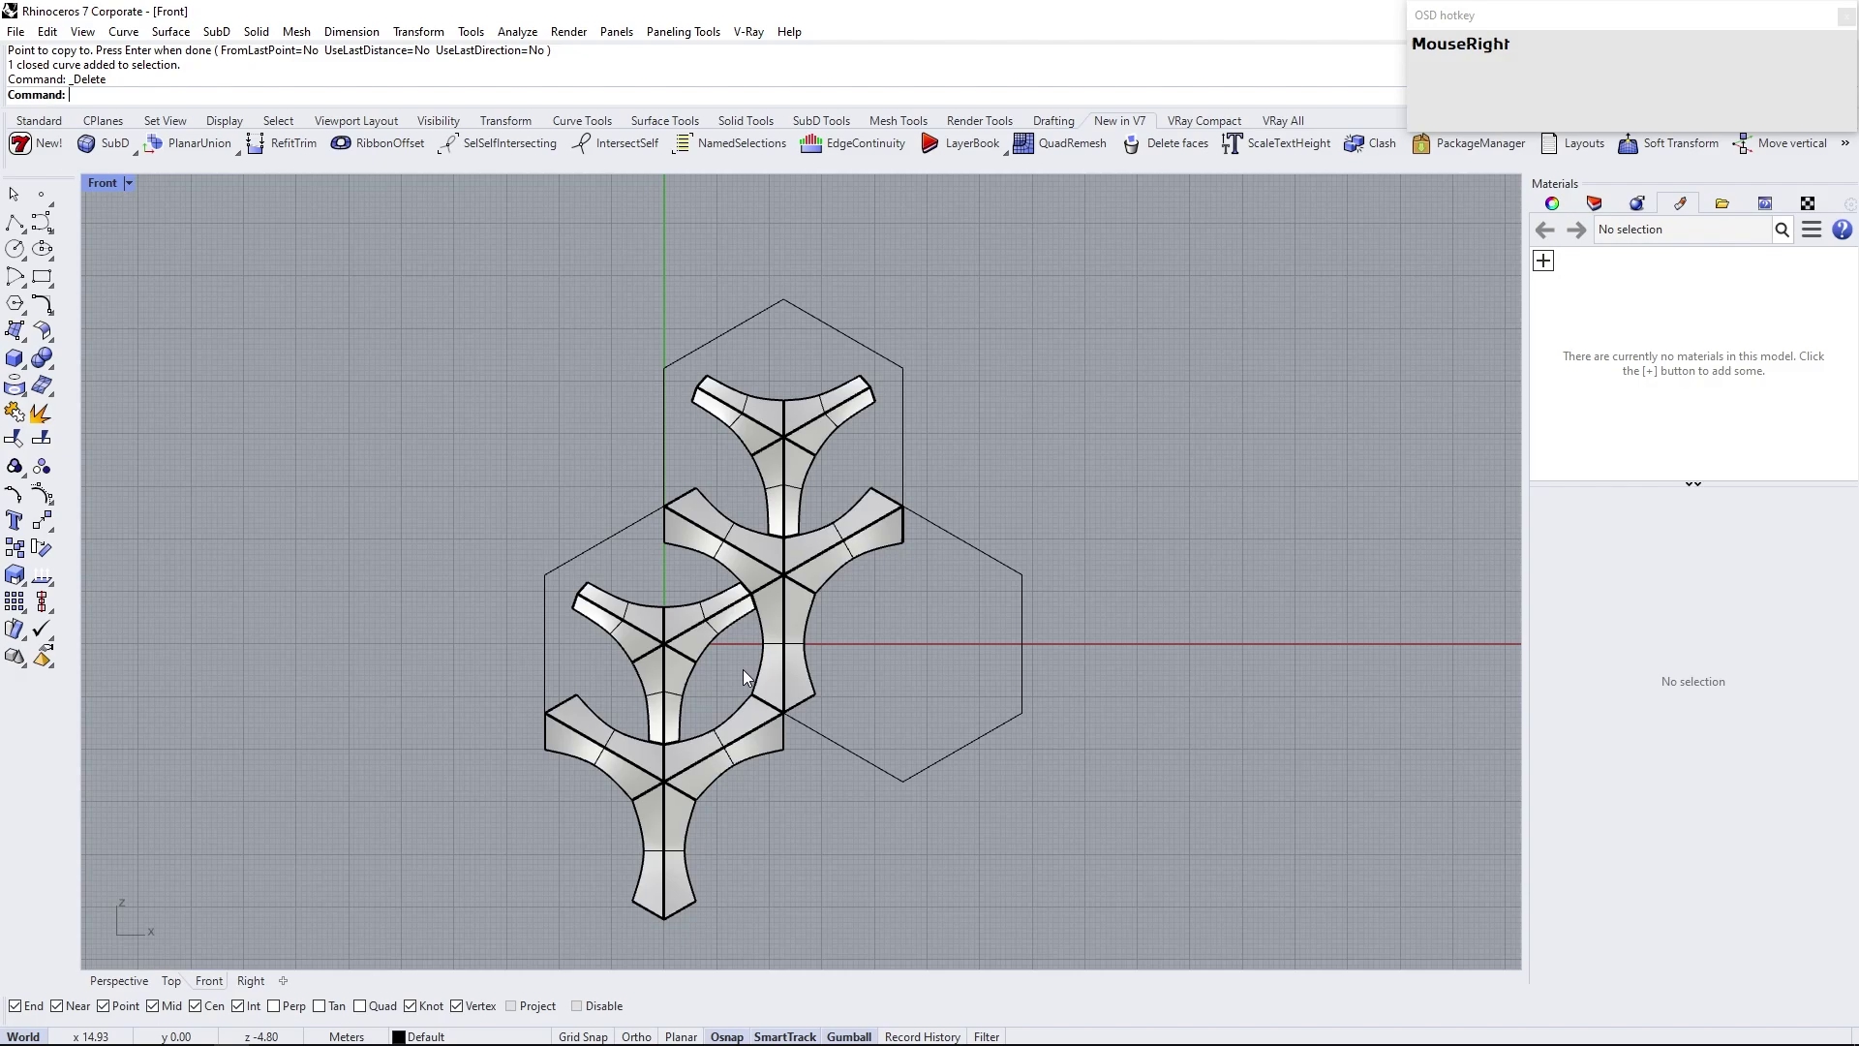
{"action": "left_click", "coordinate": [736, 744]}
{"action": "left_click", "coordinate": [691, 638]}
{"action": "left_click", "coordinate": [801, 601]}
{"action": "left_click", "coordinate": [806, 462]}
{"action": "scroll", "scroll_direction": "up", "scroll_amount": 3}
Array the paired modules 12 in X by 6 in Y, spaced on the hexagon midpoints
{"action": "right_click", "coordinate": [720, 668]}
{"action": "key", "text": "Return"}
{"action": "key", "text": "Escape"}
{"action": "right_click", "coordinate": [746, 622]}
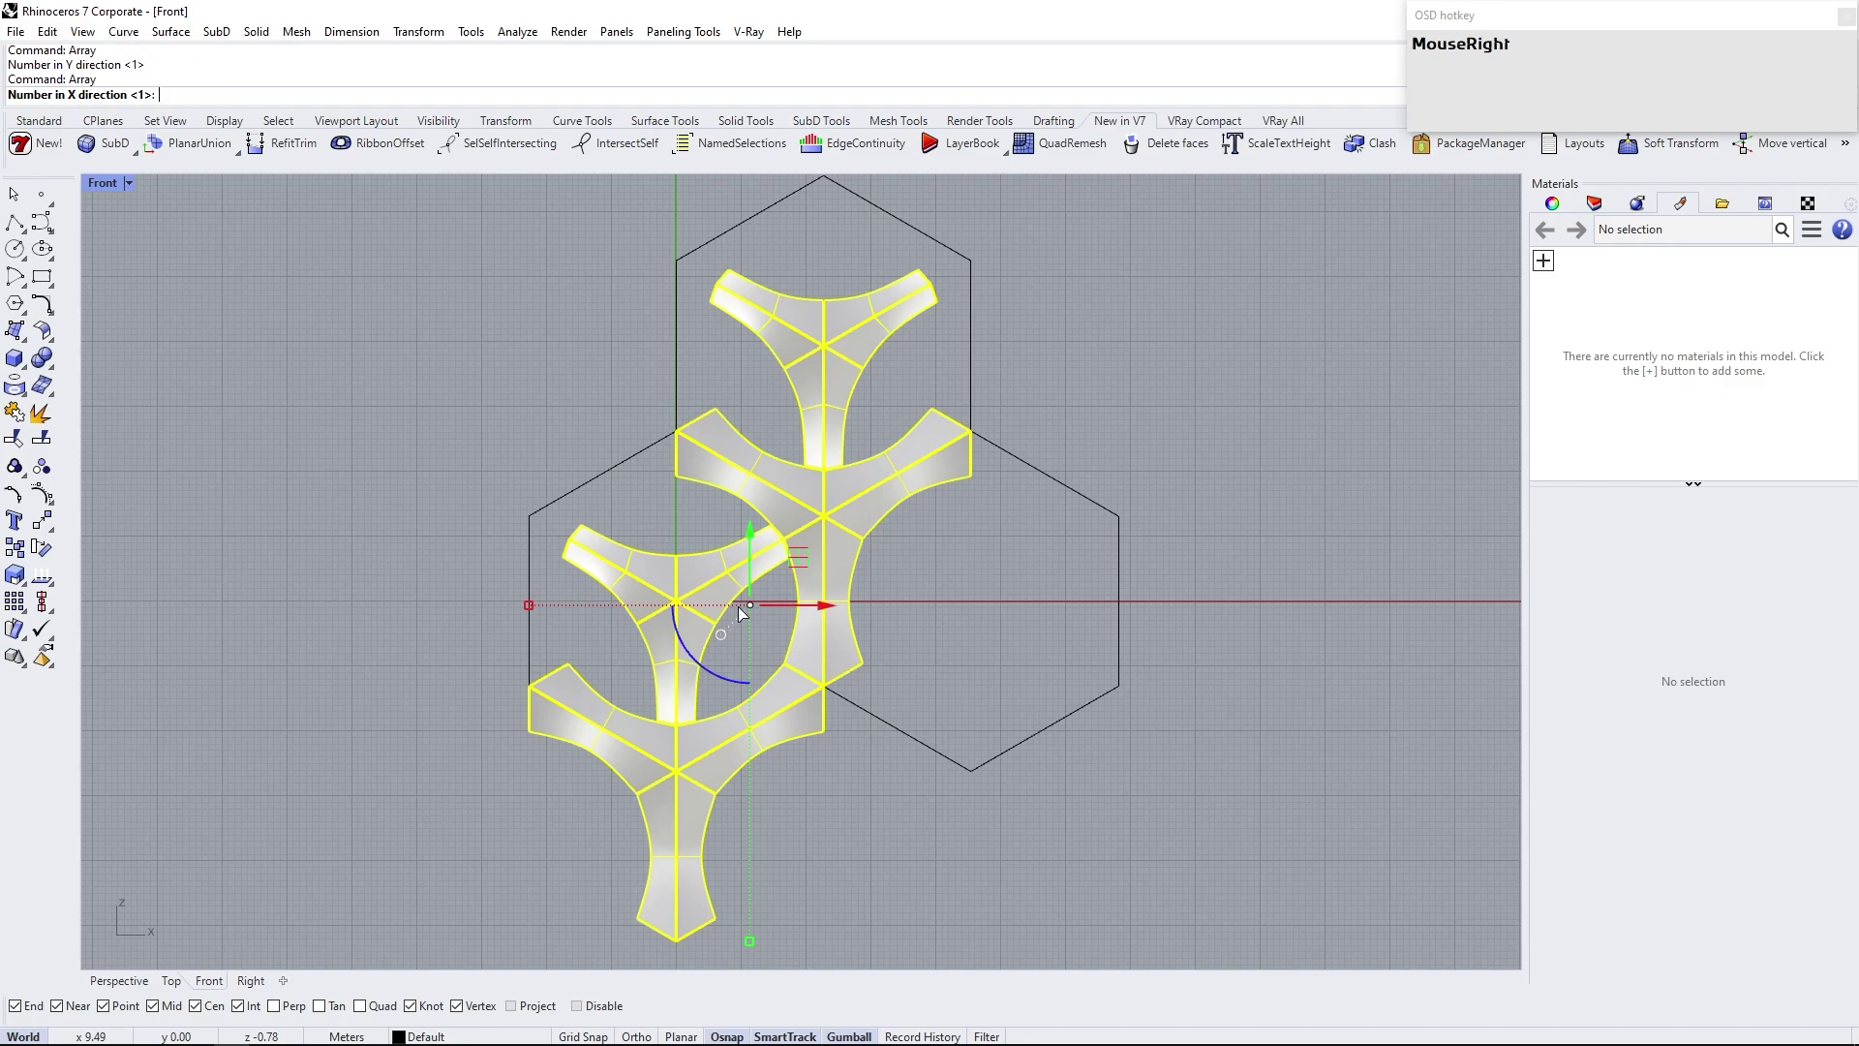
{"action": "type", "text": "12"}
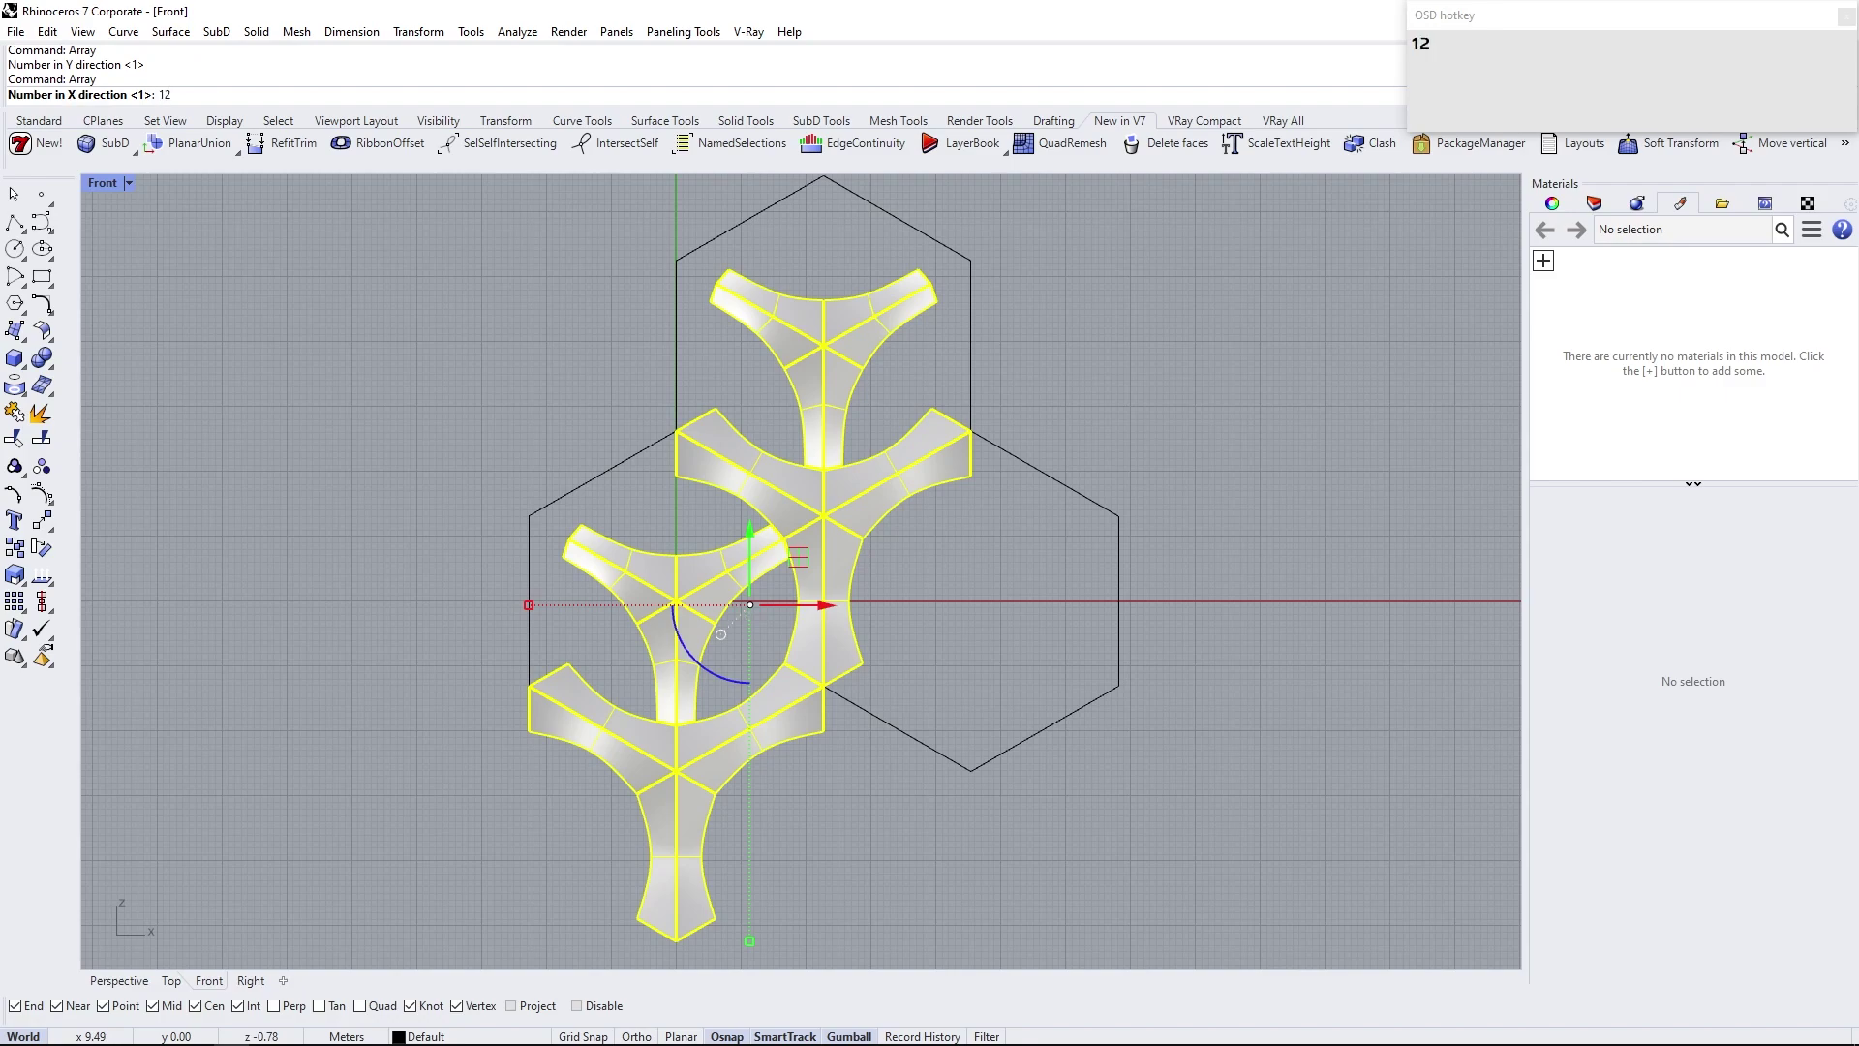
{"action": "key", "text": "Return"}
{"action": "key", "text": "6"}
{"action": "key", "text": "Return"}
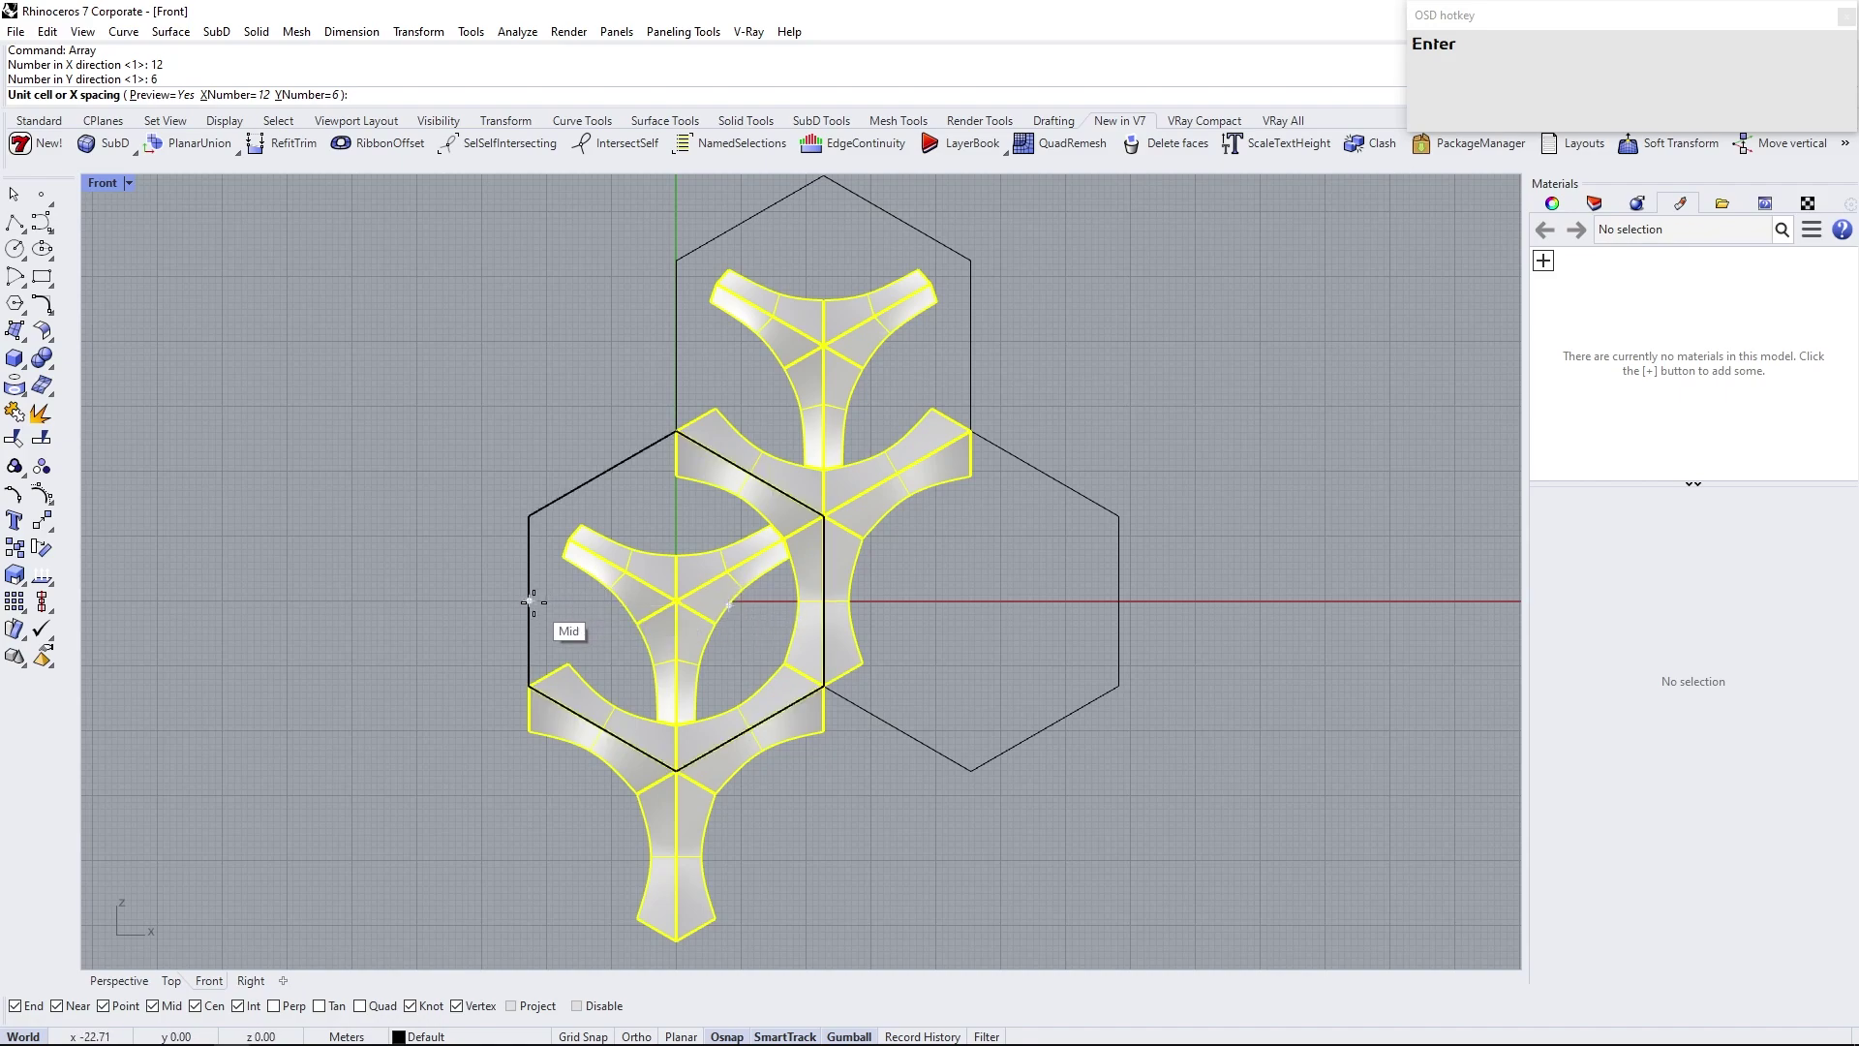
Delete the upper 108 SubDs of the array to trim the perforated wall
{"action": "scroll", "scroll_direction": "up", "scroll_amount": 3}
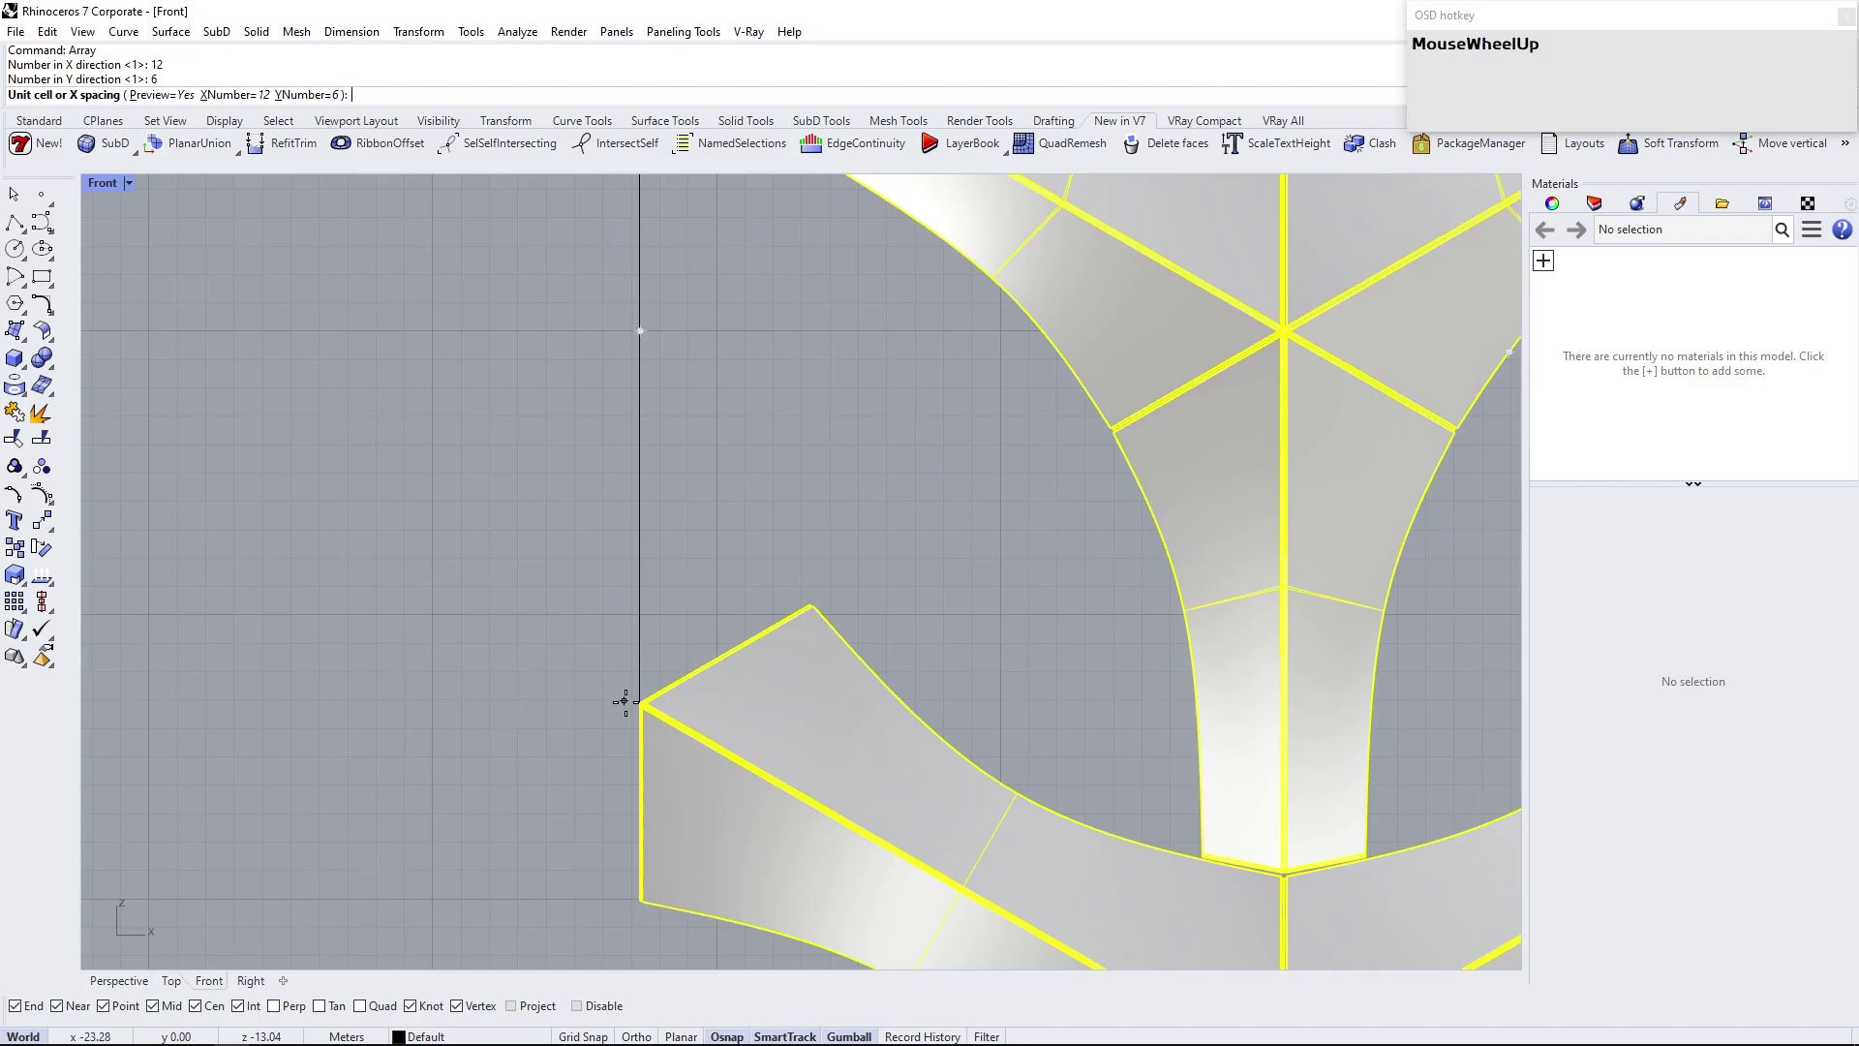
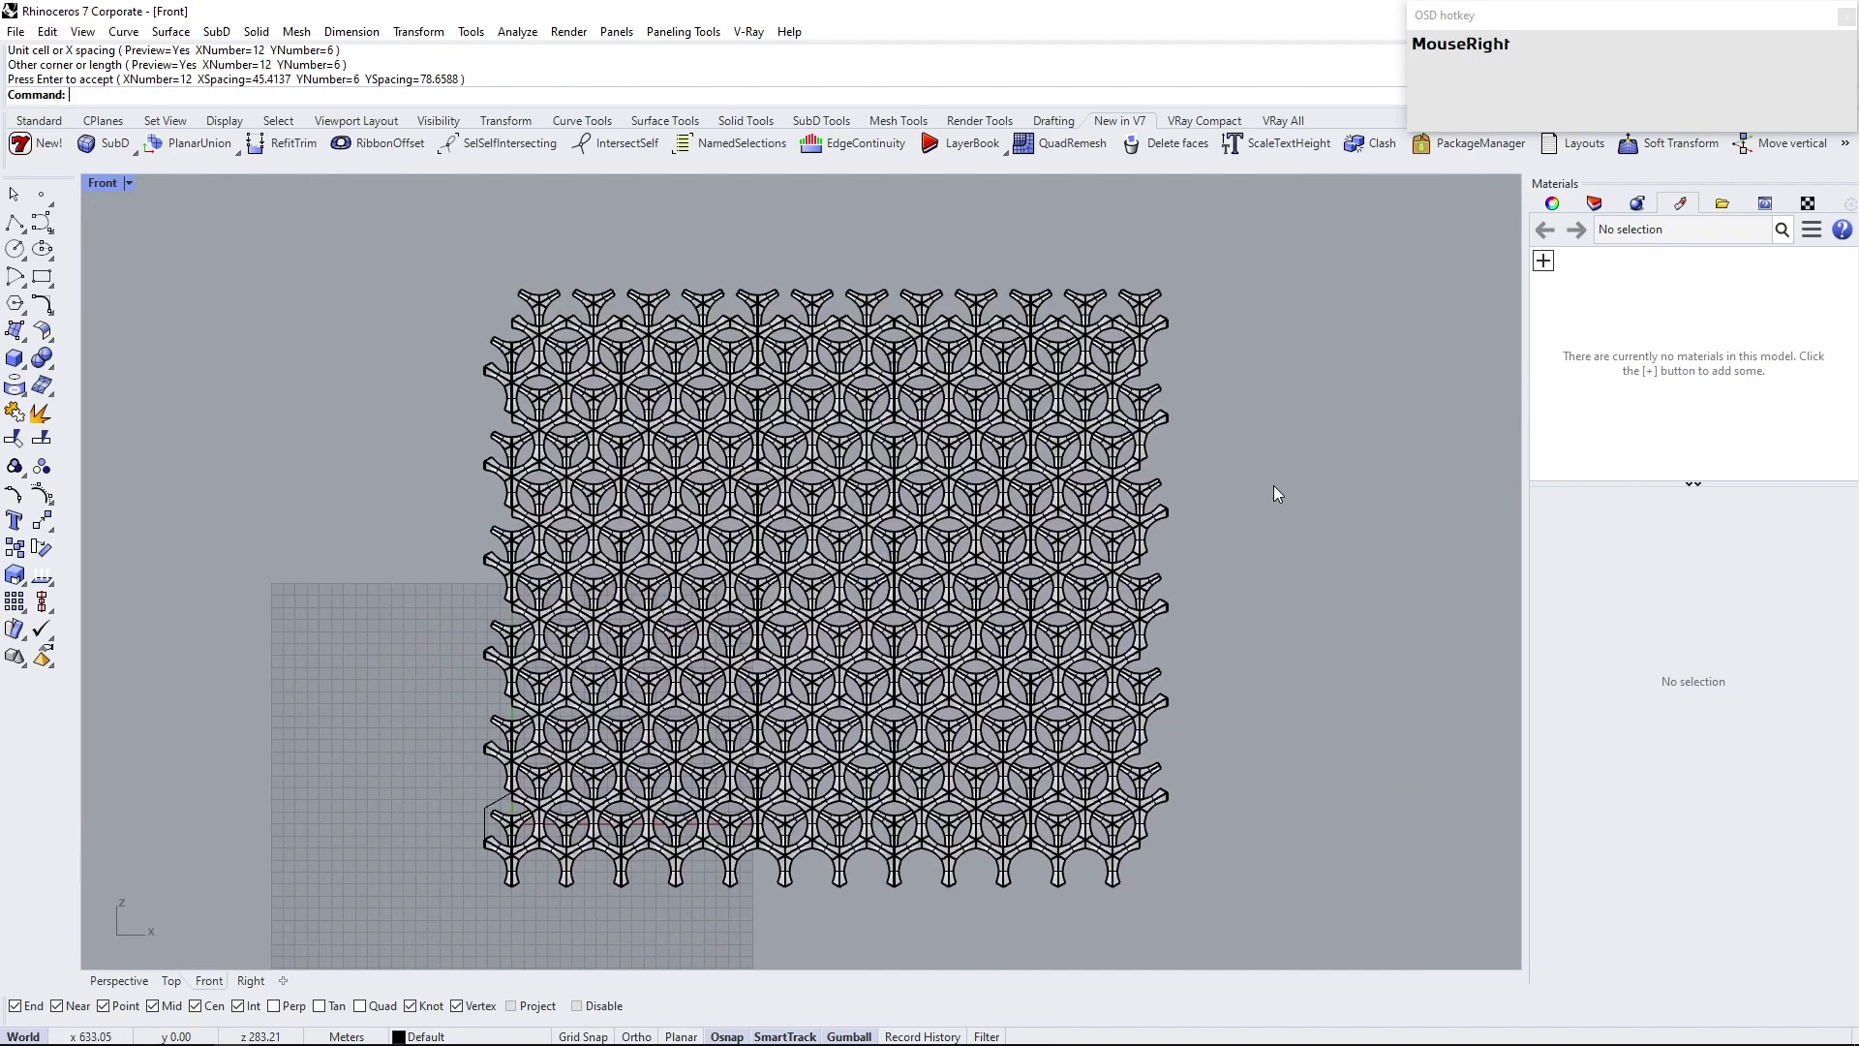
{"action": "left_click", "coordinate": [1256, 490]}
{"action": "key", "text": "Delete"}
{"action": "right_click", "coordinate": [910, 842]}
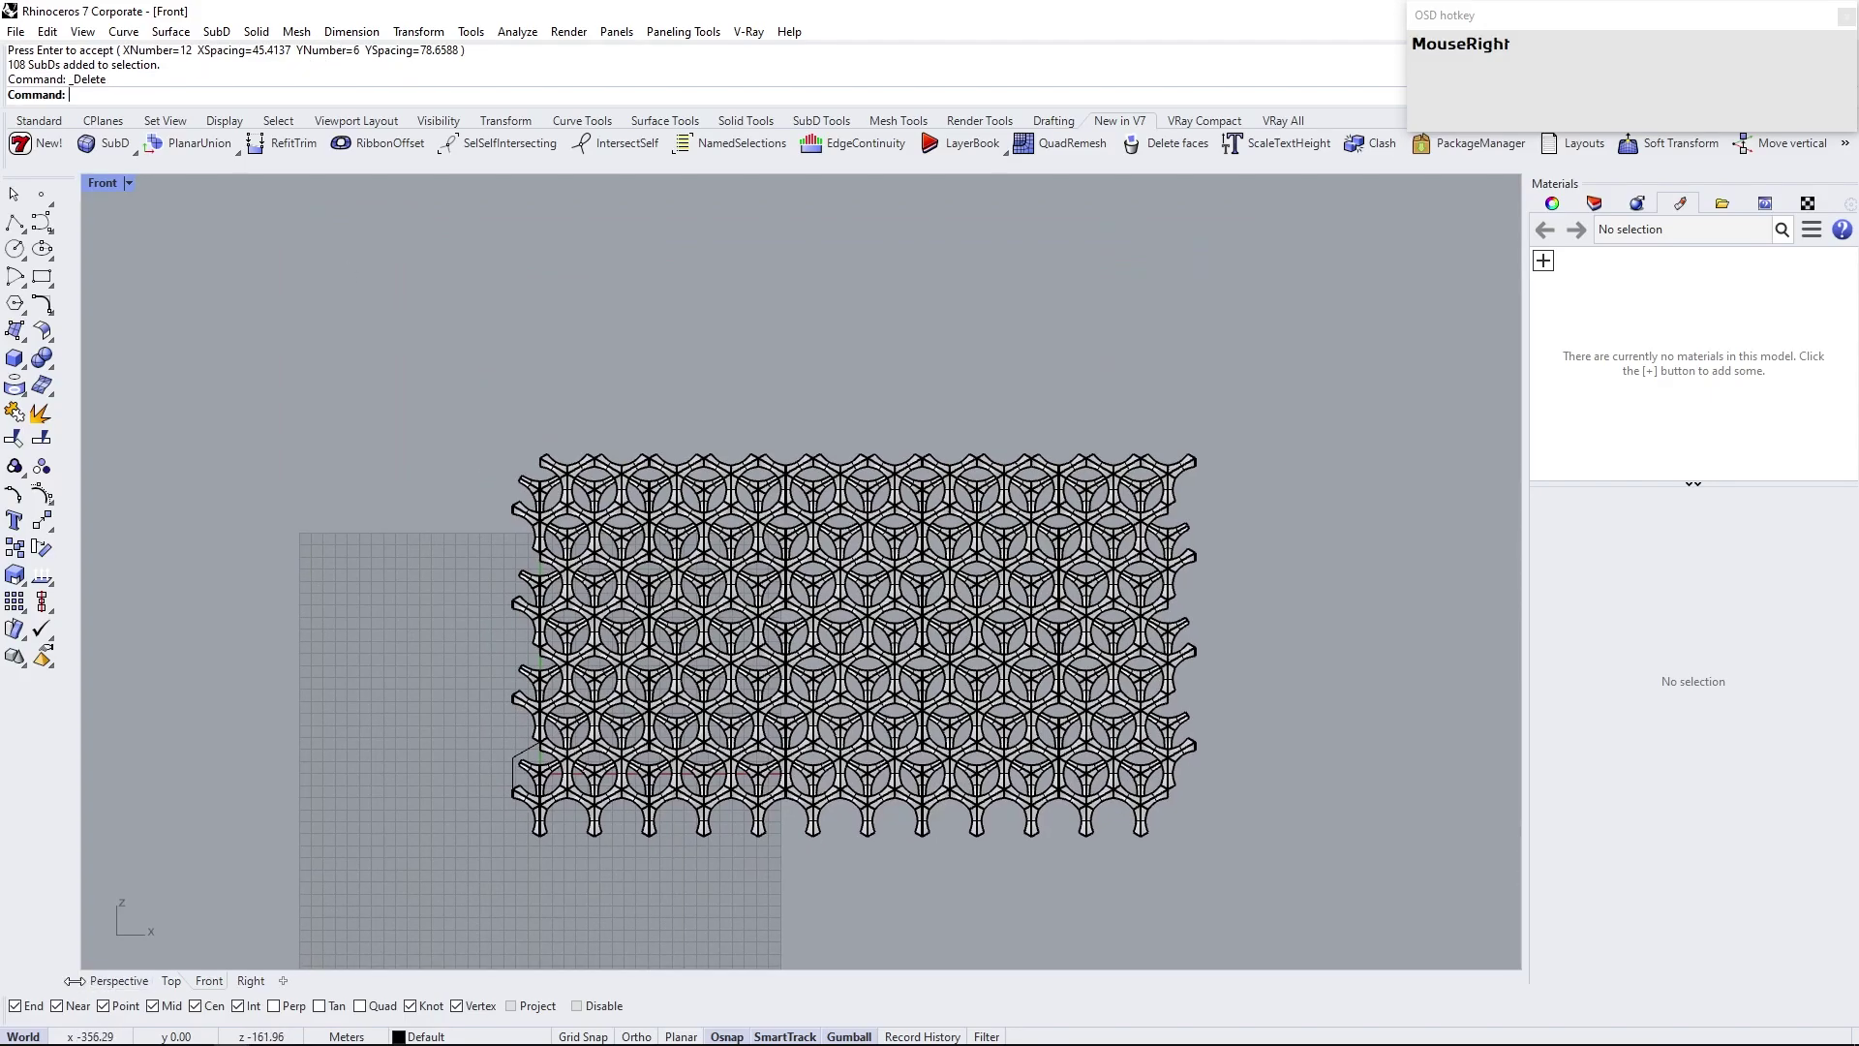
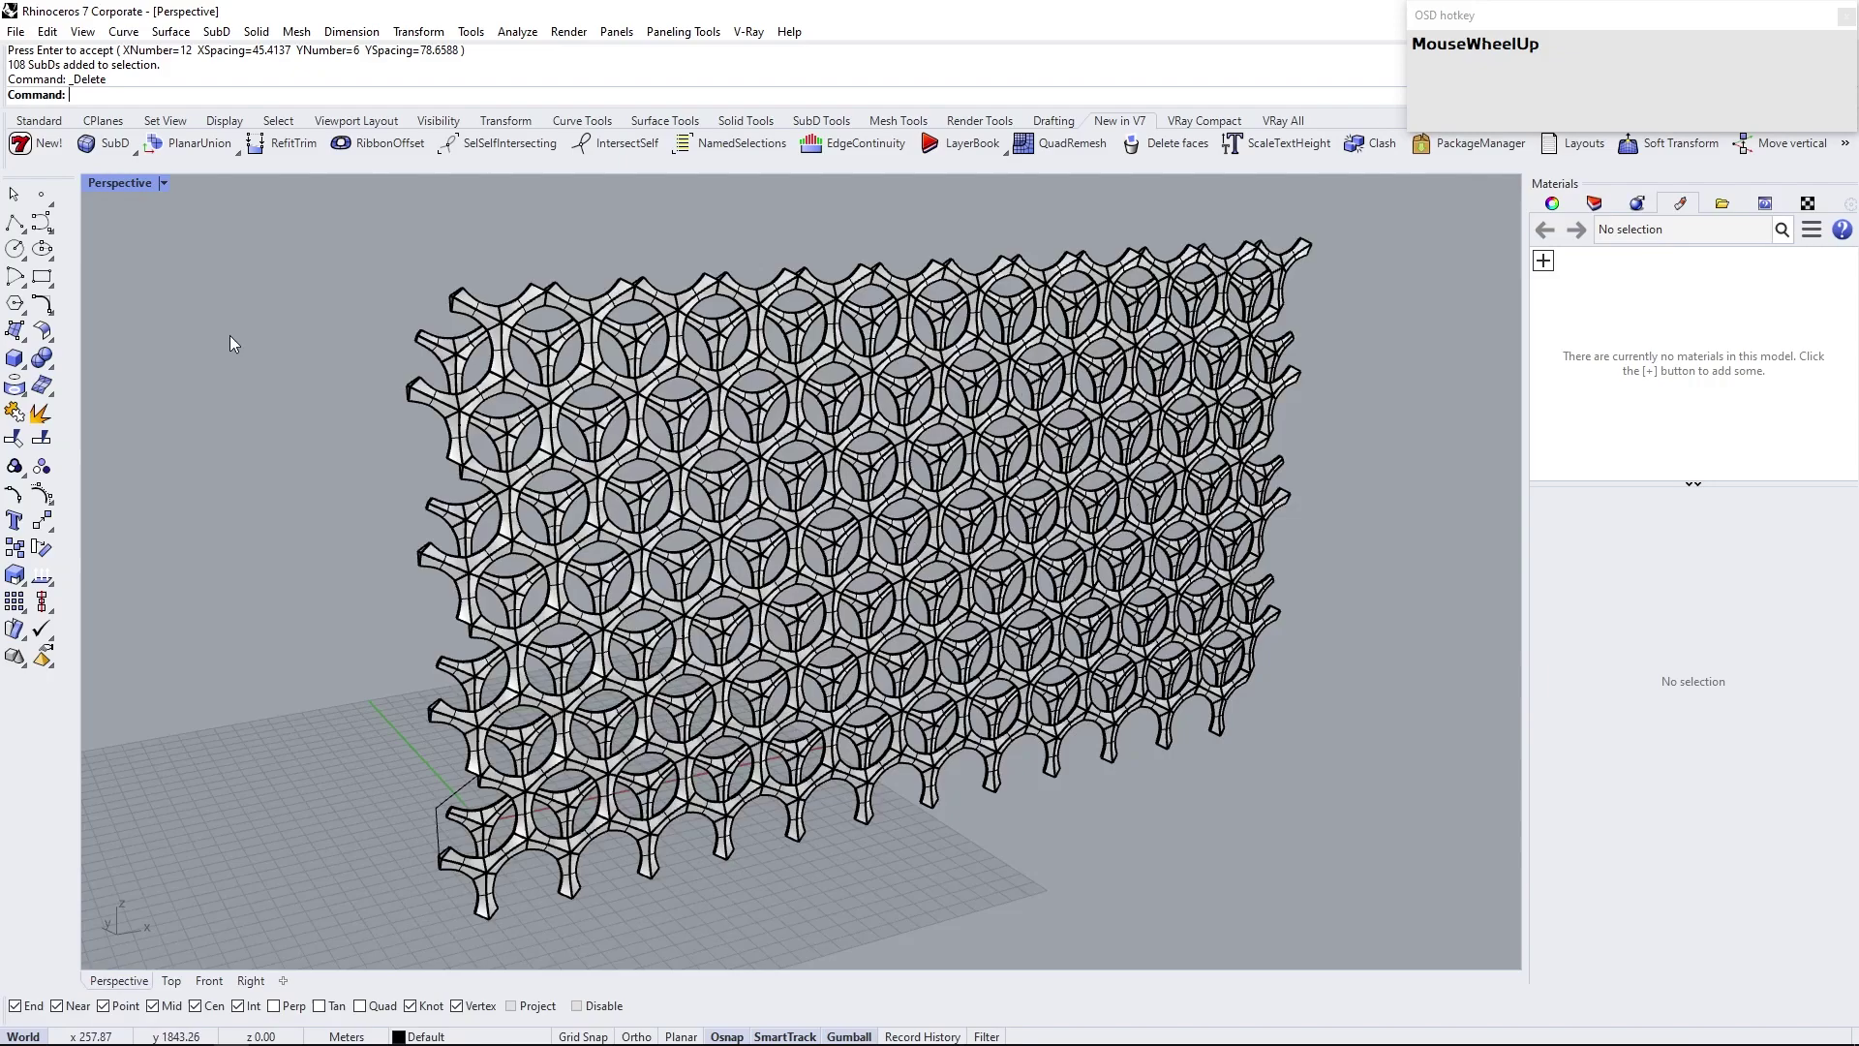
{"action": "left_click", "coordinate": [170, 191]}
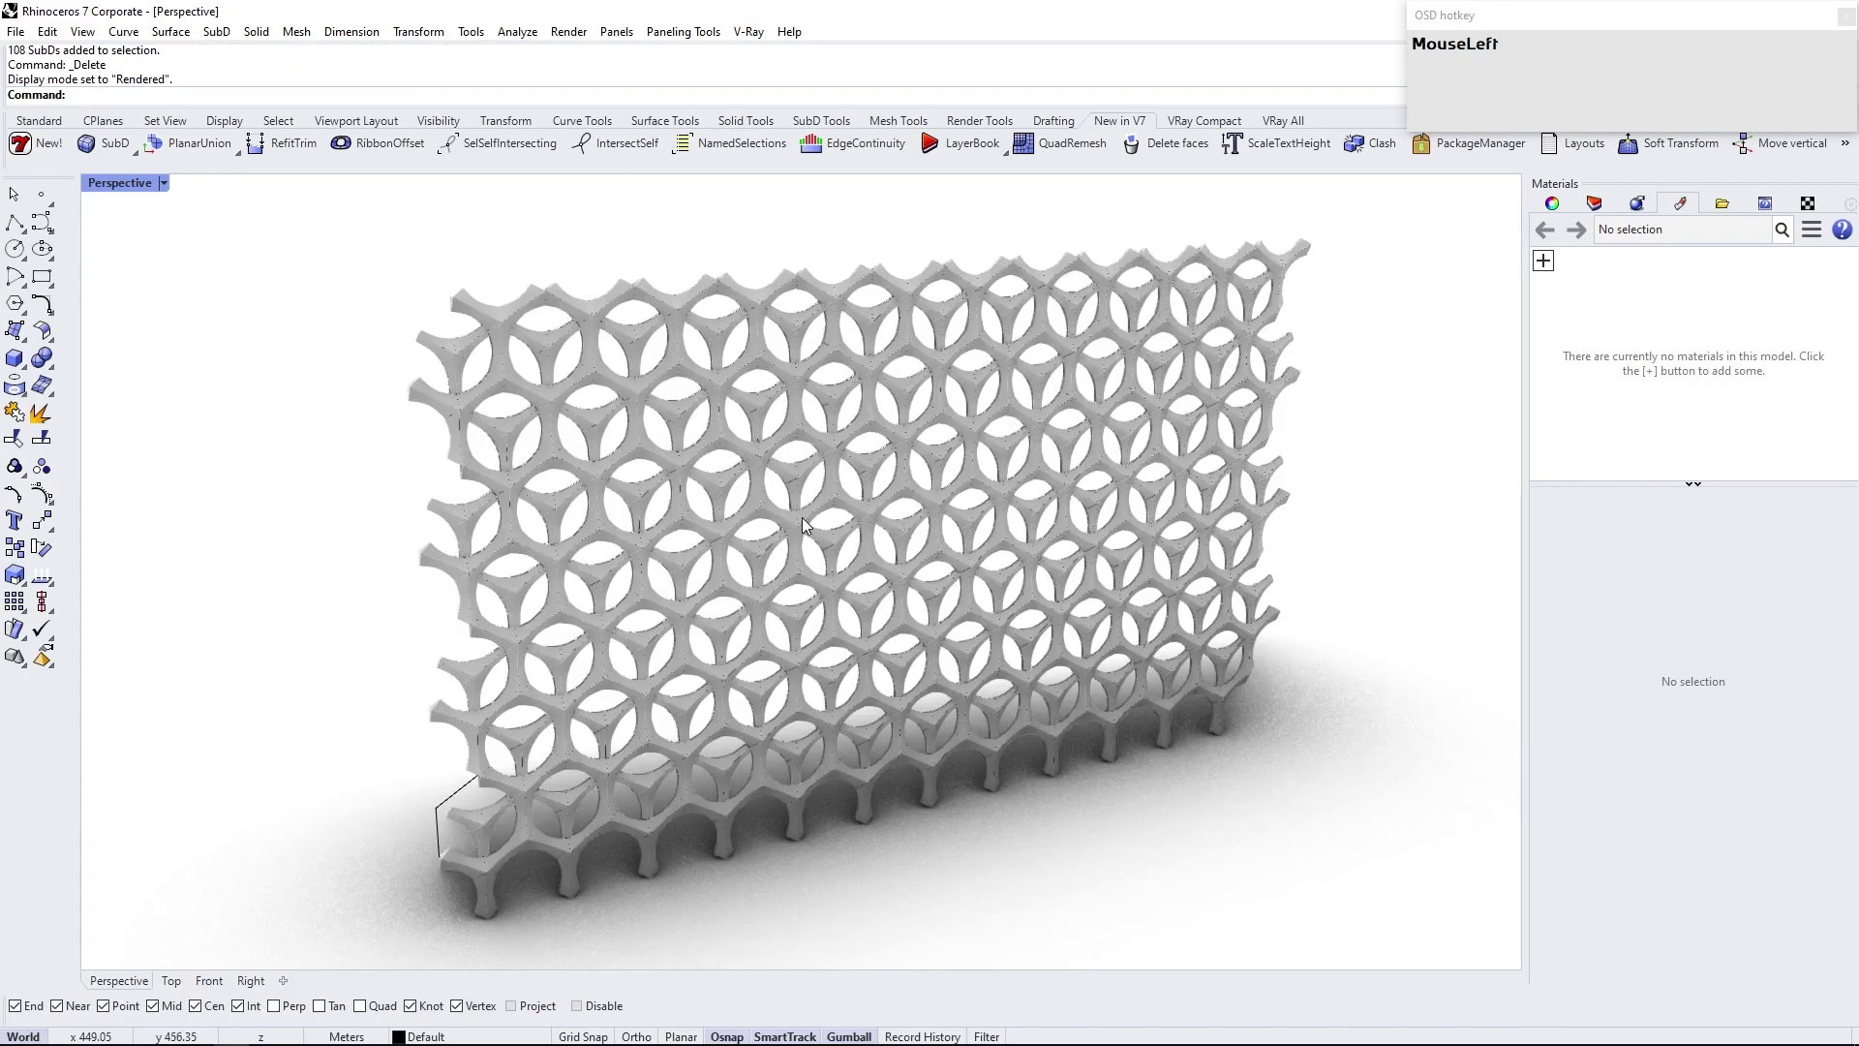
{"action": "right_click", "coordinate": [682, 512]}
{"action": "scroll", "scroll_direction": "up", "scroll_amount": 3}
{"action": "right_click", "coordinate": [296, 501]}
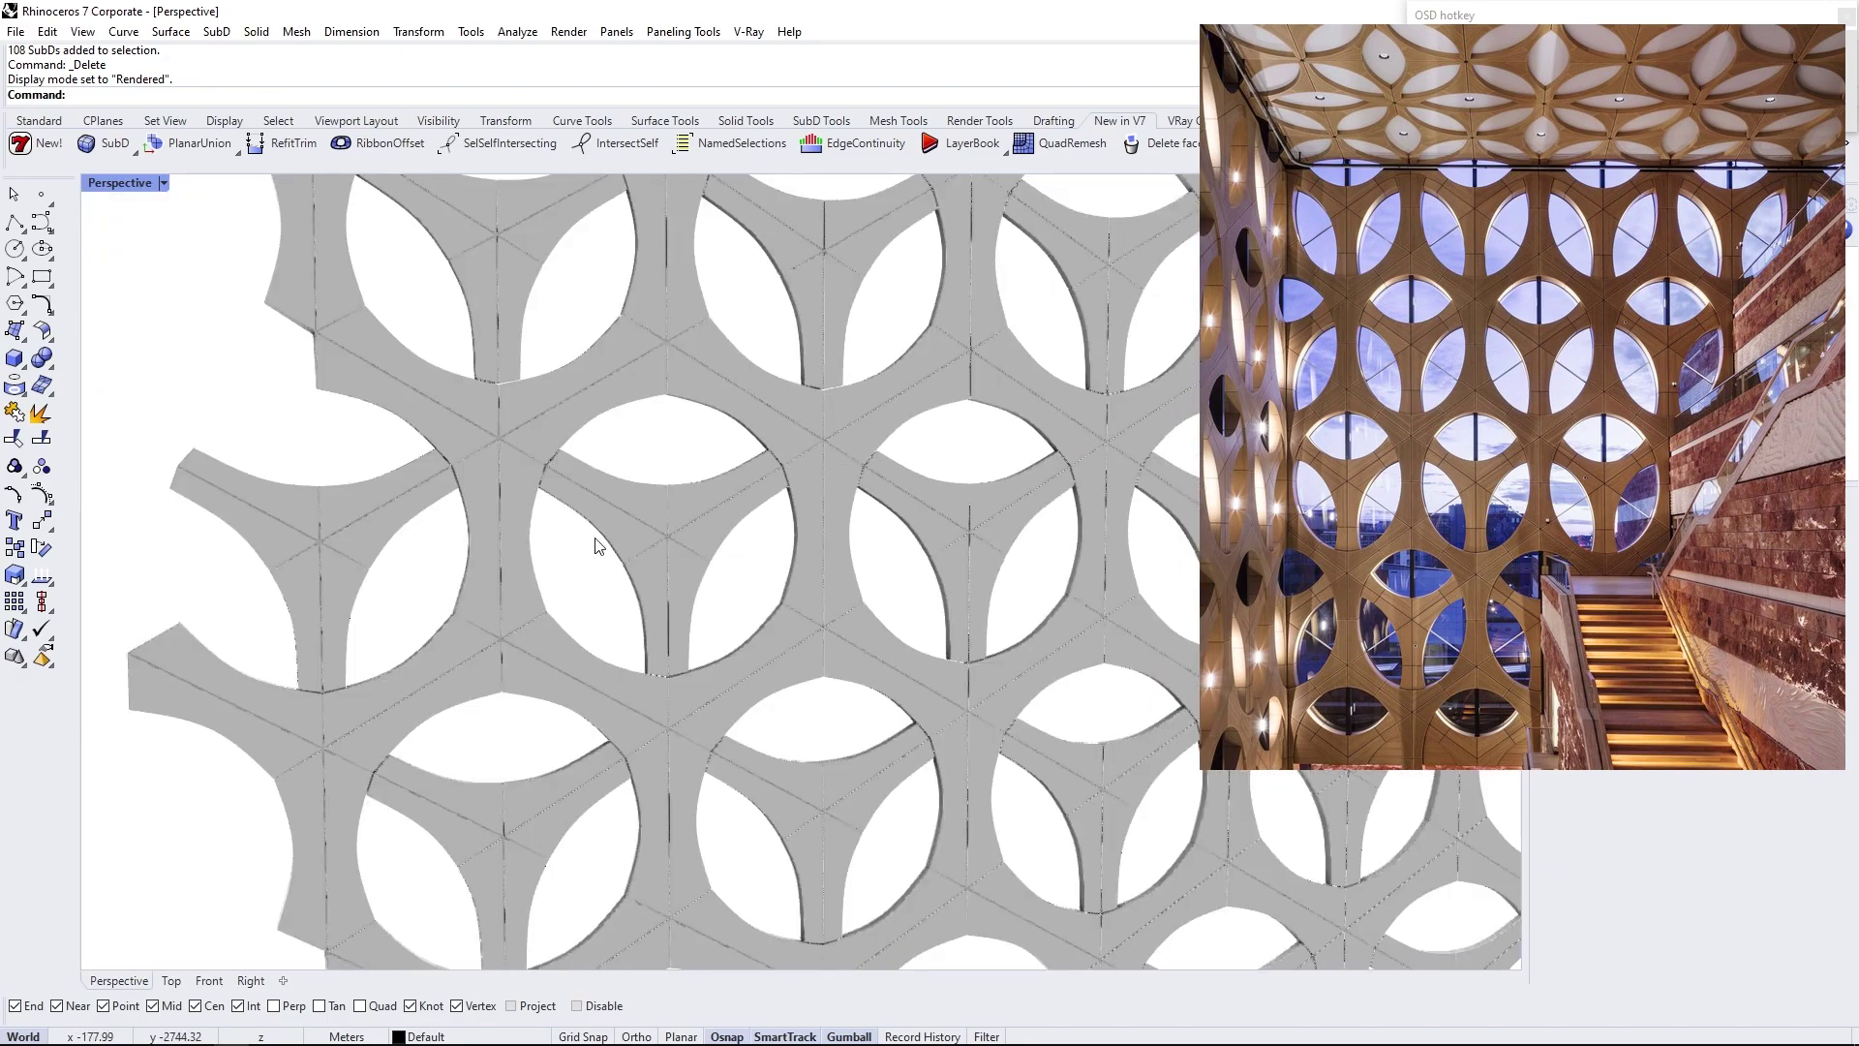
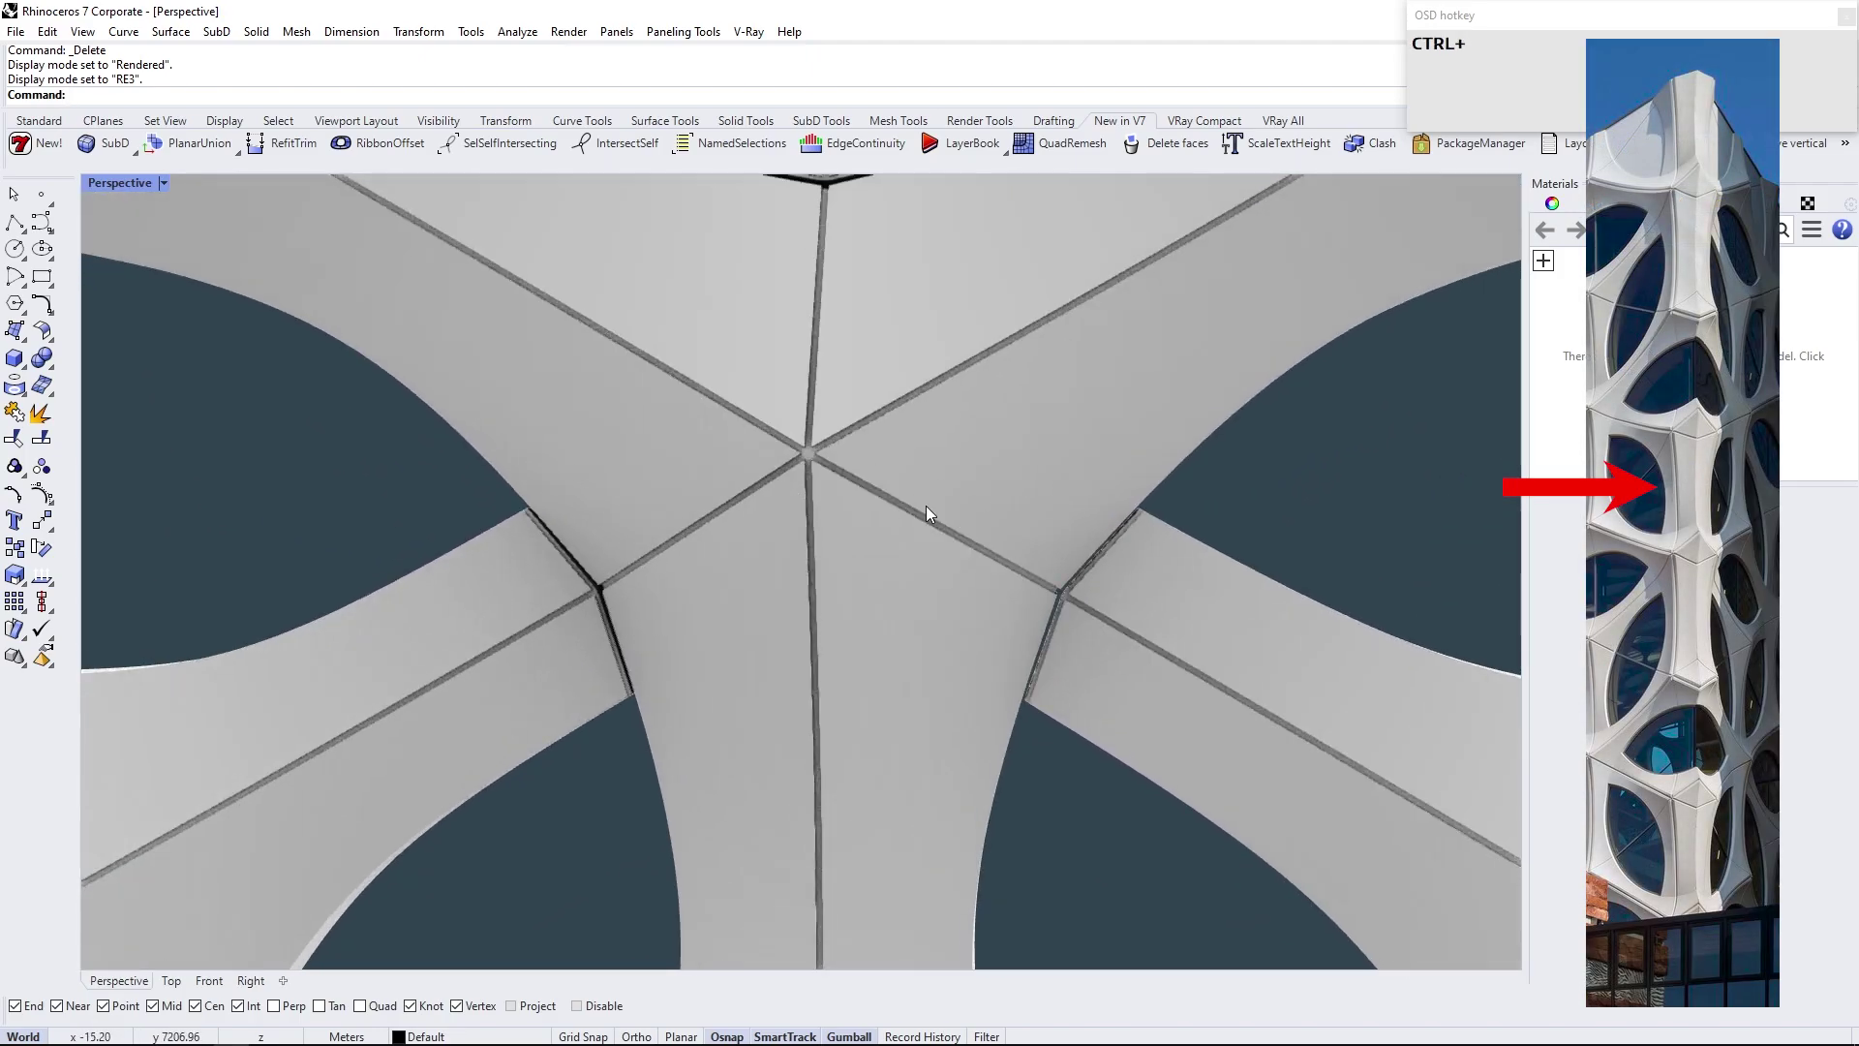
{"action": "left_click_drag", "start_coordinate": [948, 509], "coordinate": [508, 534]}
{"action": "scroll", "scroll_direction": "up", "scroll_amount": 3}
{"action": "left_click", "coordinate": [165, 188]}
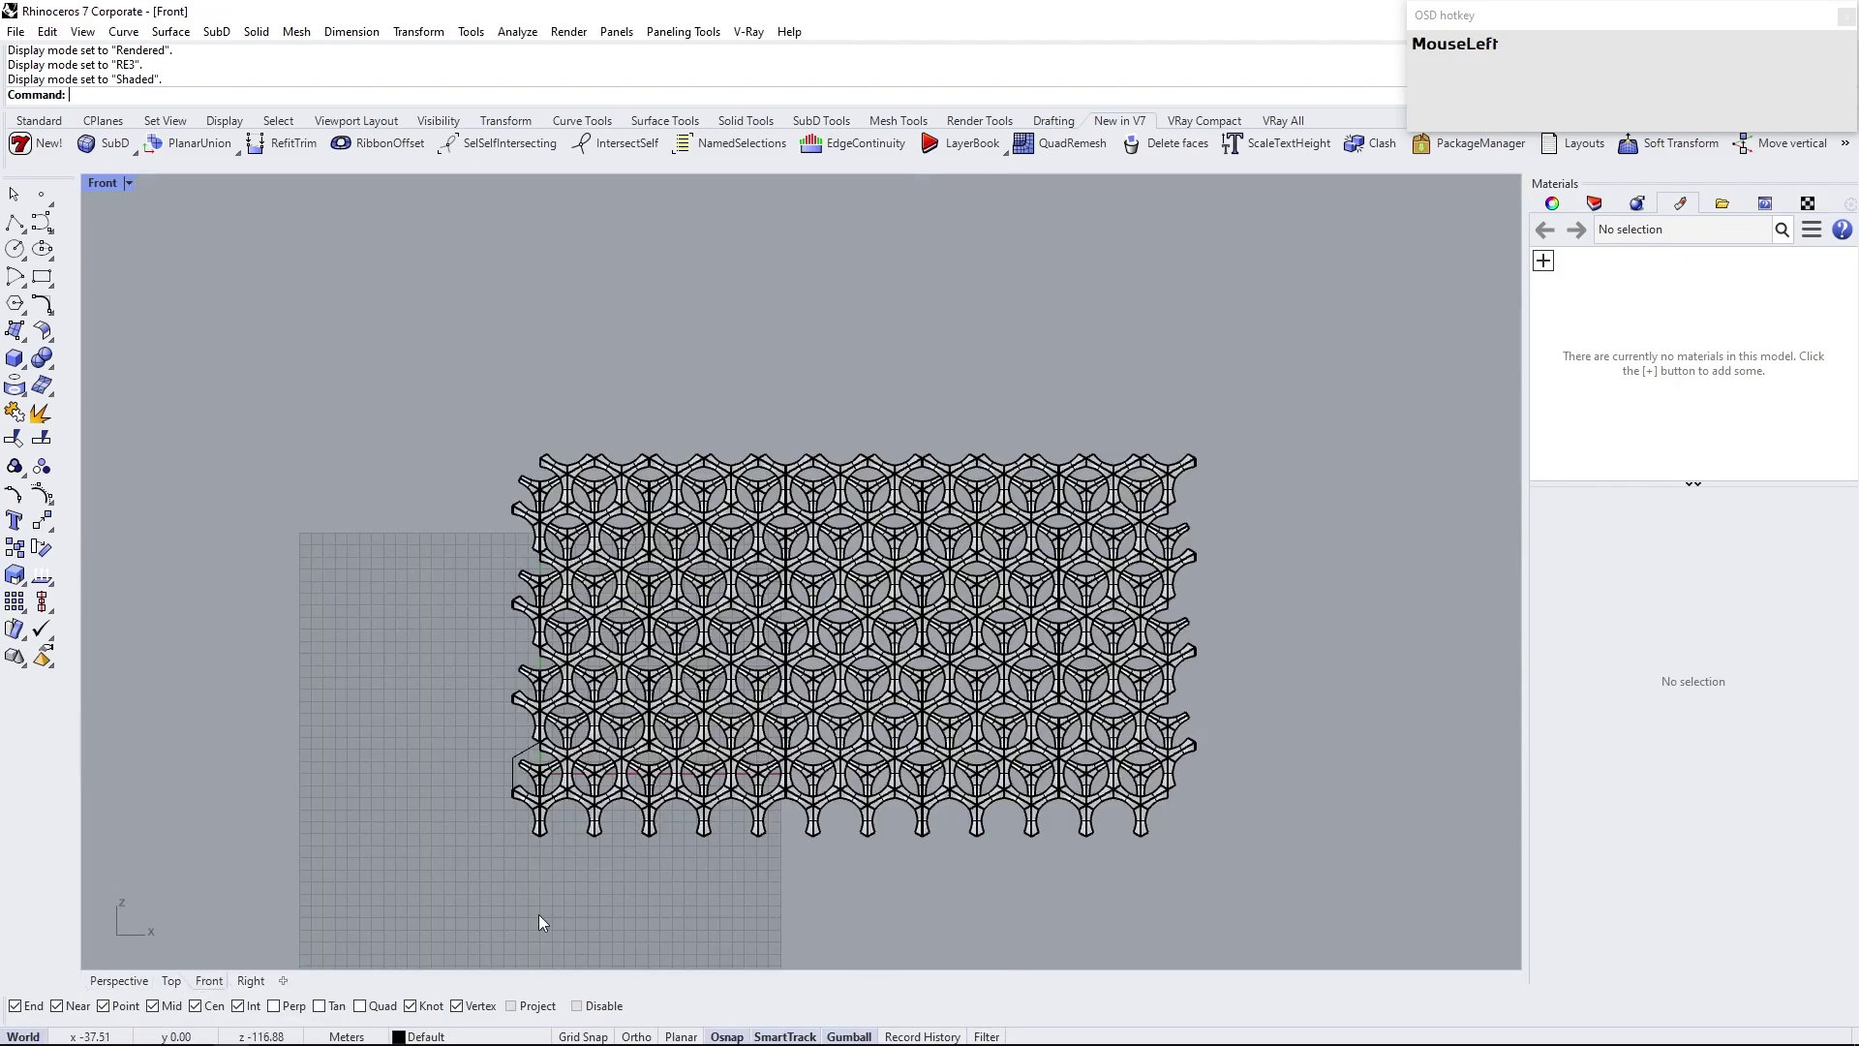
Lock four finished modules in place so they can't be picked
{"action": "right_click", "coordinate": [1158, 804]}
{"action": "scroll", "scroll_direction": "up", "scroll_amount": 3}
{"action": "left_click", "coordinate": [790, 849]}
{"action": "left_click", "coordinate": [779, 669]}
{"action": "left_click", "coordinate": [719, 561]}
{"action": "left_click", "coordinate": [809, 554]}
{"action": "type", "text": "lock"}
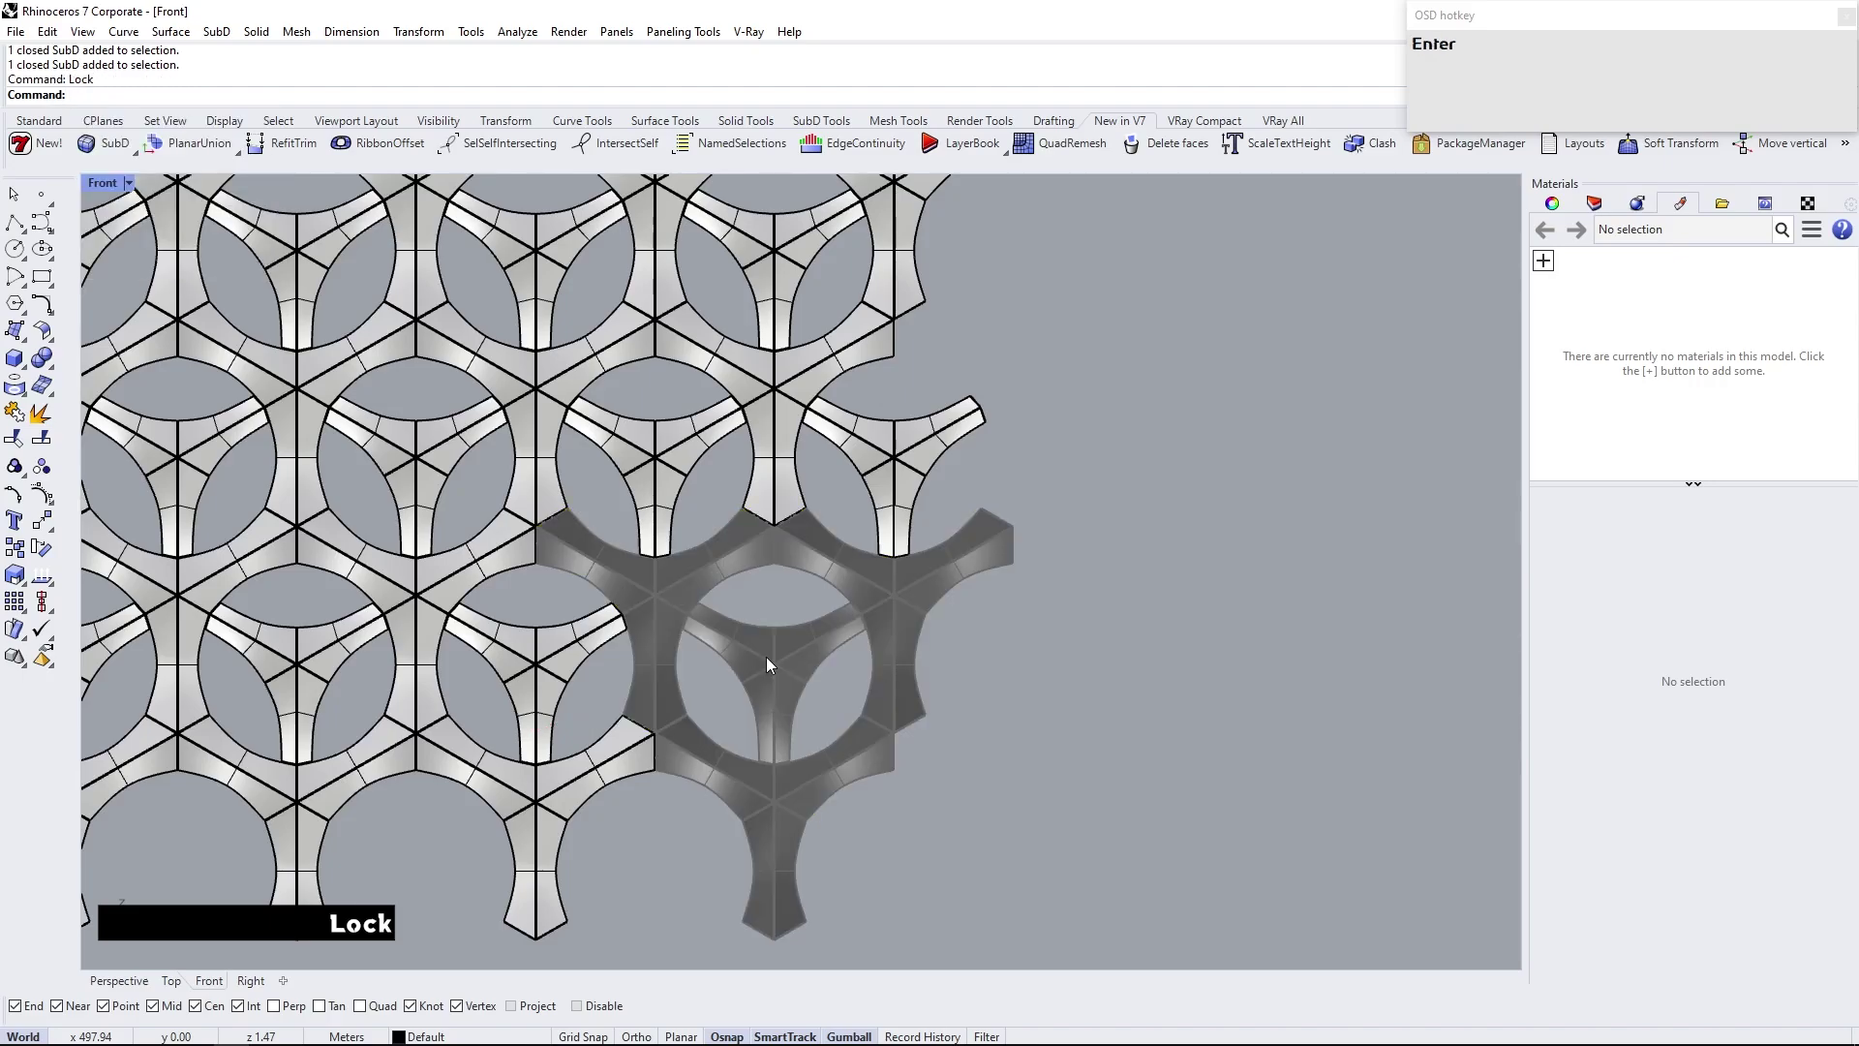
{"action": "scroll", "scroll_direction": "down", "scroll_amount": 3}
Select the modules running up the wall's right edge
{"action": "right_click", "coordinate": [750, 322]}
{"action": "left_click", "coordinate": [790, 552]}
{"action": "left_click", "coordinate": [790, 452]}
{"action": "left_click", "coordinate": [764, 403]}
{"action": "left_click", "coordinate": [795, 402]}
{"action": "left_click", "coordinate": [788, 358]}
{"action": "right_click", "coordinate": [803, 284]}
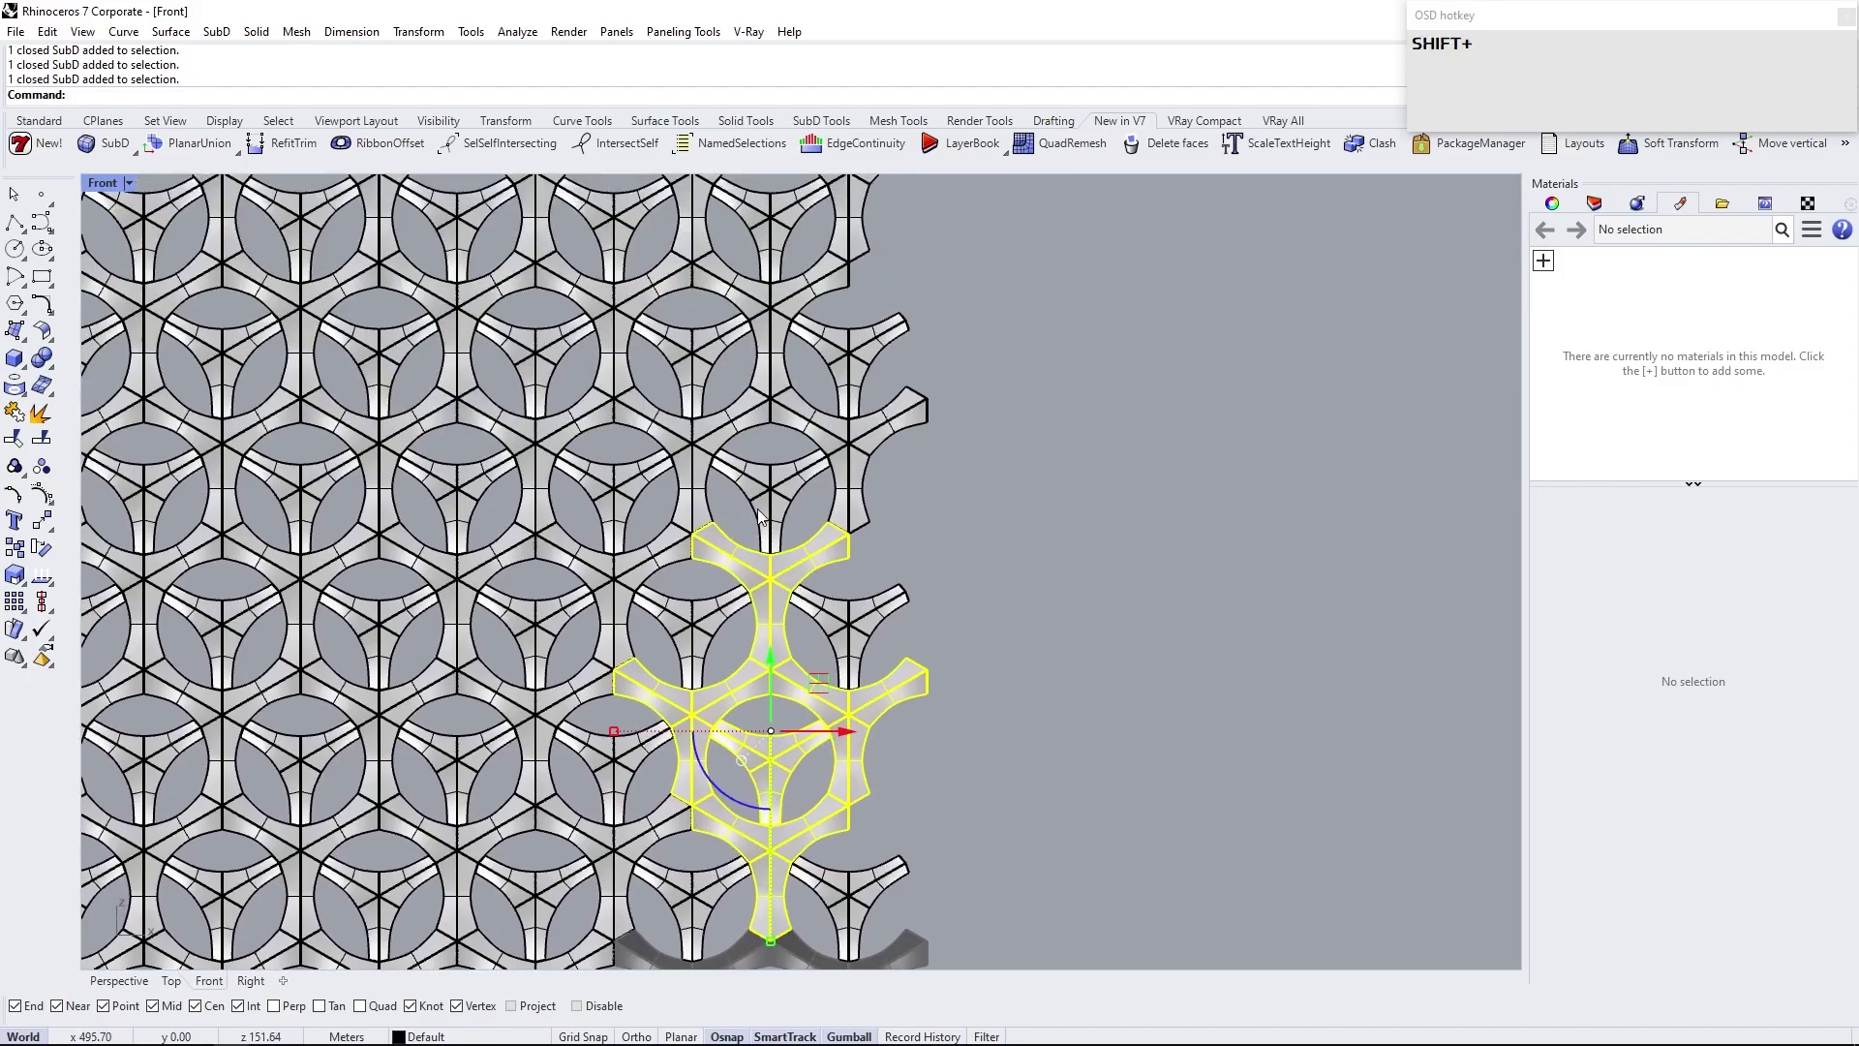
{"action": "left_click", "coordinate": [777, 490]}
{"action": "left_click", "coordinate": [761, 417]}
{"action": "left_click", "coordinate": [785, 416]}
{"action": "left_click", "coordinate": [776, 370]}
Add the remaining right-edge column of modules and delete the excess
{"action": "right_click", "coordinate": [781, 324]}
{"action": "left_click", "coordinate": [765, 418]}
{"action": "left_click", "coordinate": [741, 334]}
{"action": "left_click", "coordinate": [789, 327]}
{"action": "right_click", "coordinate": [802, 497]}
{"action": "scroll", "scroll_direction": "down", "scroll_amount": 3}
{"action": "left_click", "coordinate": [898, 536]}
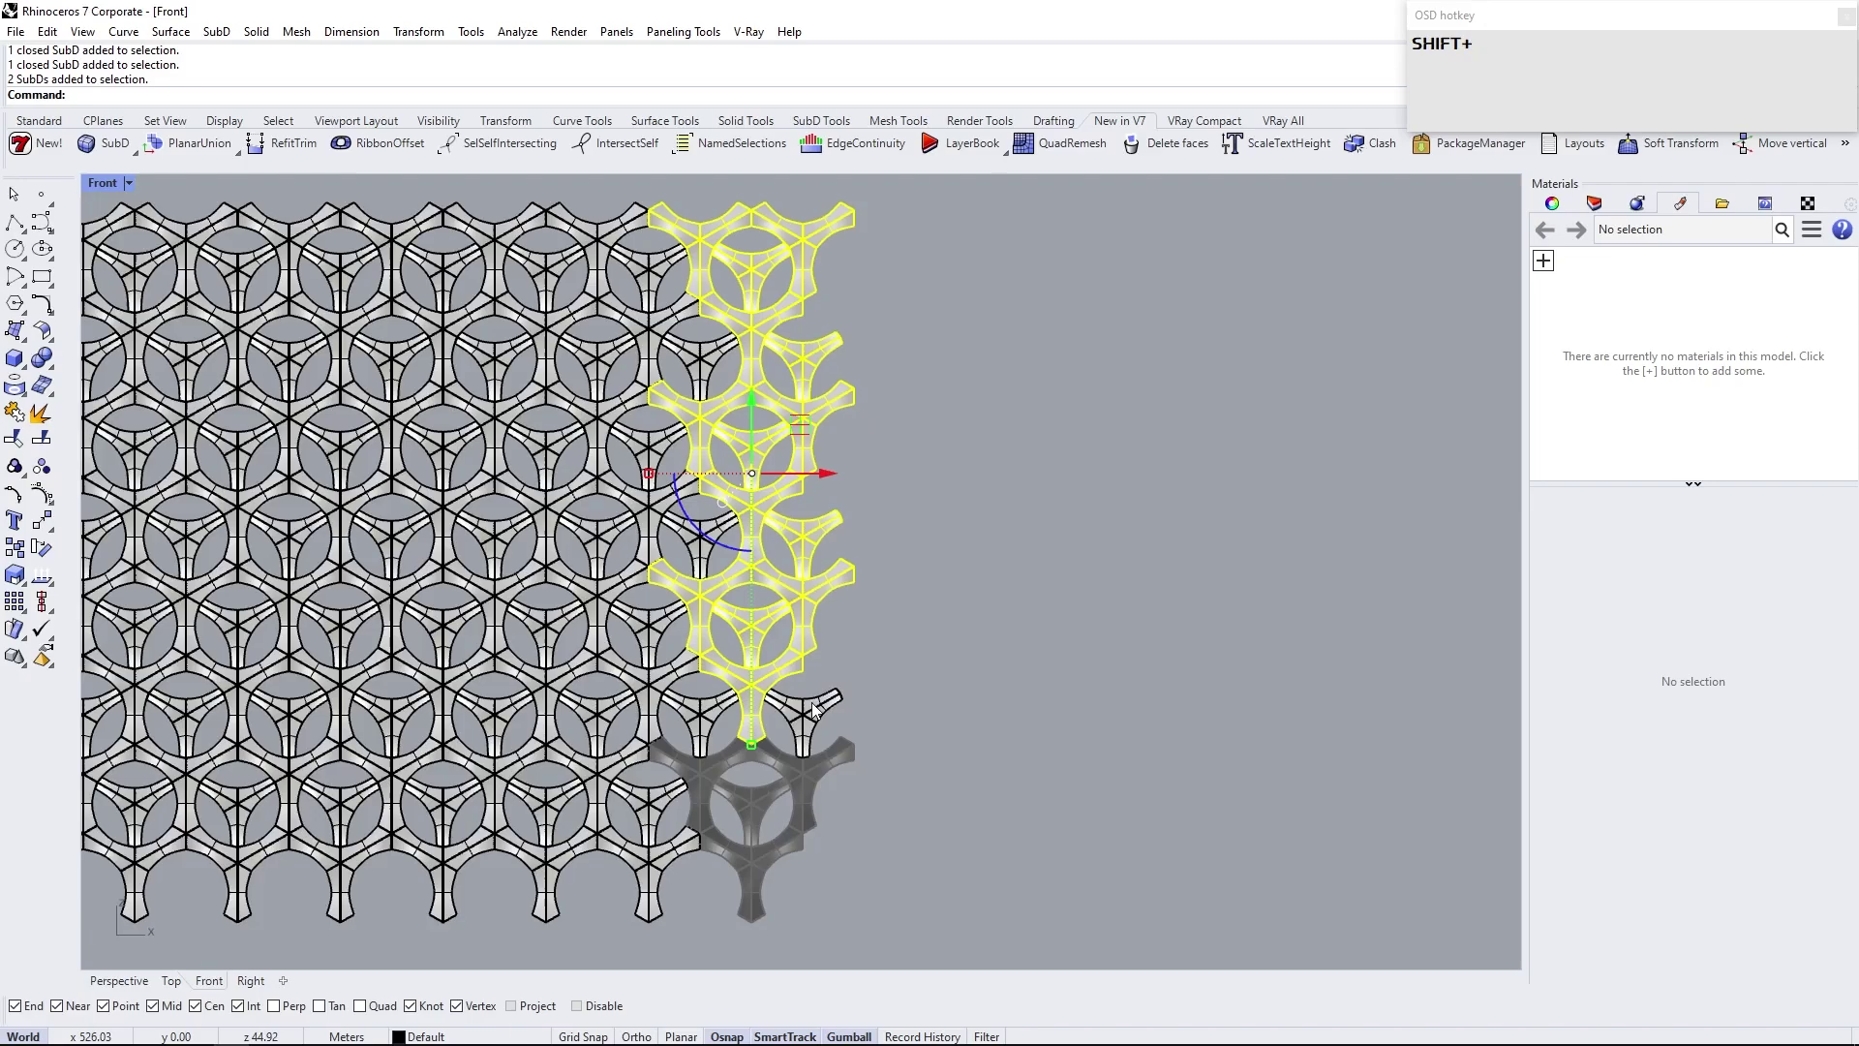
{"action": "left_click", "coordinate": [810, 718]}
{"action": "key", "text": "shift+Delete"}
{"action": "right_click", "coordinate": [748, 822]}
Unlock the locked modules and isolate three interlocking modules from the wall
{"action": "scroll", "scroll_direction": "up", "scroll_amount": 3}
{"action": "right_click", "coordinate": [766, 785]}
{"action": "type", "text": "un"}
{"action": "key", "text": "Return"}
{"action": "left_click", "coordinate": [667, 600]}
{"action": "left_click", "coordinate": [749, 630]}
{"action": "left_click", "coordinate": [887, 556]}
{"action": "left_click", "coordinate": [787, 770]}
{"action": "key", "text": "shift+i"}
{"action": "key", "text": "Return"}
{"action": "key", "text": "Escape"}
Reselect a module, undo a step and adjust the view around the isolated modules
{"action": "left_click", "coordinate": [786, 798]}
{"action": "key", "text": "Return"}
{"action": "key", "text": "Escape"}
{"action": "left_click", "coordinate": [791, 800]}
{"action": "key", "text": "z"}
{"action": "key", "text": "Return"}
{"action": "left_click", "coordinate": [829, 748]}
{"action": "right_click", "coordinate": [896, 656]}
{"action": "scroll", "scroll_direction": "up", "scroll_amount": 3}
Switch to Top view and pick one module's SubD edges, faces and vertices in plan
{"action": "right_click", "coordinate": [673, 554]}
{"action": "scroll", "scroll_direction": "down", "scroll_amount": 3}
{"action": "right_click", "coordinate": [223, 523]}
{"action": "left_click", "coordinate": [525, 738]}
{"action": "right_click", "coordinate": [369, 587]}
{"action": "scroll", "scroll_direction": "up", "scroll_amount": 3}
{"action": "right_click", "coordinate": [596, 491]}
{"action": "left_click", "coordinate": [557, 196]}
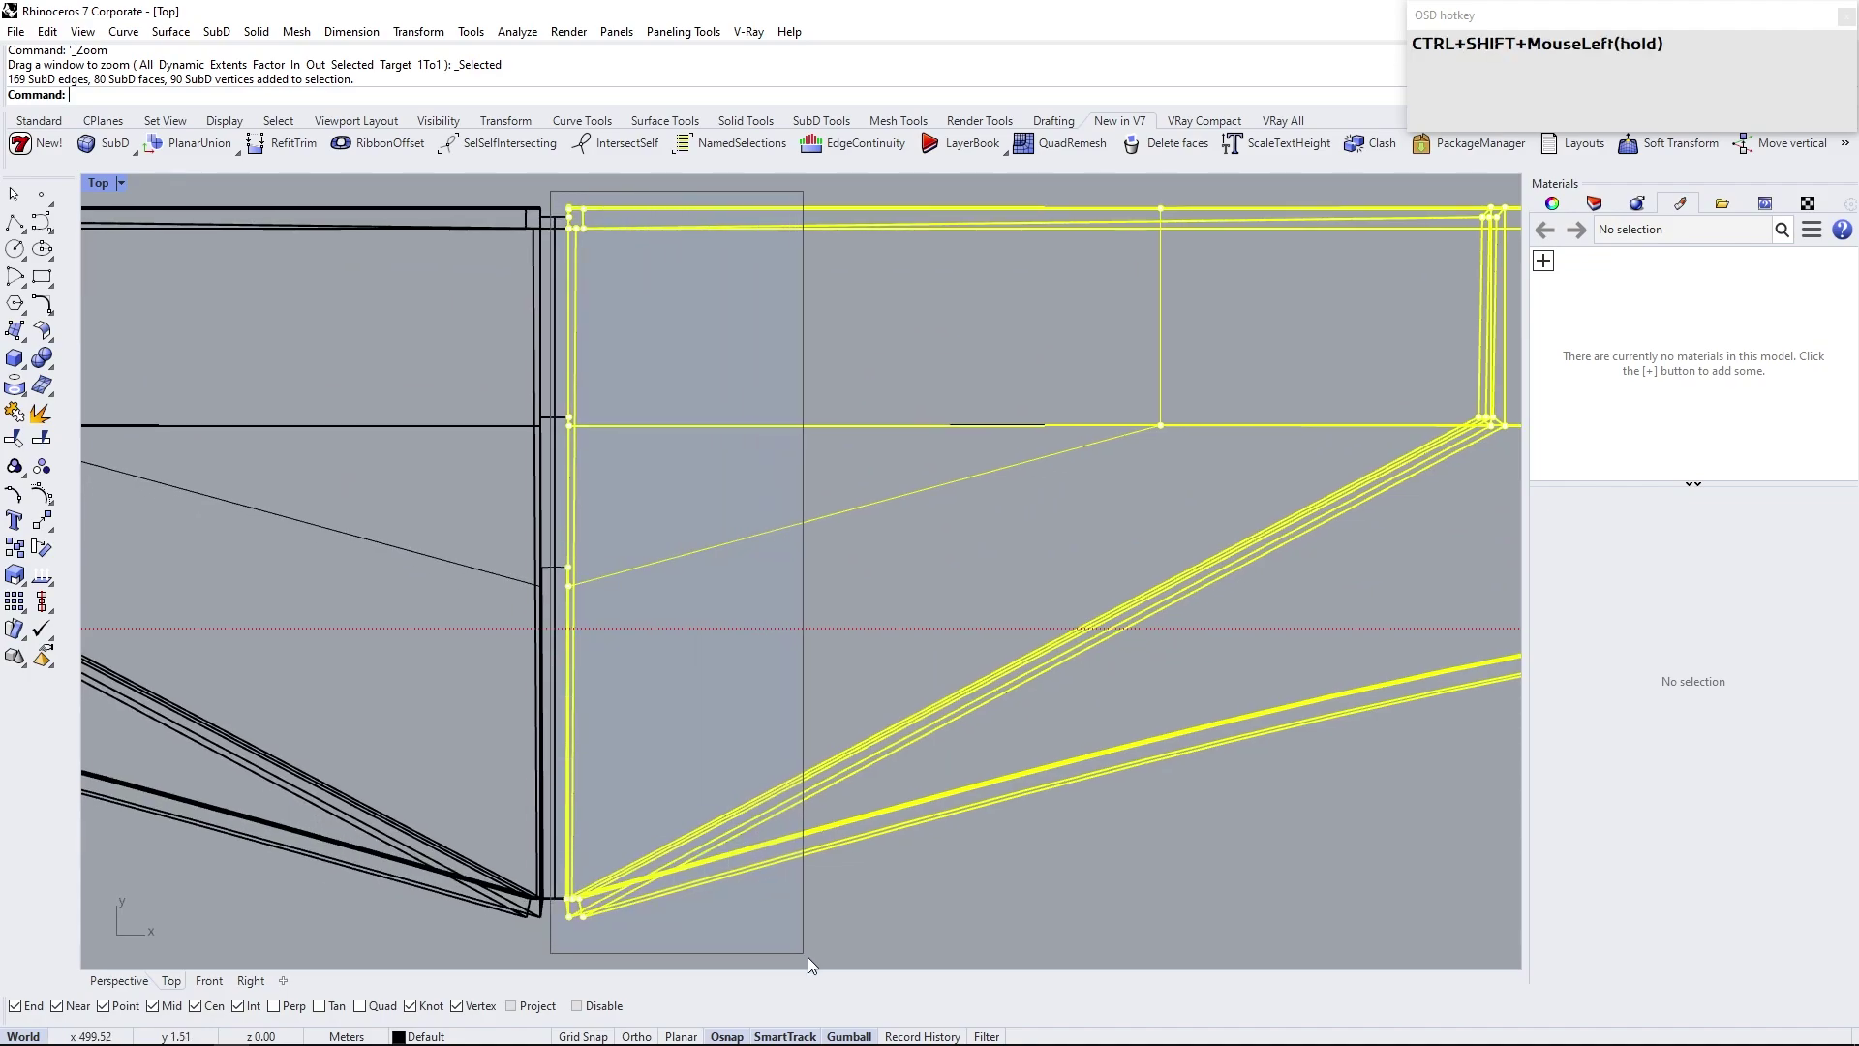
Zoom to the module's central junction and select the arm's end edges
{"action": "scroll", "scroll_direction": "down", "scroll_amount": 3}
{"action": "scroll", "scroll_direction": "up", "scroll_amount": 3}
{"action": "type", "text": "MouseWheelUpro"}
{"action": "key", "text": "Return"}
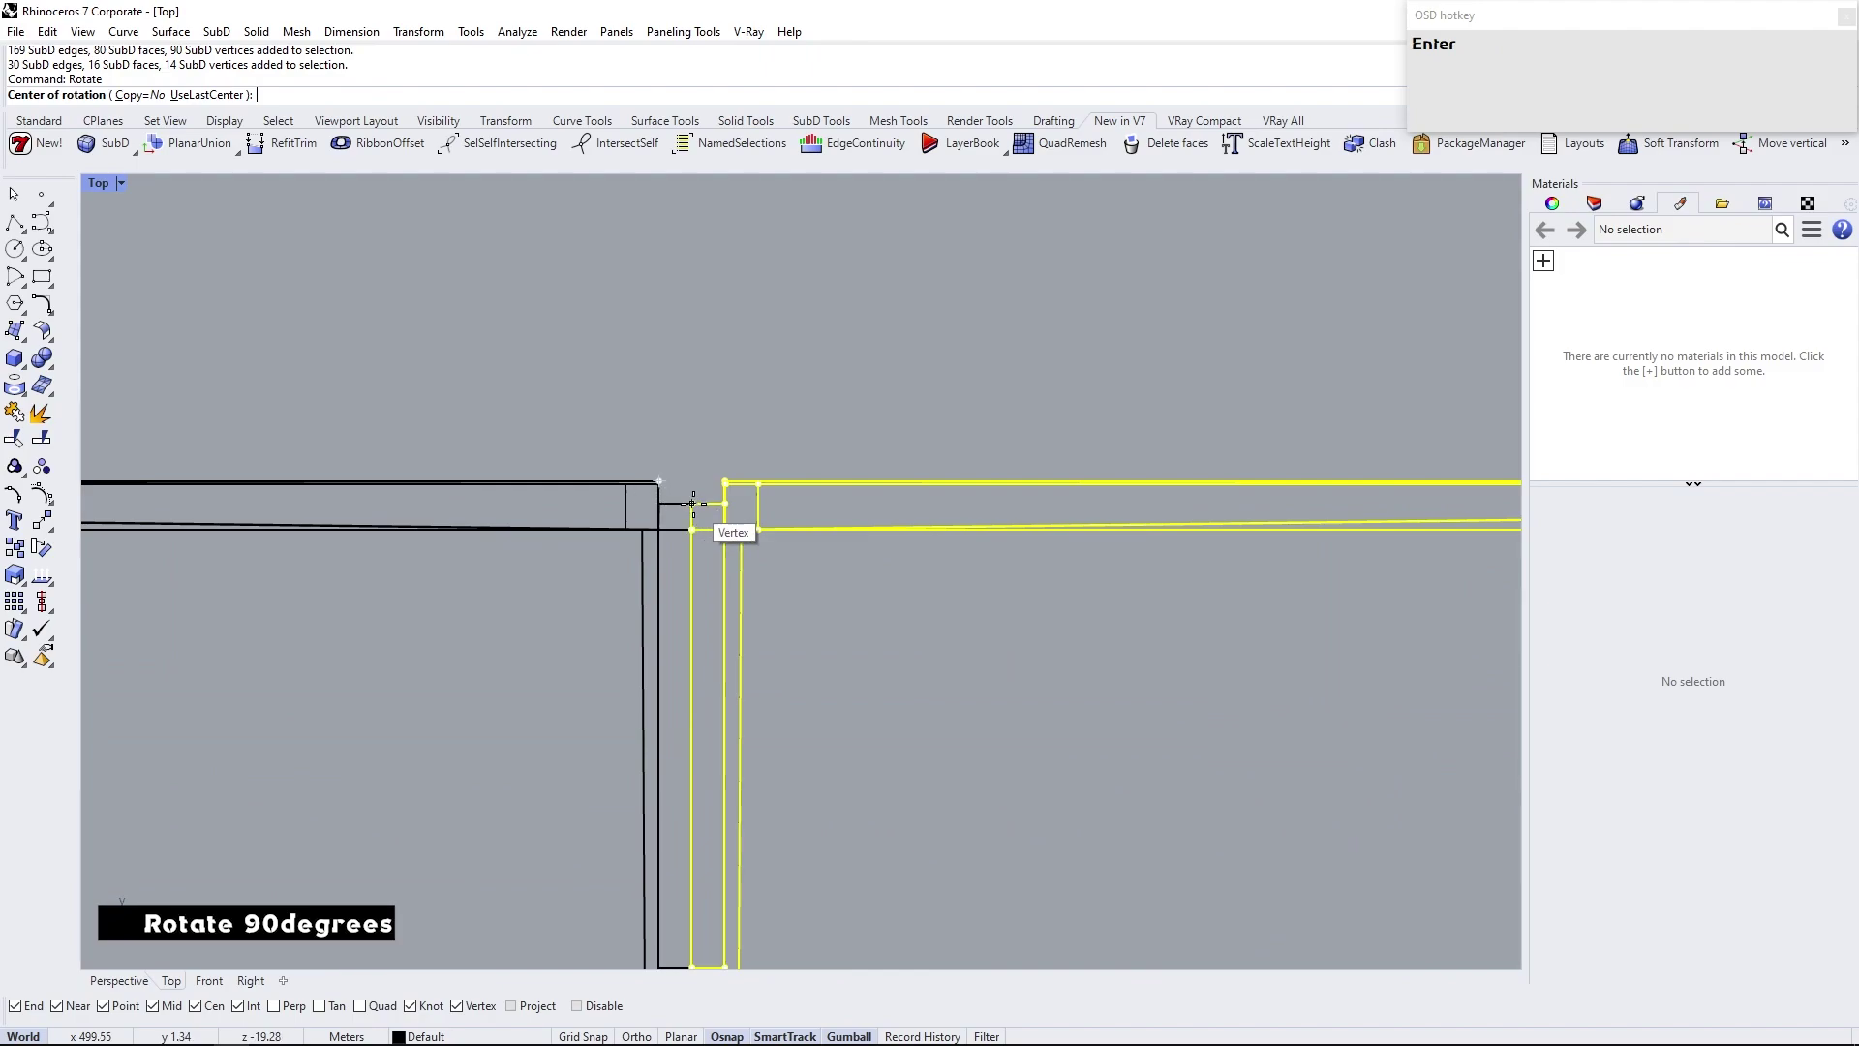
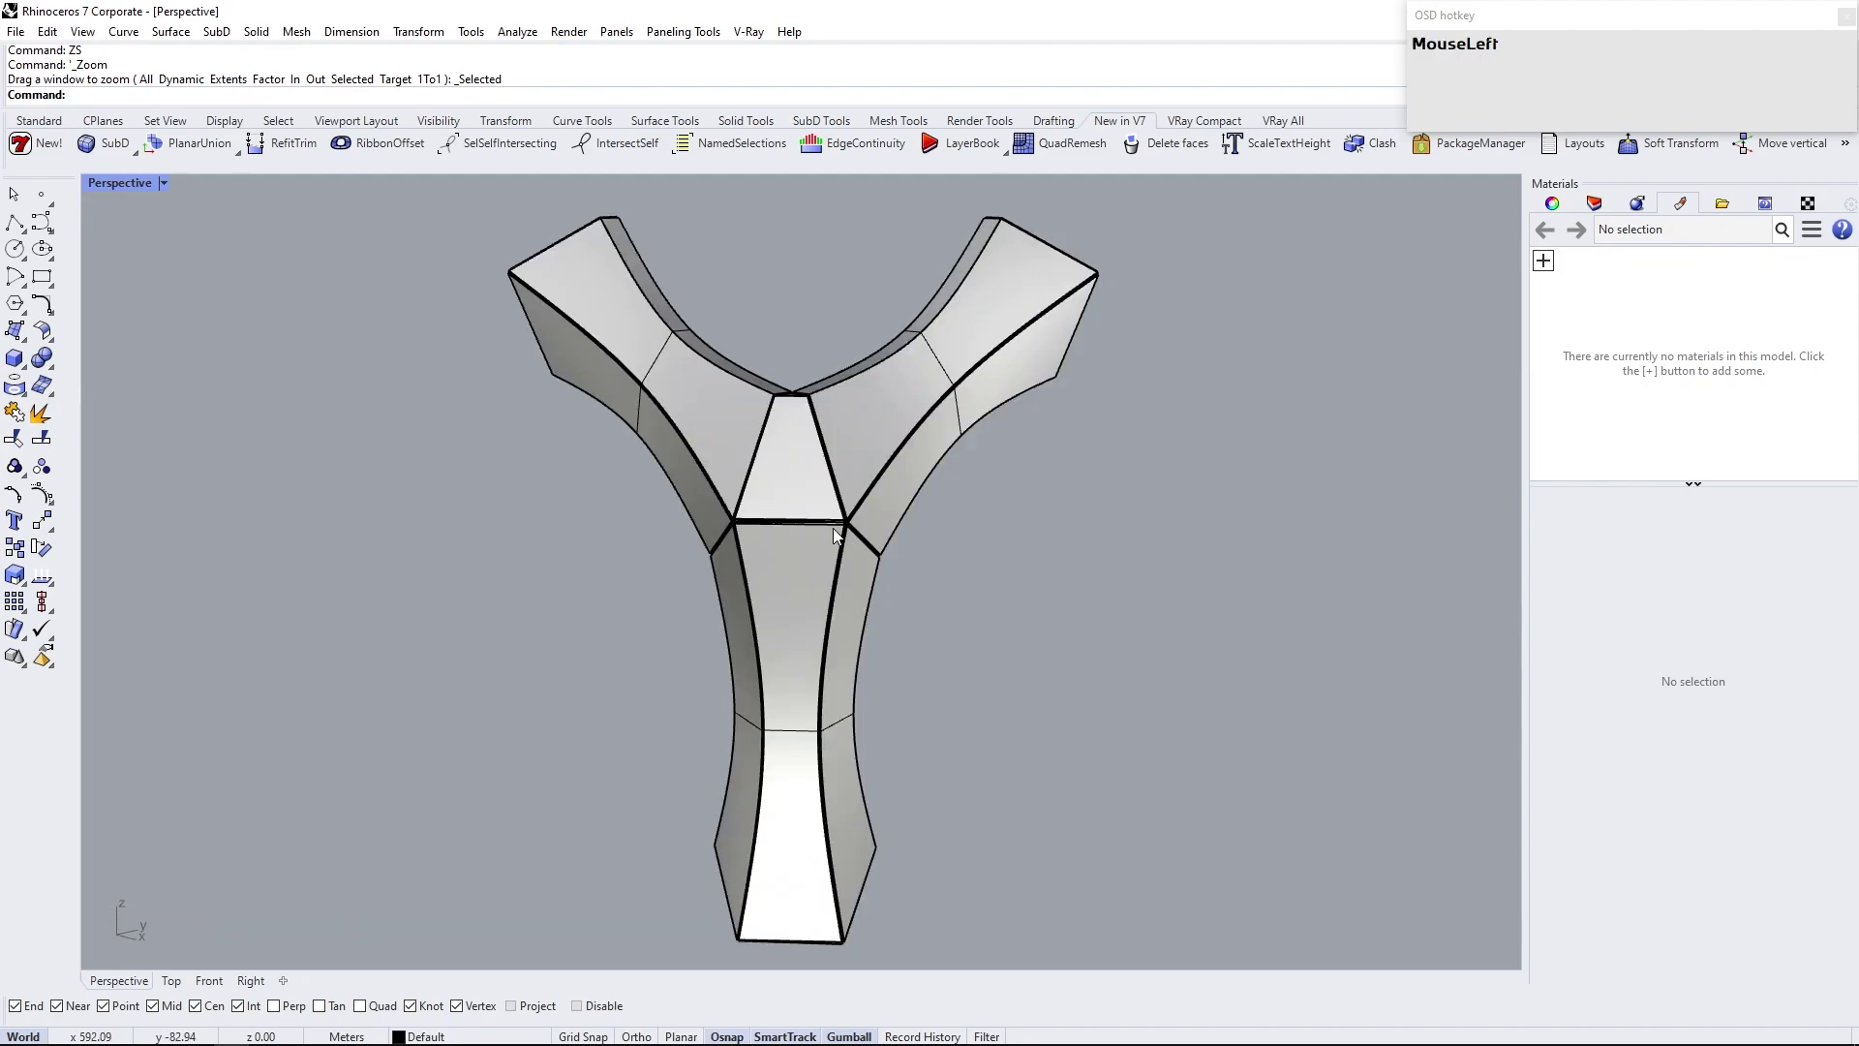
{"action": "scroll", "scroll_direction": "up", "scroll_amount": 3}
{"action": "right_click", "coordinate": [849, 420]}
{"action": "scroll", "scroll_direction": "up", "scroll_amount": 3}
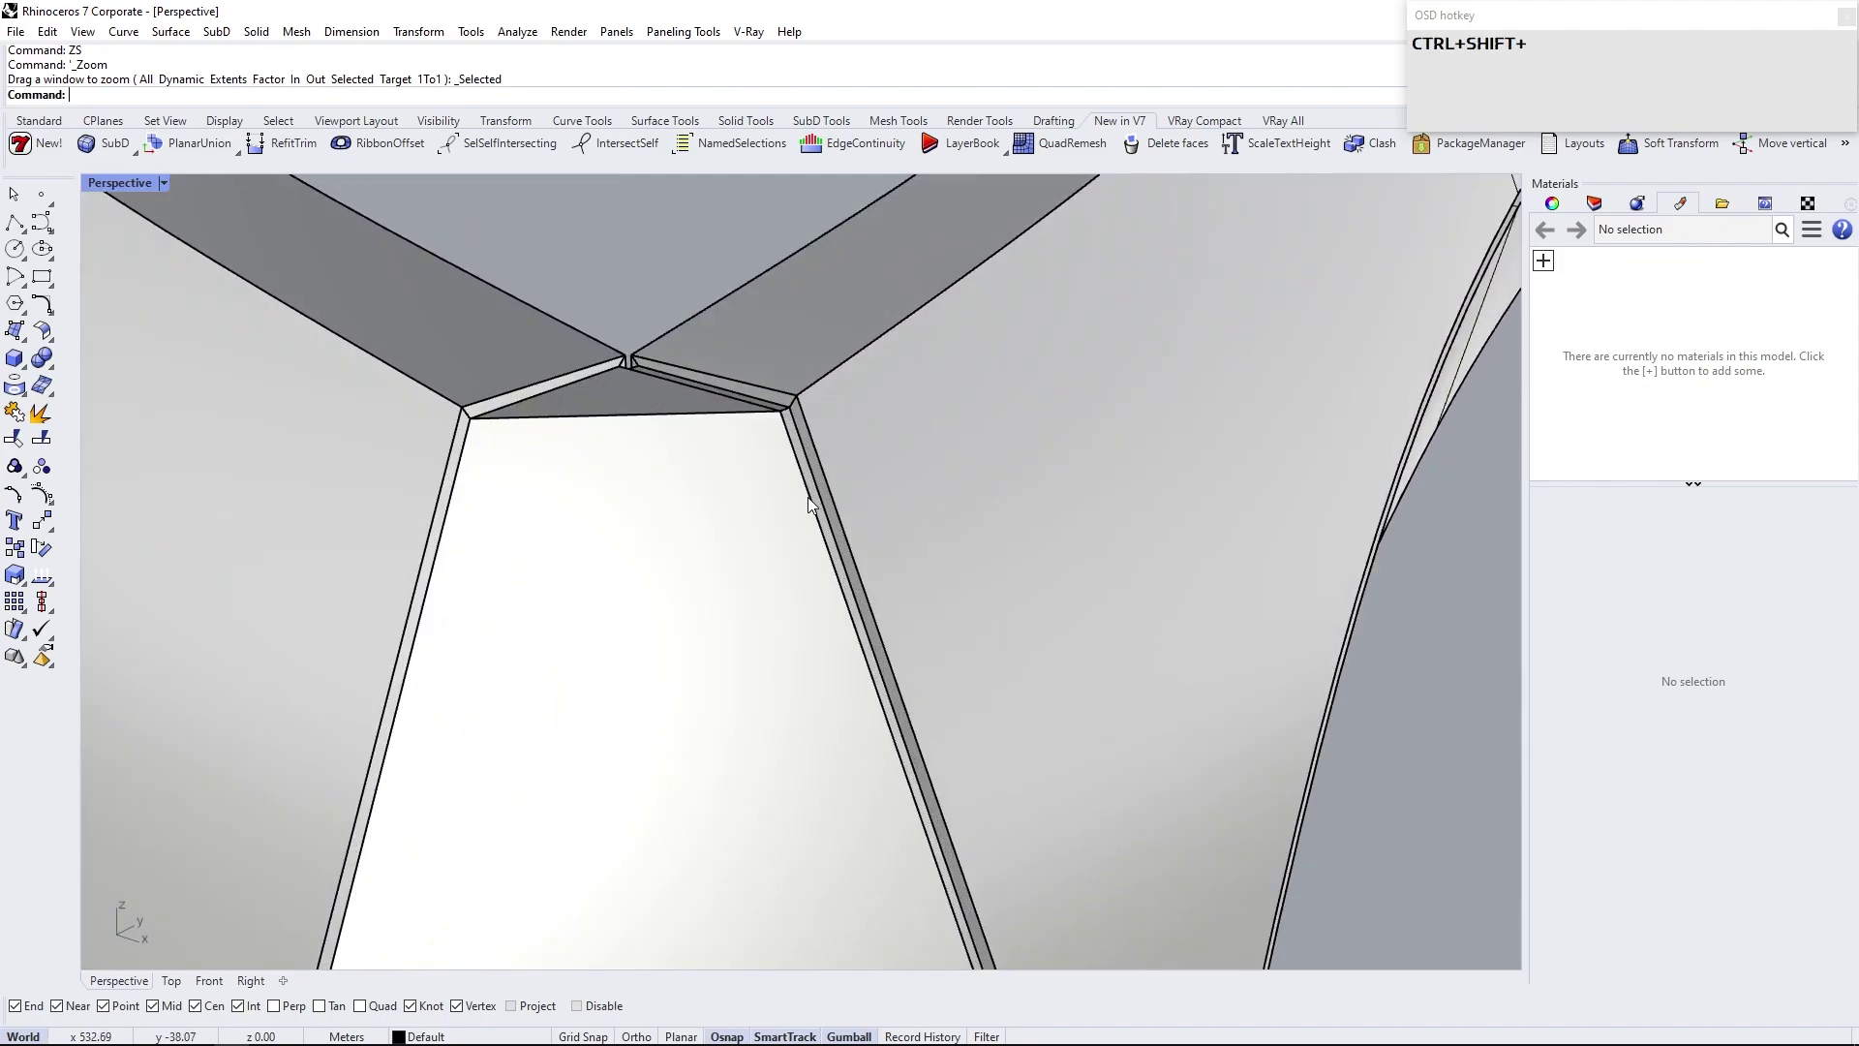
{"action": "left_click", "coordinate": [815, 503]}
{"action": "scroll", "scroll_direction": "down", "scroll_amount": 3}
{"action": "scroll", "scroll_direction": "up", "scroll_amount": 3}
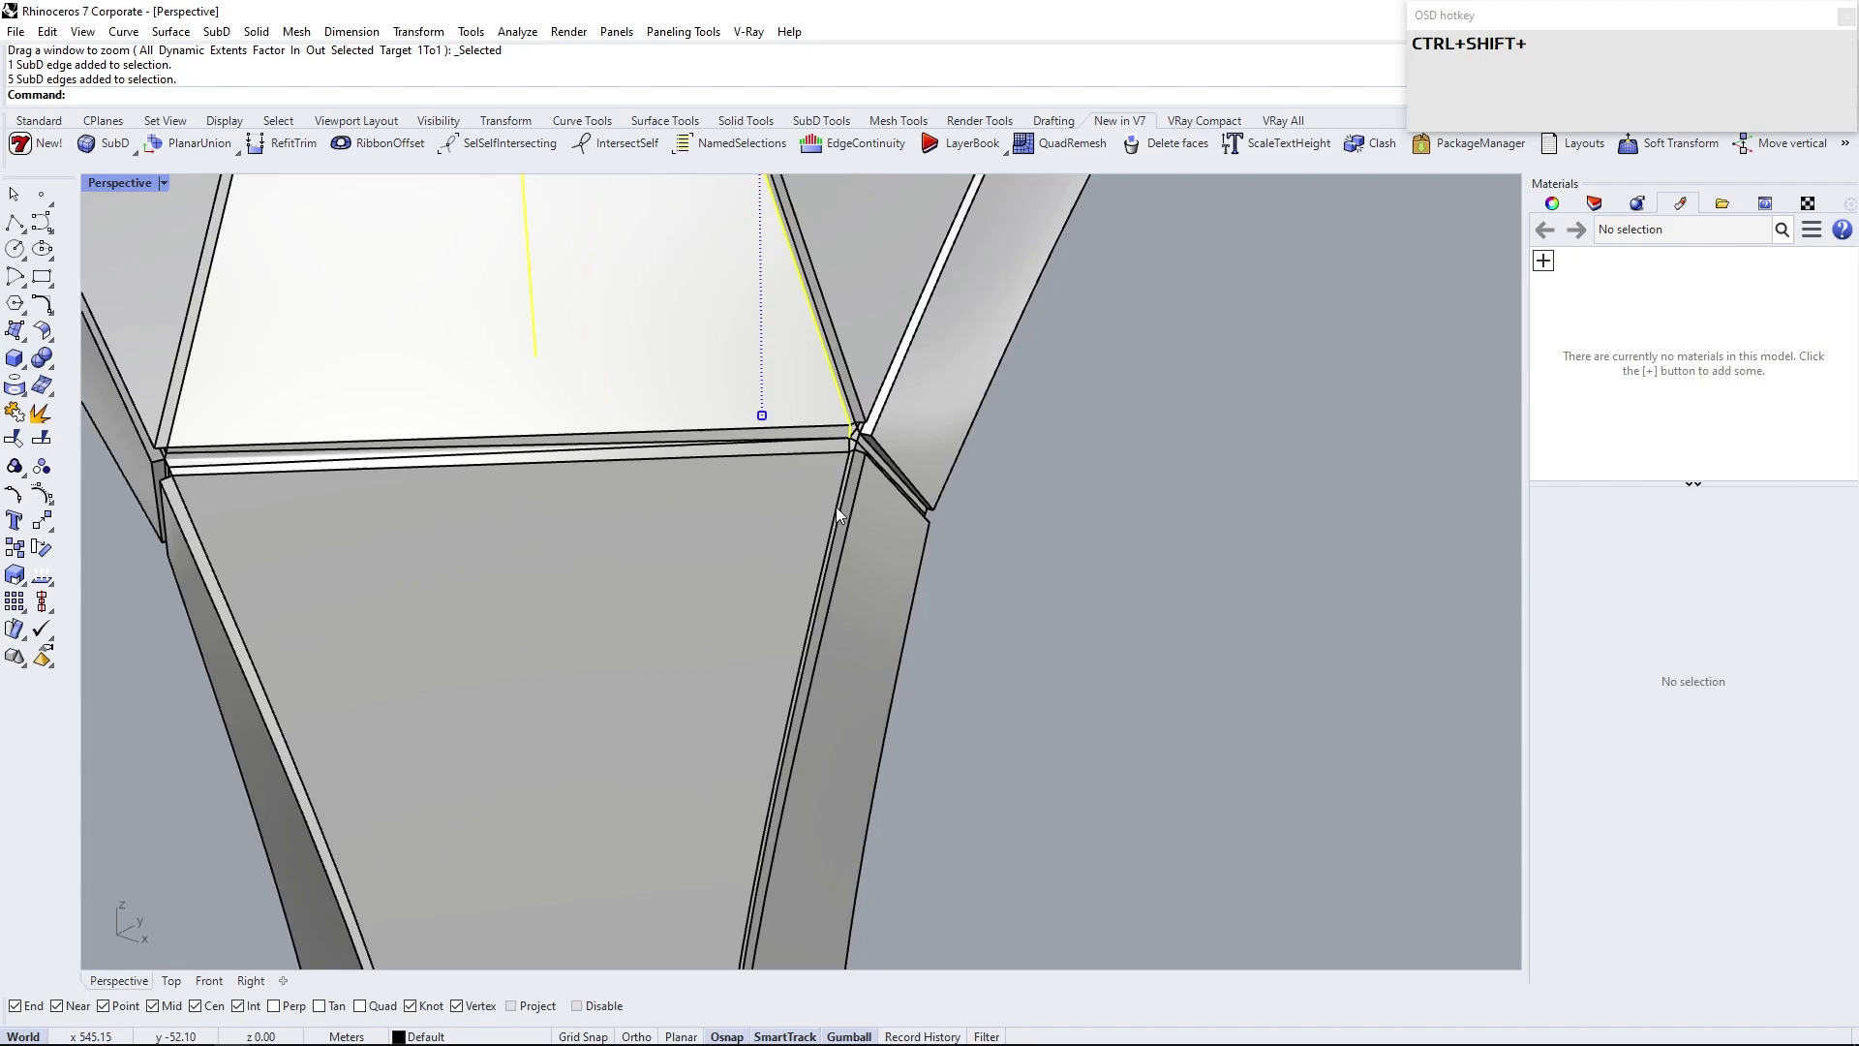
{"action": "left_click", "coordinate": [849, 489]}
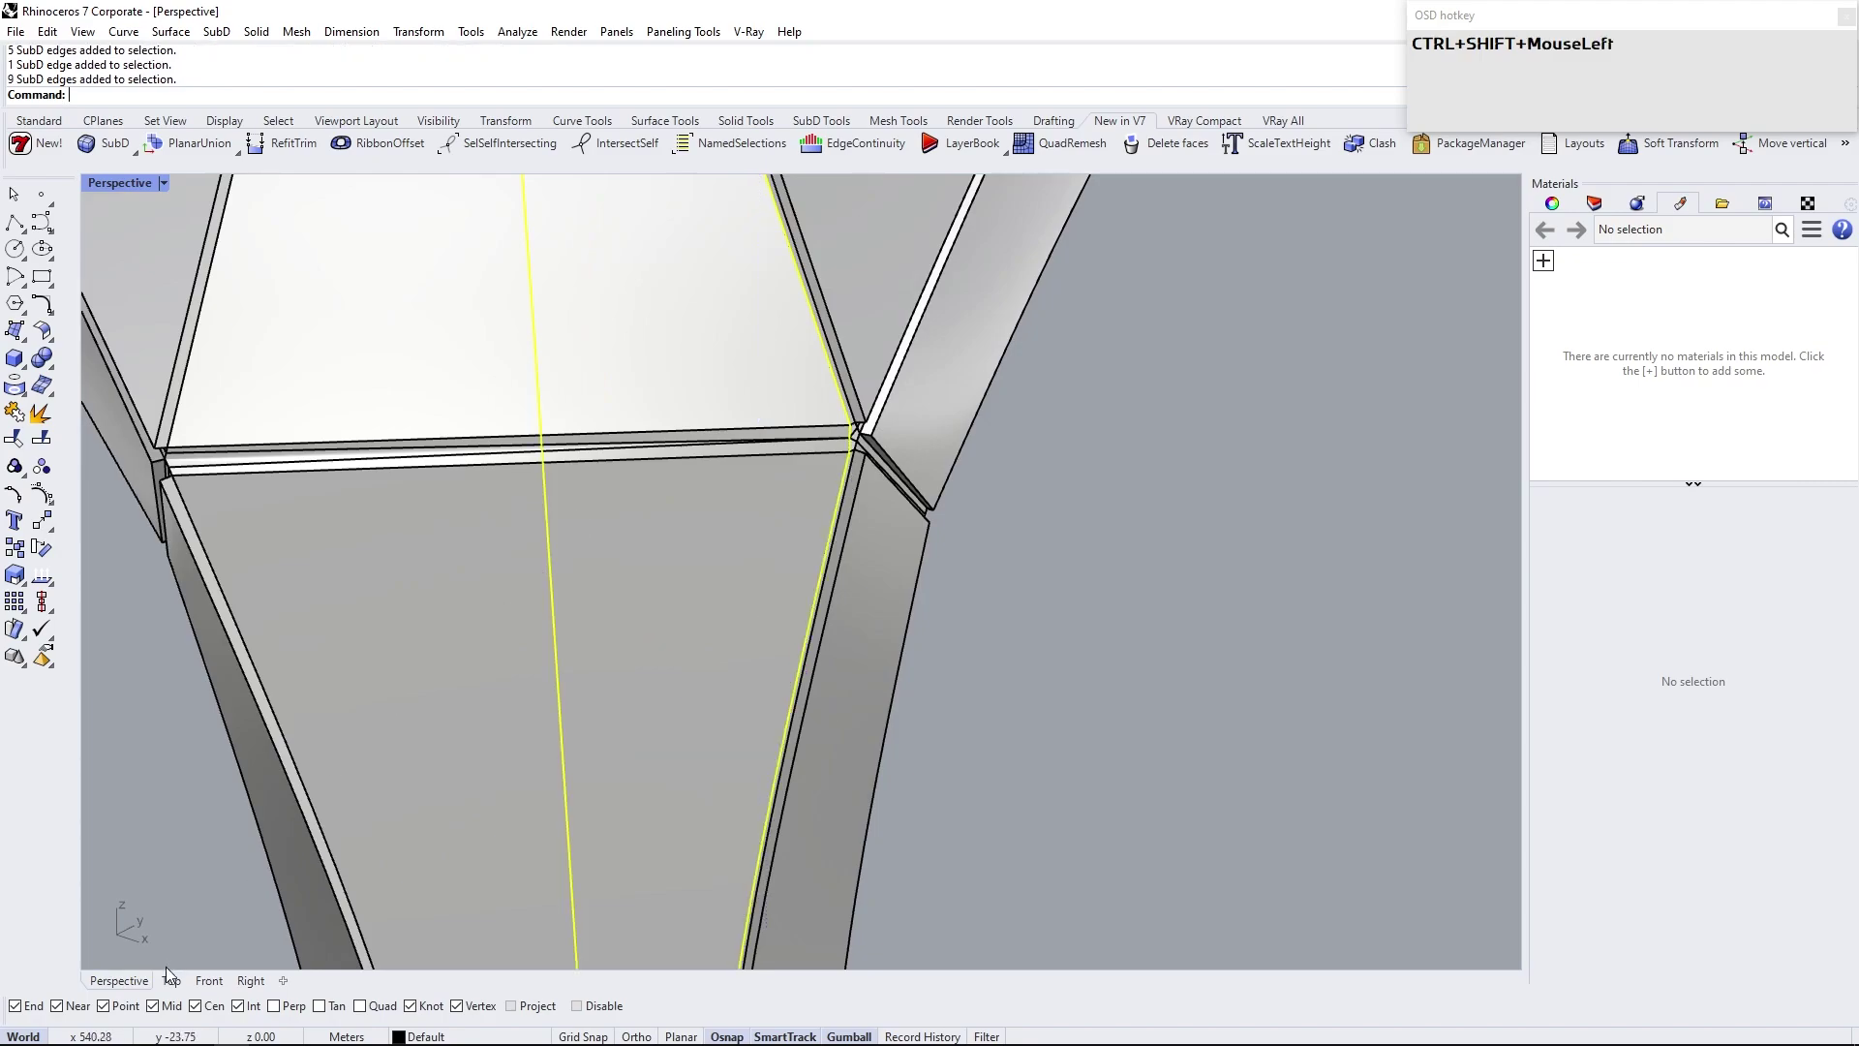
In Top view, rotate the selected end edges 45 degrees so the arm ends at an angle
{"action": "right_click", "coordinate": [738, 383]}
{"action": "scroll", "scroll_direction": "up", "scroll_amount": 3}
{"action": "type", "text": "ro"}
{"action": "key", "text": "Return"}
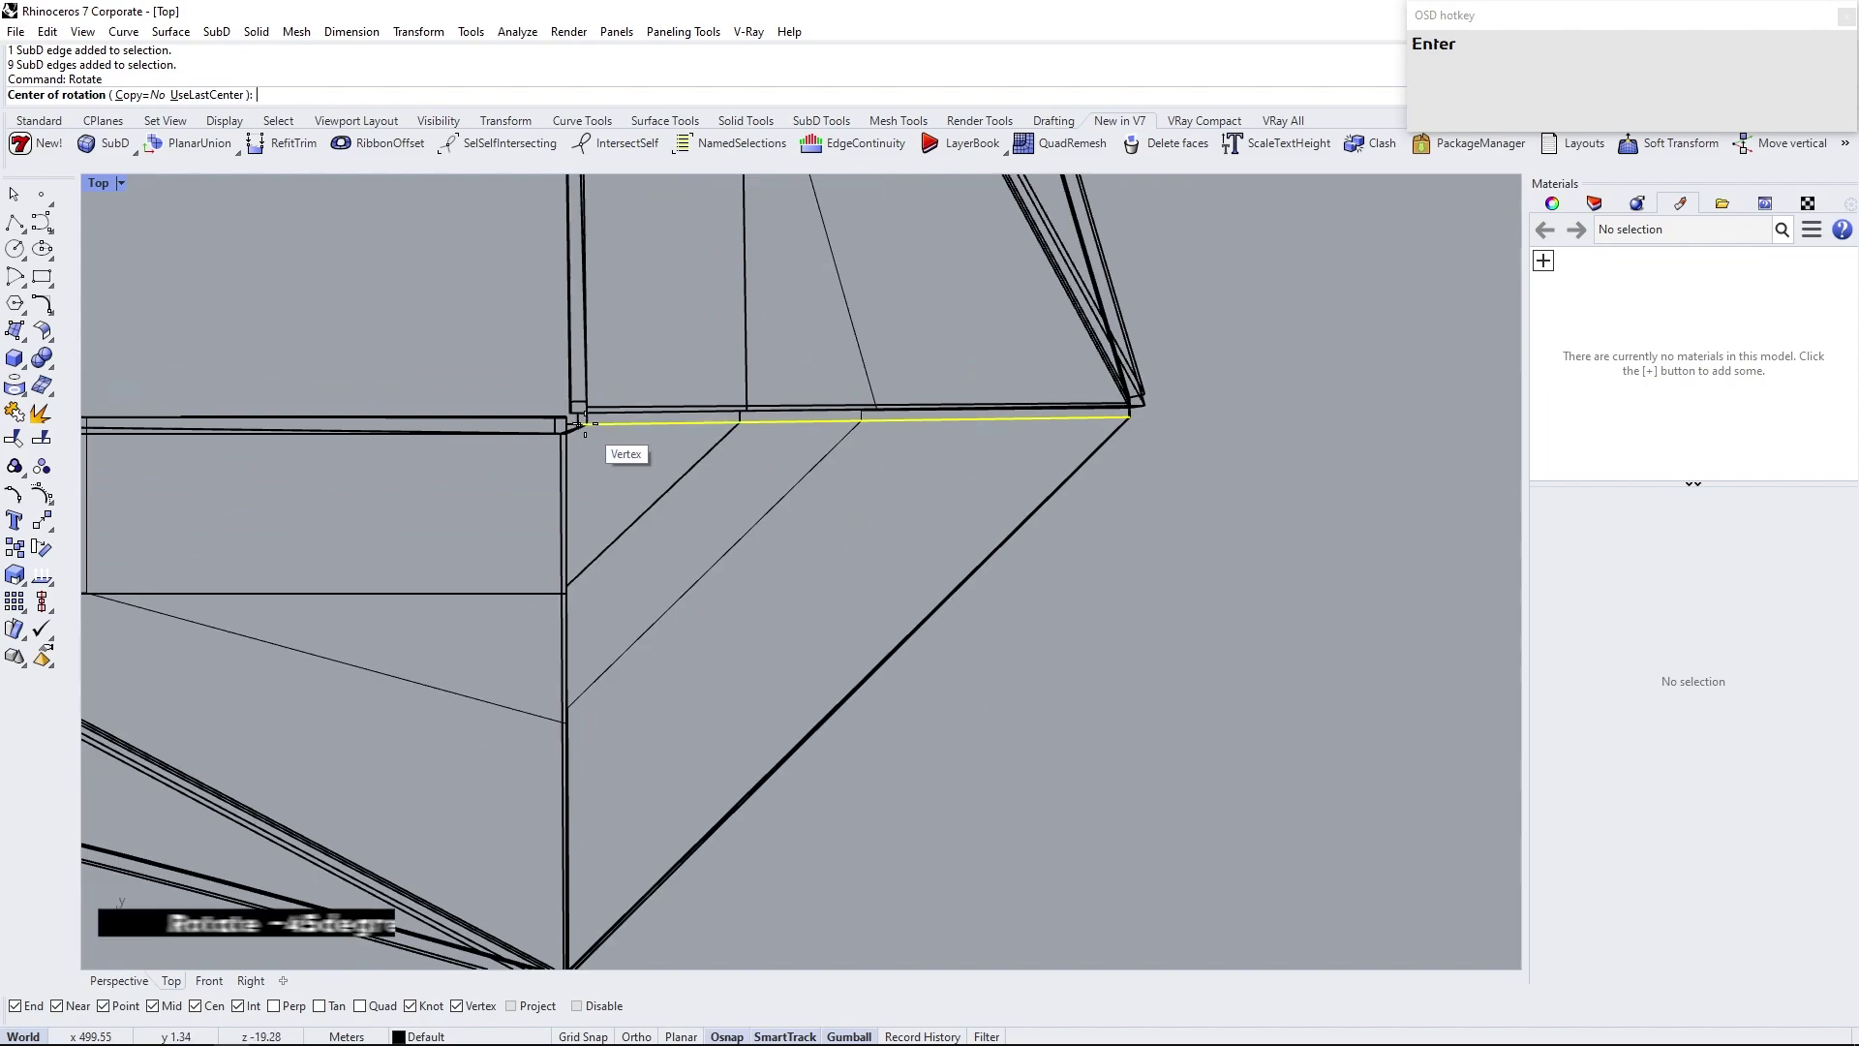
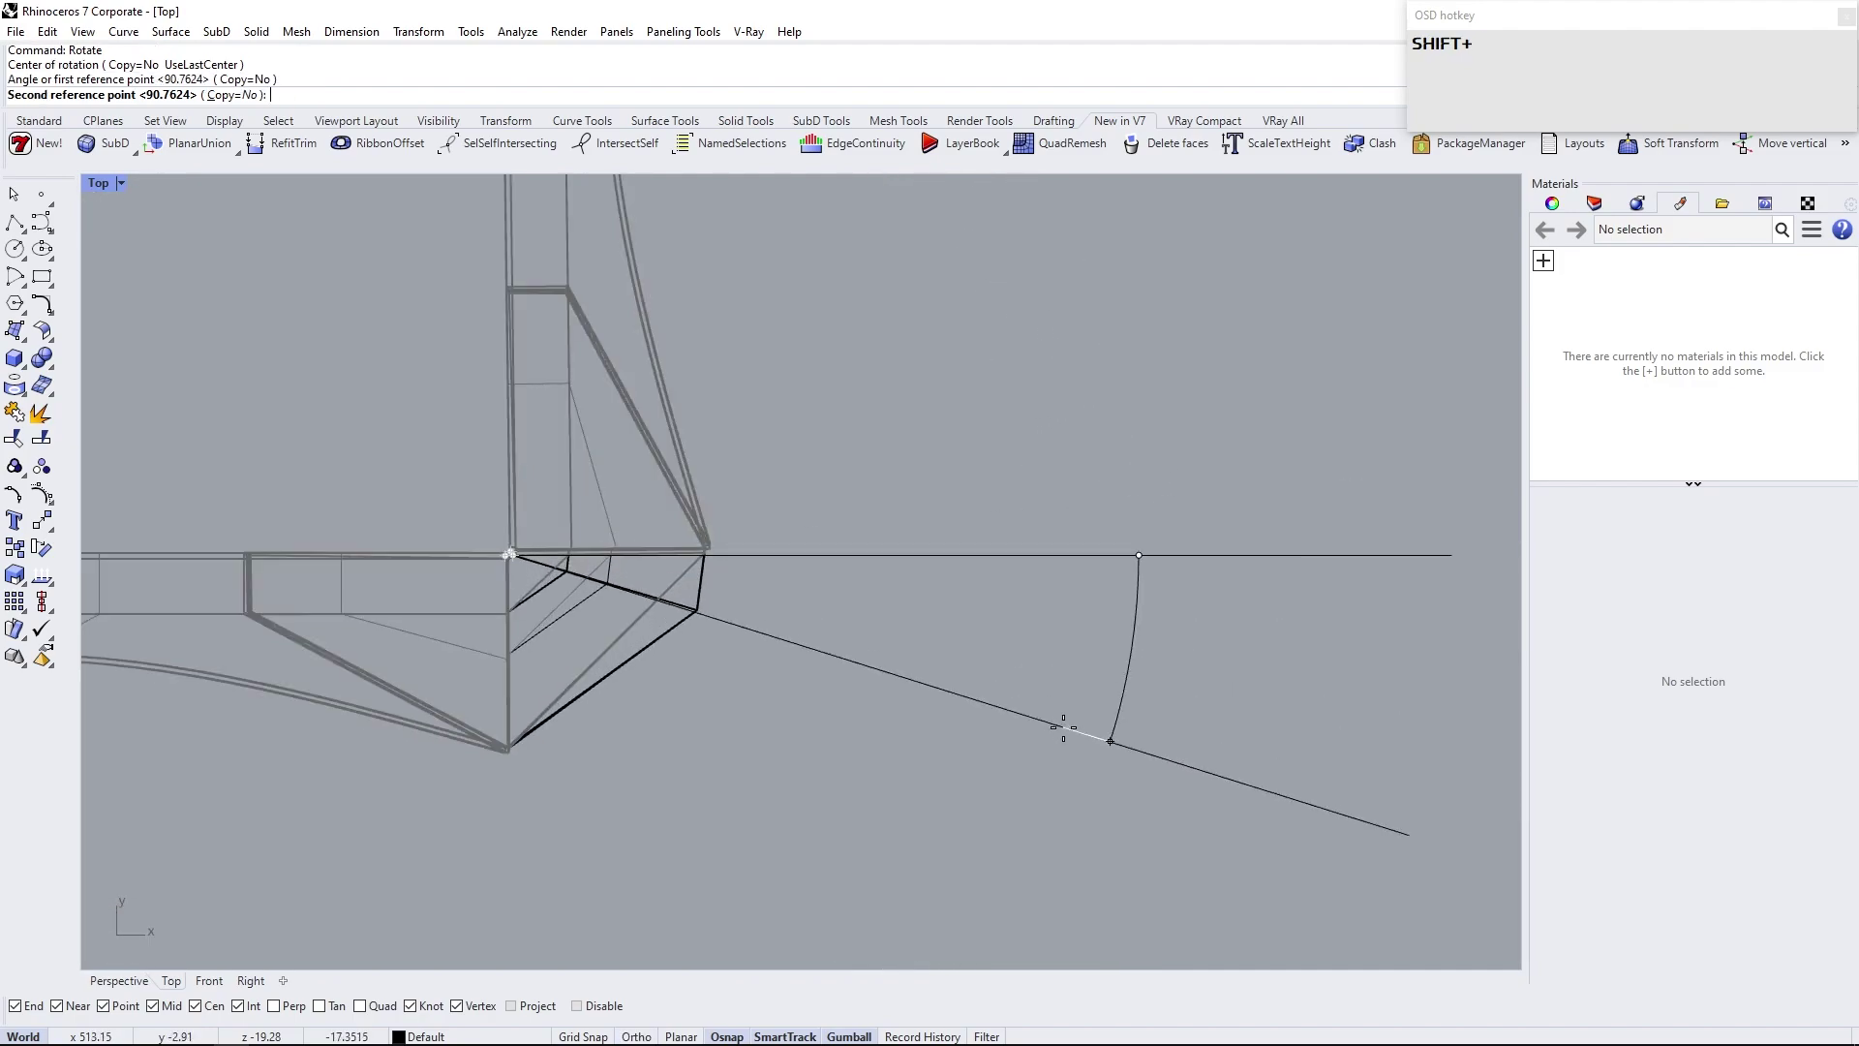
{"action": "type", "text": "45"}
{"action": "key", "text": "Return"}
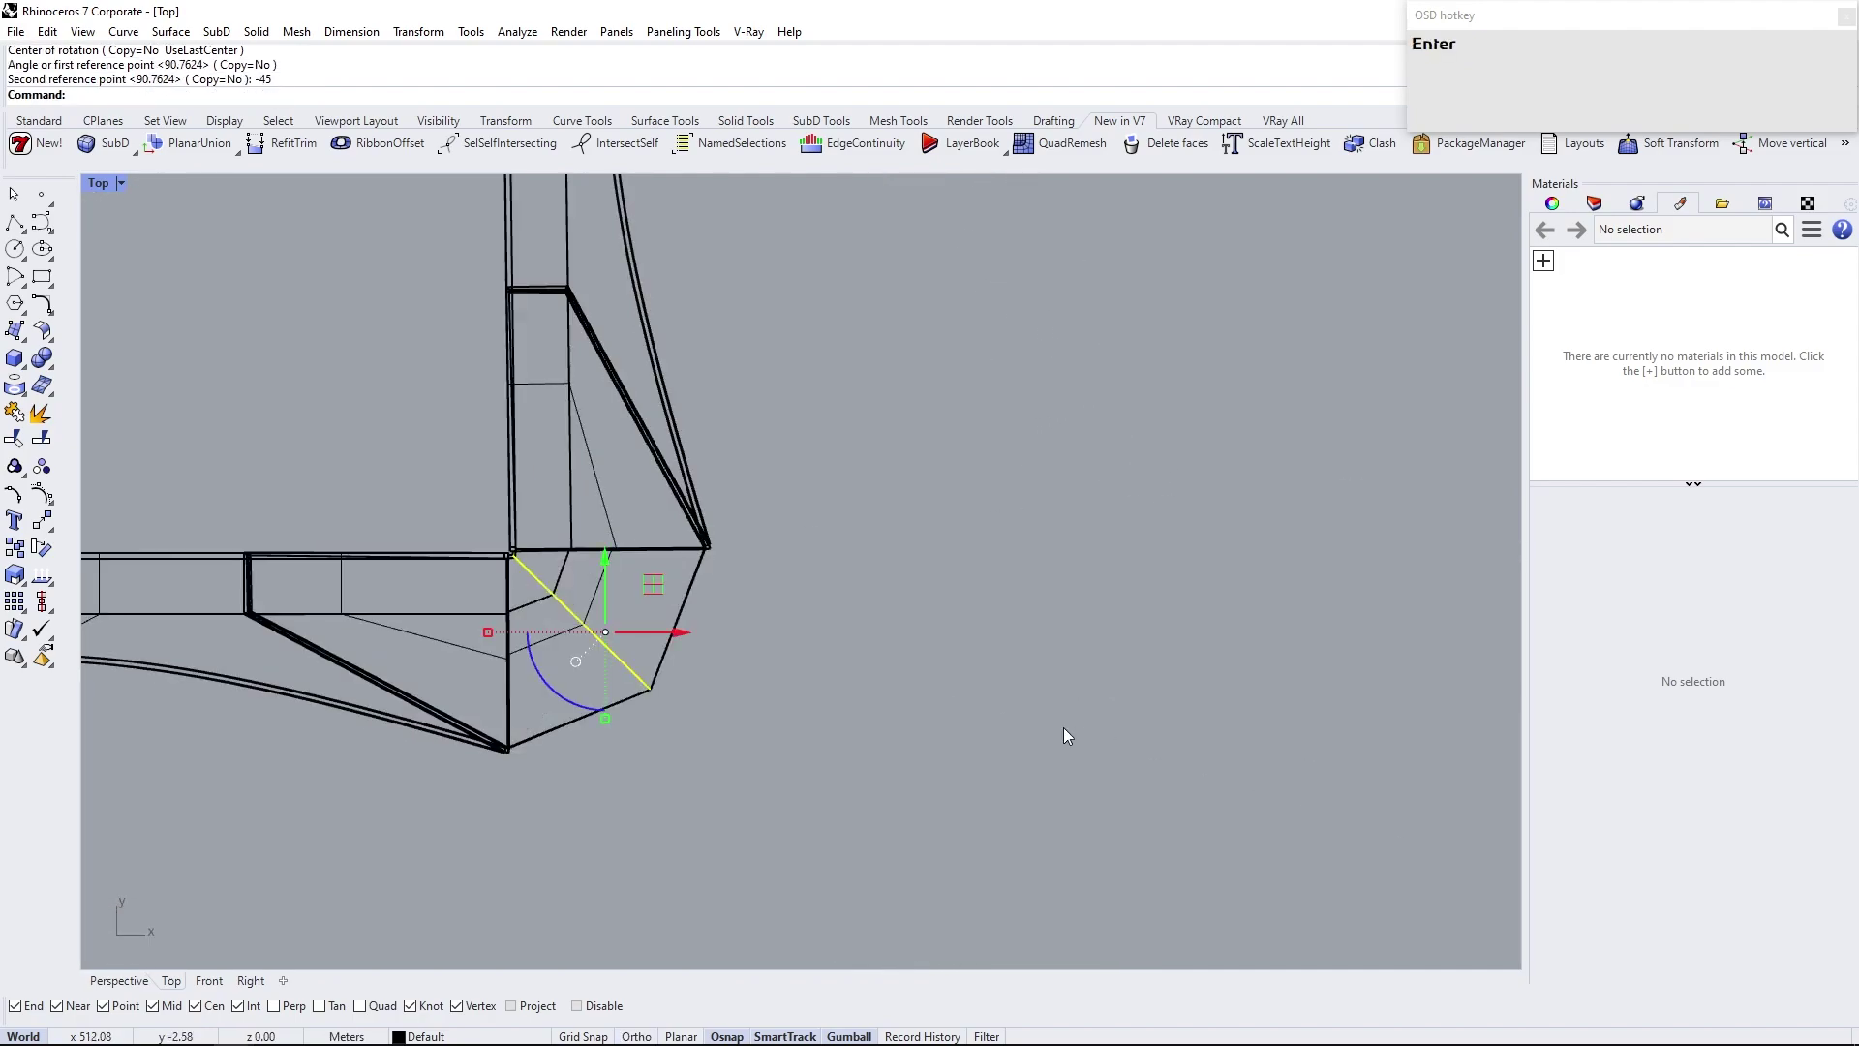
{"action": "left_click", "coordinate": [1070, 733]}
Return to Perspective and view the reshaped module in Rendered display
{"action": "scroll", "scroll_direction": "down", "scroll_amount": 3}
{"action": "right_click", "coordinate": [636, 558]}
{"action": "left_click", "coordinate": [170, 194]}
{"action": "left_click_drag", "start_coordinate": [874, 462], "coordinate": [594, 441]}
{"action": "left_click", "coordinate": [168, 184]}
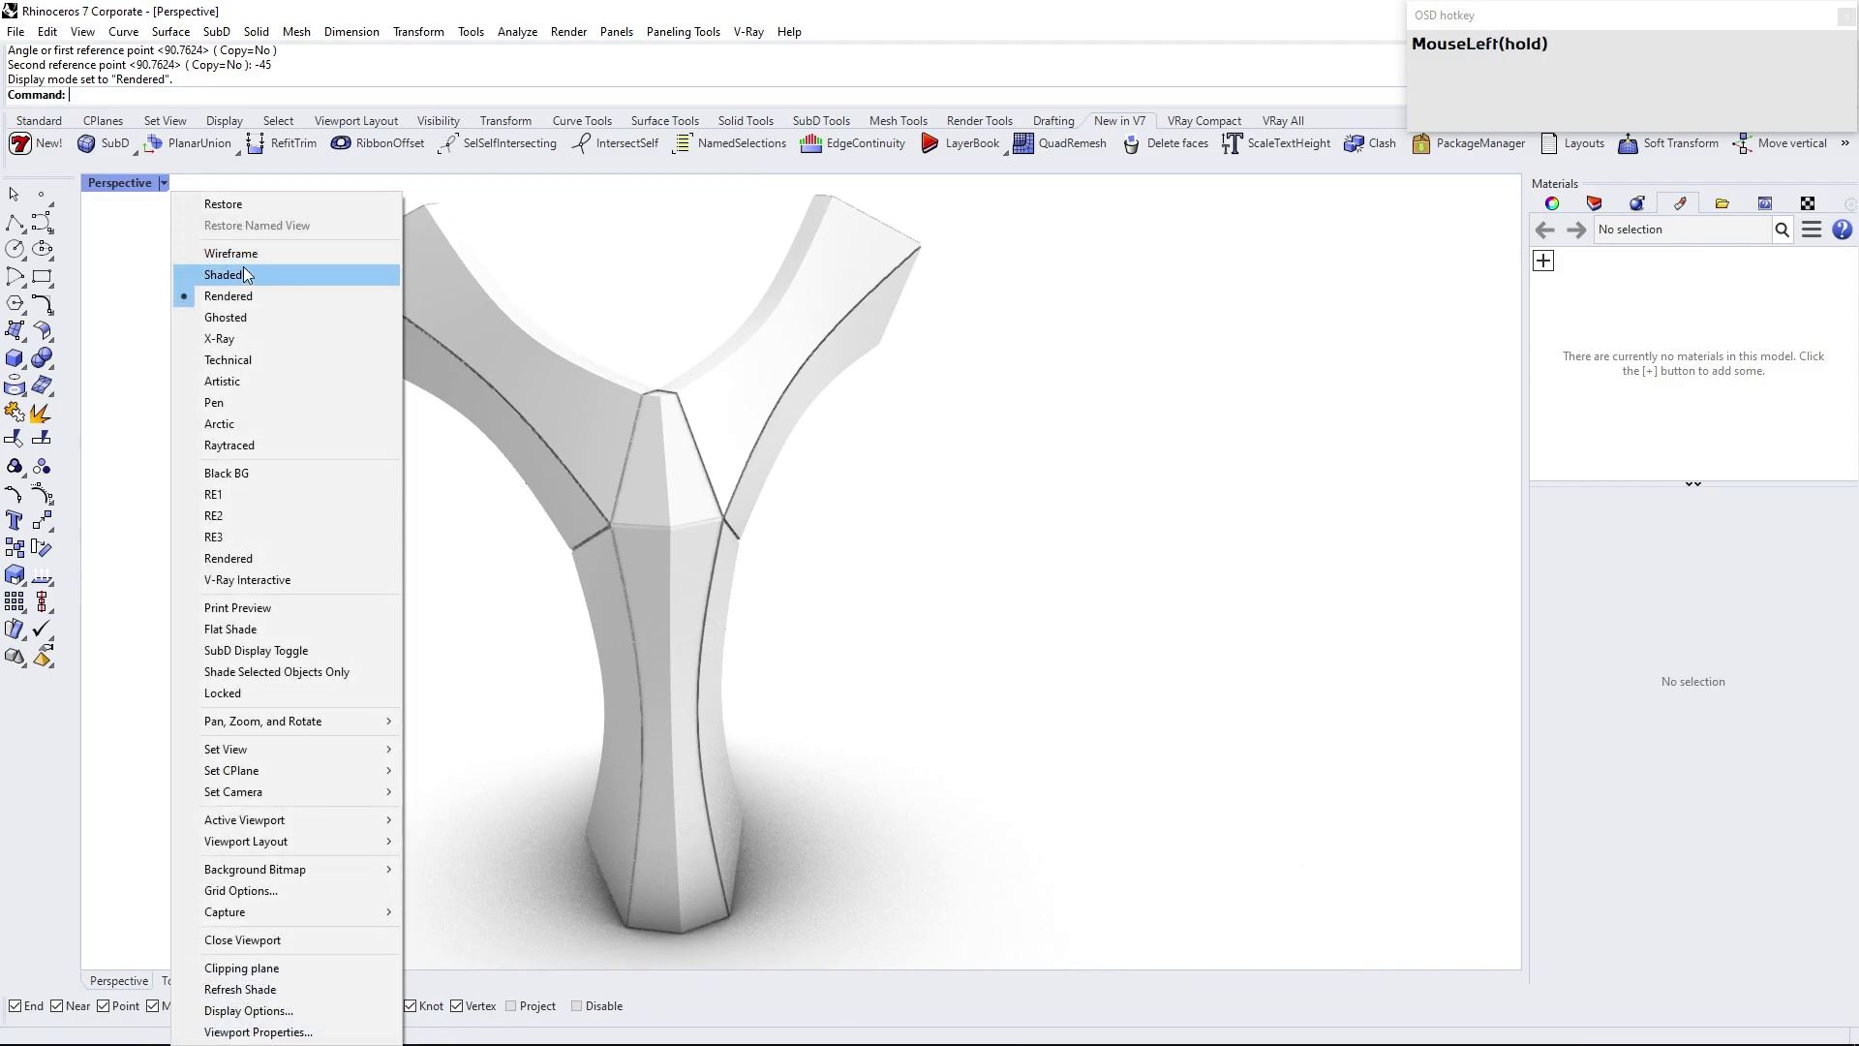
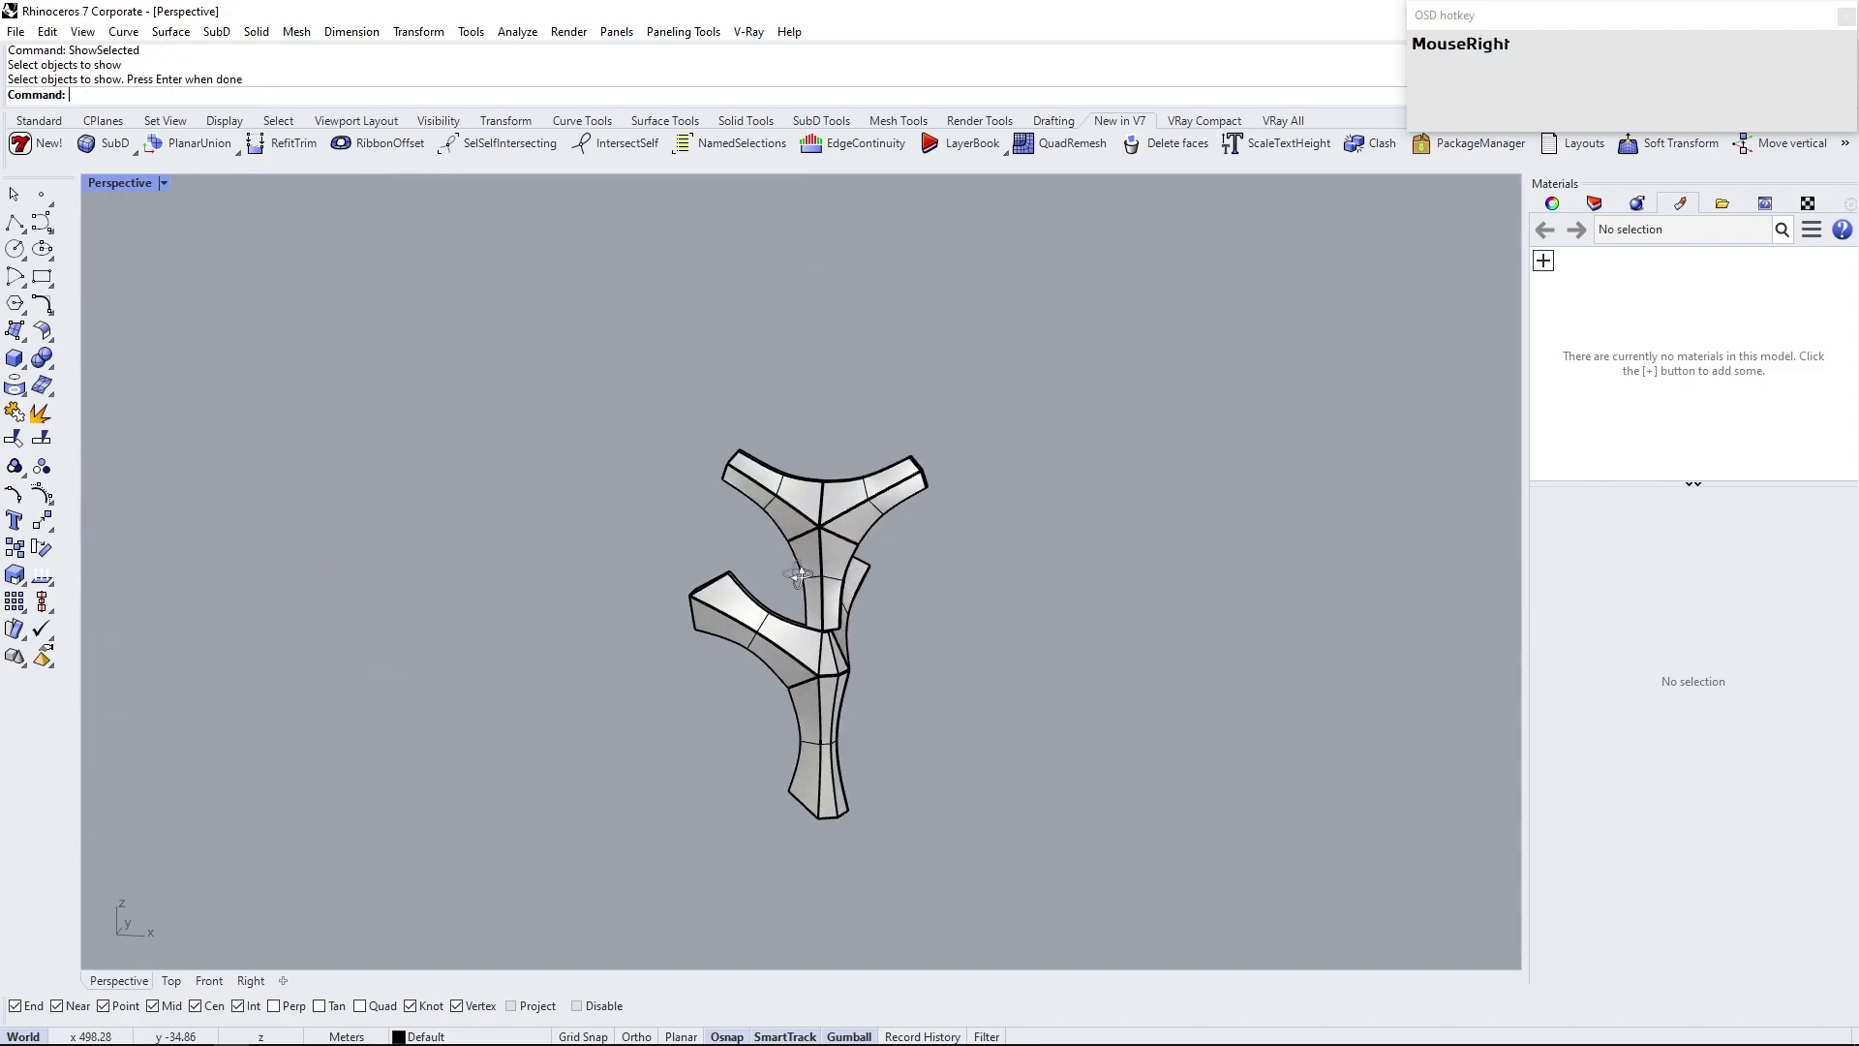
Select one Y module and isolate it, hiding the rest of the wall
{"action": "scroll", "scroll_direction": "up", "scroll_amount": 3}
{"action": "left_click", "coordinate": [828, 531]}
{"action": "key", "text": "Return"}
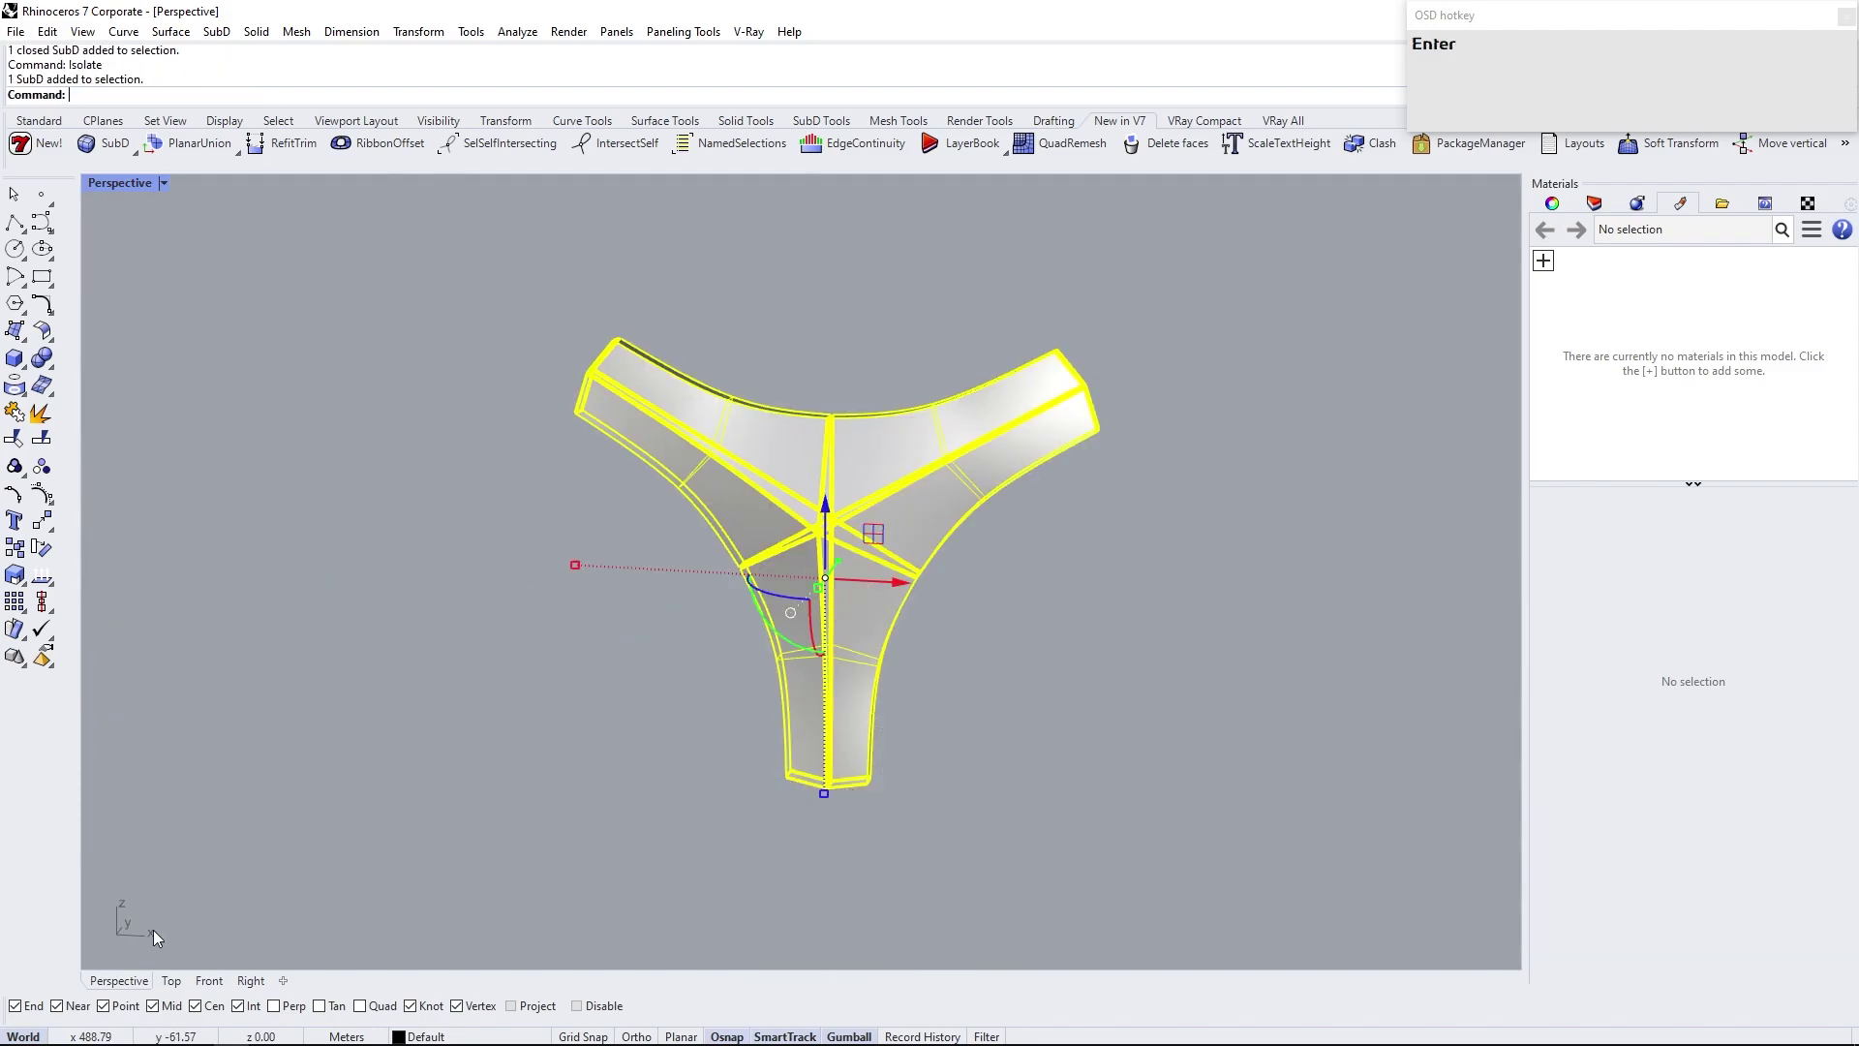
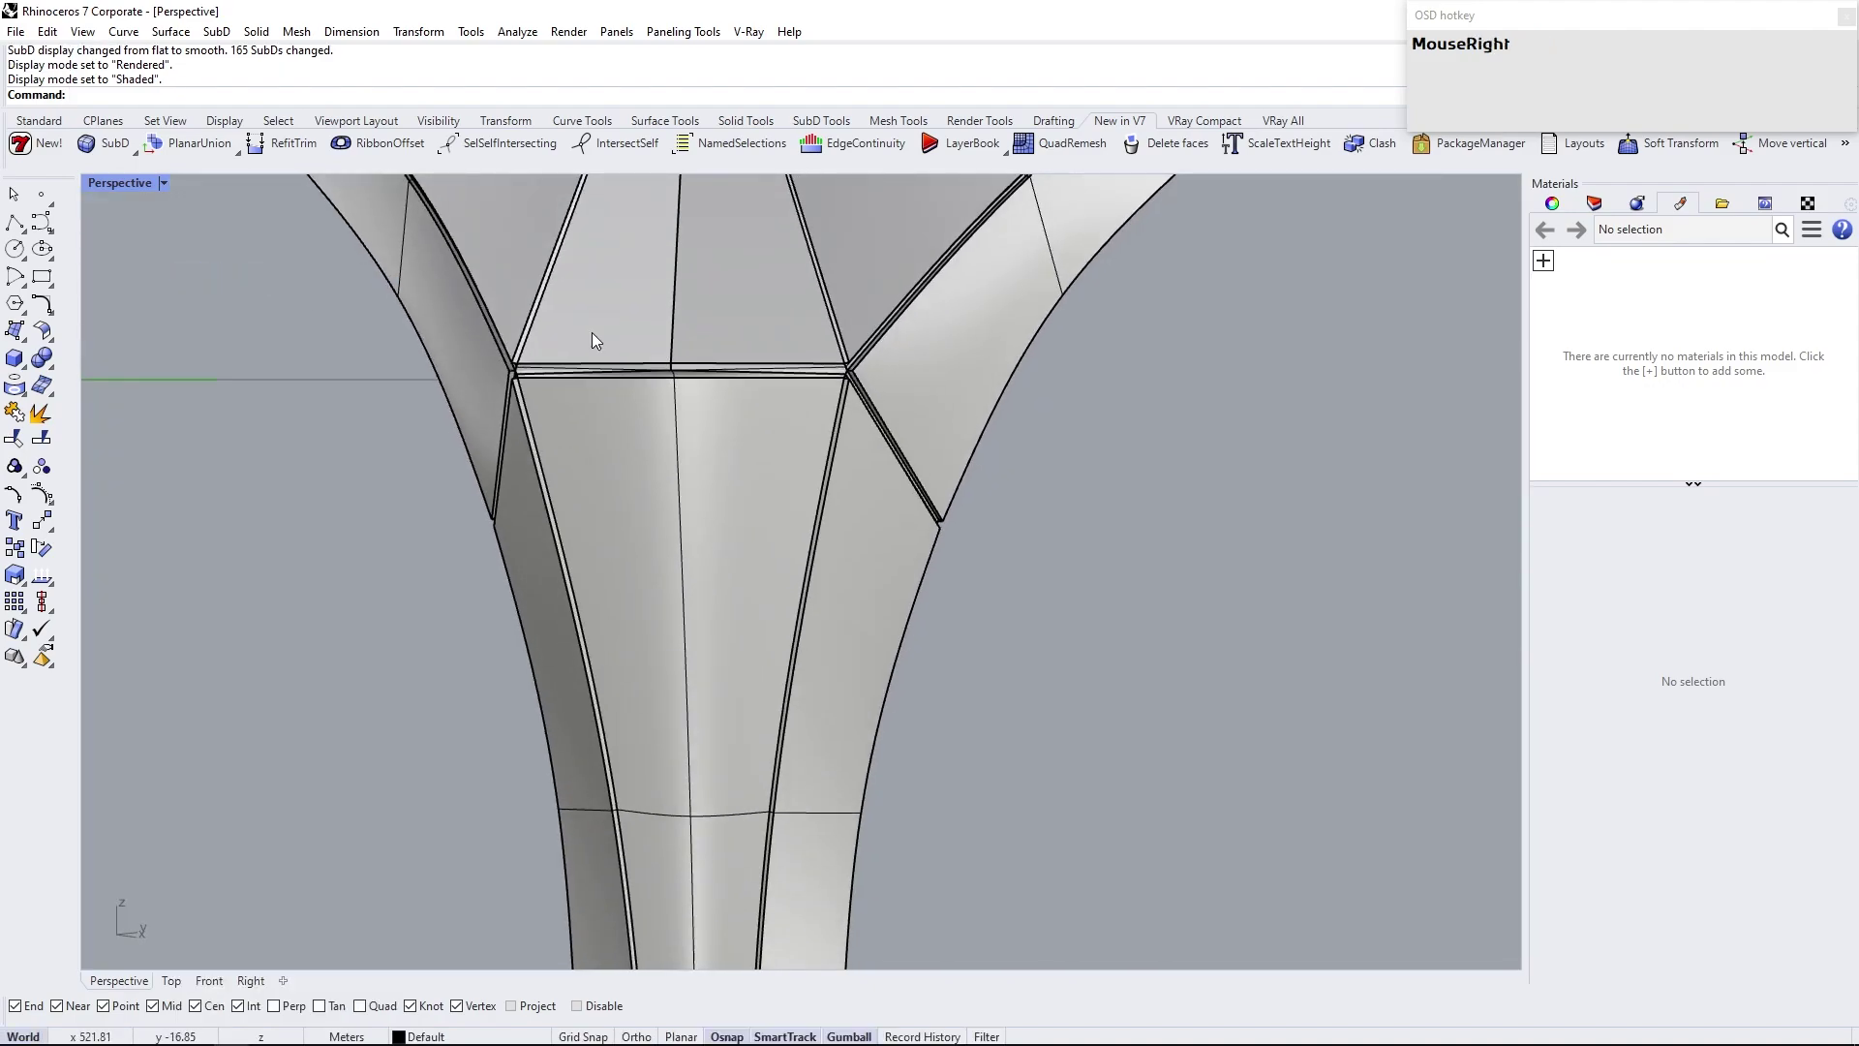
Run Crease on the isolated module so its arm seams stay sharp
{"action": "scroll", "scroll_direction": "up", "scroll_amount": 3}
{"action": "left_click", "coordinate": [702, 474]}
{"action": "type", "text": "cre"}
{"action": "key", "text": "Return"}
{"action": "key", "text": "Tab"}
Toggle the SubD between flat and smooth display and check it in Rendered mode
{"action": "scroll", "scroll_direction": "down", "scroll_amount": 3}
{"action": "right_click", "coordinate": [736, 475]}
{"action": "left_click", "coordinate": [1333, 660]}
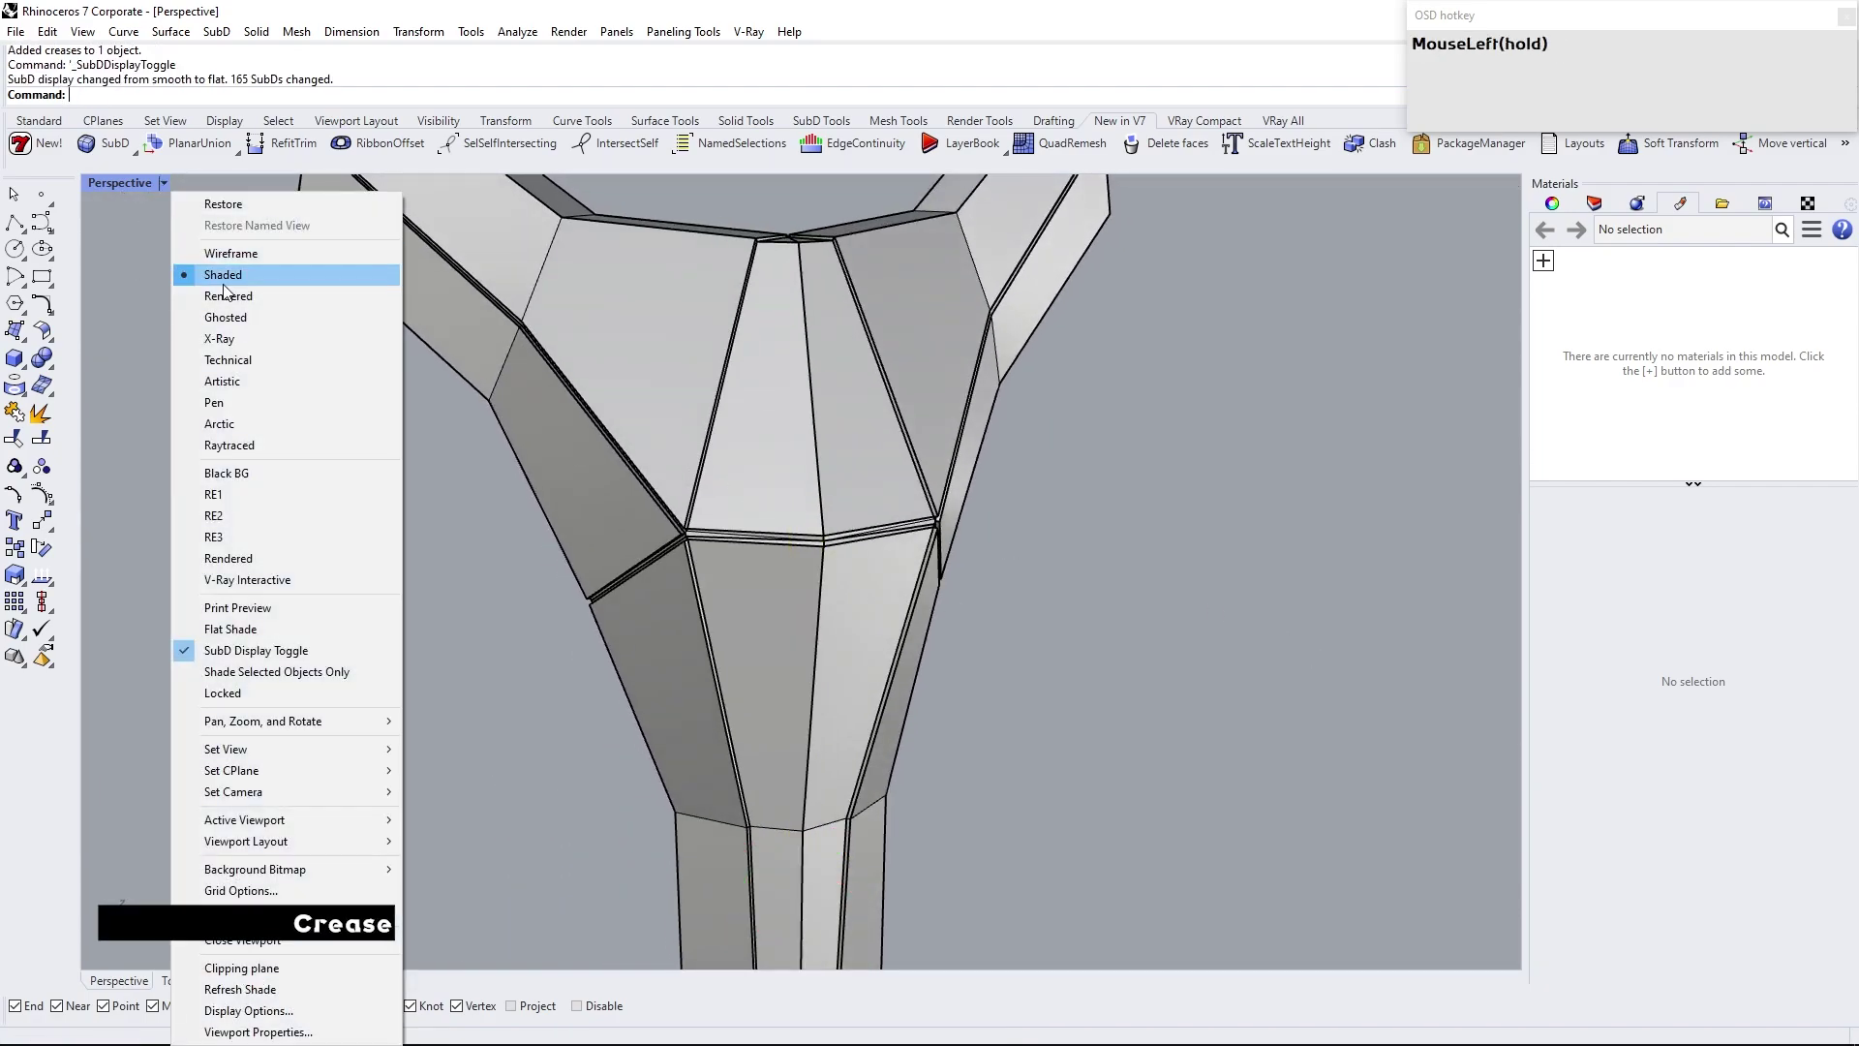
{"action": "scroll", "scroll_direction": "down", "scroll_amount": 3}
{"action": "right_click", "coordinate": [710, 448]}
{"action": "key", "text": "Tab"}
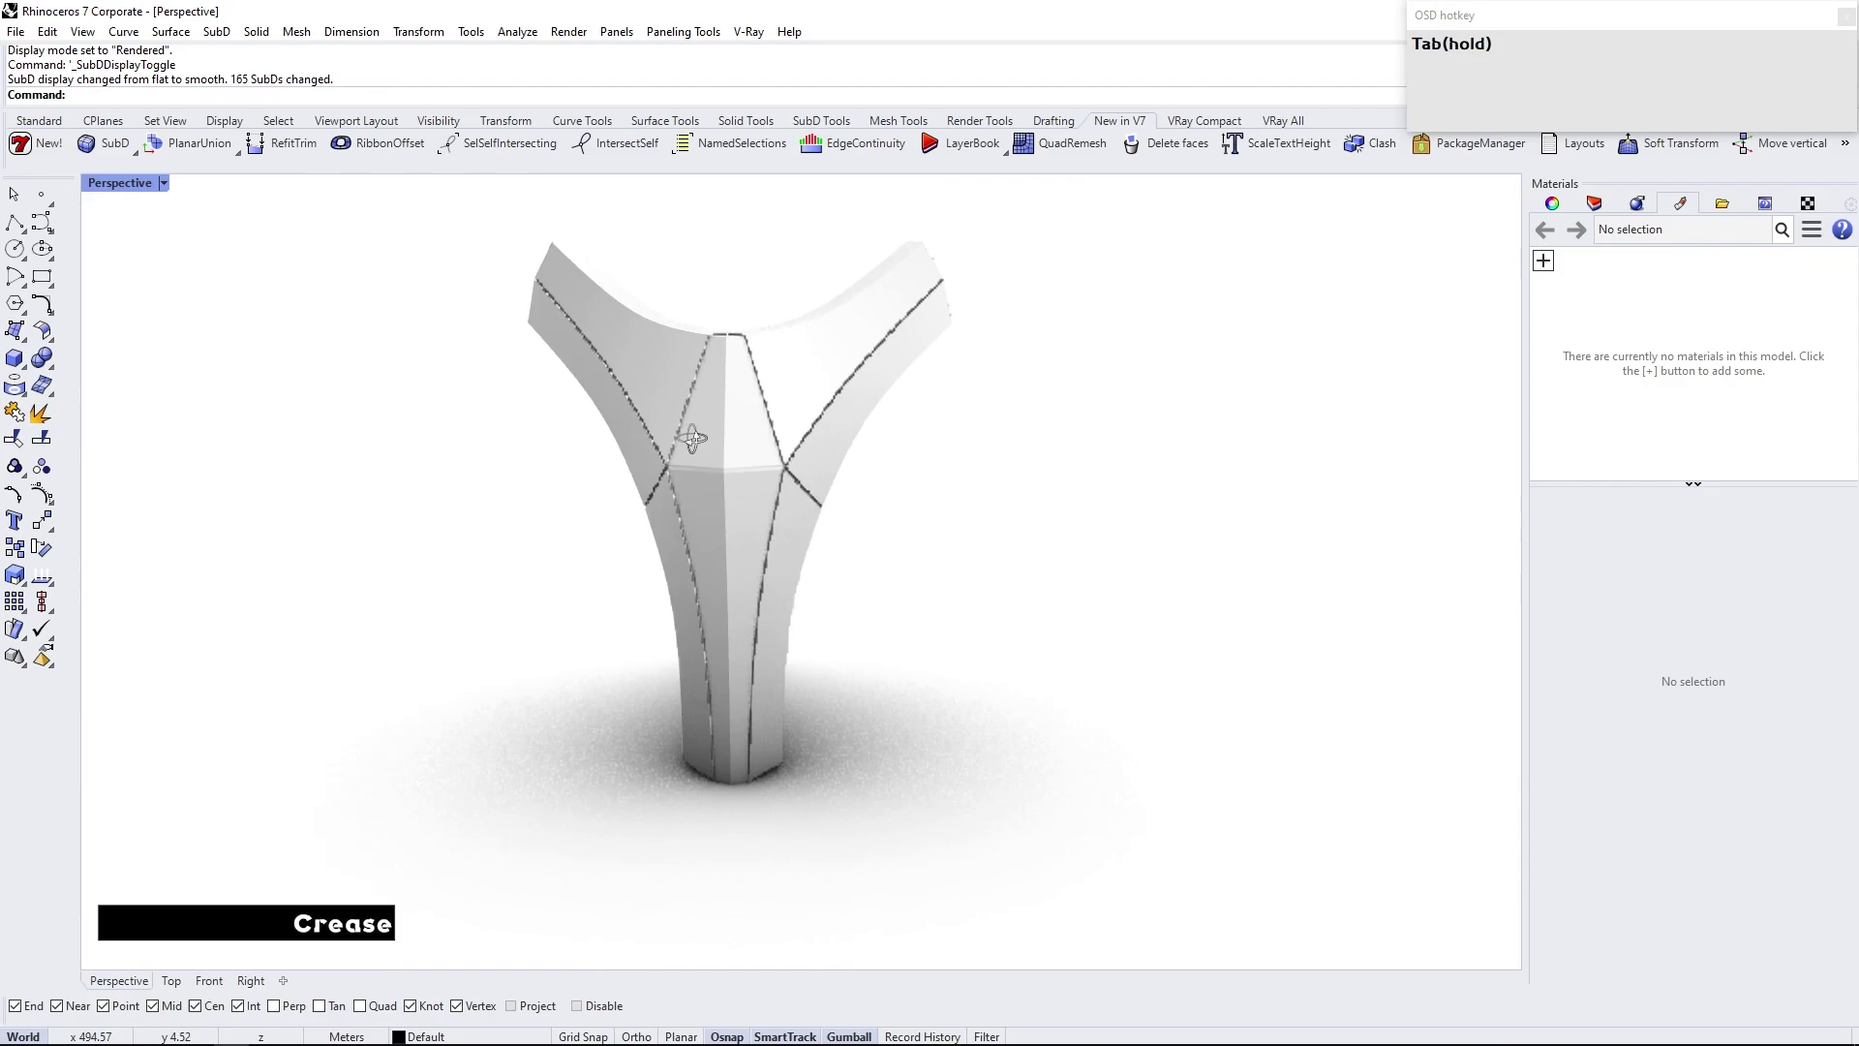
Orbit around the creased module to inspect the sharp lines
{"action": "scroll", "scroll_direction": "up", "scroll_amount": 3}
{"action": "right_click", "coordinate": [596, 530]}
{"action": "scroll", "scroll_direction": "down", "scroll_amount": 3}
{"action": "left_click_drag", "start_coordinate": [833, 378], "coordinate": [202, 172]}
{"action": "left_click", "coordinate": [166, 186]}
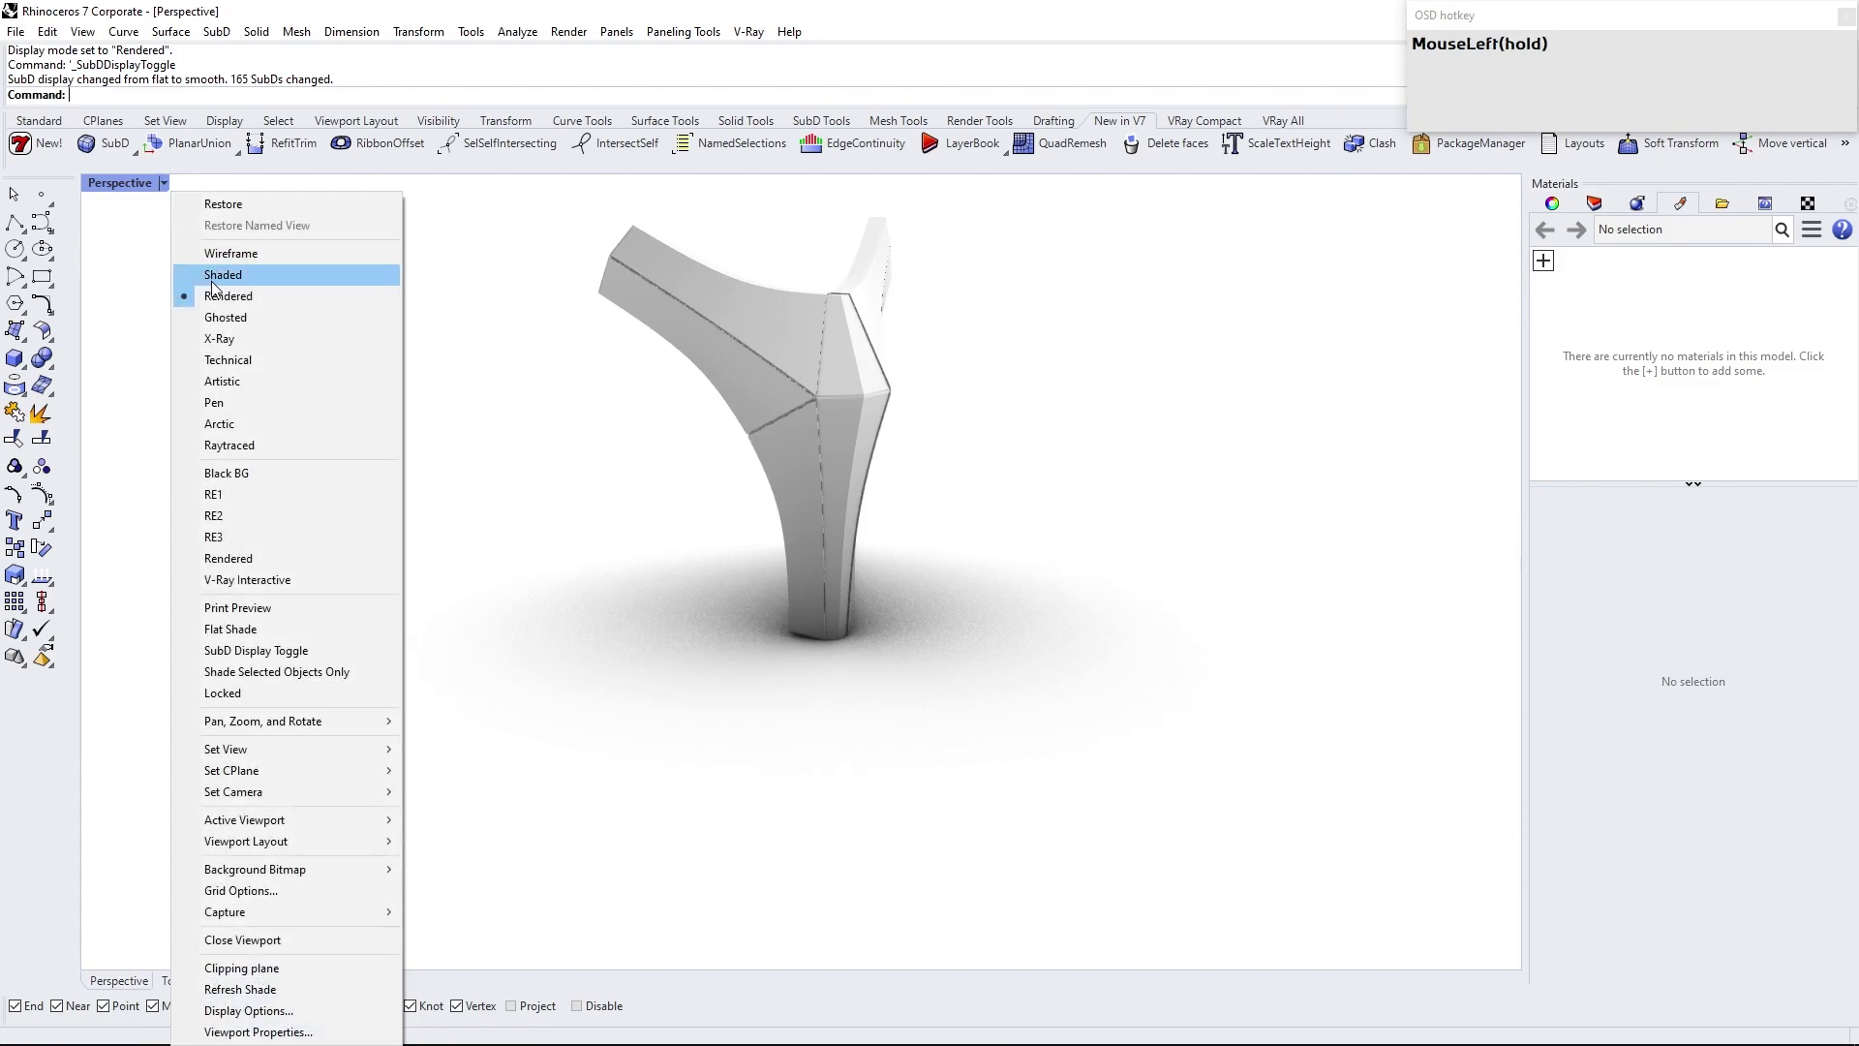
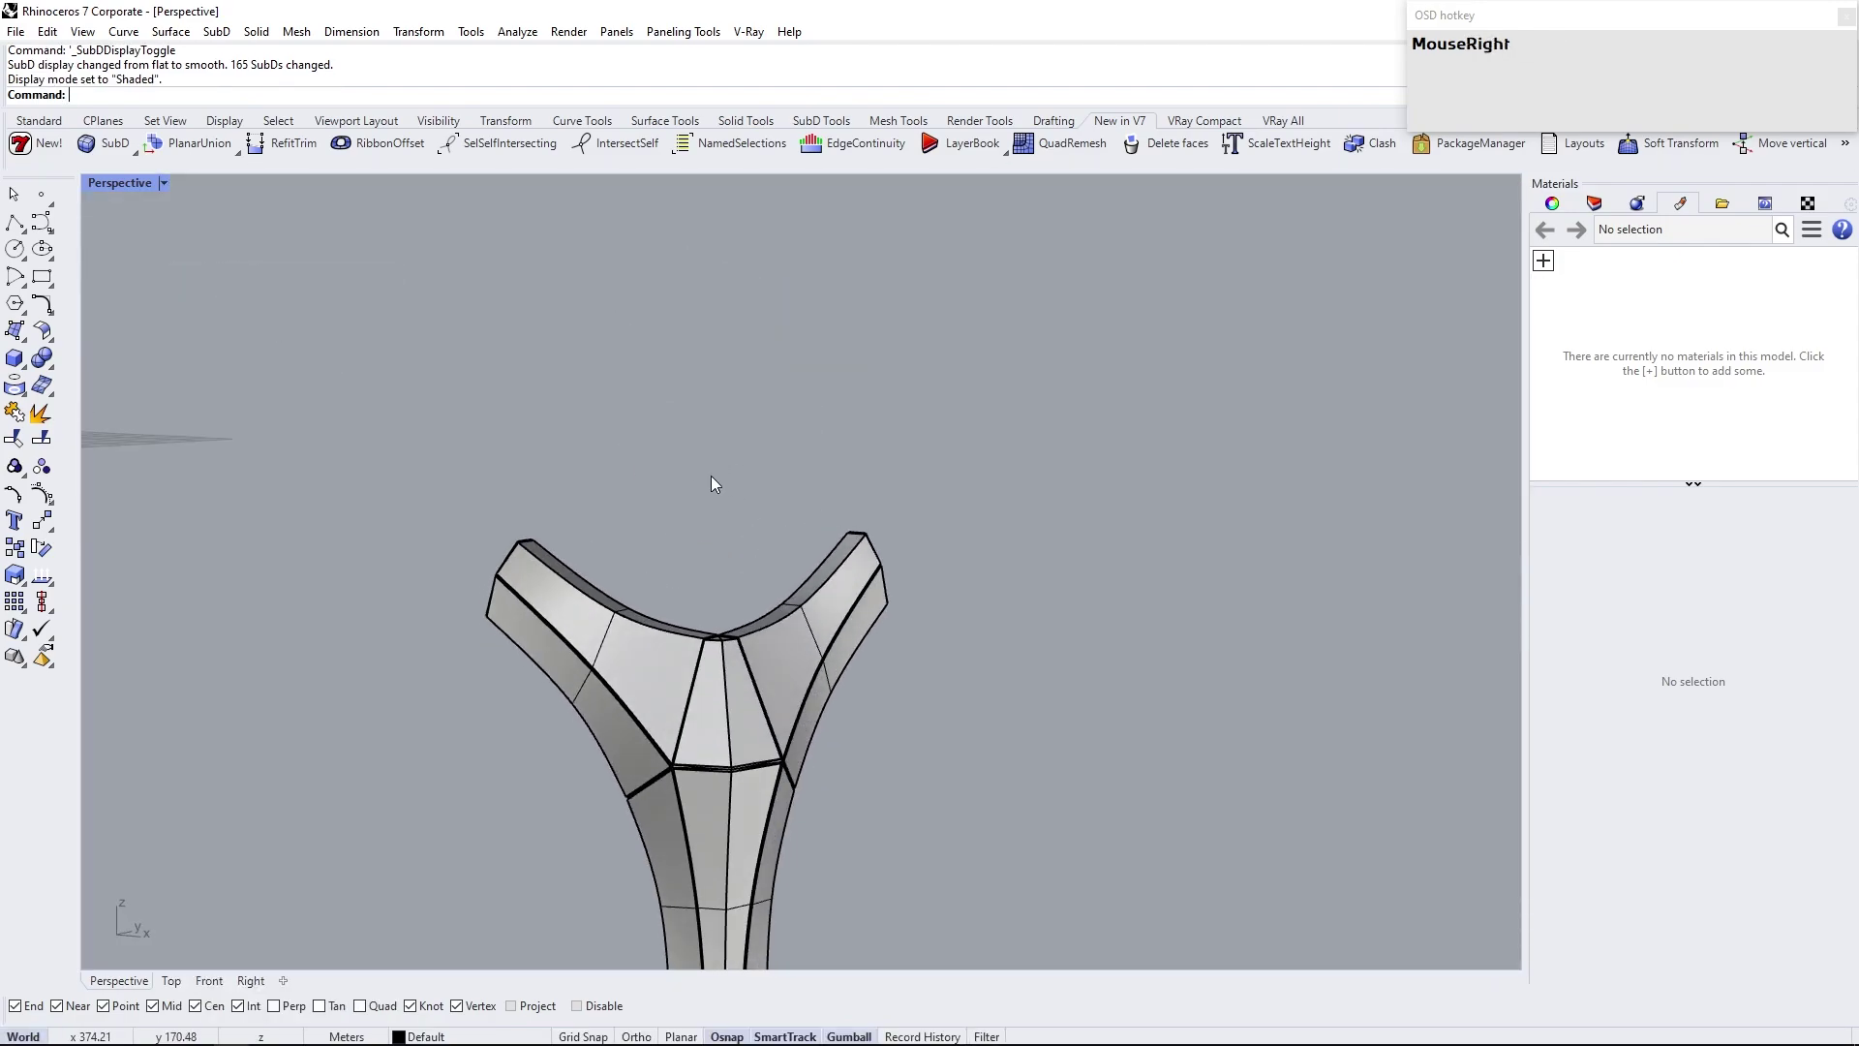
Show the hidden modules, pick two adjoining Y modules and isolate them
{"action": "type", "text": "showse"}
{"action": "key", "text": "Return"}
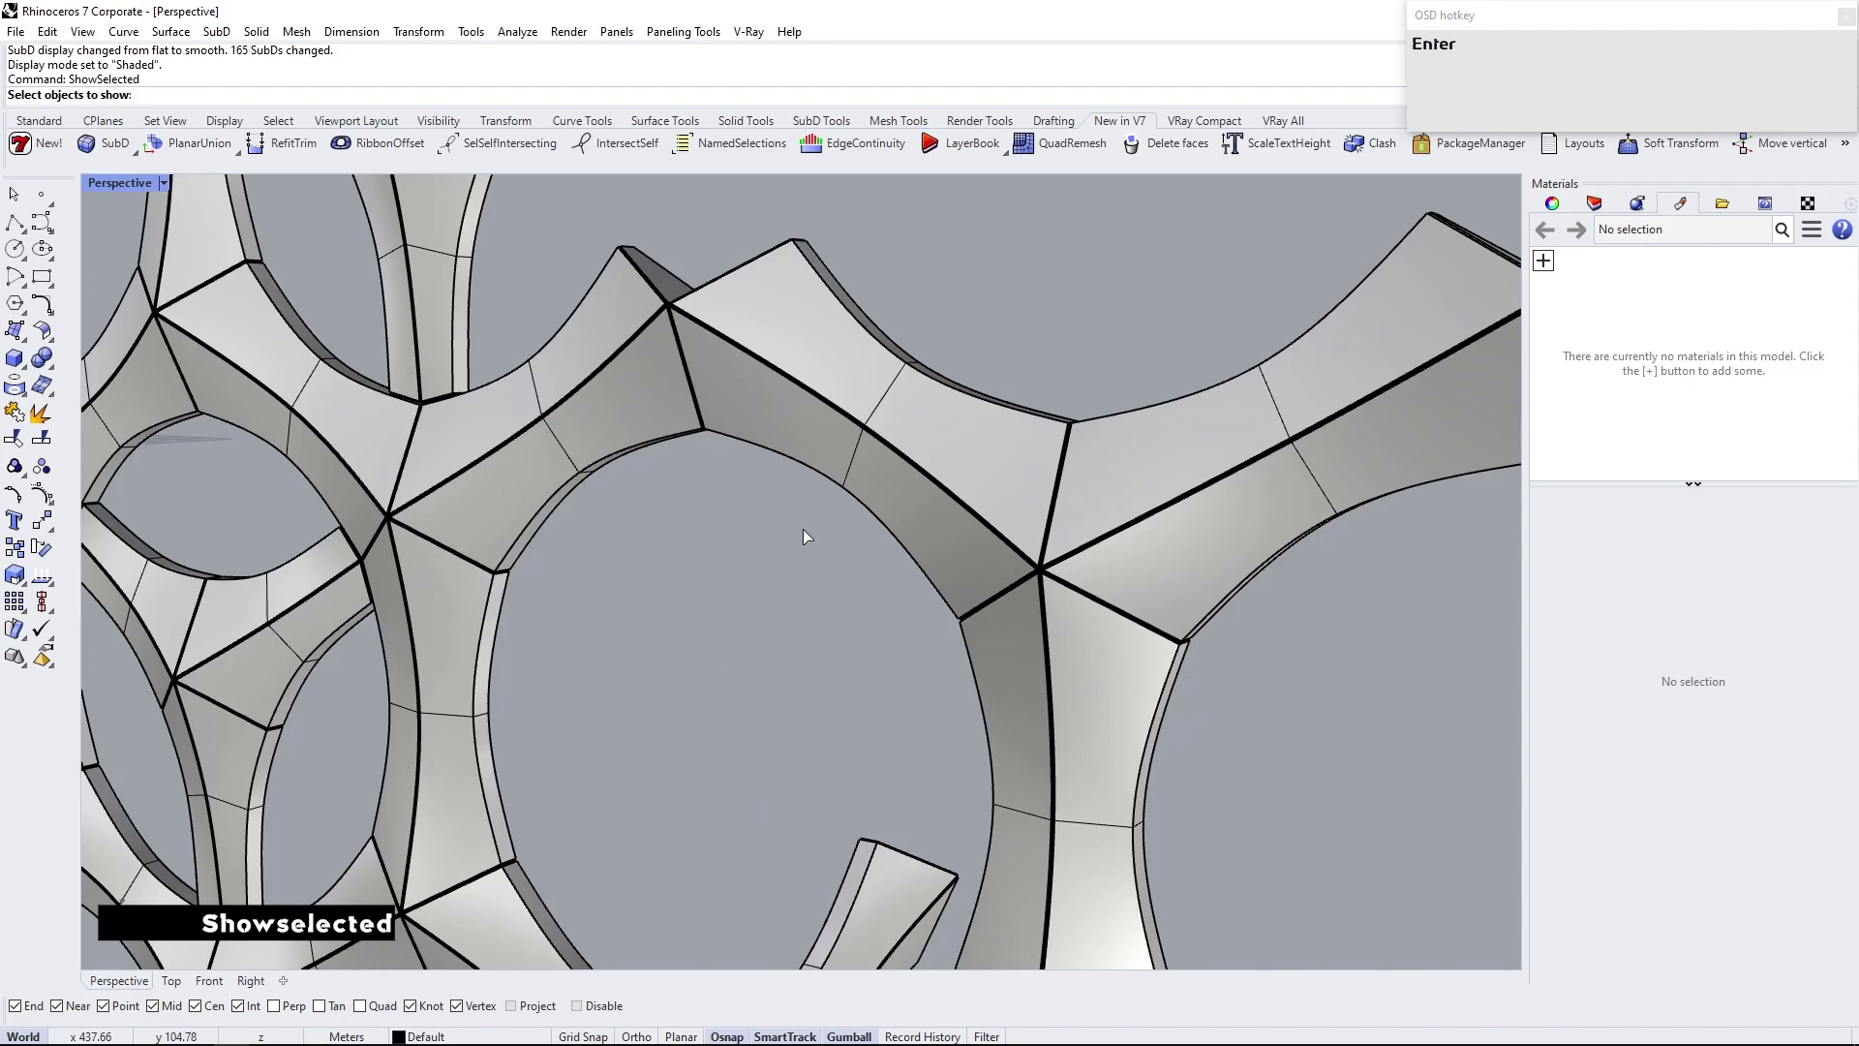
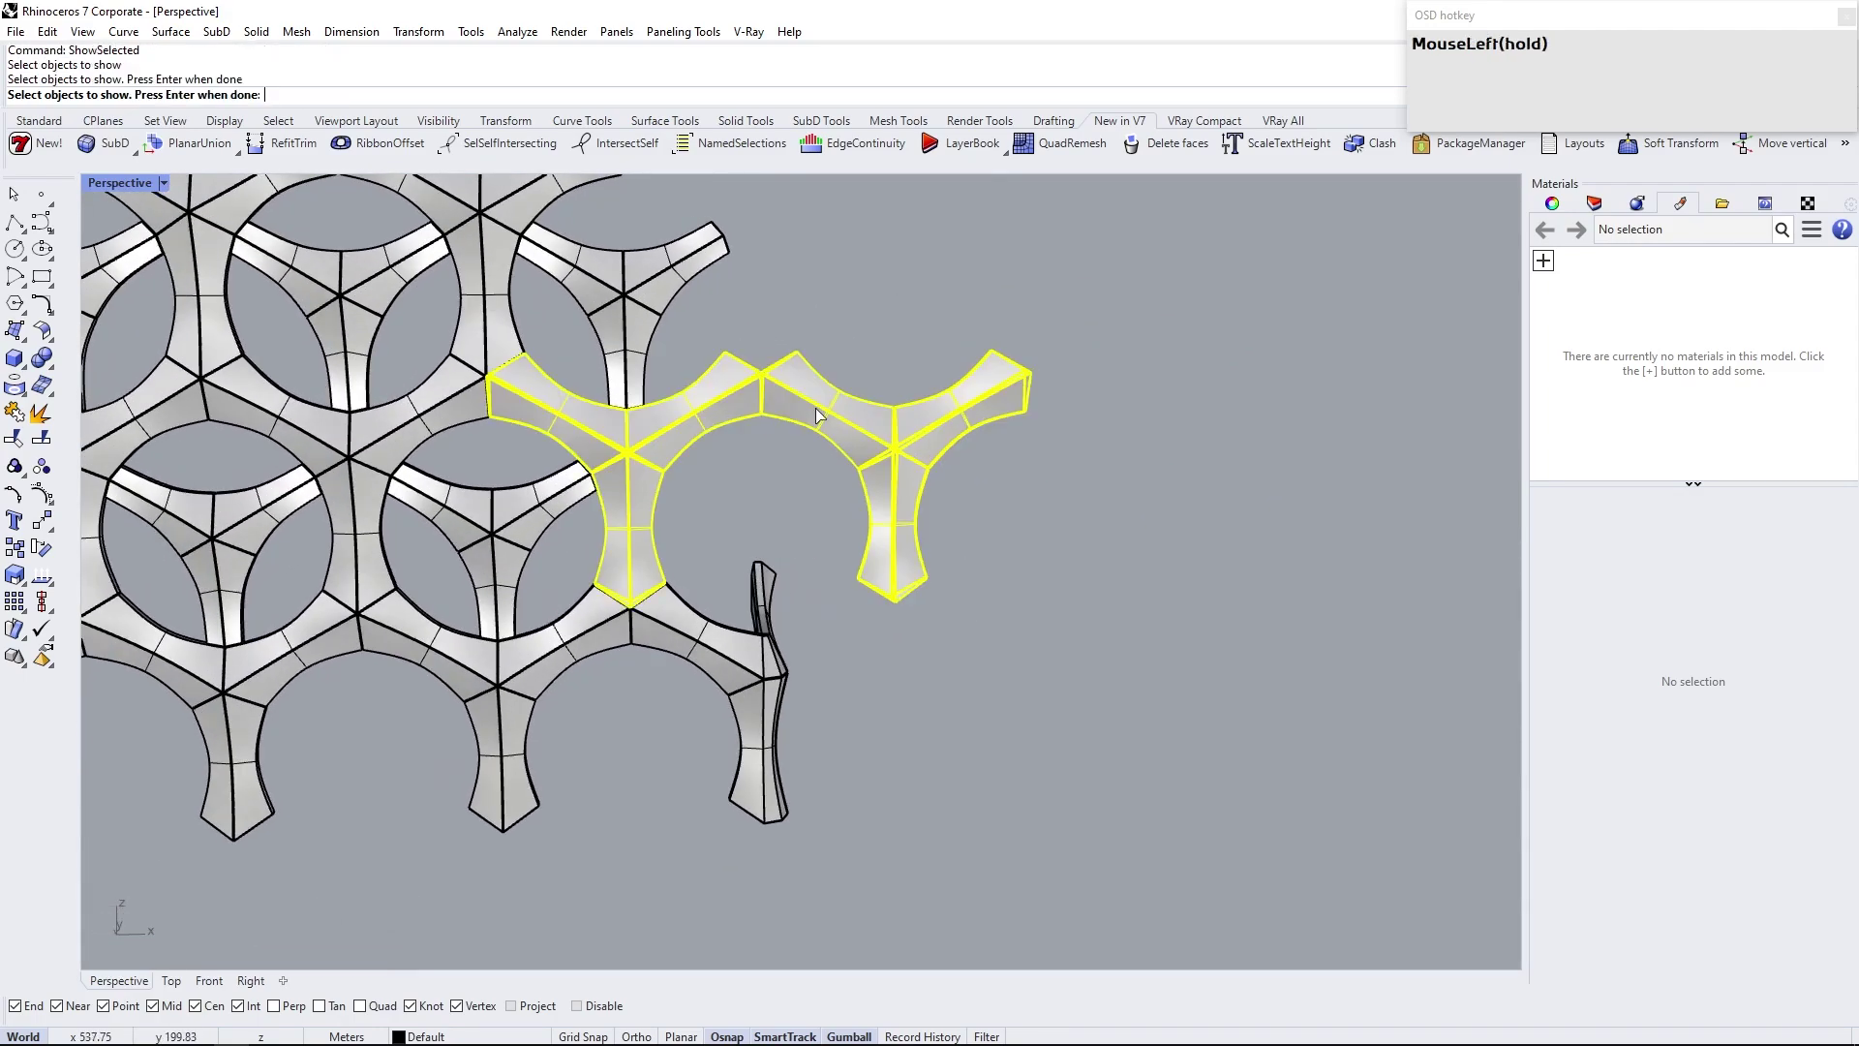
{"action": "right_click", "coordinate": [716, 459]}
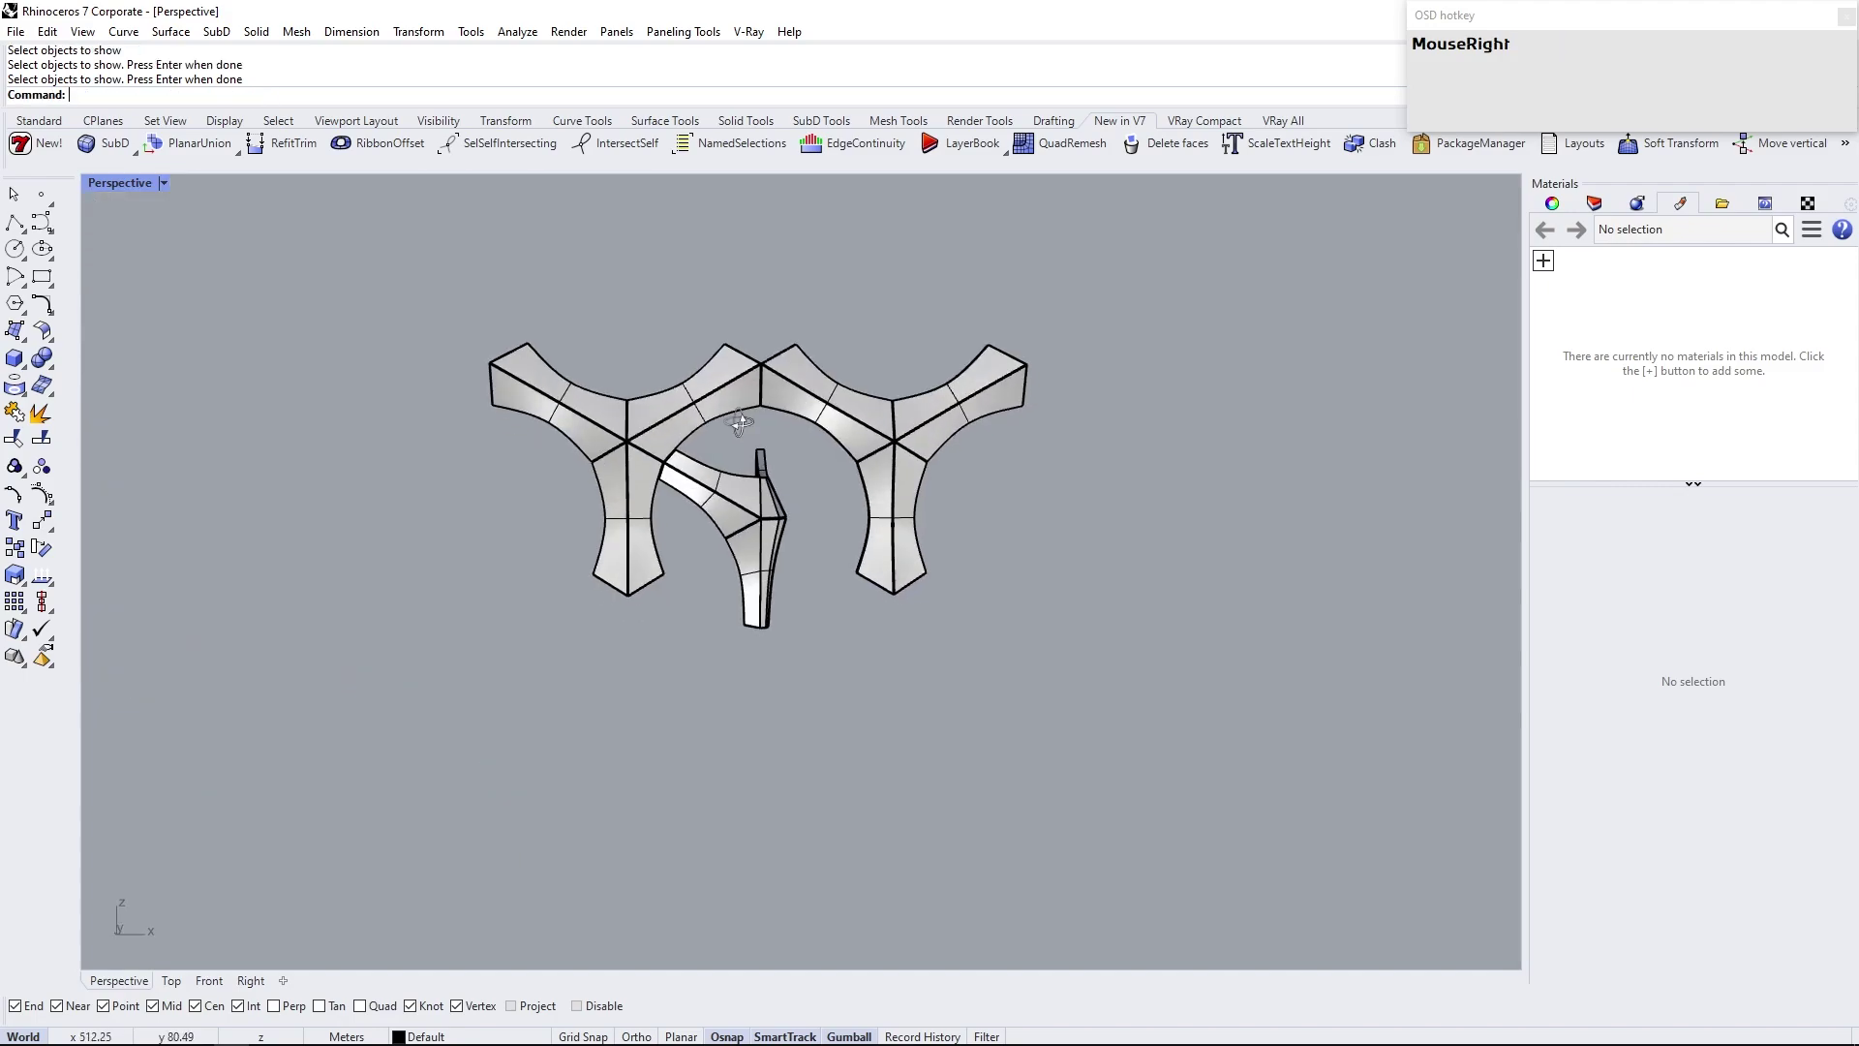
{"action": "scroll", "scroll_direction": "up", "scroll_amount": 3}
{"action": "left_click", "coordinate": [818, 478]}
{"action": "key", "text": "Return"}
{"action": "key", "text": "Escape"}
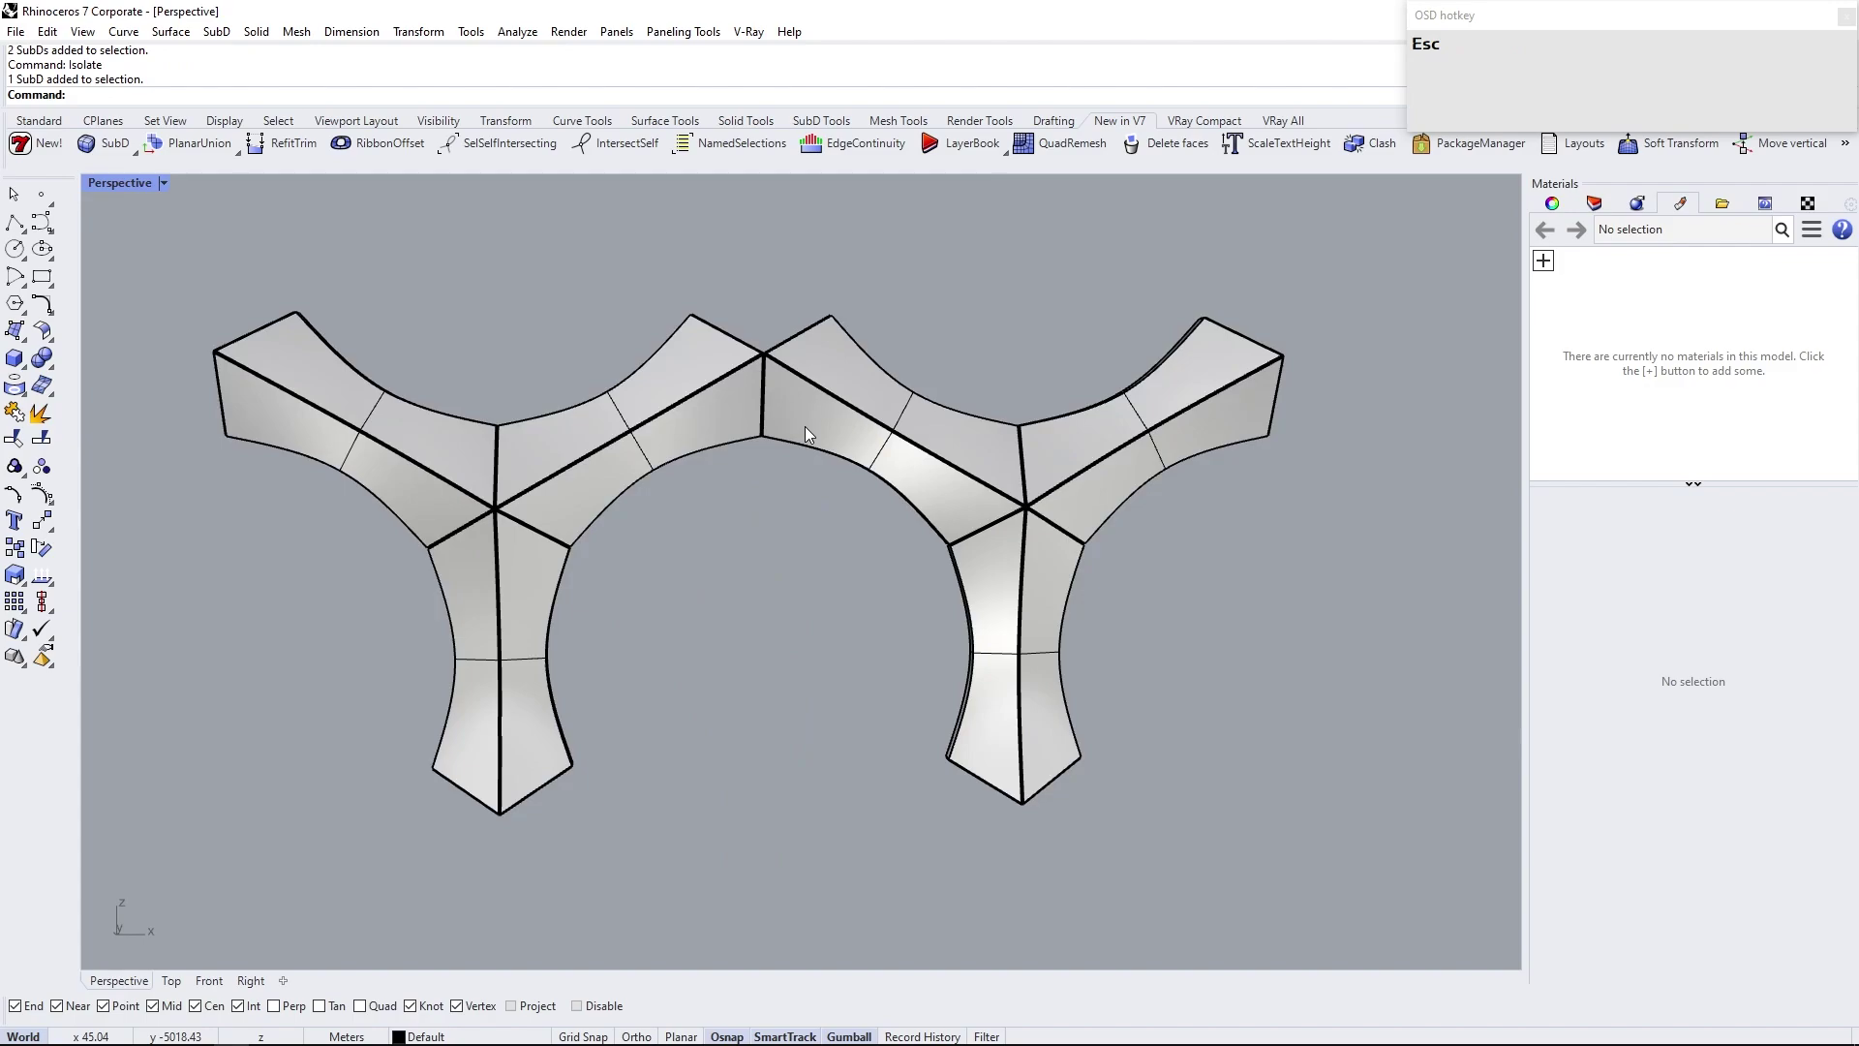
Drag the right-hand module away from the left one with the Gumball
{"action": "left_click", "coordinate": [847, 404]}
{"action": "right_click", "coordinate": [801, 422]}
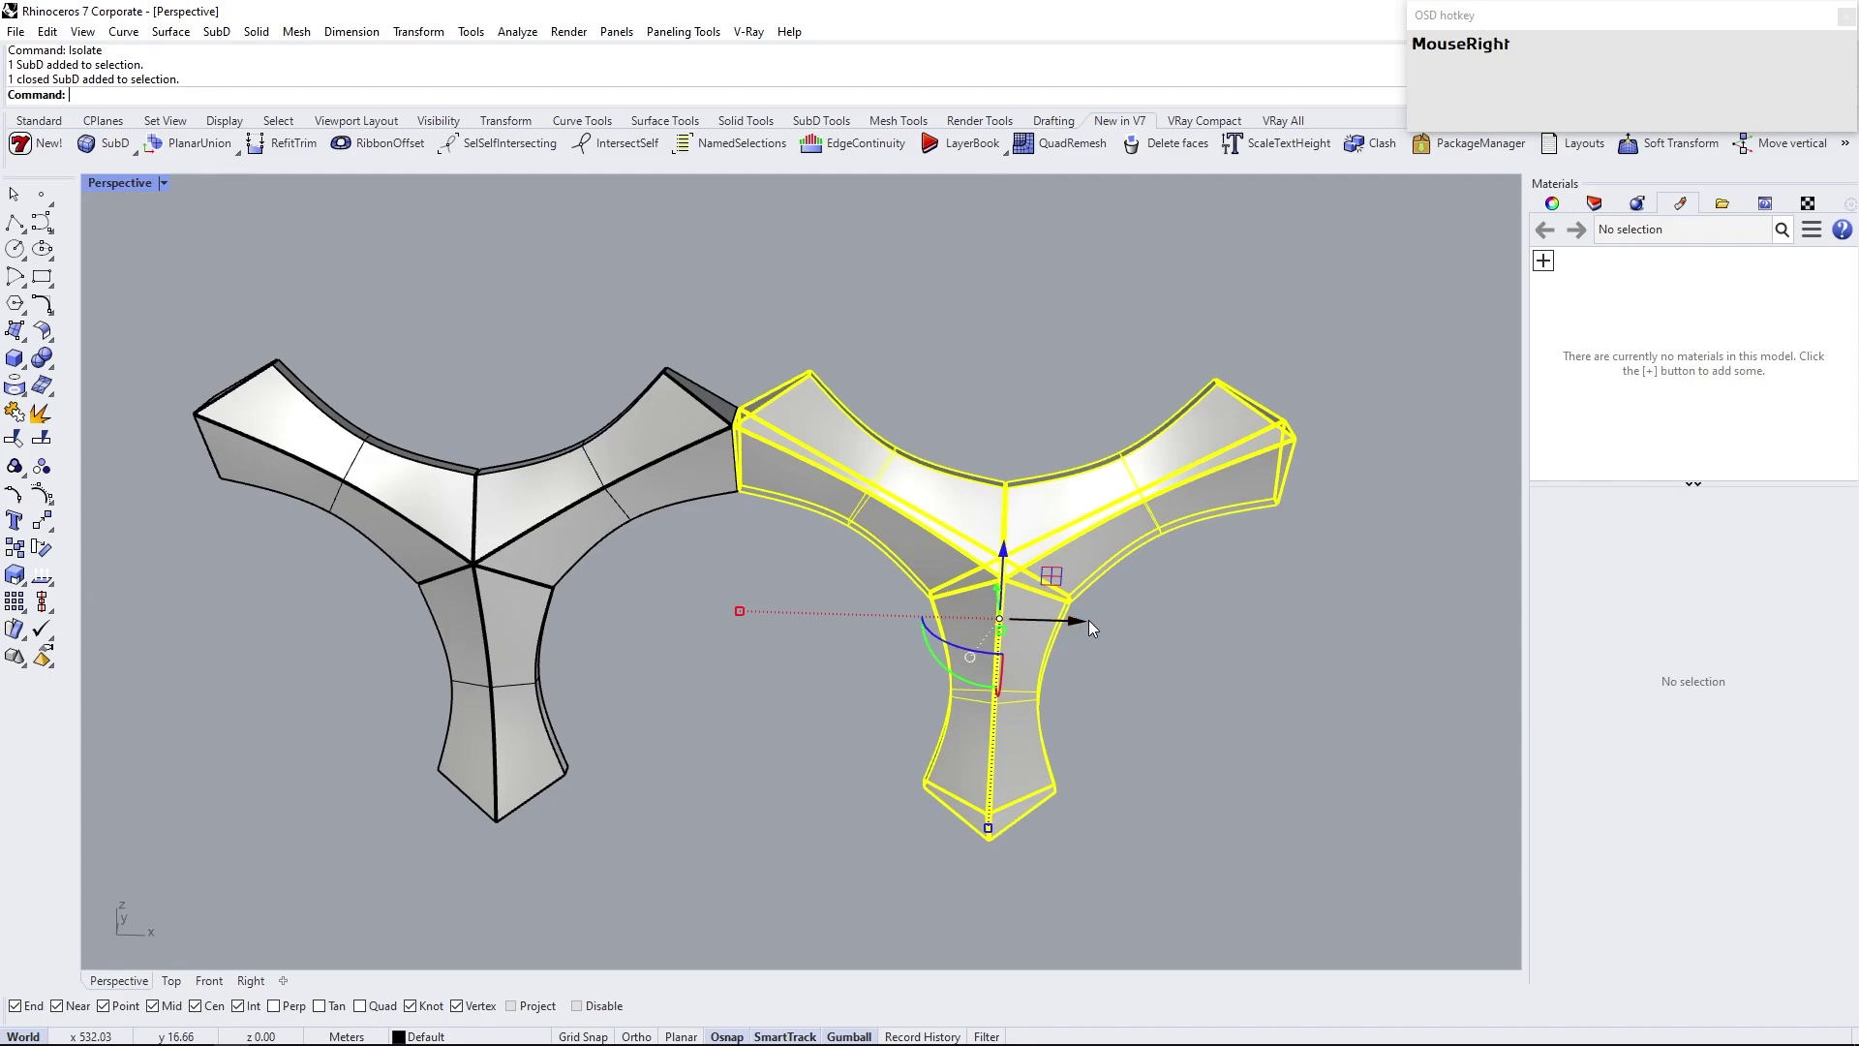
{"action": "left_click_drag", "start_coordinate": [1083, 626], "coordinate": [1353, 636]}
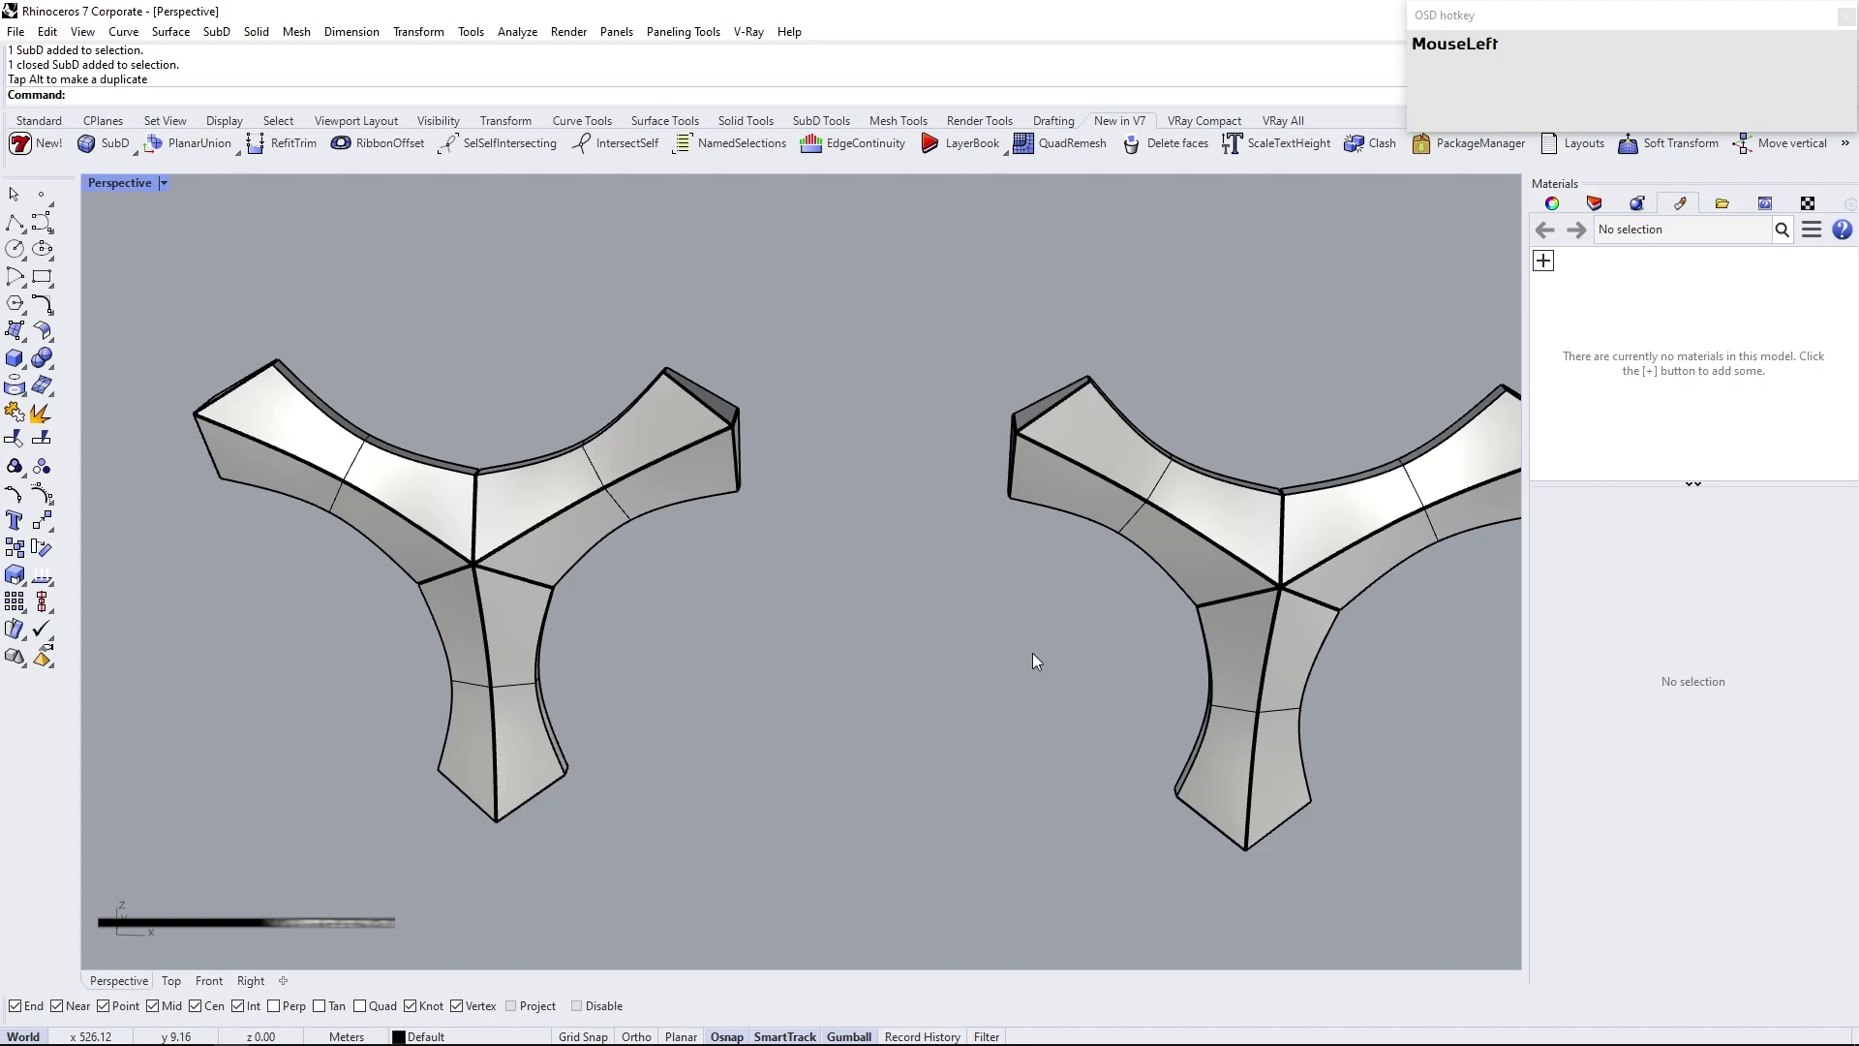
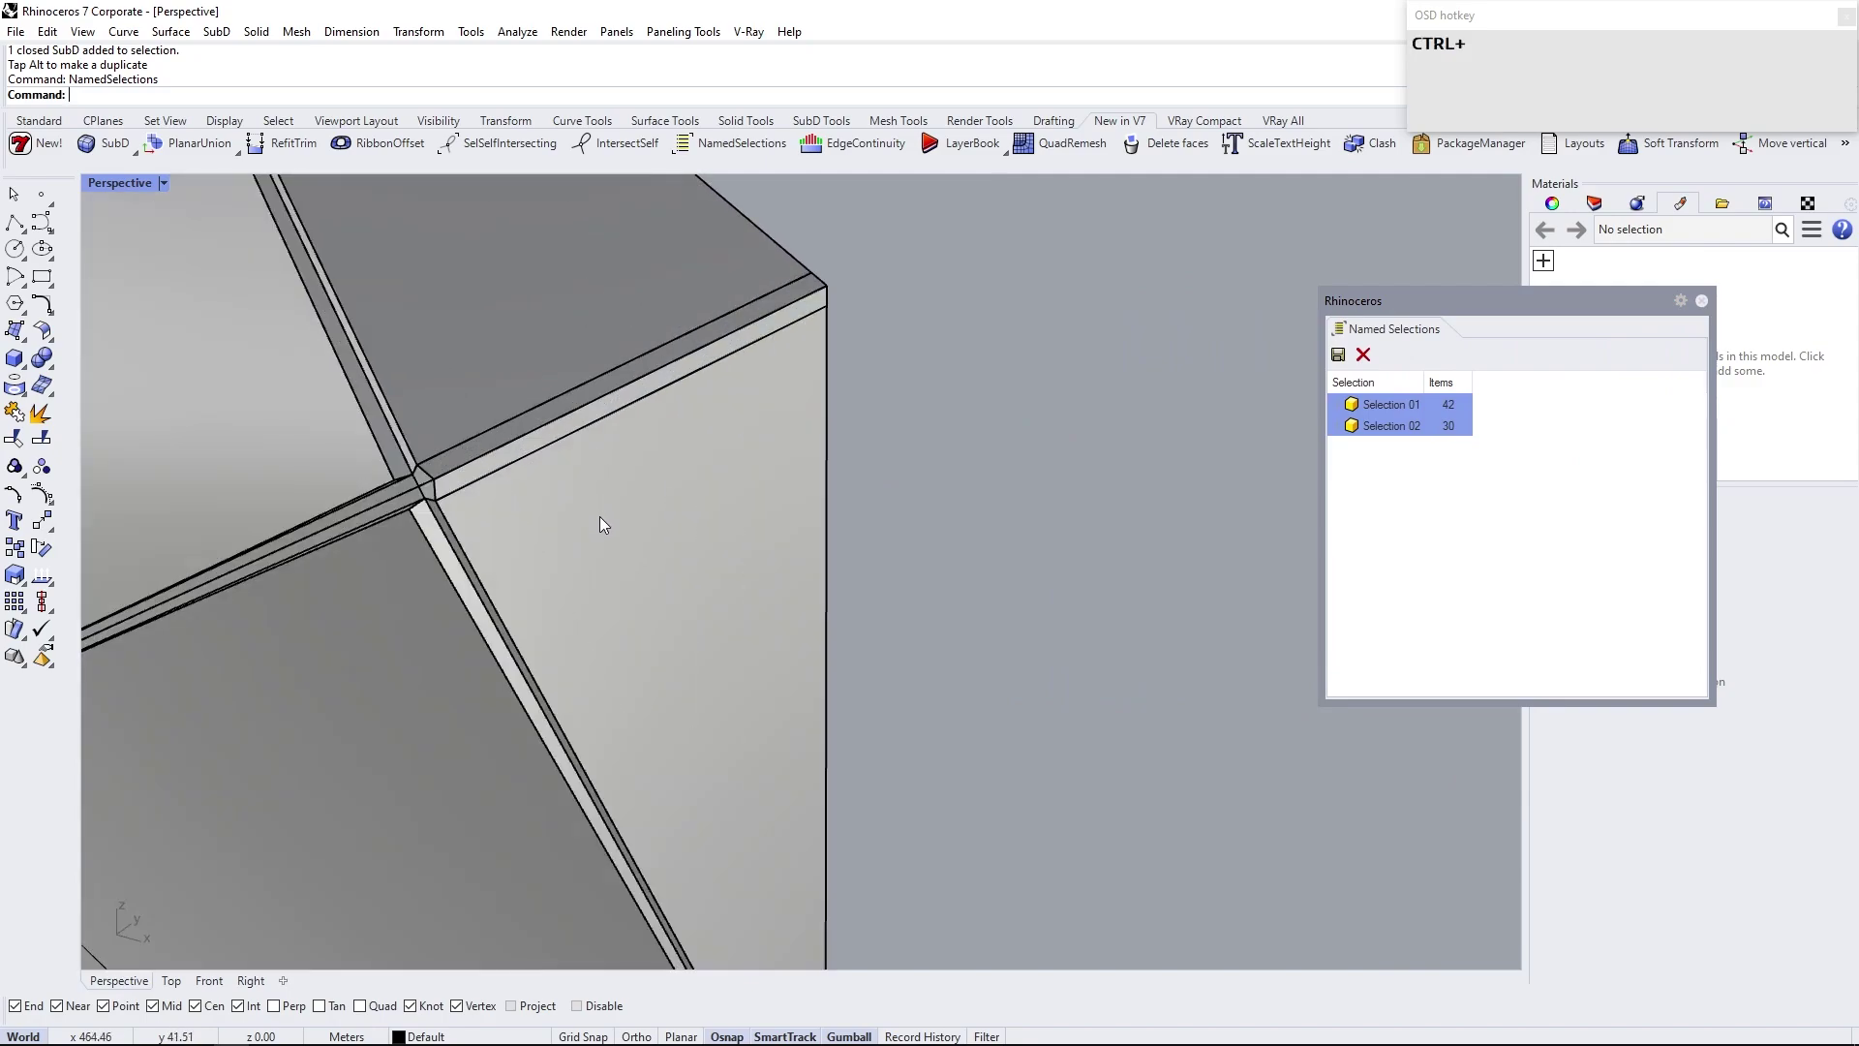
Sub-object select the touching arm-end faces where the two modules meet
{"action": "left_click", "coordinate": [604, 524]}
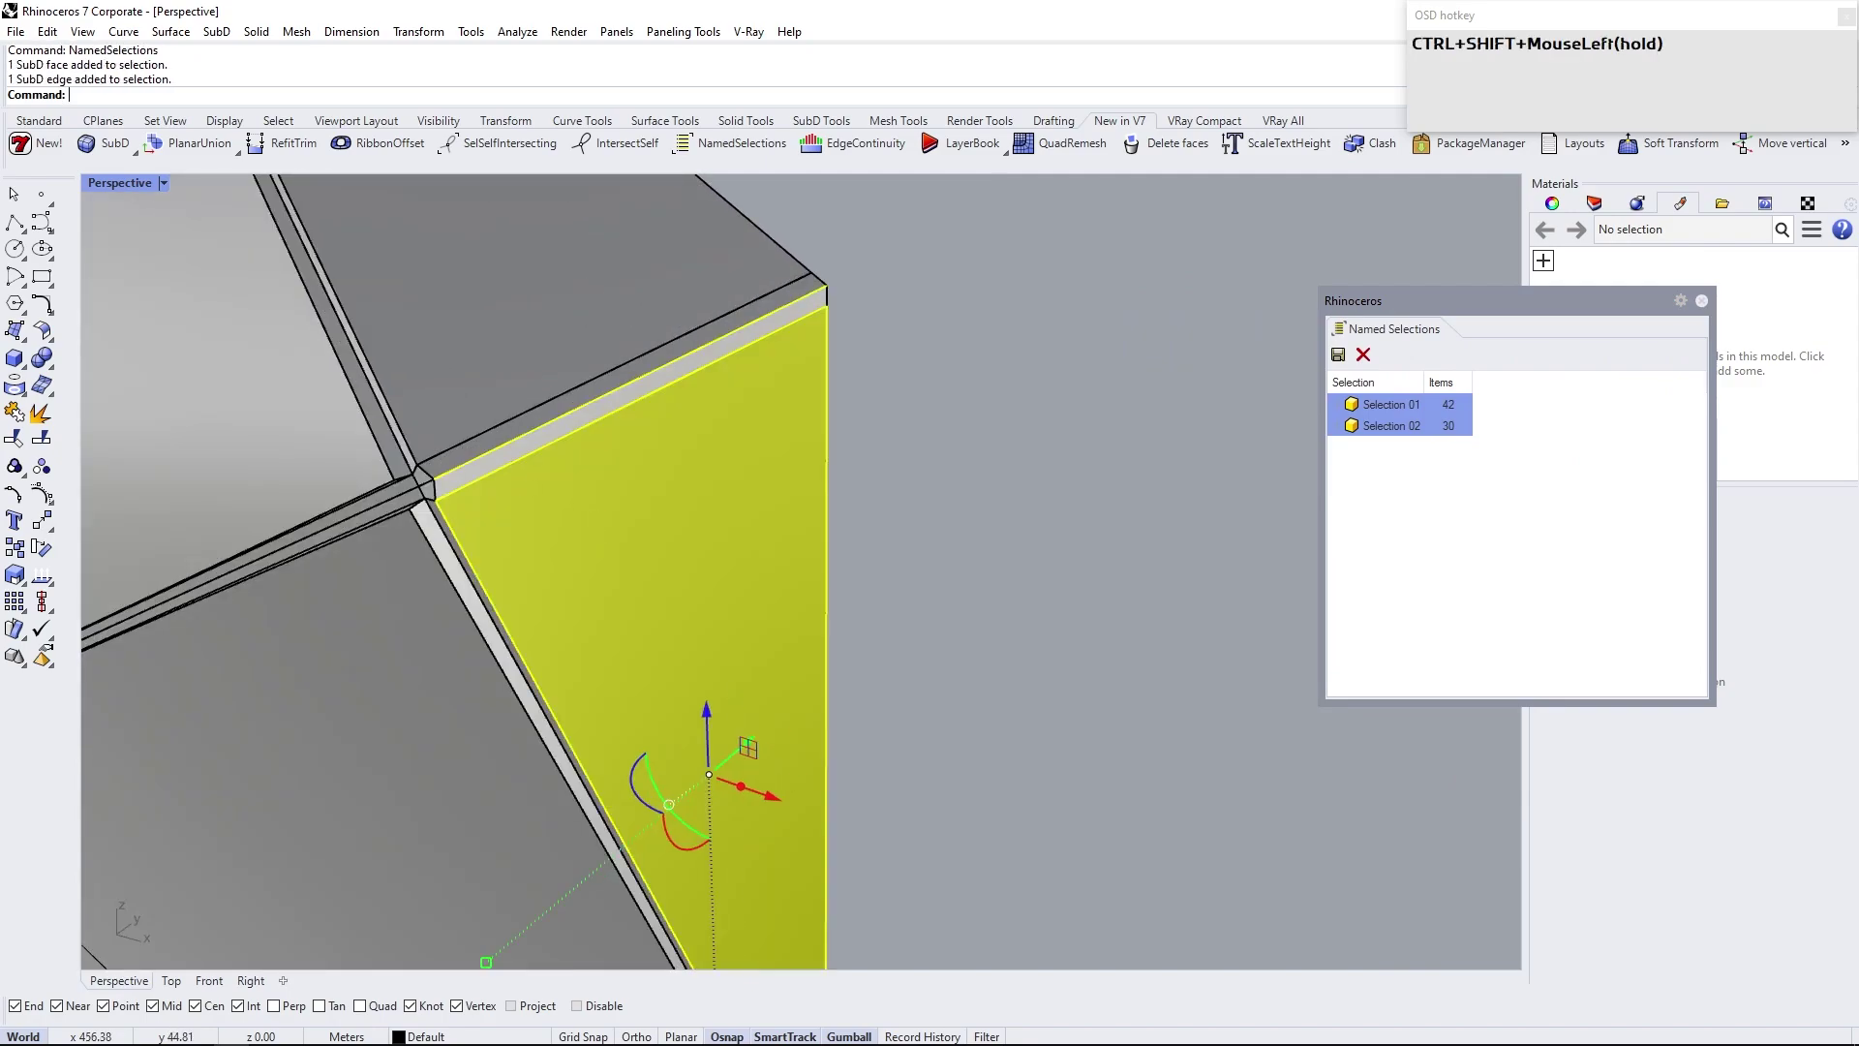
{"action": "key", "text": "Escape"}
{"action": "scroll", "scroll_direction": "up", "scroll_amount": 3}
{"action": "left_click", "coordinate": [561, 506]}
{"action": "scroll", "scroll_direction": "down", "scroll_amount": 3}
{"action": "right_click", "coordinate": [623, 437]}
{"action": "scroll", "scroll_direction": "up", "scroll_amount": 3}
{"action": "left_click", "coordinate": [1061, 570]}
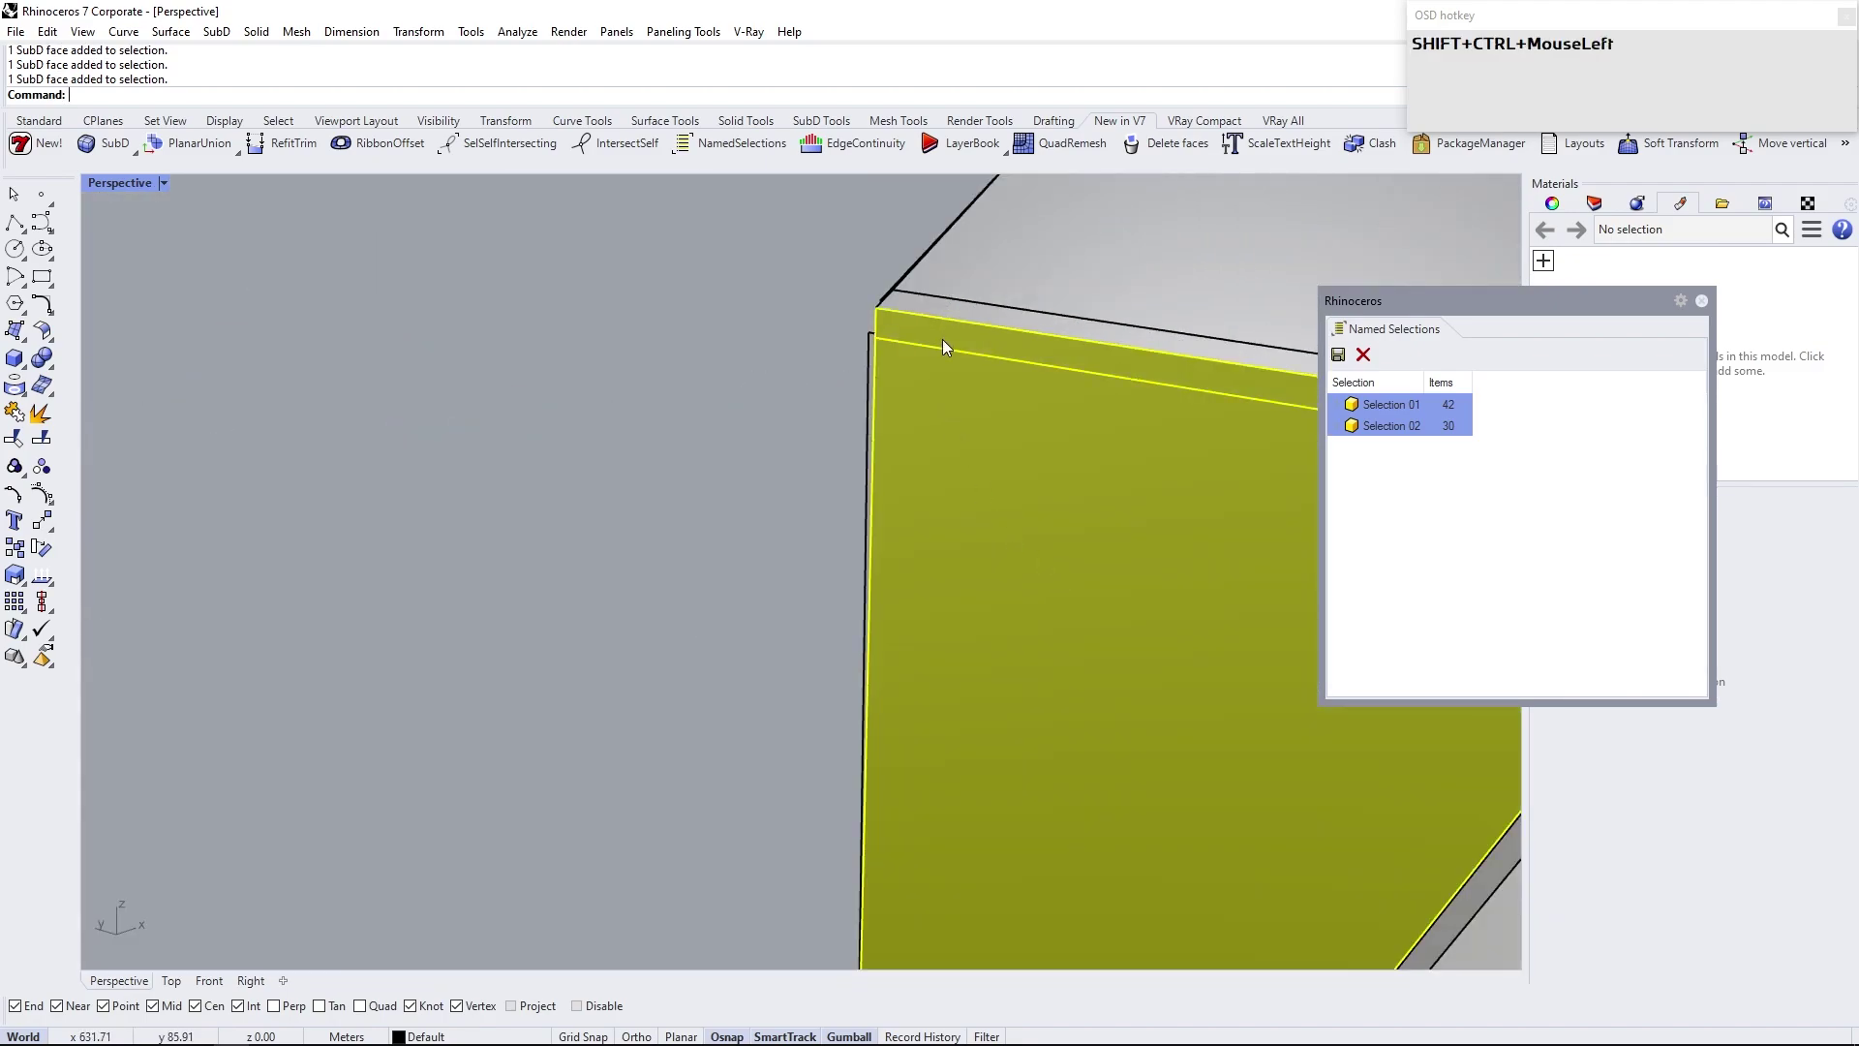
{"action": "scroll", "scroll_direction": "down", "scroll_amount": 3}
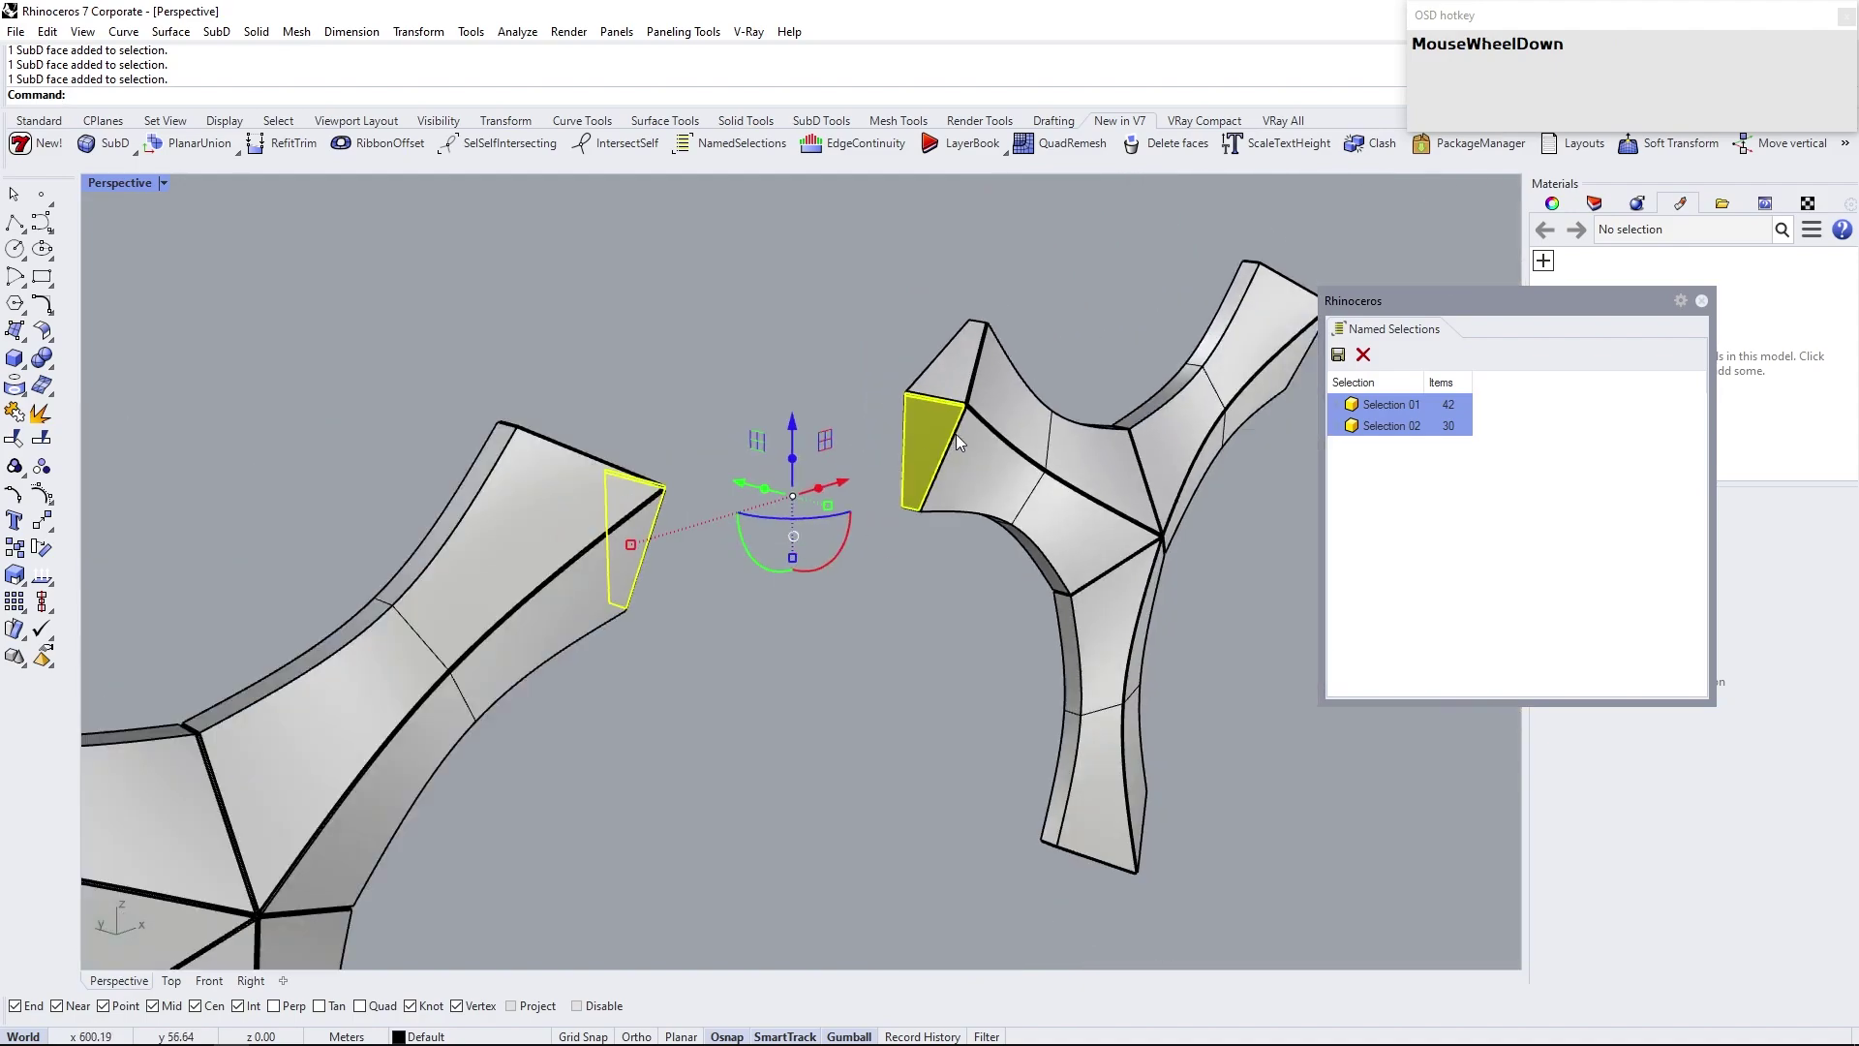
Save the faces as Selection 03, recall it and delete the four end faces
{"action": "right_click", "coordinate": [885, 483]}
{"action": "left_click", "coordinate": [1345, 360]}
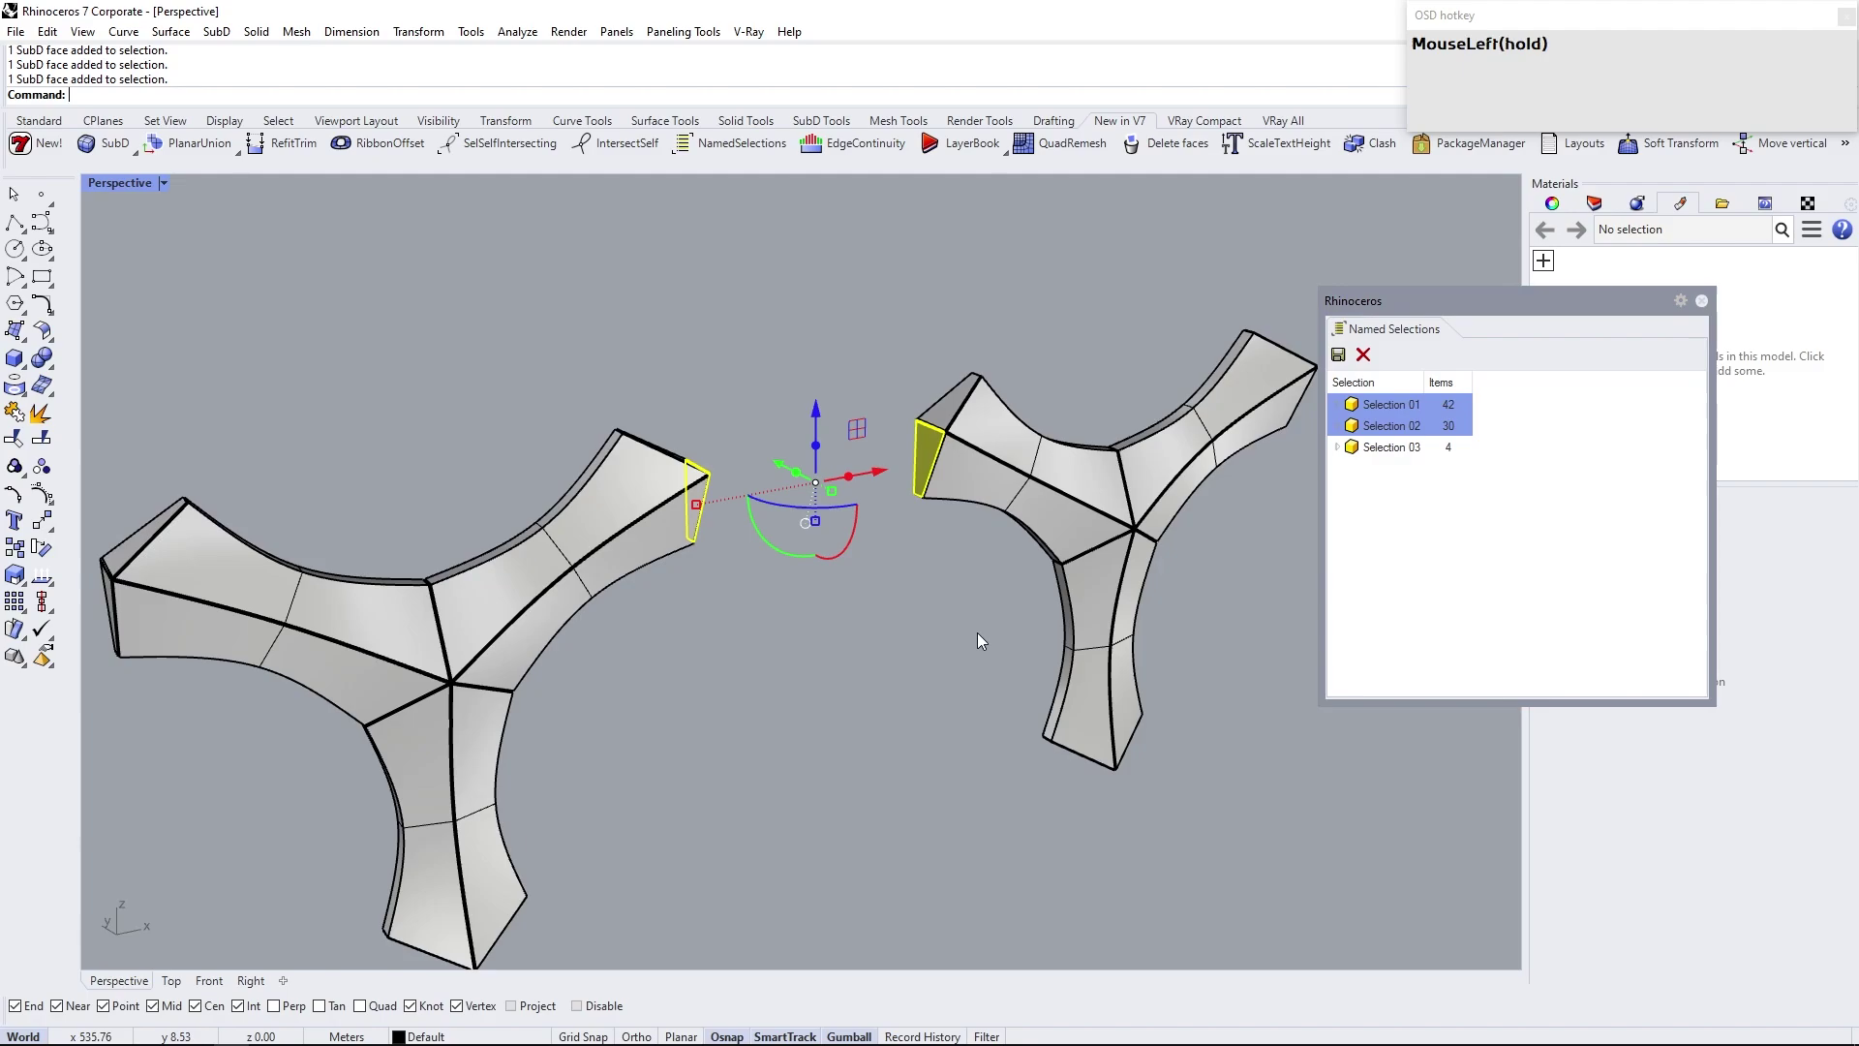
{"action": "right_click", "coordinate": [932, 595]}
{"action": "left_click", "coordinate": [1425, 451]}
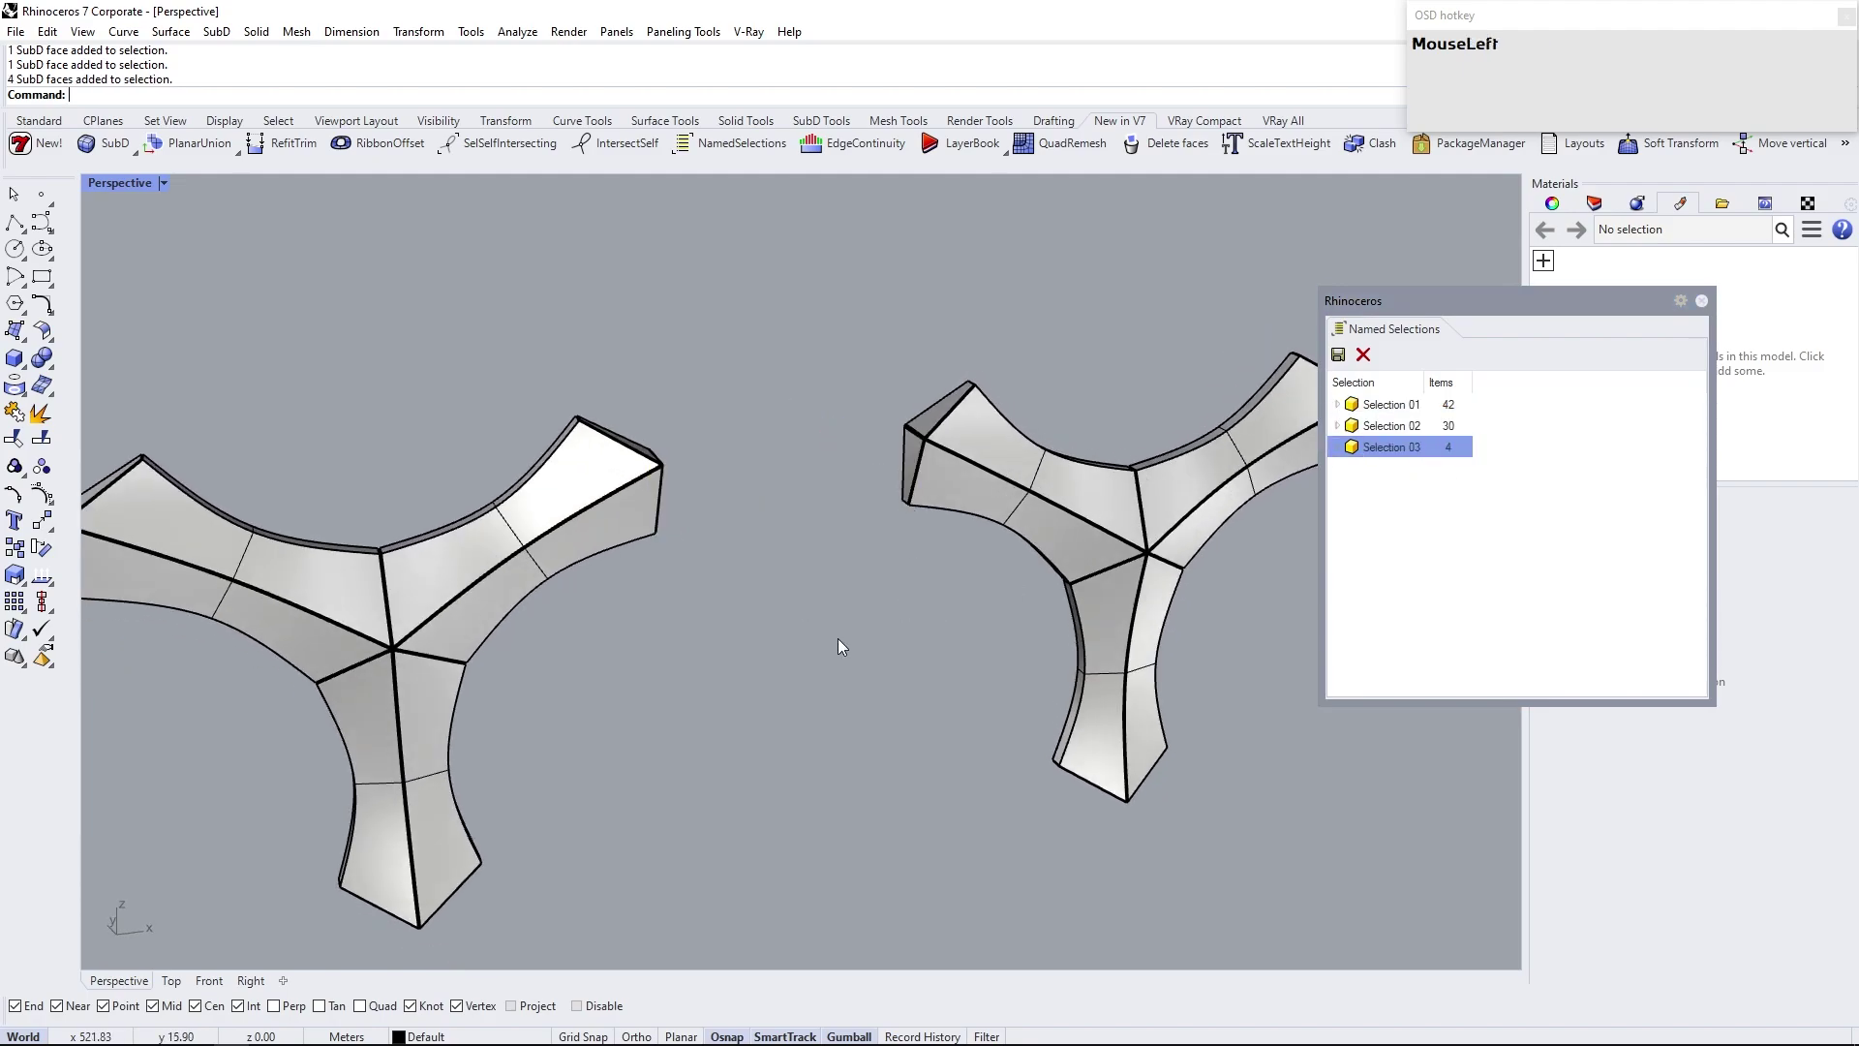
{"action": "left_click", "coordinate": [730, 704]}
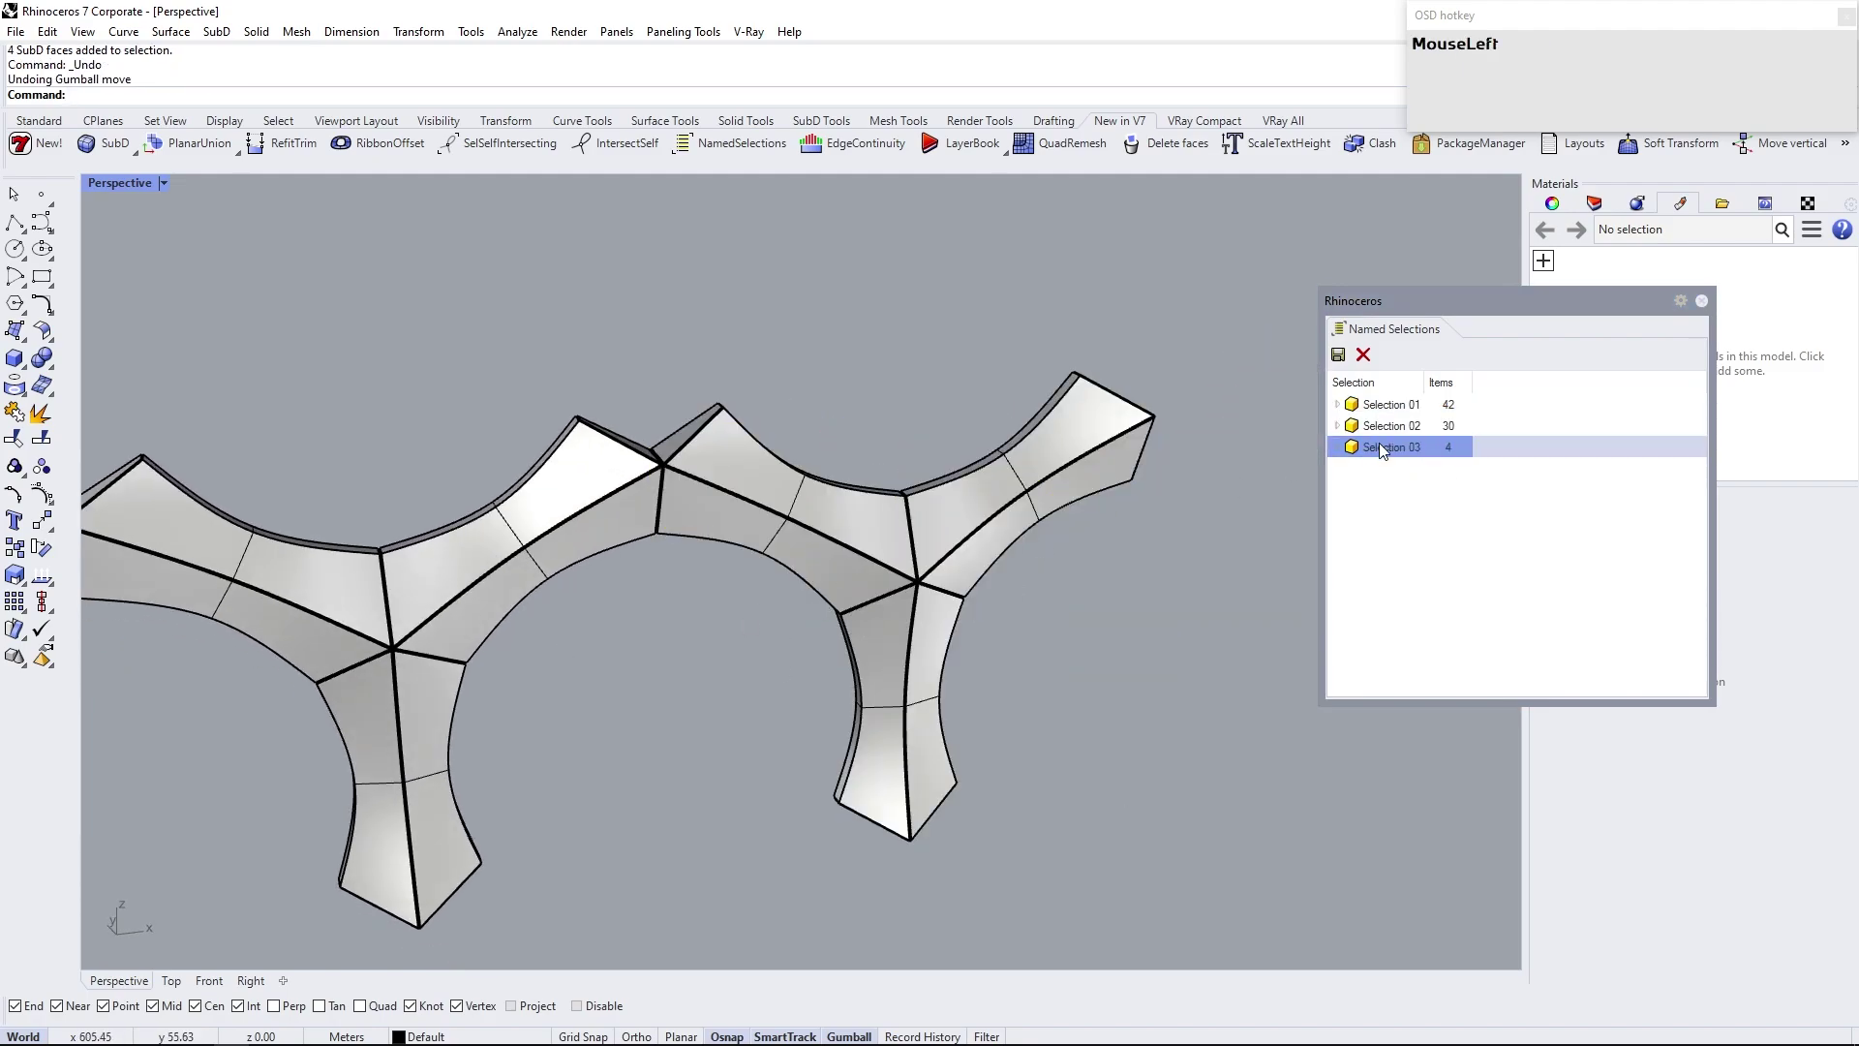
{"action": "key", "text": "Delete"}
Join the two modules into one closed SubD with SubDJoinedEdges=Crease
{"action": "left_click", "coordinate": [675, 630]}
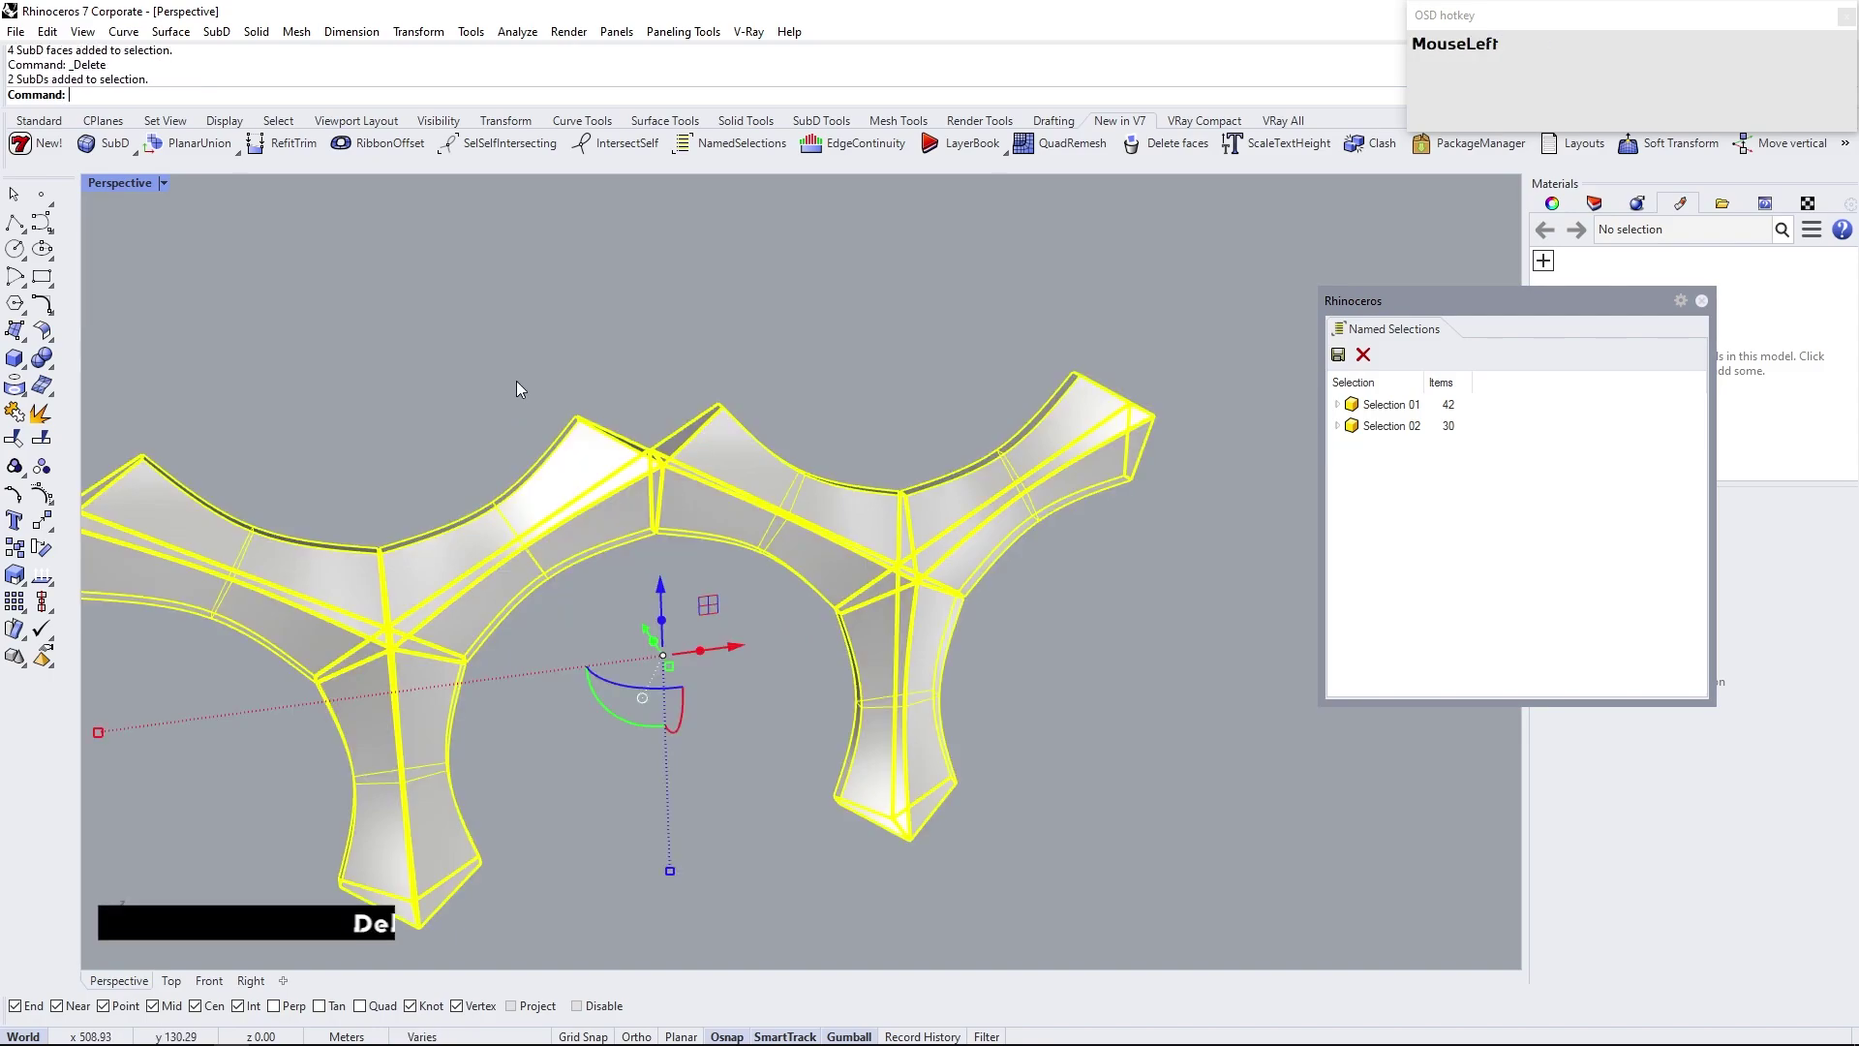
{"action": "type", "text": "jo"}
{"action": "key", "text": "Return"}
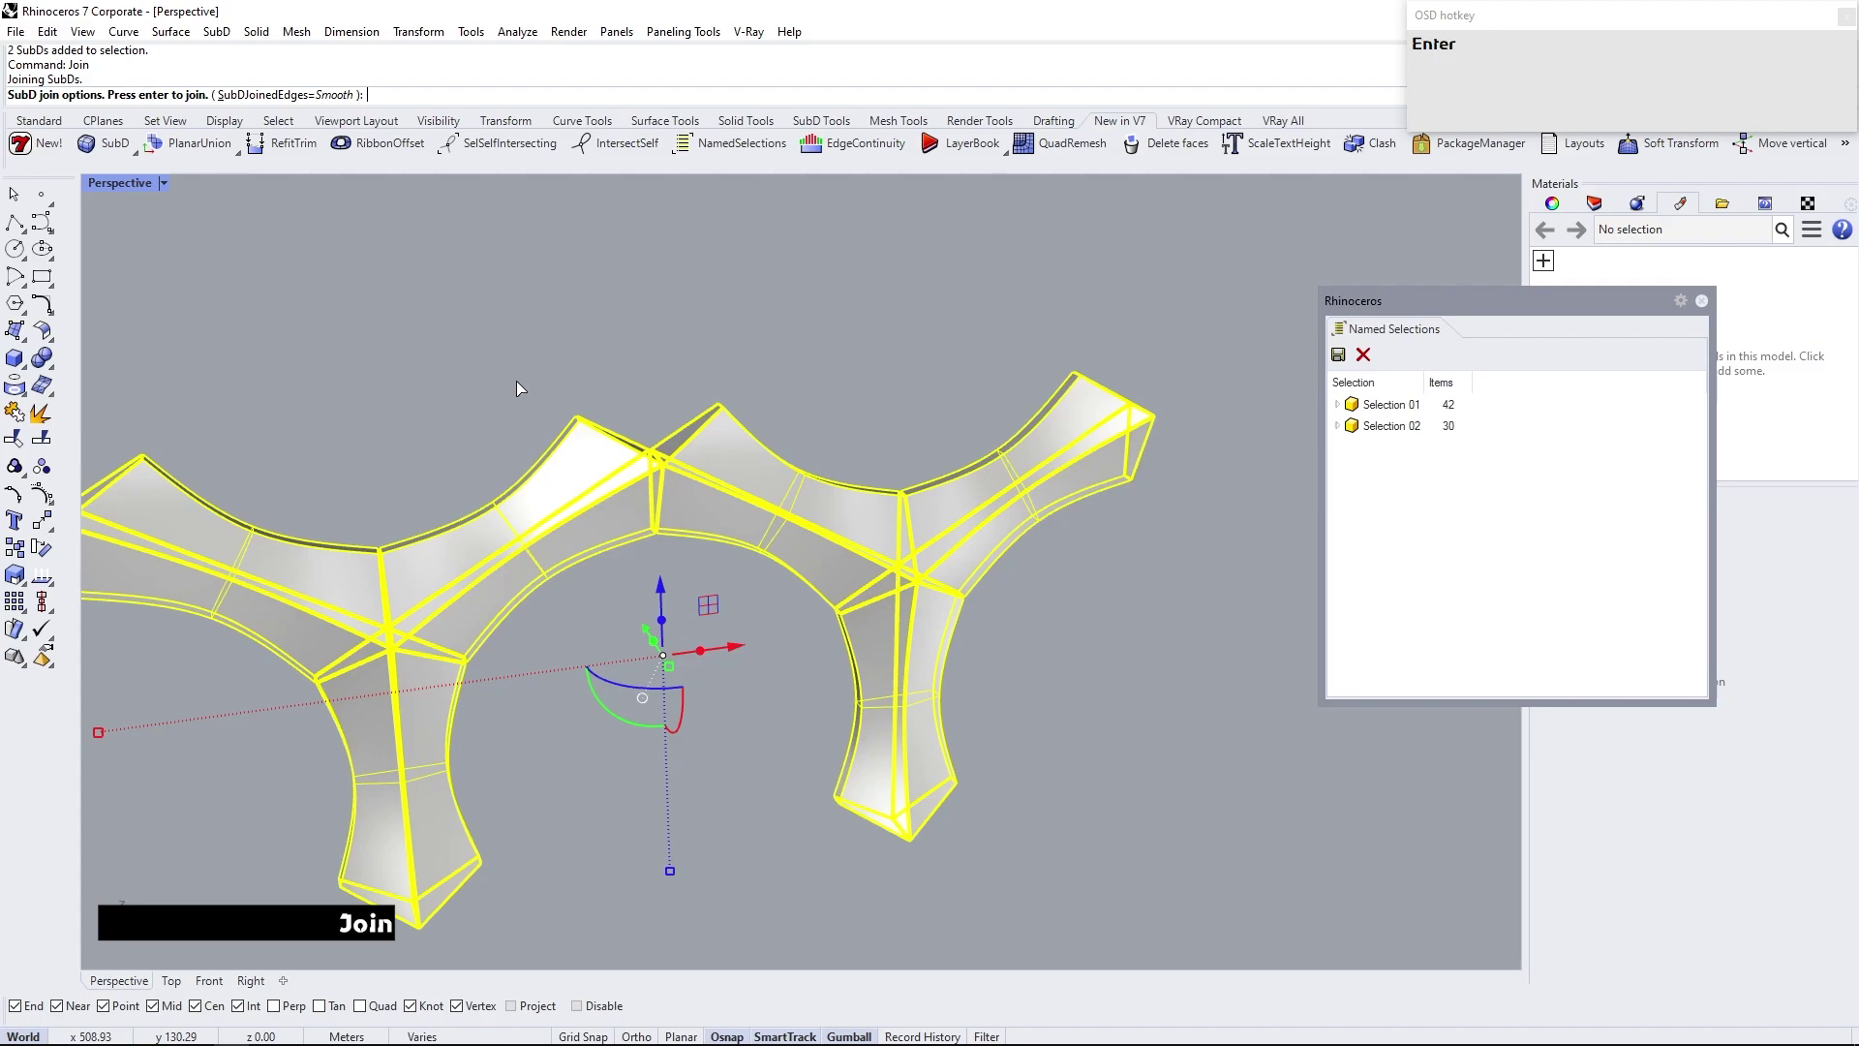
{"action": "left_click", "coordinate": [329, 91]}
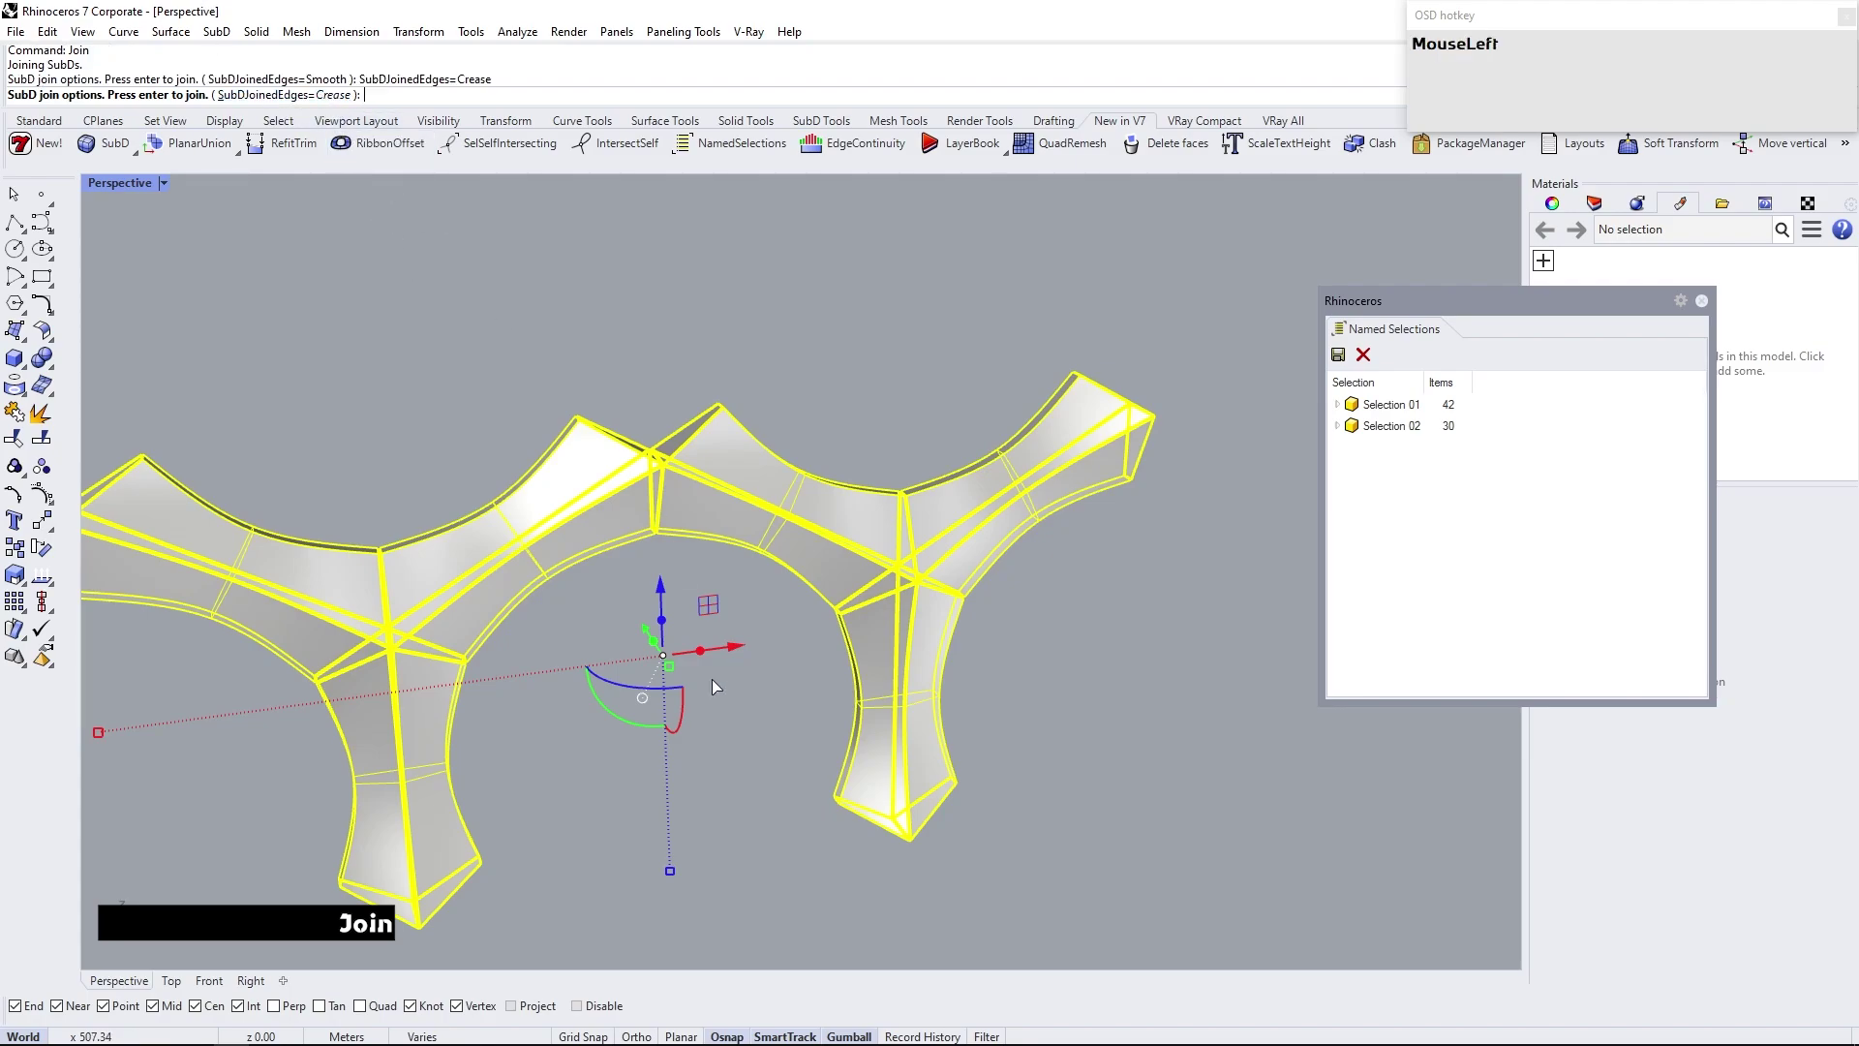
{"action": "right_click", "coordinate": [721, 707]}
Select the joined module and preview it rendered with smooth SubD display
{"action": "left_click", "coordinate": [696, 871]}
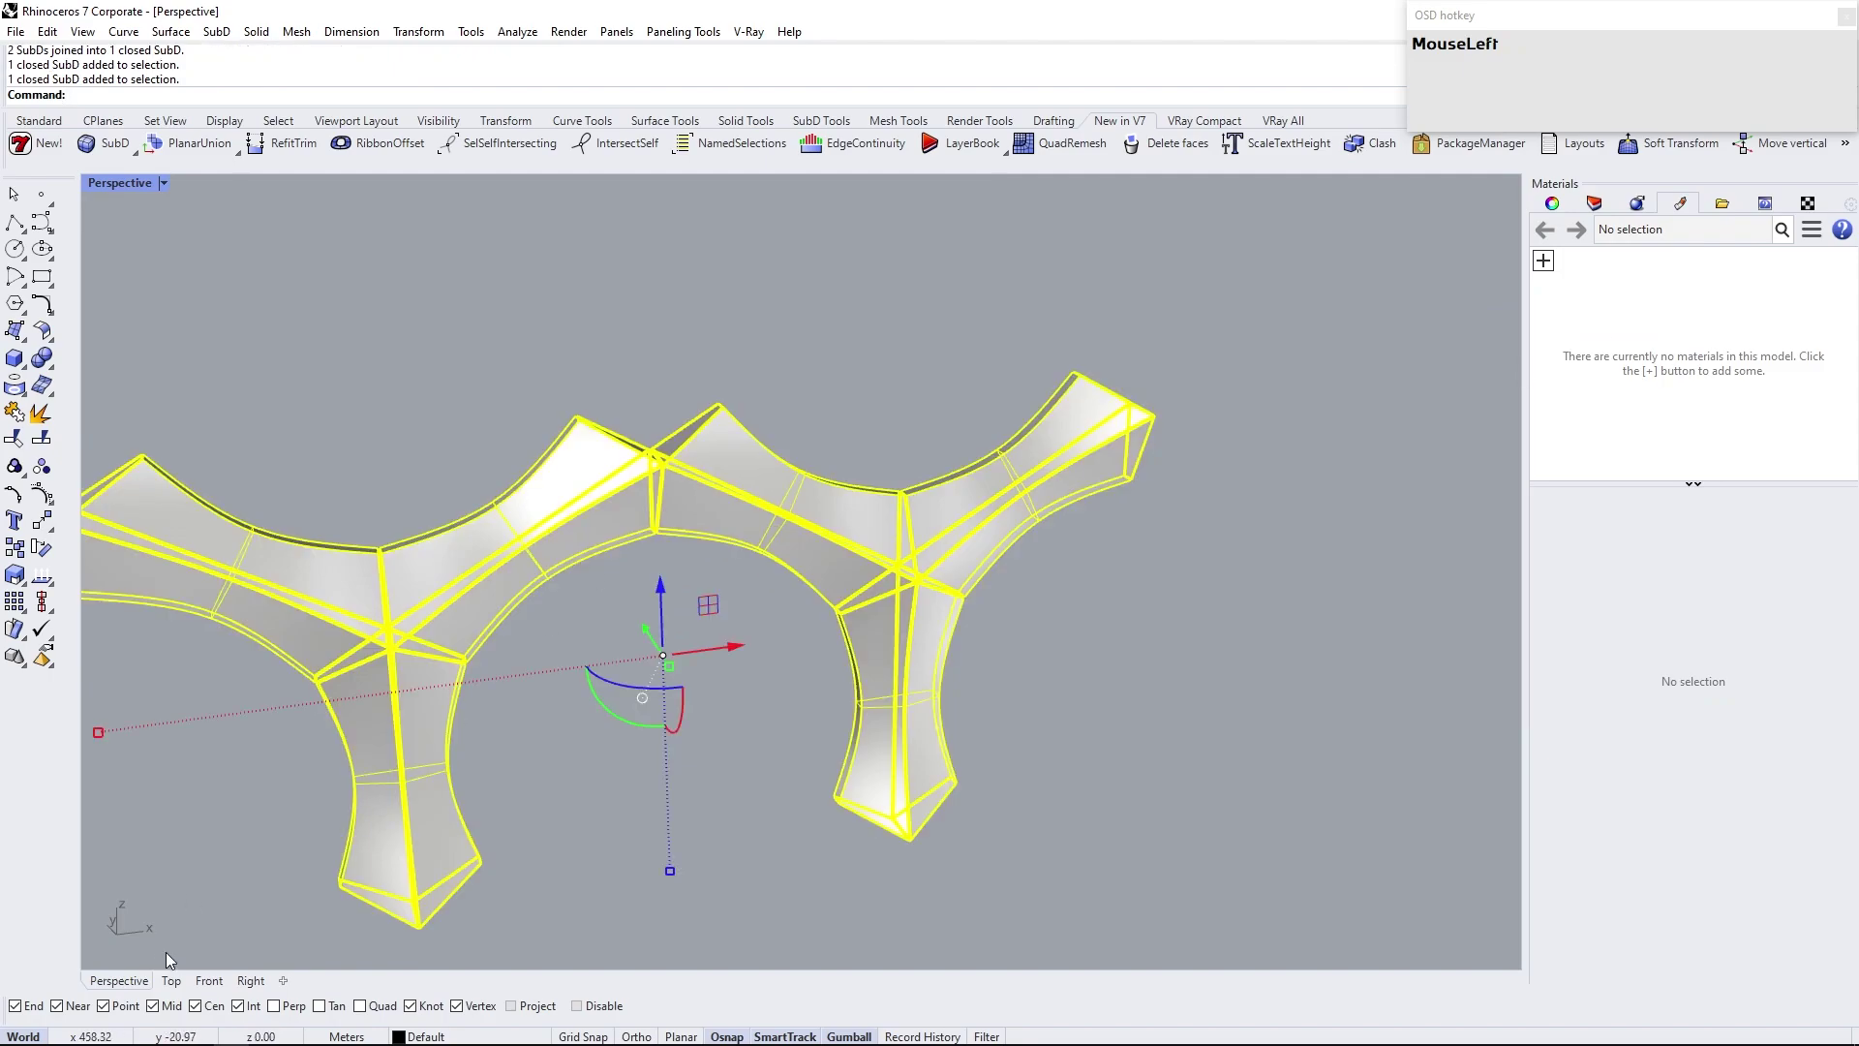
{"action": "scroll", "scroll_direction": "down", "scroll_amount": 3}
{"action": "right_click", "coordinate": [821, 663]}
{"action": "scroll", "scroll_direction": "up", "scroll_amount": 3}
{"action": "right_click", "coordinate": [783, 623]}
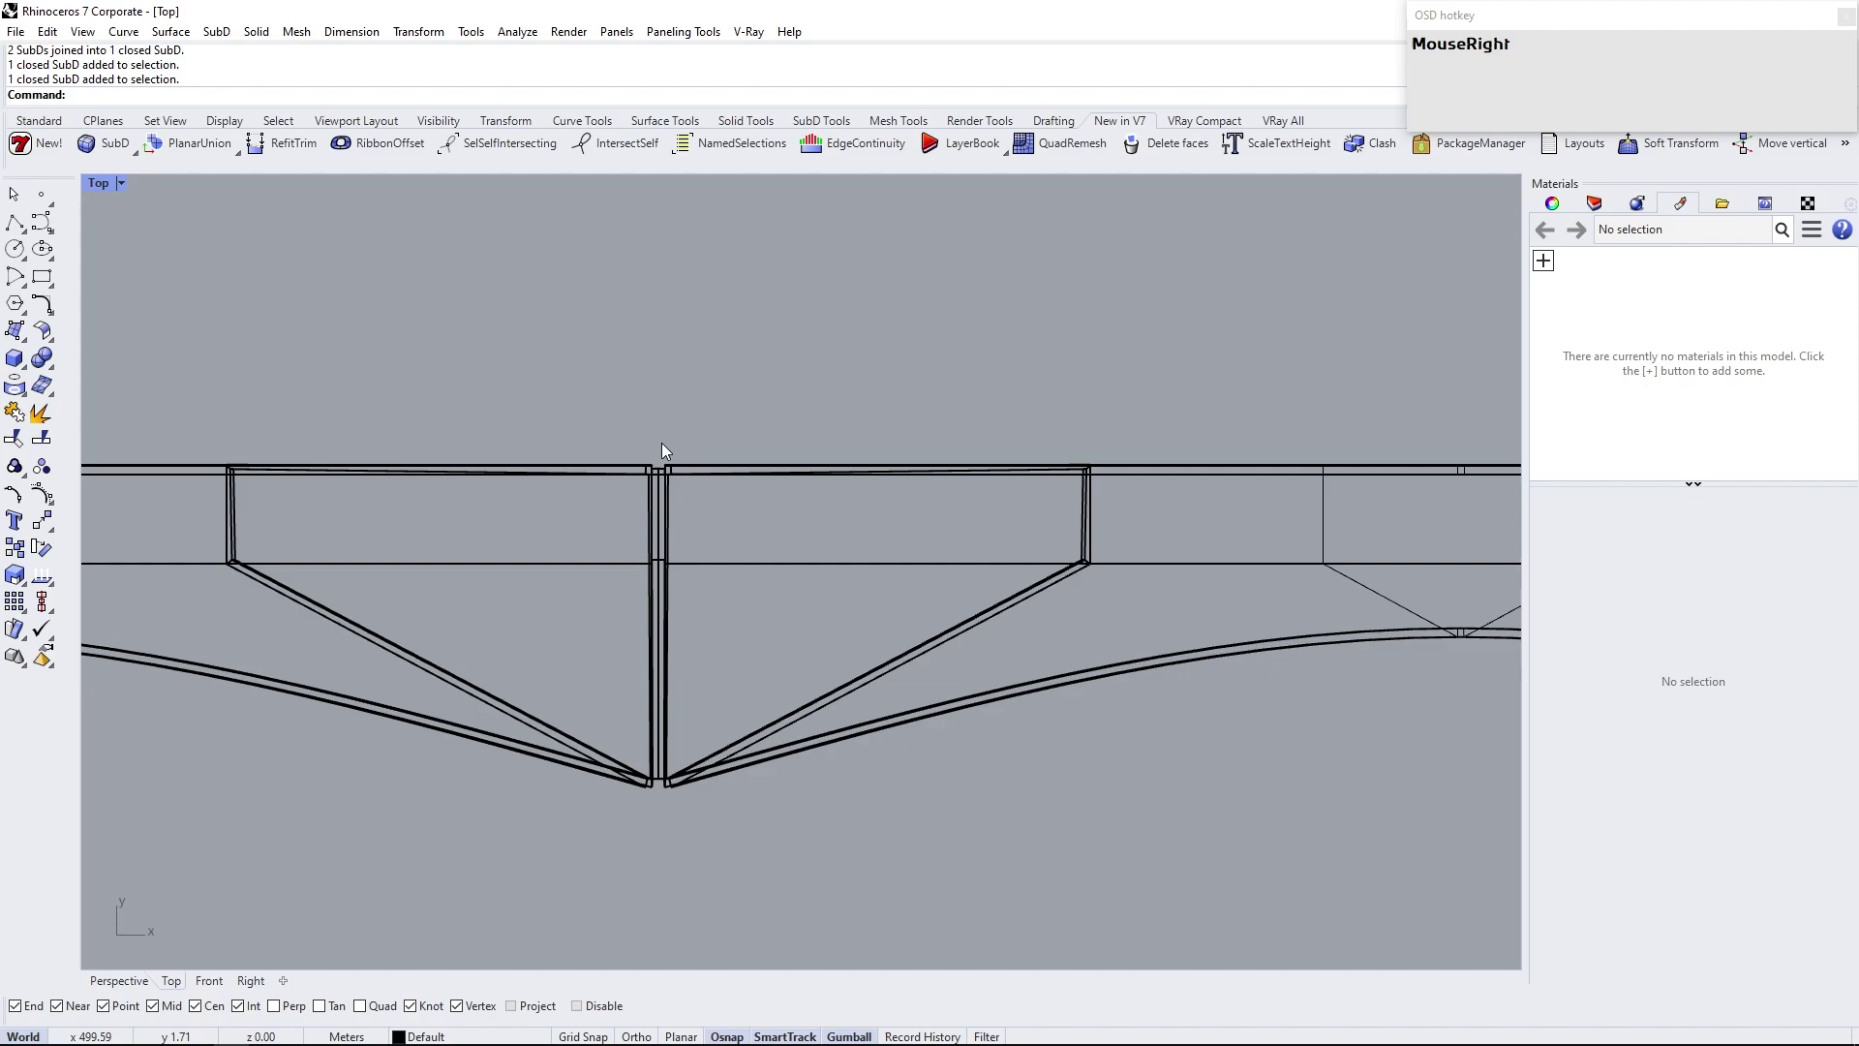
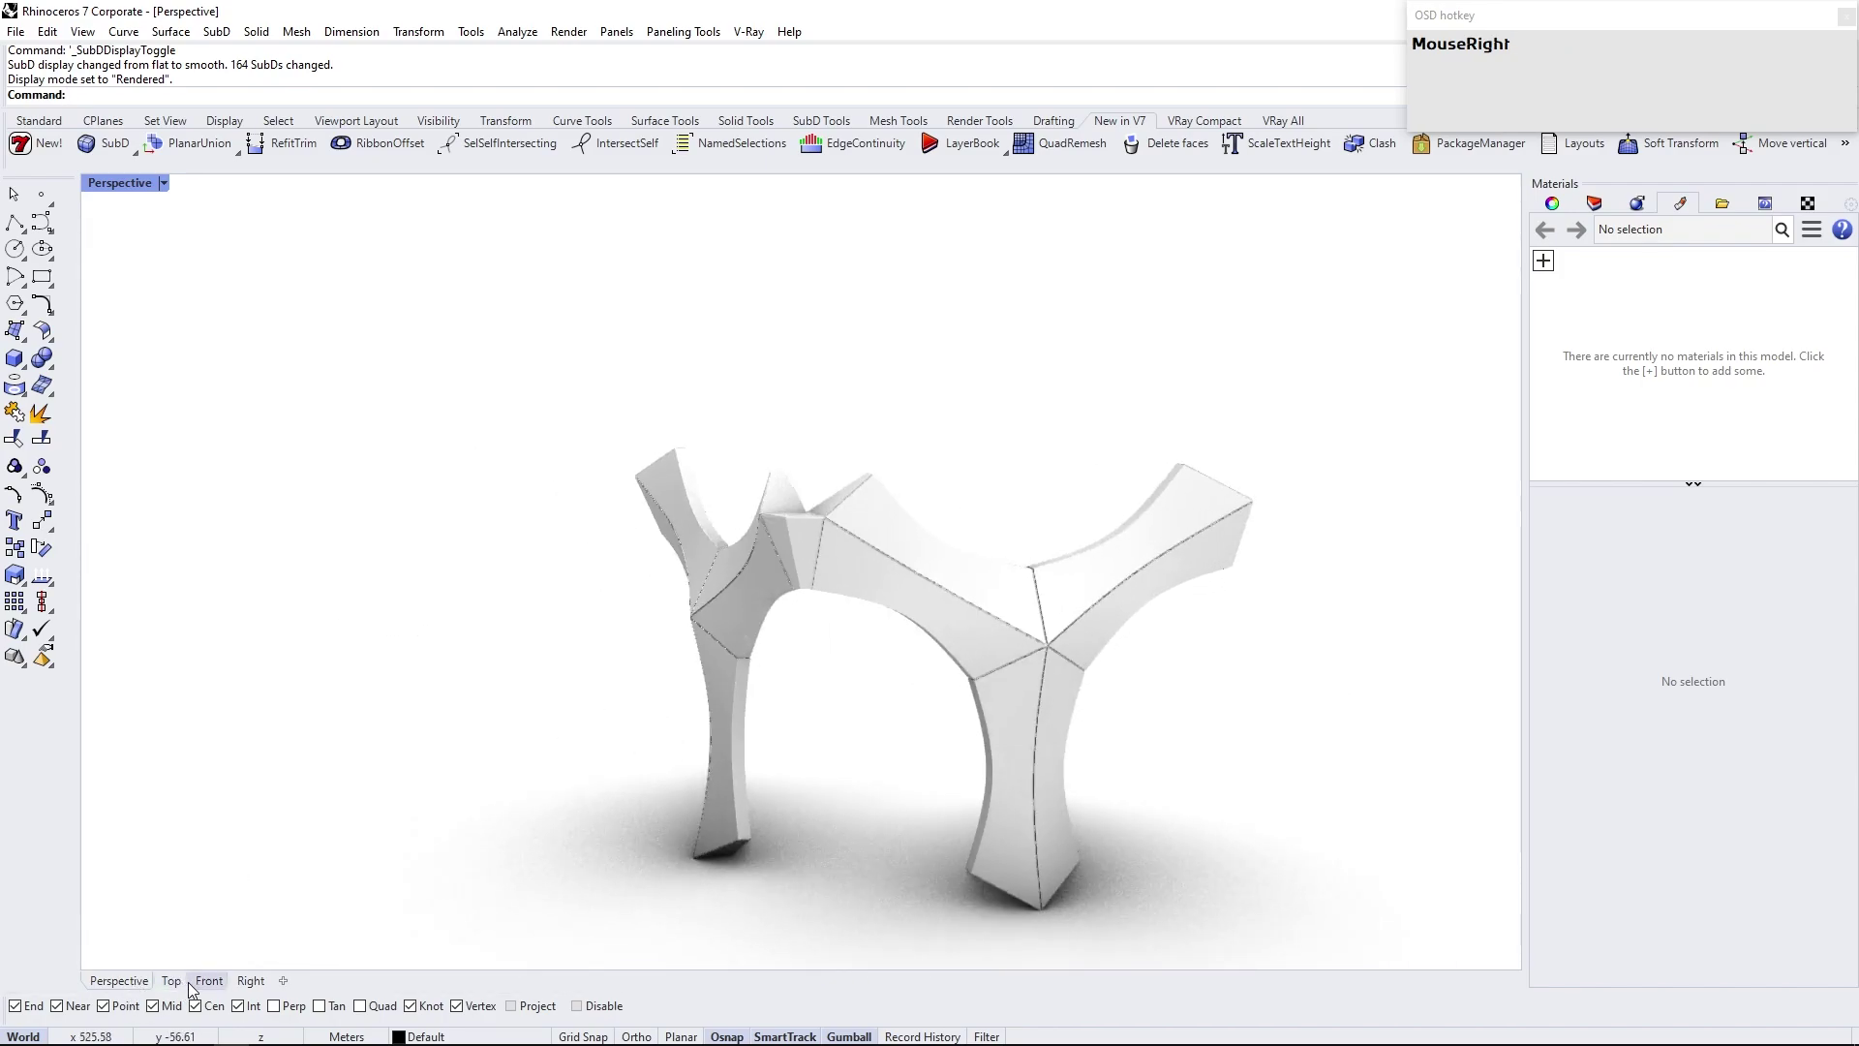
In the Front view, show hidden objects and select the joined frame module in flat SubD display
{"action": "left_click", "coordinate": [205, 986]}
{"action": "scroll", "scroll_direction": "down", "scroll_amount": 3}
{"action": "scroll", "scroll_direction": "up", "scroll_amount": 3}
{"action": "type", "text": "show"}
{"action": "key", "text": "Return"}
{"action": "scroll", "scroll_direction": "up", "scroll_amount": 3}
{"action": "left_click", "coordinate": [898, 745]}
{"action": "left_click", "coordinate": [932, 593]}
{"action": "left_click", "coordinate": [921, 485]}
{"action": "left_click", "coordinate": [970, 488]}
{"action": "key", "text": "Tab"}
{"action": "scroll", "scroll_direction": "up", "scroll_amount": 3}
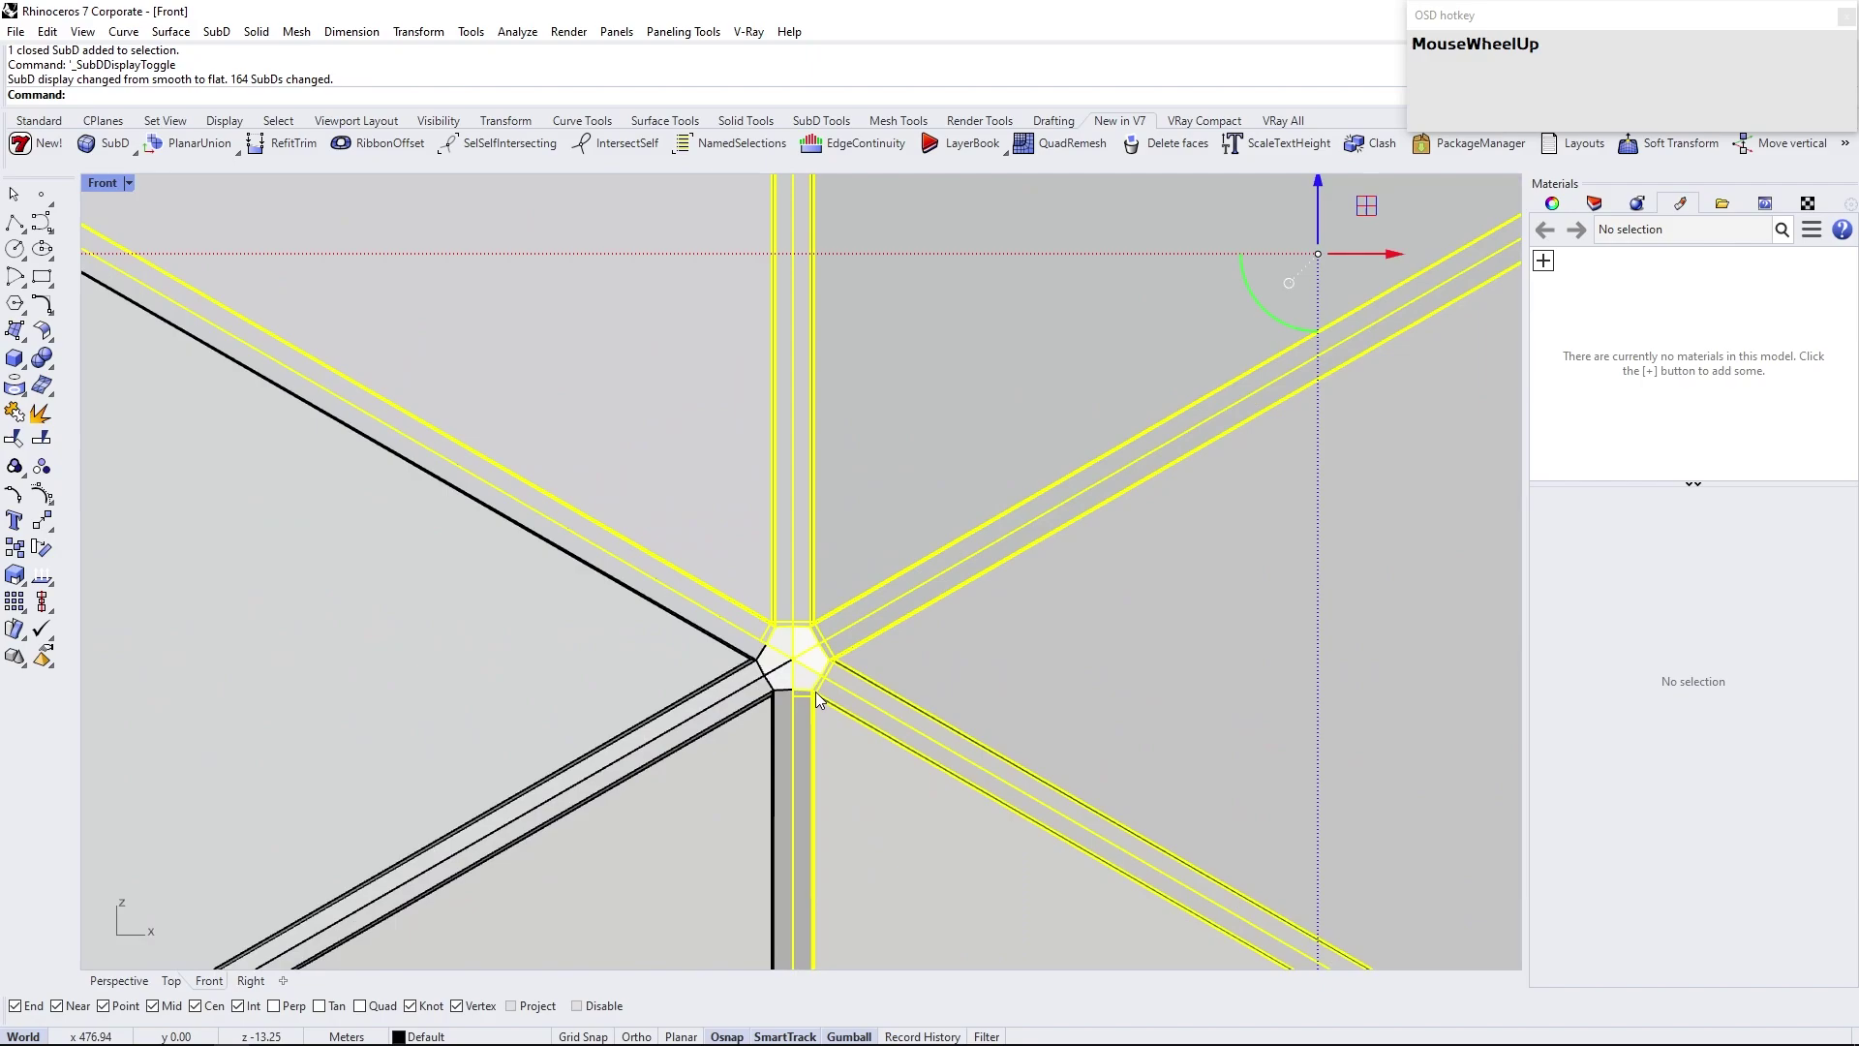
Array the module 1 across by 4 upward, snapping the spacing to its vertices, forming a tall perforated wall
{"action": "type", "text": "MouseWheelUpa"}
{"action": "key", "text": "Return"}
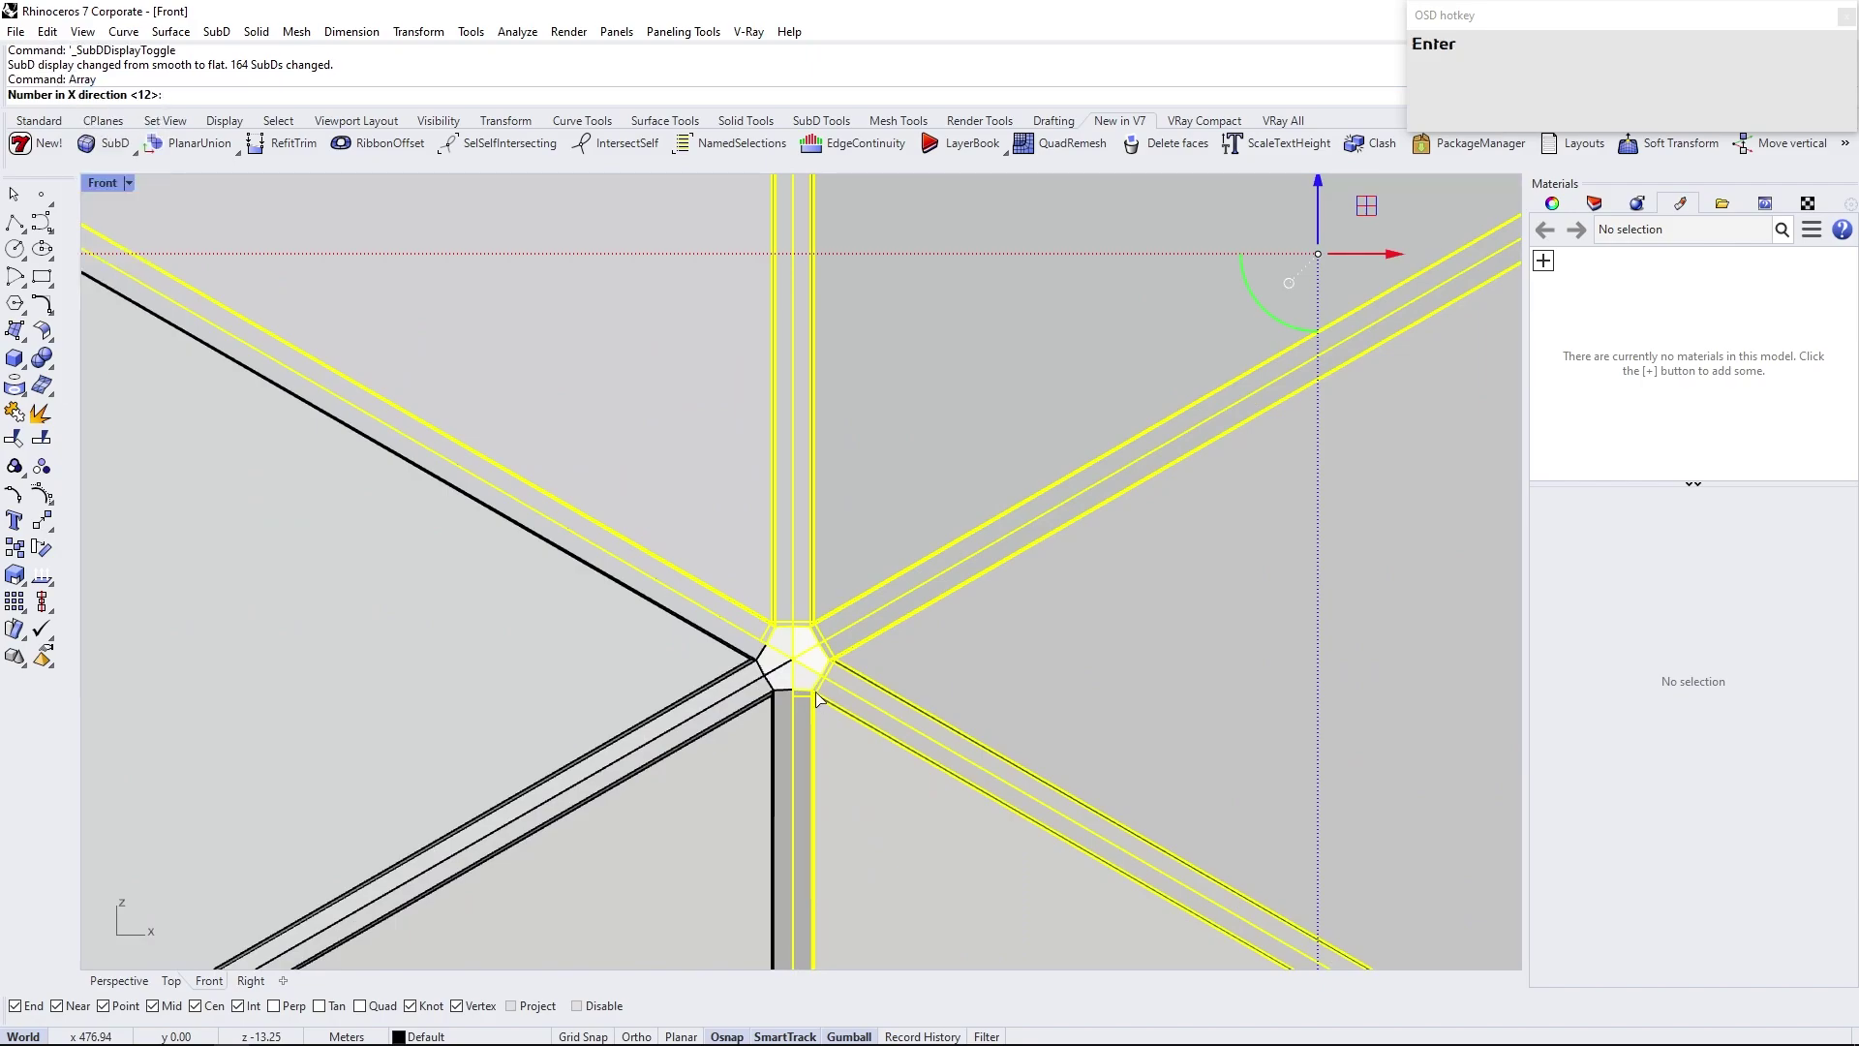
{"action": "key", "text": "1"}
{"action": "key", "text": "Return"}
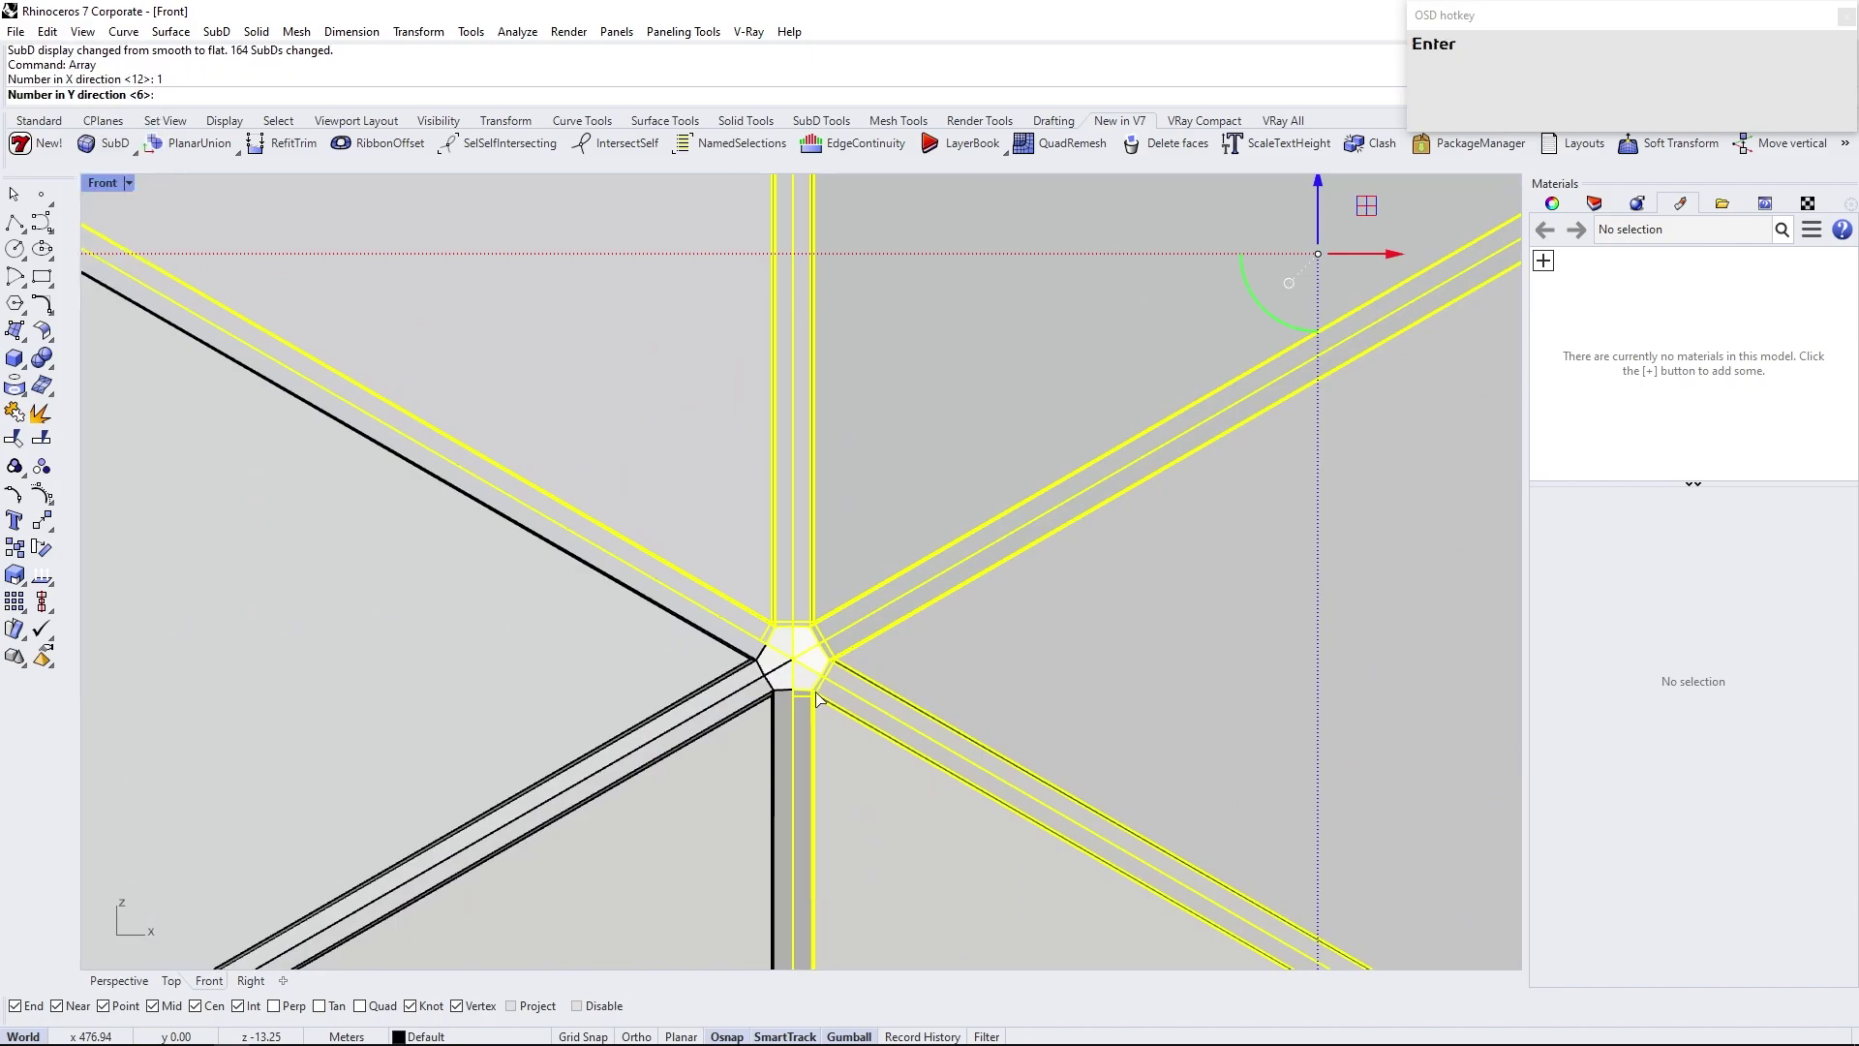
{"action": "key", "text": "4"}
{"action": "key", "text": "Return"}
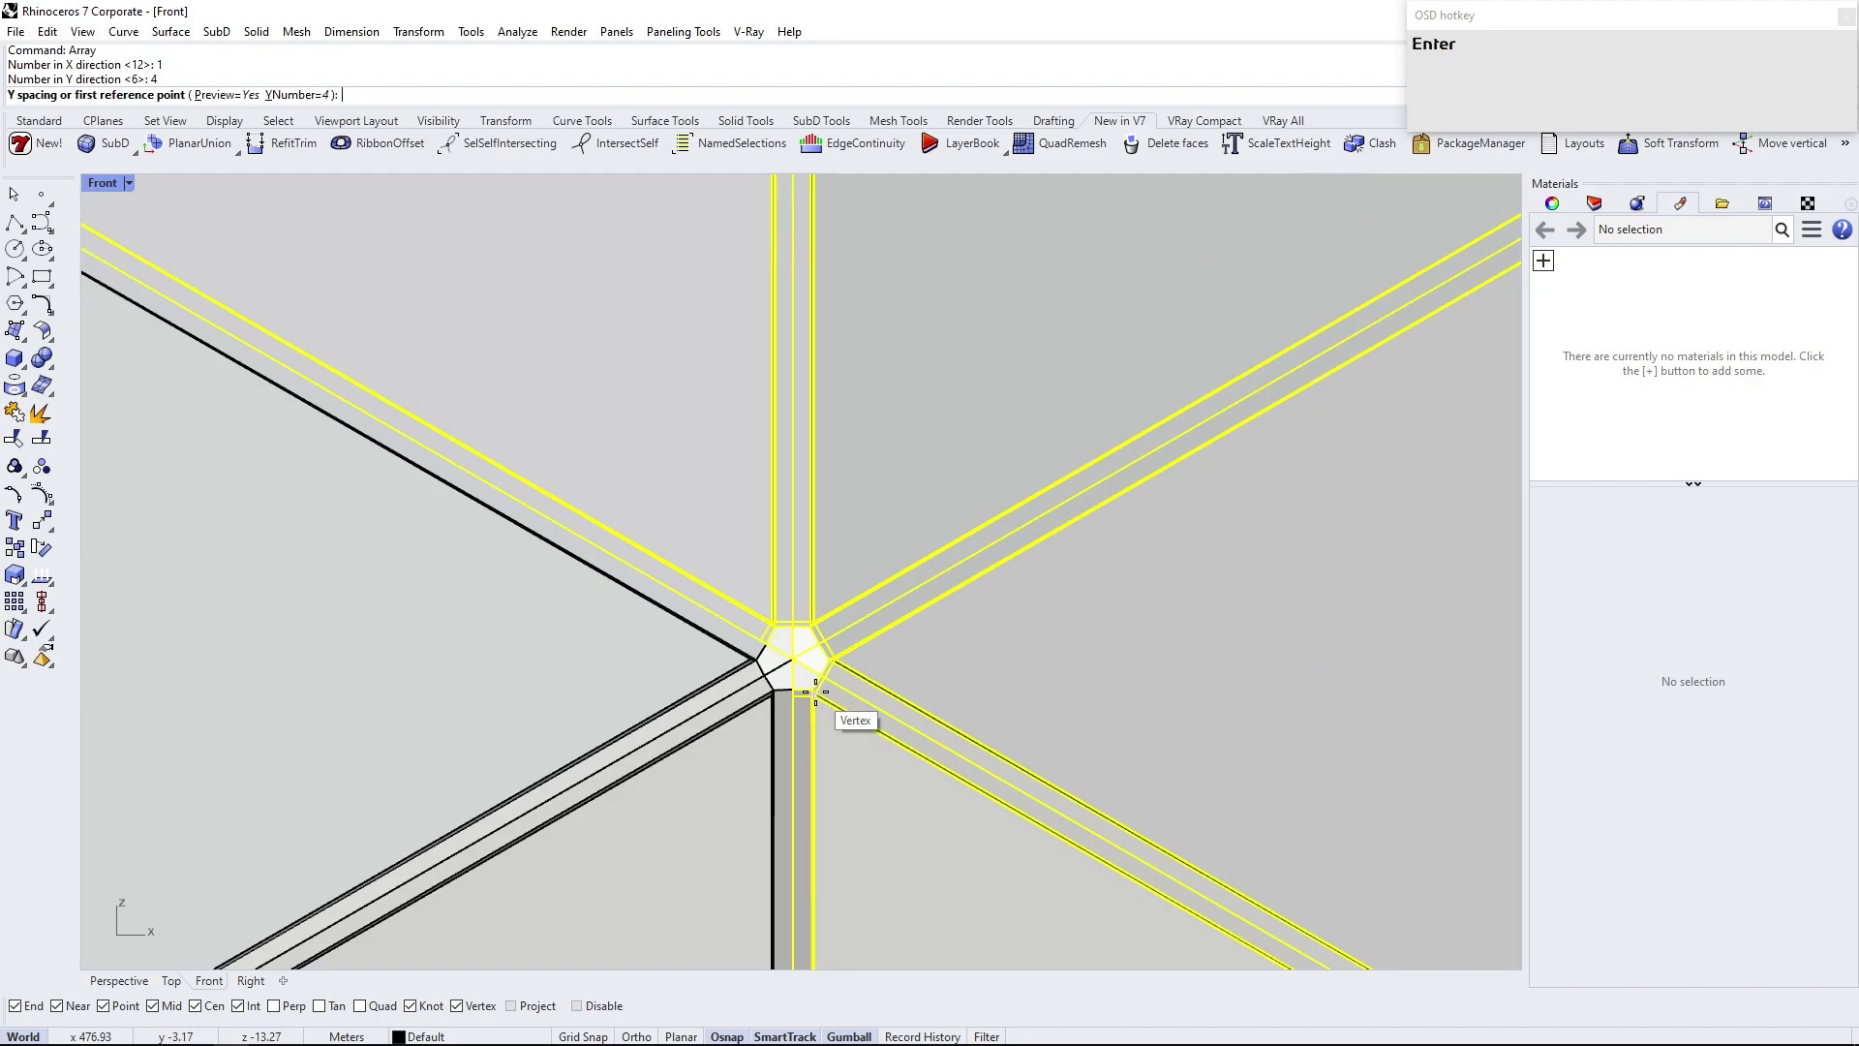
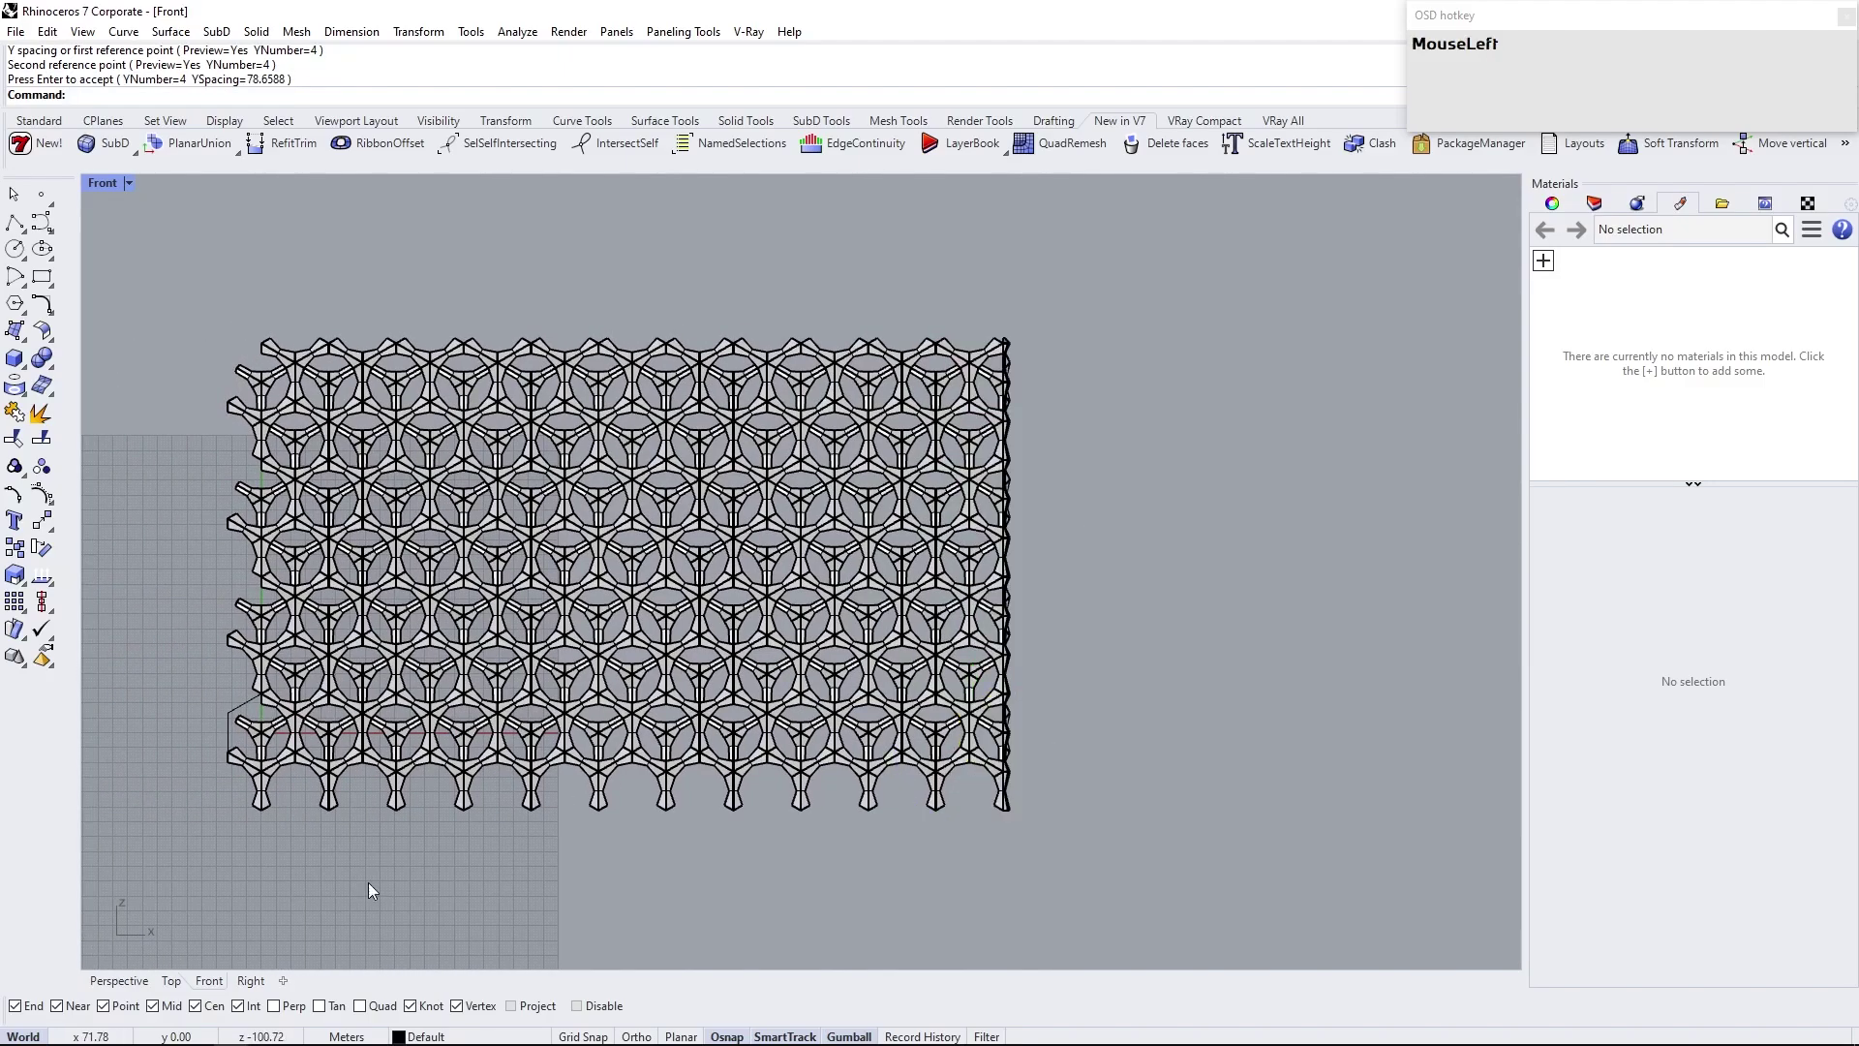
{"action": "scroll", "scroll_direction": "down", "scroll_amount": 3}
{"action": "left_click_drag", "start_coordinate": [893, 563], "coordinate": [911, 650]}
{"action": "scroll", "scroll_direction": "up", "scroll_amount": 3}
Switch the perspective preview to shaded with smooth SubD and orbit to the wall's end
{"action": "right_click", "coordinate": [885, 647]}
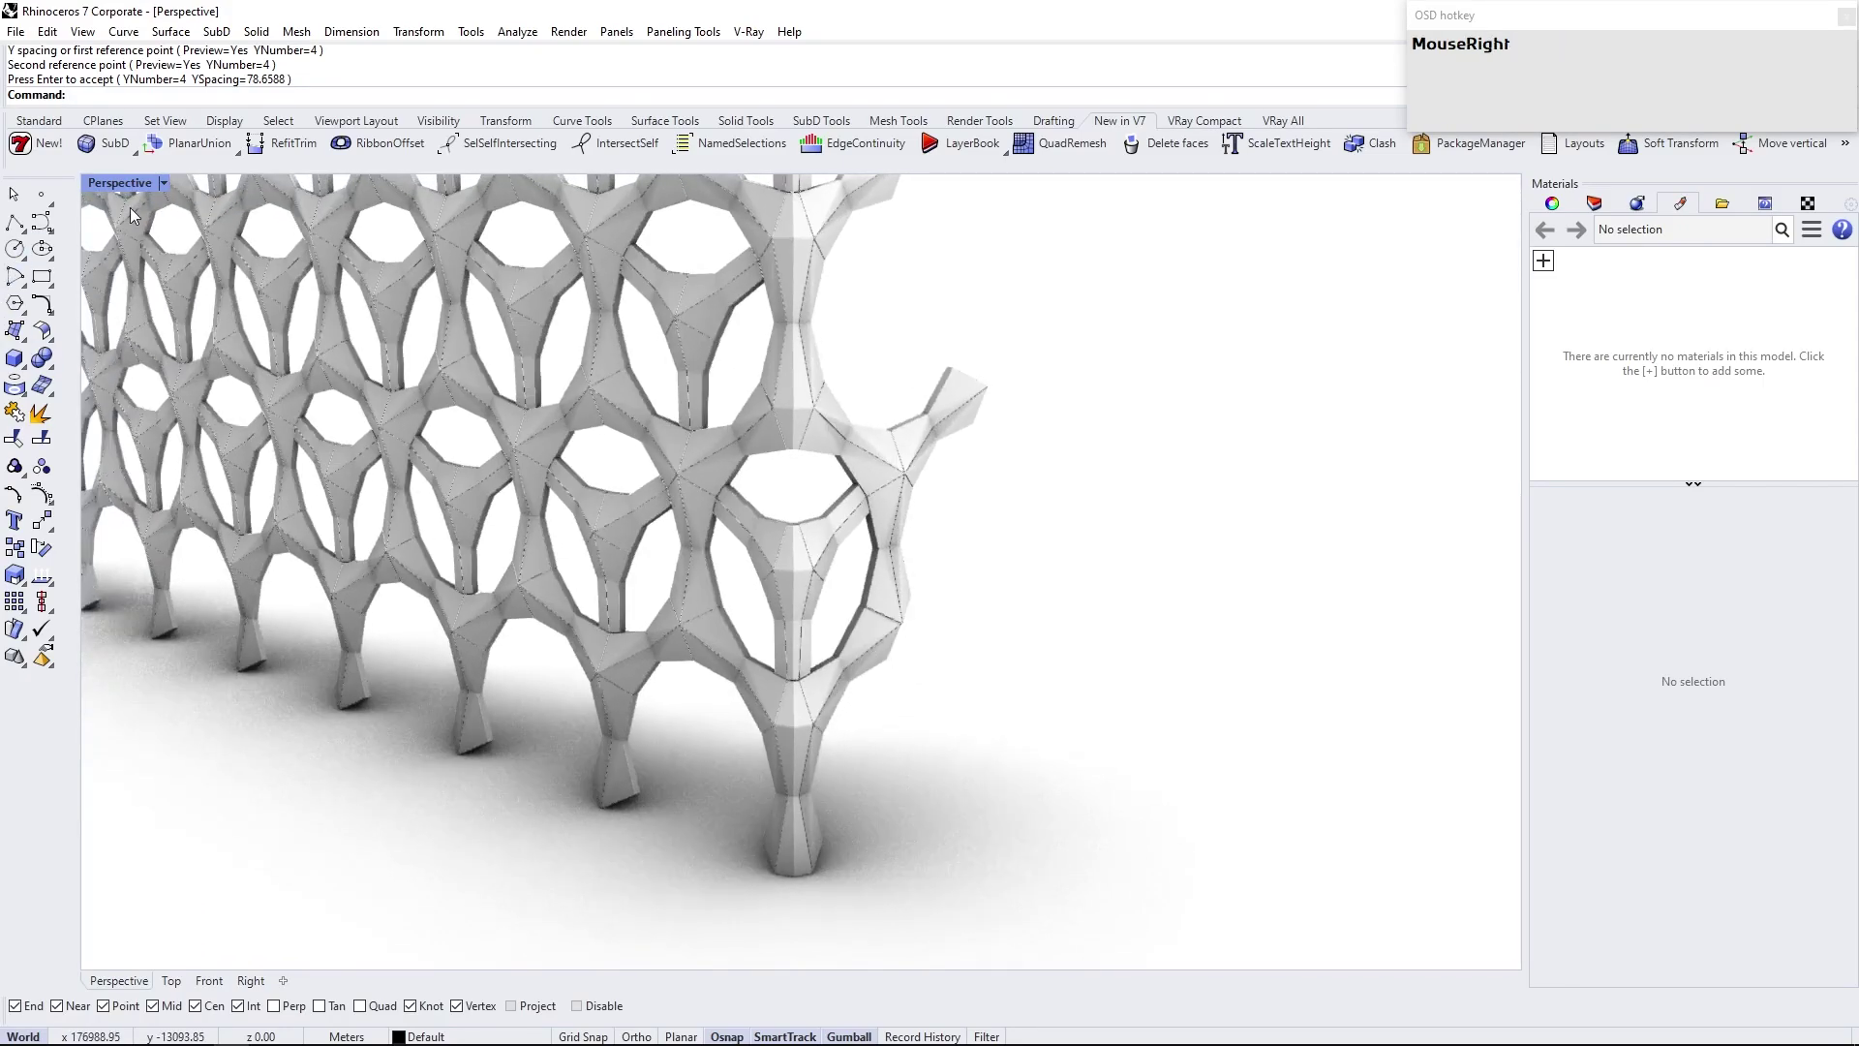
{"action": "left_click", "coordinate": [169, 188]}
{"action": "right_click", "coordinate": [679, 666]}
{"action": "key", "text": "Tab"}
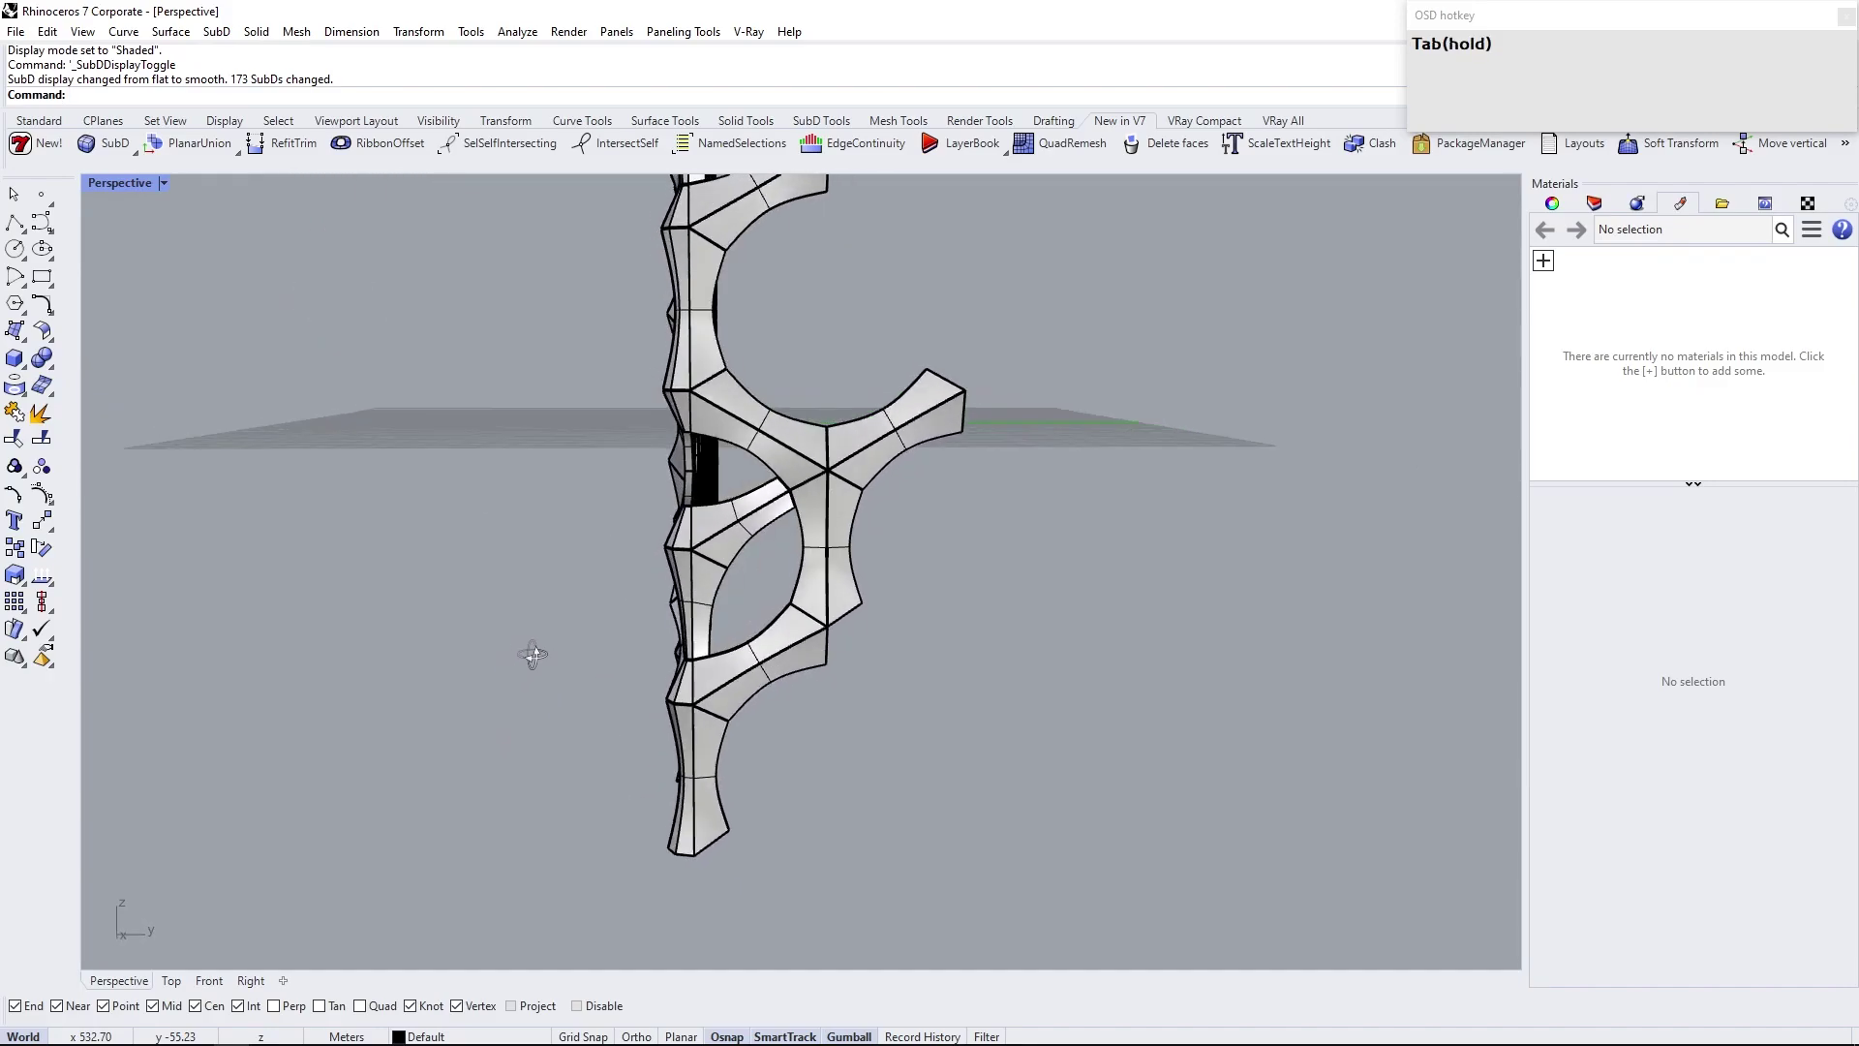
{"action": "scroll", "scroll_direction": "down", "scroll_amount": 3}
{"action": "scroll", "scroll_direction": "up", "scroll_amount": 3}
{"action": "left_click", "coordinate": [695, 839]}
{"action": "scroll", "scroll_direction": "down", "scroll_amount": 3}
Select a cluster of end modules and copy them out to start the perpendicular corner wall
{"action": "right_click", "coordinate": [600, 718]}
{"action": "left_click", "coordinate": [603, 649]}
{"action": "left_click", "coordinate": [664, 620]}
{"action": "left_click", "coordinate": [680, 522]}
{"action": "left_click", "coordinate": [748, 479]}
{"action": "scroll", "scroll_direction": "down", "scroll_amount": 3}
{"action": "right_click", "coordinate": [634, 617]}
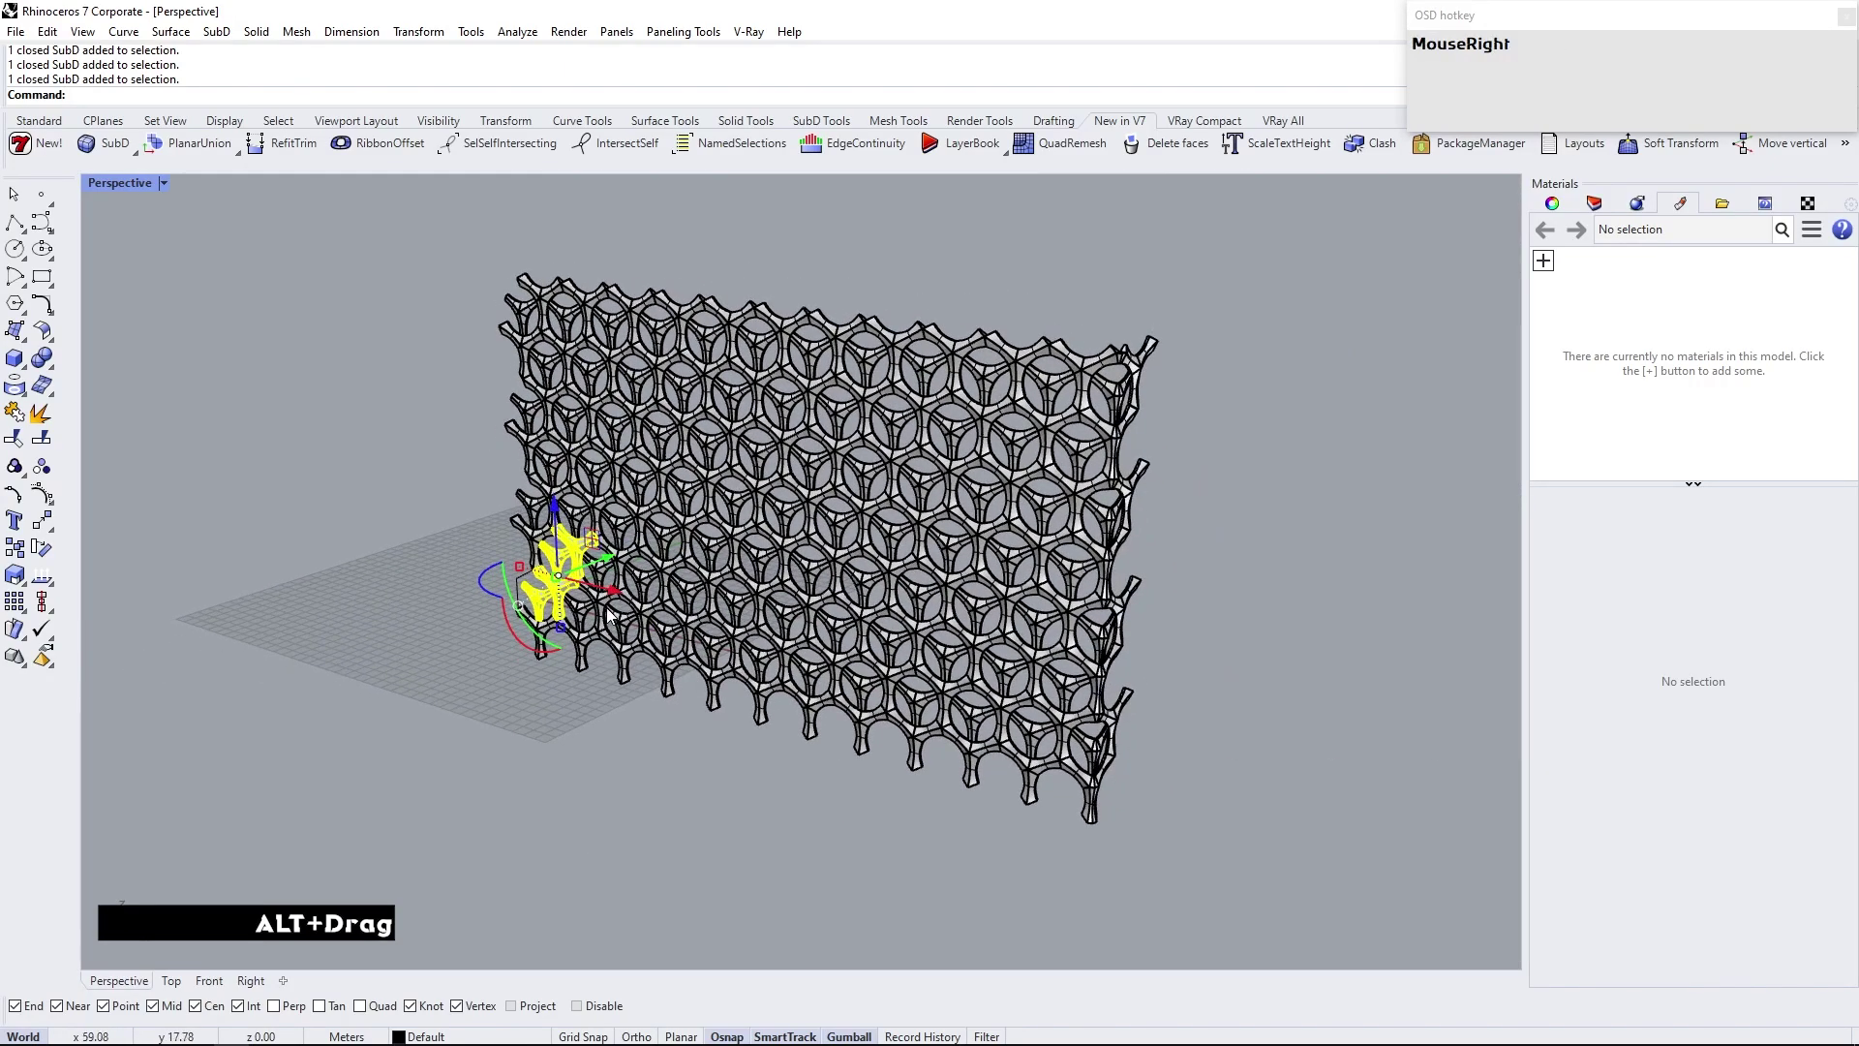
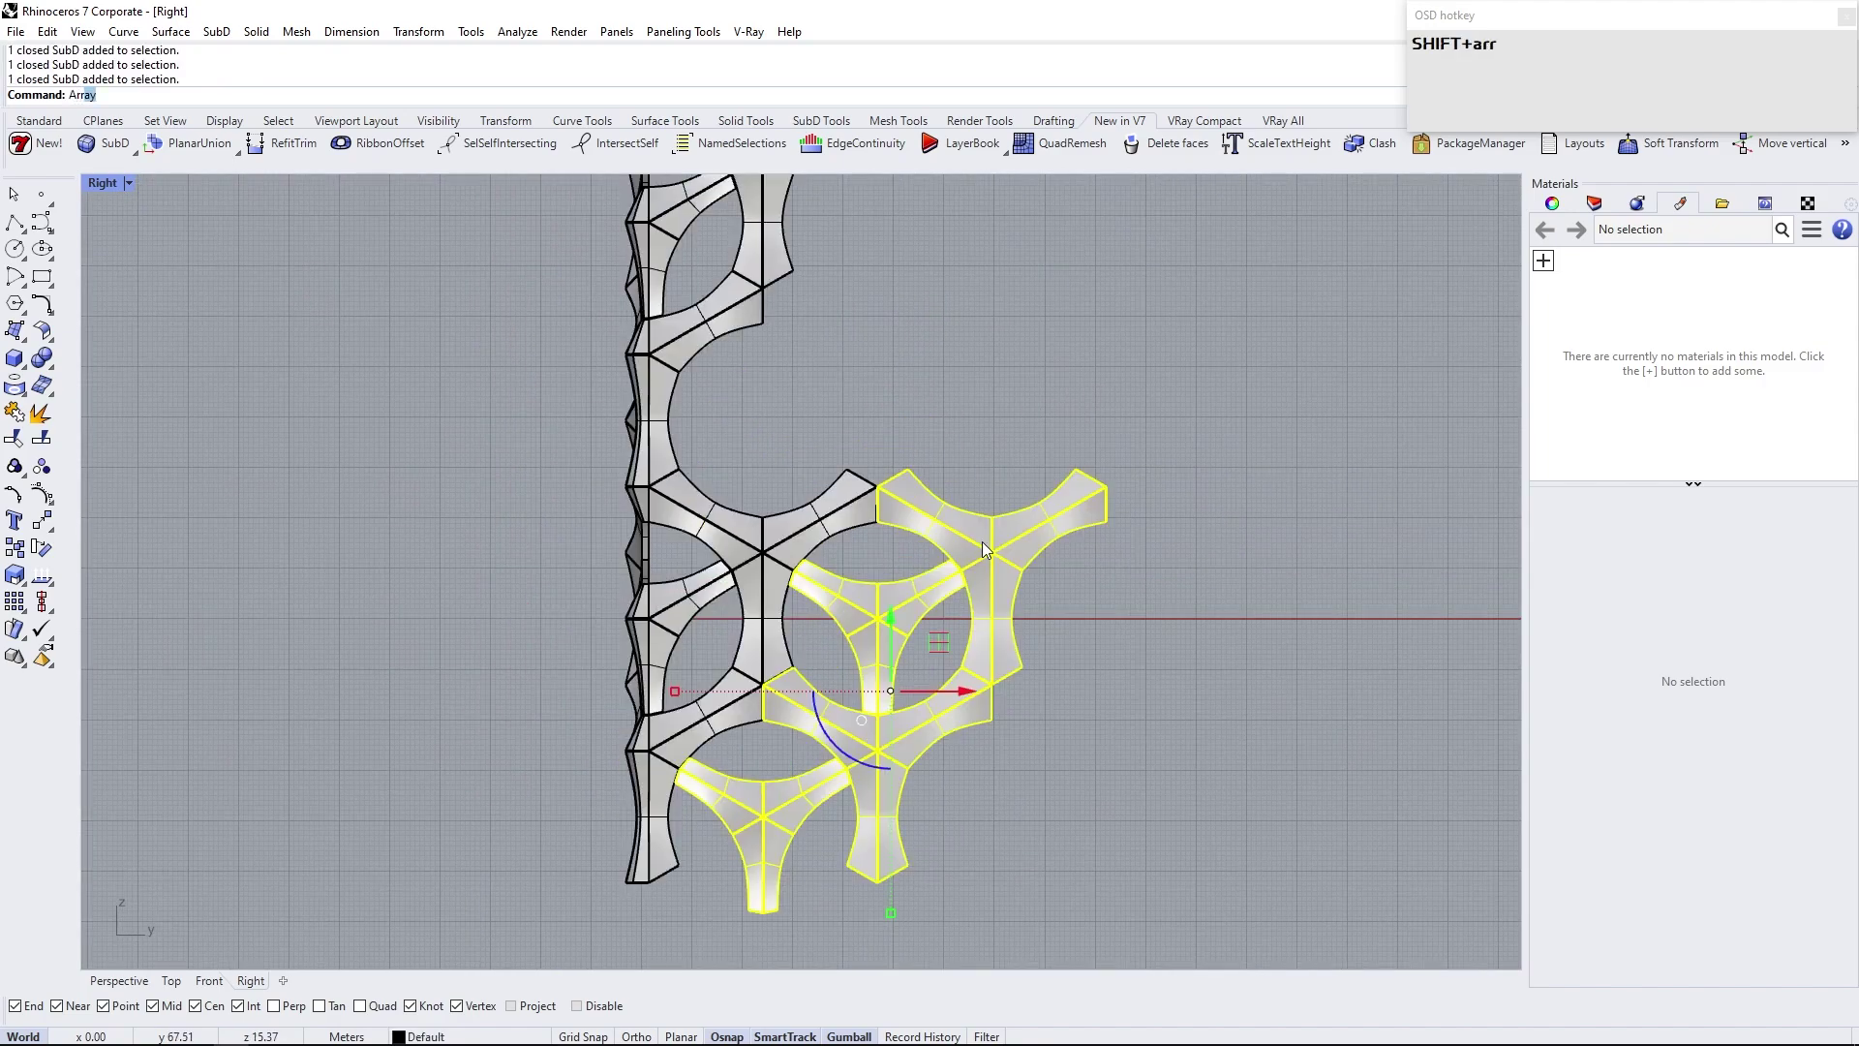
Array the corner cluster 5 across by 4 upward to grow the second perforated wall
{"action": "key", "text": "Return"}
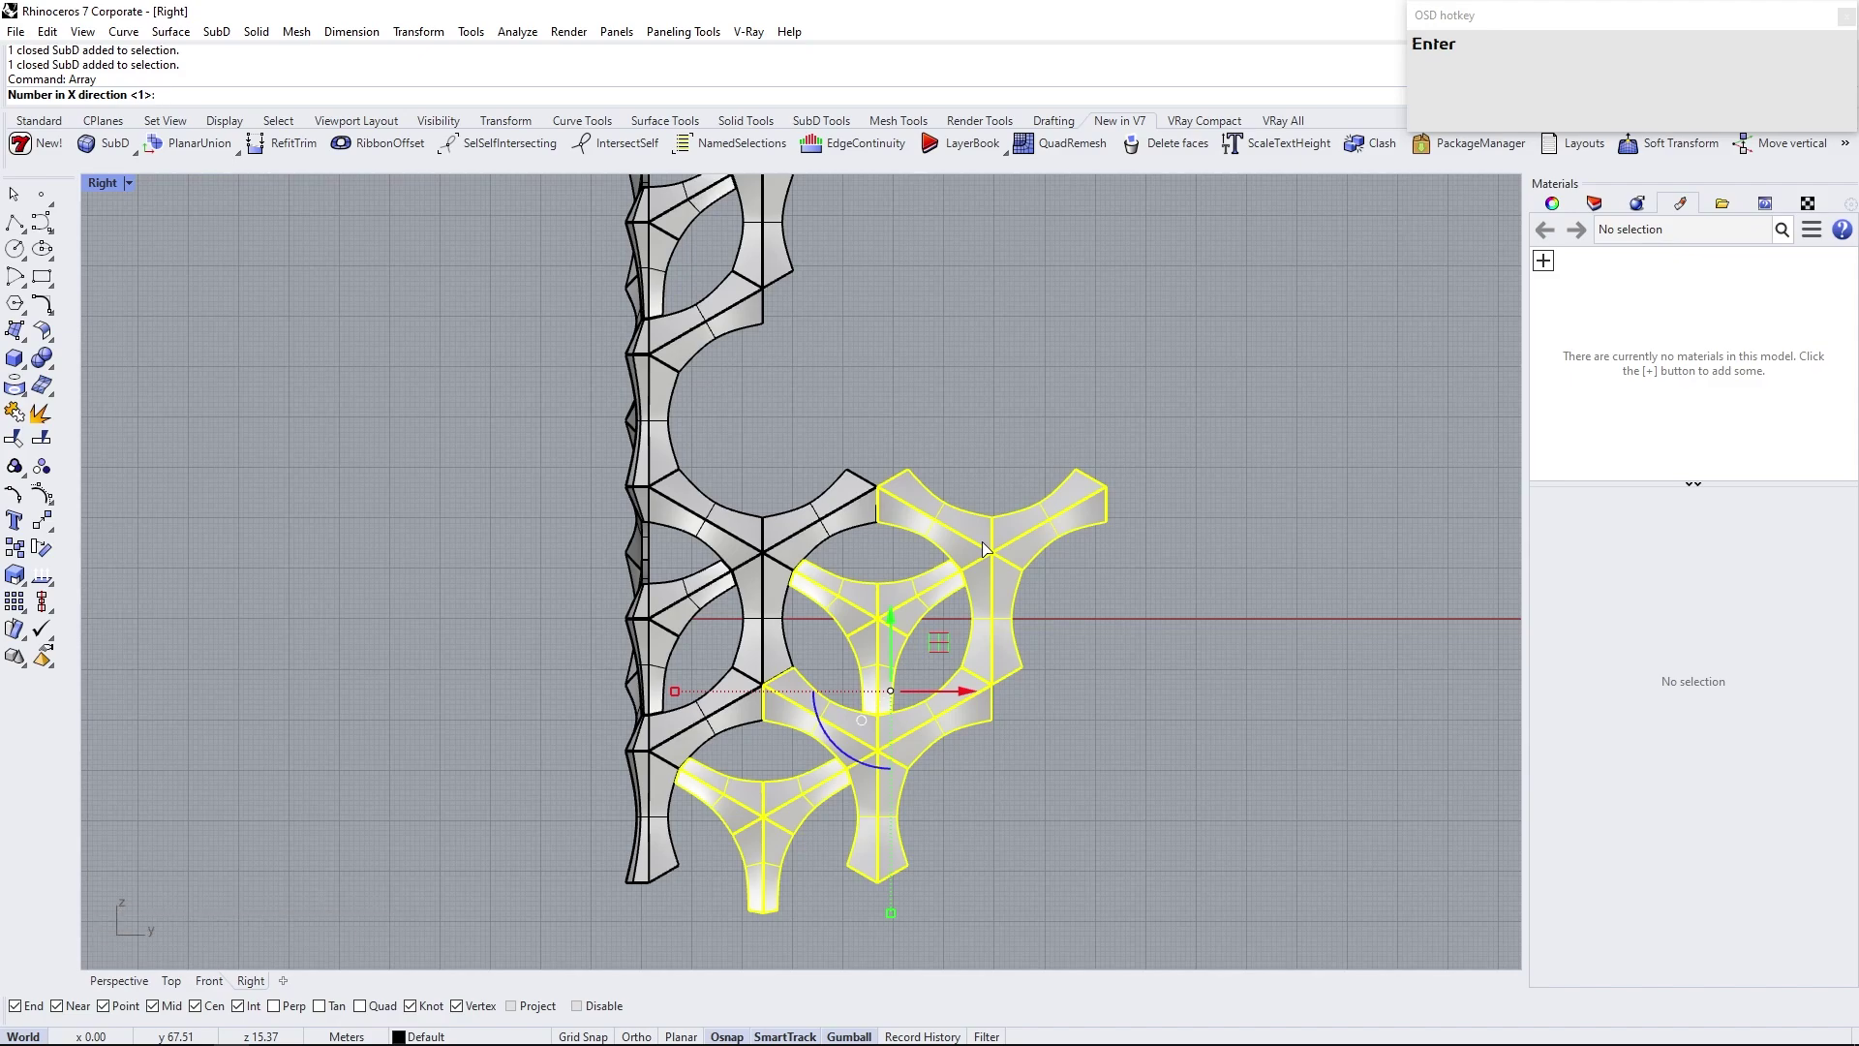
{"action": "key", "text": "5"}
{"action": "key", "text": "Return"}
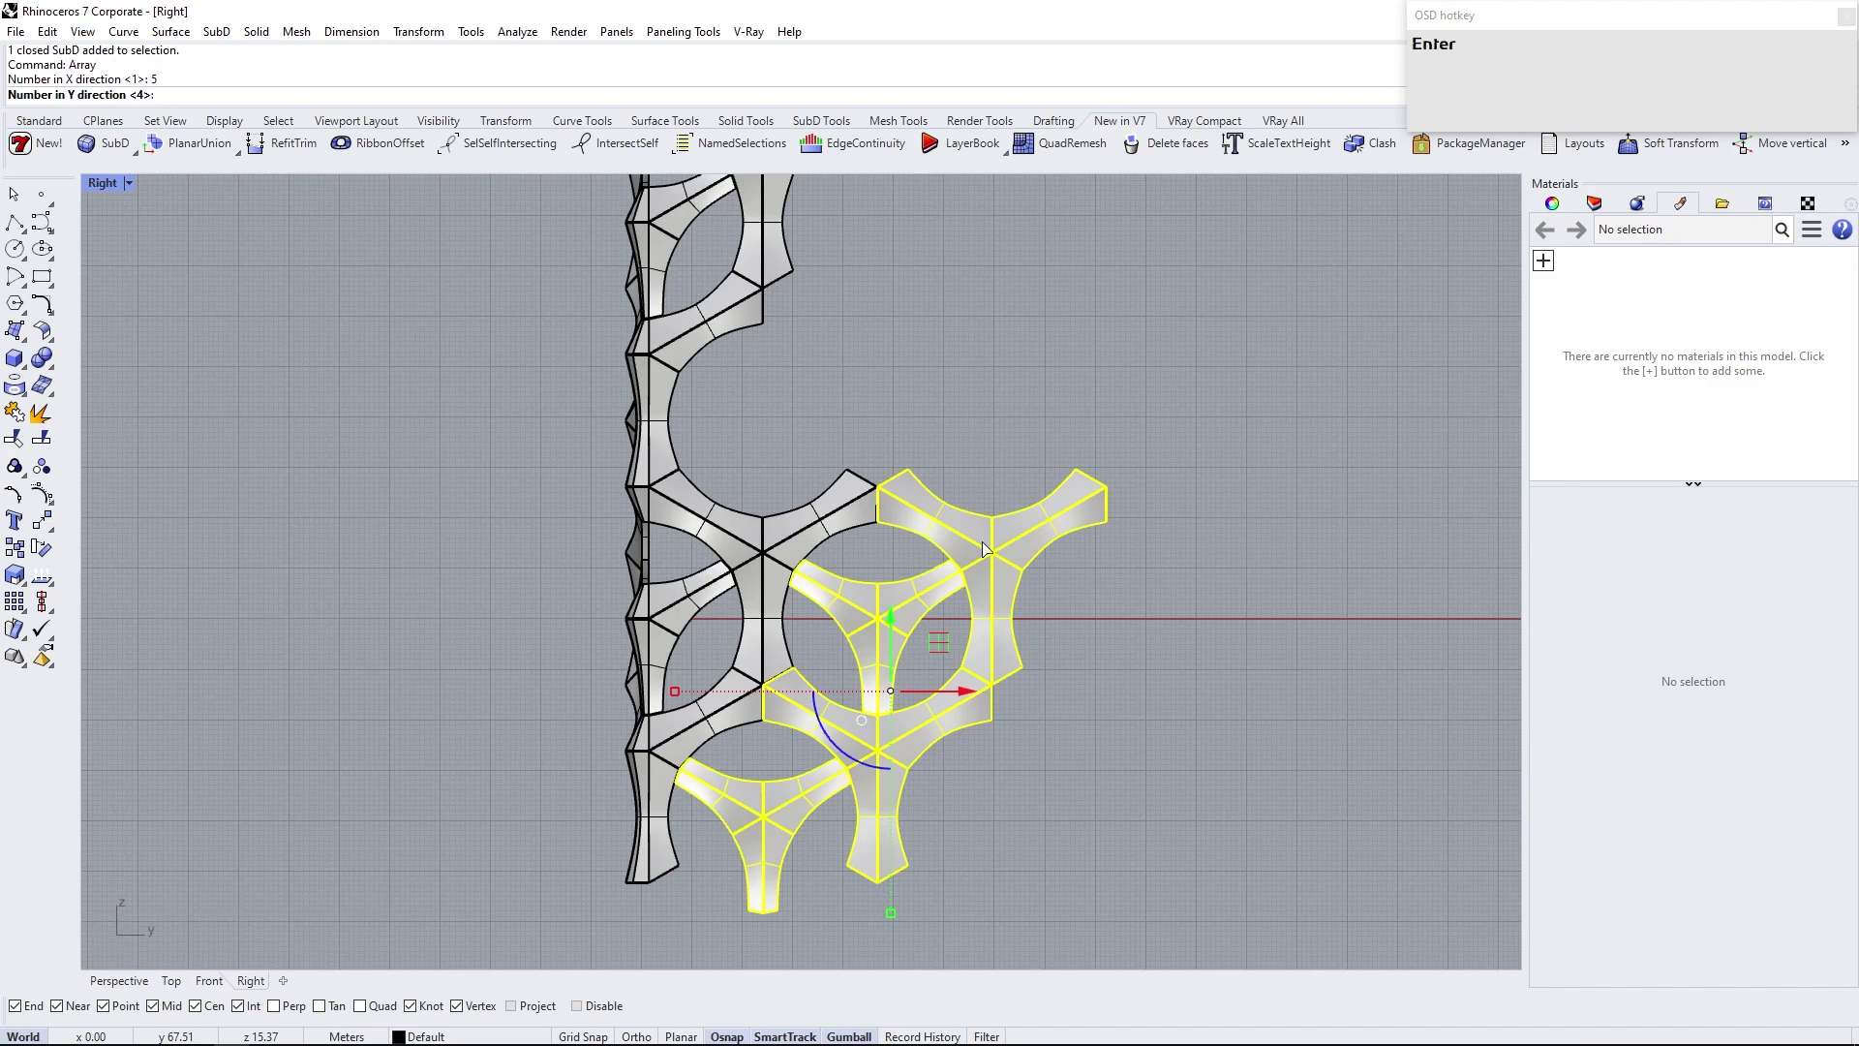
{"action": "key", "text": "4"}
{"action": "key", "text": "Return"}
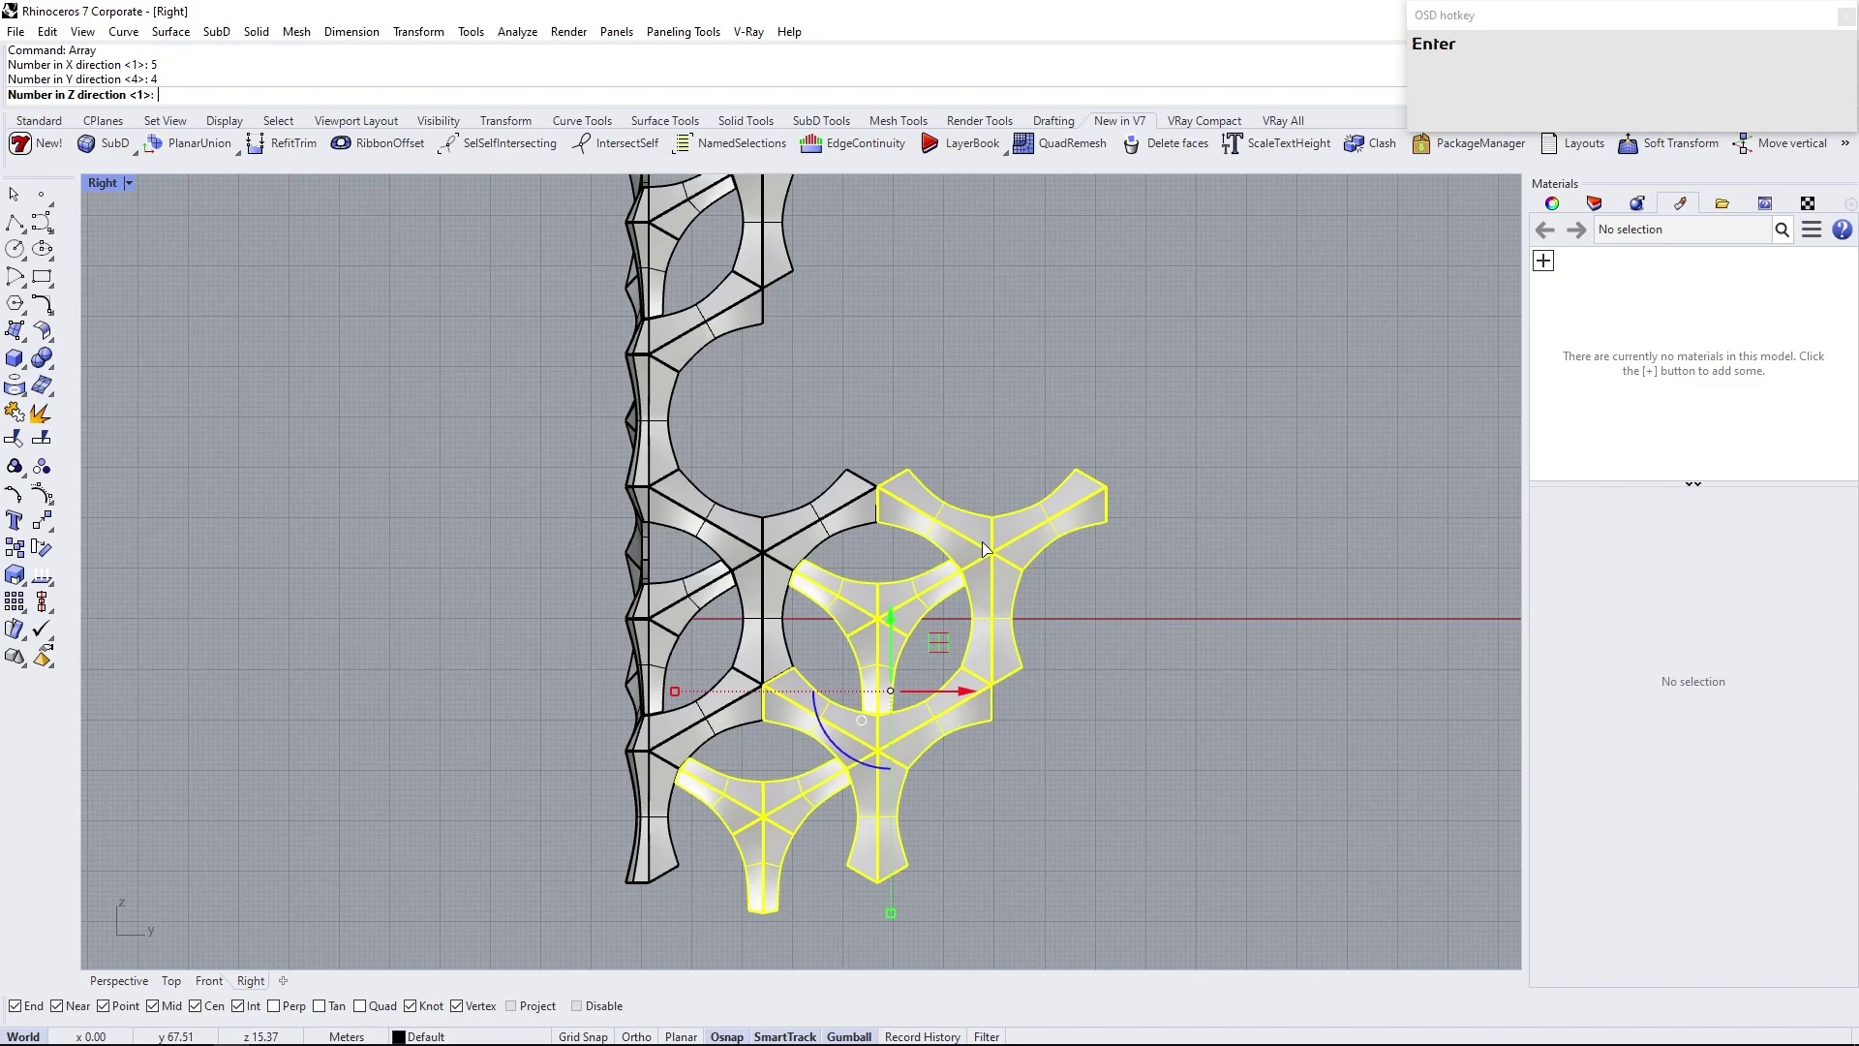
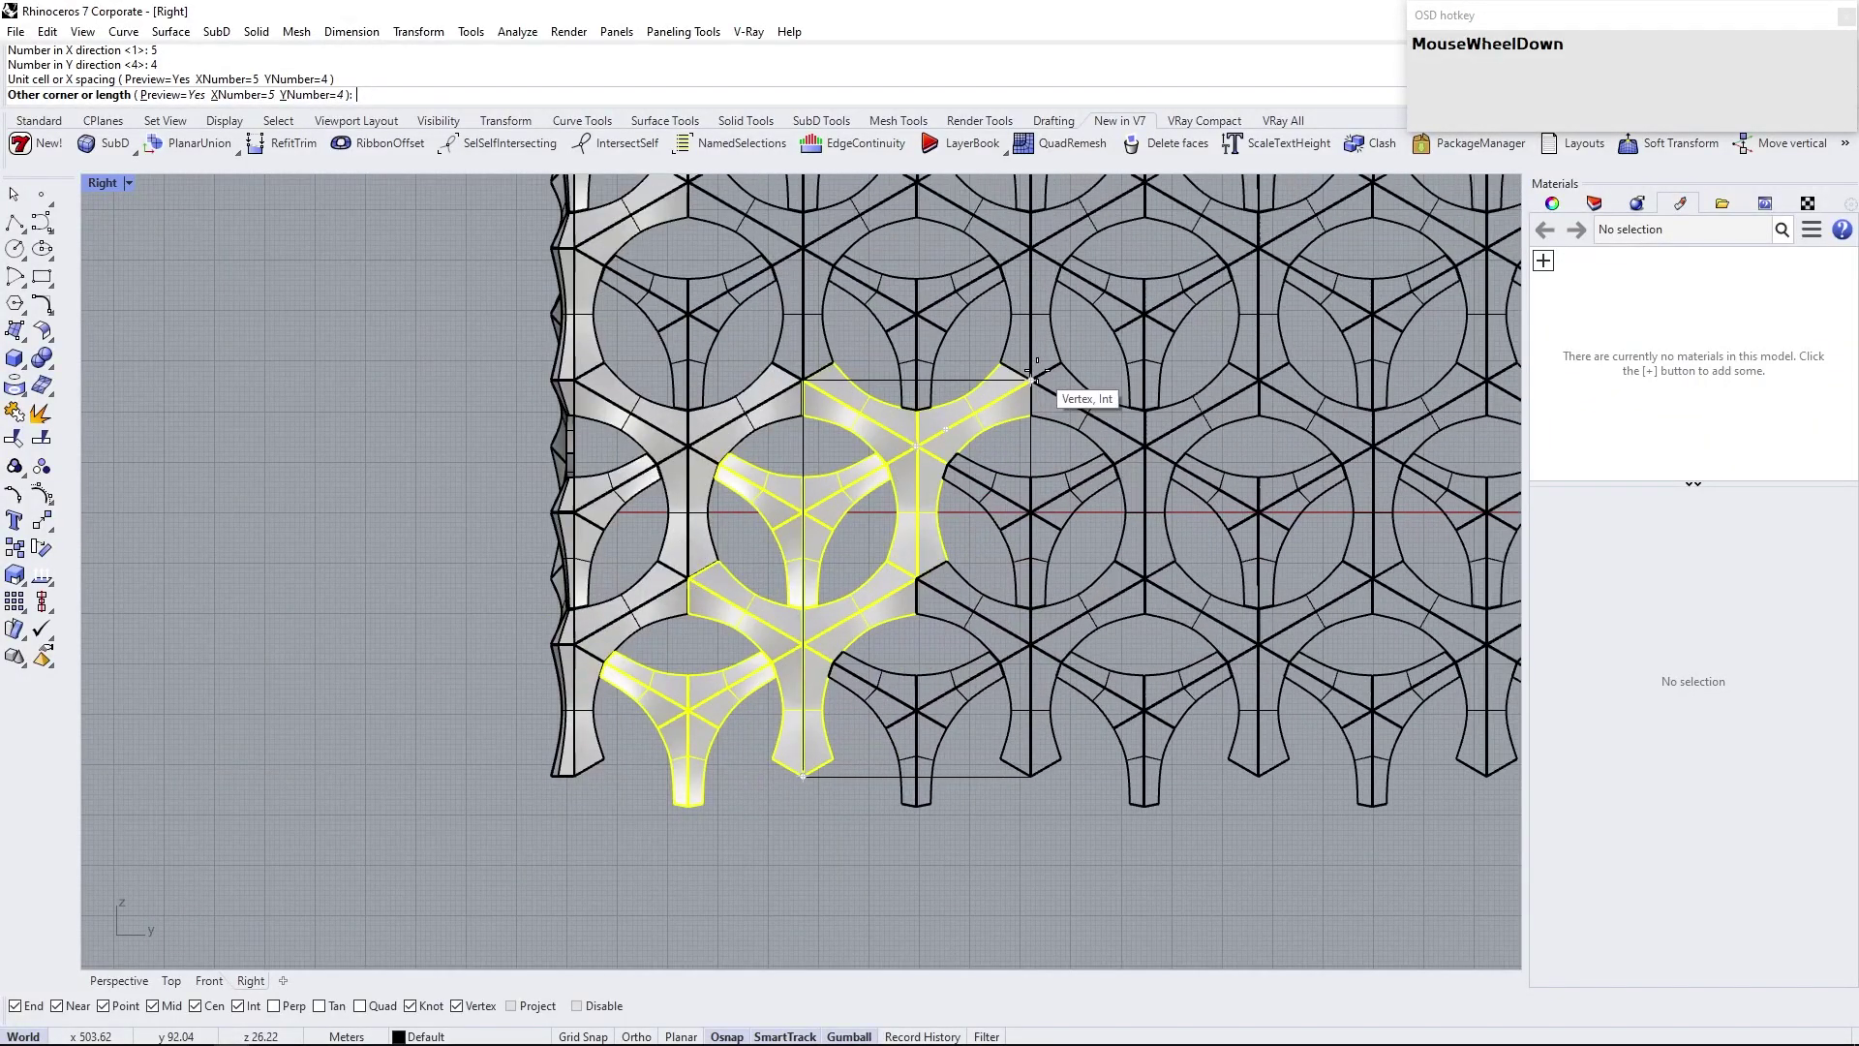
{"action": "scroll", "scroll_direction": "up", "scroll_amount": 3}
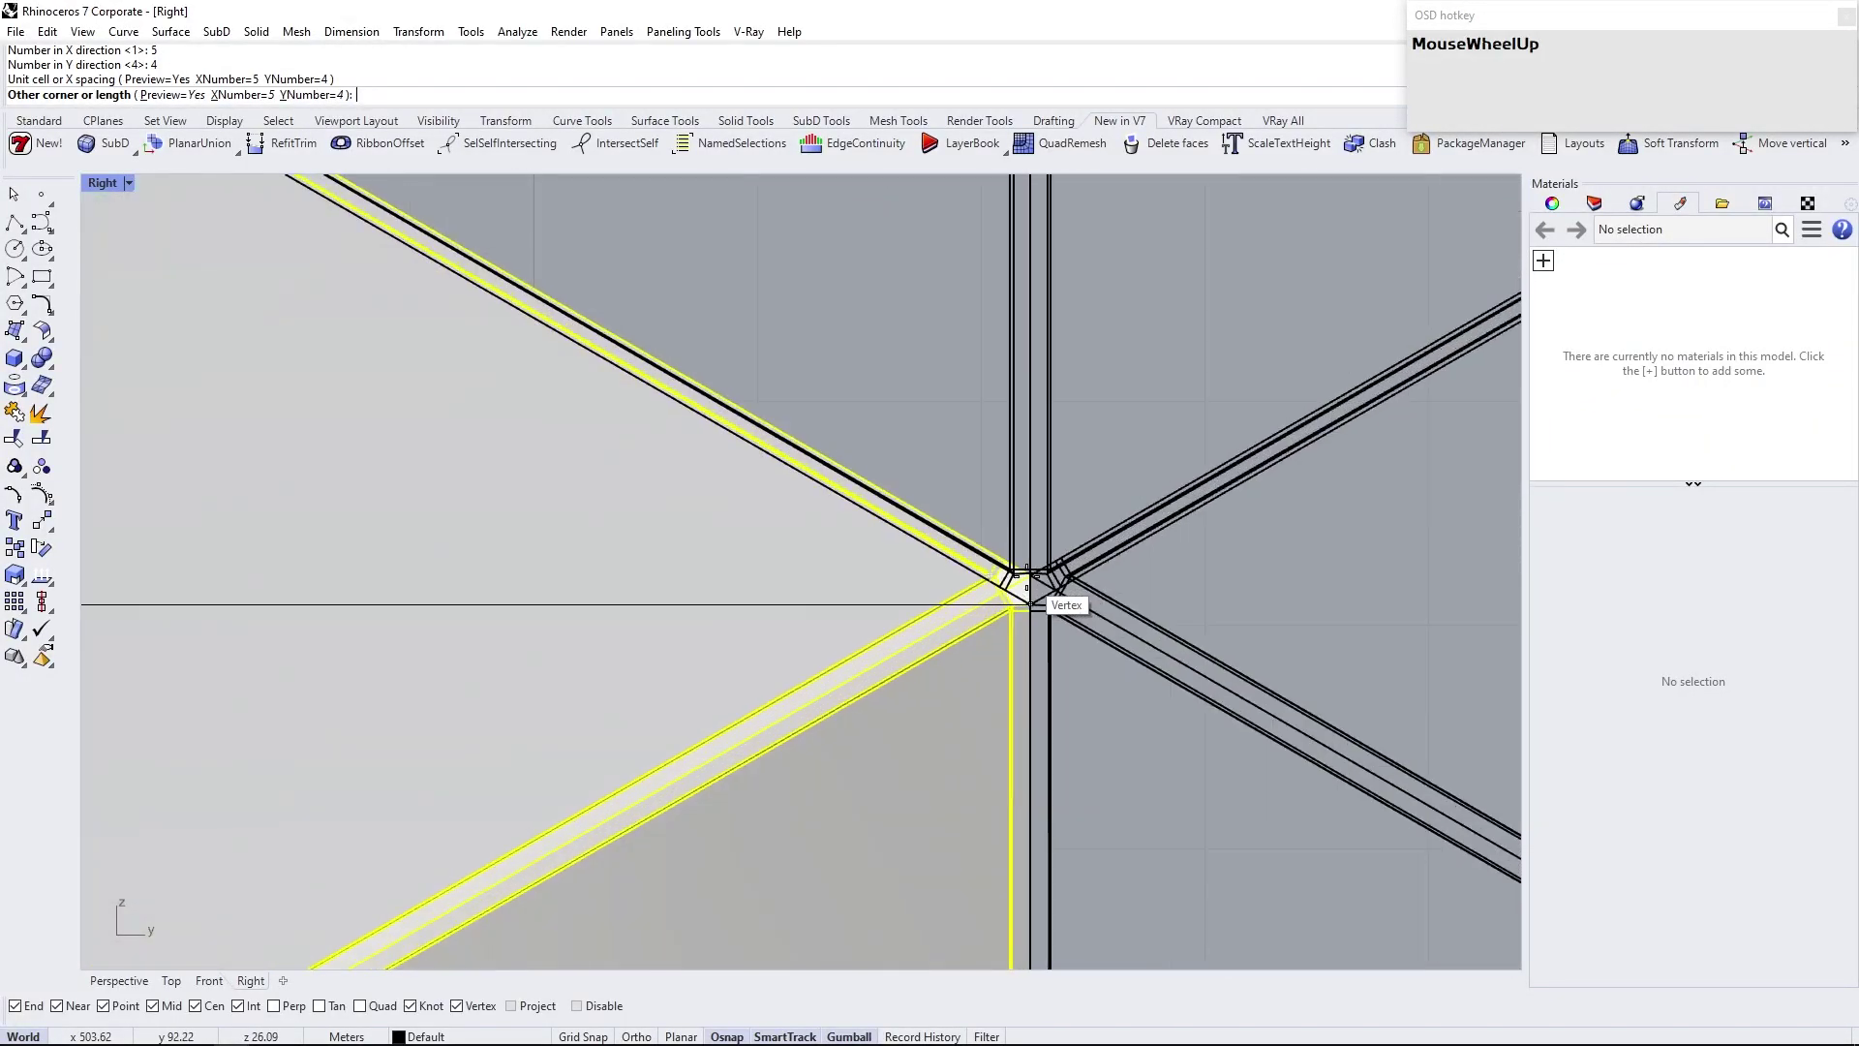
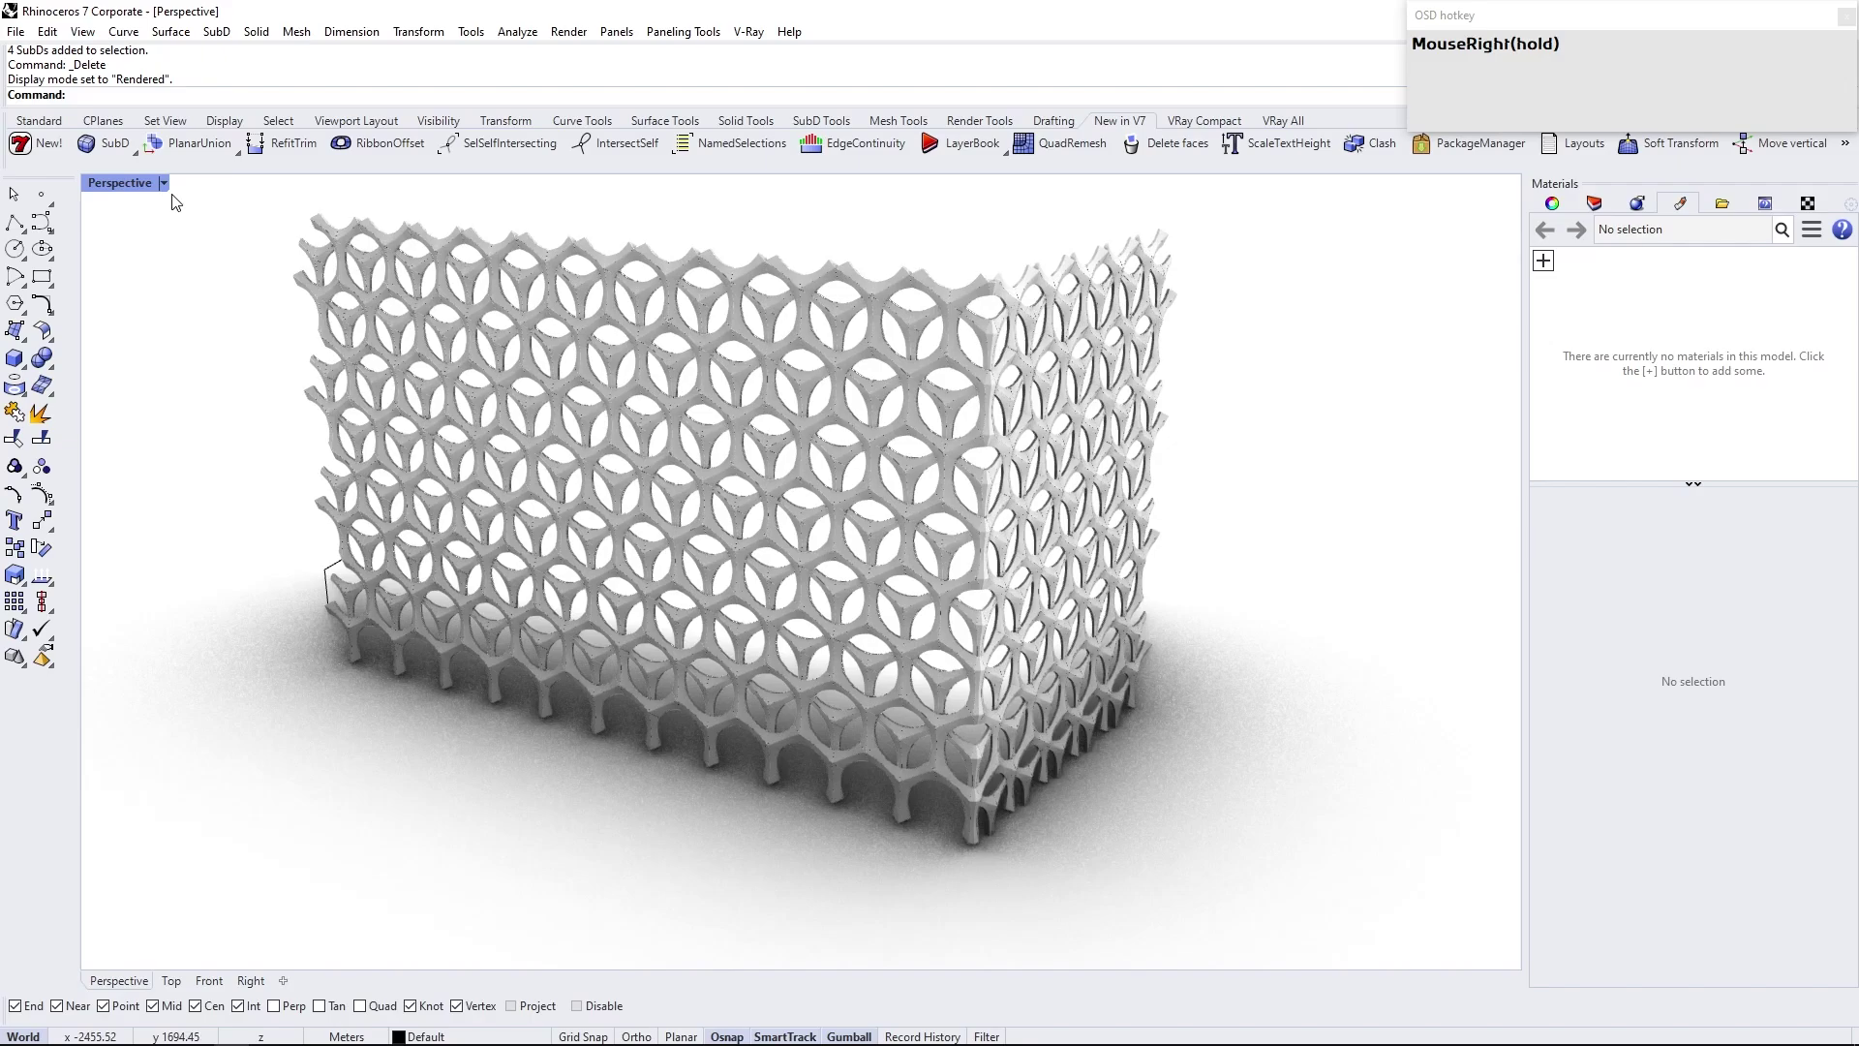
Show the corner screen in the dark RE3 rendered mode and orbit around it
{"action": "left_click", "coordinate": [169, 182]}
{"action": "scroll", "scroll_direction": "up", "scroll_amount": 3}
{"action": "right_click", "coordinate": [937, 584]}
{"action": "right_click", "coordinate": [833, 523]}
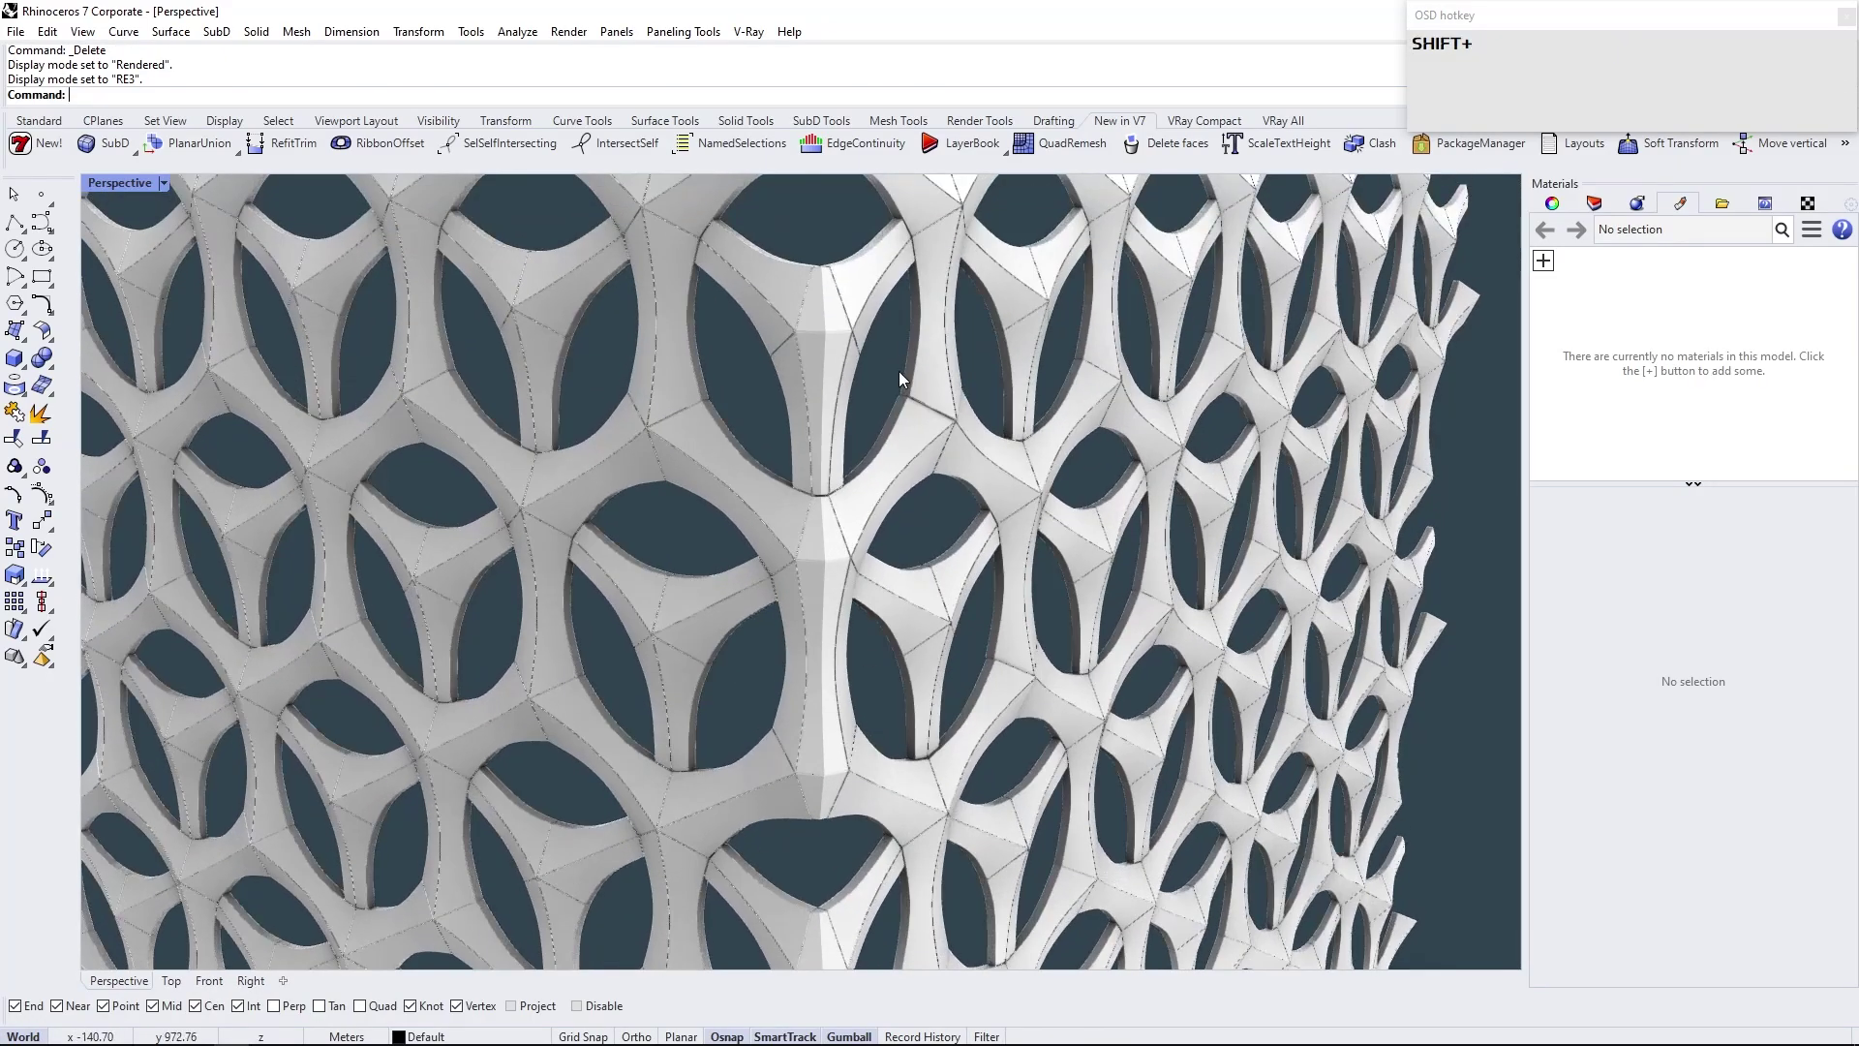
{"action": "right_click", "coordinate": [924, 283]}
{"action": "right_click", "coordinate": [941, 374]}
{"action": "right_click", "coordinate": [871, 810]}
Toggle the SubD display to smooth and inspect the finished L-shaped screen from several angles
{"action": "right_click", "coordinate": [907, 766]}
{"action": "right_click", "coordinate": [911, 785]}
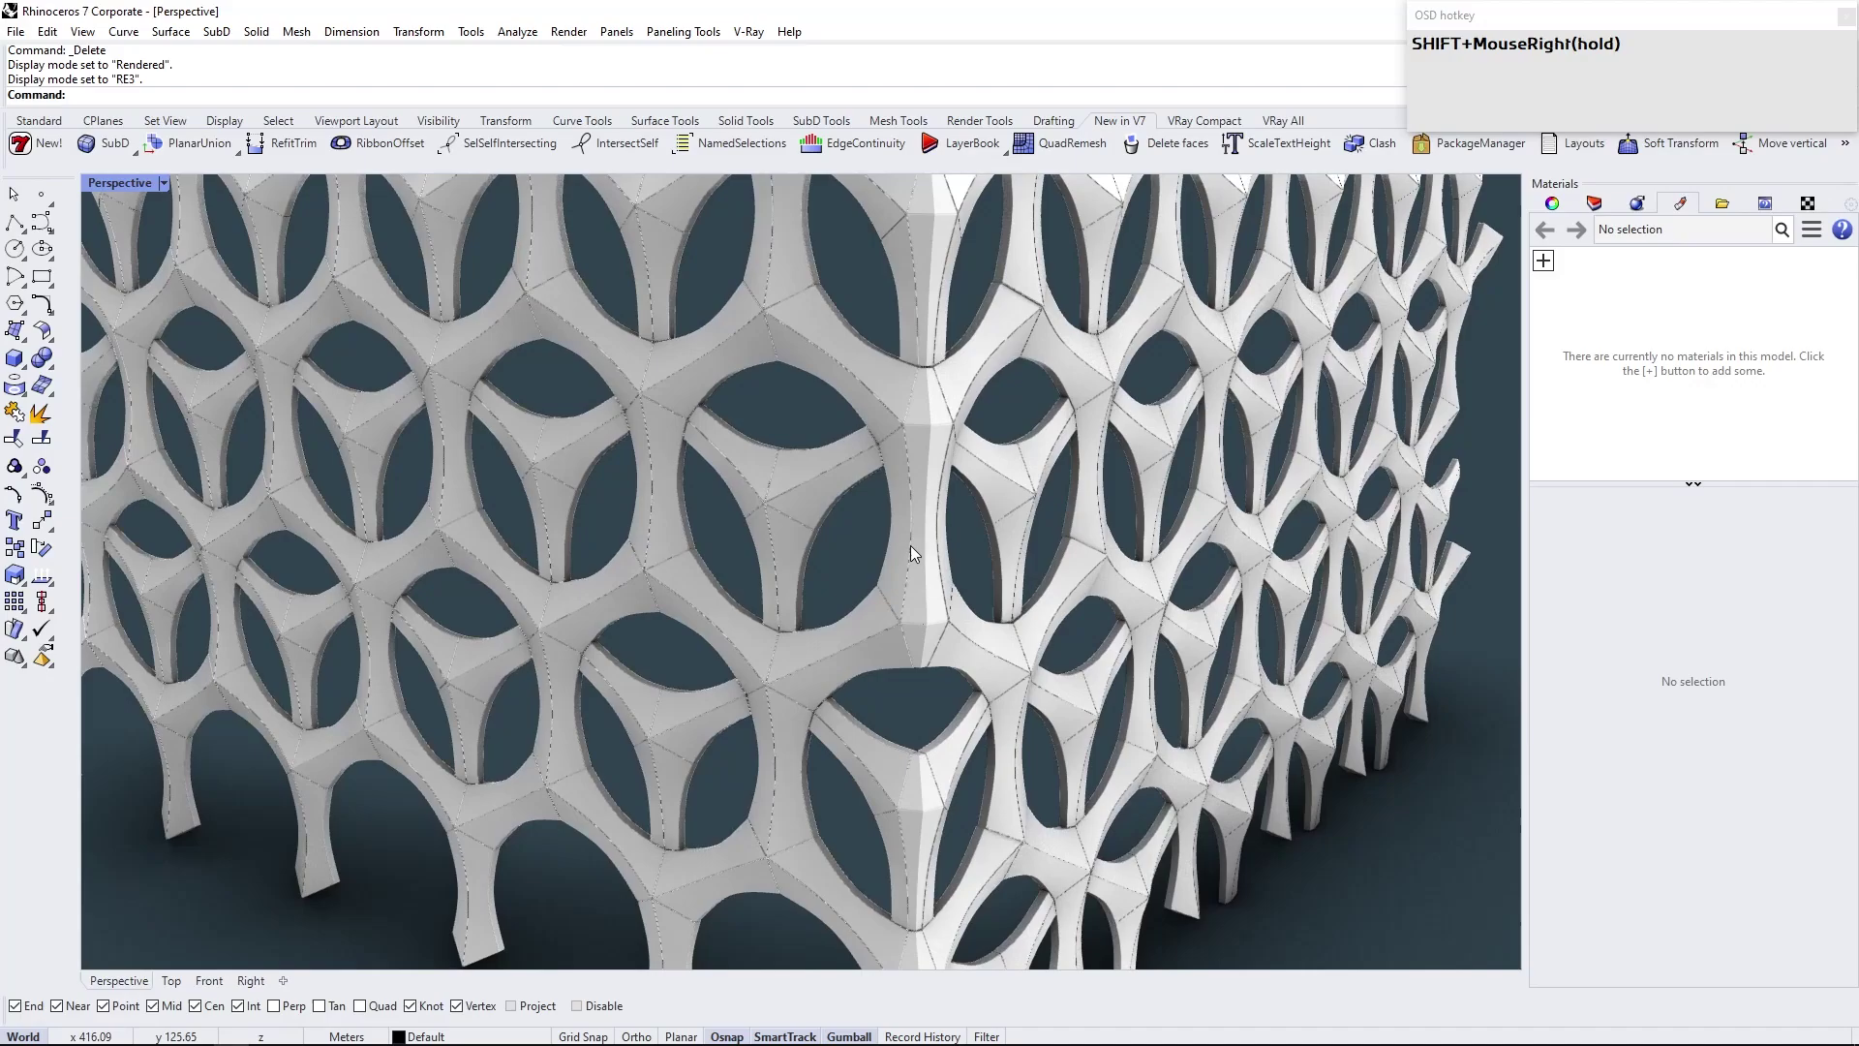
{"action": "key", "text": "Tab"}
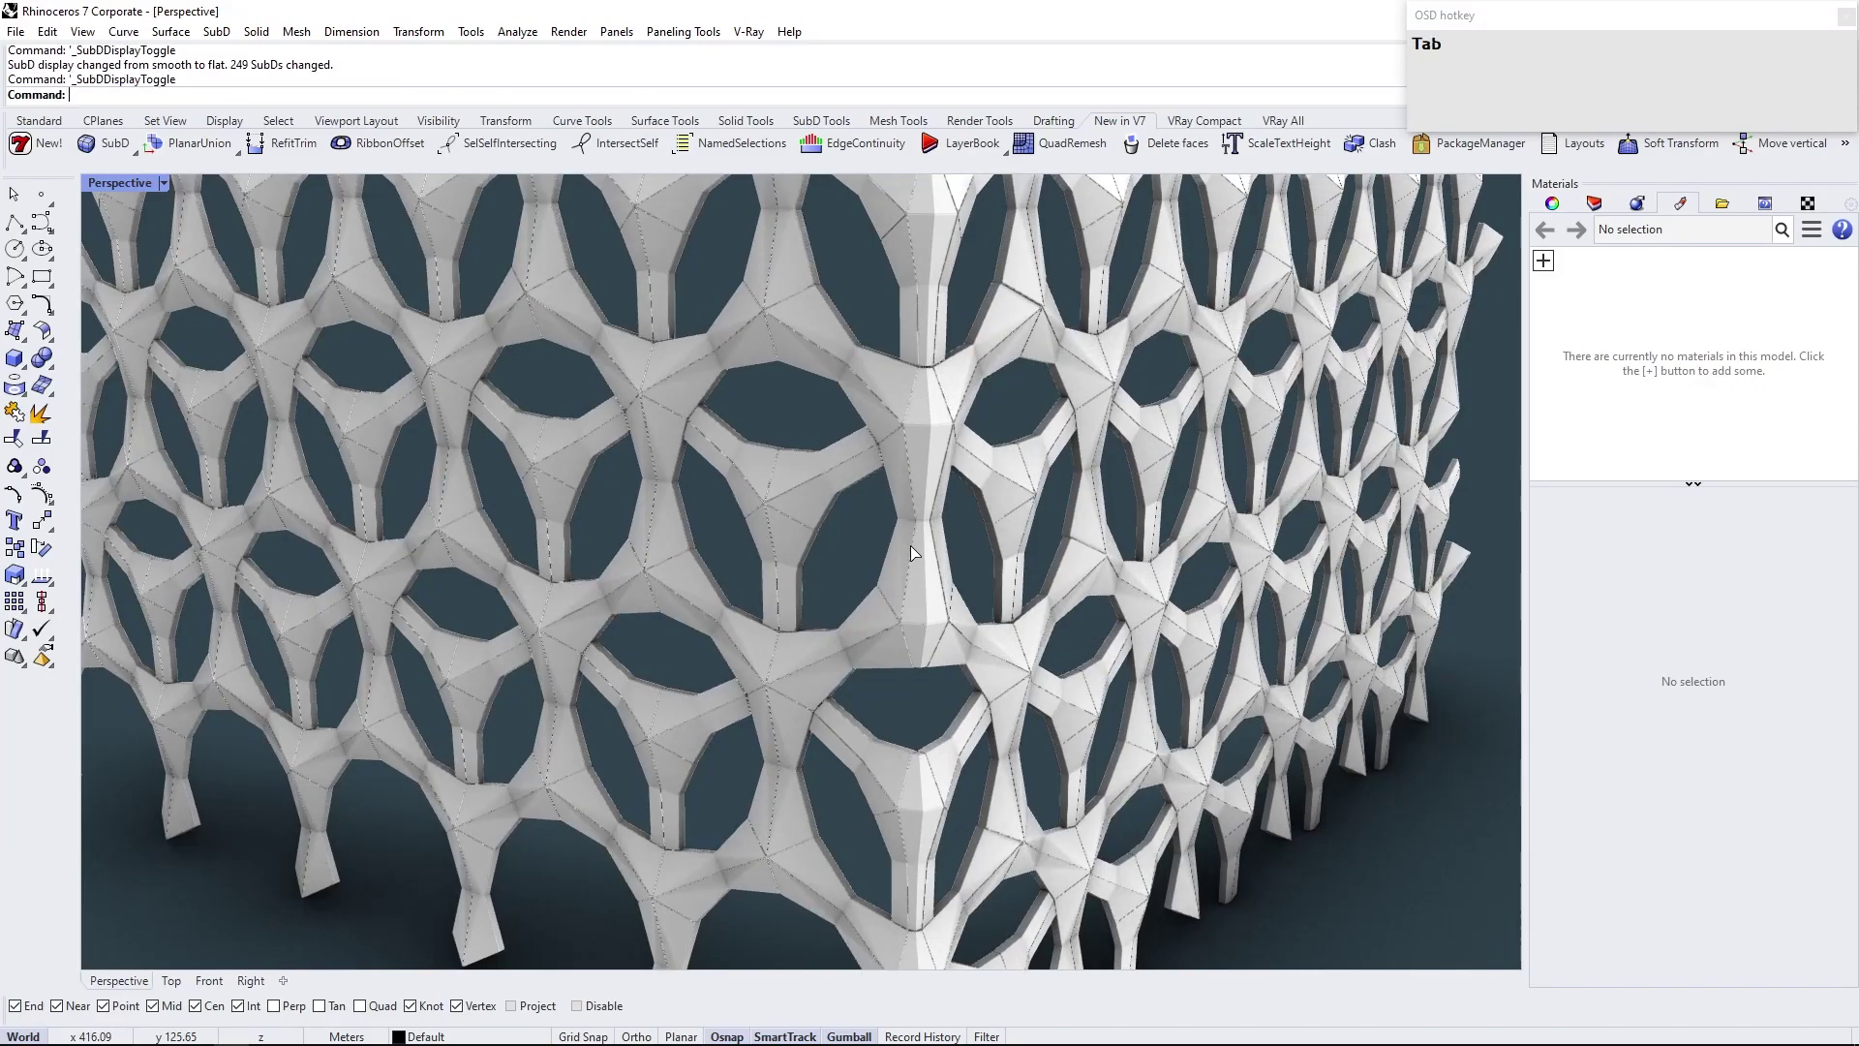
{"action": "right_click", "coordinate": [906, 772]}
{"action": "scroll", "scroll_direction": "down", "scroll_amount": 3}
{"action": "right_click", "coordinate": [655, 520]}
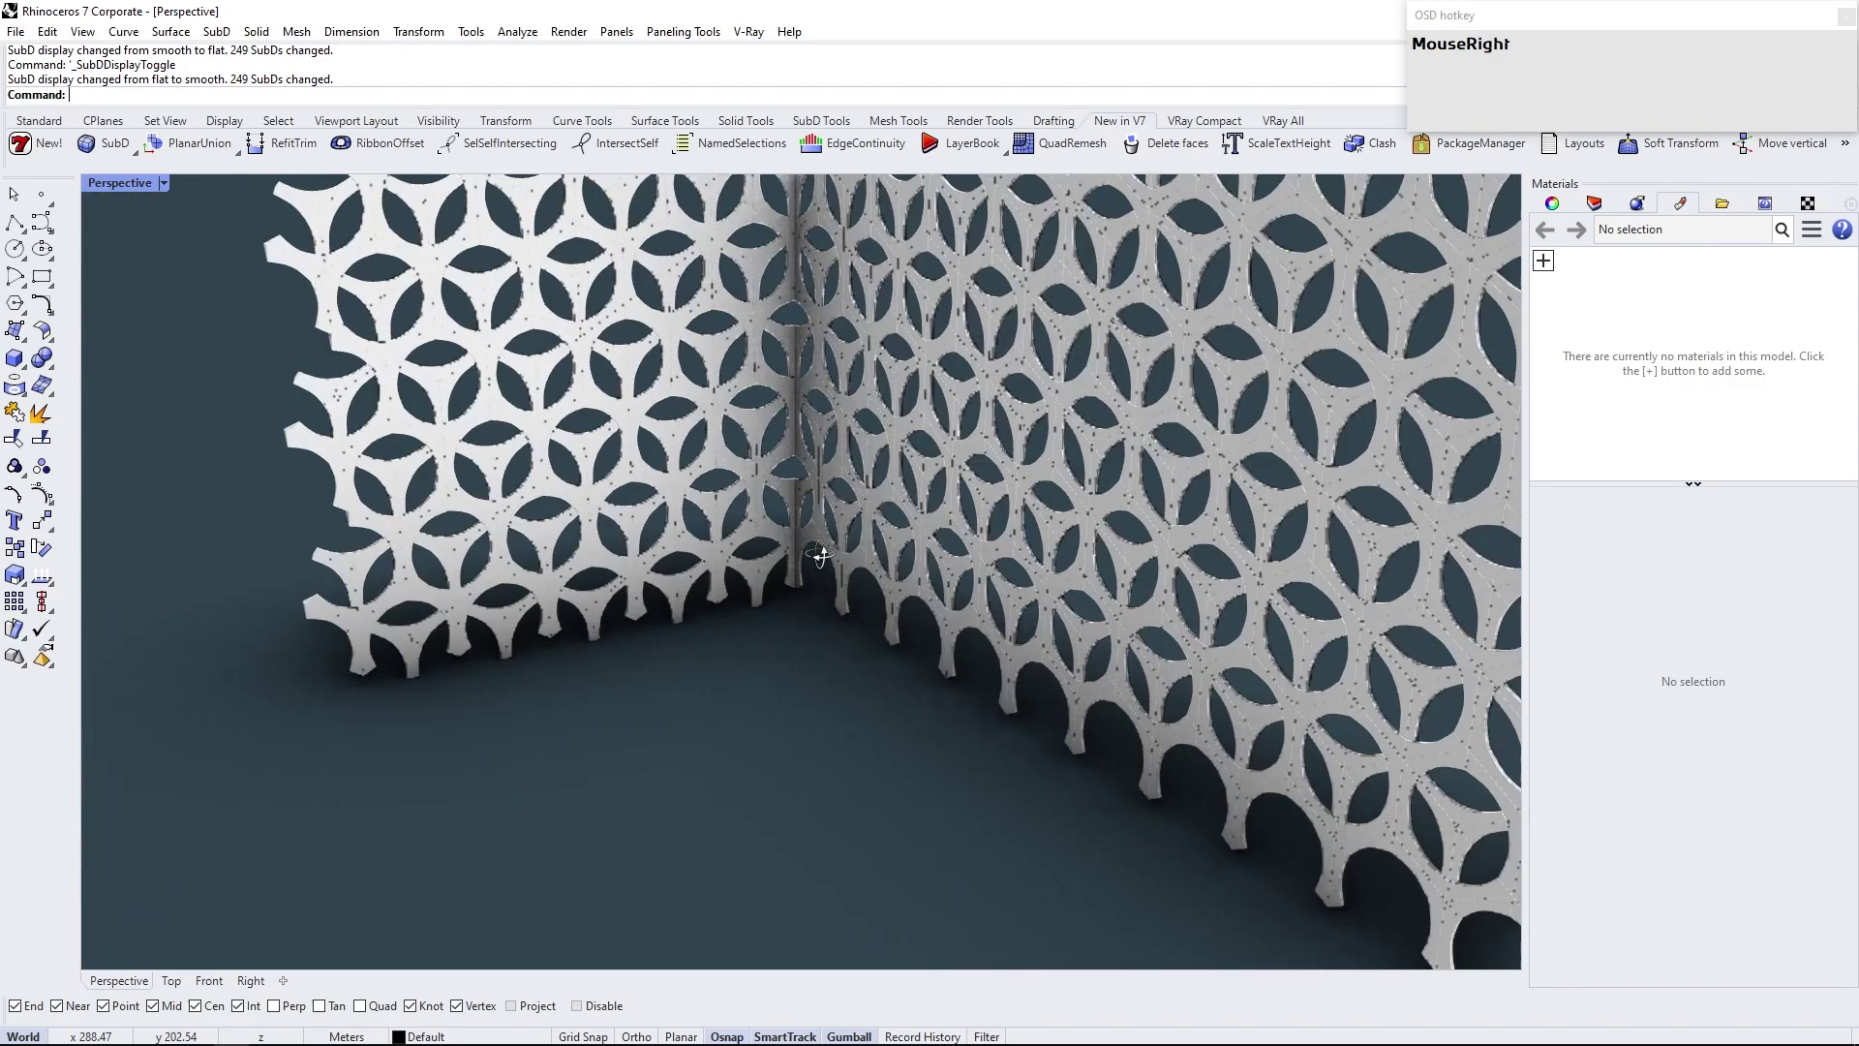